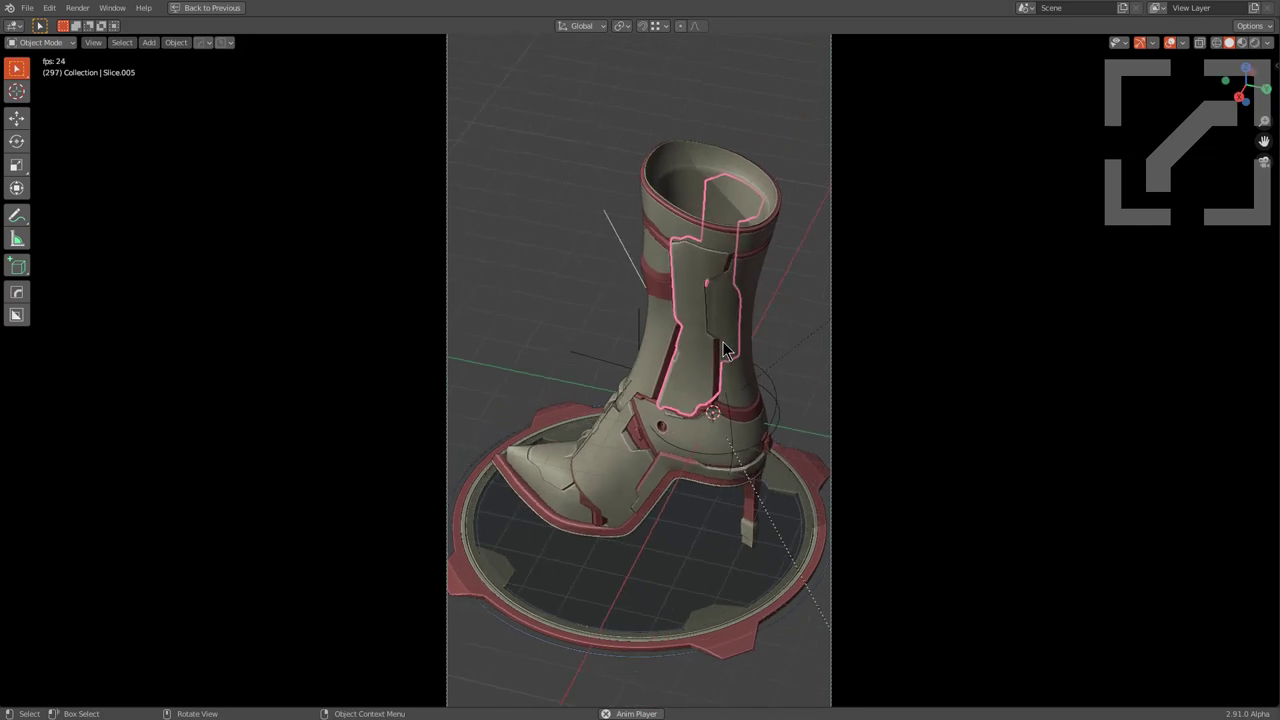
Step: Run HardOps Q-menu operations on the selected boot model
{"action": "key", "text": "a"}
{"action": "type", "text": "qot"}
{"action": "key", "text": "space"}
{"action": "left_click", "coordinate": [774, 455]}
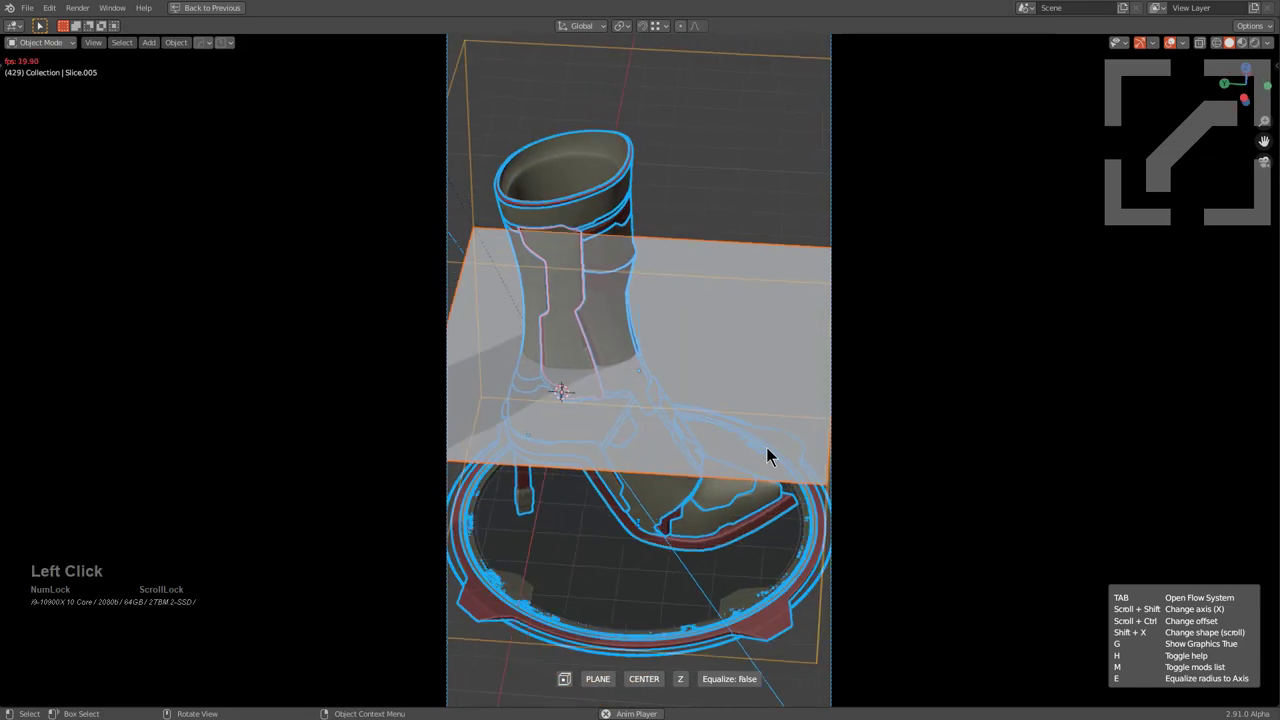
{"action": "scroll", "scroll_direction": "down", "scroll_amount": 3}
{"action": "scroll", "scroll_direction": "up", "scroll_amount": 3}
{"action": "scroll", "scroll_direction": "up", "scroll_amount": 3}
{"action": "left_click", "coordinate": [774, 455]}
Step: Scale by 50, merge, and switch the viewport to Material Preview showing the red glossy boot
{"action": "key", "text": "s"}
{"action": "key", "text": "KP_5"}
{"action": "key", "text": "KP_0"}
{"action": "key", "text": "KP_Enter"}
{"action": "key", "text": "alt+m"}
{"action": "left_click", "coordinate": [705, 483]}
{"action": "left_click", "coordinate": [1249, 43]}
{"action": "key", "text": "alt+a"}
{"action": "key", "text": "g"}
{"action": "key", "text": "z"}
{"action": "key", "text": "g"}
{"action": "key", "text": "z"}
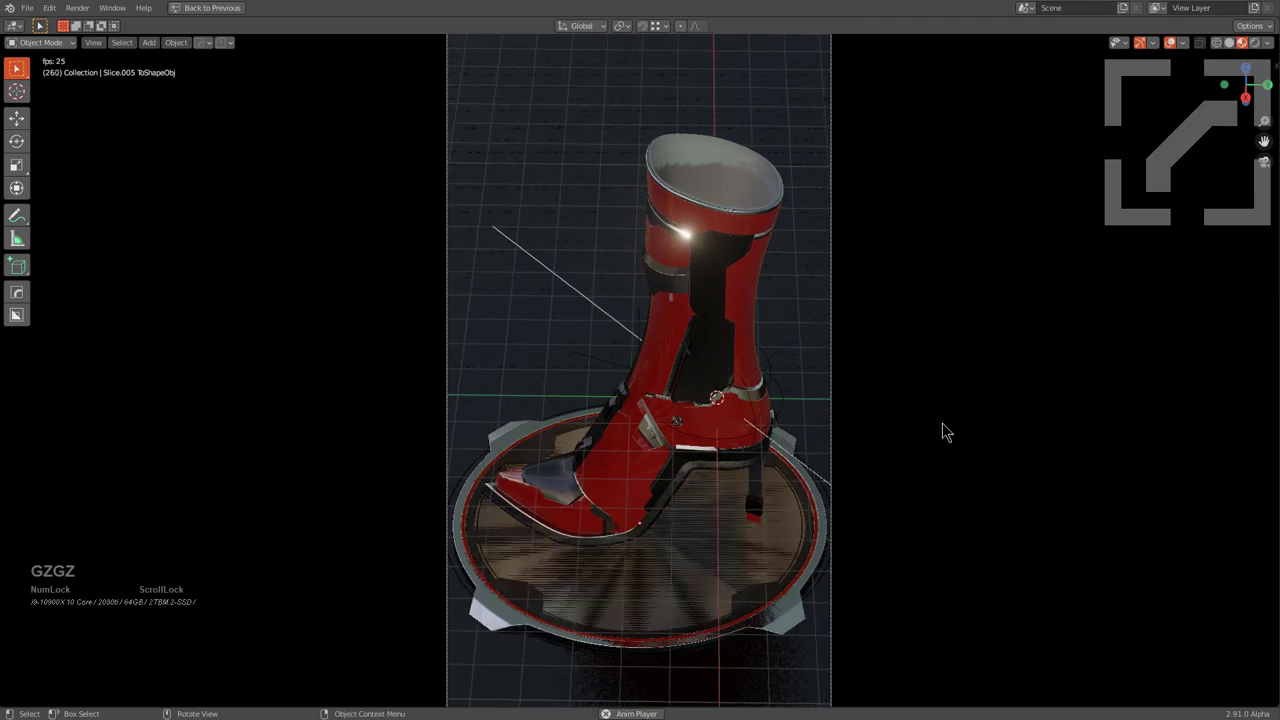
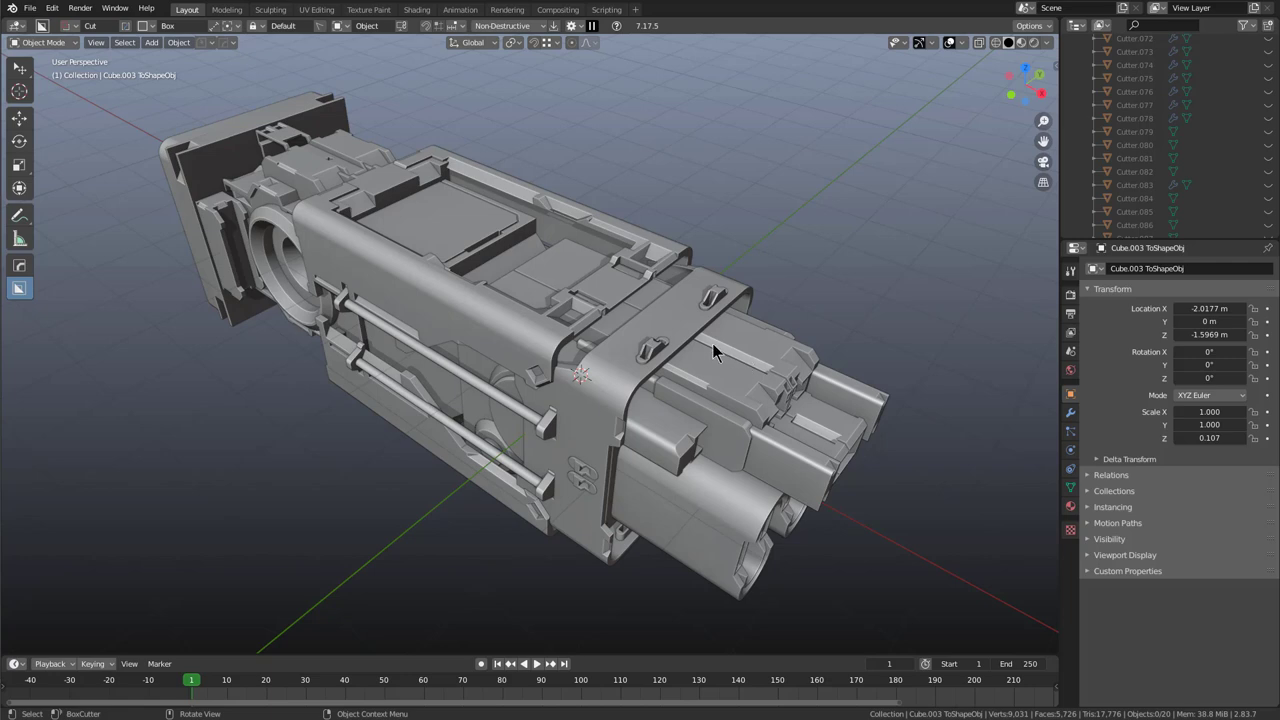
Step: Fit a To Shape cube to the selected frame, thin it along X and move it to the barrel's end
{"action": "key", "text": "a"}
{"action": "middle_click", "coordinate": [654, 356]}
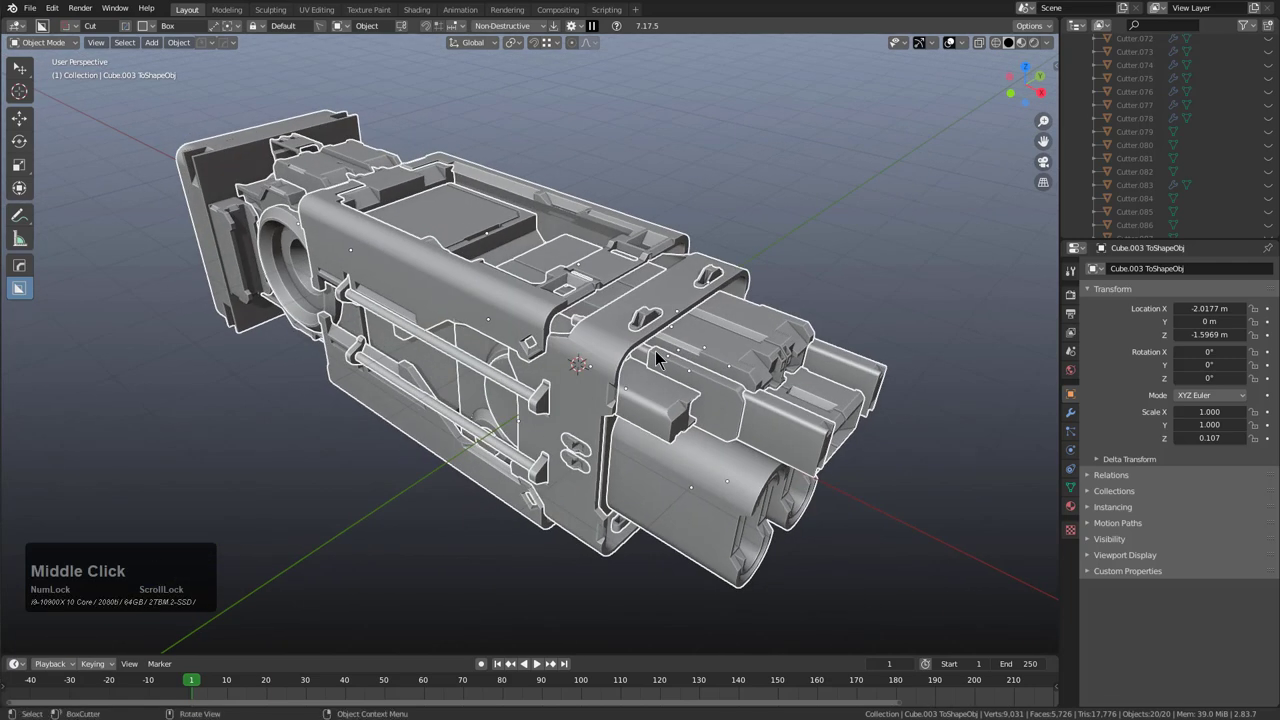
{"action": "key", "text": "q"}
{"action": "type", "text": "qo"}
{"action": "left_click", "coordinate": [681, 310]}
{"action": "key", "text": "q"}
{"action": "type", "text": "qot"}
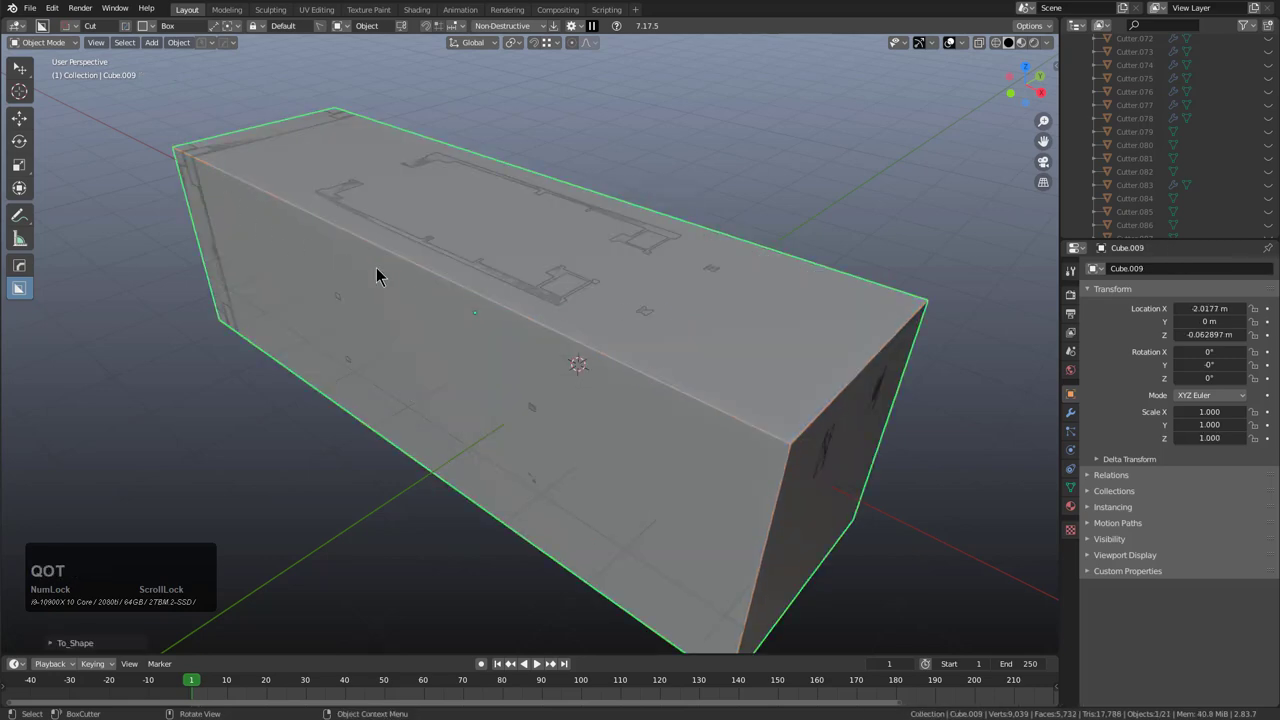
{"action": "left_click_drag", "start_coordinate": [392, 279], "coordinate": [416, 277]}
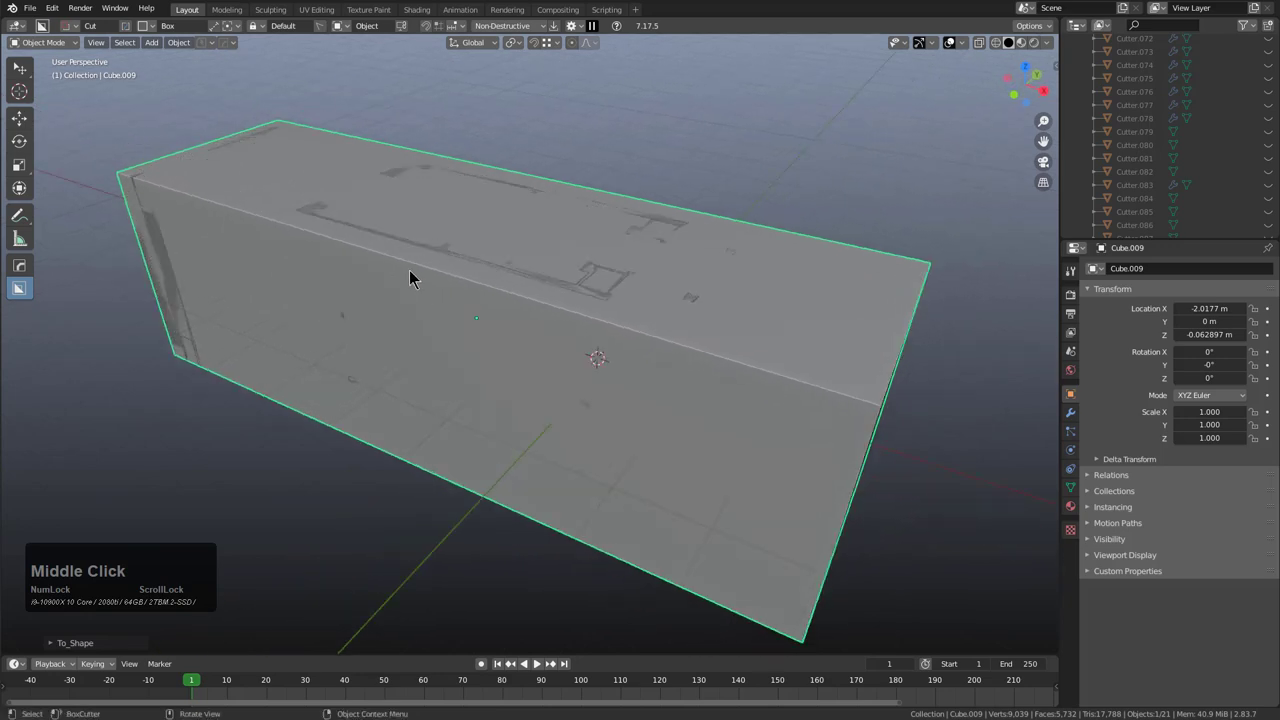
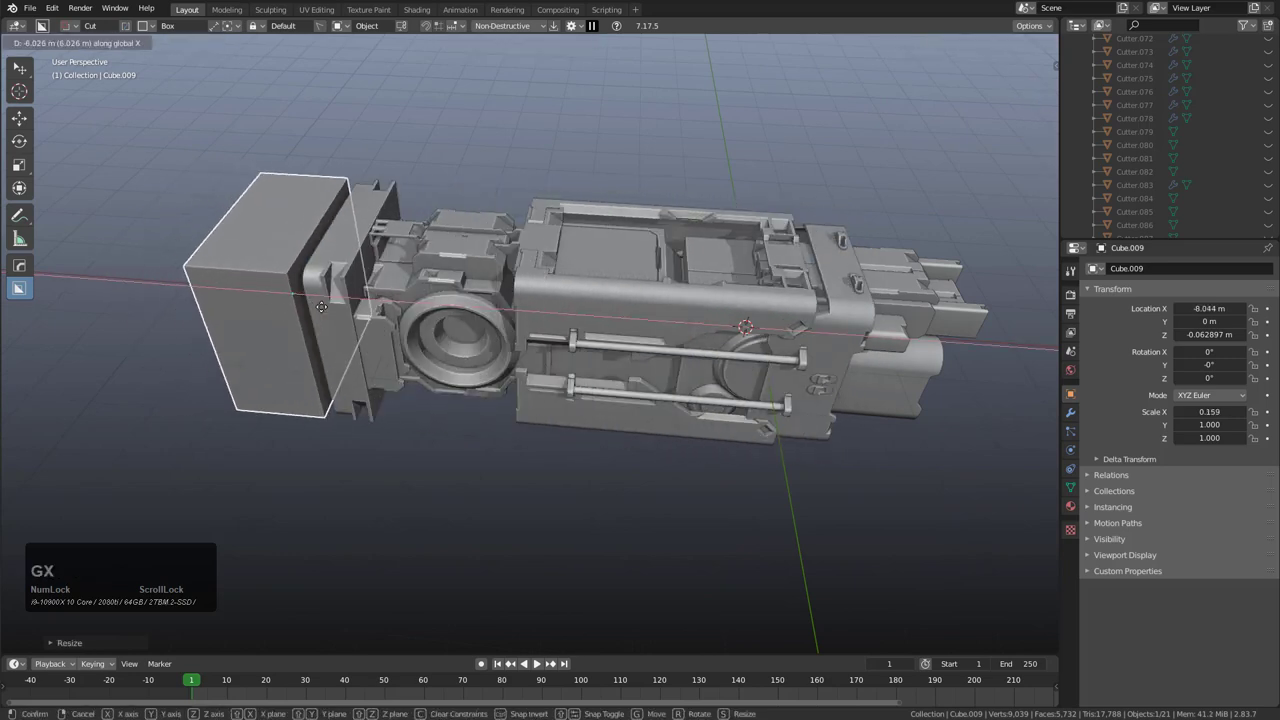
{"action": "left_click", "coordinate": [334, 314]}
{"action": "middle_click", "coordinate": [334, 318]}
{"action": "scroll", "scroll_direction": "up", "scroll_amount": 3}
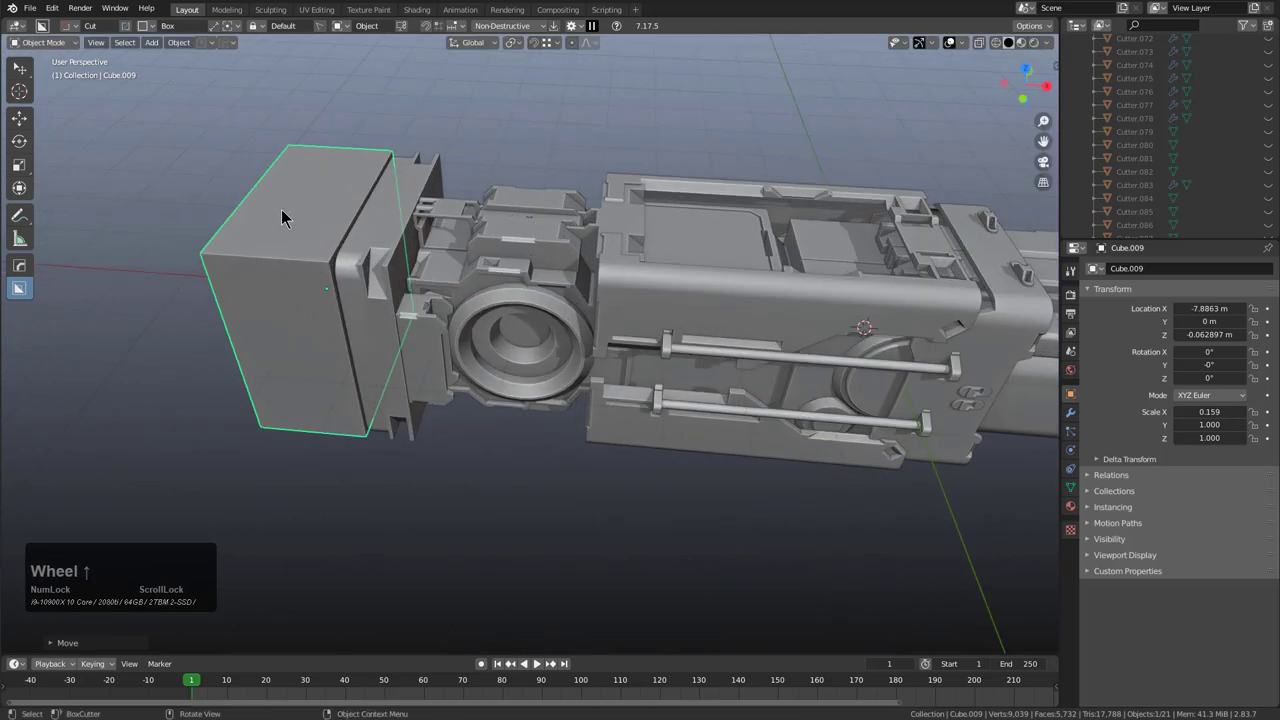
Step: Repeat To Shape on the whole frame to add flat plates above and below it
{"action": "middle_click", "coordinate": [577, 290]}
{"action": "key", "text": "alt+a"}
{"action": "middle_click", "coordinate": [588, 358]}
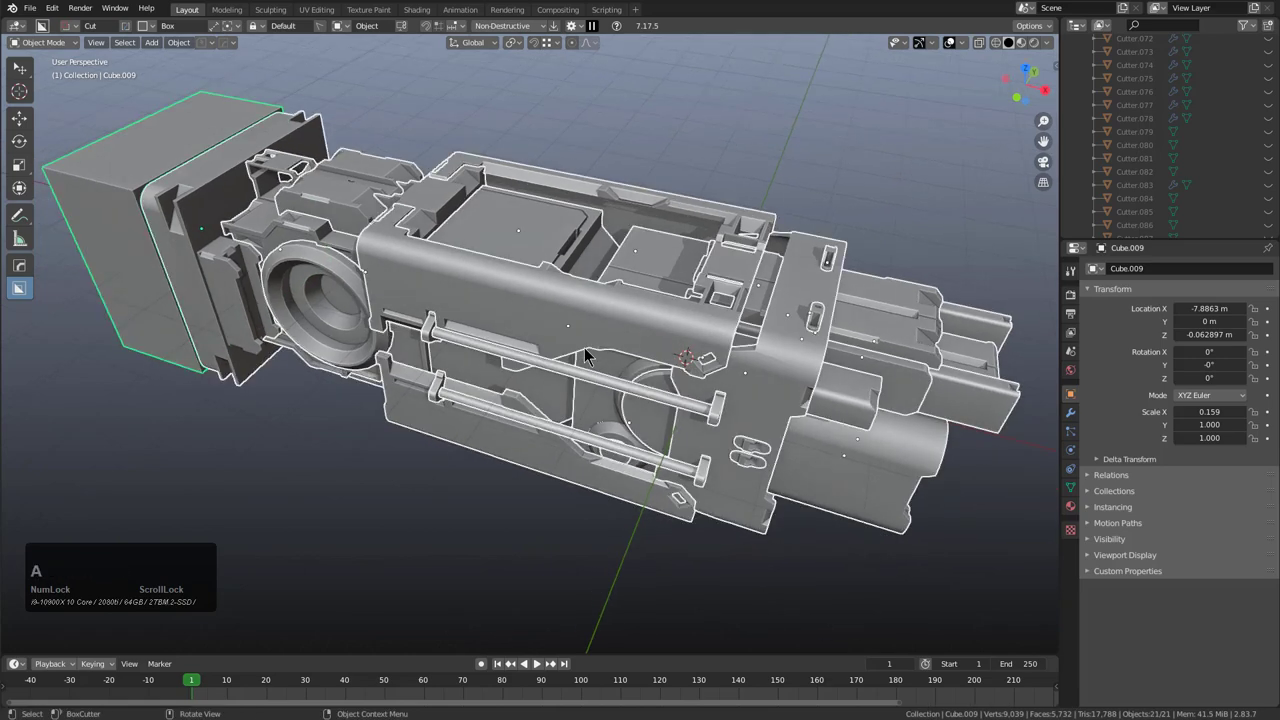
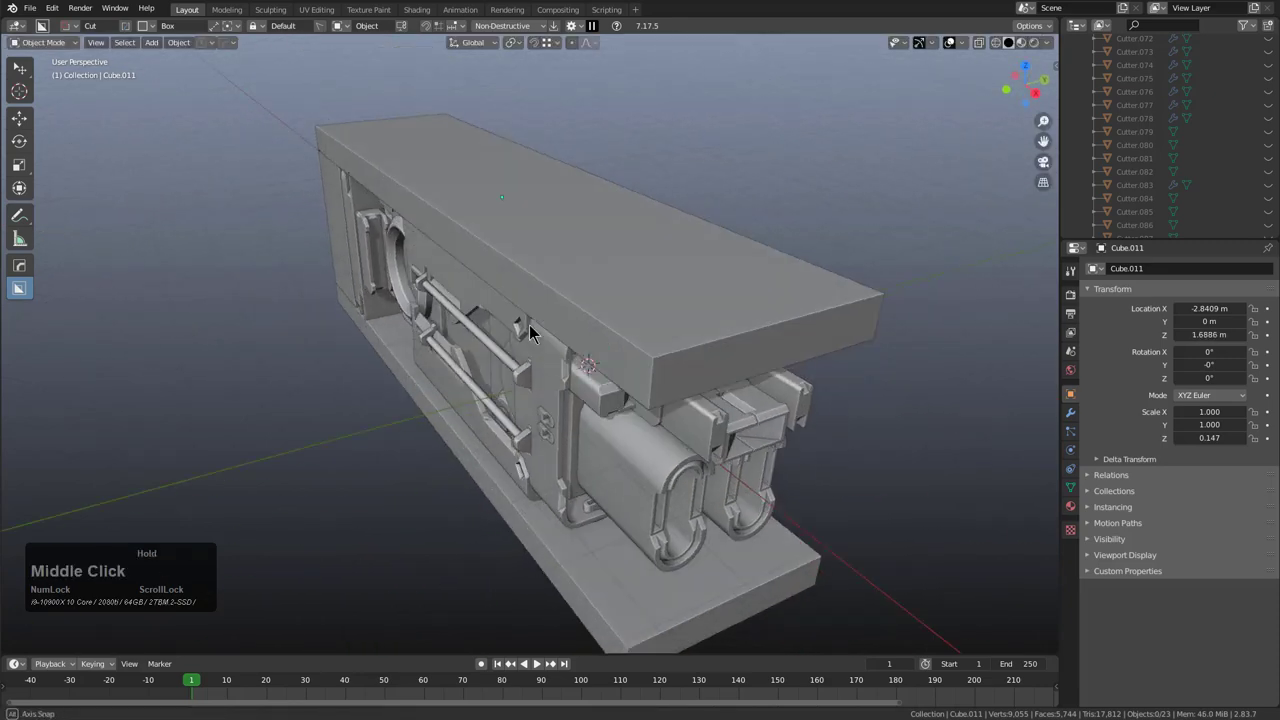
{"action": "scroll", "scroll_direction": "down", "scroll_amount": 3}
{"action": "middle_click", "coordinate": [660, 351]}
{"action": "scroll", "scroll_direction": "up", "scroll_amount": 3}
{"action": "middle_click", "coordinate": [500, 322]}
{"action": "middle_click", "coordinate": [653, 339]}
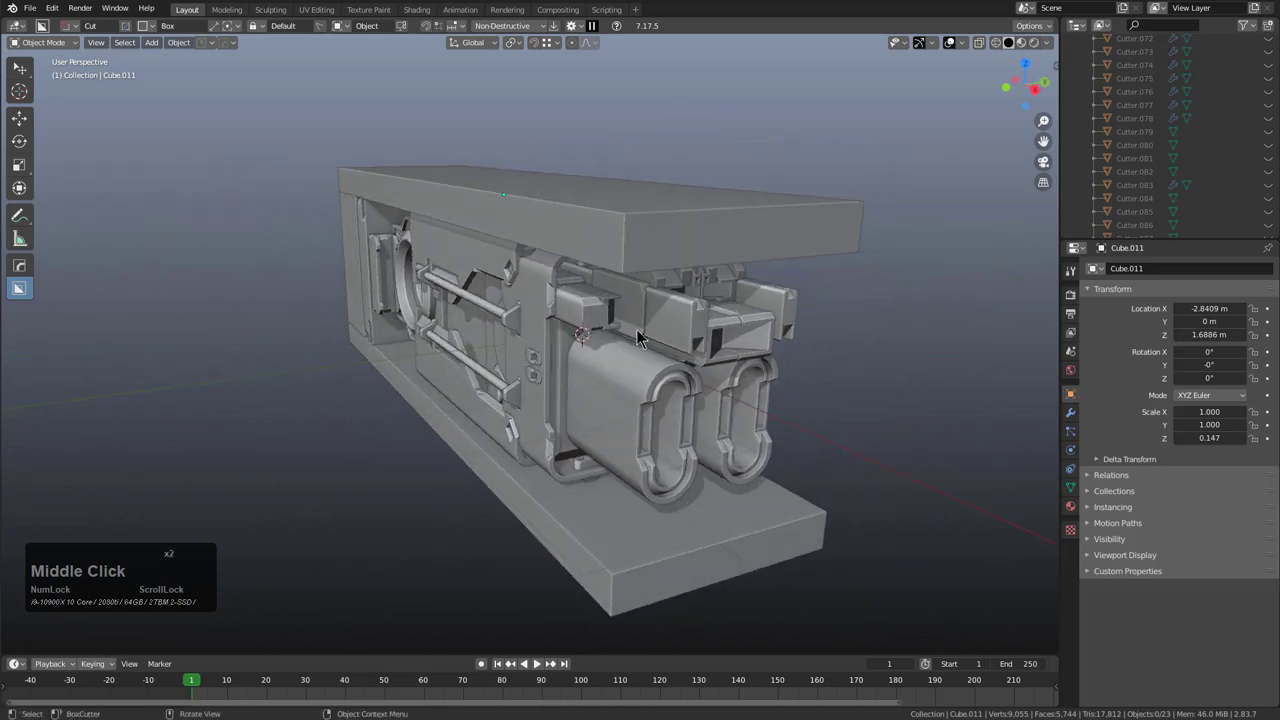
Step: Orbit the view to inspect the plated frame with its rods and cylindrical housings
{"action": "middle_click", "coordinate": [637, 357]}
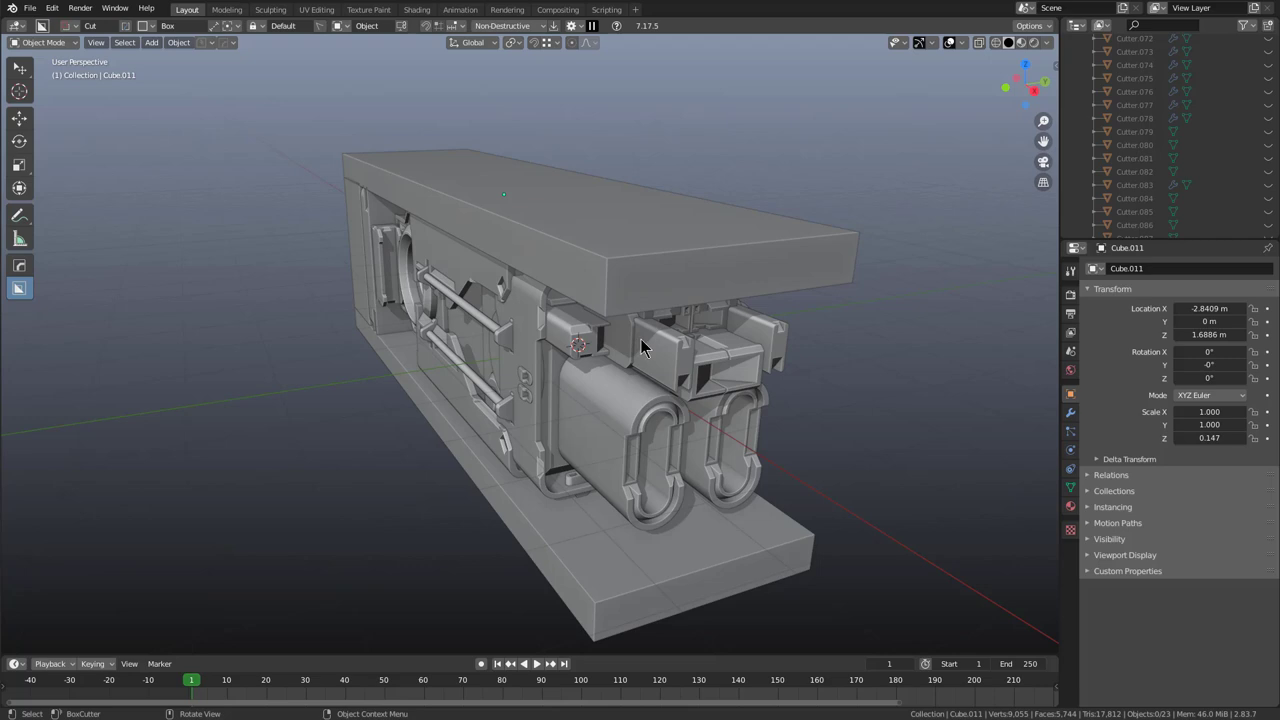
{"action": "middle_click", "coordinate": [664, 362]}
{"action": "scroll", "scroll_direction": "down", "scroll_amount": 3}
{"action": "middle_click", "coordinate": [639, 368]}
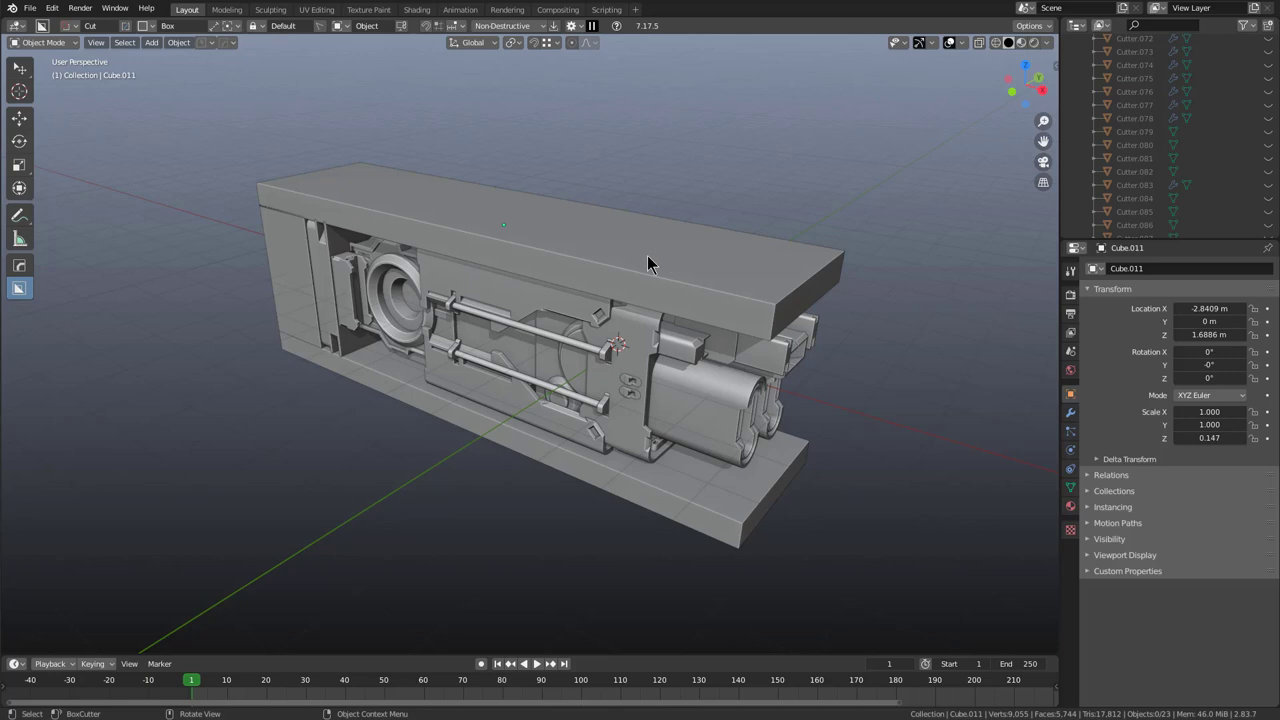
Step: Start a new scene with a fresh cube and adjust the BoxCutter preferences popover
{"action": "left_click", "coordinate": [653, 261]}
{"action": "left_click", "coordinate": [298, 313]}
{"action": "key", "text": "x"}
{"action": "left_click", "coordinate": [341, 304]}
{"action": "middle_click", "coordinate": [562, 344]}
{"action": "scroll", "scroll_direction": "down", "scroll_amount": 3}
{"action": "scroll", "scroll_direction": "up", "scroll_amount": 3}
{"action": "scroll", "scroll_direction": "up", "scroll_amount": 3}
{"action": "key", "text": "ctrl+n"}
{"action": "key", "text": "Return"}
{"action": "left_click", "coordinate": [683, 393]}
{"action": "left_click", "coordinate": [237, 49]}
{"action": "left_click", "coordinate": [233, 76]}
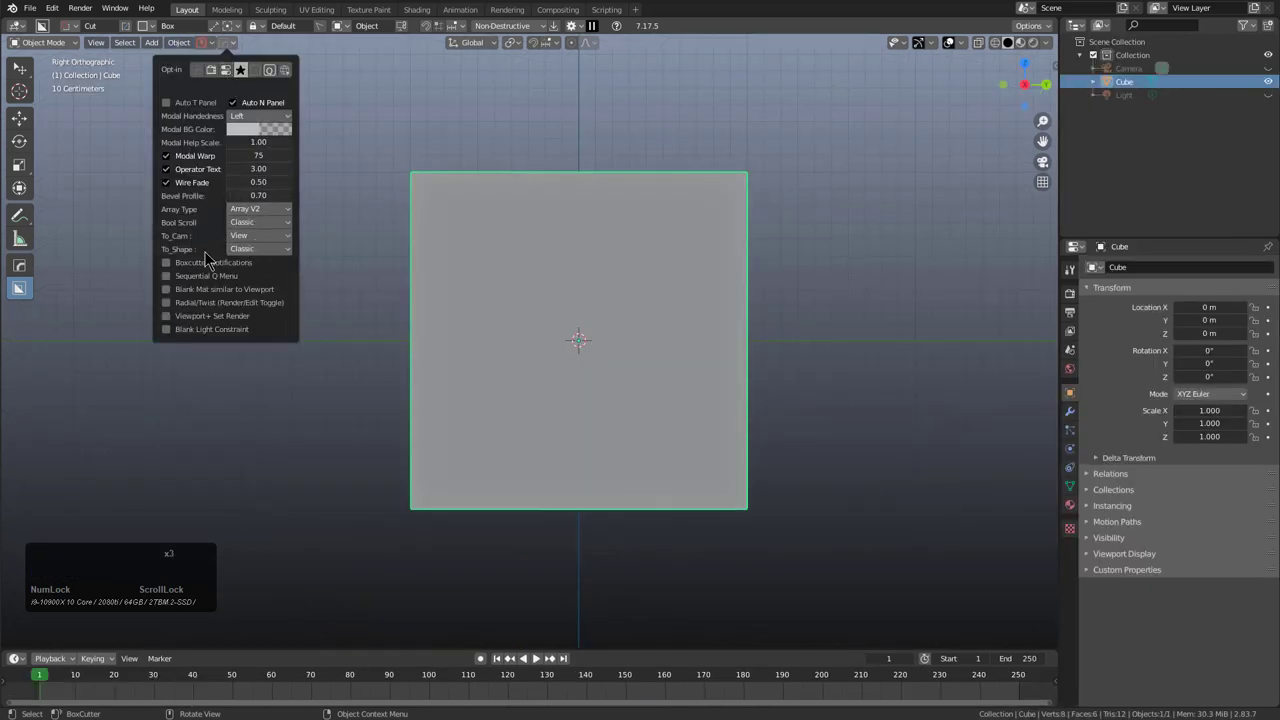
Step: Begin drawing a custom BoxCutter slot outline on the cube's corner
{"action": "middle_click", "coordinate": [618, 334]}
{"action": "scroll", "scroll_direction": "down", "scroll_amount": 3}
{"action": "middle_click", "coordinate": [658, 380]}
{"action": "scroll", "scroll_direction": "down", "scroll_amount": 3}
{"action": "scroll", "scroll_direction": "up", "scroll_amount": 3}
{"action": "middle_click", "coordinate": [635, 356]}
{"action": "scroll", "scroll_direction": "down", "scroll_amount": 3}
{"action": "left_click", "coordinate": [550, 332]}
{"action": "left_click", "coordinate": [445, 365]}
{"action": "left_click", "coordinate": [509, 252]}
{"action": "left_click", "coordinate": [535, 488]}
Step: Complete the stepped slot outline and start extruding it into the corner
{"action": "scroll", "scroll_direction": "up", "scroll_amount": 3}
{"action": "left_click", "coordinate": [596, 347]}
{"action": "left_click", "coordinate": [580, 305]}
{"action": "left_click", "coordinate": [621, 554]}
{"action": "left_click", "coordinate": [559, 437]}
{"action": "left_click", "coordinate": [294, 382]}
{"action": "left_click", "coordinate": [464, 246]}
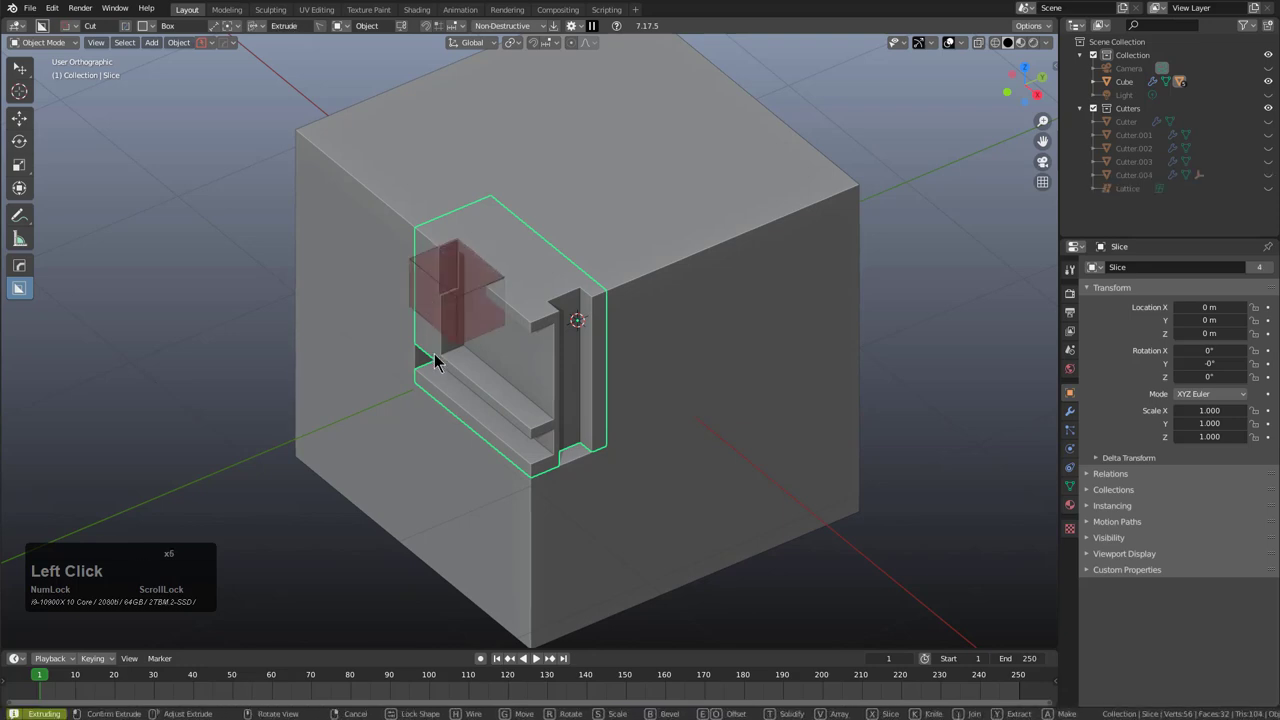
Step: Confirm the slot depth and bevel the Slice's edges with HardOps Bevel at 60° autosmooth
{"action": "left_click", "coordinate": [446, 376]}
{"action": "scroll", "scroll_direction": "up", "scroll_amount": 3}
{"action": "key", "text": "q"}
{"action": "left_click", "coordinate": [624, 288]}
{"action": "key", "text": "1"}
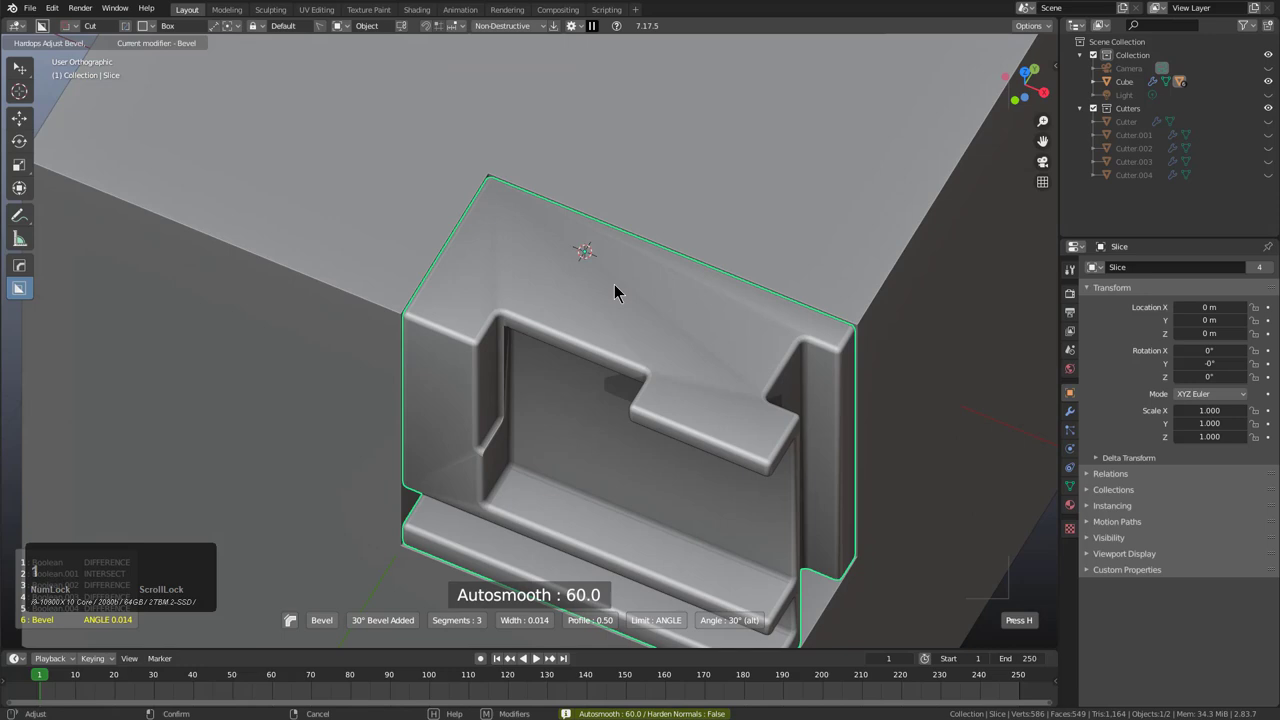
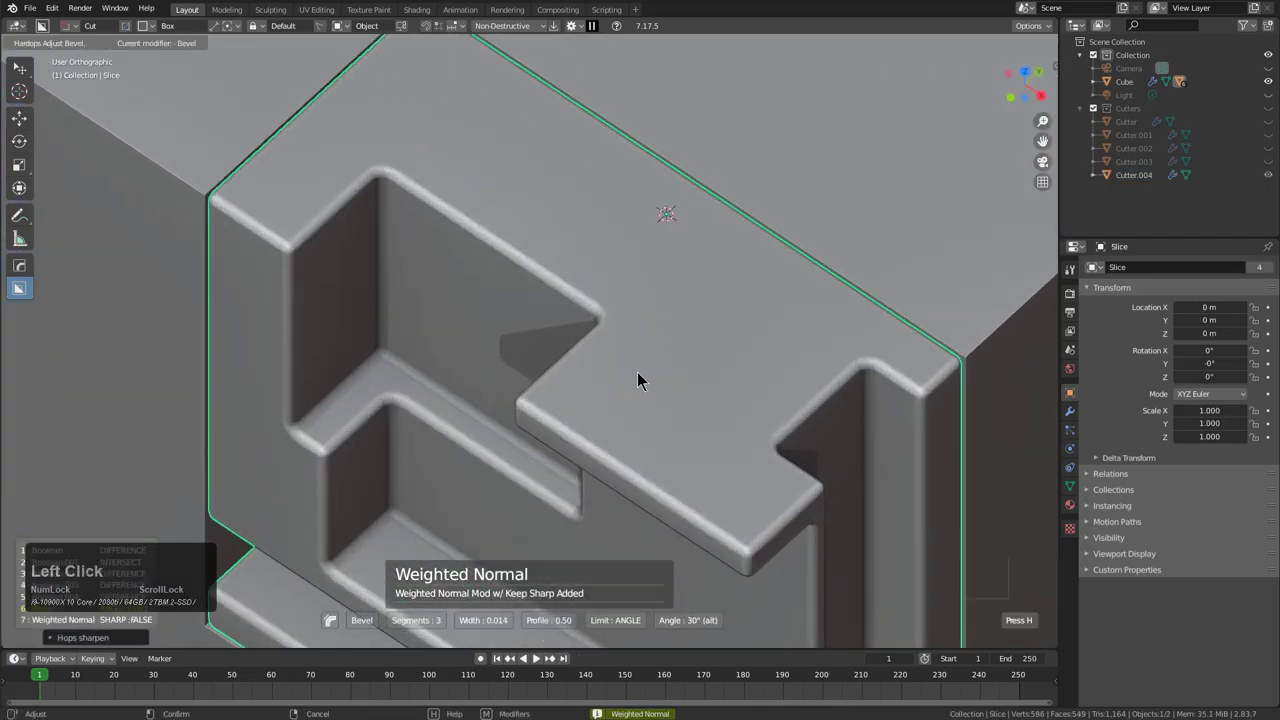
{"action": "left_click", "coordinate": [643, 377]}
Step: Add a Weighted Normal modifier via HardOps and reselect the bevelled slice piece
{"action": "scroll", "scroll_direction": "down", "scroll_amount": 3}
{"action": "middle_click", "coordinate": [629, 430]}
{"action": "key", "text": "alt+a"}
{"action": "middle_click", "coordinate": [575, 376]}
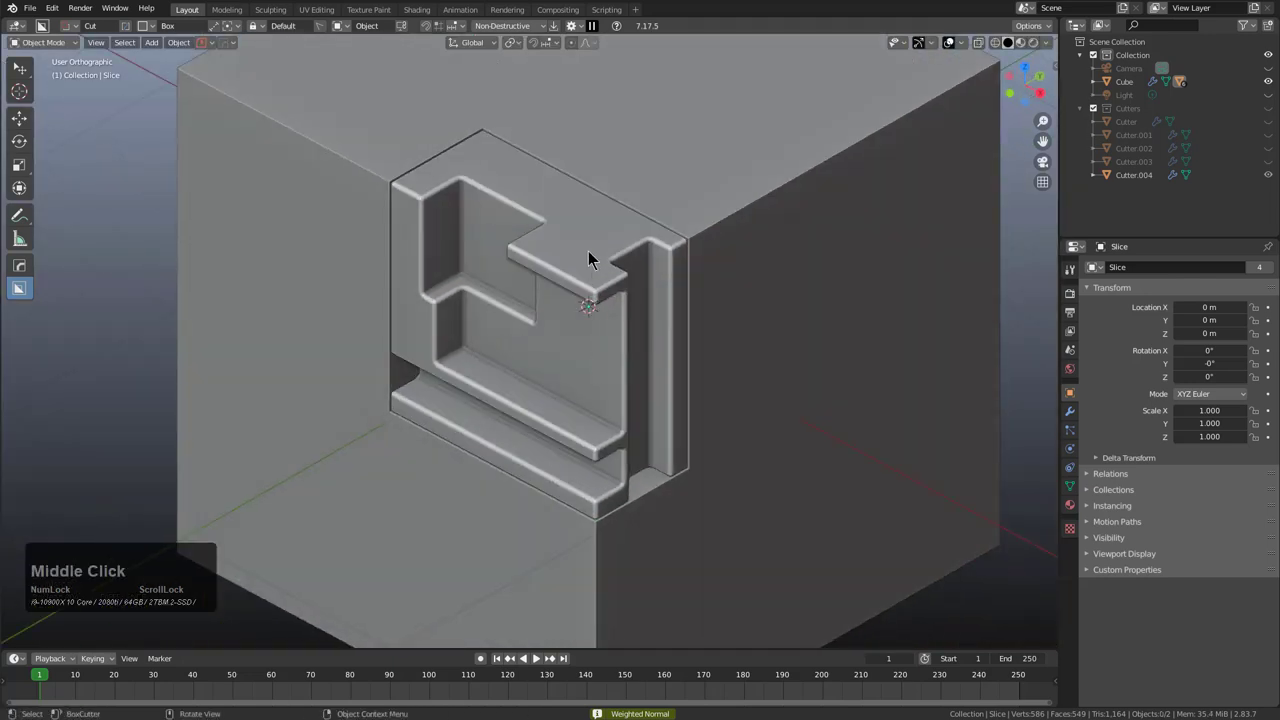
{"action": "left_click", "coordinate": [594, 256]}
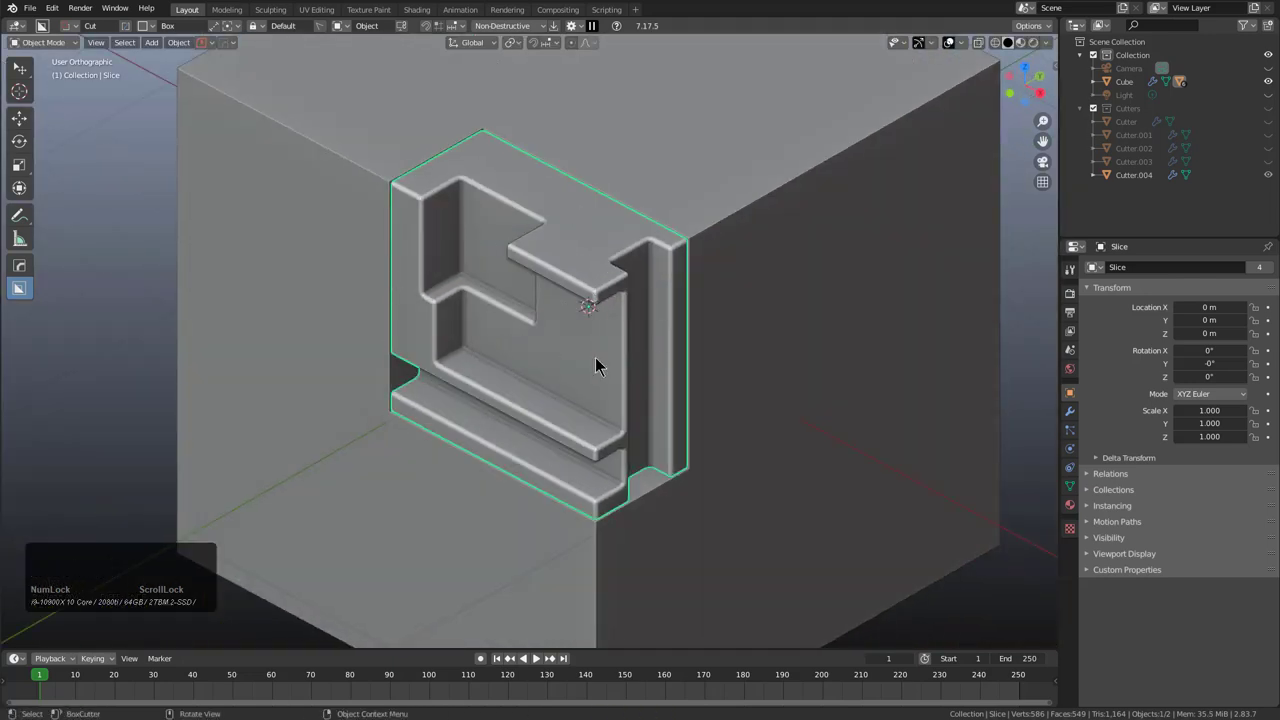
Step: Generate a To Shape Cube primitive around the slice with Modified bounds enabled
{"action": "key", "text": "q"}
{"action": "key", "text": "o"}
{"action": "key", "text": "t"}
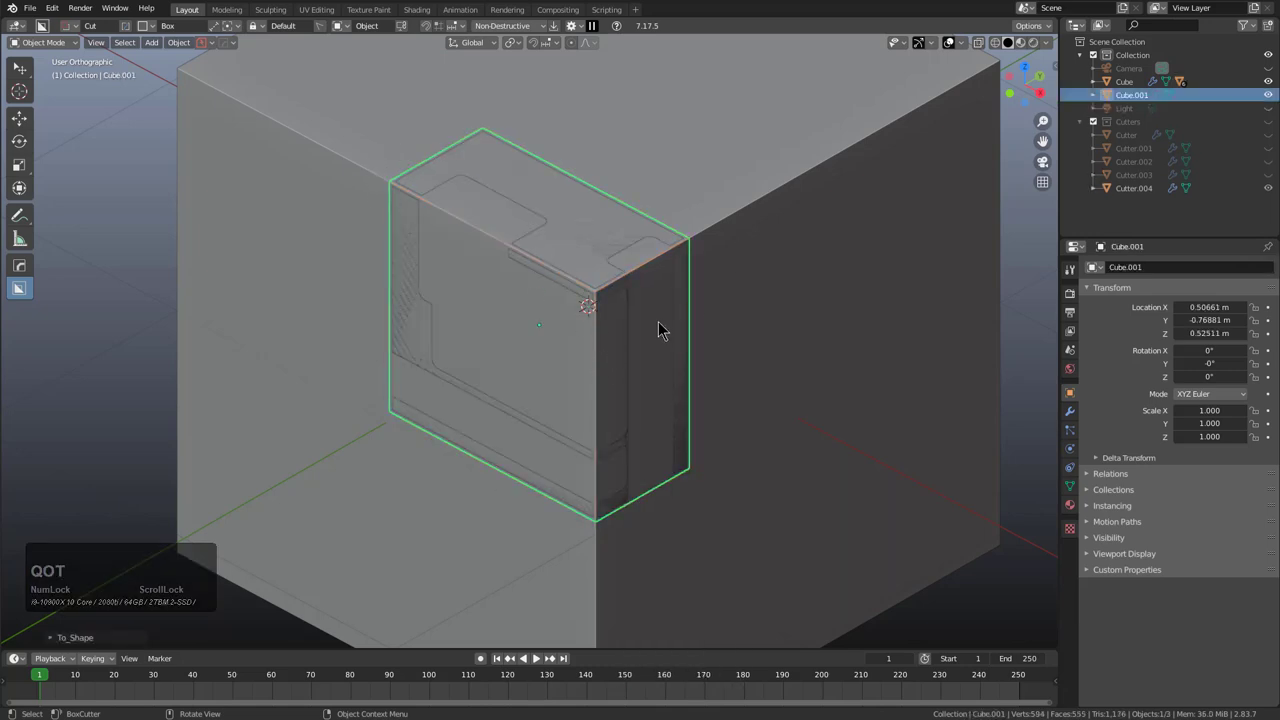
{"action": "key", "text": "t"}
{"action": "middle_click", "coordinate": [663, 338]}
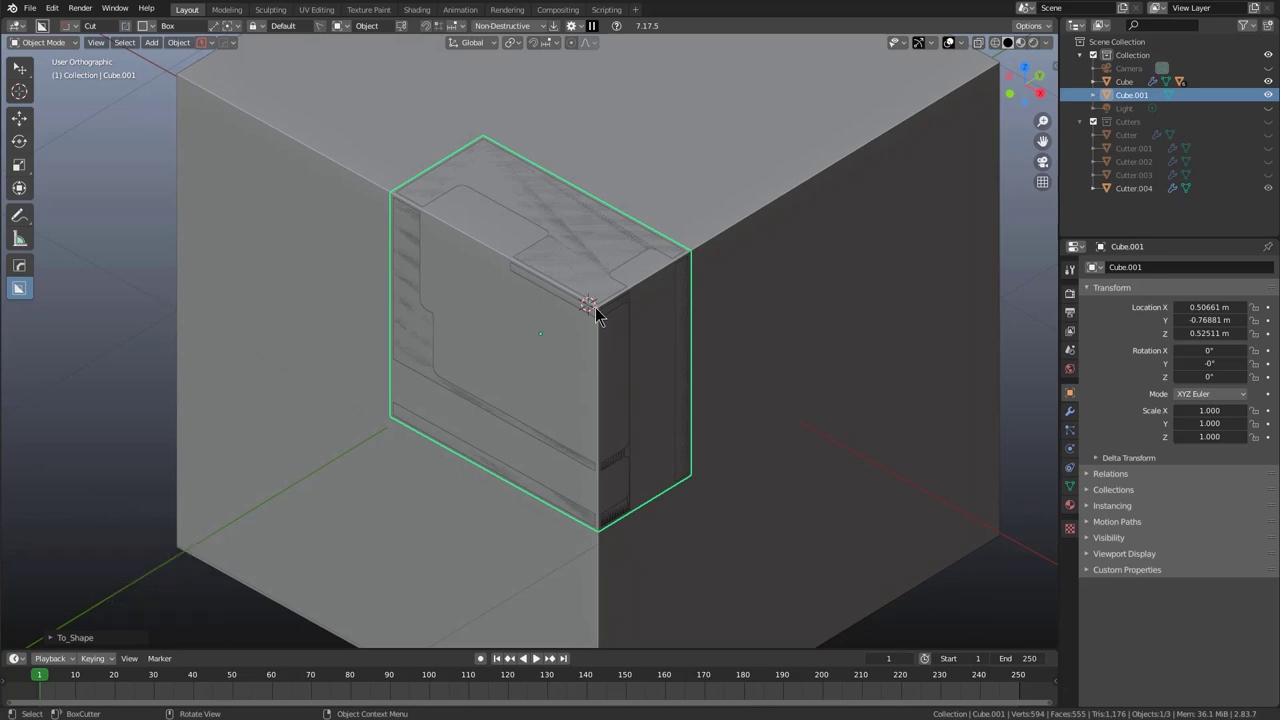
{"action": "key", "text": "F9"}
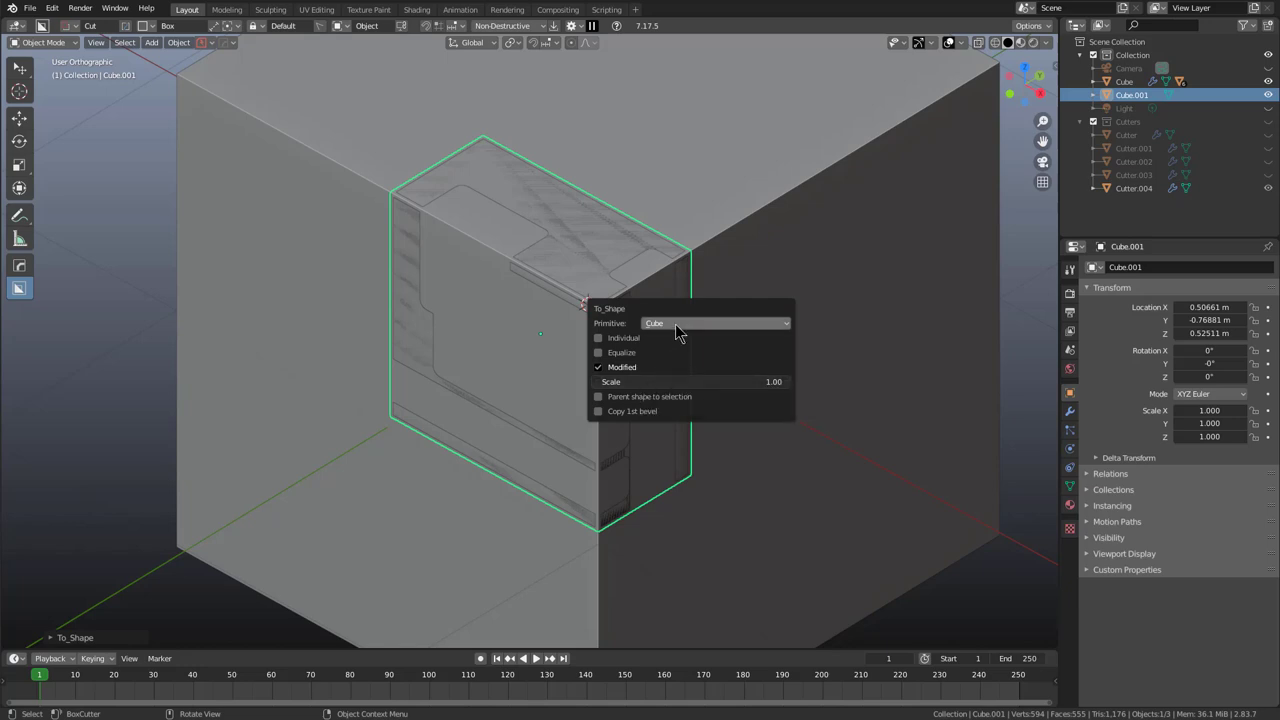
{"action": "left_click", "coordinate": [740, 317]}
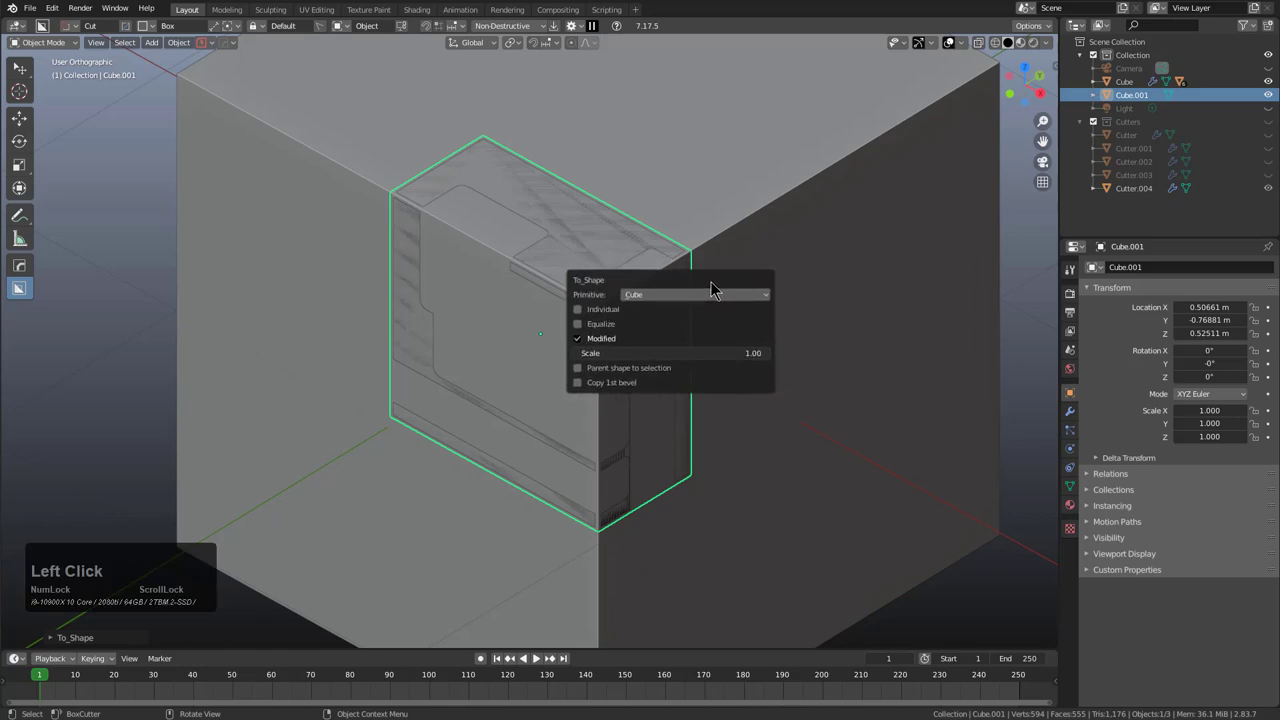
{"action": "left_click", "coordinate": [118, 256]}
{"action": "key", "text": "F9"}
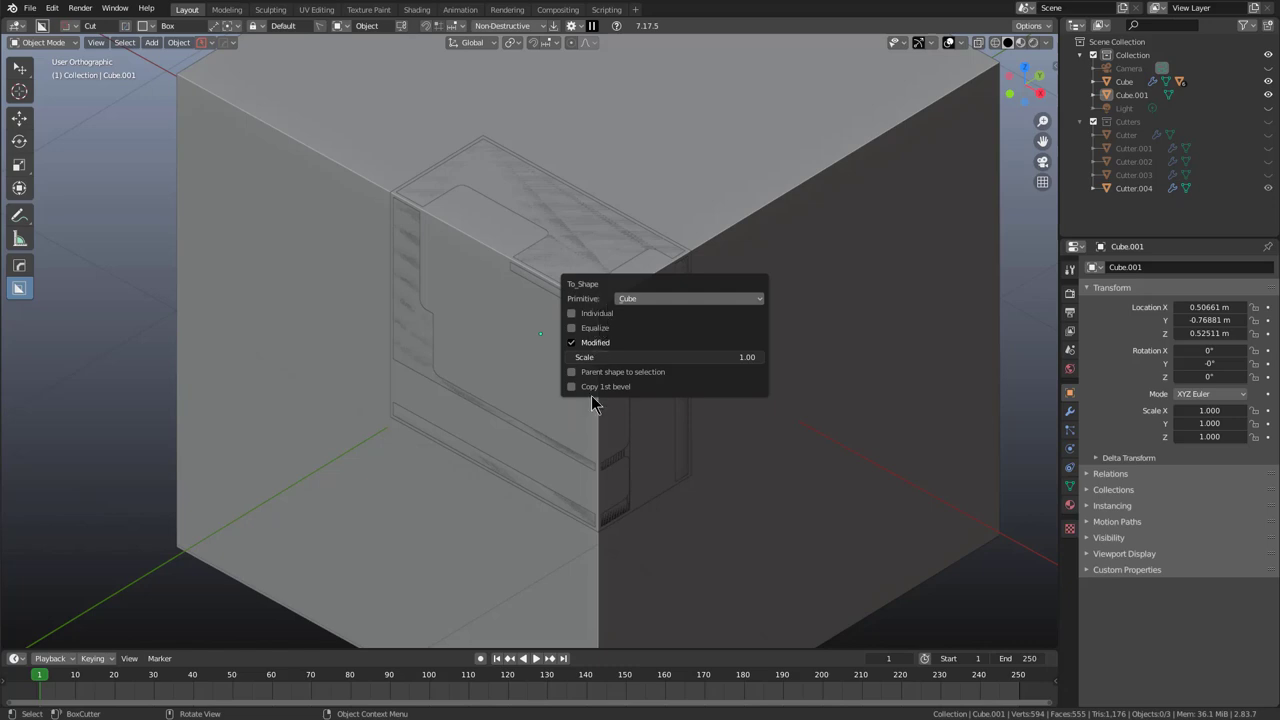
{"action": "middle_click", "coordinate": [659, 279]}
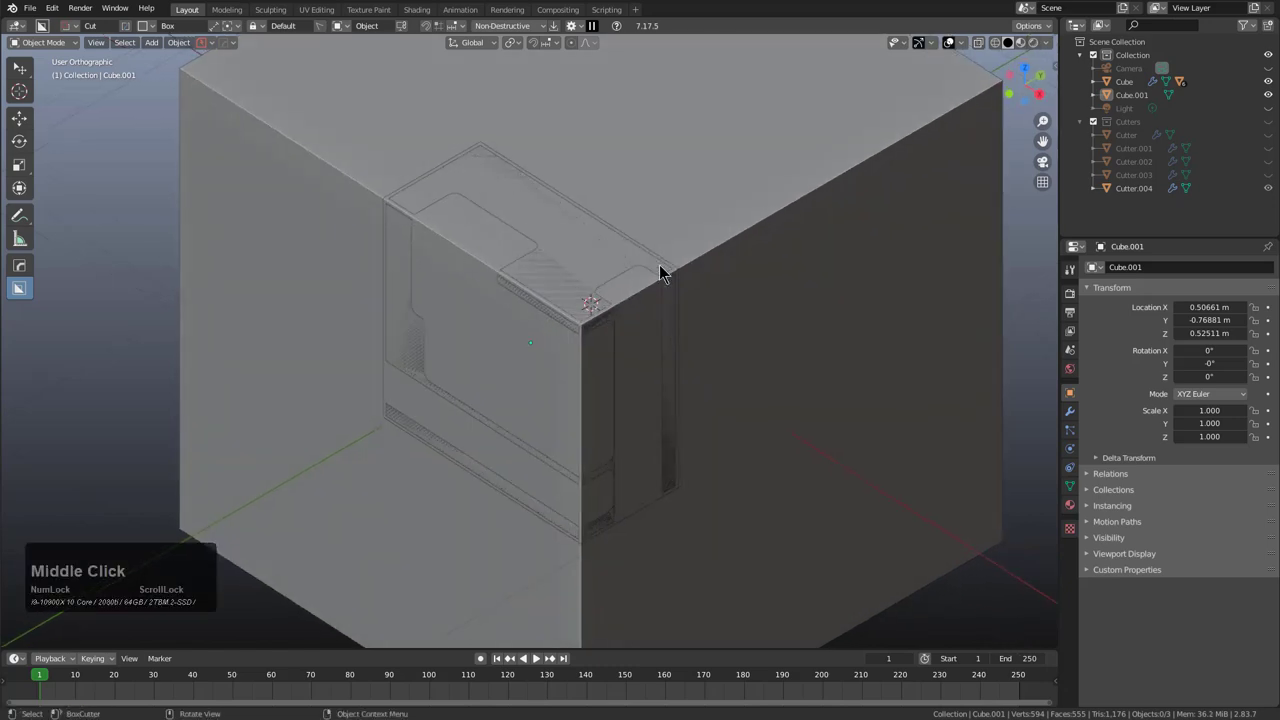
Step: Open the rounded-block scene and set up its display
{"action": "key", "text": "ctrl+n"}
{"action": "key", "text": "ctrl+Return"}
{"action": "key", "text": "d"}
{"action": "middle_click", "coordinate": [627, 315]}
{"action": "key", "text": "x"}
{"action": "left_click", "coordinate": [681, 345]}
{"action": "key", "text": "alt+w"}
{"action": "middle_click", "coordinate": [309, 111]}
{"action": "left_click", "coordinate": [205, 28]}
Step: Orbit the view to look down on the block's inset top
{"action": "middle_click", "coordinate": [417, 227]}
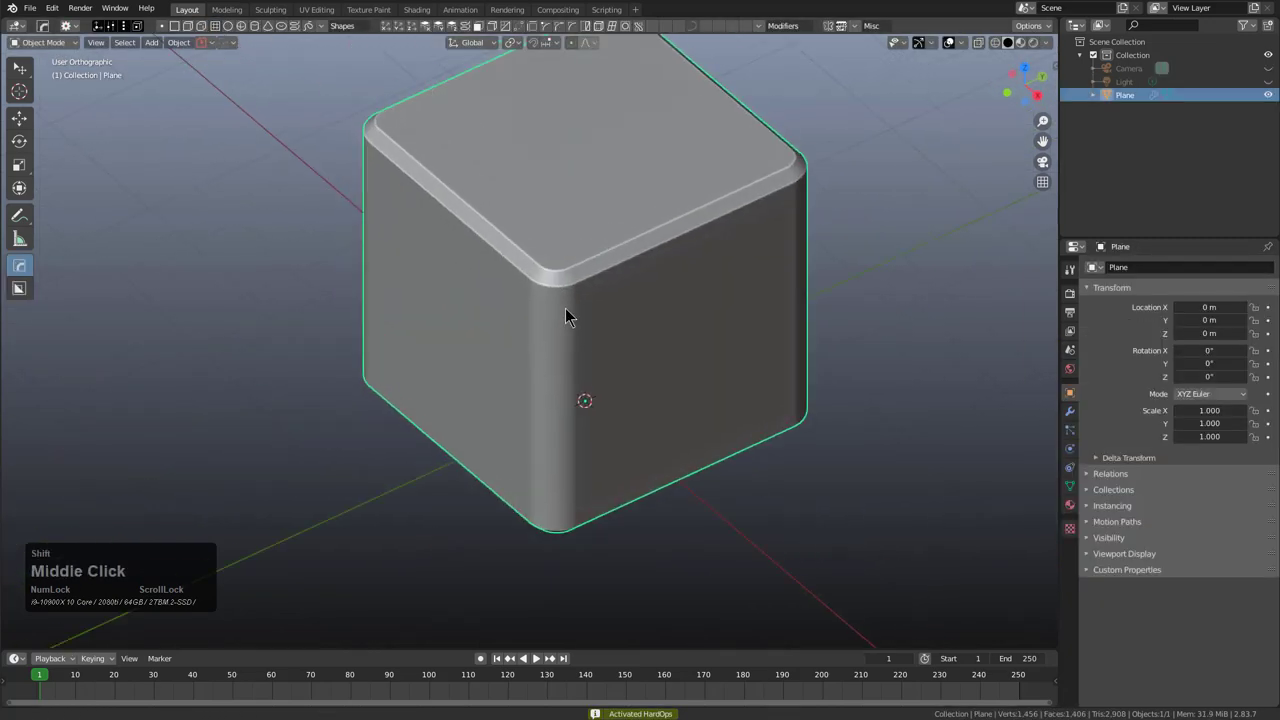
{"action": "middle_click", "coordinate": [638, 246]}
{"action": "middle_click", "coordinate": [609, 257]}
{"action": "left_click_drag", "start_coordinate": [427, 234], "coordinate": [386, 212]}
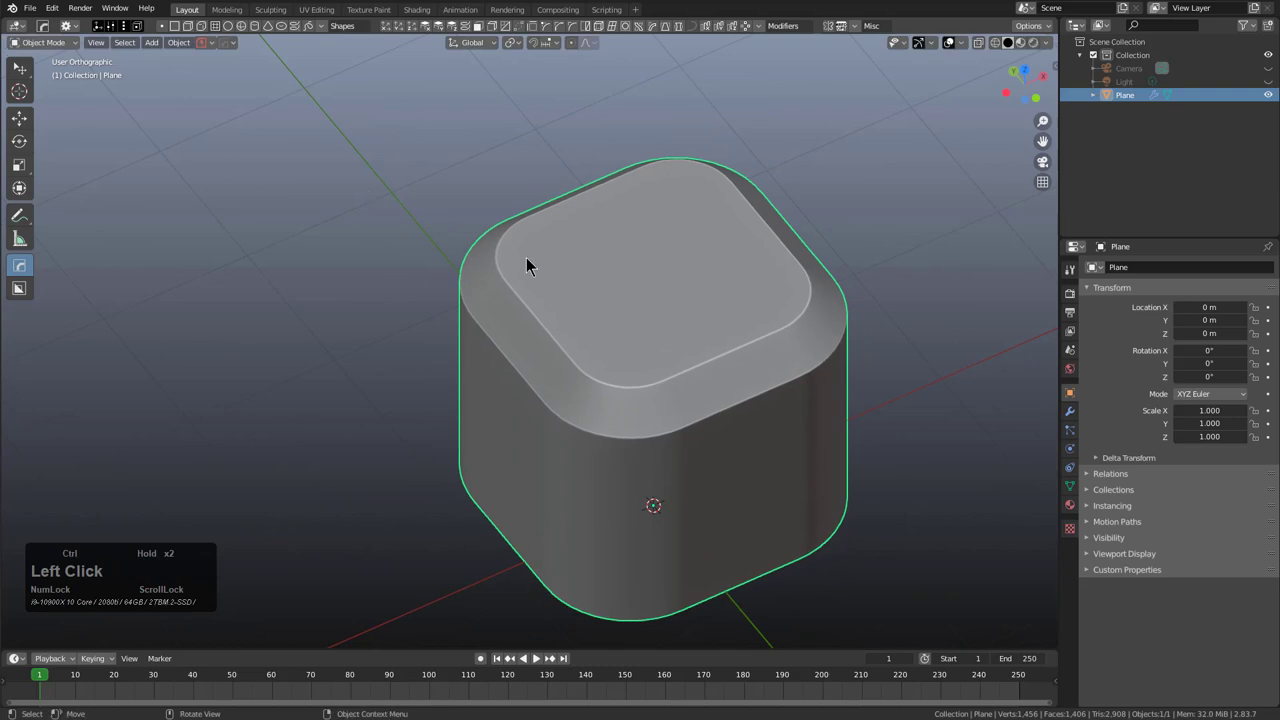
{"action": "middle_click", "coordinate": [691, 336]}
{"action": "scroll", "scroll_direction": "up", "scroll_amount": 3}
{"action": "middle_click", "coordinate": [647, 370]}
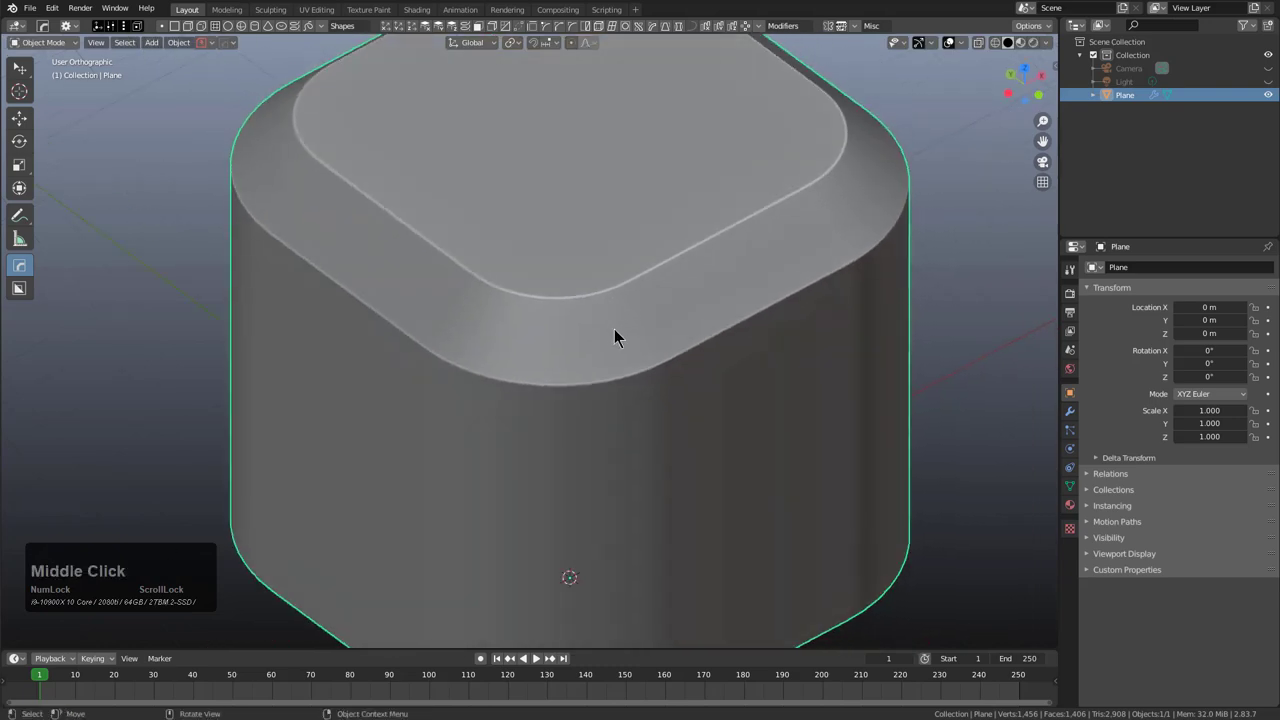
{"action": "middle_click", "coordinate": [620, 335]}
Step: Add a fitted To Shape cube around the rounded block copying its first bevel
{"action": "key", "text": "q"}
{"action": "key", "text": "o"}
{"action": "key", "text": "t"}
{"action": "middle_click", "coordinate": [654, 367]}
Step: In the To_Shape redo panel enable Angle only for the copied bevel
{"action": "key", "text": "F9"}
{"action": "left_click", "coordinate": [697, 474]}
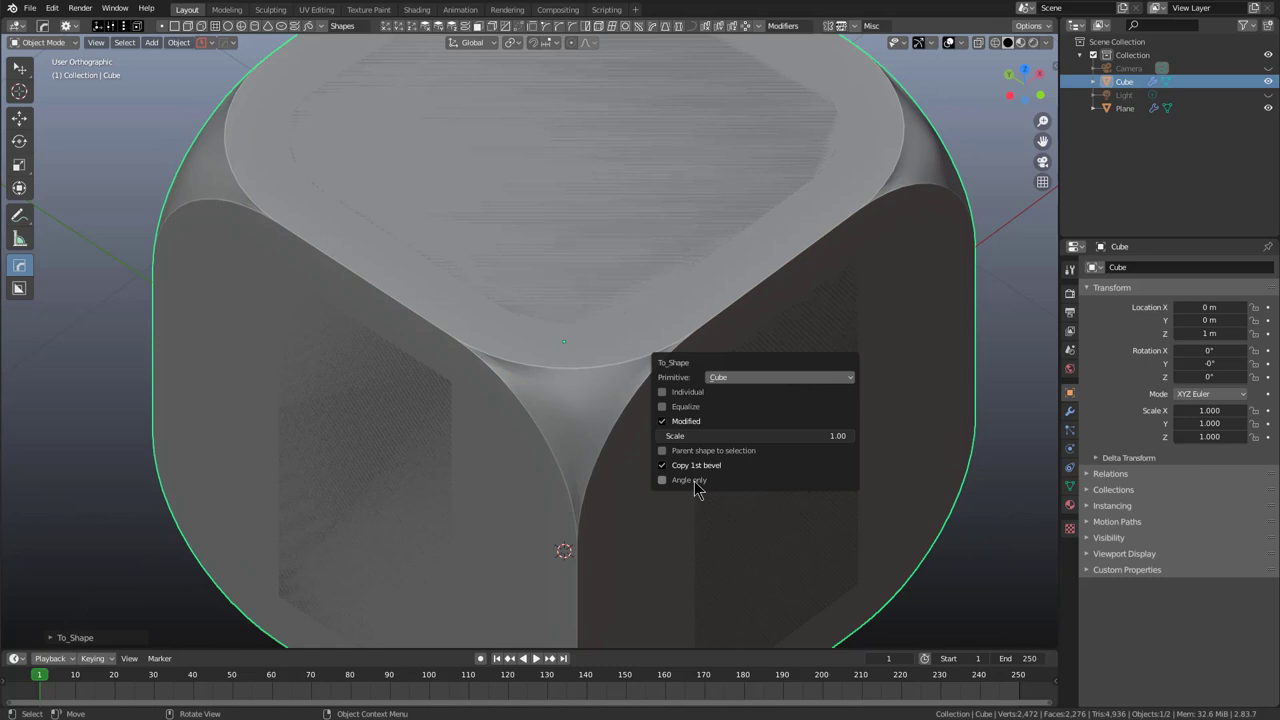
{"action": "key", "text": "F9"}
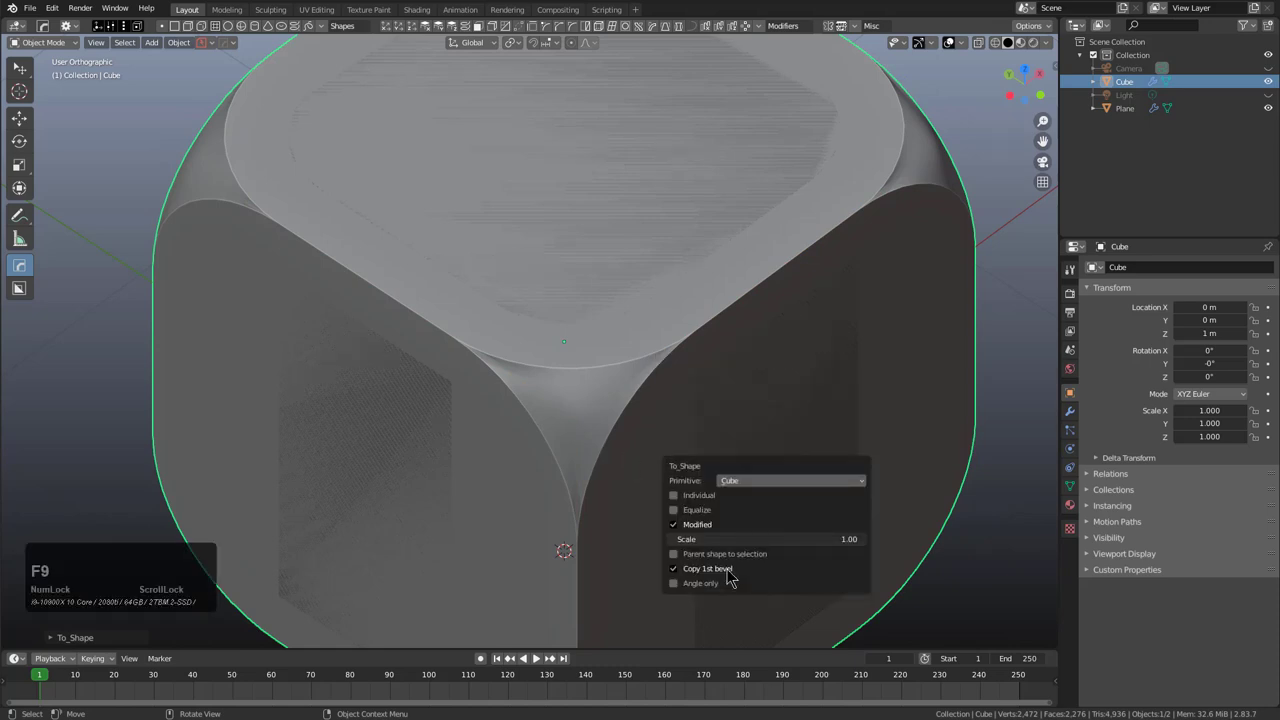
{"action": "left_click", "coordinate": [714, 590]}
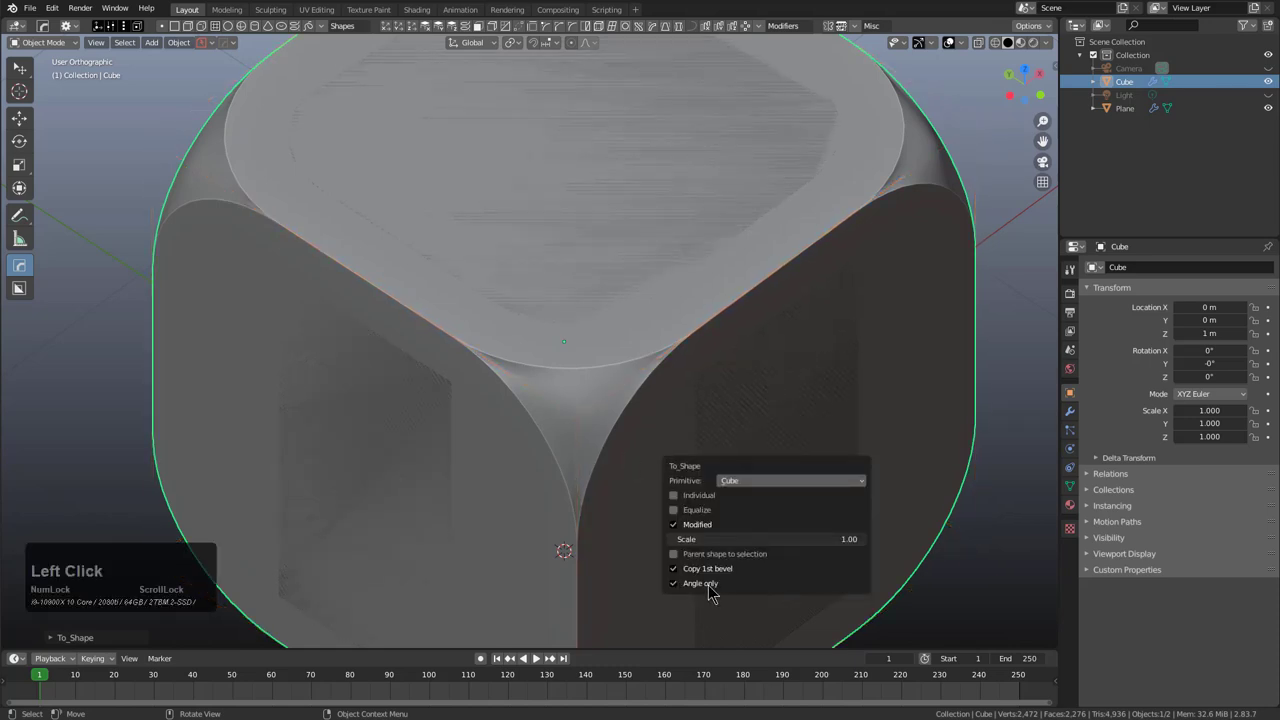
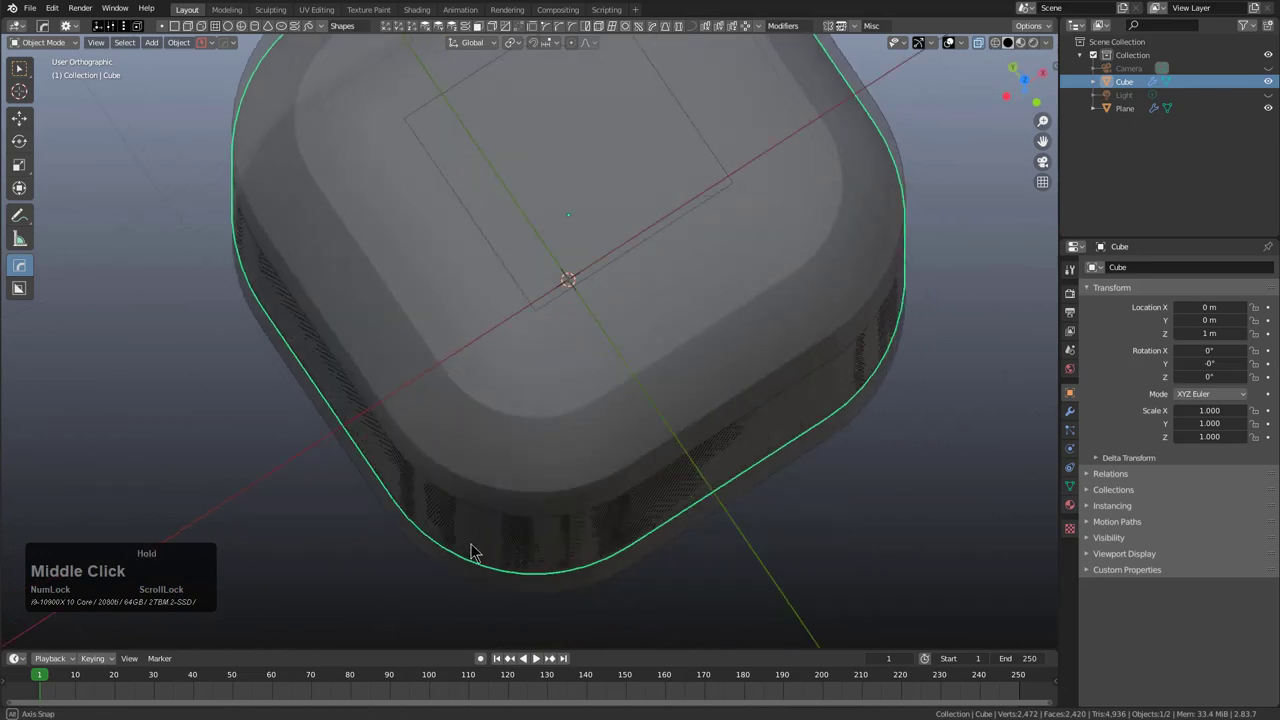
Step: Nudge the cube shell along Z and give it the HardOps glass blank material
{"action": "middle_click", "coordinate": [489, 543]}
{"action": "scroll", "scroll_direction": "down", "scroll_amount": 3}
{"action": "middle_click", "coordinate": [458, 547]}
{"action": "key", "text": "alt+z"}
{"action": "middle_click", "coordinate": [562, 491]}
{"action": "scroll", "scroll_direction": "down", "scroll_amount": 3}
{"action": "key", "text": "g"}
{"action": "key", "text": "z"}
{"action": "middle_click", "coordinate": [623, 383]}
{"action": "scroll", "scroll_direction": "up", "scroll_amount": 3}
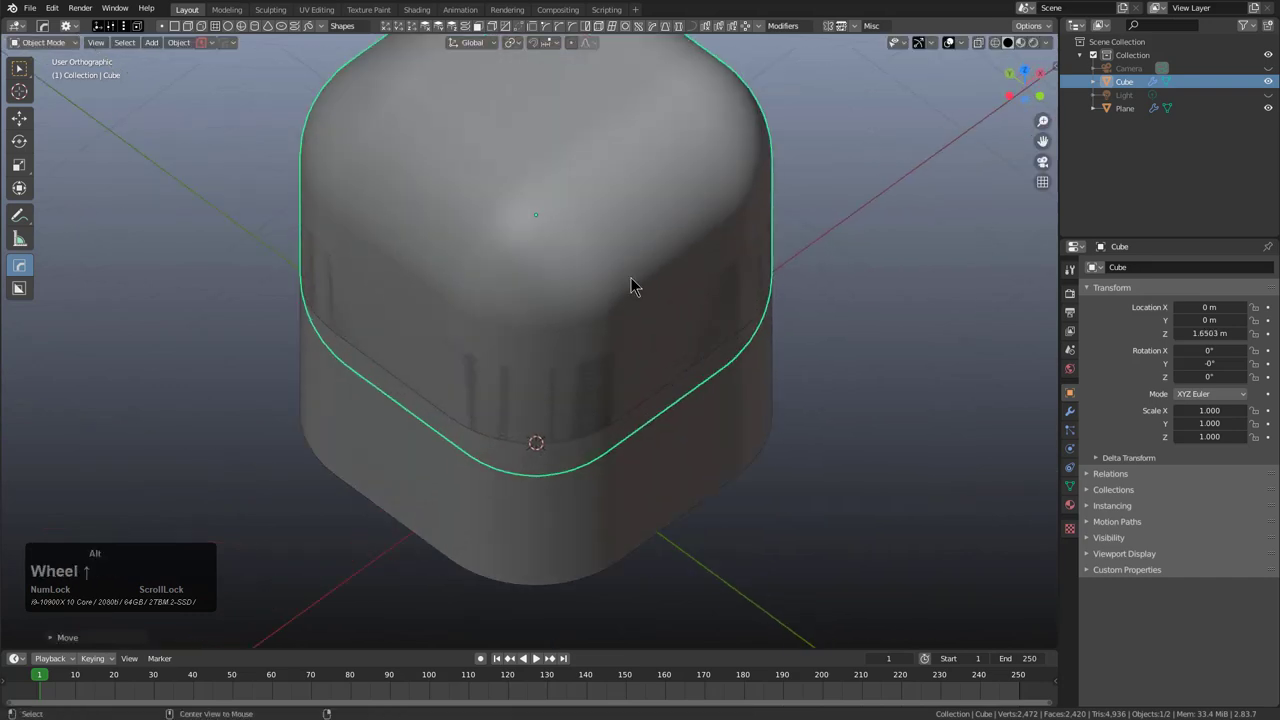
{"action": "key", "text": "alt+m"}
{"action": "left_click", "coordinate": [624, 306]}
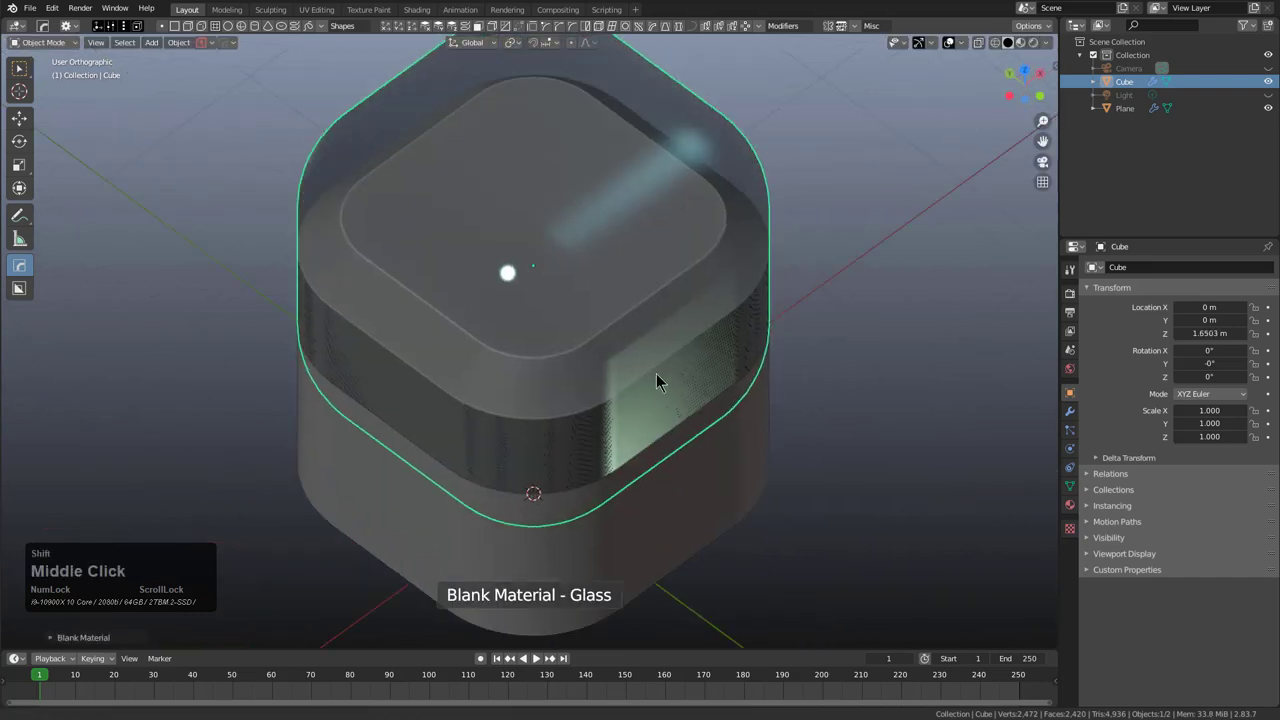
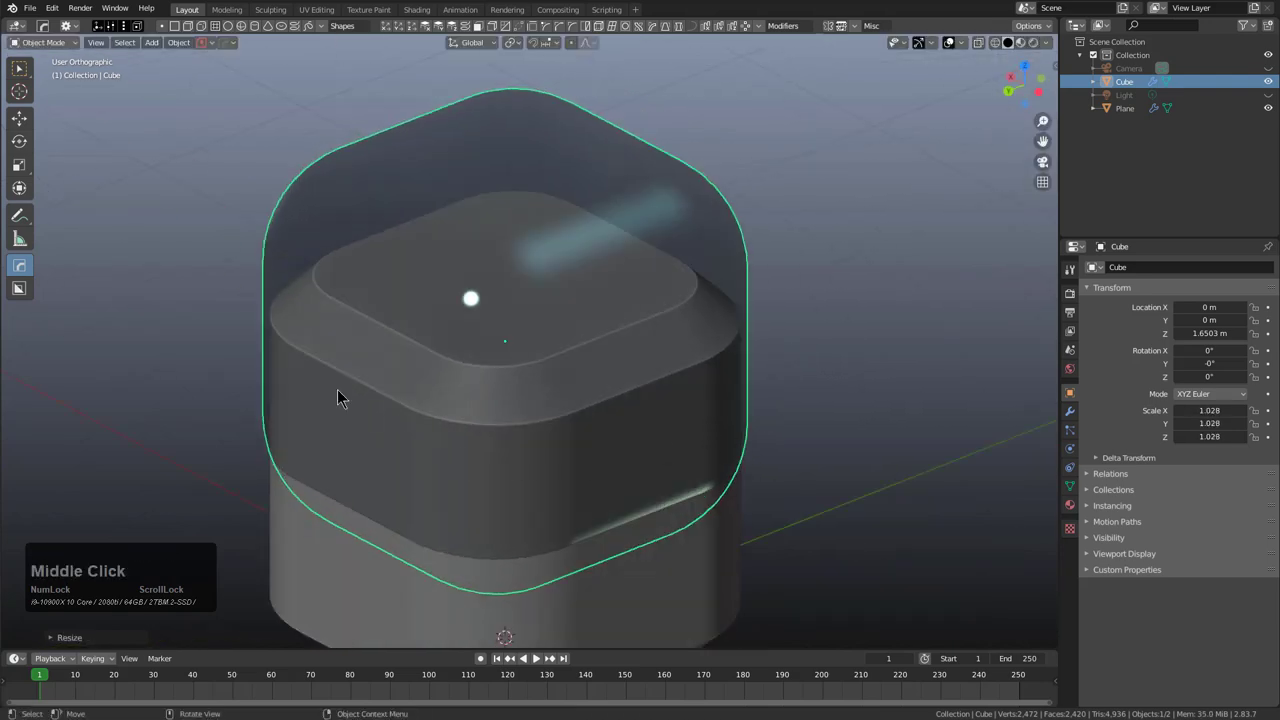
Step: Delete the glass cube shell, leaving only the rounded box
{"action": "middle_click", "coordinate": [397, 452]}
{"action": "middle_click", "coordinate": [572, 391]}
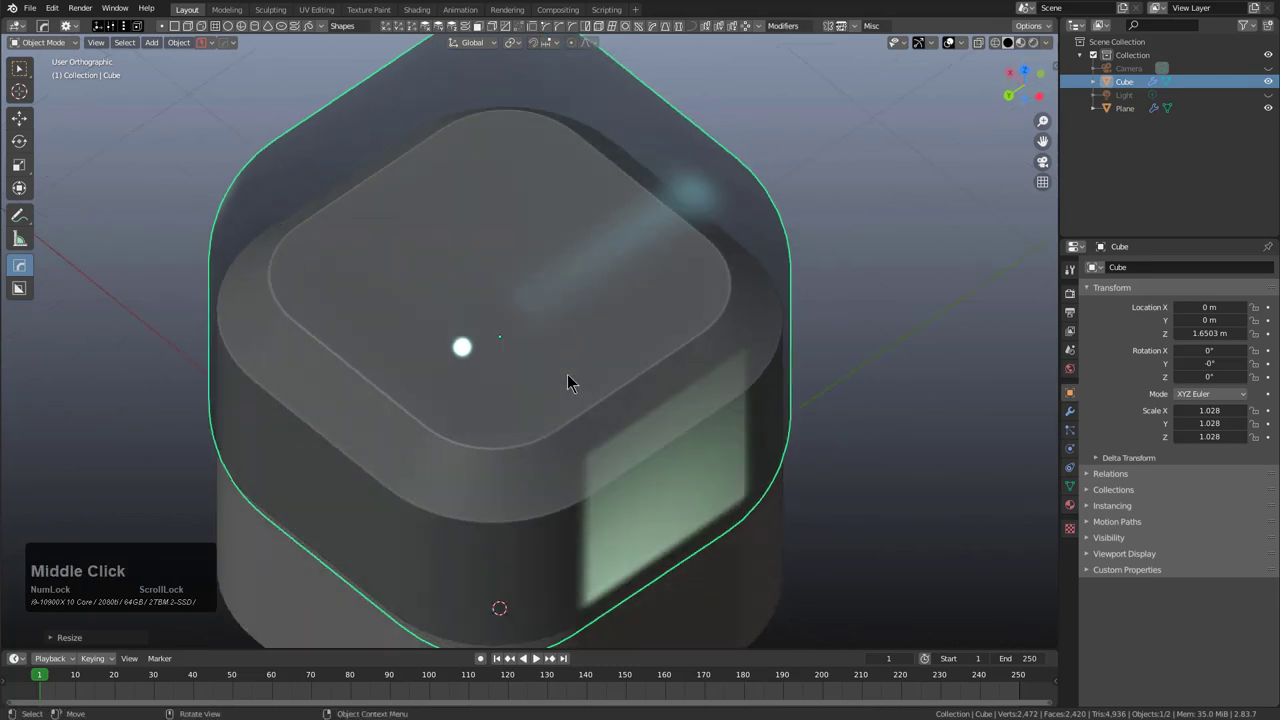
{"action": "scroll", "scroll_direction": "down", "scroll_amount": 3}
{"action": "middle_click", "coordinate": [631, 425]}
{"action": "middle_click", "coordinate": [633, 385]}
{"action": "scroll", "scroll_direction": "down", "scroll_amount": 3}
{"action": "key", "text": "x"}
{"action": "left_click", "coordinate": [700, 246]}
{"action": "middle_click", "coordinate": [687, 363]}
{"action": "left_click", "coordinate": [621, 400]}
{"action": "middle_click", "coordinate": [647, 396]}
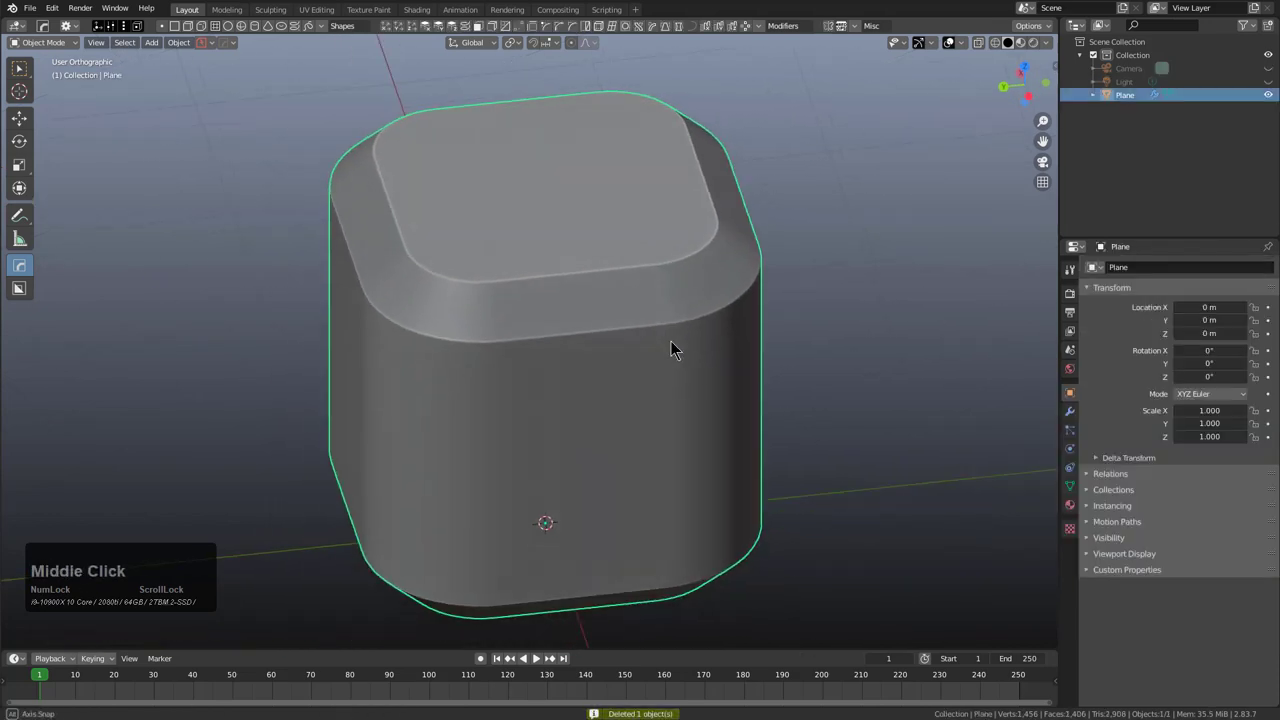
Step: Run HardOps To_Shape (Q O T) on the box and set its Primitive to Plane
{"action": "scroll", "scroll_direction": "down", "scroll_amount": 3}
{"action": "middle_click", "coordinate": [710, 371]}
{"action": "scroll", "scroll_direction": "down", "scroll_amount": 3}
{"action": "middle_click", "coordinate": [729, 373]}
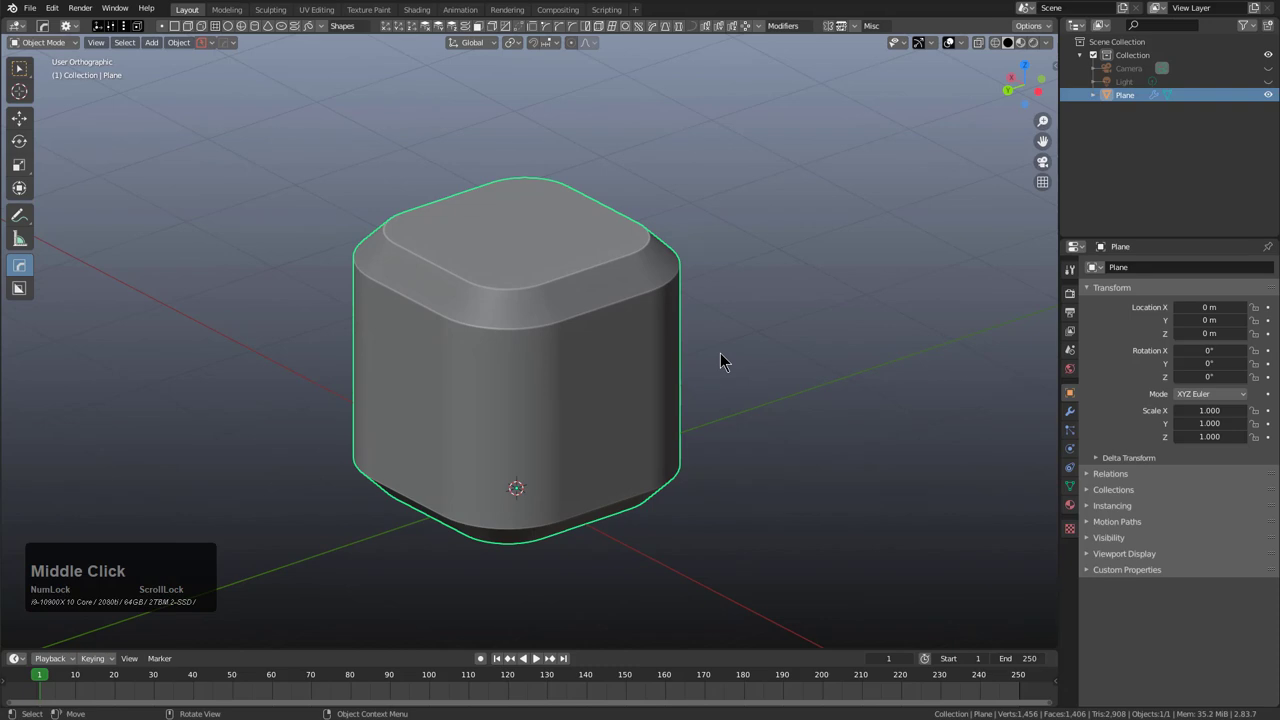
{"action": "middle_click", "coordinate": [727, 374]}
{"action": "key", "text": "q"}
{"action": "key", "text": "o"}
{"action": "key", "text": "t"}
{"action": "key", "text": "F9"}
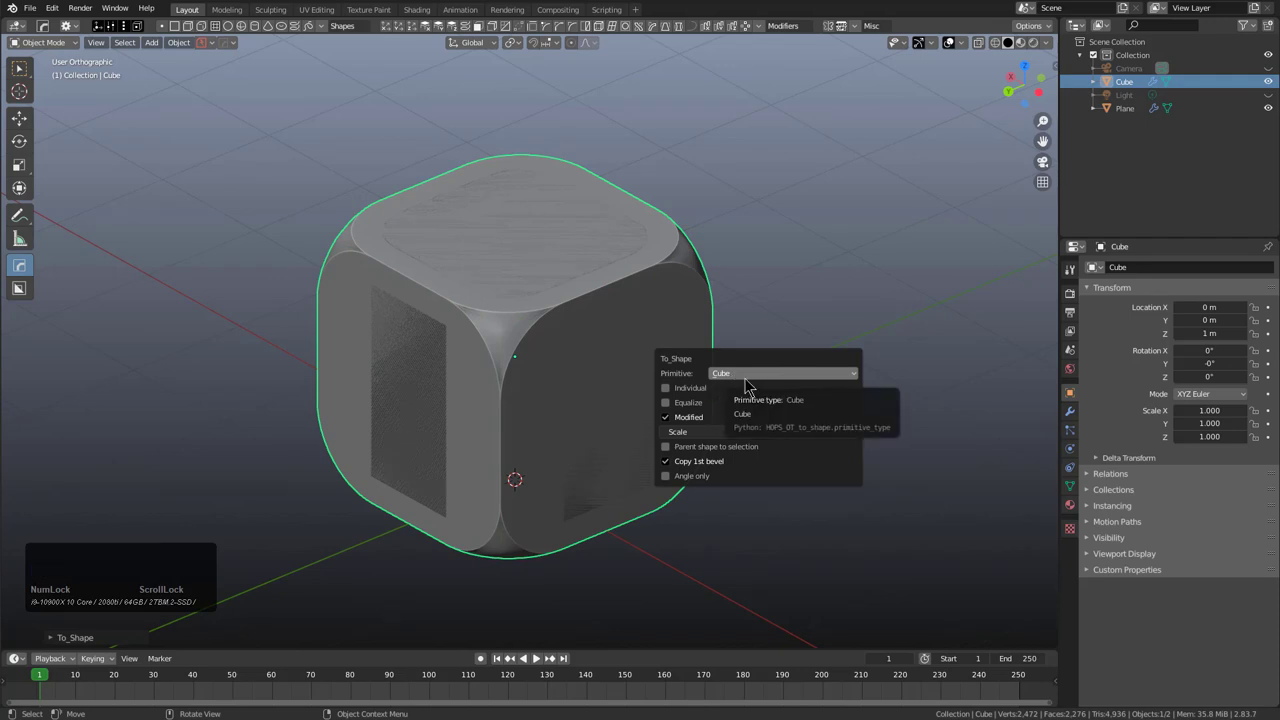
{"action": "left_click", "coordinate": [751, 384]}
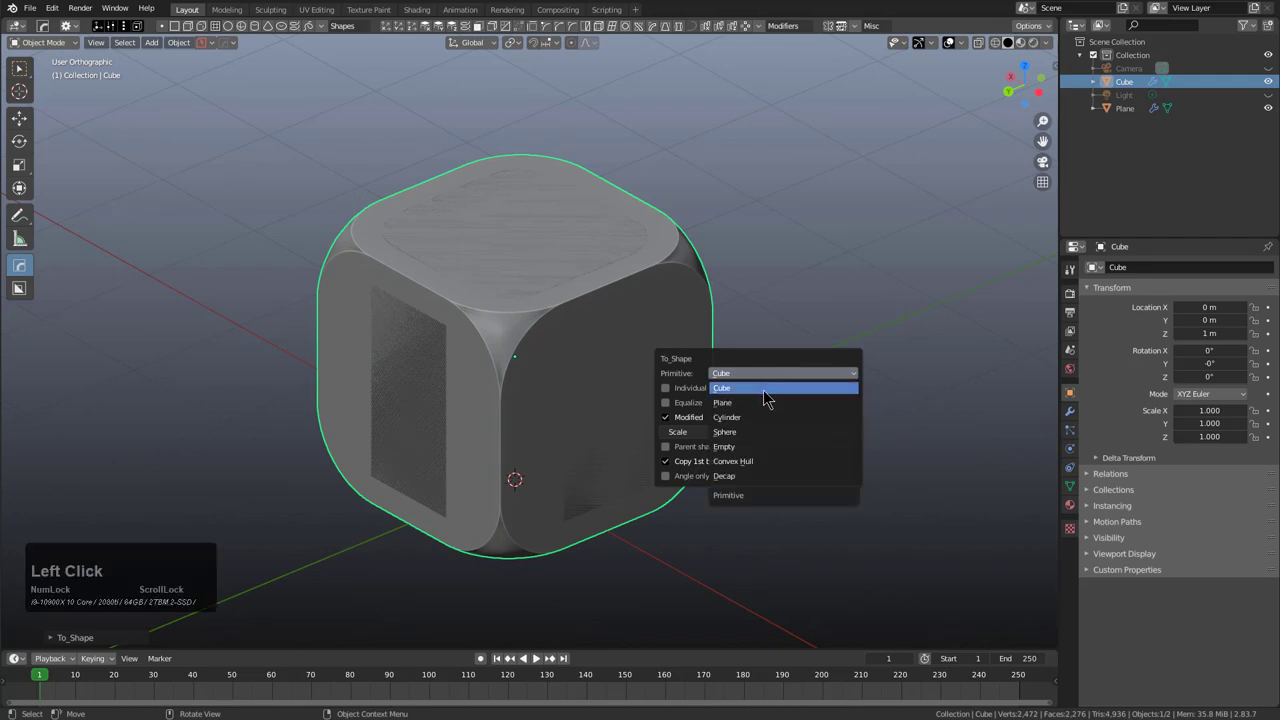
{"action": "left_click", "coordinate": [769, 407]}
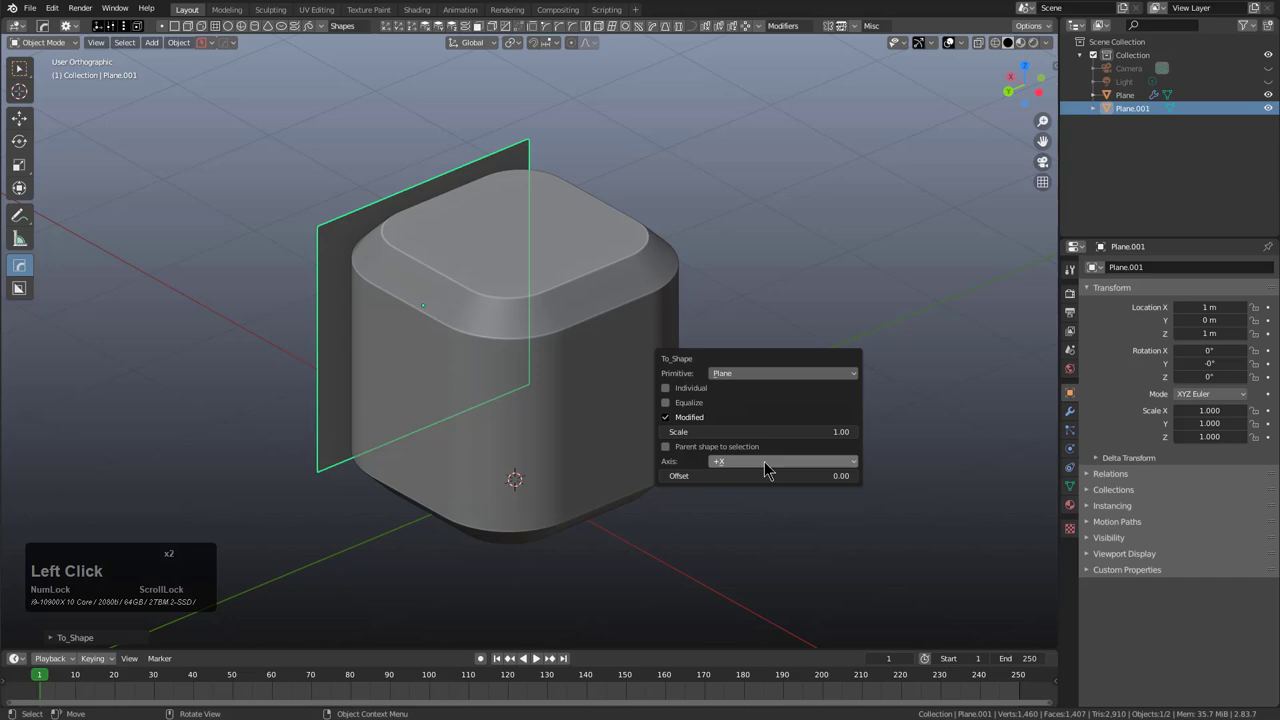
Step: Scroll the plane's Axis setting from +X to +Z so it lies across the box top
{"action": "scroll", "scroll_direction": "down", "scroll_amount": 3}
{"action": "scroll", "scroll_direction": "down", "scroll_amount": 3}
{"action": "scroll", "scroll_direction": "down", "scroll_amount": 3}
{"action": "scroll", "scroll_direction": "down", "scroll_amount": 3}
{"action": "scroll", "scroll_direction": "down", "scroll_amount": 3}
{"action": "scroll", "scroll_direction": "down", "scroll_amount": 3}
{"action": "scroll", "scroll_direction": "down", "scroll_amount": 3}
{"action": "scroll", "scroll_direction": "down", "scroll_amount": 3}
{"action": "scroll", "scroll_direction": "down", "scroll_amount": 3}
{"action": "scroll", "scroll_direction": "up", "scroll_amount": 3}
{"action": "scroll", "scroll_direction": "up", "scroll_amount": 3}
{"action": "scroll", "scroll_direction": "up", "scroll_amount": 3}
{"action": "scroll", "scroll_direction": "up", "scroll_amount": 3}
{"action": "scroll", "scroll_direction": "up", "scroll_amount": 3}
{"action": "scroll", "scroll_direction": "down", "scroll_amount": 3}
{"action": "scroll", "scroll_direction": "down", "scroll_amount": 3}
{"action": "middle_click", "coordinate": [599, 457]}
Step: Scale the plane up by 5 and assign it a HardOps blank material
{"action": "scroll", "scroll_direction": "down", "scroll_amount": 3}
{"action": "middle_click", "coordinate": [598, 483]}
{"action": "key", "text": "s"}
{"action": "key", "text": "KP_5"}
{"action": "key", "text": "KP_Enter"}
{"action": "key", "text": "alt+m"}
{"action": "left_click", "coordinate": [593, 433]}
{"action": "left_click", "coordinate": [569, 363]}
{"action": "key", "text": "alt+m"}
{"action": "left_click", "coordinate": [568, 359]}
Step: Adjust viewport shading and add the HOPS Light Empty studio light setup
{"action": "middle_click", "coordinate": [611, 424]}
{"action": "key", "text": "alt+v"}
{"action": "key", "text": "b"}
{"action": "scroll", "scroll_direction": "up", "scroll_amount": 3}
{"action": "left_click", "coordinate": [606, 417]}
{"action": "left_click", "coordinate": [1024, 51]}
Step: Inspect the lit scene and reselect the rounded box
{"action": "middle_click", "coordinate": [602, 342]}
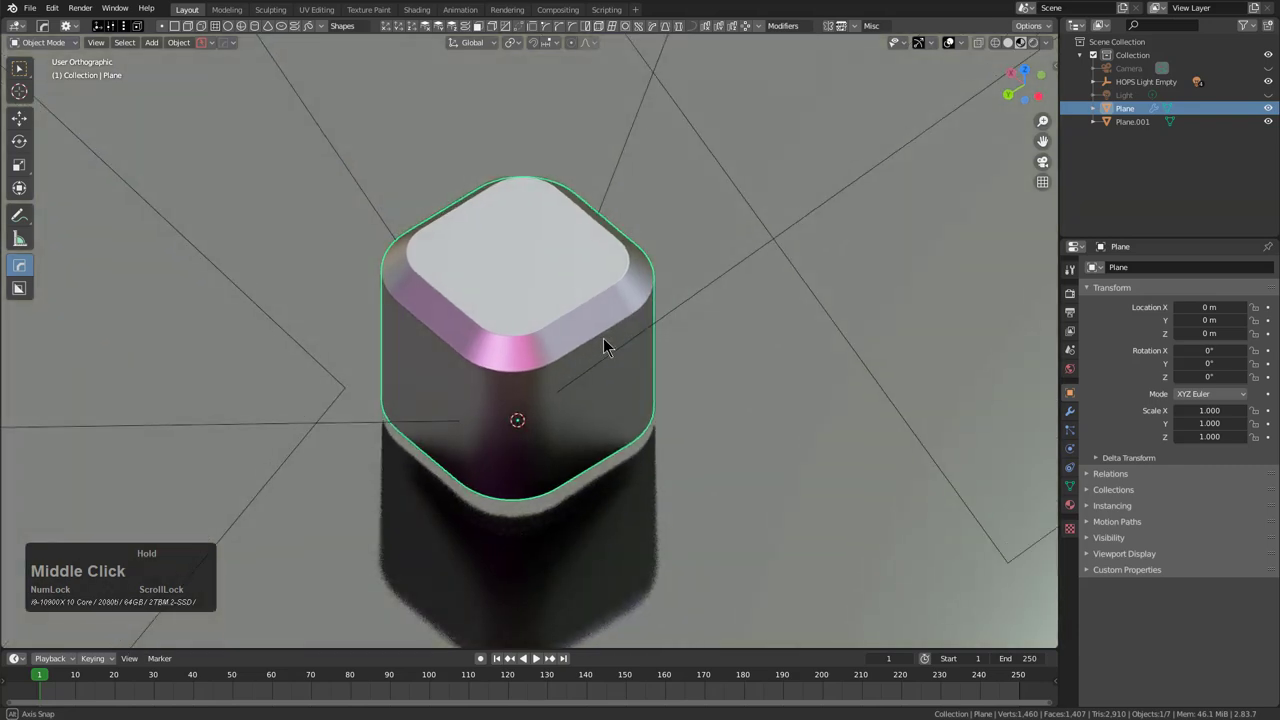
{"action": "scroll", "scroll_direction": "up", "scroll_amount": 3}
{"action": "scroll", "scroll_direction": "down", "scroll_amount": 3}
{"action": "middle_click", "coordinate": [606, 353]}
{"action": "middle_click", "coordinate": [623, 350]}
{"action": "left_click", "coordinate": [612, 331]}
{"action": "left_click", "coordinate": [615, 328]}
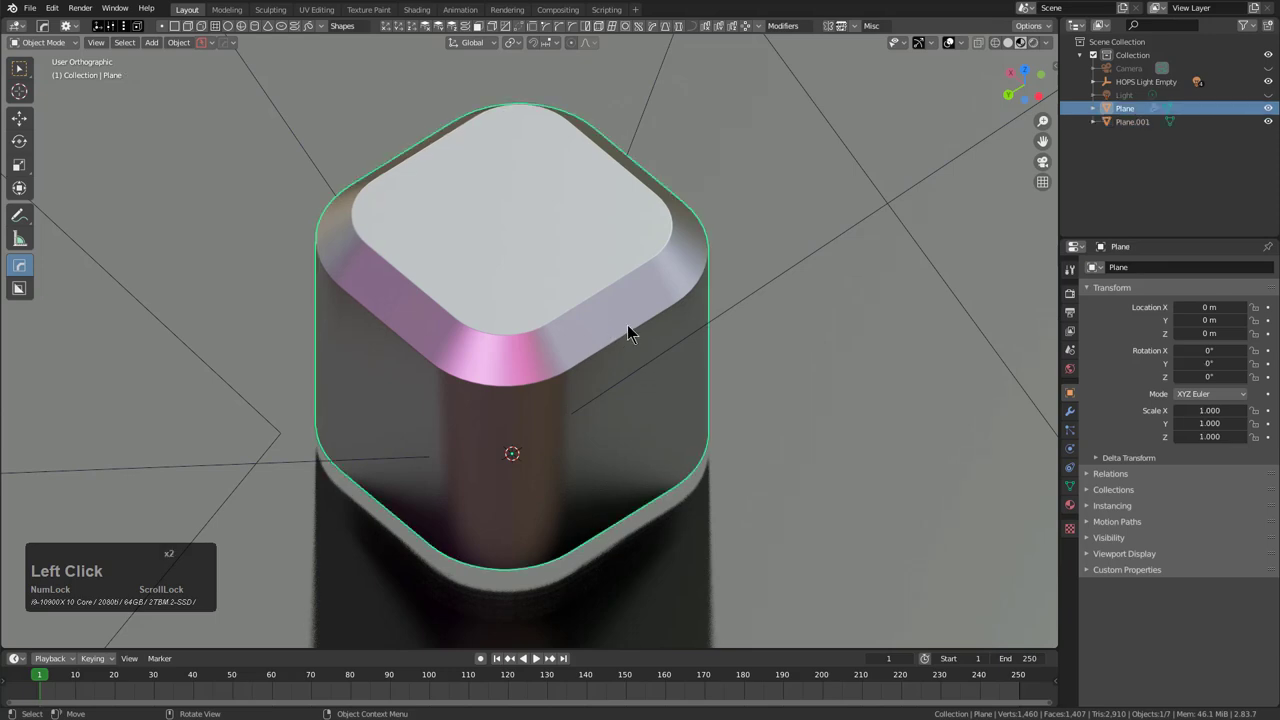
Step: Run To_Shape (Q O T) to add a plane sized to the box's footprint
{"action": "key", "text": "q"}
{"action": "key", "text": "o"}
{"action": "key", "text": "t"}
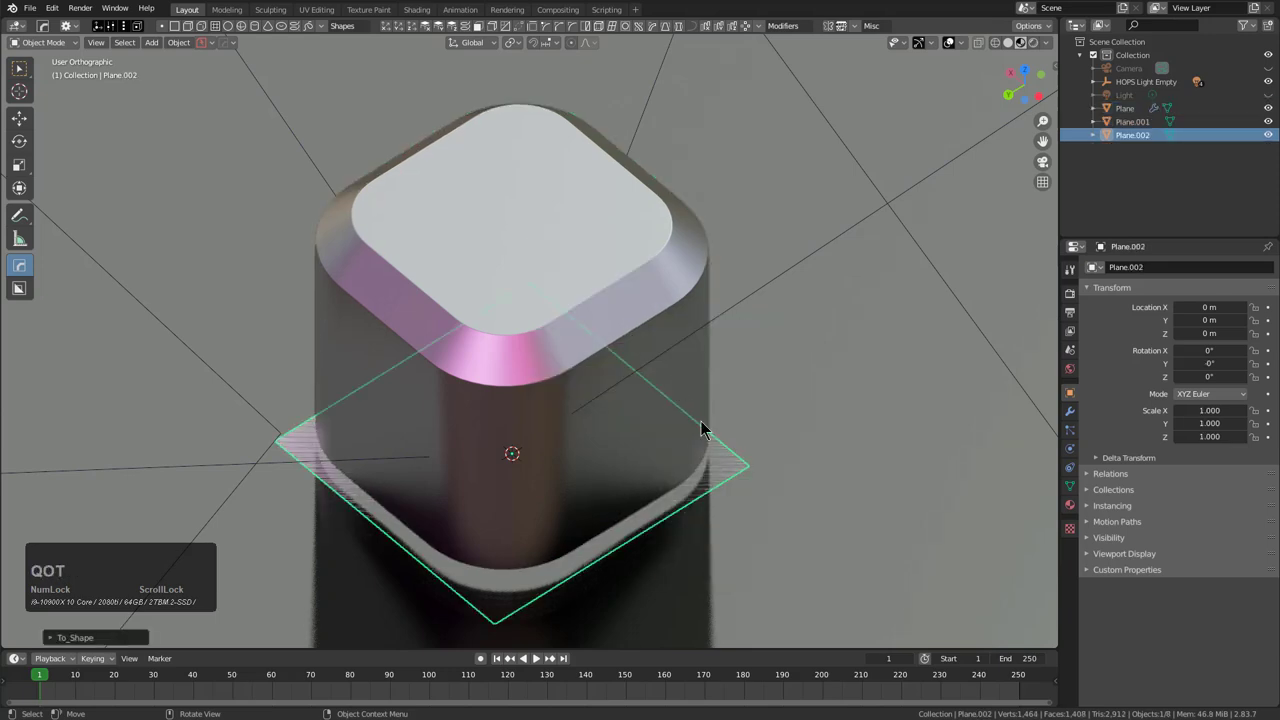
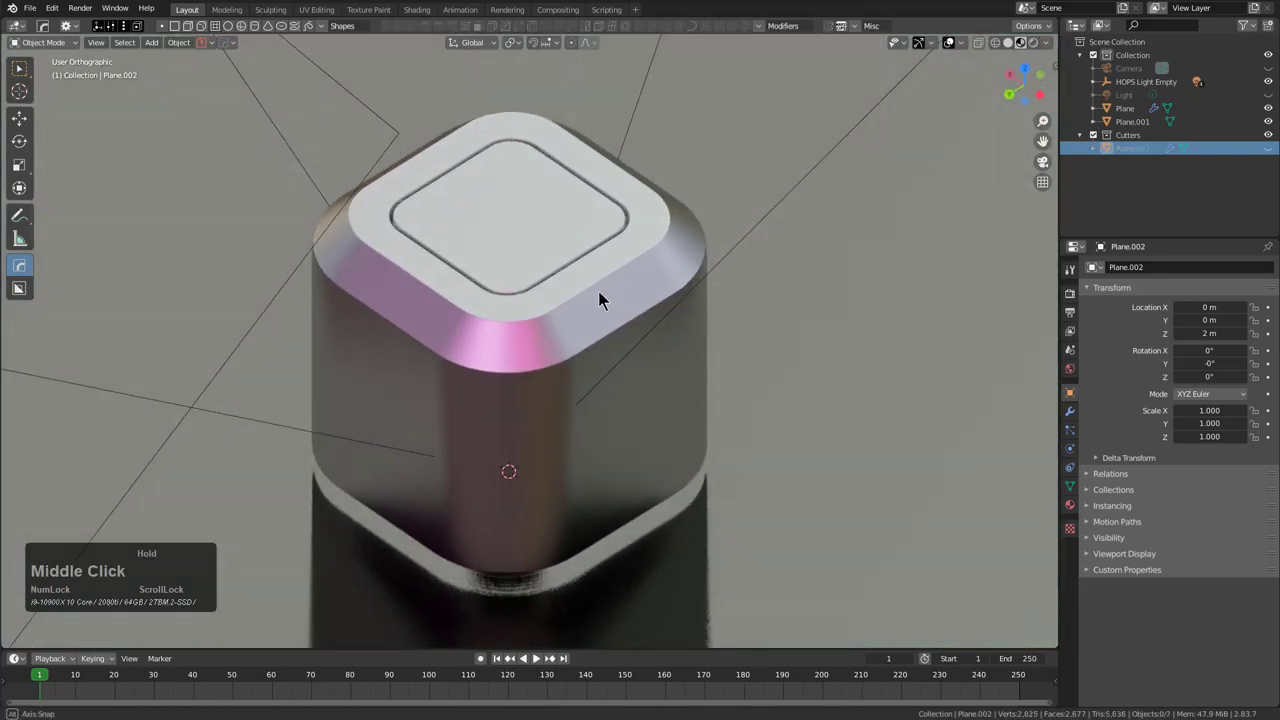
Step: Start a fresh General scene (Ctrl+N) holding only the default cube
{"action": "middle_click", "coordinate": [623, 360]}
{"action": "key", "text": "ctrl+n"}
{"action": "key", "text": "Return"}
{"action": "key", "text": "d"}
{"action": "middle_click", "coordinate": [641, 400]}
{"action": "scroll", "scroll_direction": "down", "scroll_amount": 3}
{"action": "middle_click", "coordinate": [677, 436]}
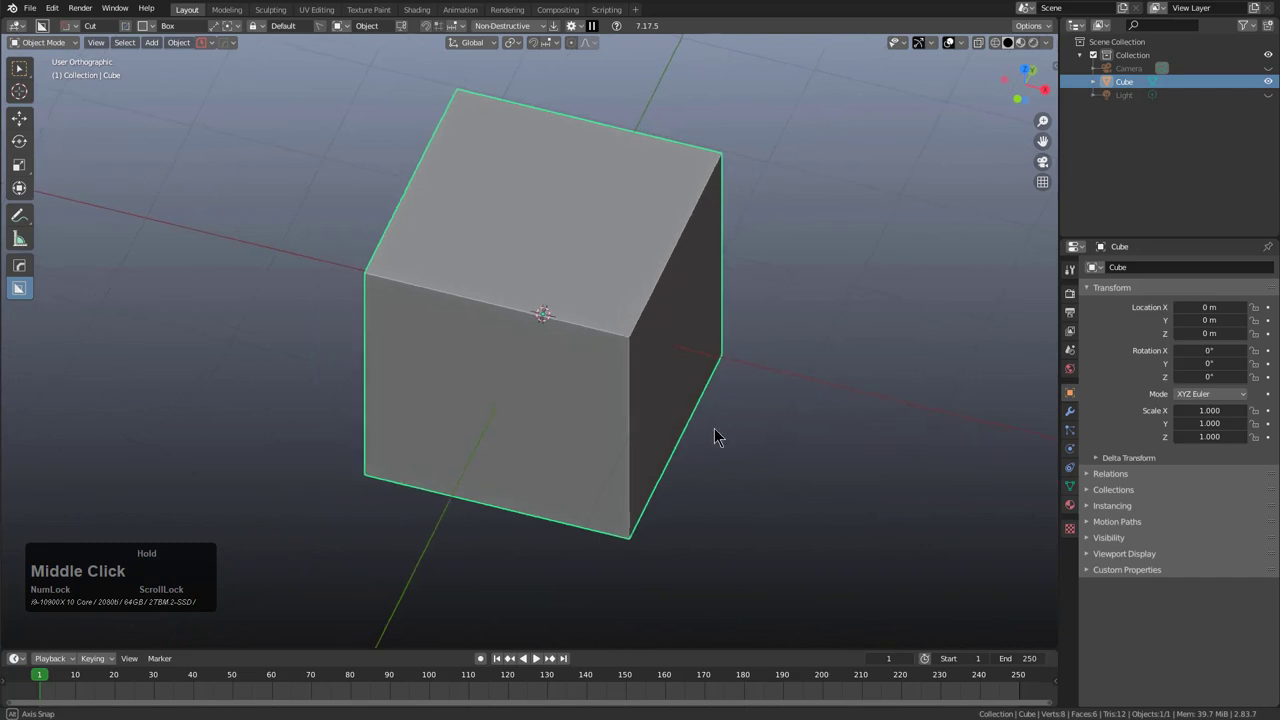
Step: From front view, BoxCutter a stepped cut and a vertical slot into the cube
{"action": "middle_click", "coordinate": [661, 386]}
{"action": "key", "text": "KP_1"}
{"action": "middle_click", "coordinate": [496, 274]}
{"action": "left_click", "coordinate": [403, 222]}
{"action": "left_click", "coordinate": [477, 544]}
{"action": "left_click", "coordinate": [560, 296]}
{"action": "left_click", "coordinate": [888, 260]}
{"action": "left_click", "coordinate": [467, 243]}
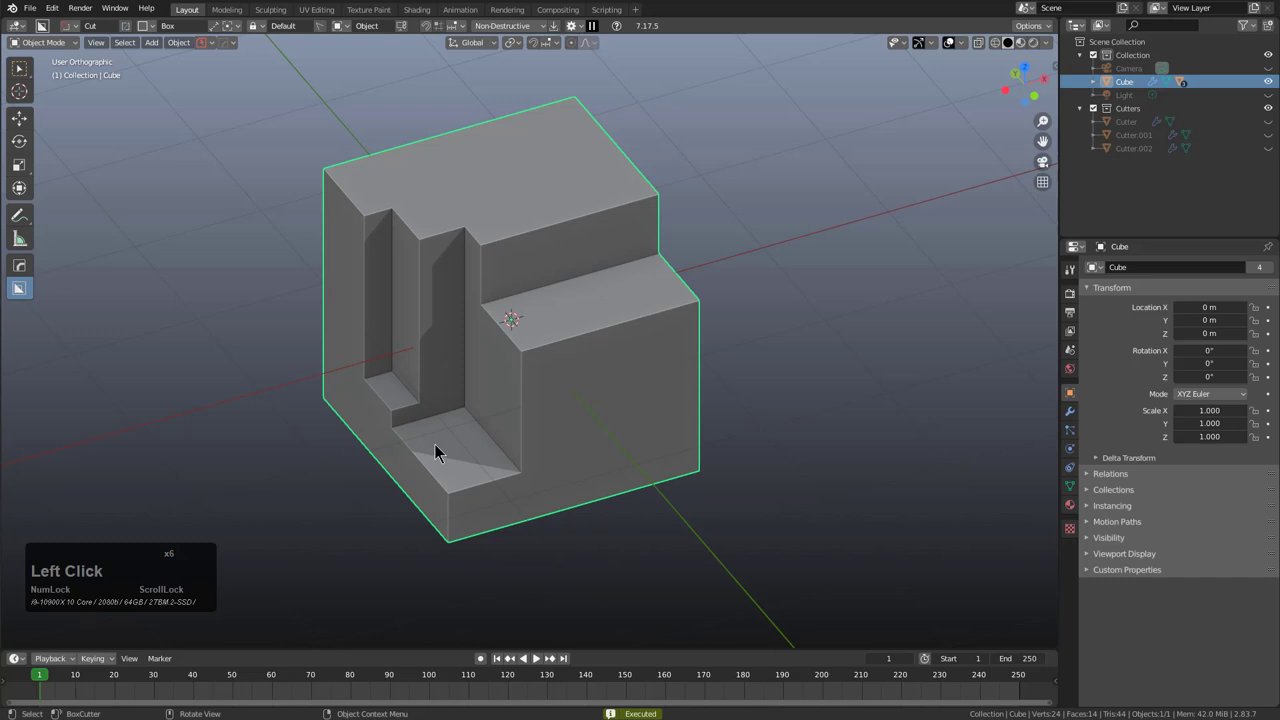
Step: Sink a square pocket into the lower ledge and cut through the upper left wall
{"action": "left_click", "coordinate": [421, 448]}
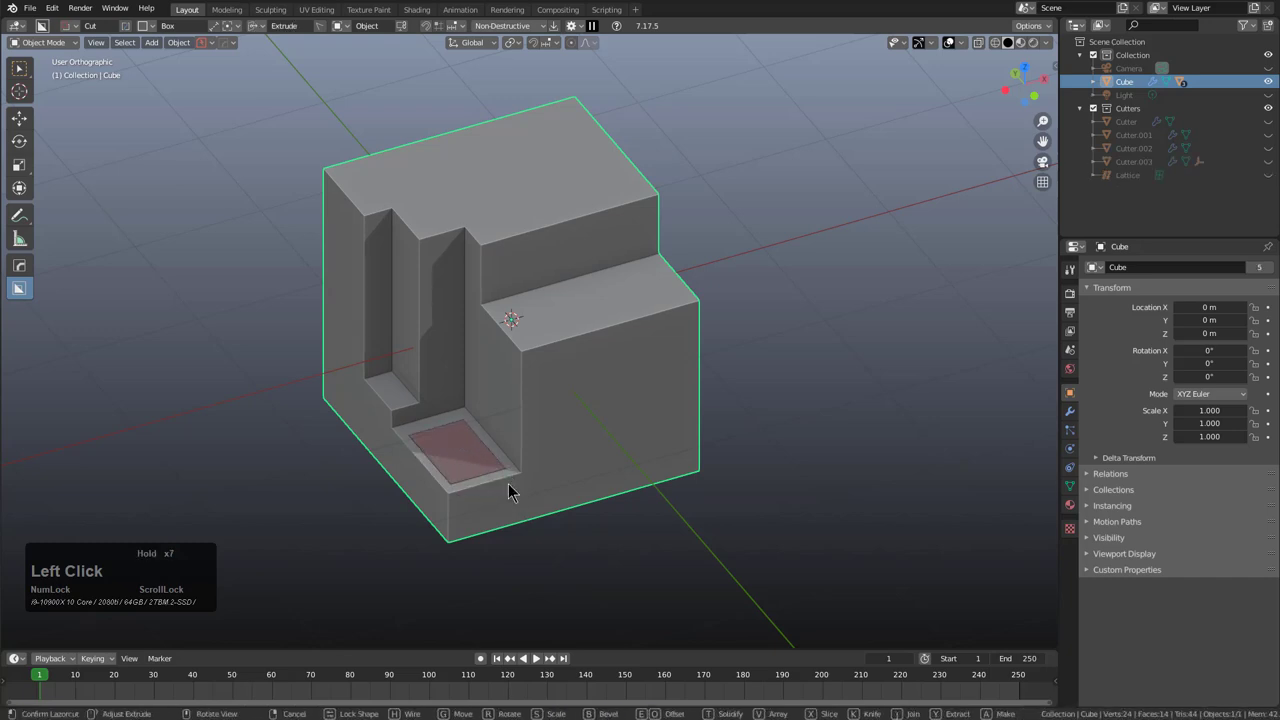
{"action": "left_click", "coordinate": [530, 587]}
{"action": "left_click", "coordinate": [525, 471]}
{"action": "left_click", "coordinate": [283, 277]}
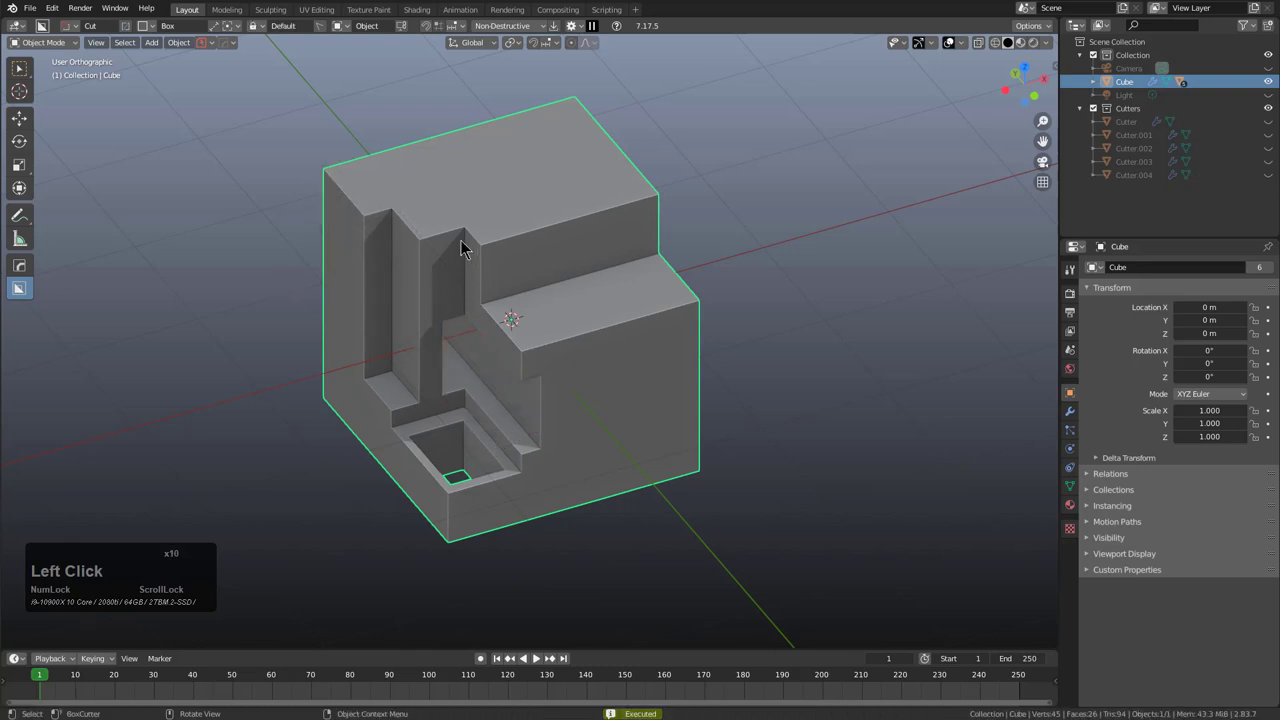
{"action": "left_click", "coordinate": [460, 242]}
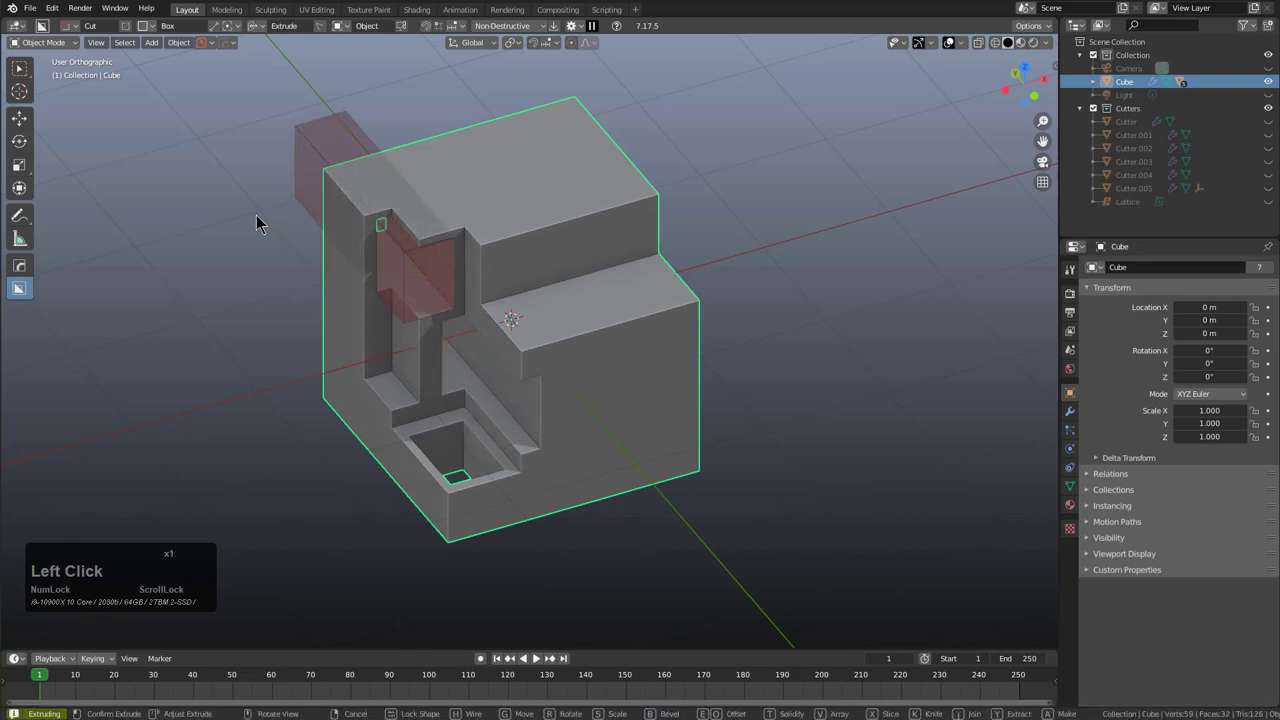
{"action": "left_click", "coordinate": [244, 202]}
Step: Mirror the cuts to the opposite side with the HardOps mirror gizmo (Alt+X)
{"action": "middle_click", "coordinate": [532, 356]}
{"action": "key", "text": "alt+x"}
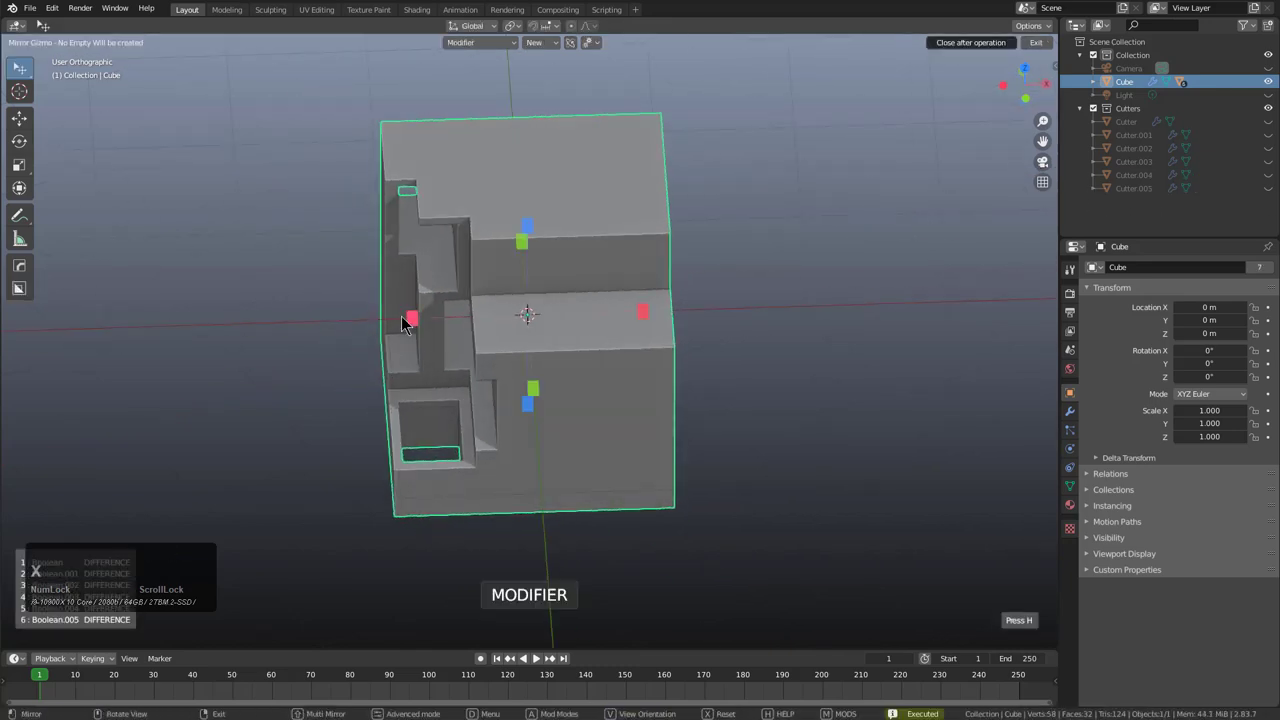
{"action": "left_click", "coordinate": [416, 323]}
{"action": "middle_click", "coordinate": [443, 380]}
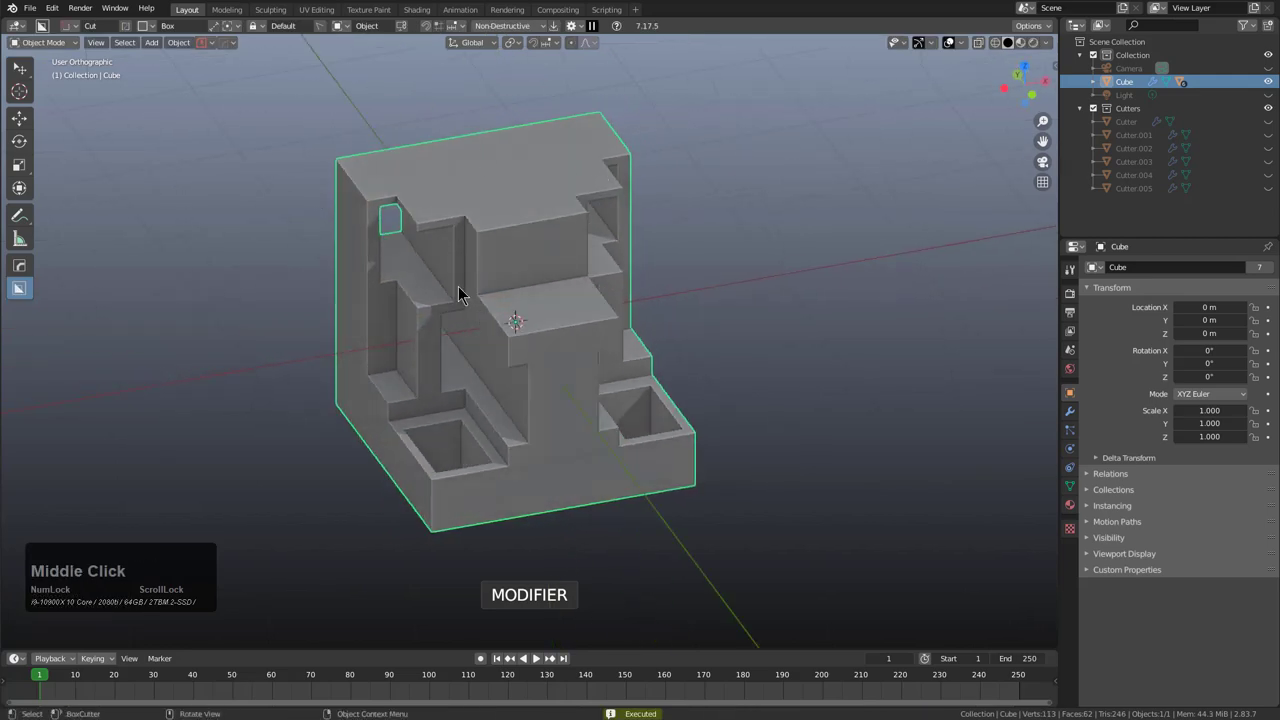
{"action": "middle_click", "coordinate": [440, 339]}
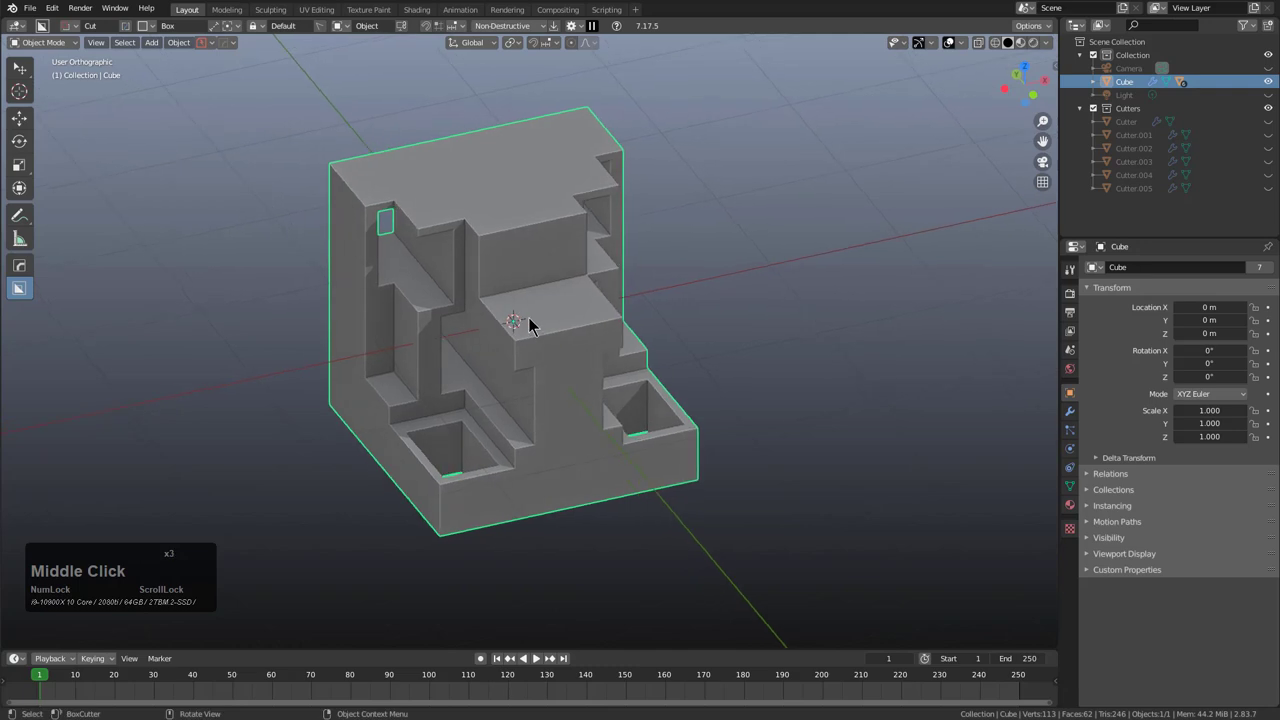
Step: Run To_Shape on the carved block and change its Primitive from Cube to Convex Hull
{"action": "key", "text": "q"}
{"action": "key", "text": "o"}
{"action": "key", "text": "t"}
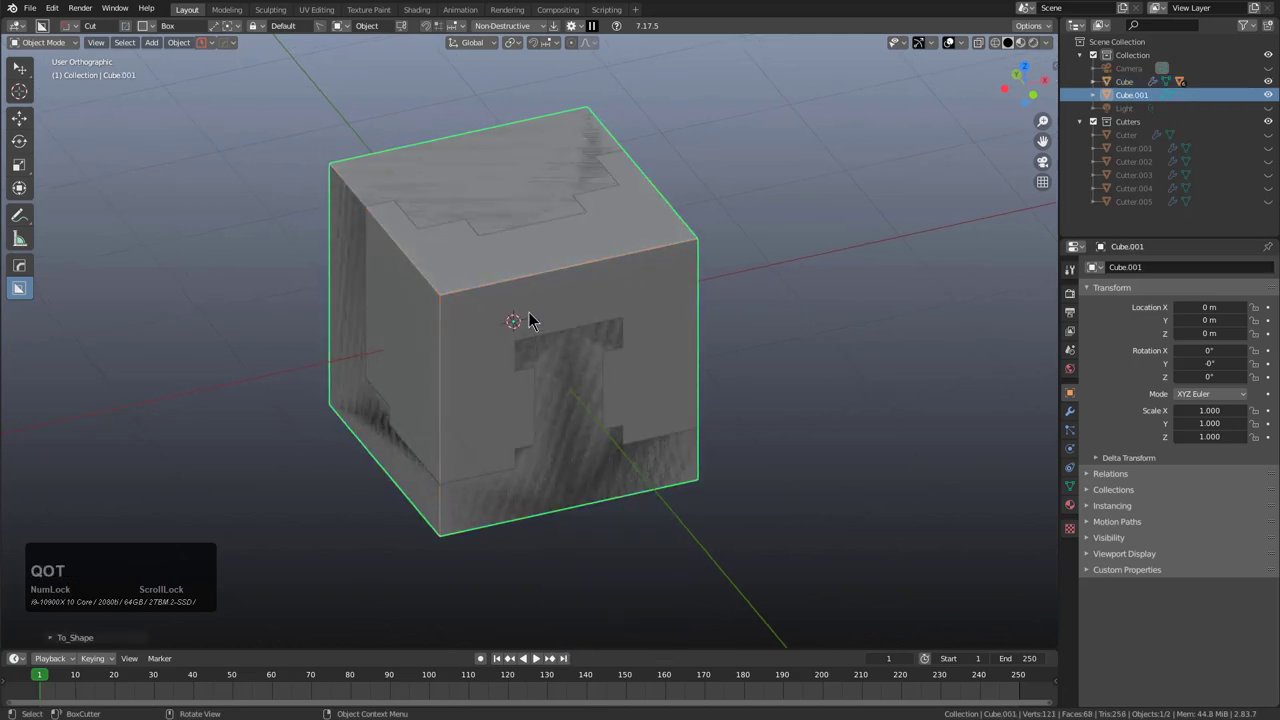
{"action": "key", "text": "F9"}
{"action": "left_click", "coordinate": [615, 343]}
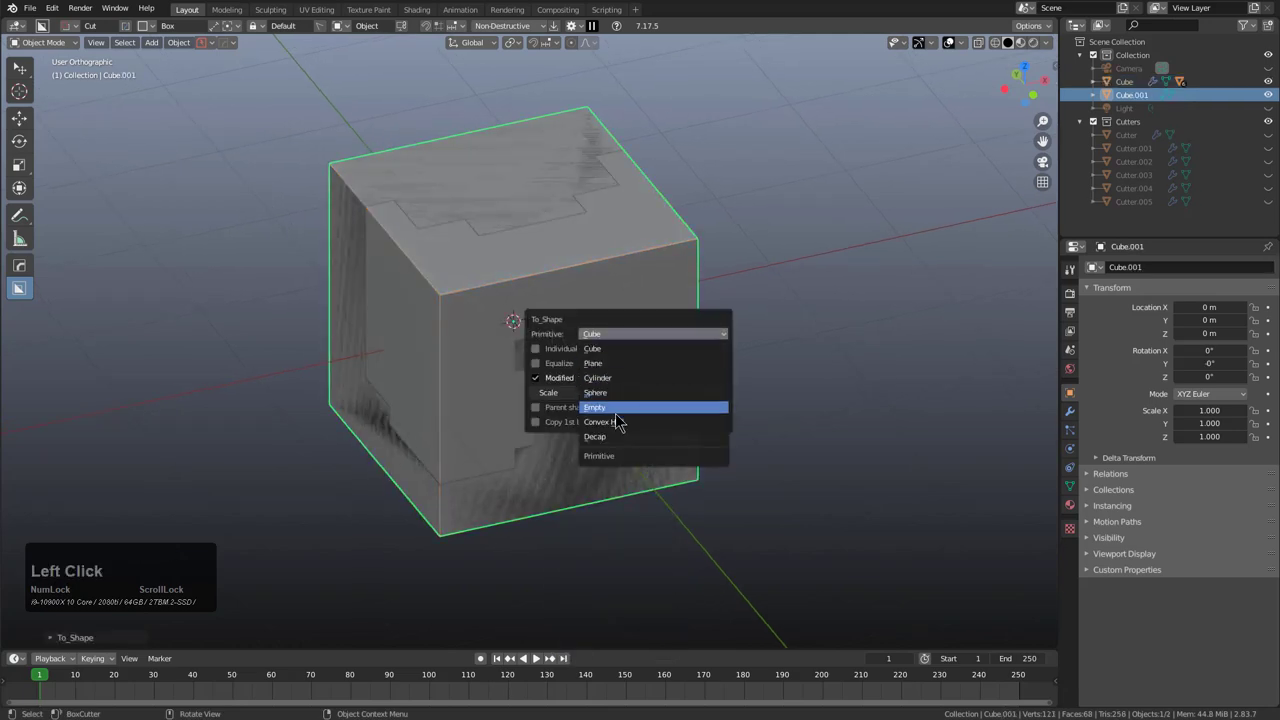
{"action": "left_click", "coordinate": [625, 426]}
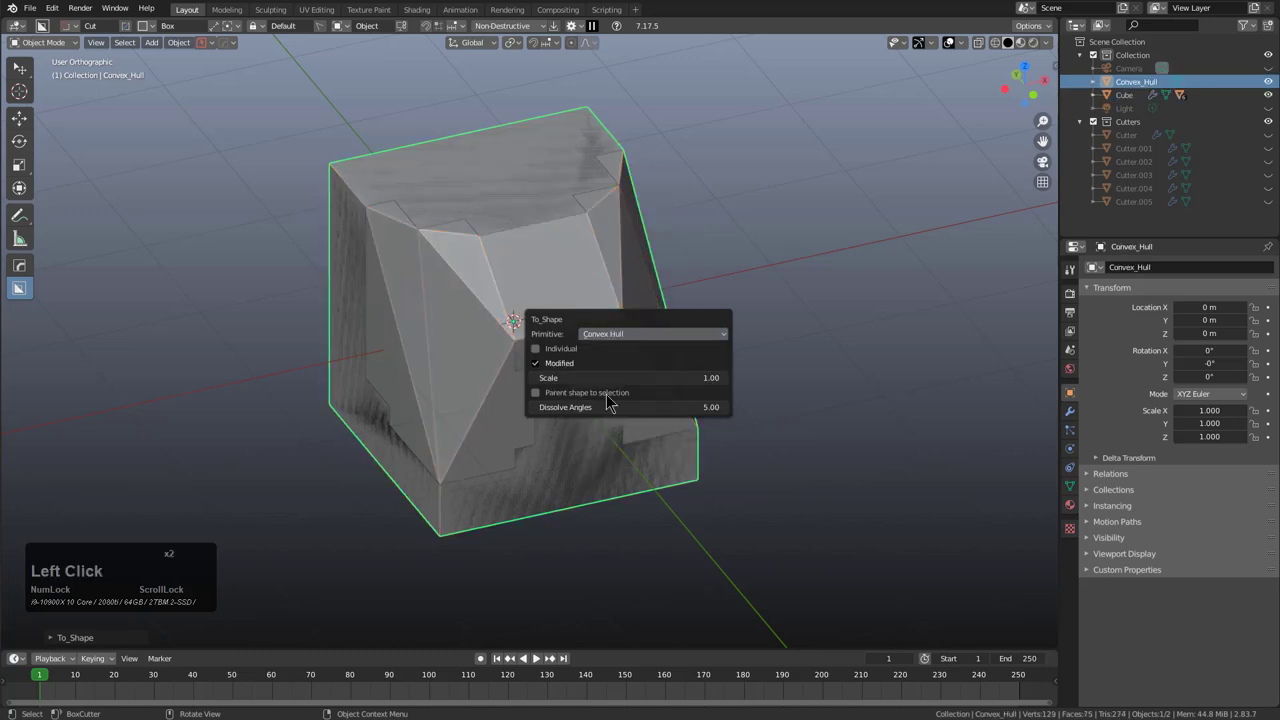
Step: Orbit around the convex hull to inspect how it wraps the stepped cuts
{"action": "middle_click", "coordinate": [485, 378]}
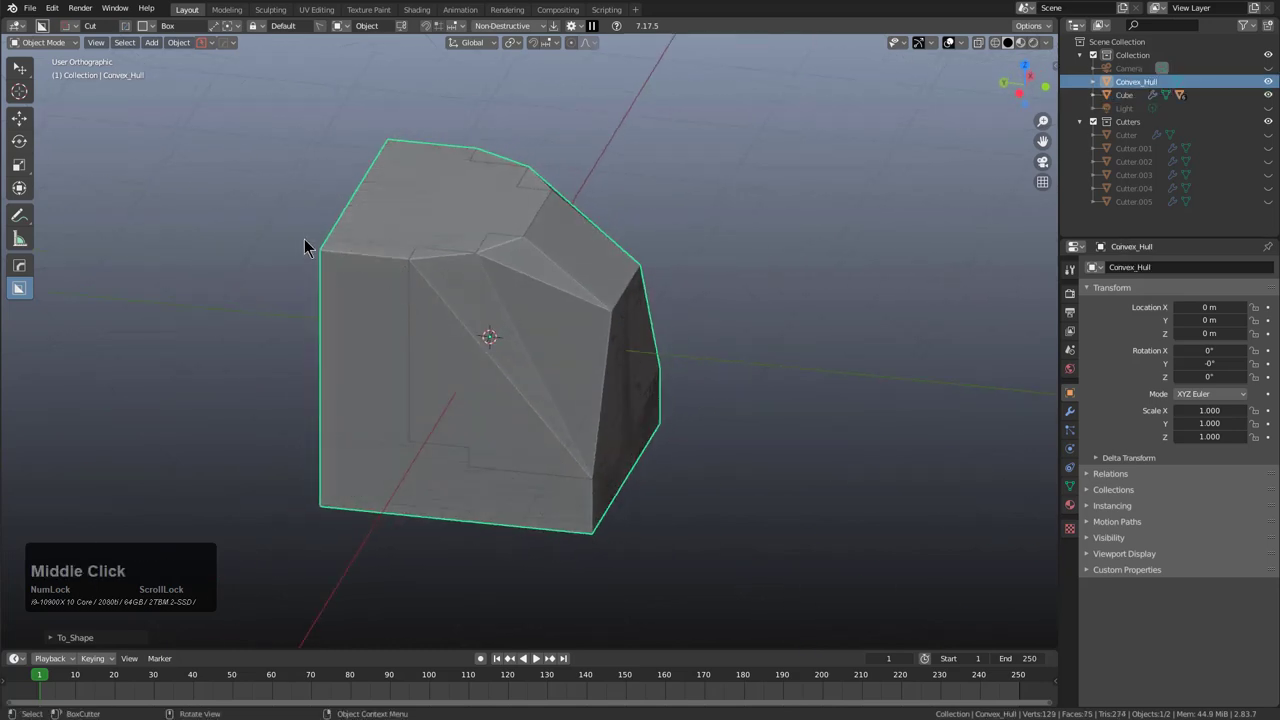
{"action": "middle_click", "coordinate": [485, 314]}
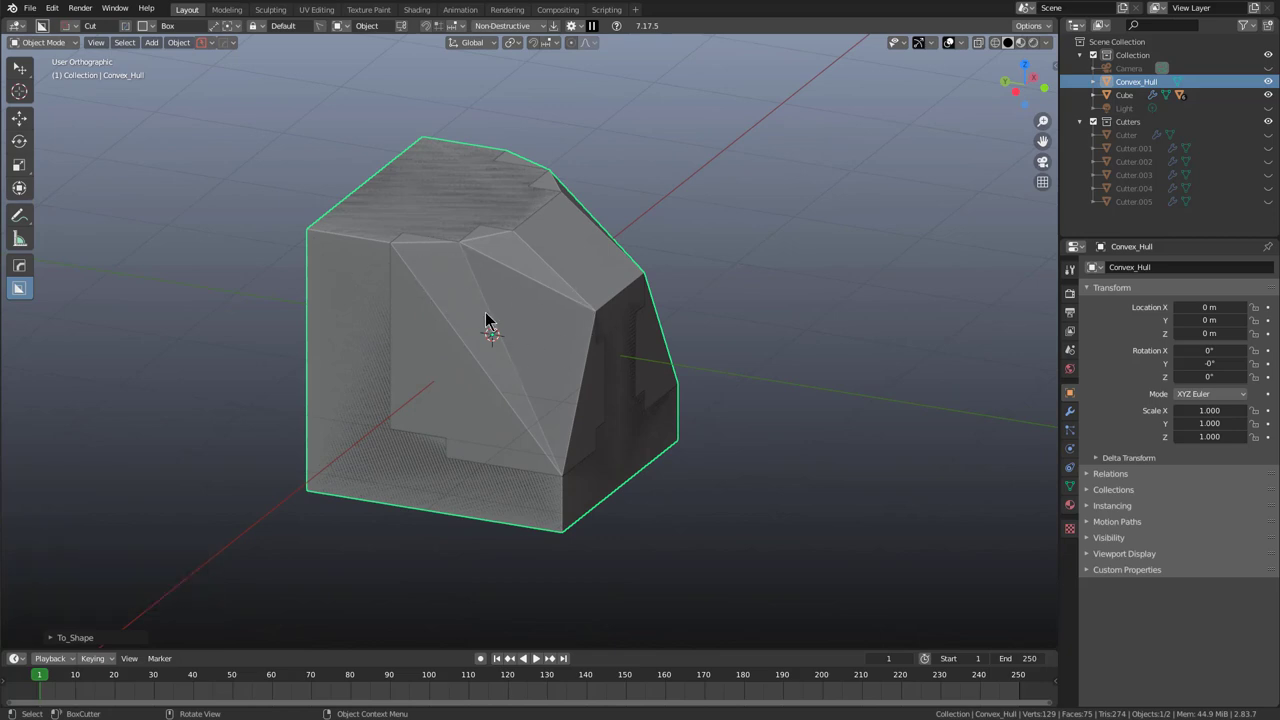
{"action": "middle_click", "coordinate": [453, 348]}
{"action": "middle_click", "coordinate": [544, 369]}
{"action": "middle_click", "coordinate": [577, 361]}
{"action": "middle_click", "coordinate": [514, 337]}
{"action": "scroll", "scroll_direction": "down", "scroll_amount": 3}
{"action": "middle_click", "coordinate": [581, 348]}
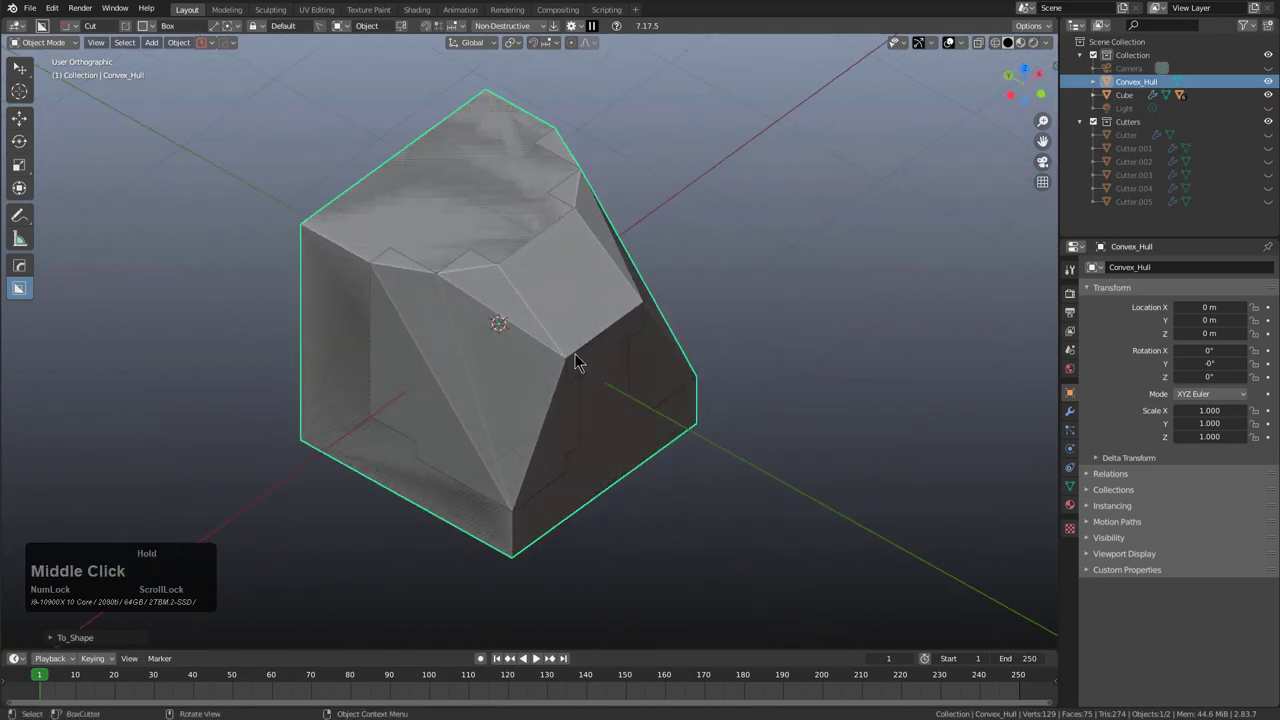
{"action": "middle_click", "coordinate": [575, 391]}
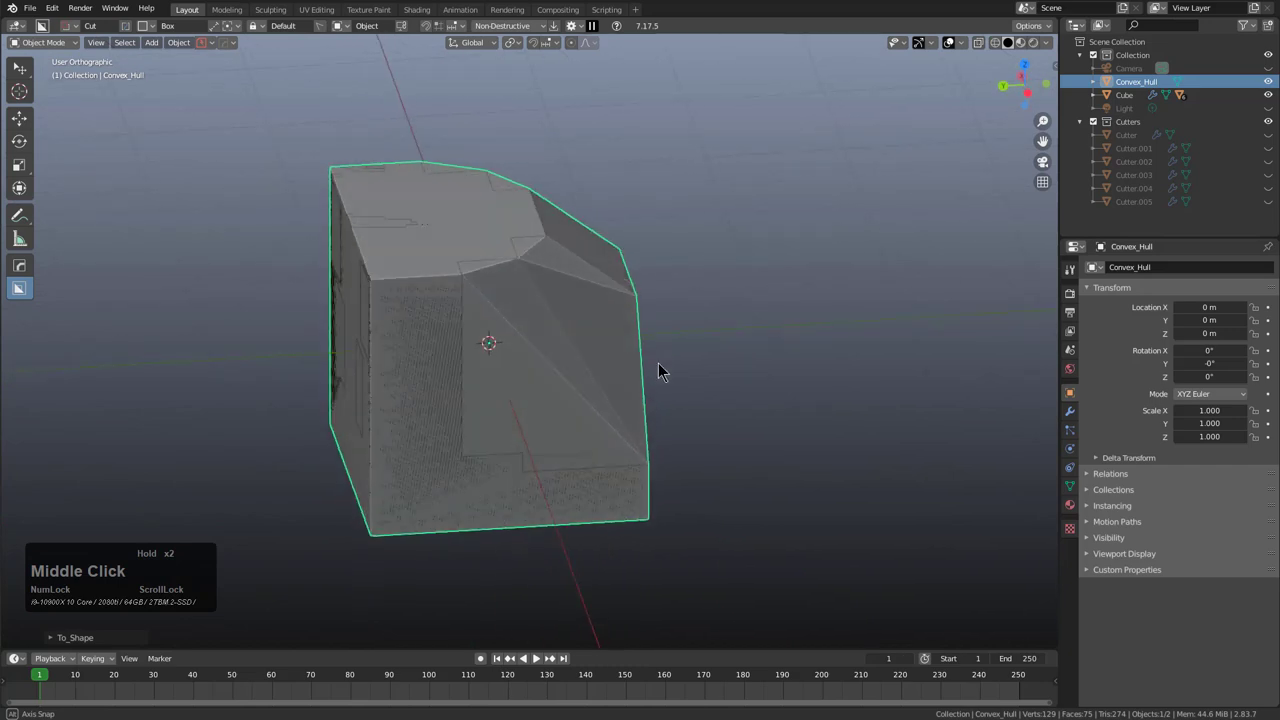
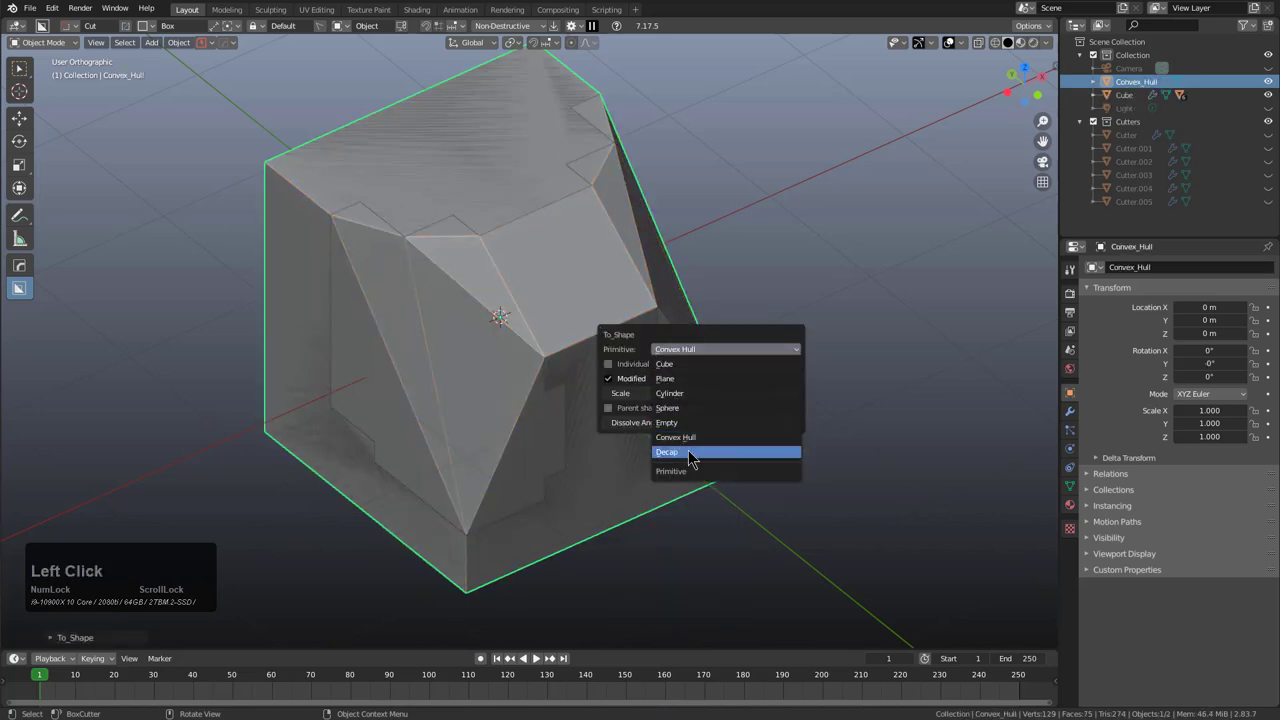
Step: Switch the primitive to Decap on the X axis with Fill+ and Fill- disabled
{"action": "left_click", "coordinate": [692, 454]}
{"action": "middle_click", "coordinate": [561, 353]}
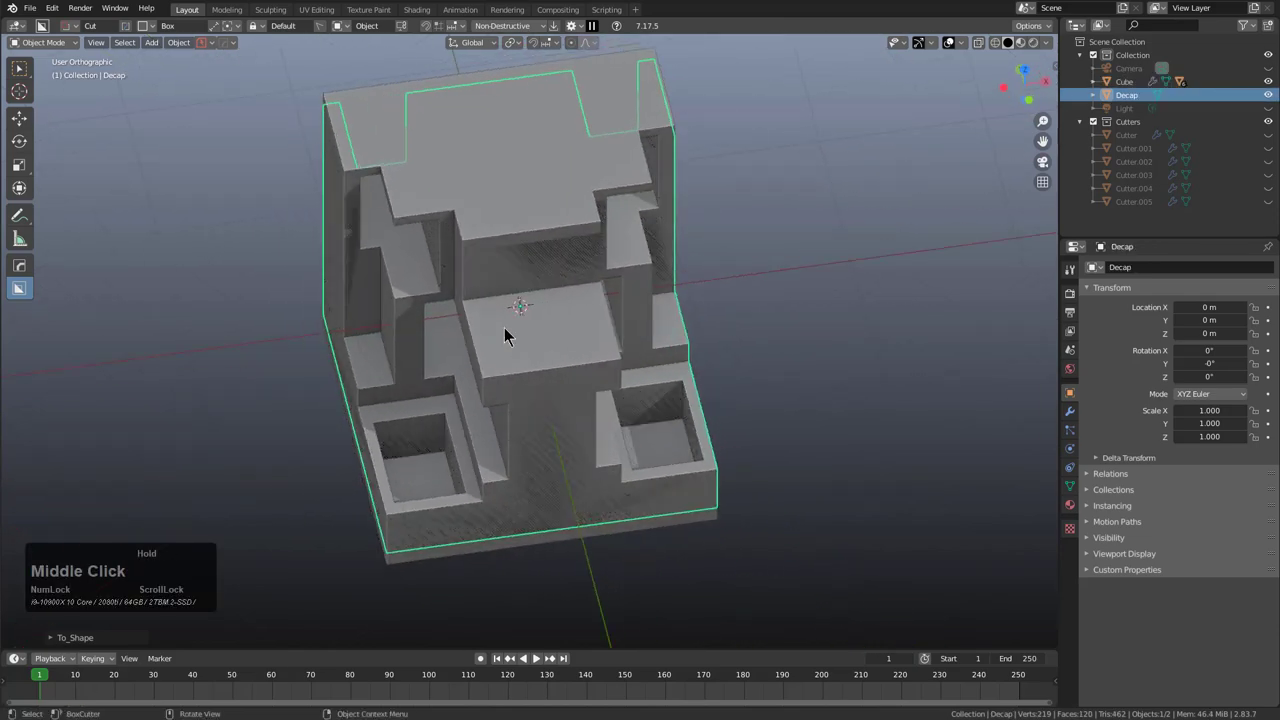
{"action": "key", "text": "F9"}
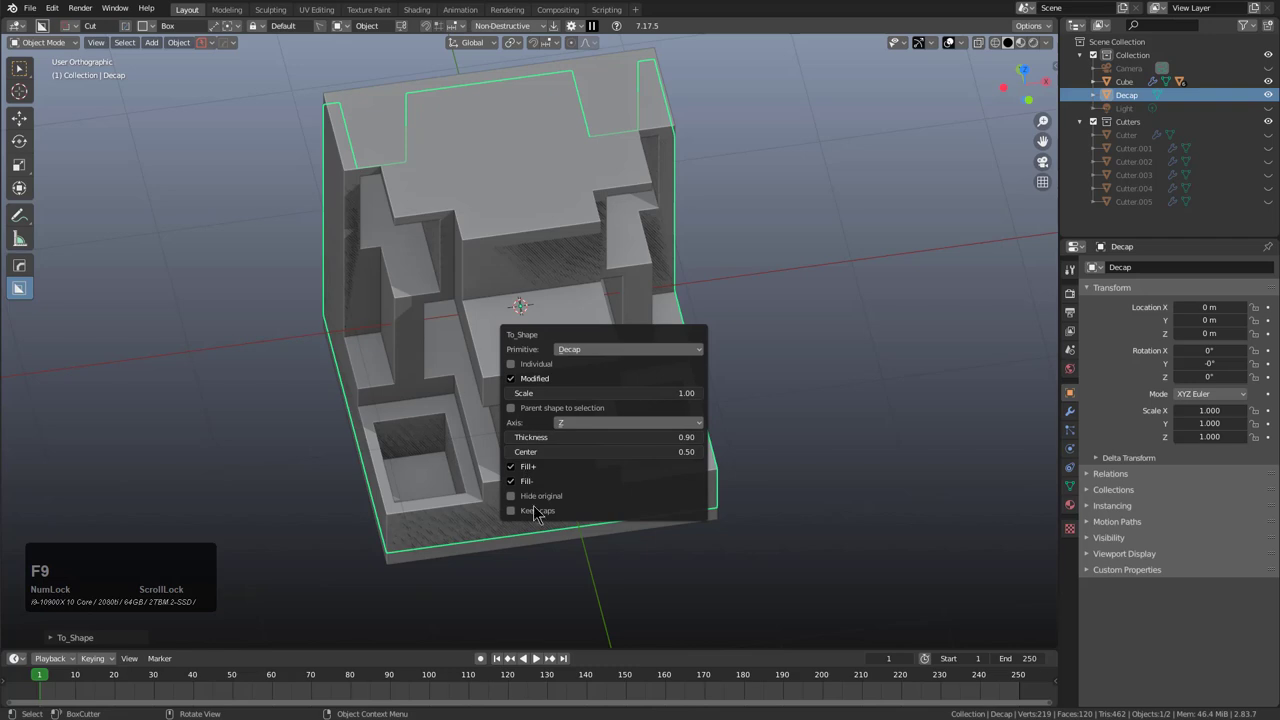
{"action": "left_click", "coordinate": [526, 505]}
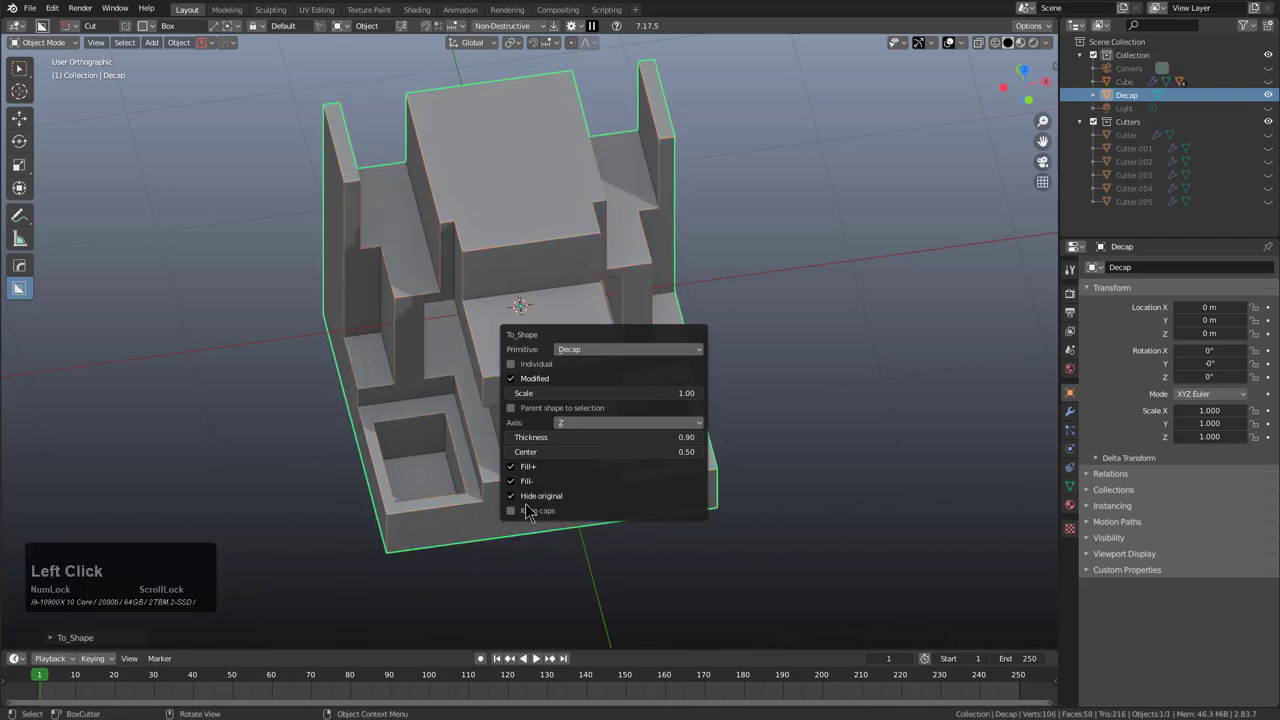
{"action": "left_click", "coordinate": [526, 474]}
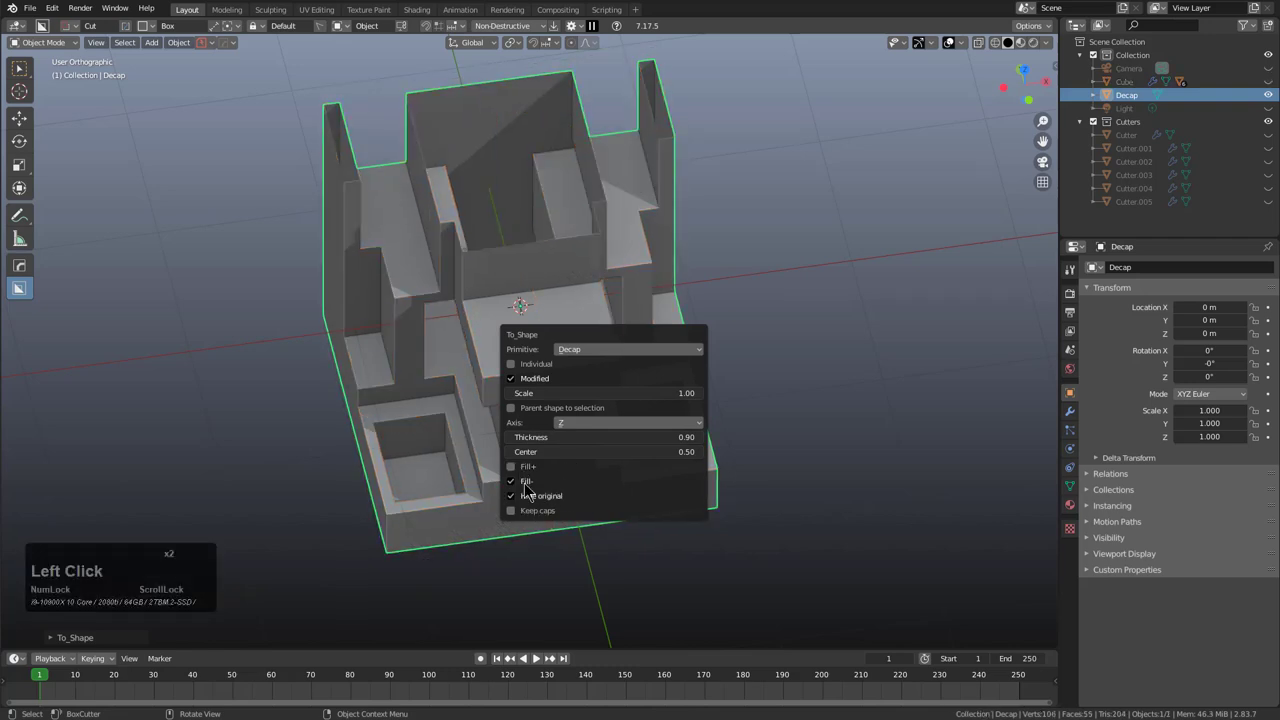
{"action": "left_click", "coordinate": [531, 490]}
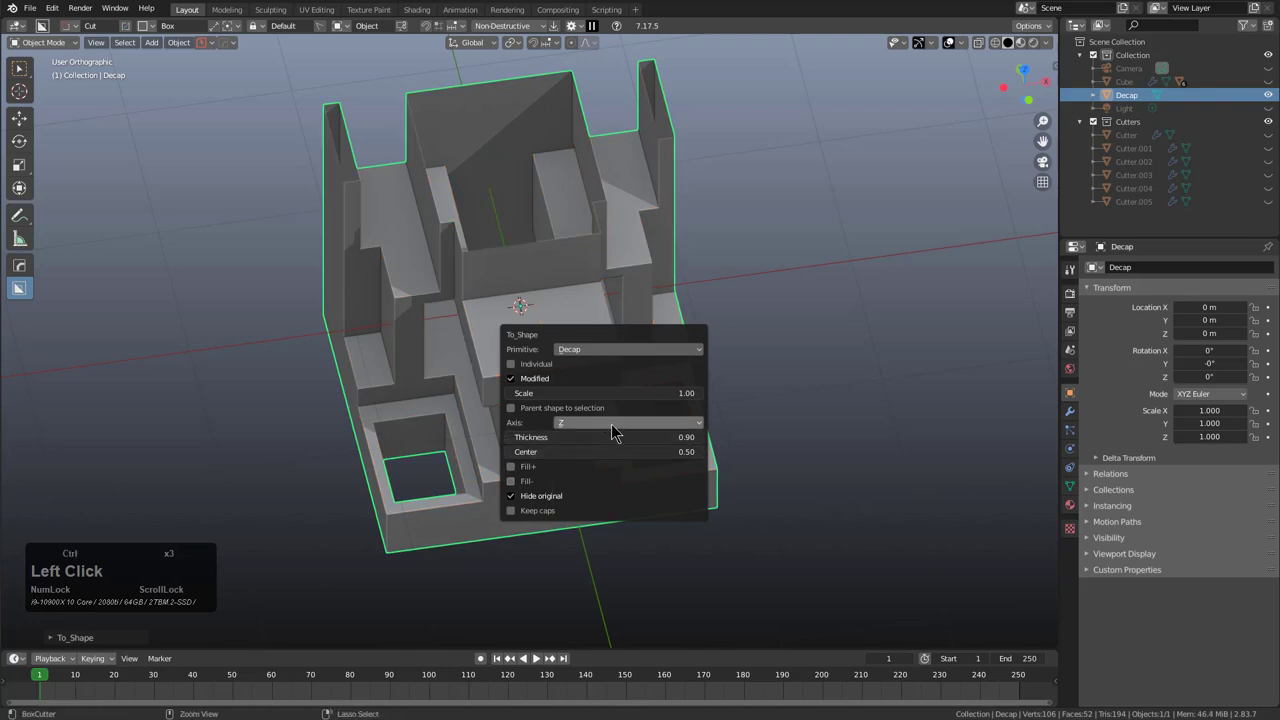
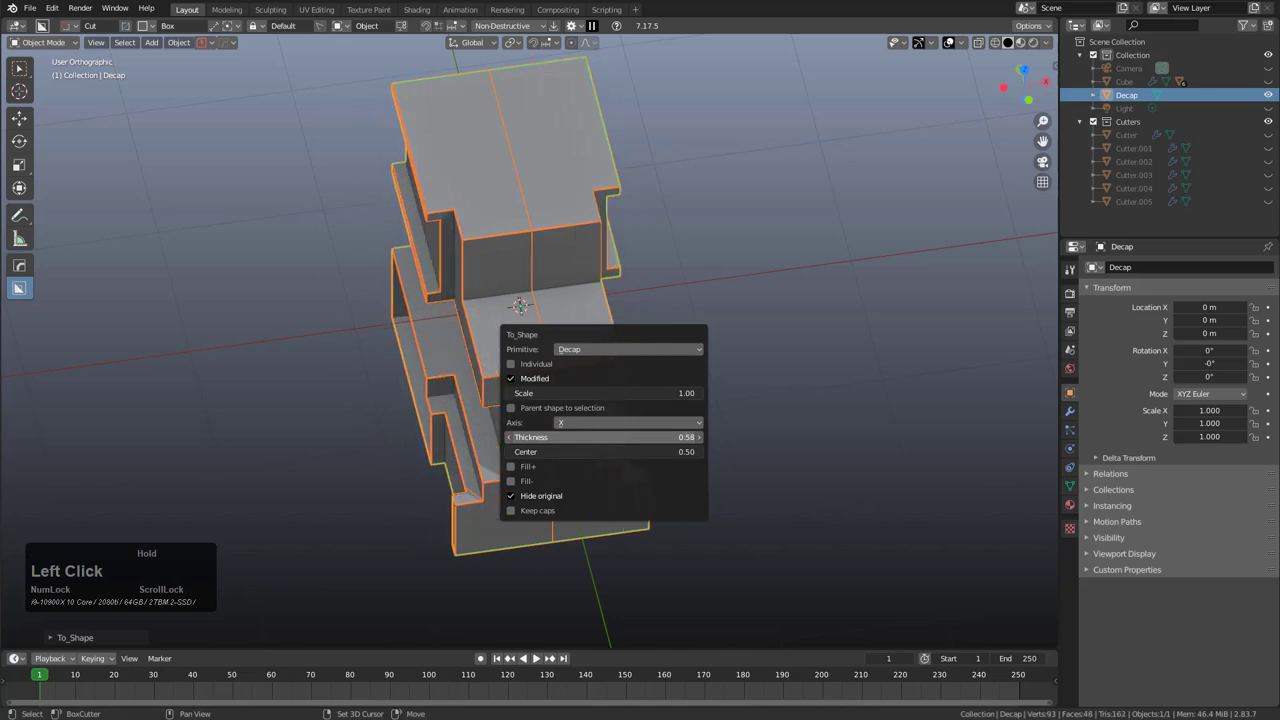
{"action": "middle_click", "coordinate": [432, 407]}
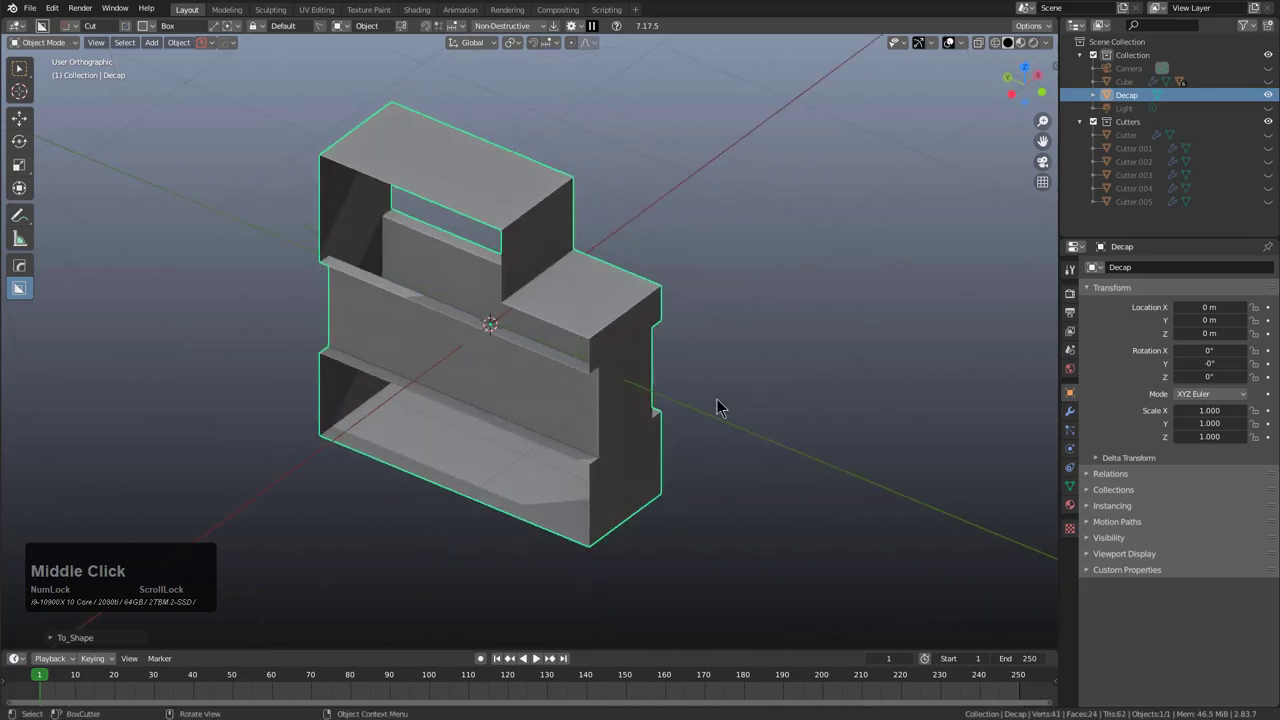
Step: Re-run Decap and step its Thickness to 0.36
{"action": "key", "text": "F9"}
{"action": "left_click", "coordinate": [736, 537]}
{"action": "left_click", "coordinate": [733, 552]}
{"action": "left_click", "coordinate": [733, 552]}
{"action": "left_click", "coordinate": [741, 541]}
{"action": "left_click", "coordinate": [741, 541]}
{"action": "left_click", "coordinate": [739, 554]}
{"action": "left_click", "coordinate": [742, 546]}
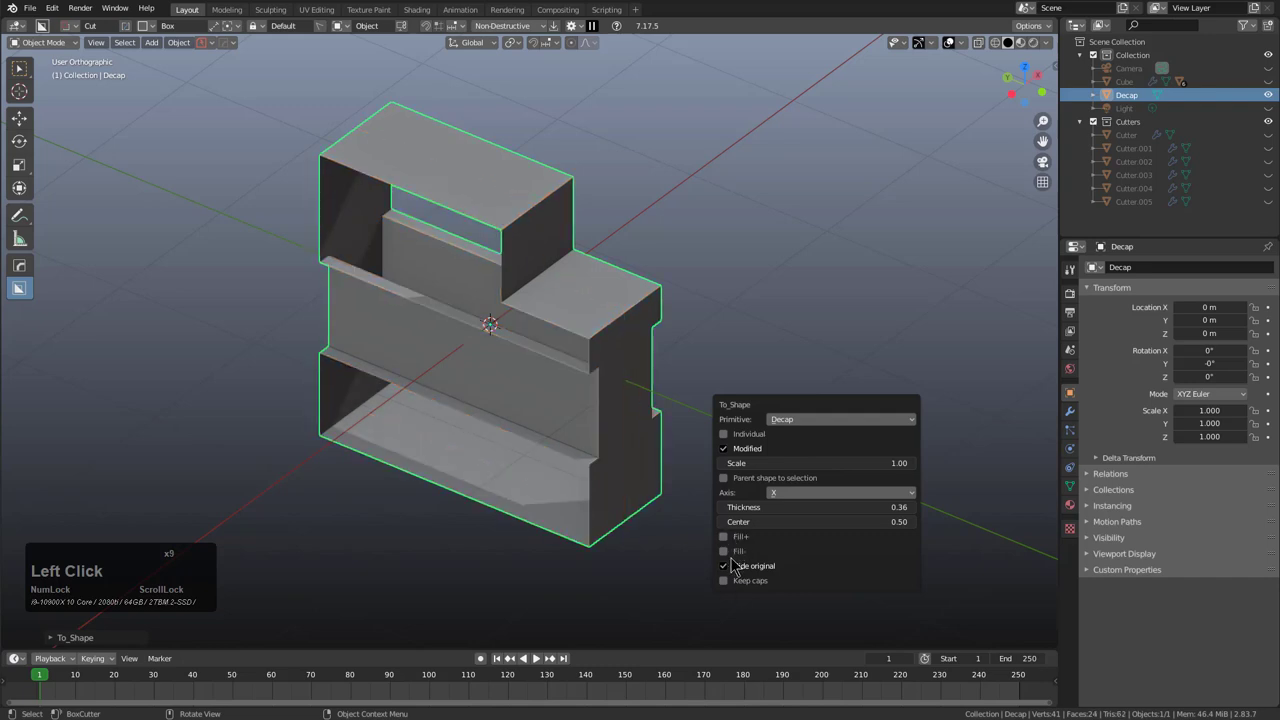
Step: Enable Keep caps and Array-compatible so Decap_neg and Decap_pos caps are created
{"action": "left_click", "coordinate": [745, 584]}
{"action": "left_click", "coordinate": [745, 584]}
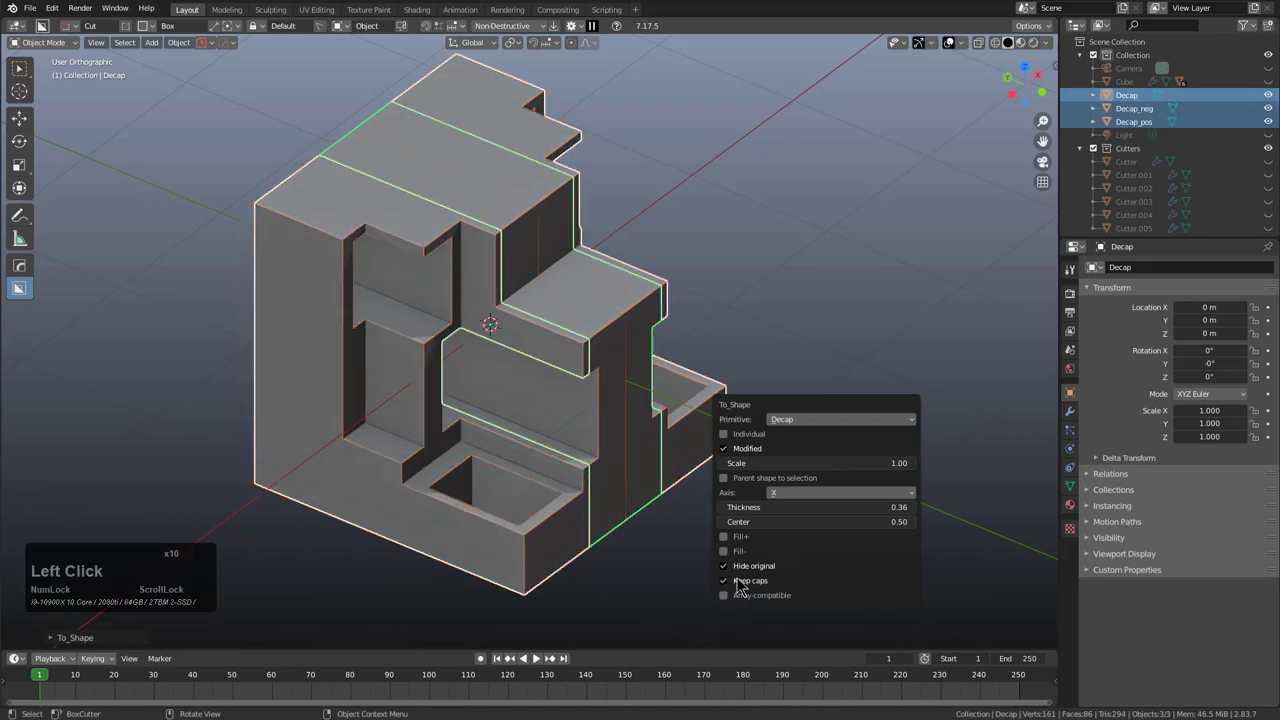
{"action": "left_click", "coordinate": [742, 603]}
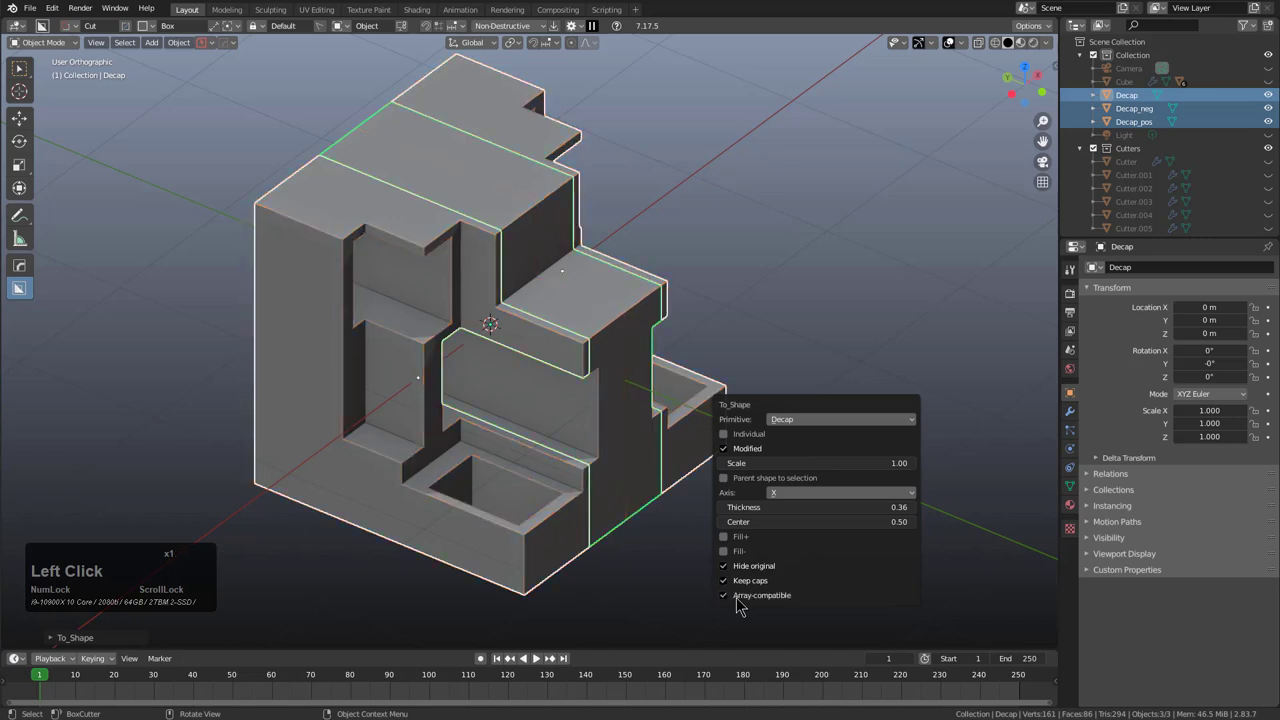
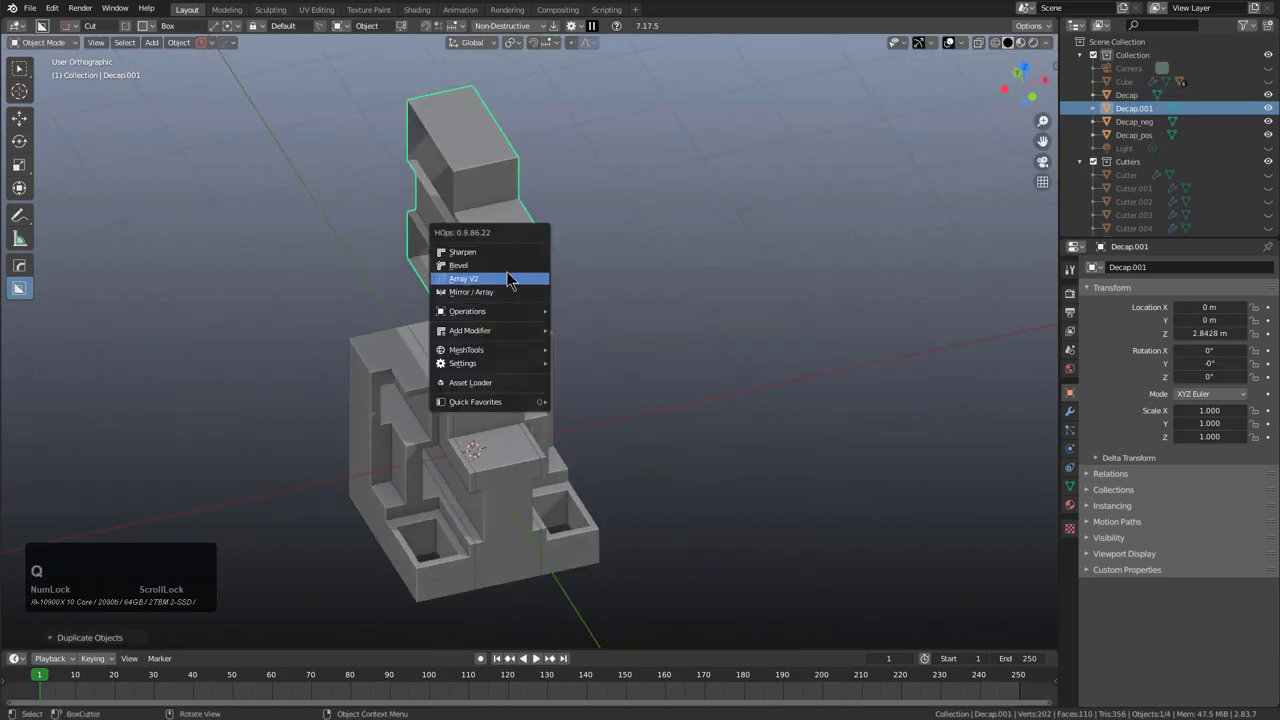
Step: Add a HardOps Array V2 to the lifted slice Decap.001 along X
{"action": "left_click", "coordinate": [513, 276]}
{"action": "double_click", "coordinate": [510, 279]}
{"action": "key", "text": "1"}
{"action": "scroll", "scroll_direction": "up", "scroll_amount": 3}
{"action": "left_click", "coordinate": [564, 266]}
{"action": "middle_click", "coordinate": [573, 280]}
{"action": "left_click", "coordinate": [1069, 415]}
{"action": "left_click", "coordinate": [1099, 291]}
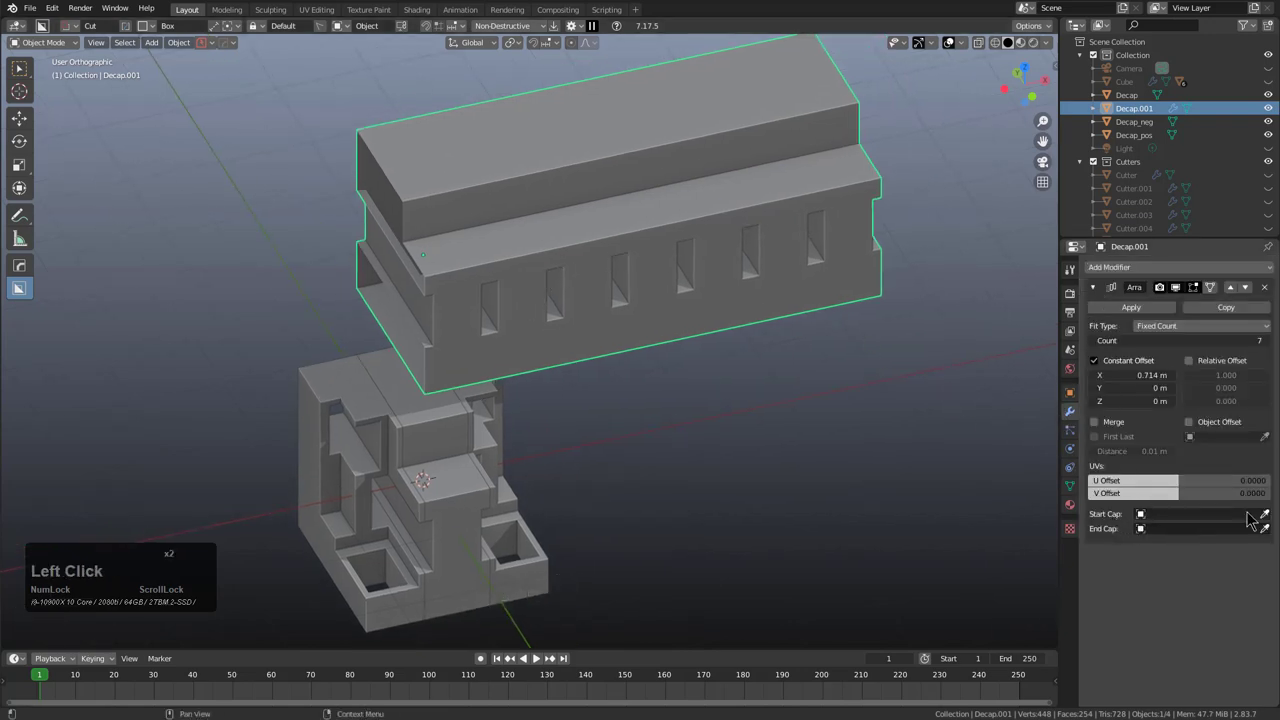
Step: Eyedrop Decap_neg as the Start Cap and Decap_pos as the End Cap, correcting a wrong pick
{"action": "double_click", "coordinate": [1269, 517]}
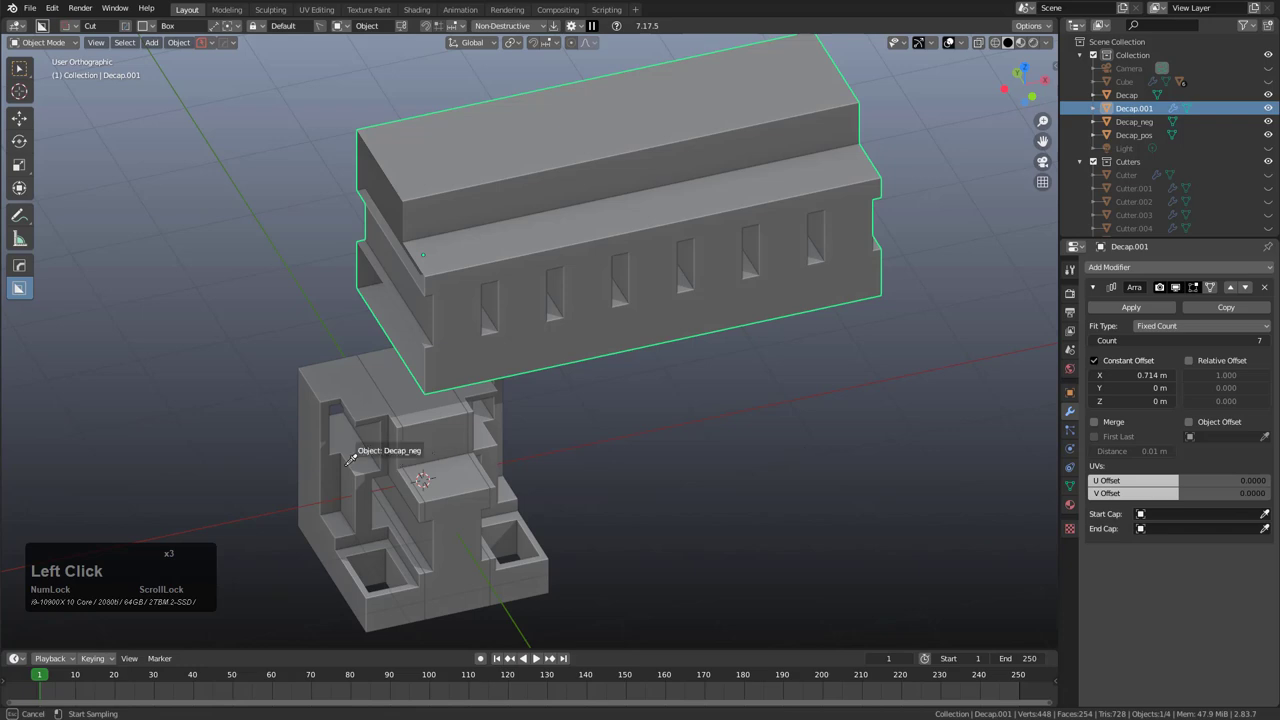
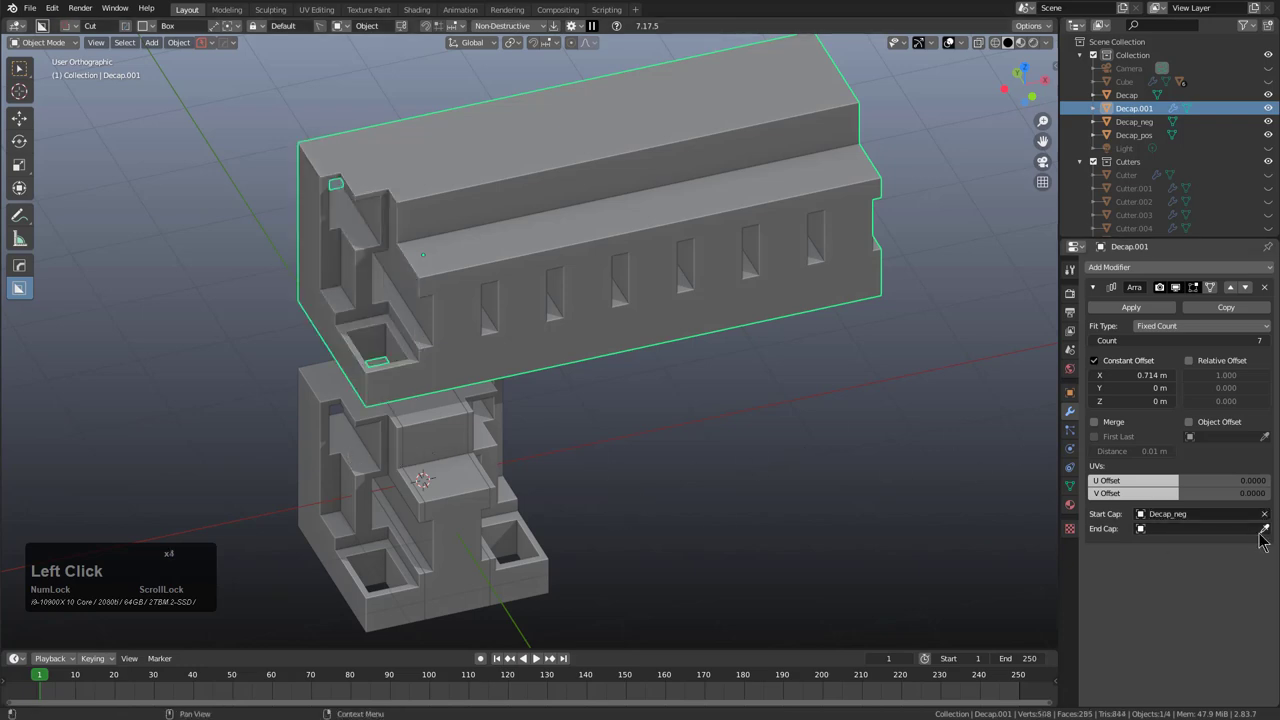
{"action": "left_click", "coordinate": [1266, 536]}
{"action": "left_click", "coordinate": [586, 268]}
{"action": "middle_click", "coordinate": [673, 324]}
{"action": "scroll", "scroll_direction": "down", "scroll_amount": 3}
{"action": "left_click_drag", "start_coordinate": [553, 341], "coordinate": [567, 313]}
{"action": "left_click", "coordinate": [567, 313]}
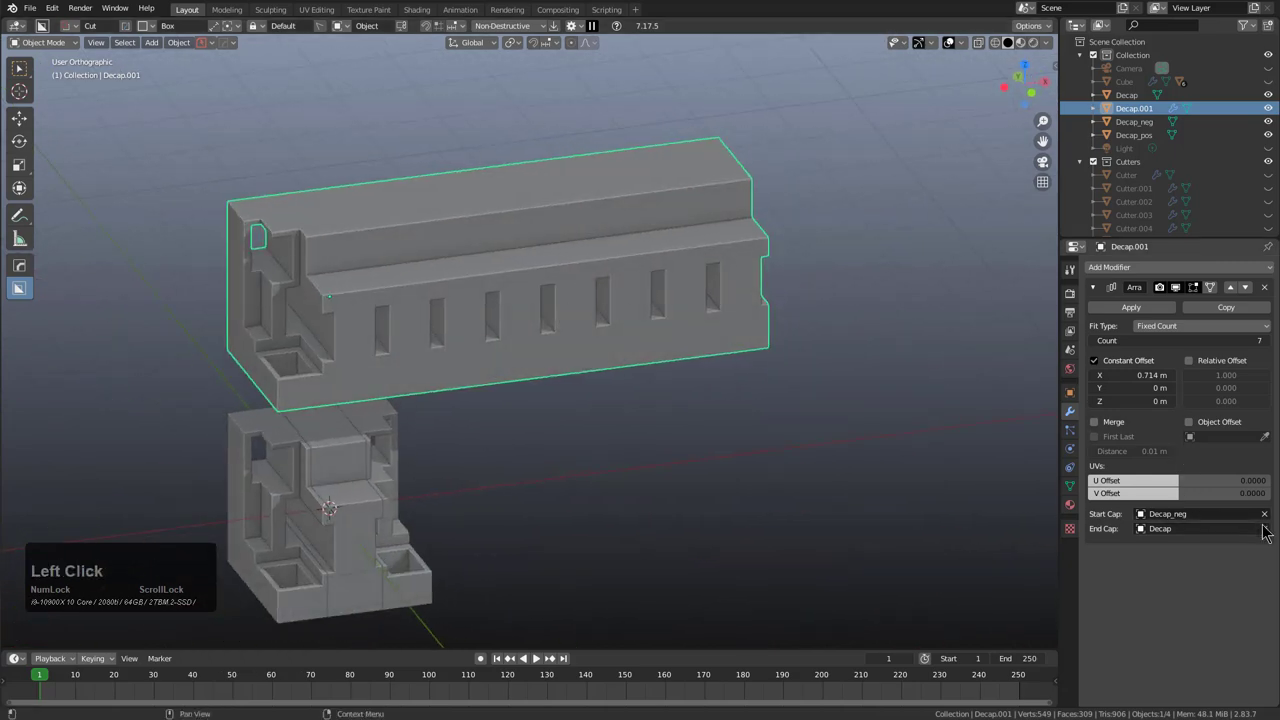
{"action": "left_click", "coordinate": [1268, 530]}
{"action": "left_click", "coordinate": [1271, 534]}
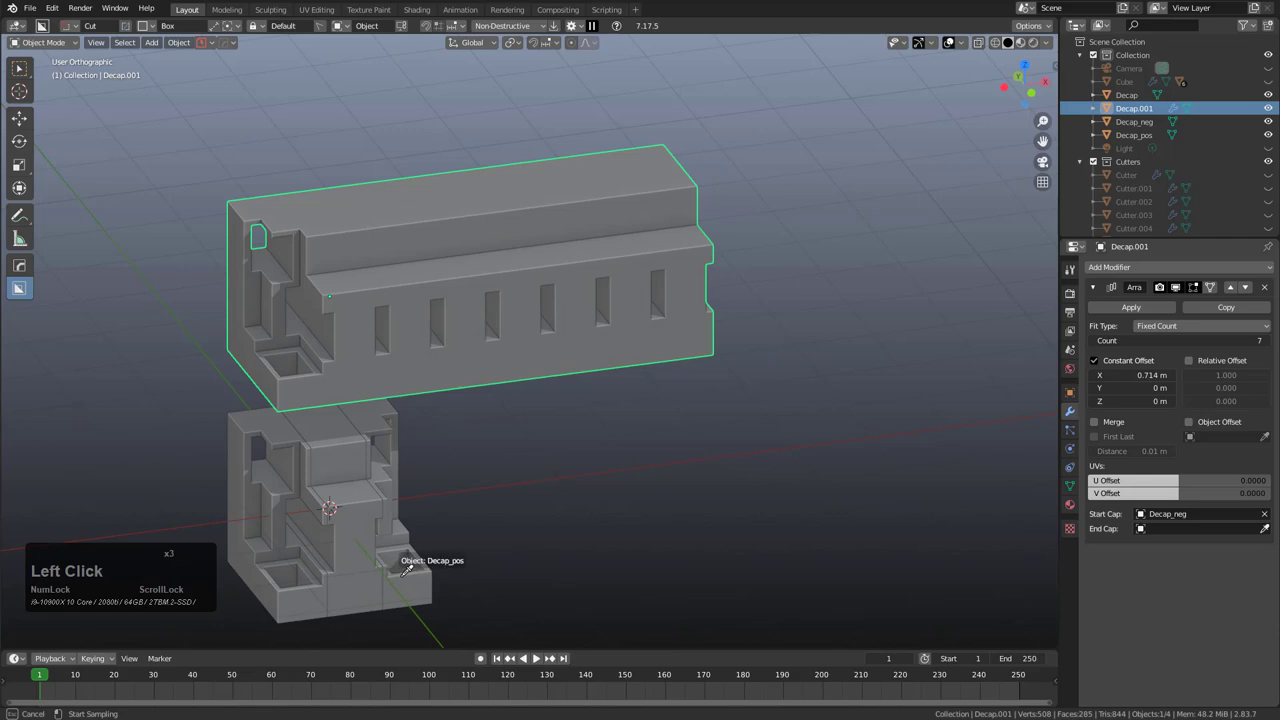
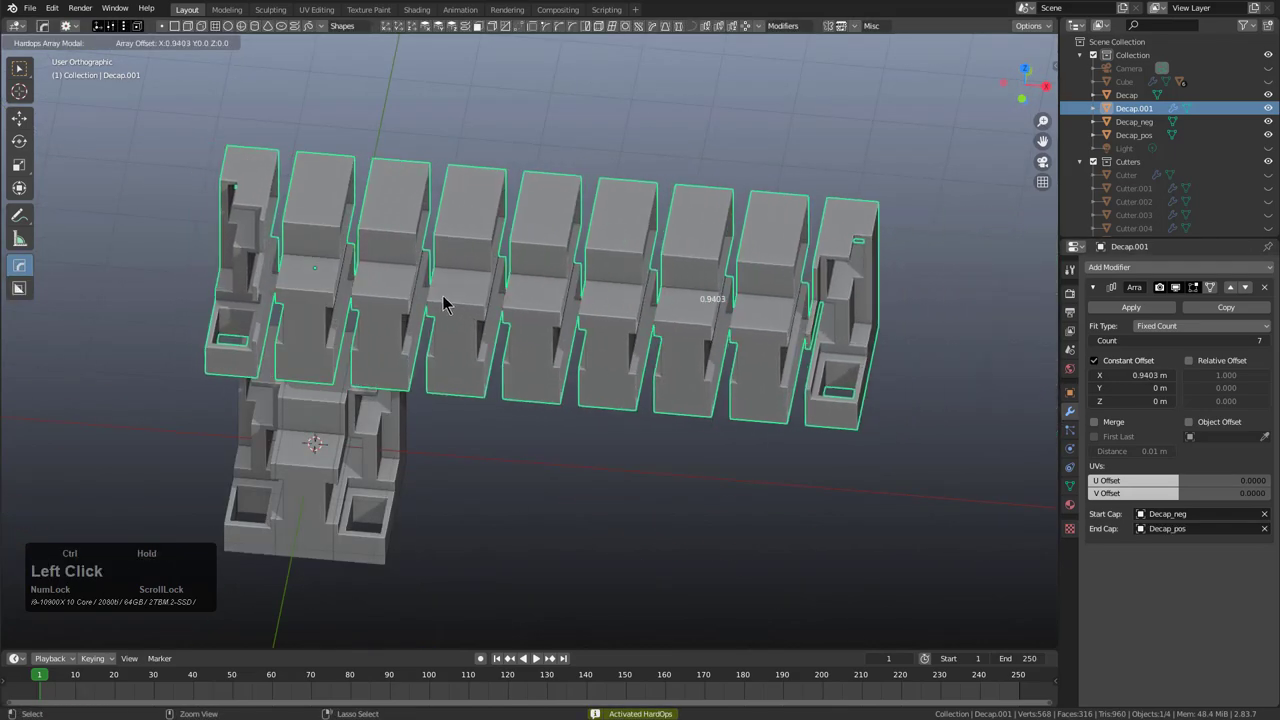
Step: Undo the spacing tweak and set the array Count to 4
{"action": "key", "text": "ctrl+z"}
{"action": "left_click", "coordinate": [355, 283]}
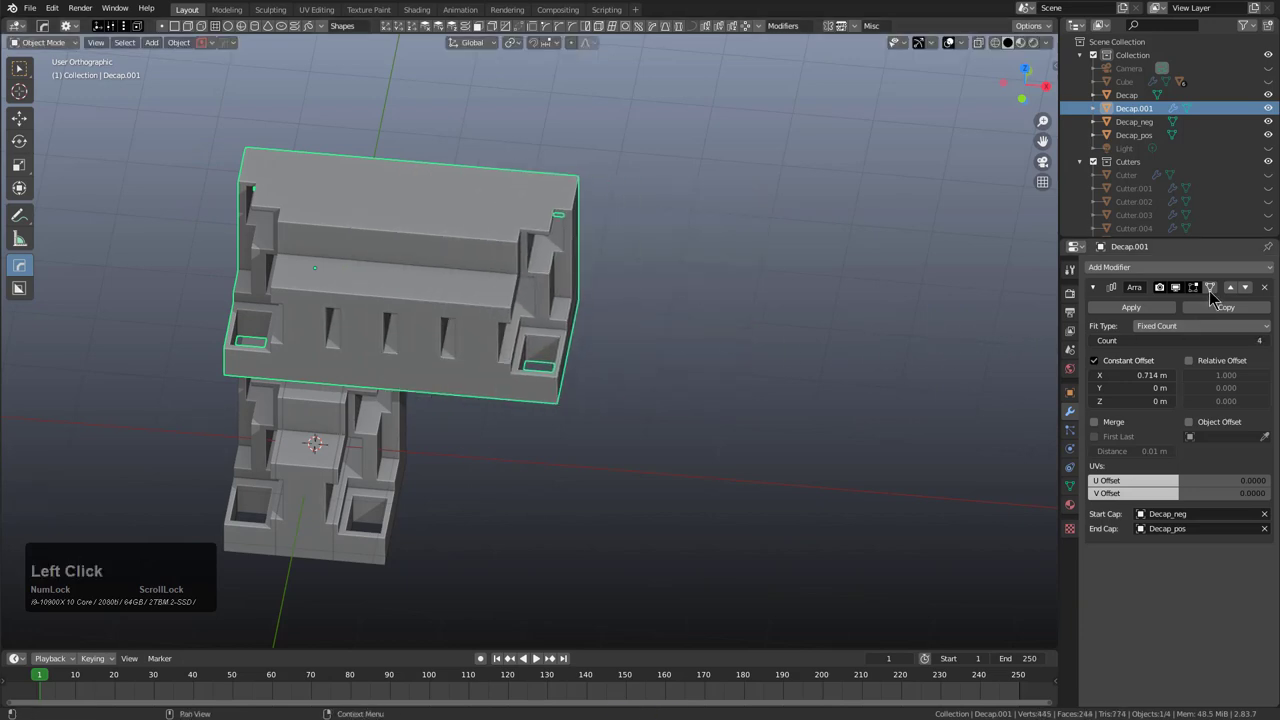
{"action": "left_click", "coordinate": [1212, 292]}
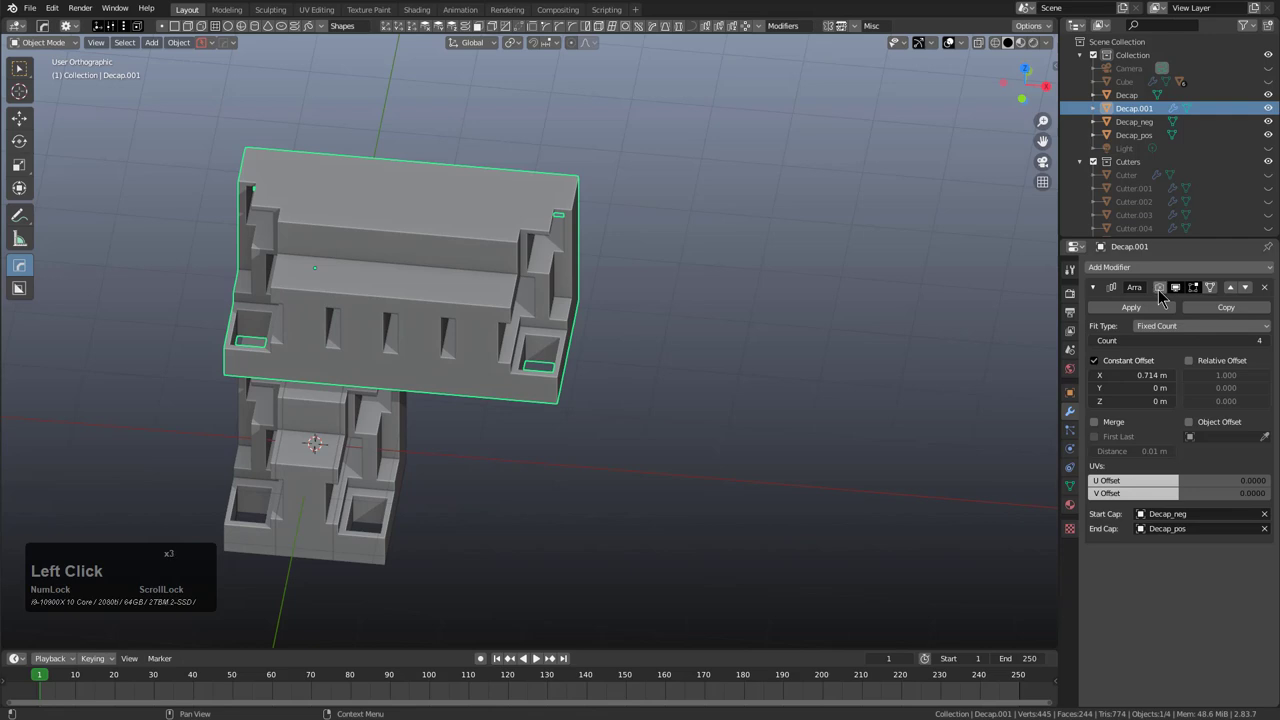
Step: Cut a first BoxCutter recess into the slice and enable Merge and First Last on the array
{"action": "middle_click", "coordinate": [581, 319]}
{"action": "scroll", "scroll_direction": "up", "scroll_amount": 3}
{"action": "middle_click", "coordinate": [519, 294]}
{"action": "key", "text": "alt+w"}
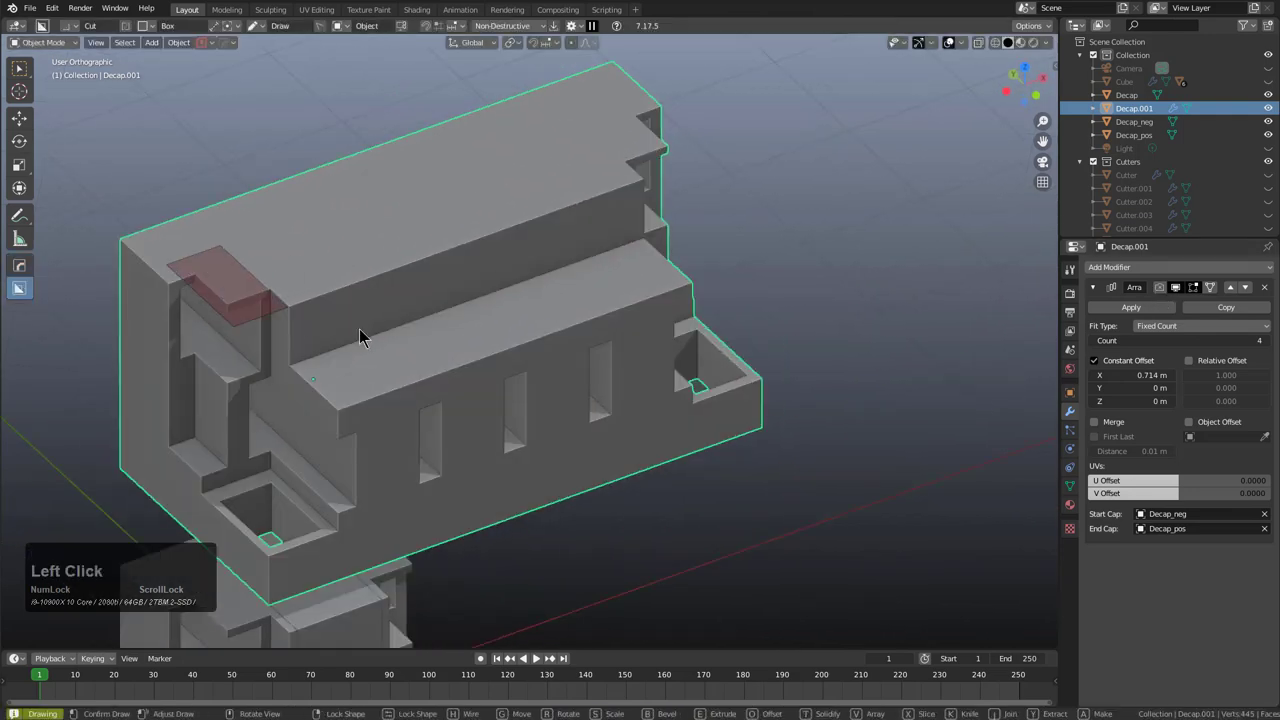
{"action": "left_click", "coordinate": [521, 349]}
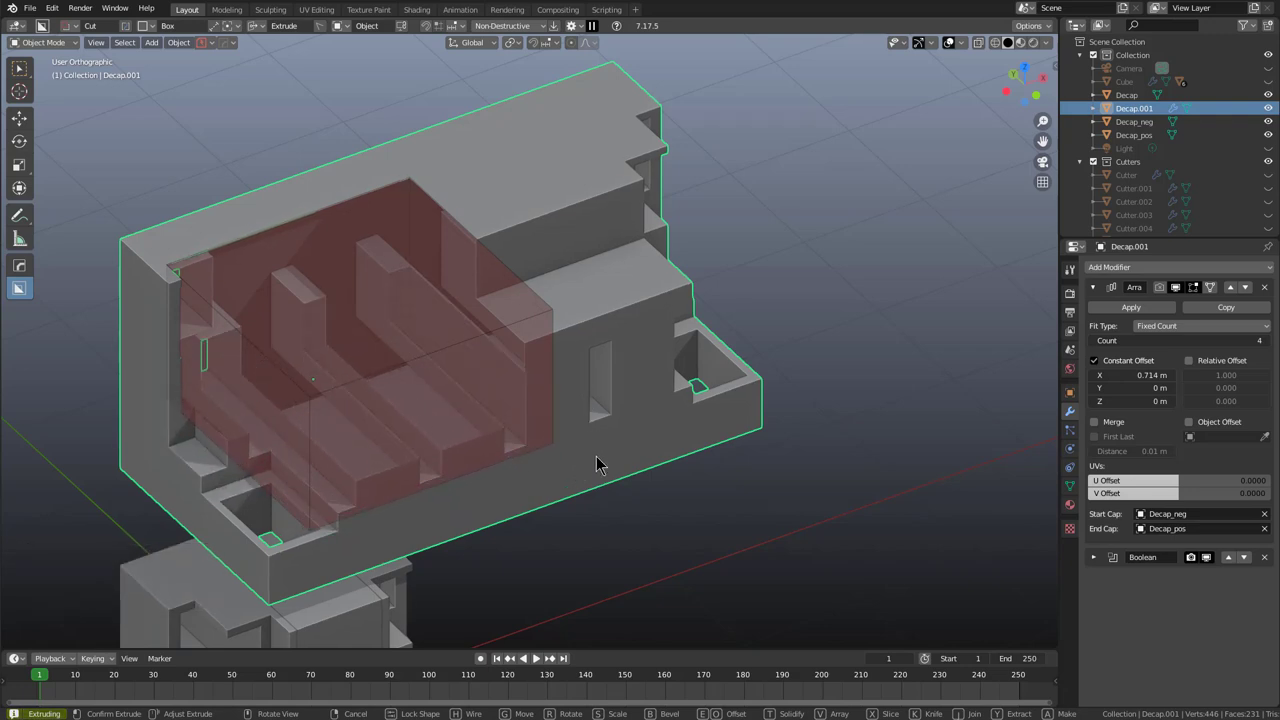
{"action": "right_click", "coordinate": [596, 455]}
{"action": "left_click", "coordinate": [1103, 427]}
{"action": "left_click", "coordinate": [1108, 439]}
{"action": "left_click", "coordinate": [169, 267]}
{"action": "left_click", "coordinate": [587, 443]}
Step: Cut another recess into the slice and toggle seam merging off and back on
{"action": "middle_click", "coordinate": [596, 422]}
{"action": "left_click", "coordinate": [318, 326]}
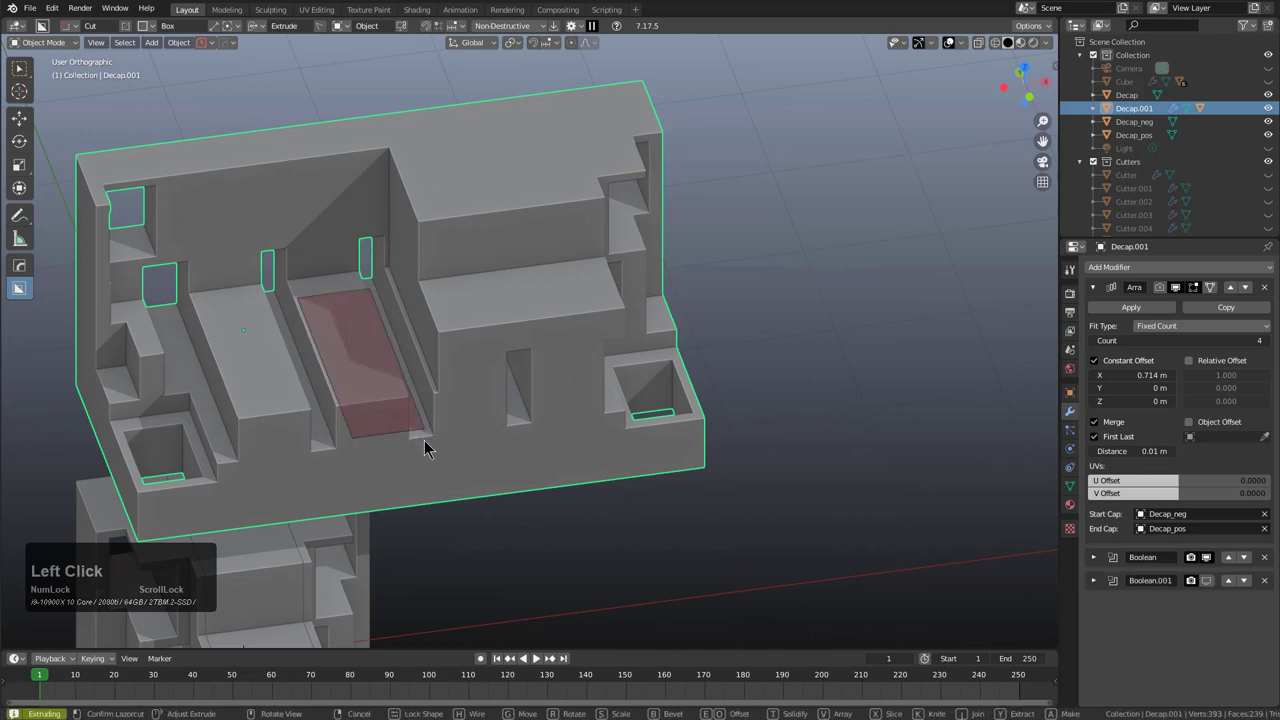
{"action": "left_click", "coordinate": [428, 505]}
{"action": "middle_click", "coordinate": [298, 471]}
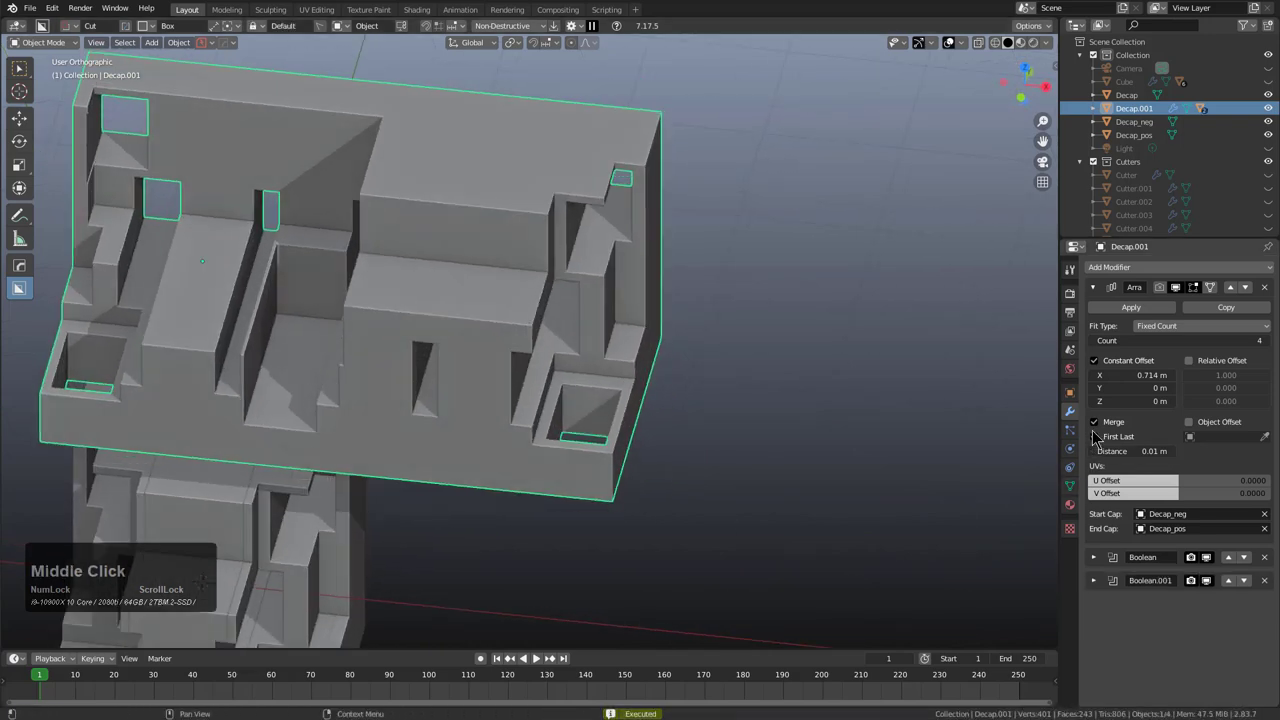
{"action": "left_click", "coordinate": [1104, 431]}
{"action": "double_click", "coordinate": [1104, 431]}
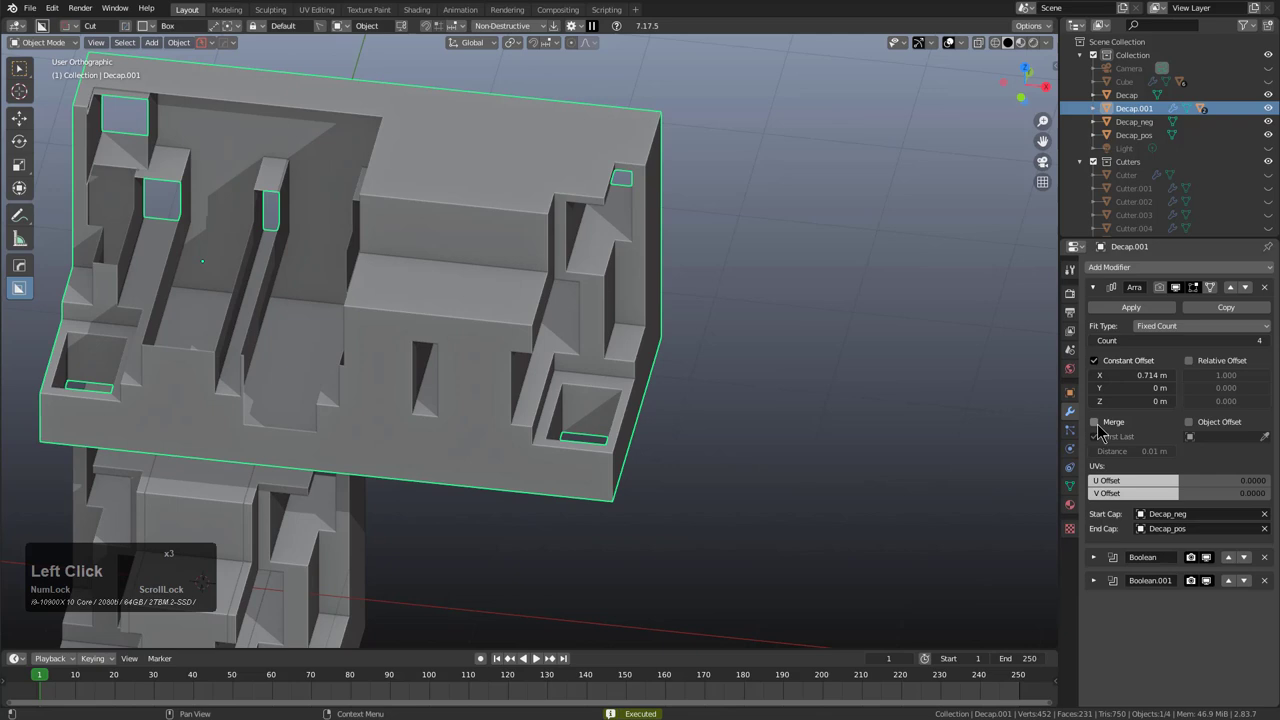
Step: Carve further recesses into the top, the slice end, the middle and the front face
{"action": "left_click", "coordinate": [1104, 431]}
{"action": "left_click", "coordinate": [409, 188]}
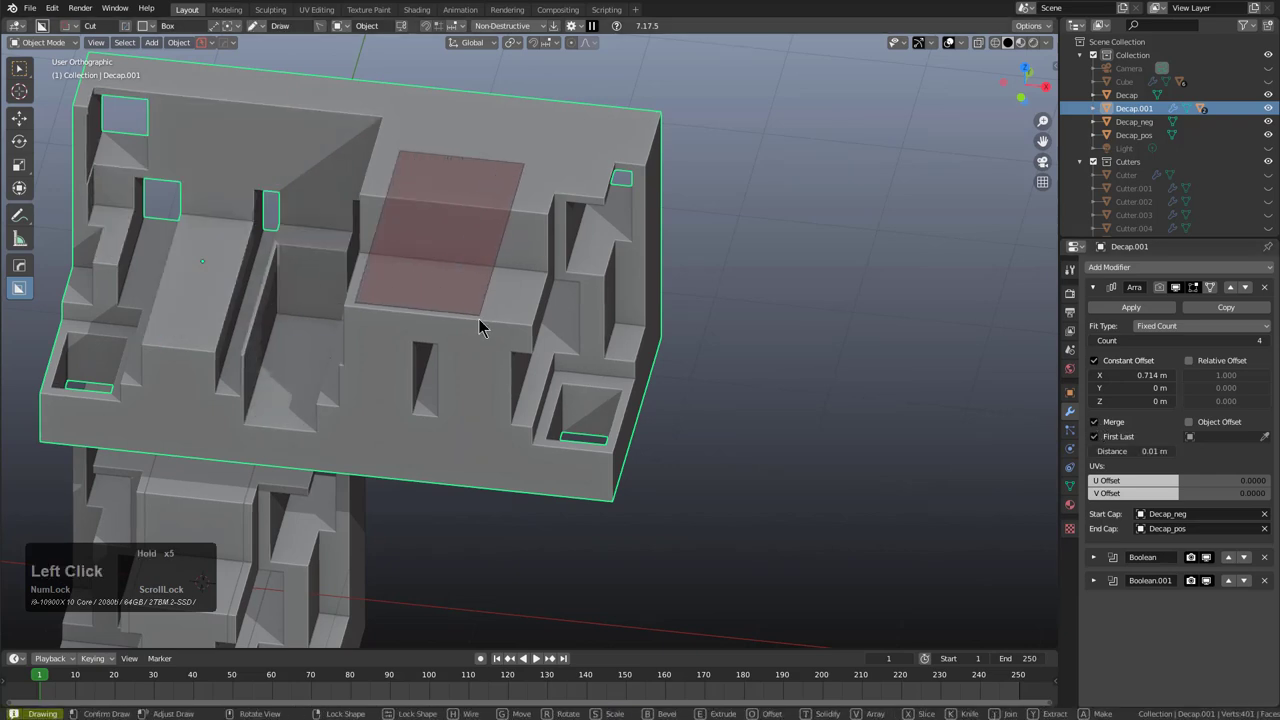
{"action": "left_click", "coordinate": [487, 465]}
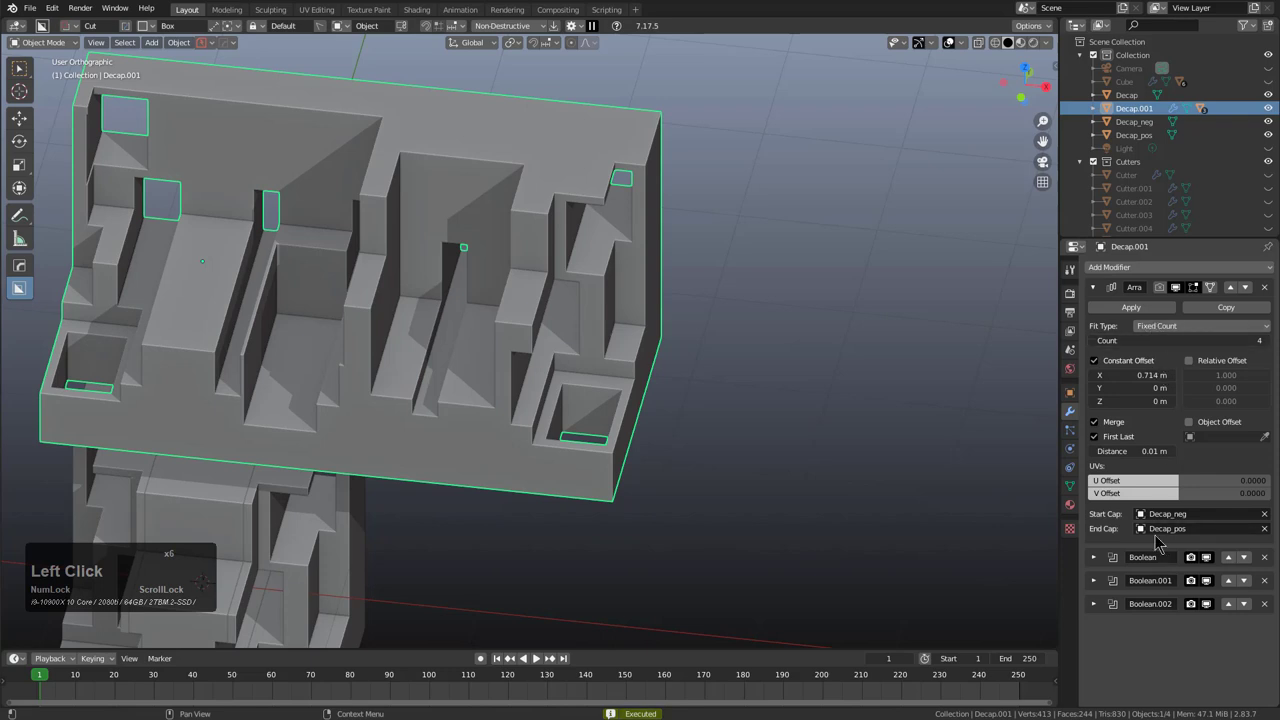
{"action": "middle_click", "coordinate": [587, 351]}
{"action": "left_click", "coordinate": [483, 210]}
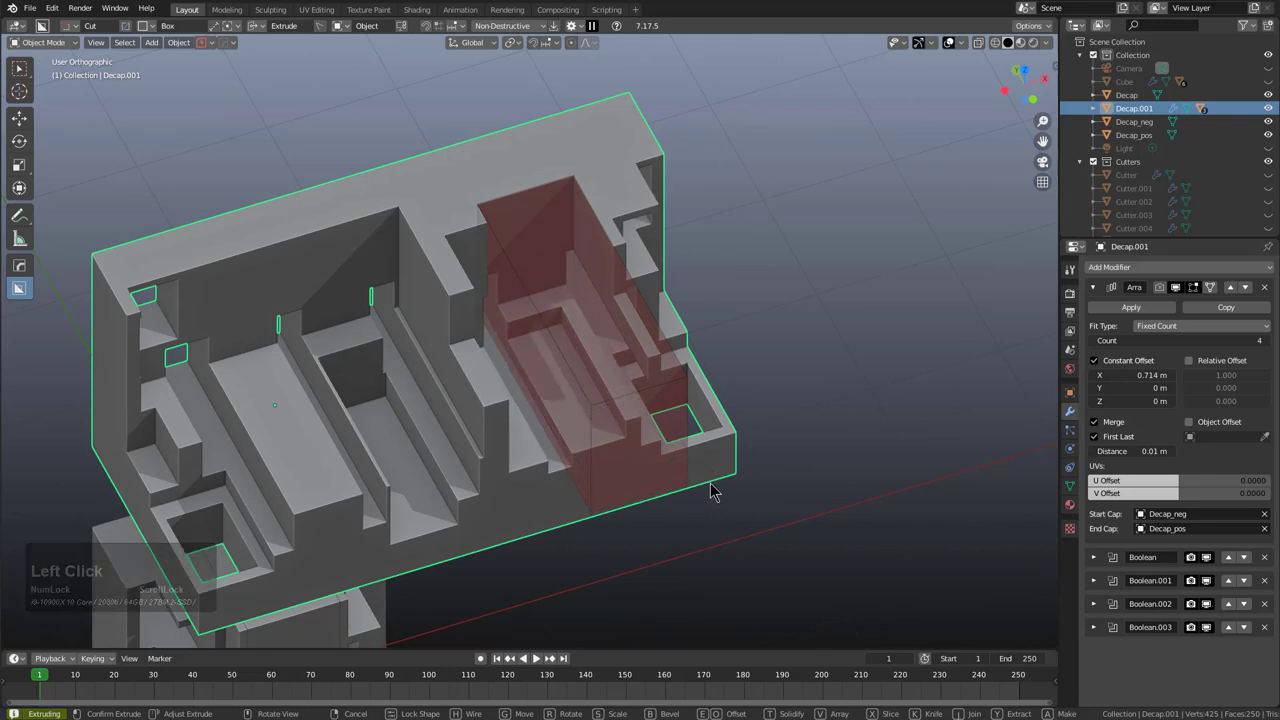
{"action": "left_click", "coordinate": [716, 488]}
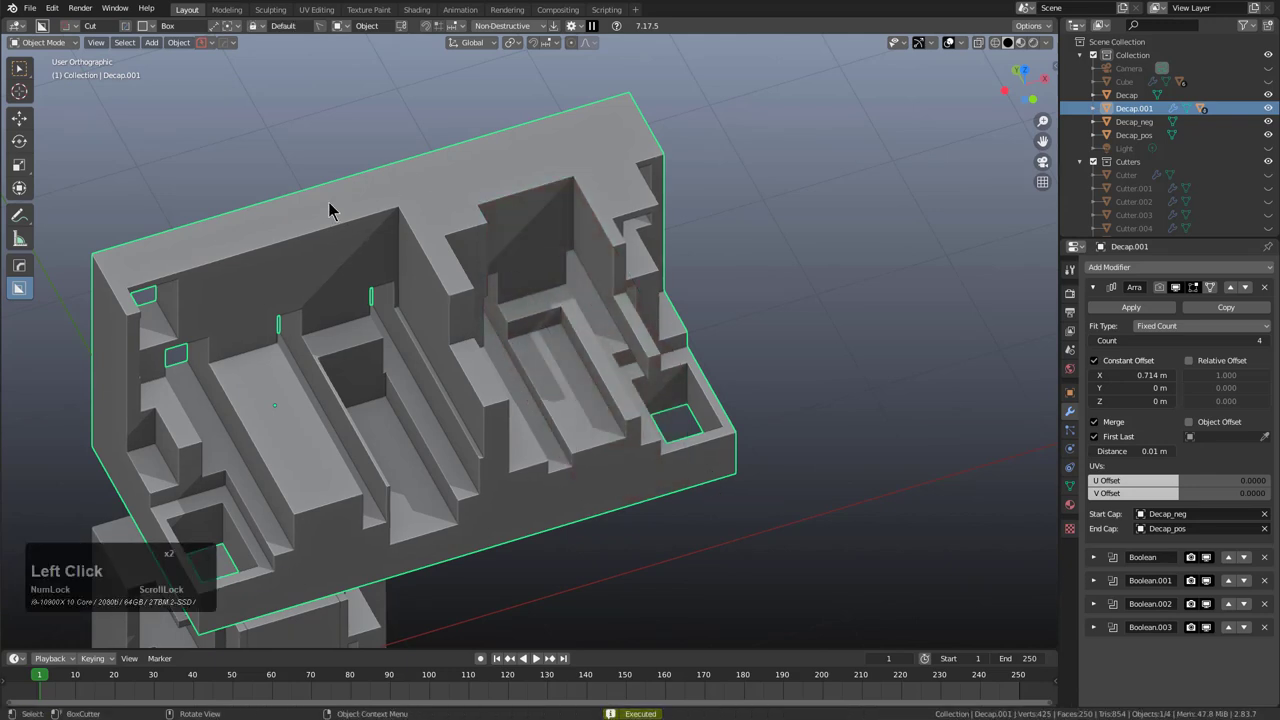
{"action": "left_click", "coordinate": [520, 272]}
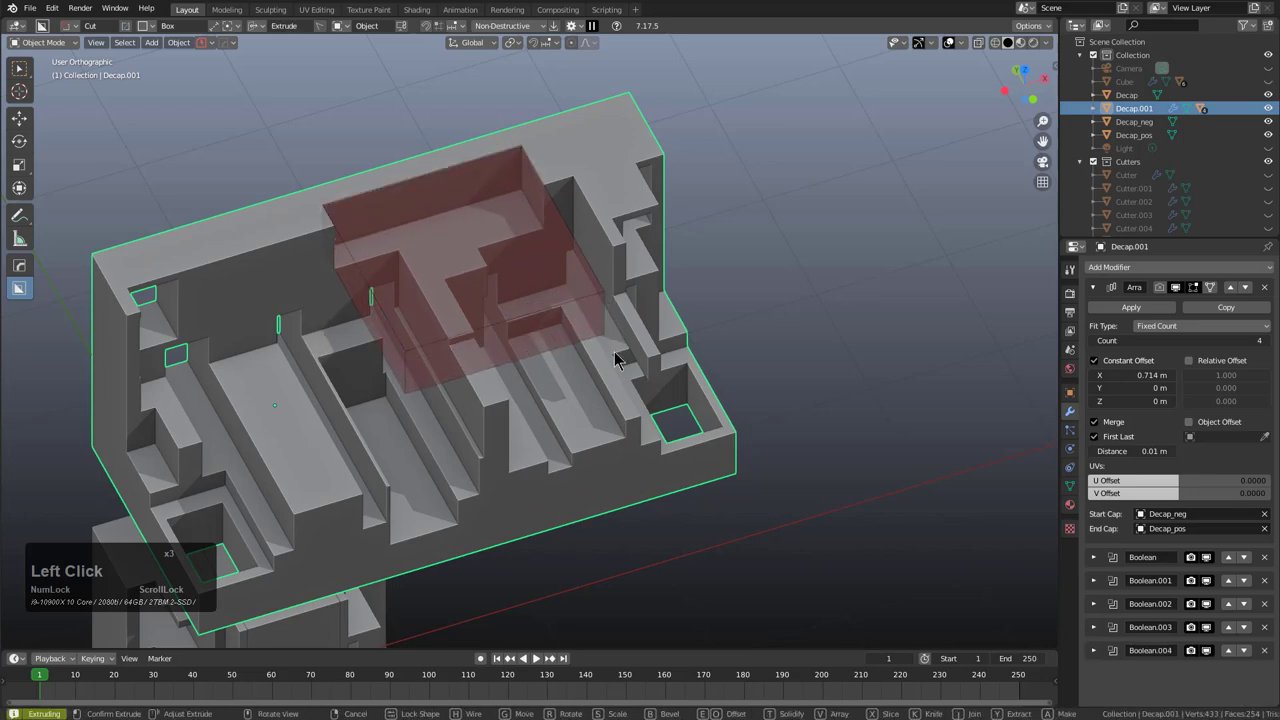
{"action": "left_click", "coordinate": [620, 355]}
{"action": "middle_click", "coordinate": [561, 371]}
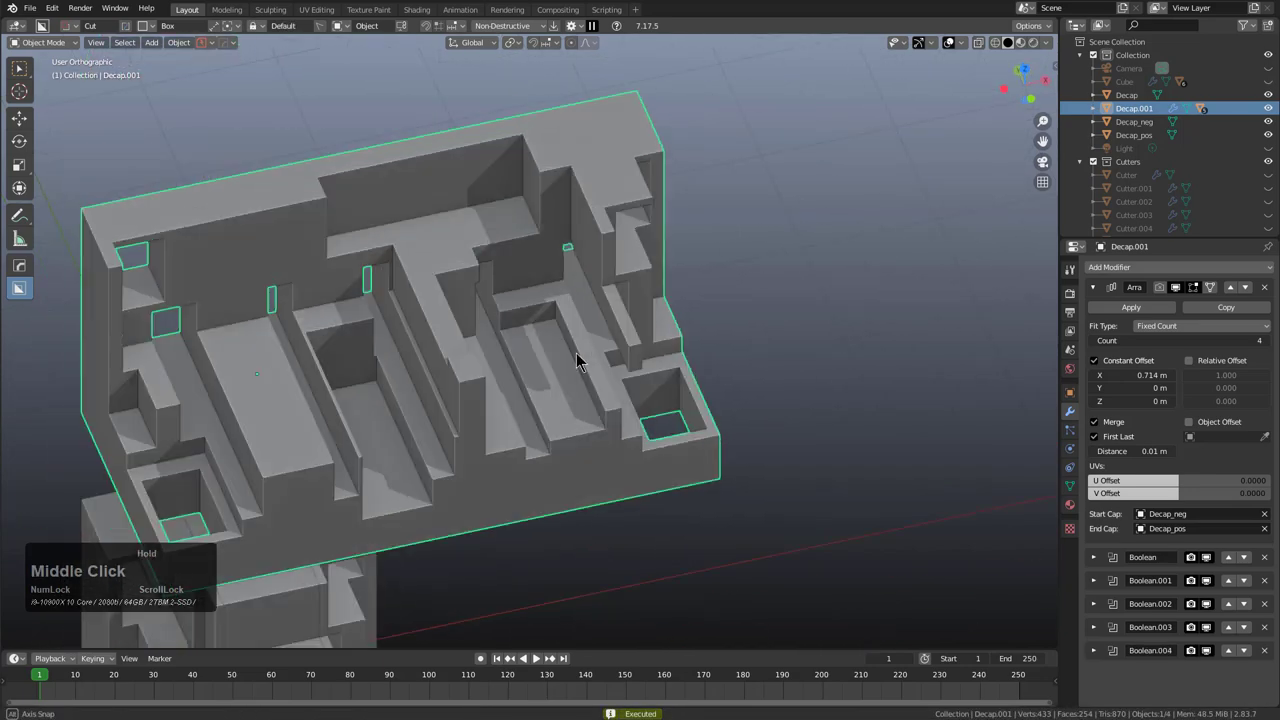
{"action": "left_click", "coordinate": [524, 419]}
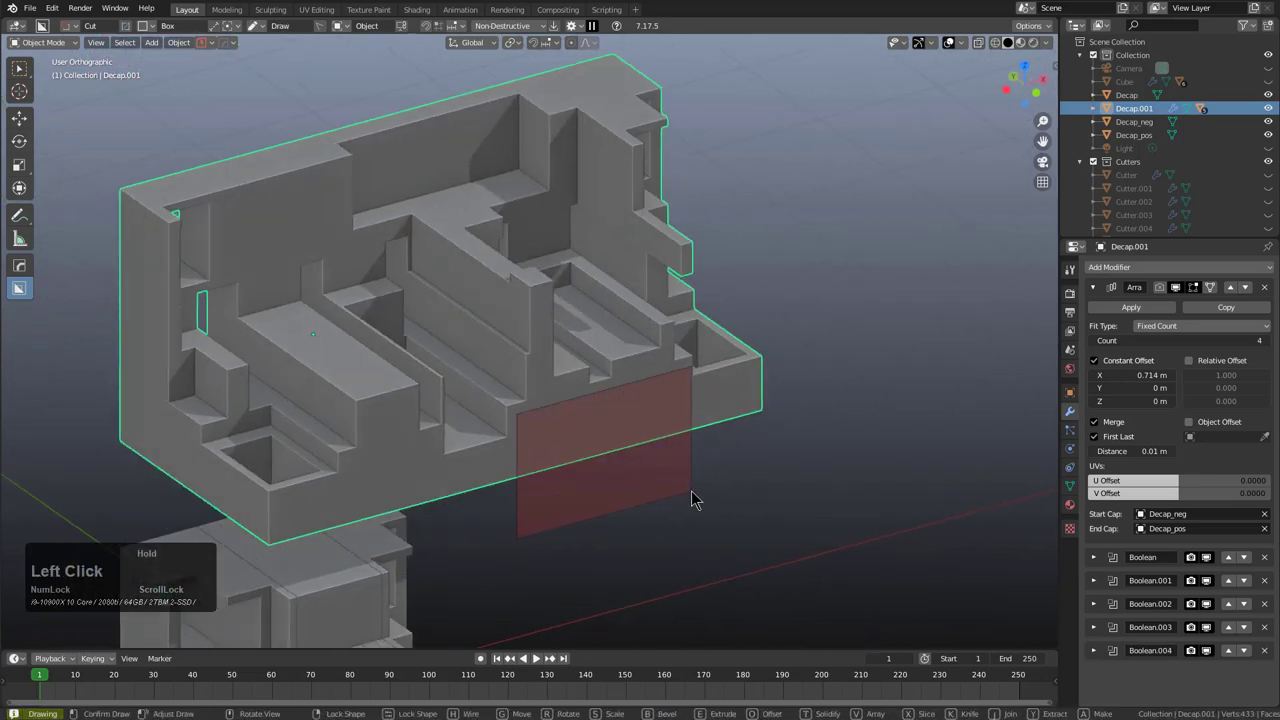
{"action": "left_click", "coordinate": [602, 436]}
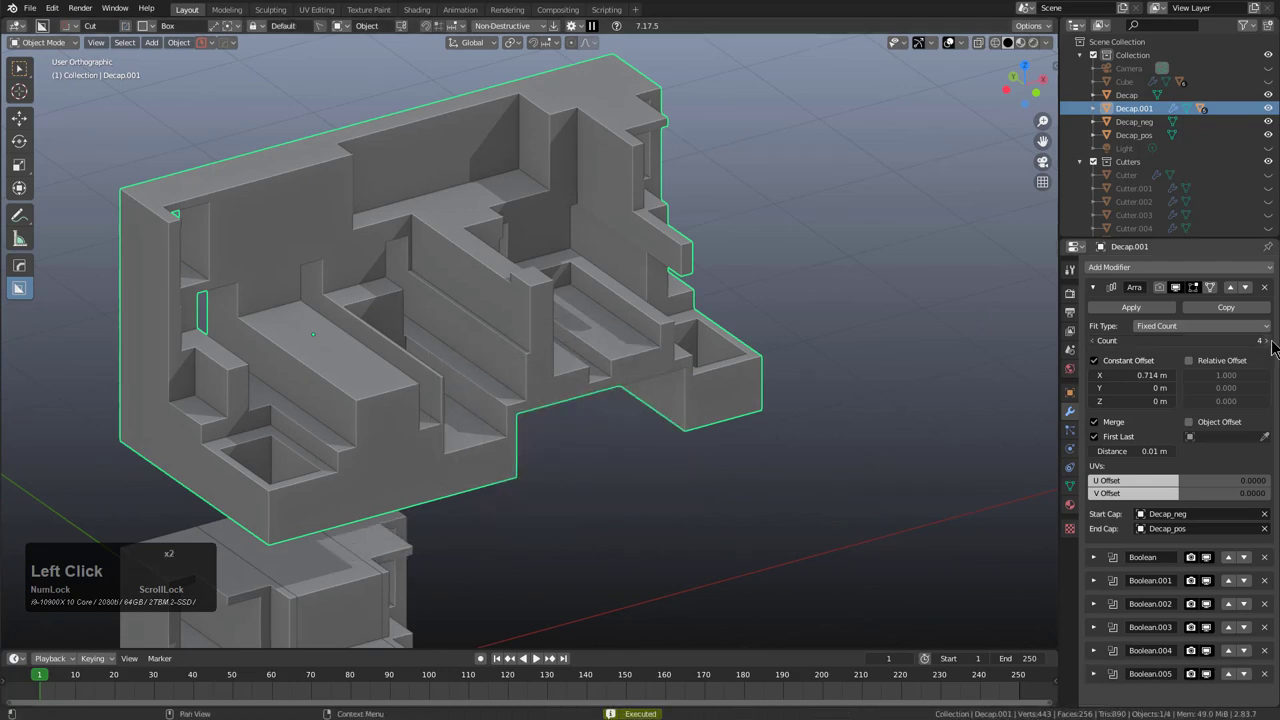
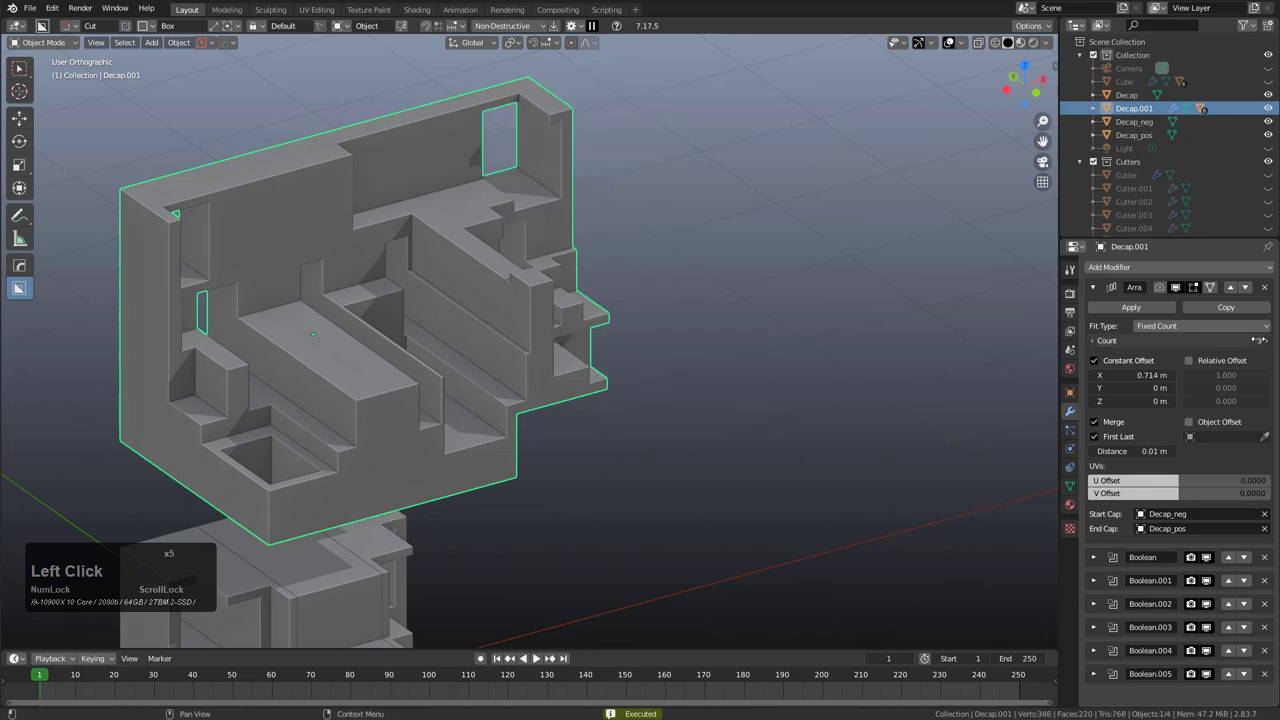
Step: Raise the array Count to 6 repeats
{"action": "double_click", "coordinate": [1271, 347]}
Step: Orbit around the model and select the original middle slice
{"action": "left_click", "coordinate": [1271, 347]}
{"action": "scroll", "scroll_direction": "down", "scroll_amount": 3}
{"action": "middle_click", "coordinate": [516, 371]}
{"action": "scroll", "scroll_direction": "down", "scroll_amount": 3}
{"action": "middle_click", "coordinate": [560, 369]}
{"action": "scroll", "scroll_direction": "up", "scroll_amount": 3}
{"action": "scroll", "scroll_direction": "down", "scroll_amount": 3}
{"action": "middle_click", "coordinate": [542, 396]}
{"action": "left_click", "coordinate": [504, 384]}
{"action": "middle_click", "coordinate": [495, 420]}
{"action": "middle_click", "coordinate": [474, 354]}
{"action": "scroll", "scroll_direction": "up", "scroll_amount": 3}
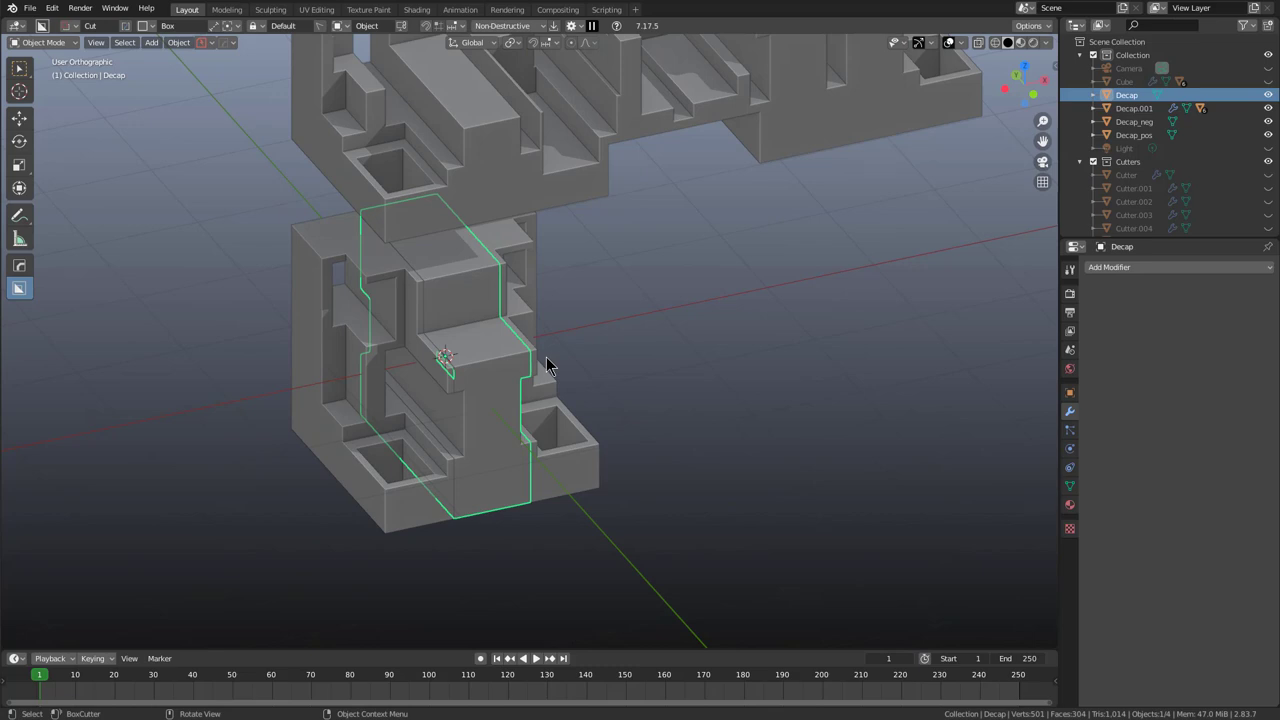
{"action": "middle_click", "coordinate": [526, 356]}
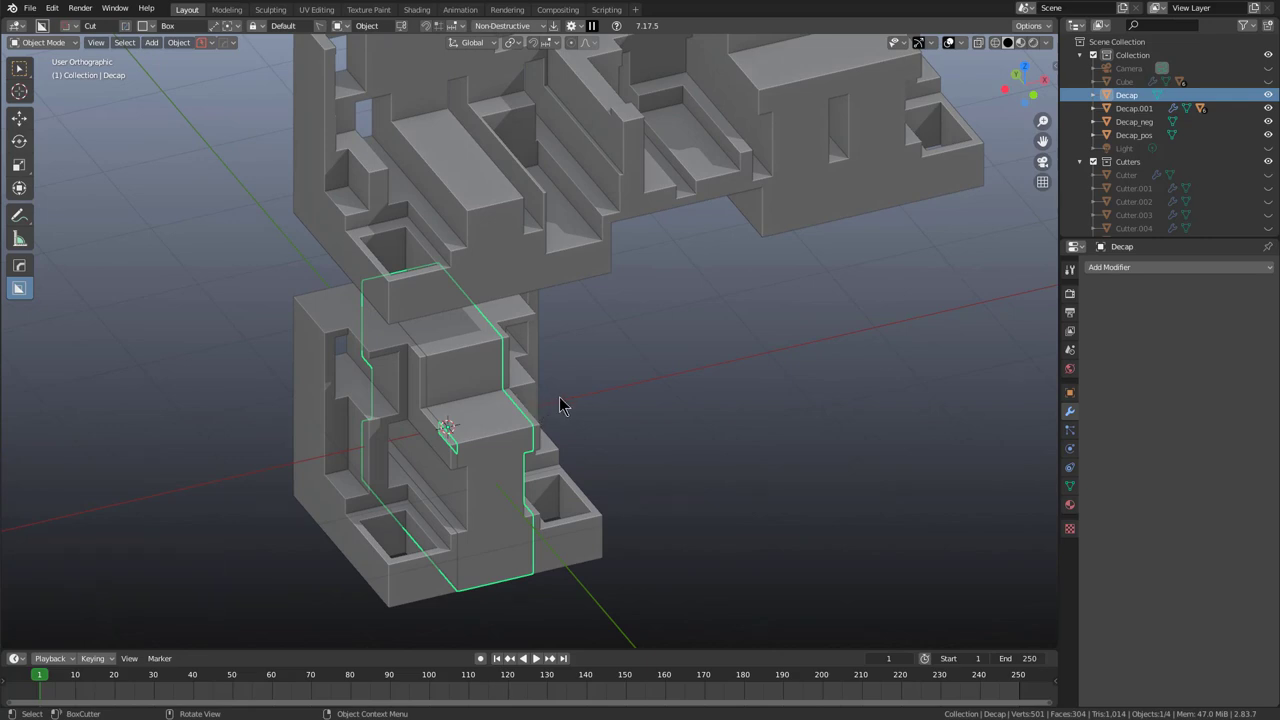
Step: Orbit around the frame pieces and select the six-count arrayed upper section Decap.001
{"action": "middle_click", "coordinate": [569, 441]}
{"action": "scroll", "scroll_direction": "down", "scroll_amount": 3}
{"action": "middle_click", "coordinate": [663, 401]}
{"action": "middle_click", "coordinate": [659, 422]}
{"action": "left_click", "coordinate": [645, 320]}
{"action": "middle_click", "coordinate": [656, 335]}
{"action": "scroll", "scroll_direction": "down", "scroll_amount": 3}
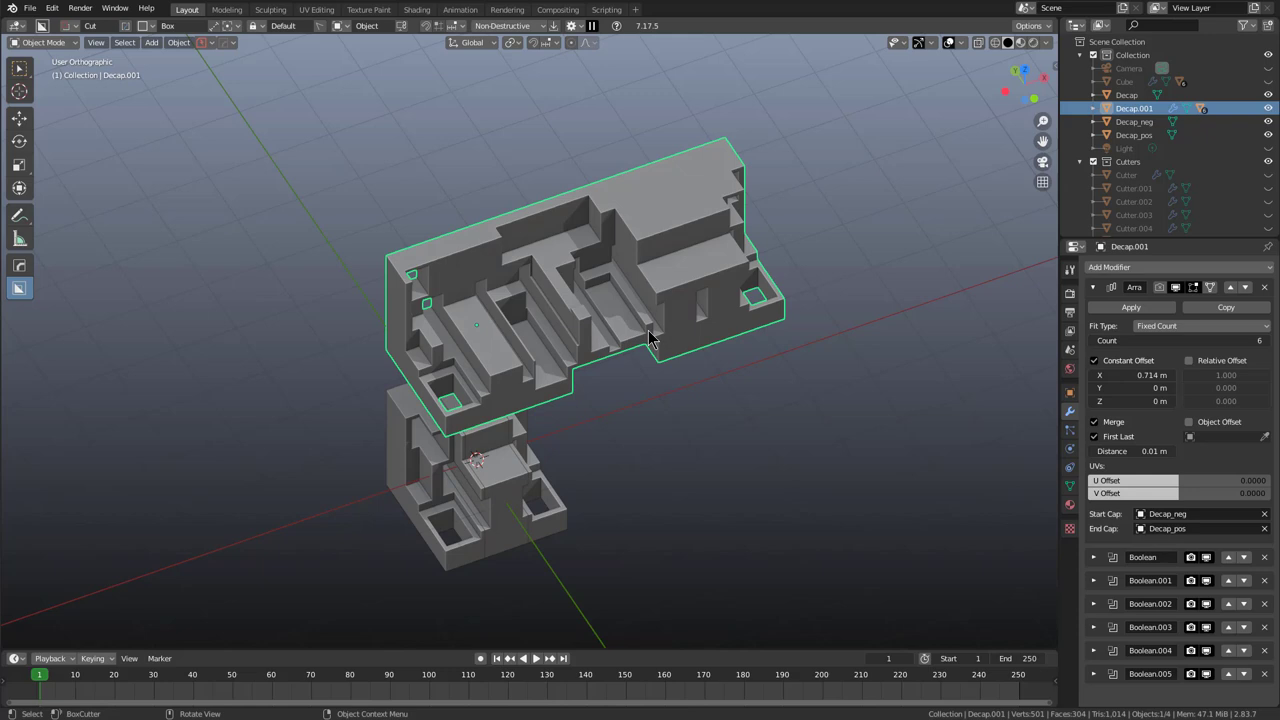
Step: Decap the arrayed frame into a single slice (Q, O, T), then in the redo panel uncheck Keep caps at about 0.57 thickness
{"action": "key", "text": "q"}
{"action": "key", "text": "o"}
{"action": "key", "text": "t"}
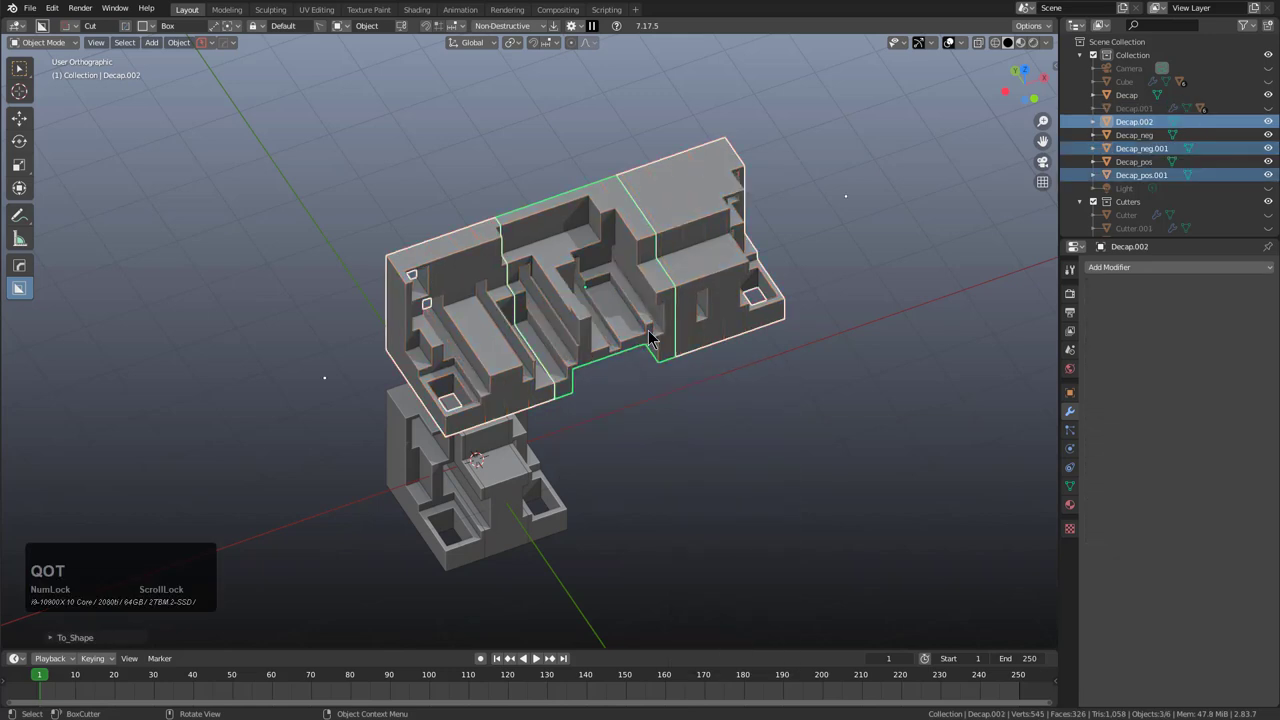
{"action": "key", "text": "F9"}
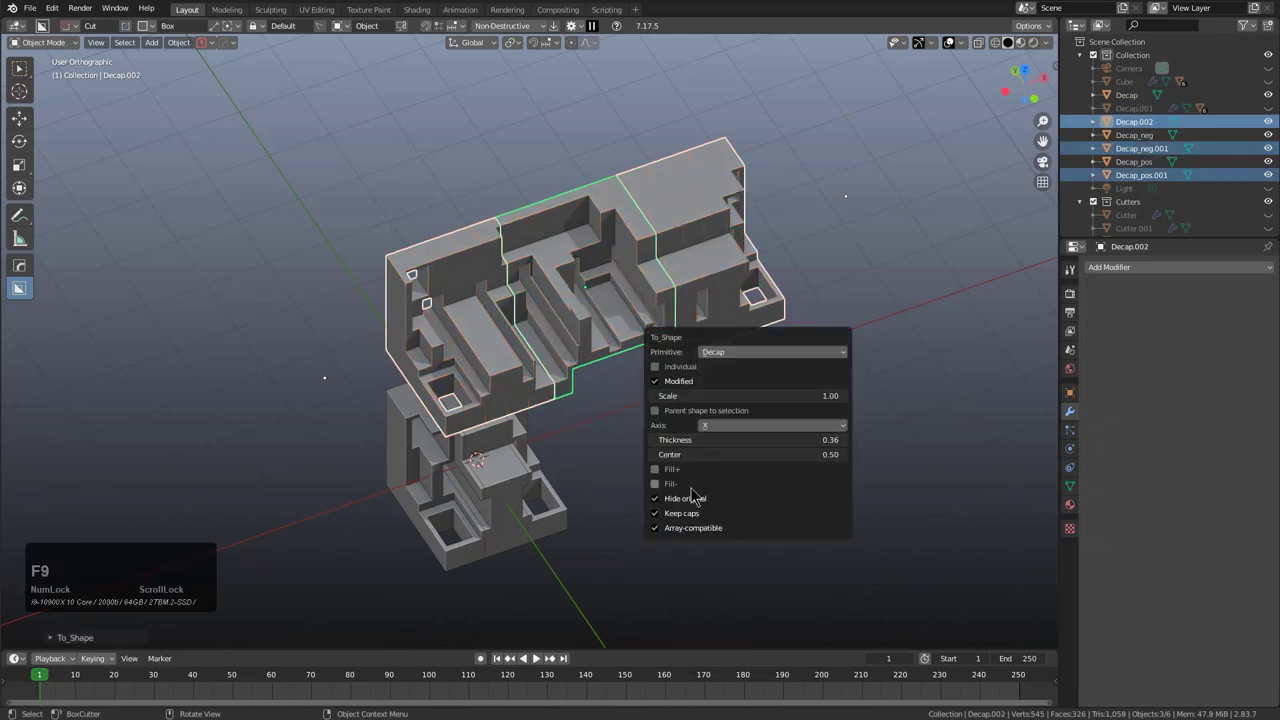
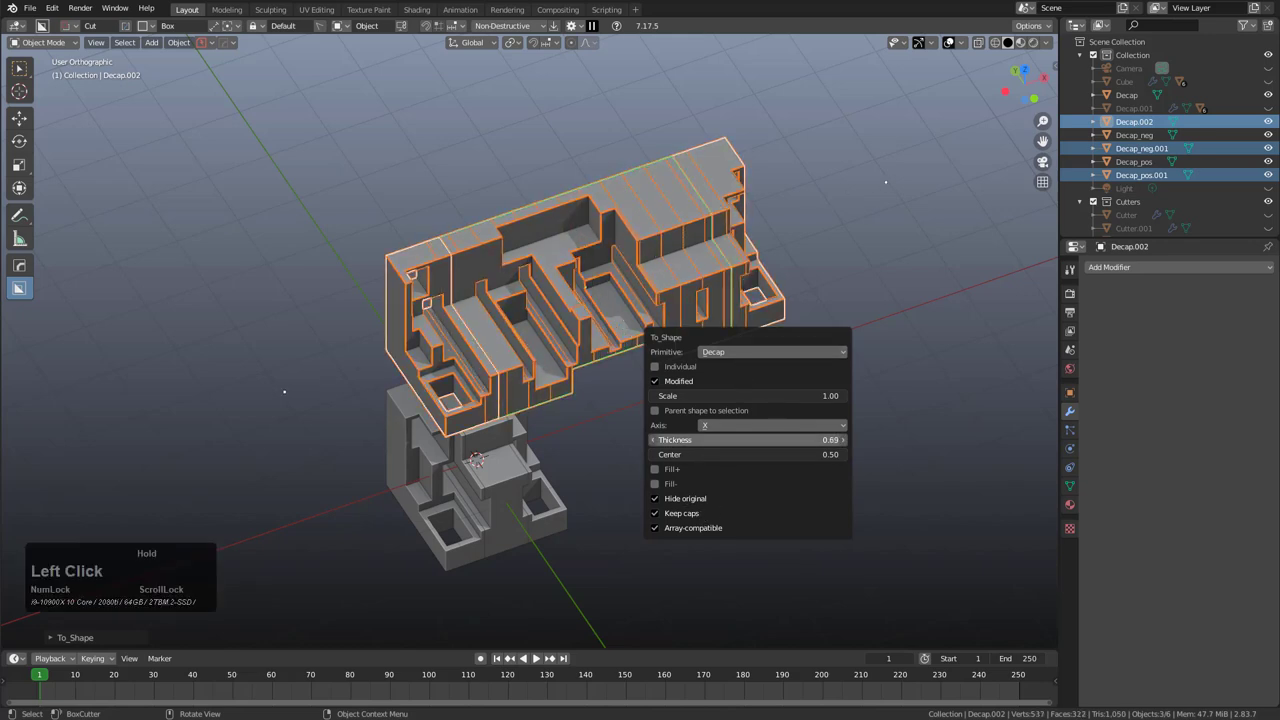
{"action": "left_click", "coordinate": [686, 517]}
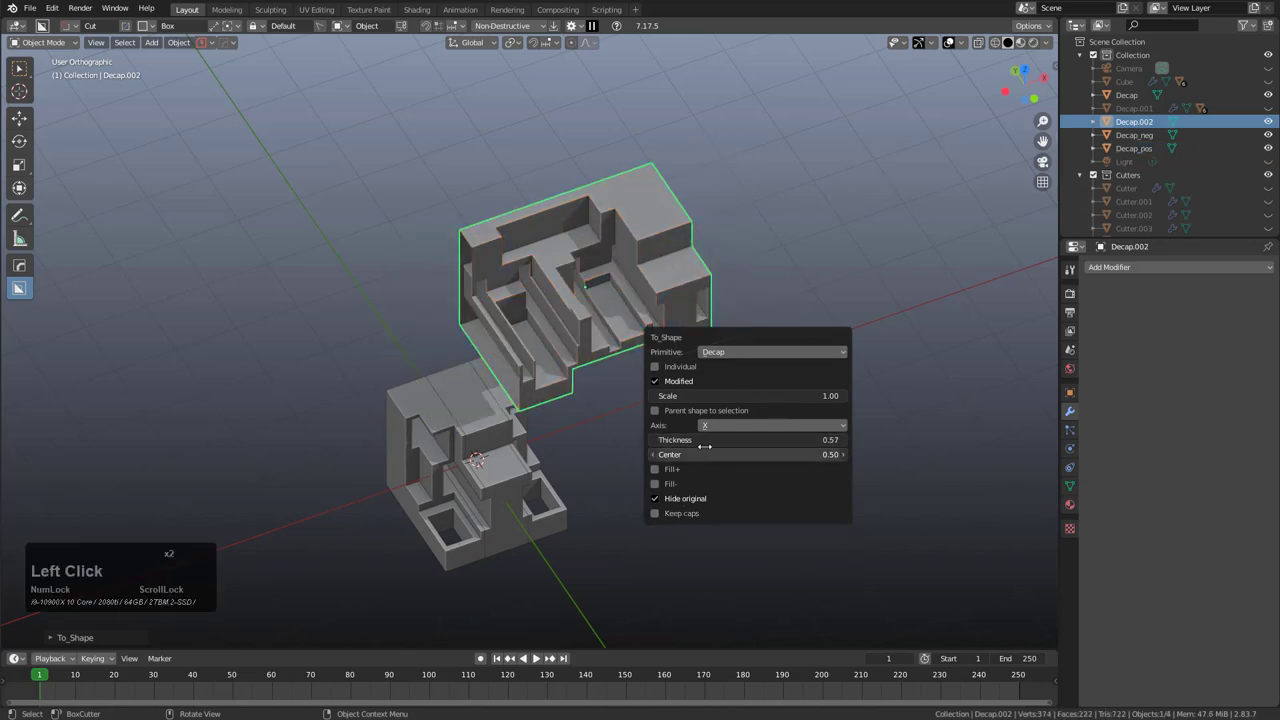
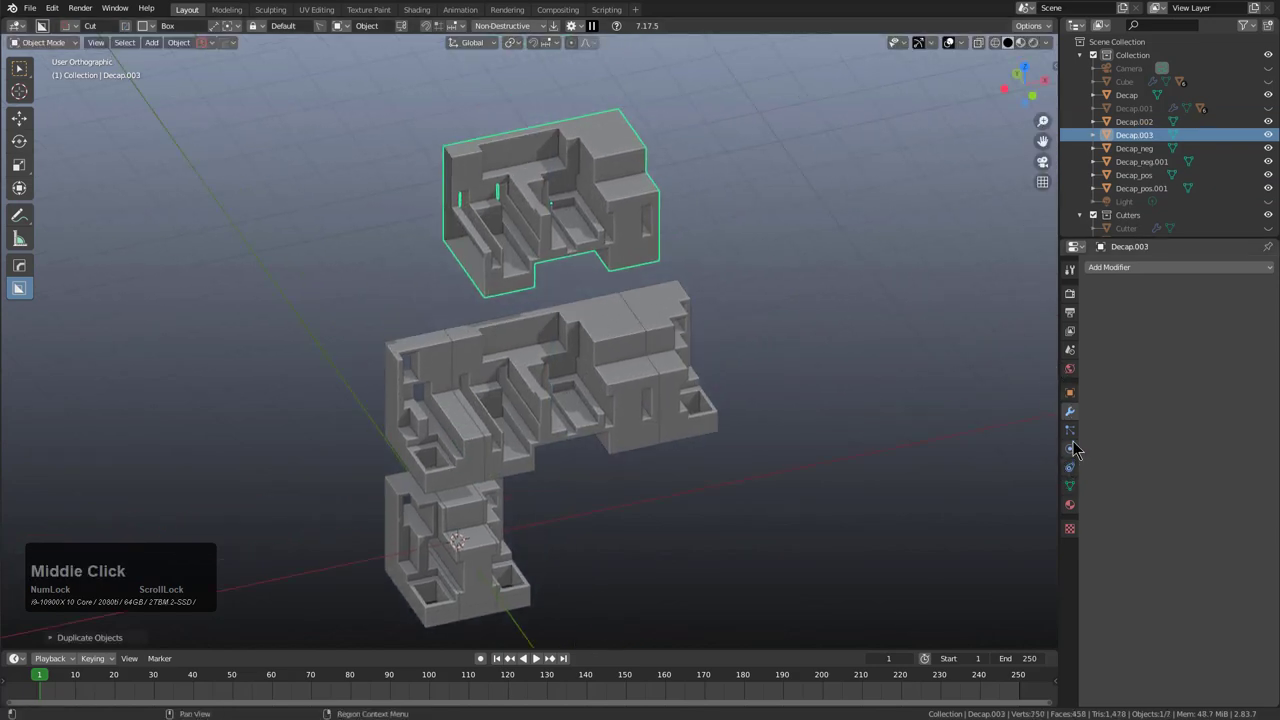
Step: Add an Array to the new slice with Count 3 at a constant 3.3253 m X offset
{"action": "key", "text": "q"}
{"action": "left_click", "coordinate": [637, 217]}
{"action": "key", "text": "1"}
{"action": "scroll", "scroll_direction": "up", "scroll_amount": 3}
{"action": "left_click", "coordinate": [637, 217]}
{"action": "left_click", "coordinate": [1097, 296]}
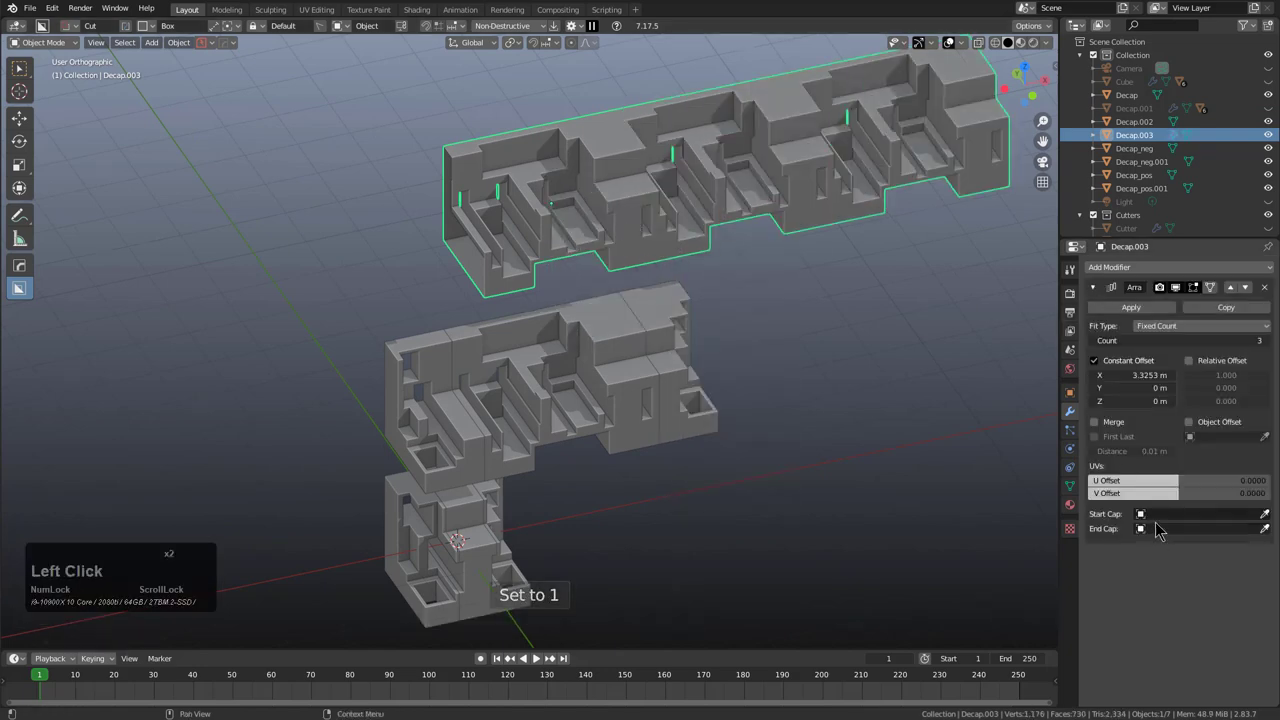
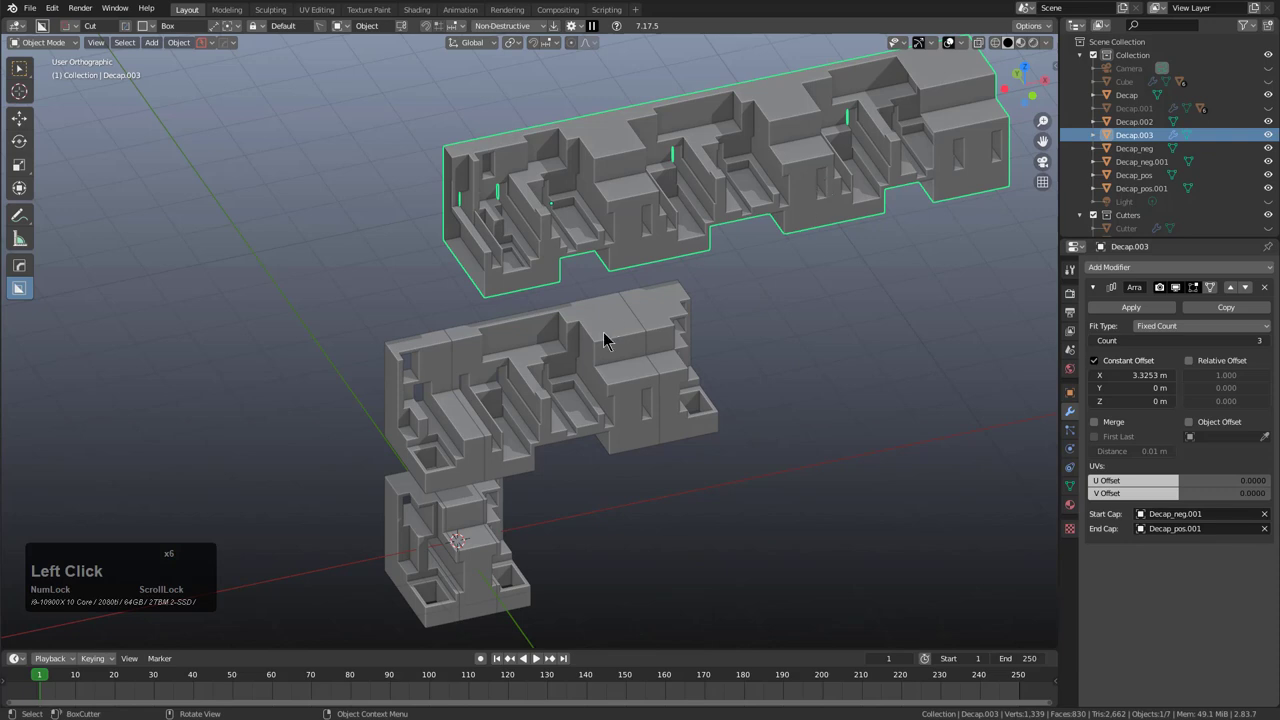
Step: Pick Decap_neg.001 as the Start Cap and Decap_pos.001 as the End Cap
{"action": "left_click", "coordinate": [1269, 518]}
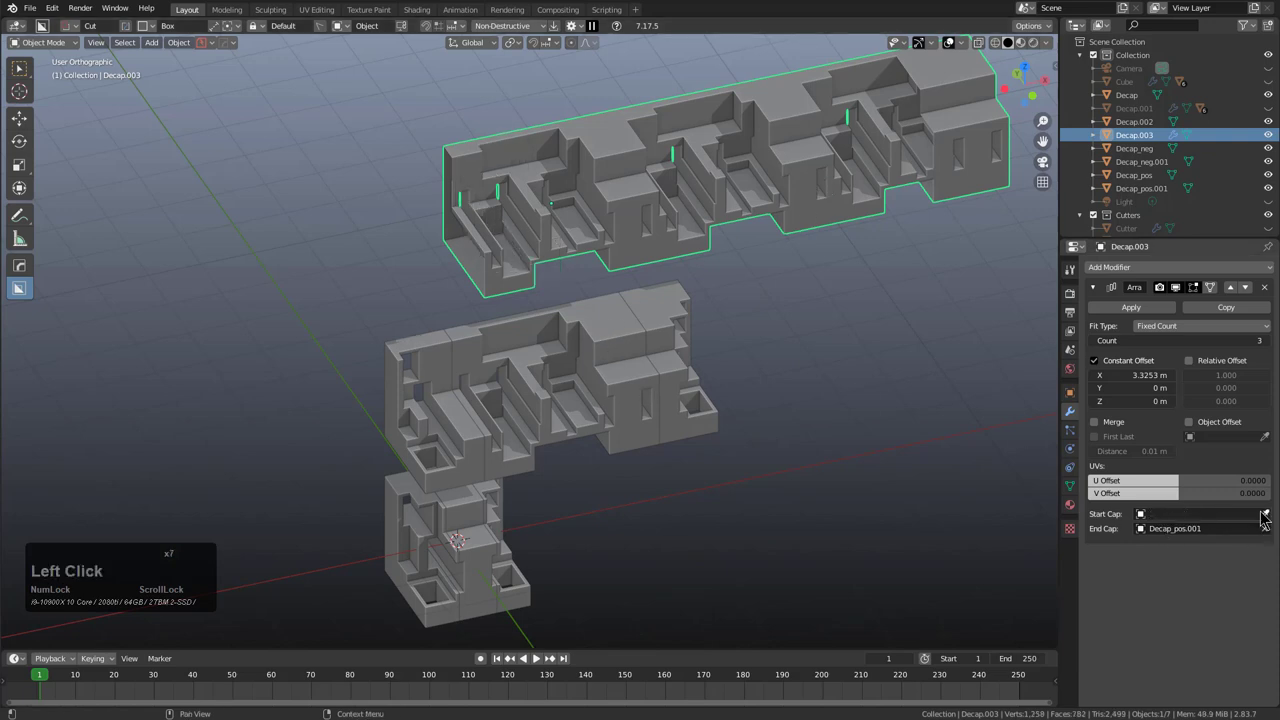
{"action": "left_click", "coordinate": [1264, 515]}
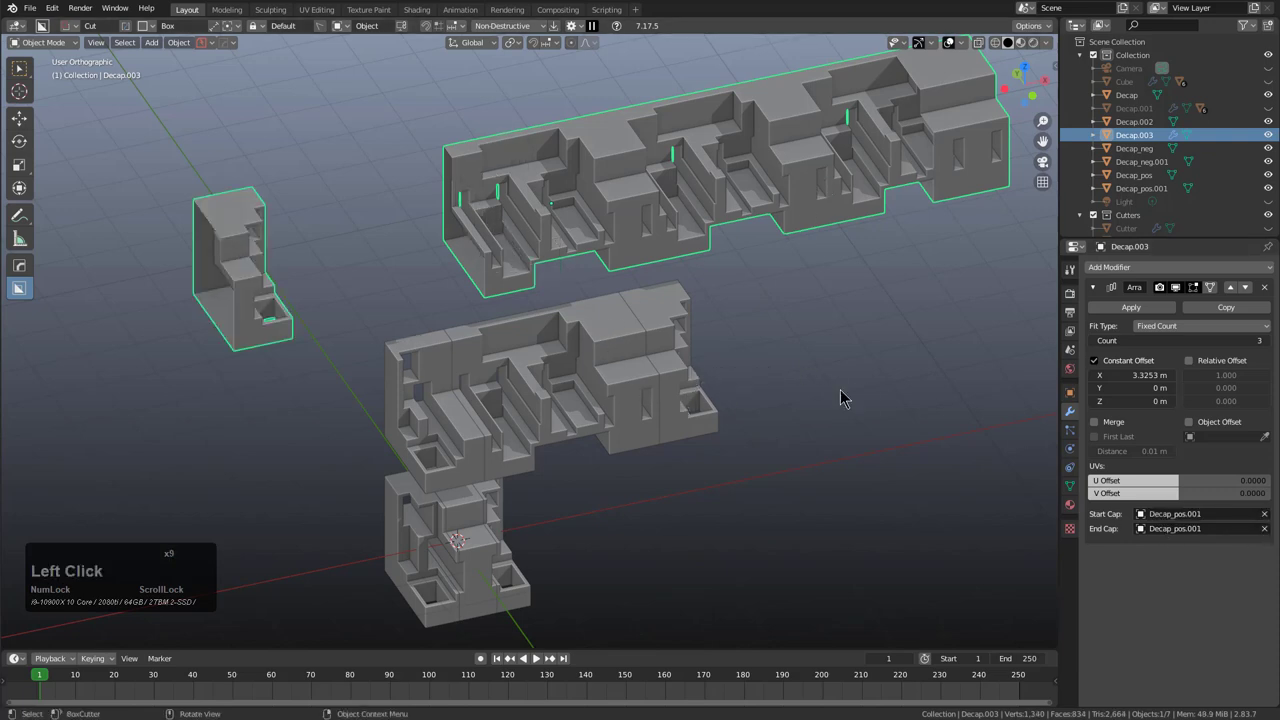
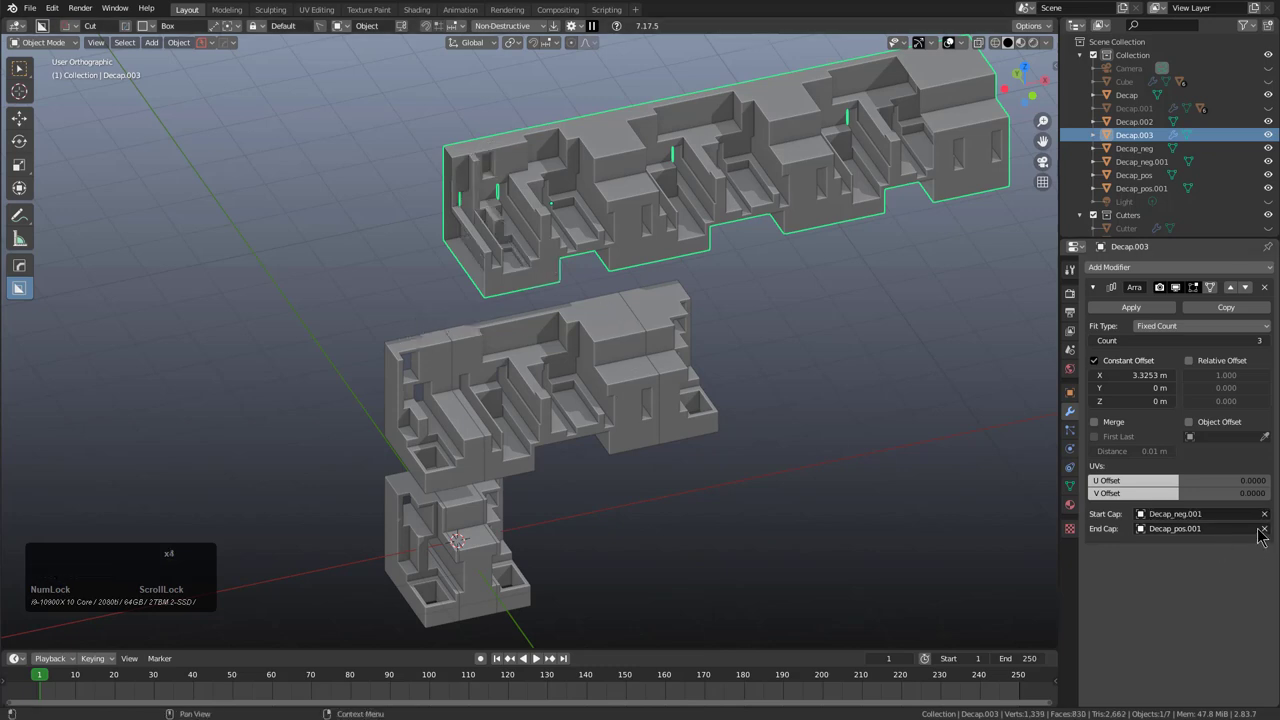
{"action": "left_click", "coordinate": [1271, 533]}
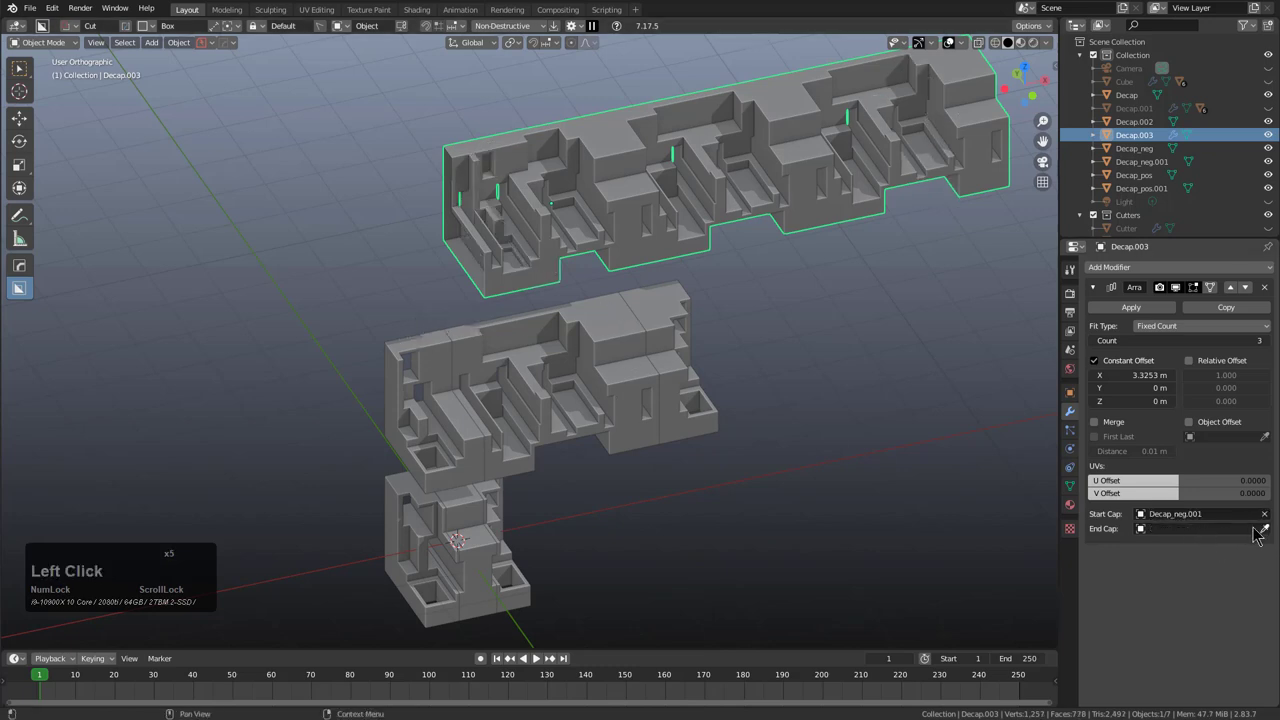
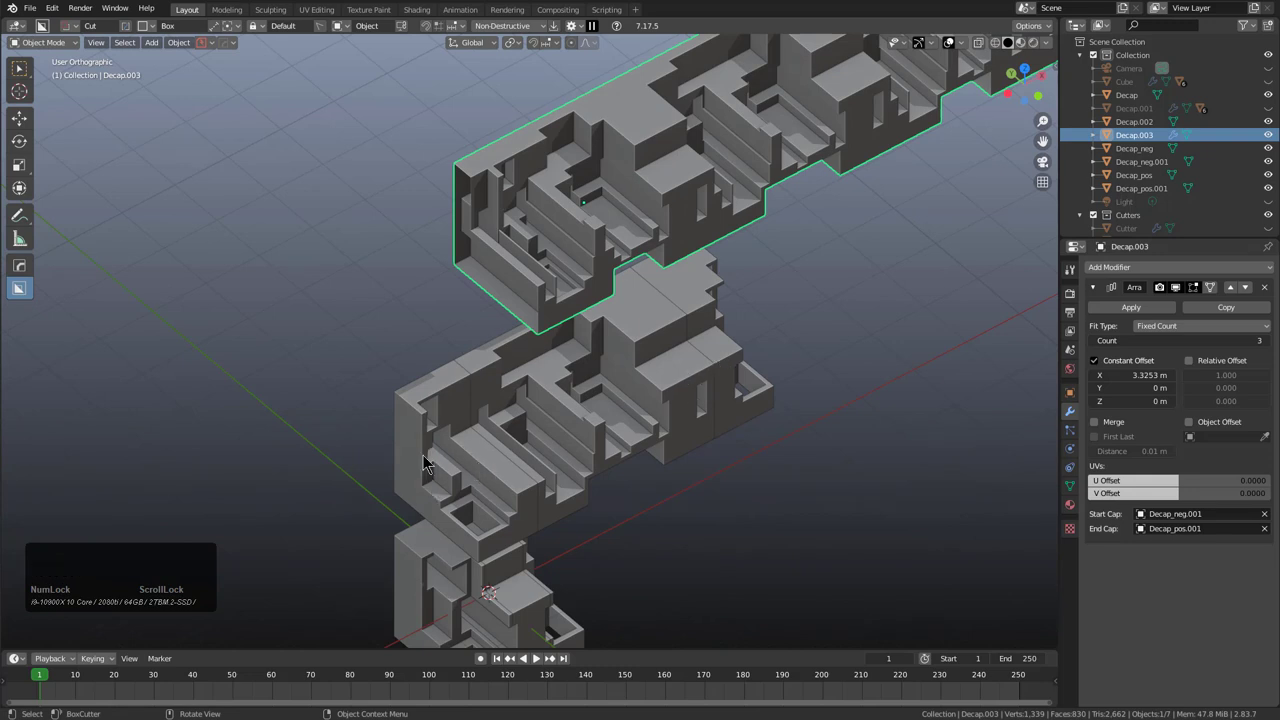
Step: Orbit and zoom around the arrayed frame, then start a fresh scene with the default cube
{"action": "middle_click", "coordinate": [702, 373]}
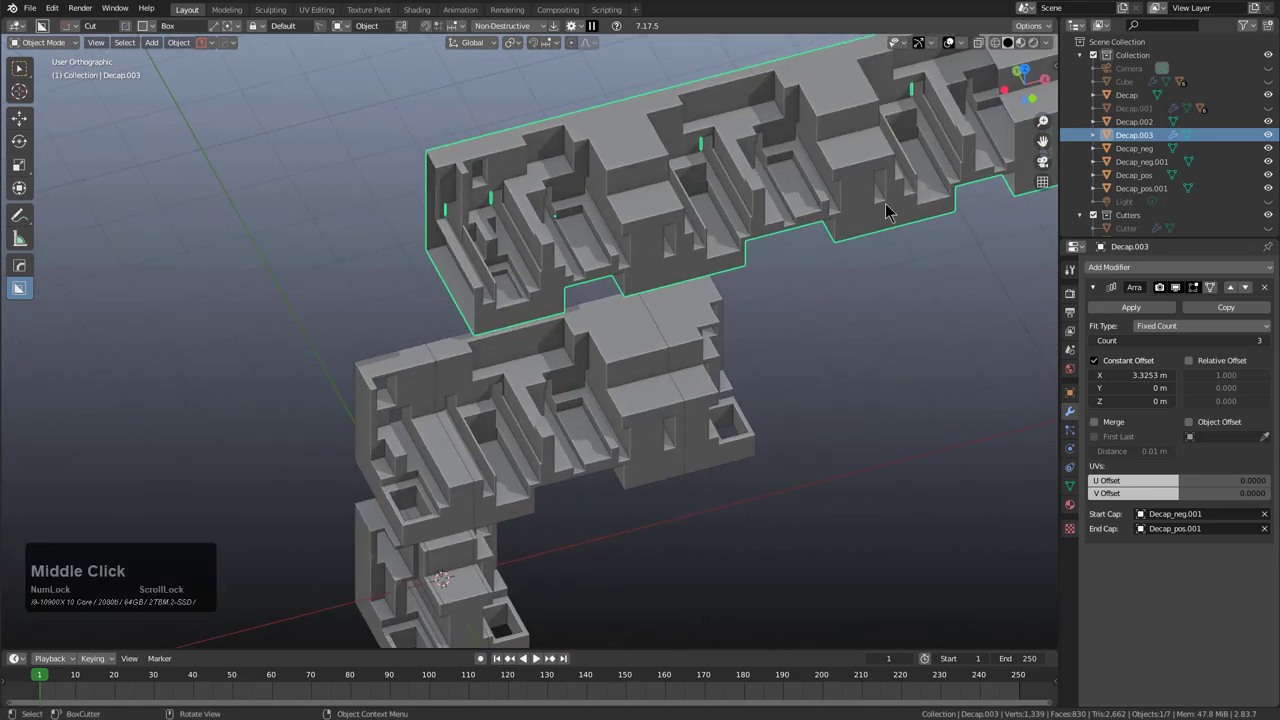
{"action": "scroll", "scroll_direction": "down", "scroll_amount": 3}
{"action": "middle_click", "coordinate": [675, 337]}
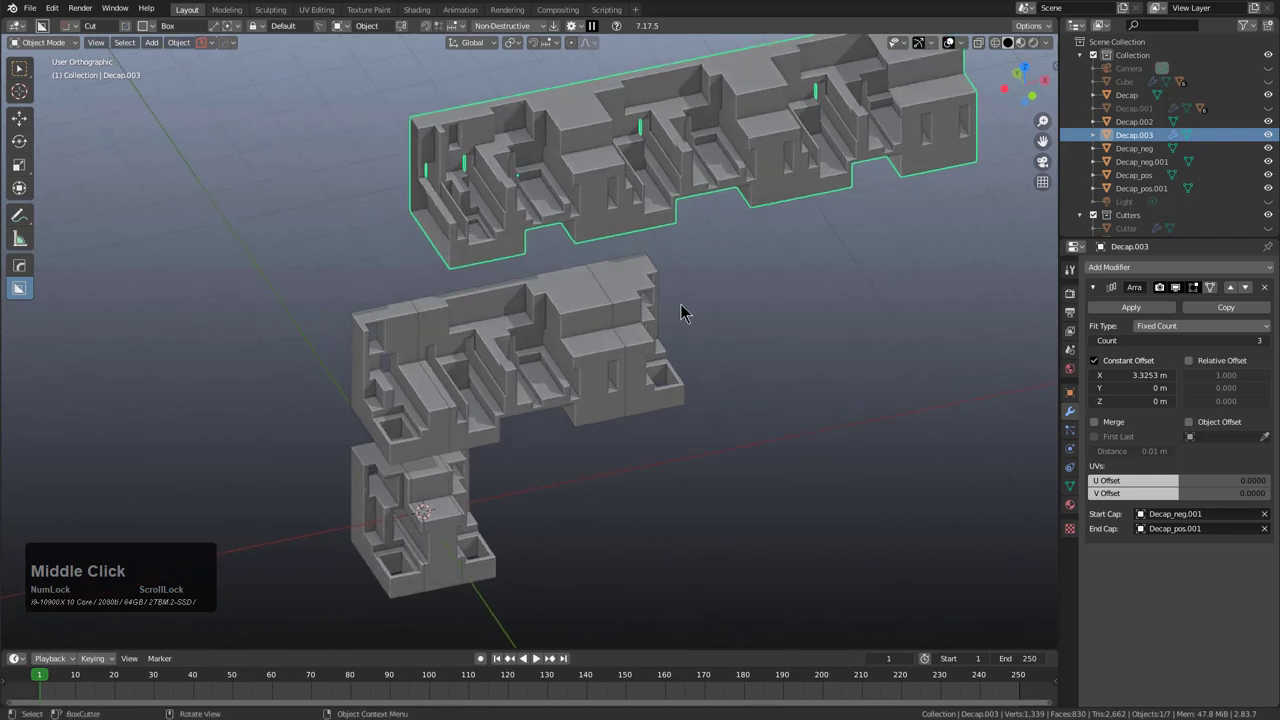
{"action": "key", "text": "d"}
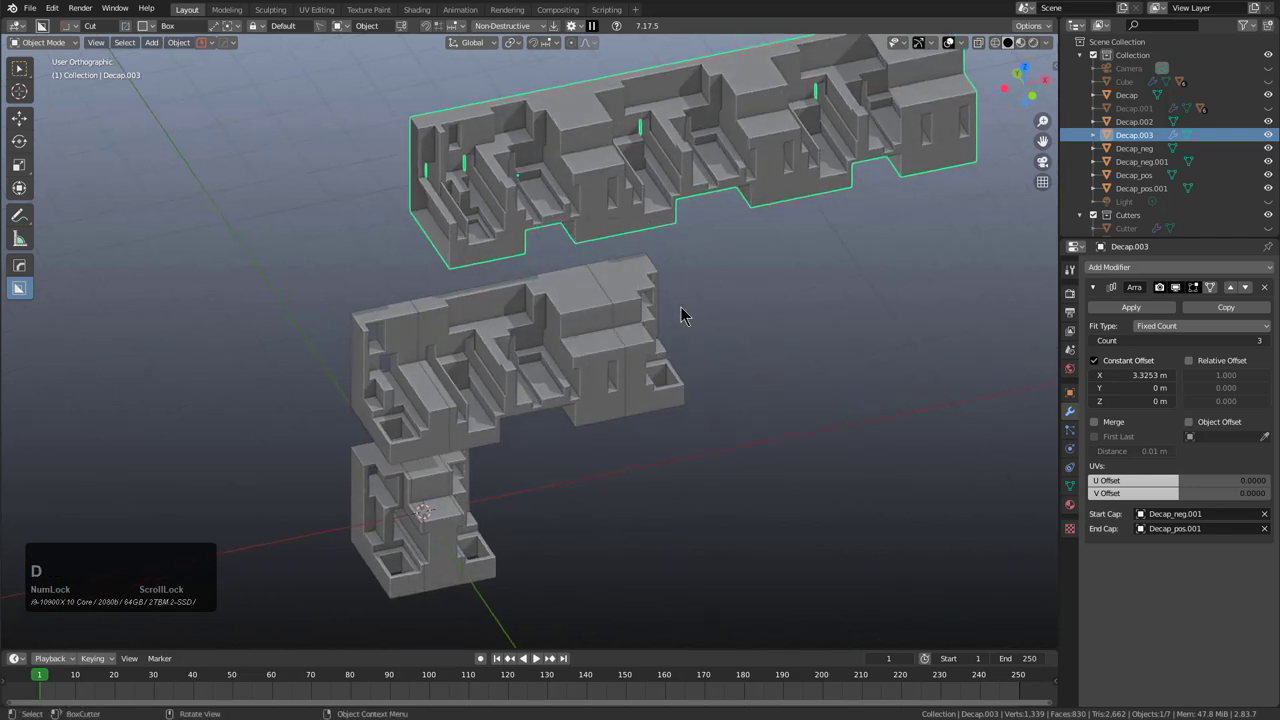
{"action": "middle_click", "coordinate": [720, 326]}
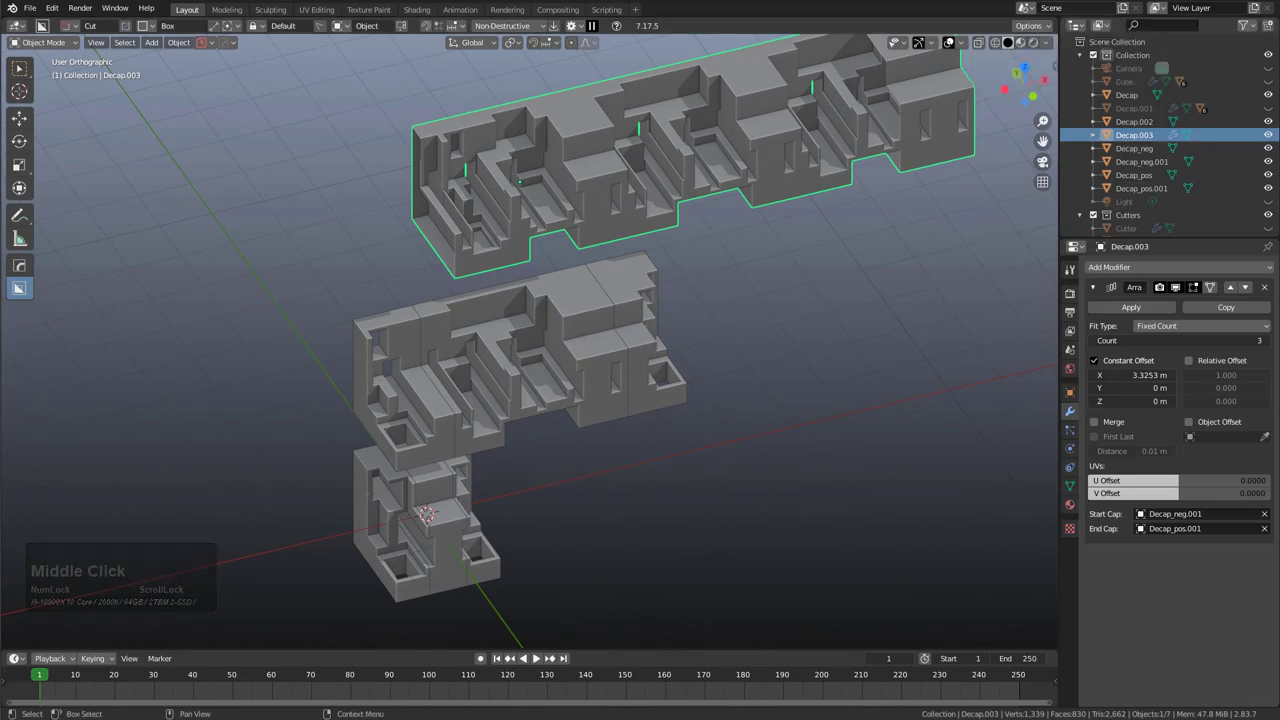
{"action": "middle_click", "coordinate": [620, 288]}
{"action": "scroll", "scroll_direction": "up", "scroll_amount": 3}
{"action": "key", "text": "KP_Decimal"}
{"action": "scroll", "scroll_direction": "down", "scroll_amount": 3}
{"action": "middle_click", "coordinate": [623, 385]}
{"action": "middle_click", "coordinate": [603, 379]}
Step: In the HardOps panel's Opt-in settings, set the To_Shape dropdown to Interactive
{"action": "left_click", "coordinate": [210, 48]}
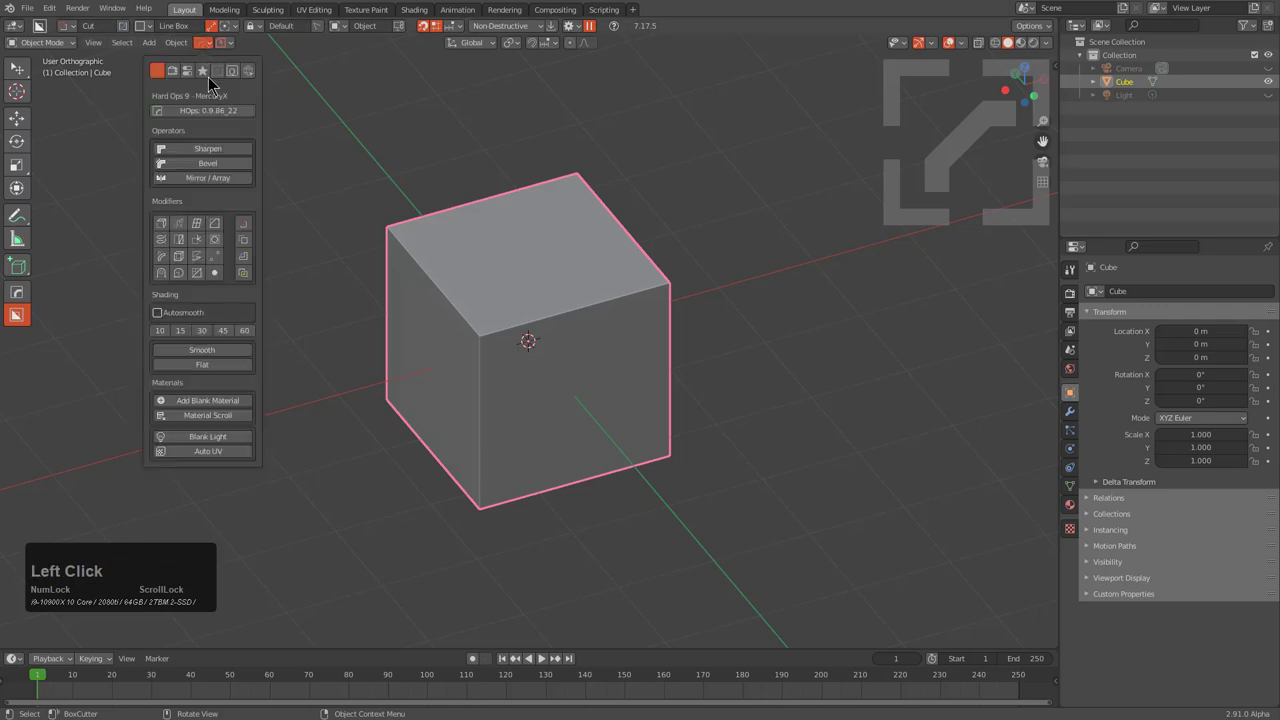
{"action": "left_click", "coordinate": [214, 78]}
{"action": "left_click", "coordinate": [234, 253]}
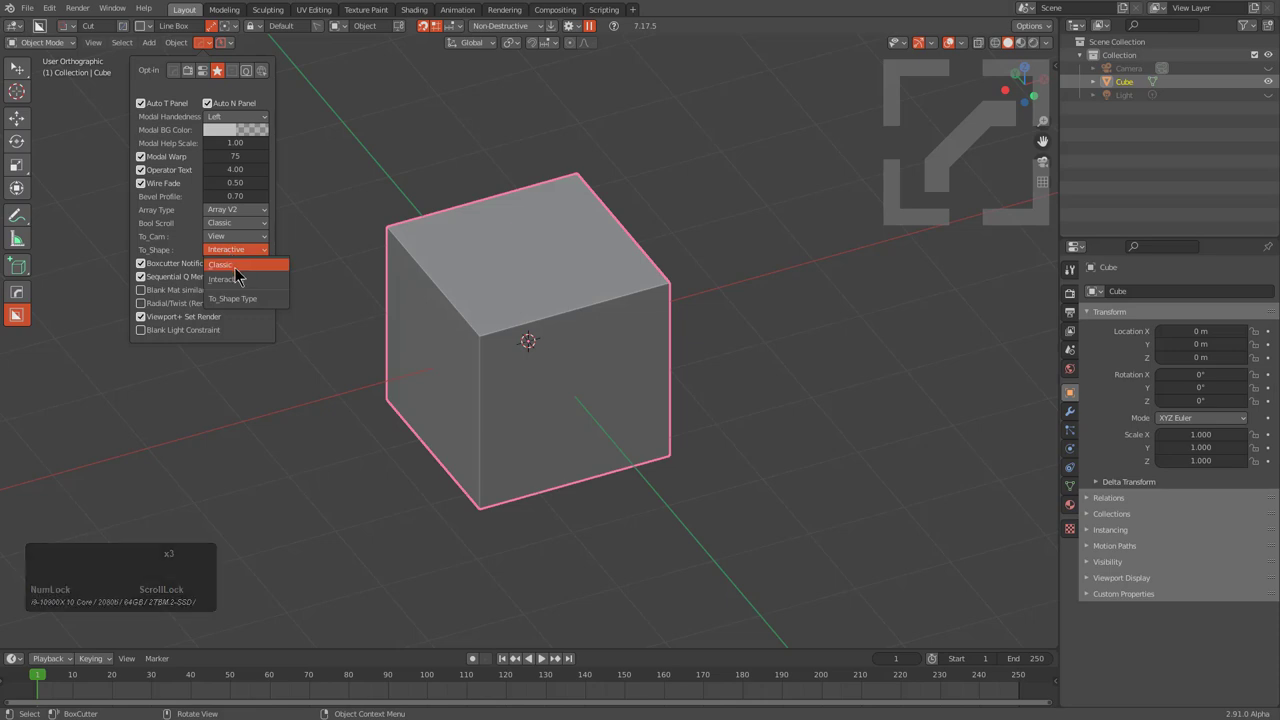
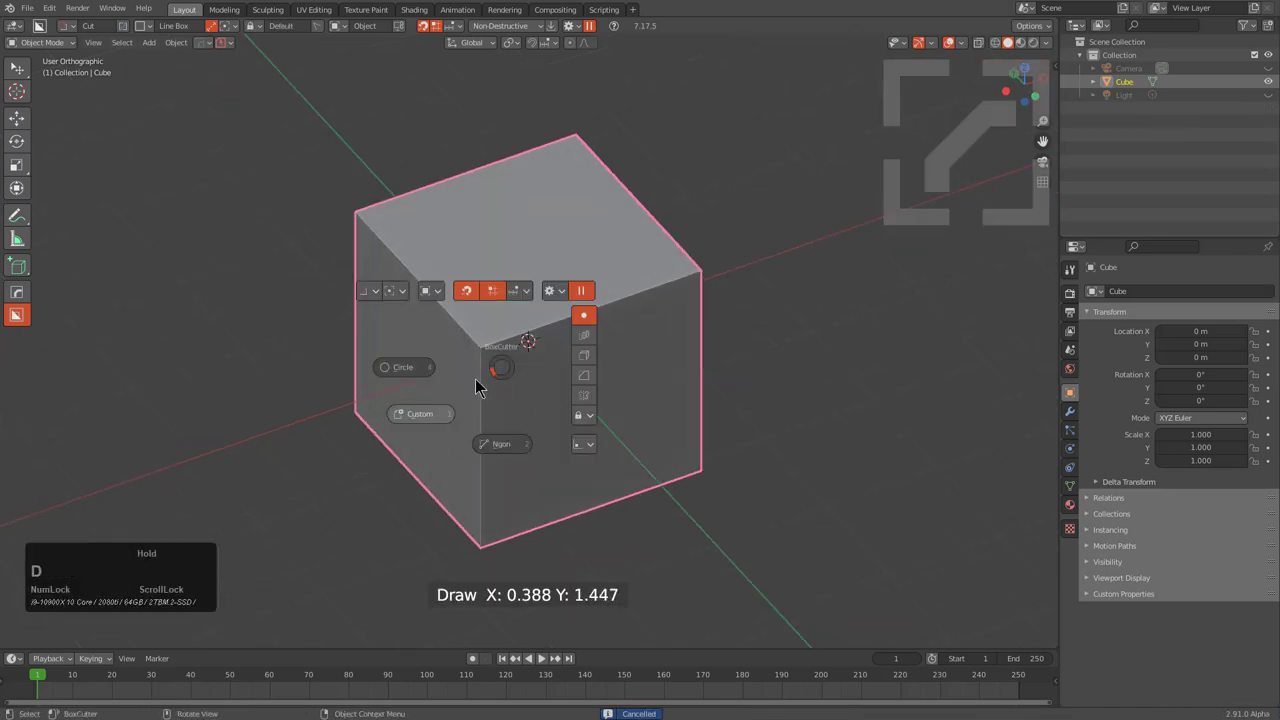
Step: Cut a first set of BoxCutter notches into the default cube
{"action": "scroll", "scroll_direction": "down", "scroll_amount": 3}
{"action": "scroll", "scroll_direction": "up", "scroll_amount": 3}
{"action": "scroll", "scroll_direction": "down", "scroll_amount": 3}
{"action": "left_click", "coordinate": [447, 268]}
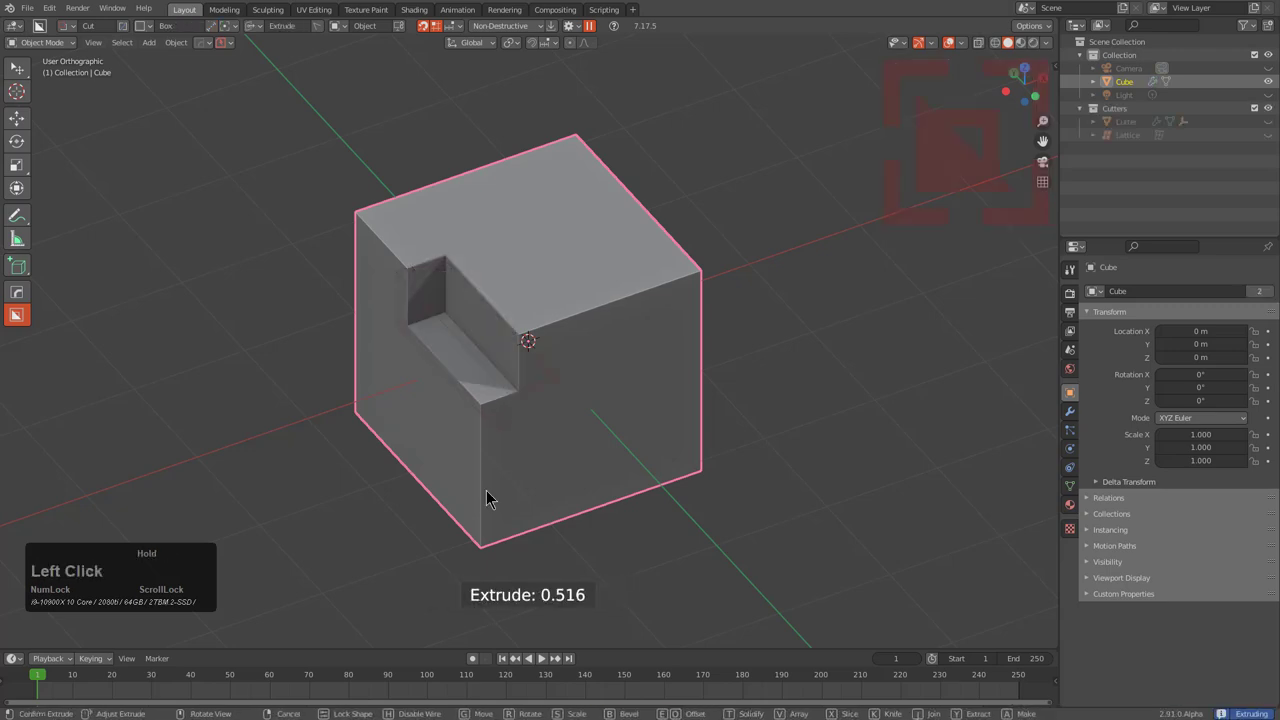
{"action": "left_click", "coordinate": [502, 541]}
{"action": "left_click", "coordinate": [533, 363]}
{"action": "left_click", "coordinate": [411, 363]}
Step: Cut further box notches into the cube, giving three boolean cuts
{"action": "key", "text": "alt+x"}
{"action": "left_click", "coordinate": [435, 371]}
{"action": "left_click", "coordinate": [512, 303]}
{"action": "left_click", "coordinate": [525, 475]}
Step: Run To_Shape Decap (Q, O, T), change the slice axis, fill holes with F and confirm the decap
{"action": "key", "text": "q"}
{"action": "type", "text": "qot"}
{"action": "scroll", "scroll_direction": "down", "scroll_amount": 3}
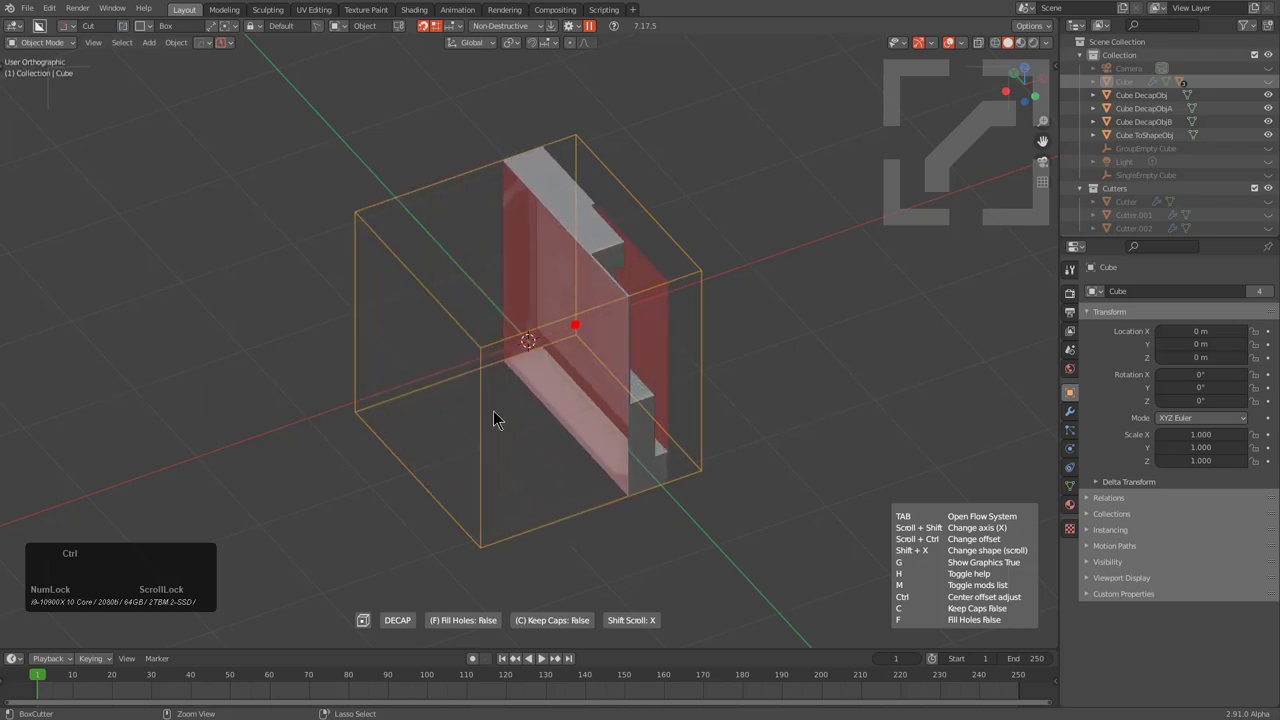
{"action": "key", "text": "f"}
{"action": "key", "text": "f"}
{"action": "key", "text": "f"}
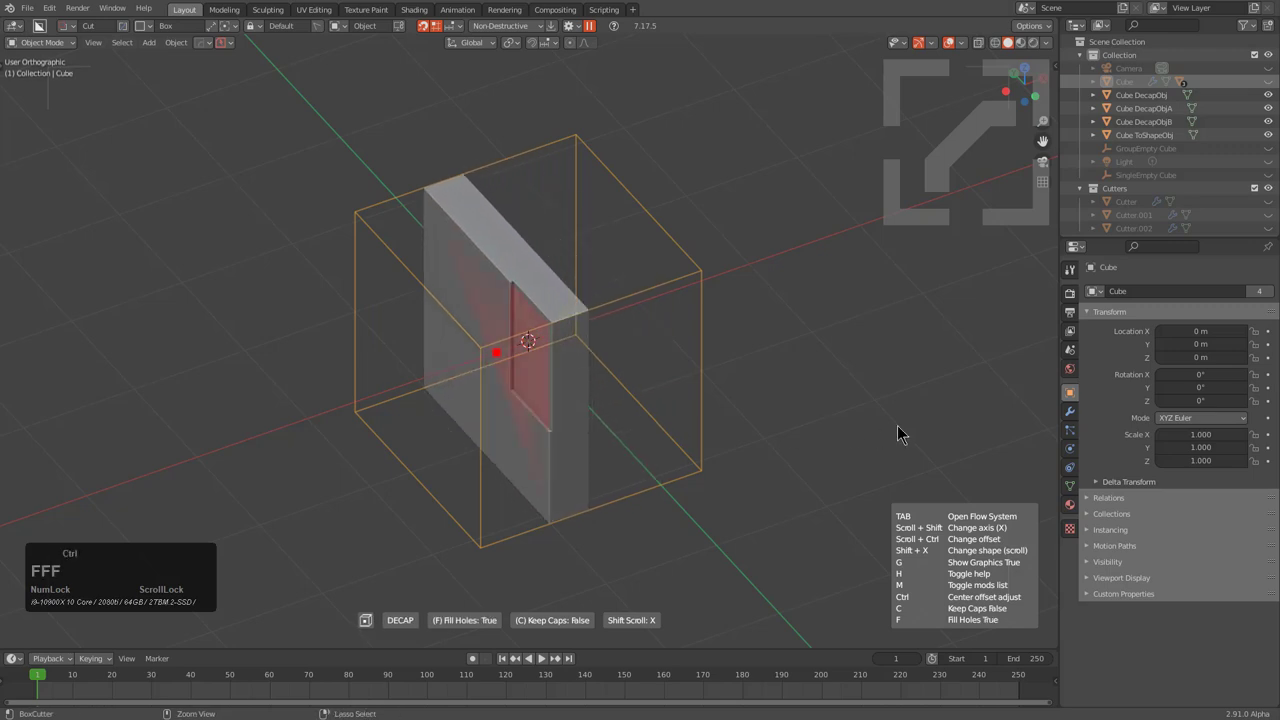
{"action": "left_click", "coordinate": [885, 413]}
Step: Orbit around the resulting Cube DecapObj slices
{"action": "scroll", "scroll_direction": "down", "scroll_amount": 3}
{"action": "middle_click", "coordinate": [471, 438]}
{"action": "middle_click", "coordinate": [517, 459]}
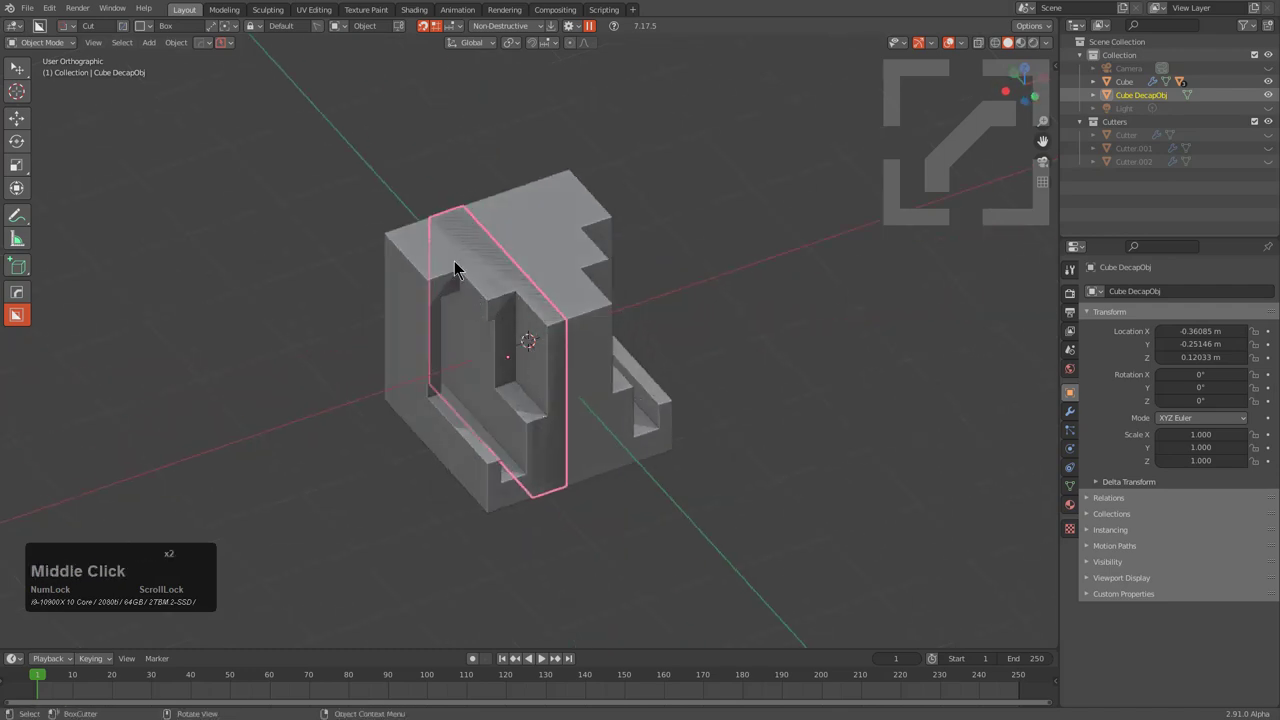
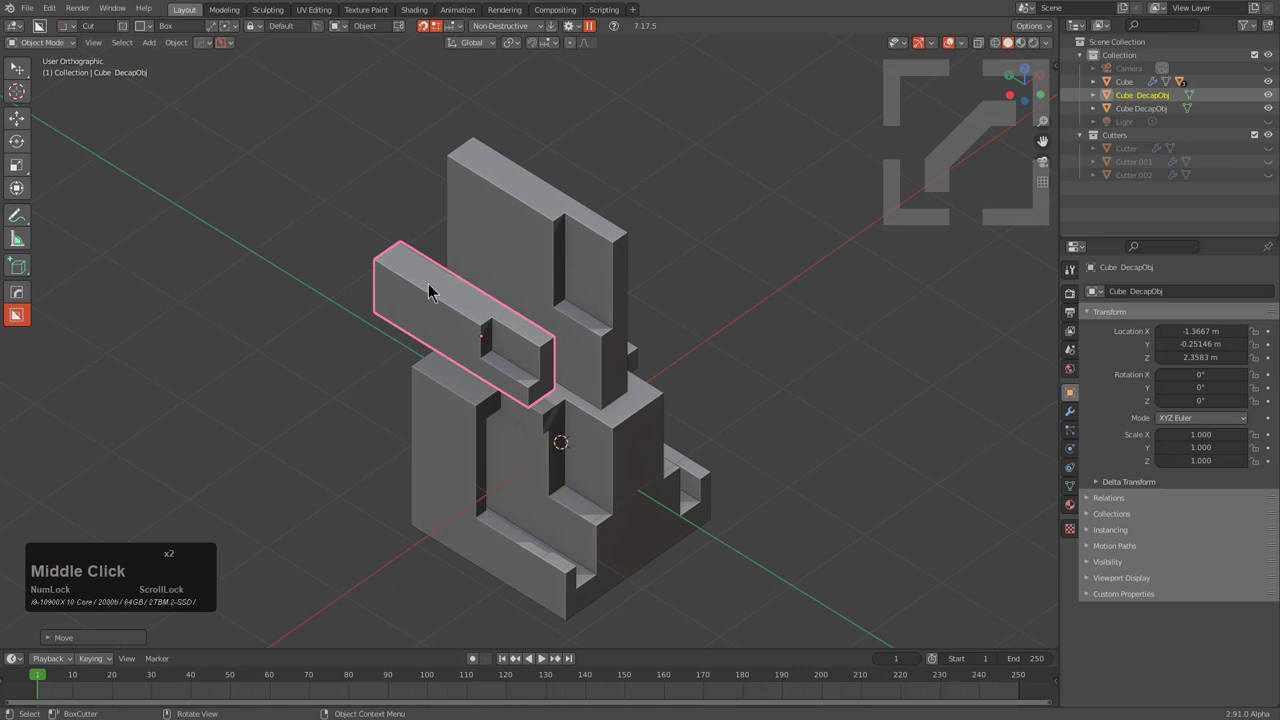
Step: Fit a rounded shape to the bar slice with To_Shape, cycling Cylinder/Sphere and equalizing its radius
{"action": "key", "text": "q"}
{"action": "type", "text": "qot"}
{"action": "key", "text": "KP_Subtract"}
{"action": "scroll", "scroll_direction": "down", "scroll_amount": 3}
{"action": "scroll", "scroll_direction": "down", "scroll_amount": 3}
{"action": "scroll", "scroll_direction": "up", "scroll_amount": 3}
{"action": "key", "text": "r"}
{"action": "type", "text": "re"}
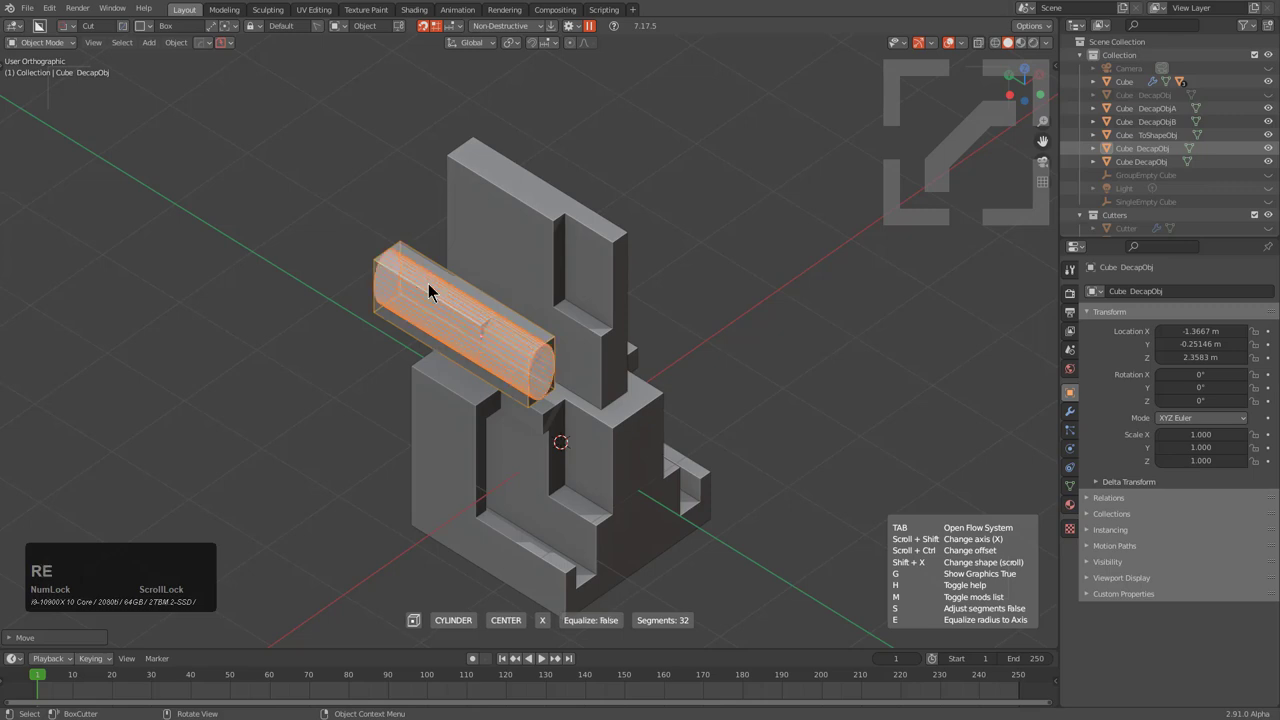
{"action": "key", "text": "e"}
{"action": "type", "text": "eee"}
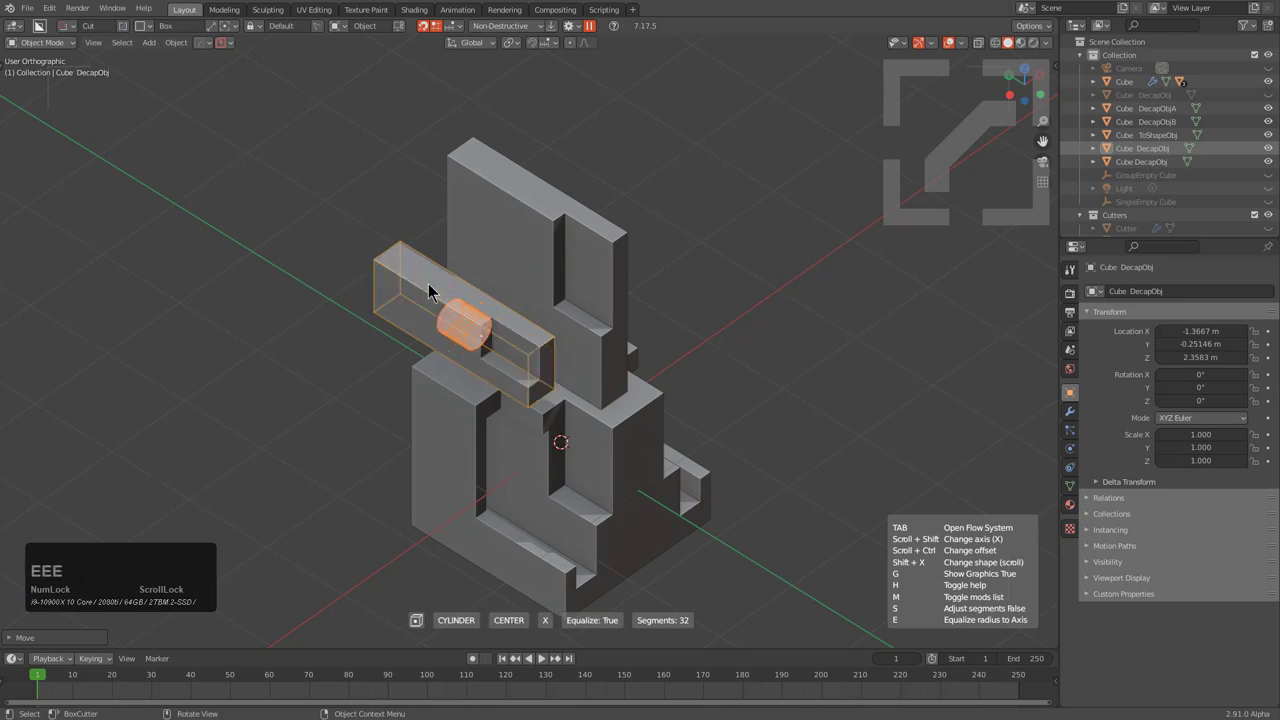
{"action": "key", "text": "e"}
{"action": "key", "text": "e"}
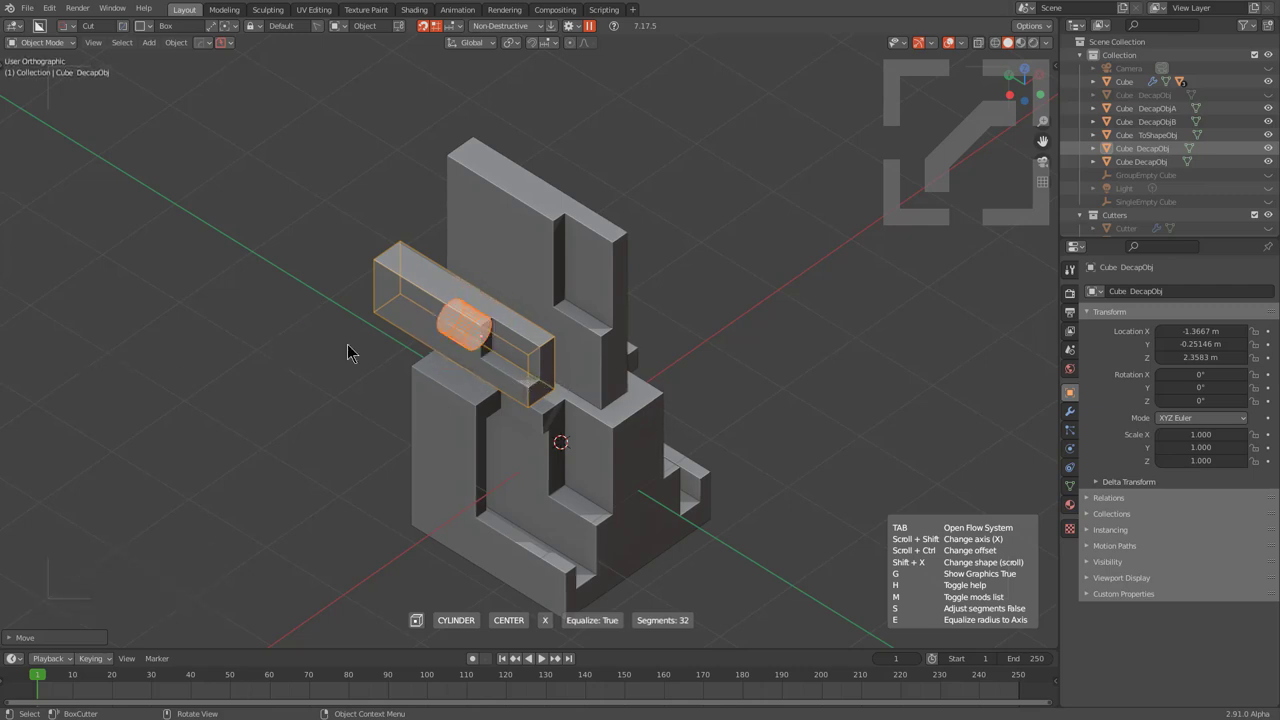
Step: Toggle radius equalizing once more and confirm the fitted cylinder shape
{"action": "left_click_drag", "start_coordinate": [355, 349], "coordinate": [380, 325]}
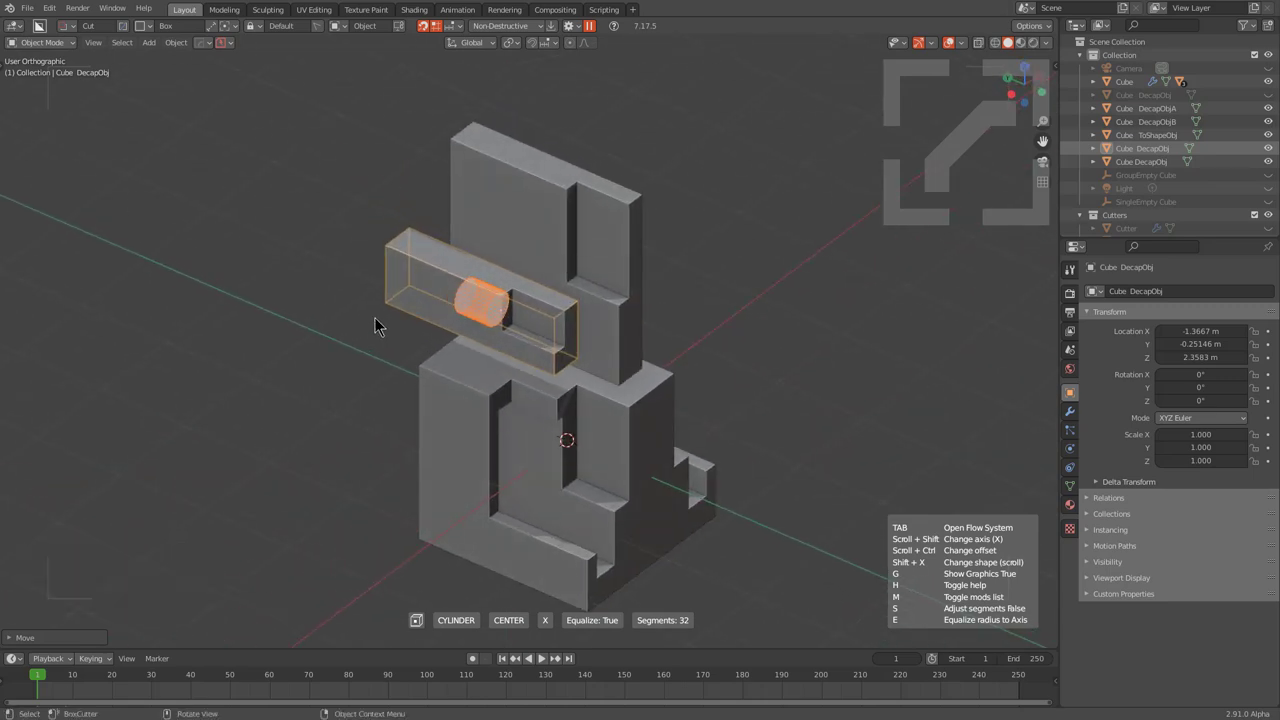
{"action": "scroll", "scroll_direction": "down", "scroll_amount": 3}
{"action": "scroll", "scroll_direction": "up", "scroll_amount": 3}
{"action": "key", "text": "e"}
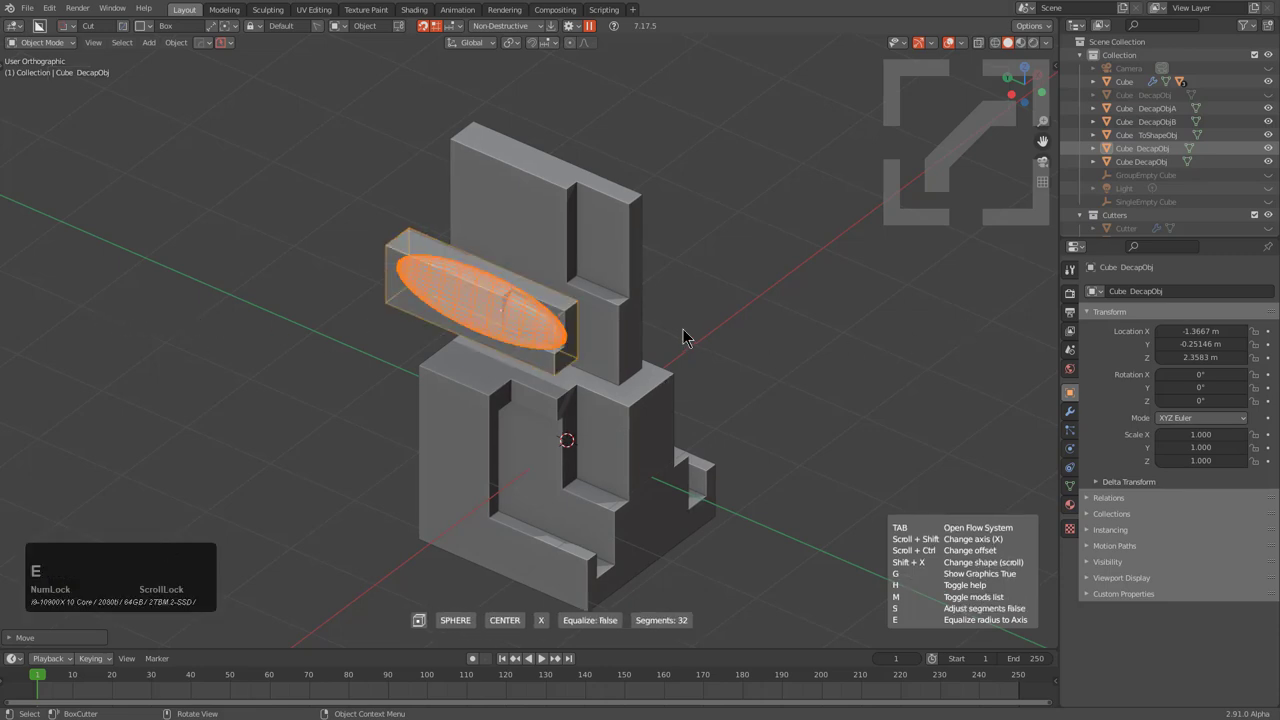
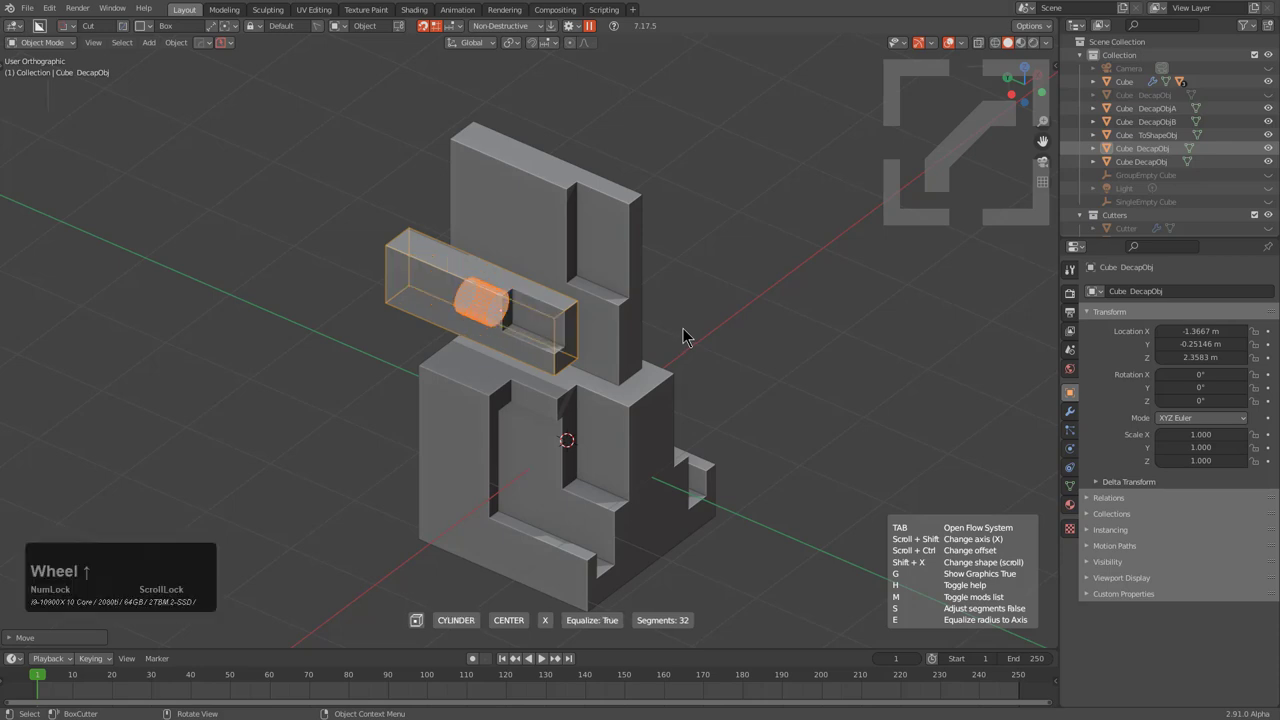
{"action": "left_click", "coordinate": [687, 330]}
Step: Delete the fitted ToShapeObj cylinder, leaving the notched cube and two decap slices
{"action": "middle_click", "coordinate": [656, 350]}
{"action": "middle_click", "coordinate": [480, 360]}
{"action": "scroll", "scroll_direction": "up", "scroll_amount": 3}
{"action": "key", "text": "x"}
{"action": "left_click", "coordinate": [571, 380]}
{"action": "middle_click", "coordinate": [555, 383]}
{"action": "scroll", "scroll_direction": "down", "scroll_amount": 3}
{"action": "middle_click", "coordinate": [604, 414]}
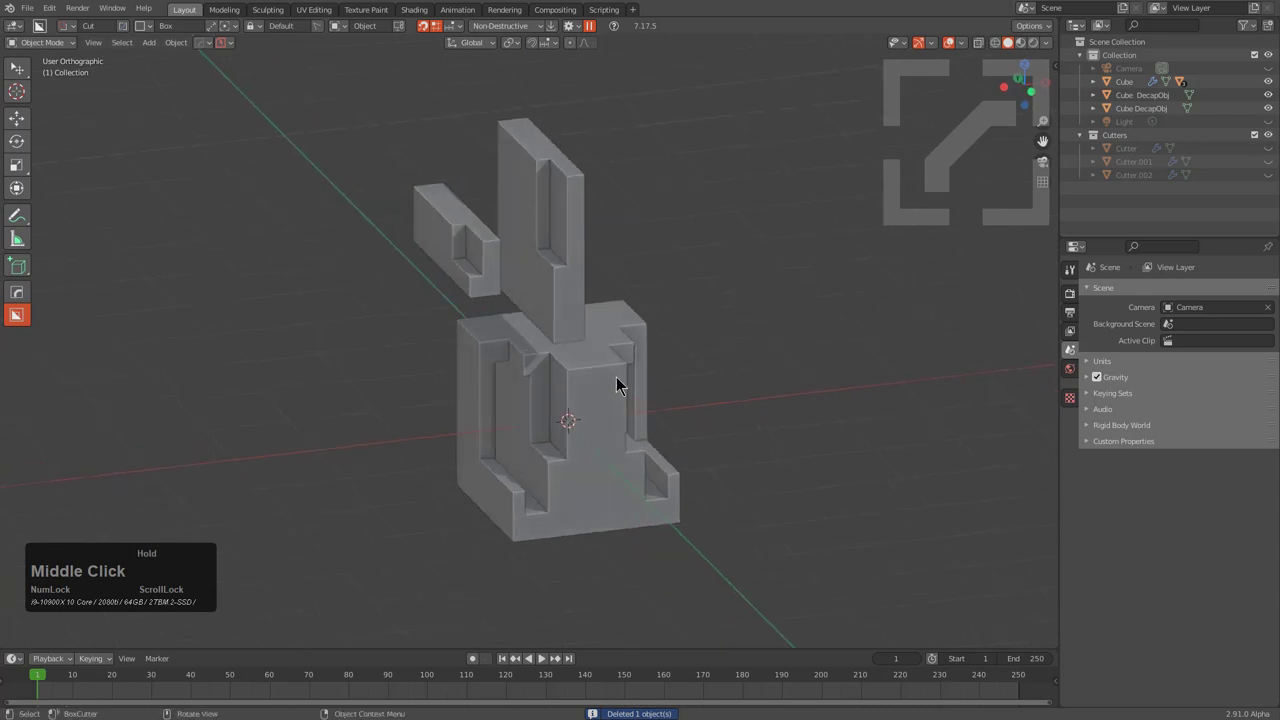
Step: Orbit the view around the decapped frame pieces before drawing the enclosing box
{"action": "middle_click", "coordinate": [637, 368]}
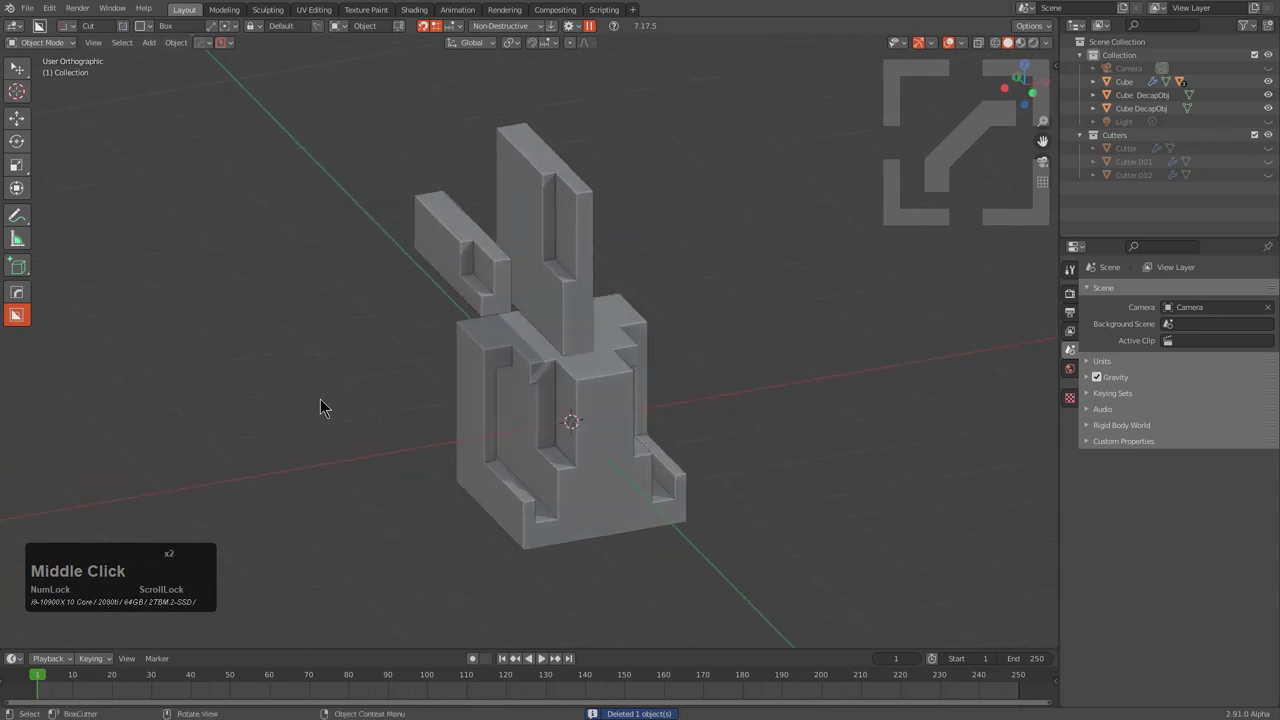
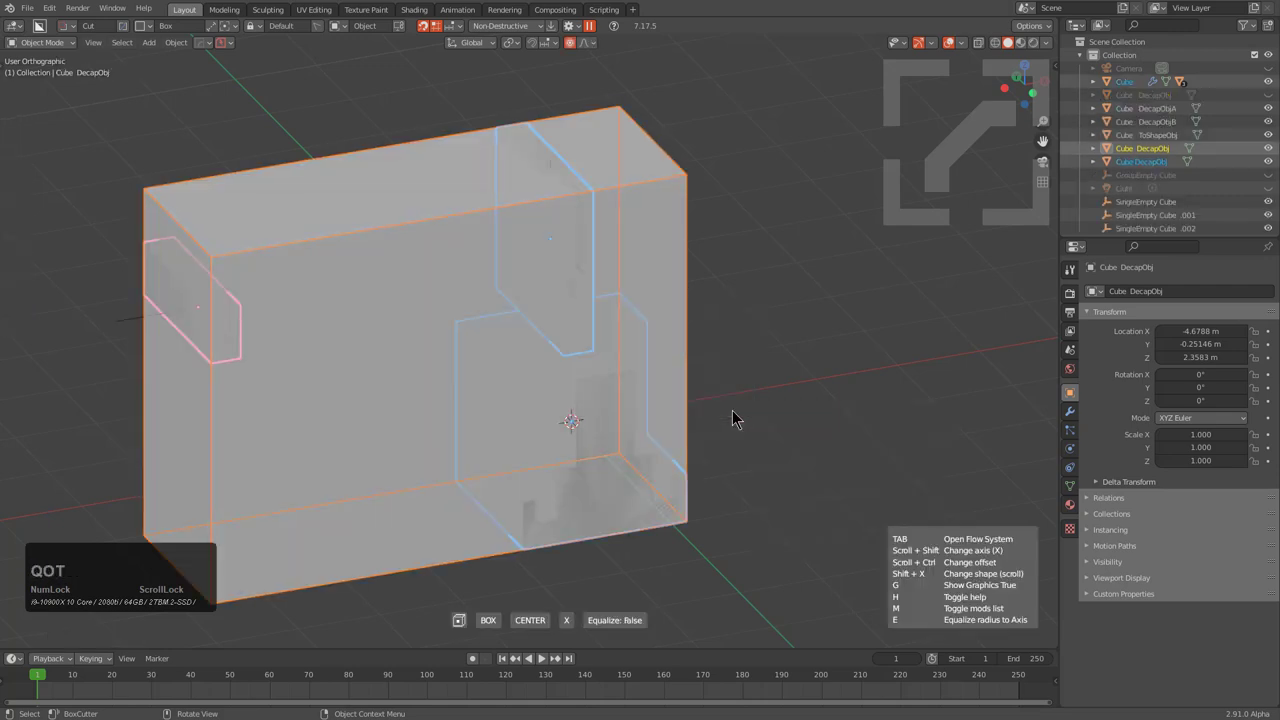
Step: Finish the enclosing box and bevel its edges with HardOps, autosmooth 60 degrees
{"action": "left_click", "coordinate": [635, 344]}
{"action": "middle_click", "coordinate": [775, 352]}
{"action": "key", "text": "q"}
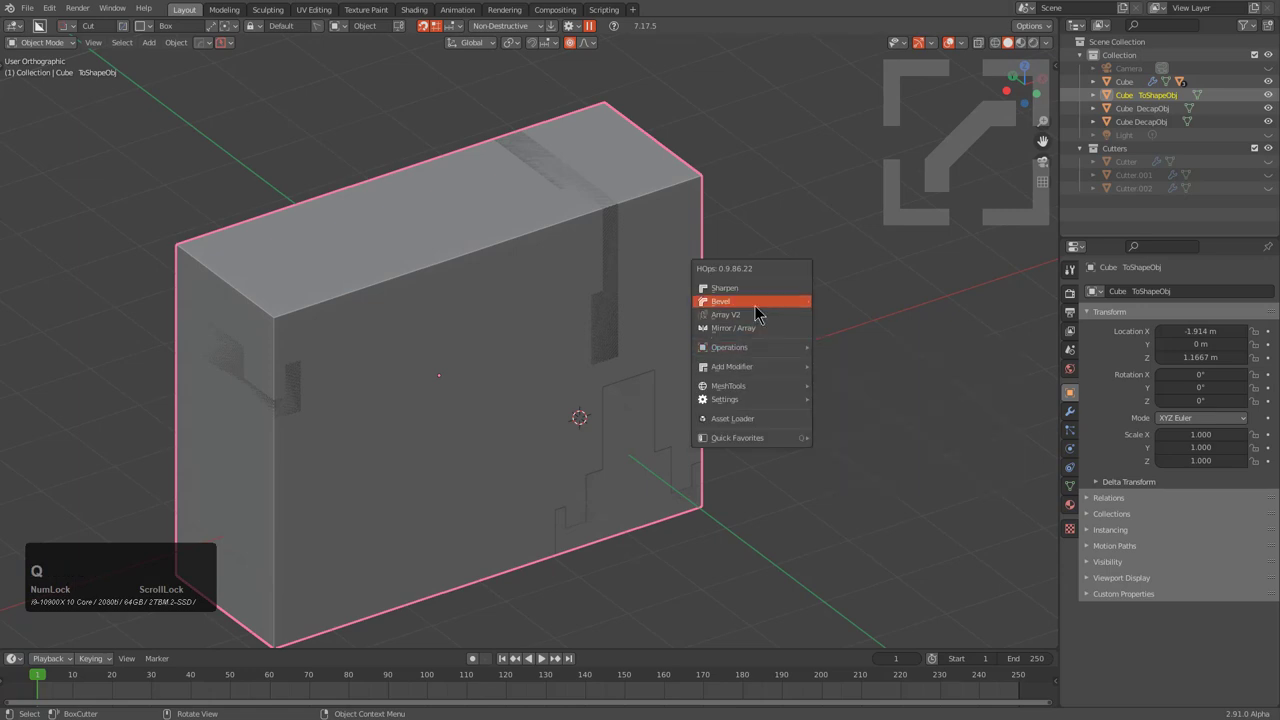
{"action": "left_click", "coordinate": [759, 309]}
{"action": "scroll", "scroll_direction": "up", "scroll_amount": 3}
{"action": "key", "text": "1"}
{"action": "left_click", "coordinate": [638, 314]}
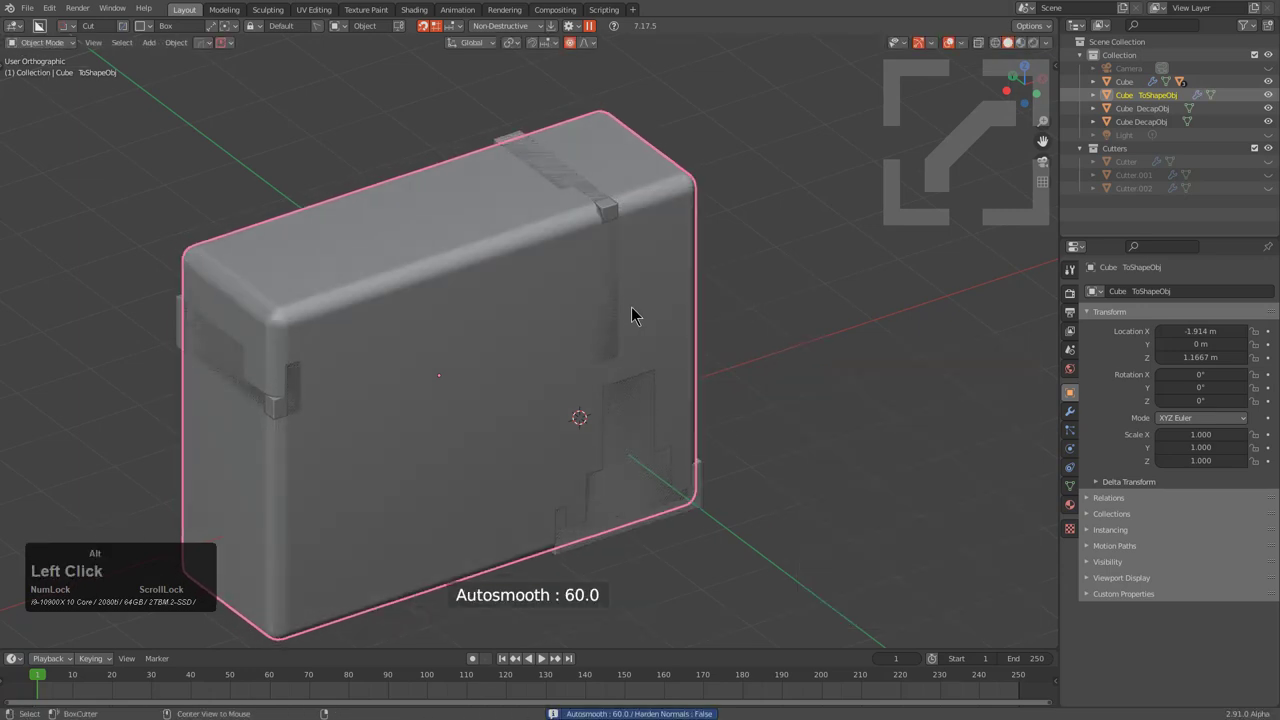
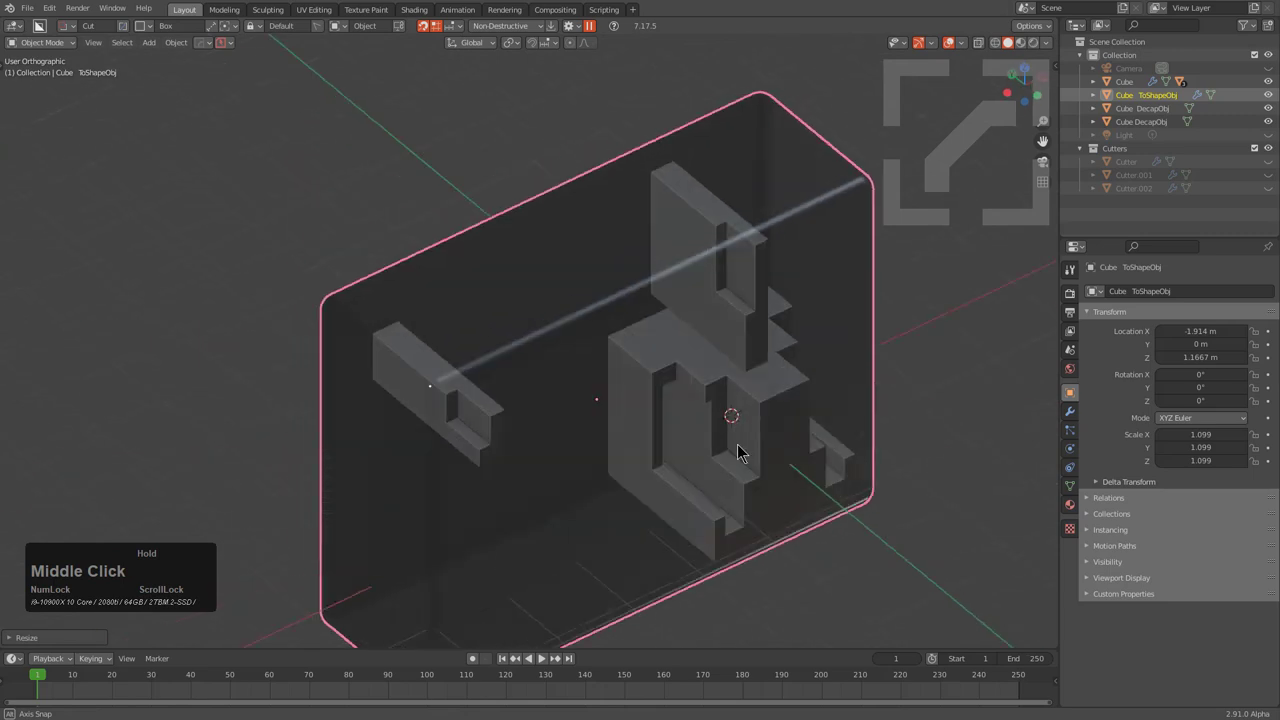
Step: Start a fresh General scene holding only the default cube, camera and light
{"action": "middle_click", "coordinate": [787, 392]}
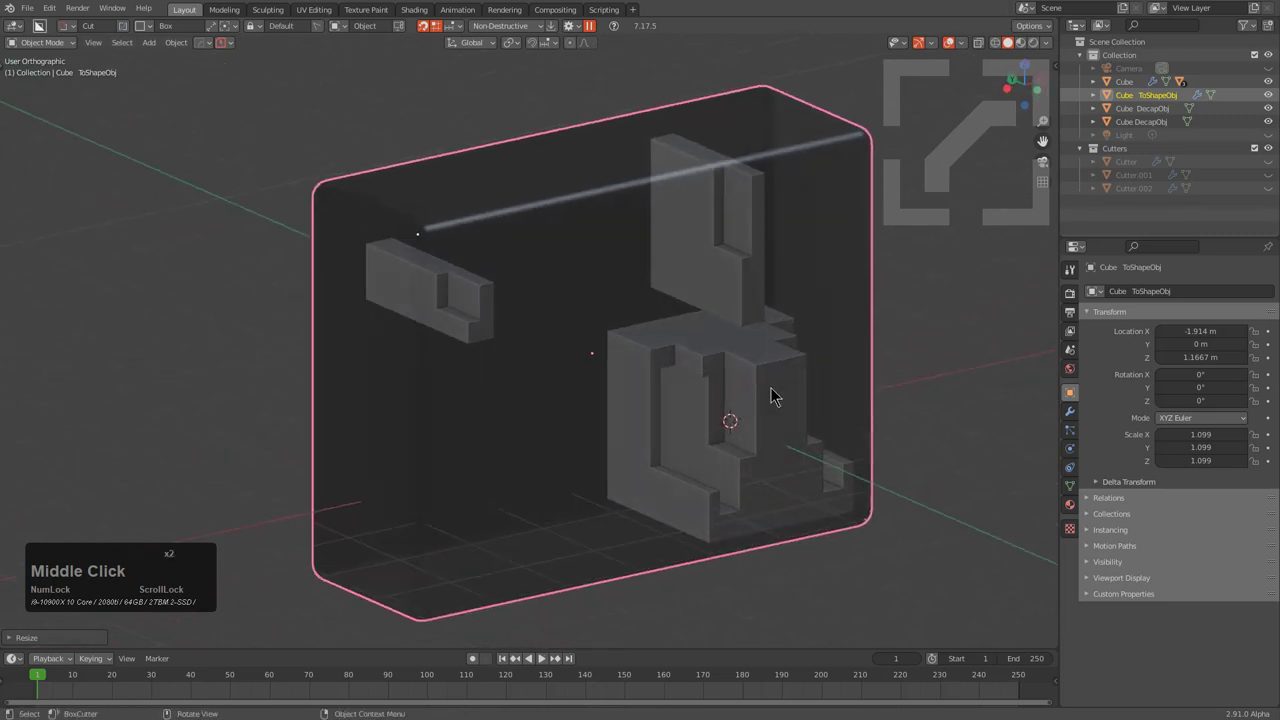
{"action": "key", "text": "ctrl+n"}
{"action": "key", "text": "Return"}
Step: Draw a box off the cube's face, creating a Cube ToShapeObj copy offset 1 m along Y
{"action": "key", "text": "KP_Decimal"}
{"action": "scroll", "scroll_direction": "down", "scroll_amount": 3}
{"action": "middle_click", "coordinate": [701, 370]}
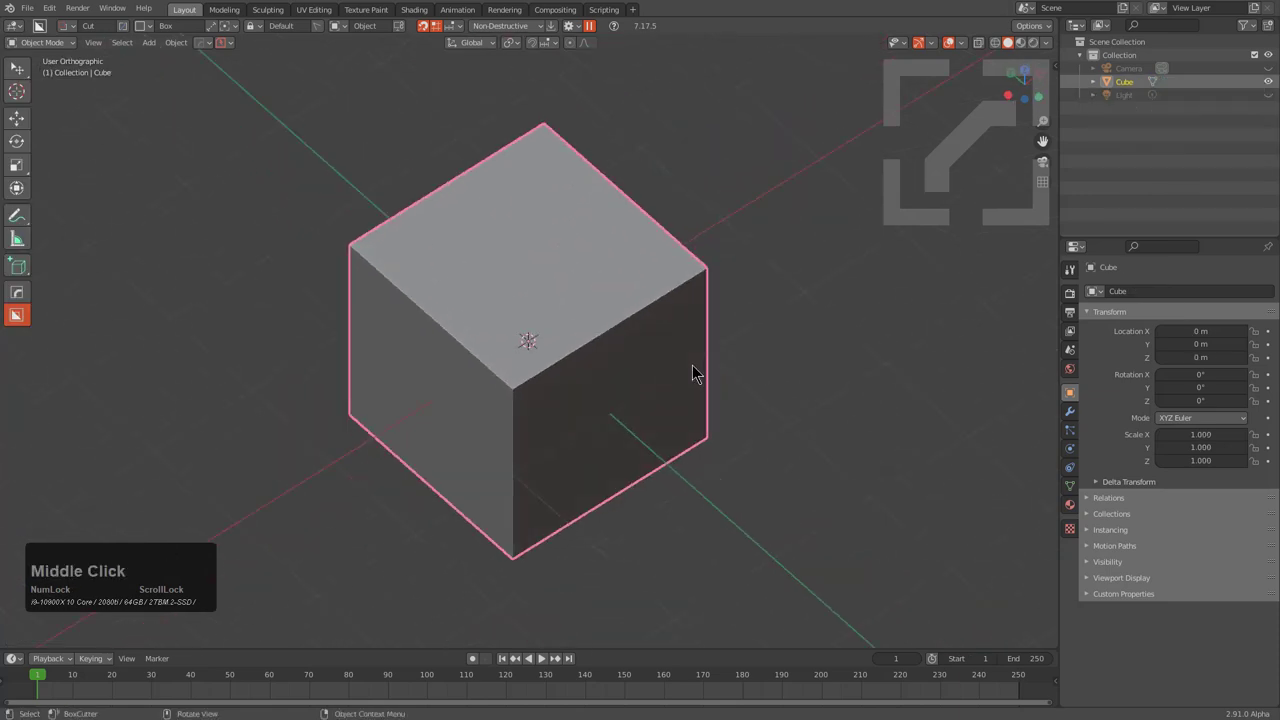
{"action": "key", "text": "q"}
{"action": "type", "text": "qot"}
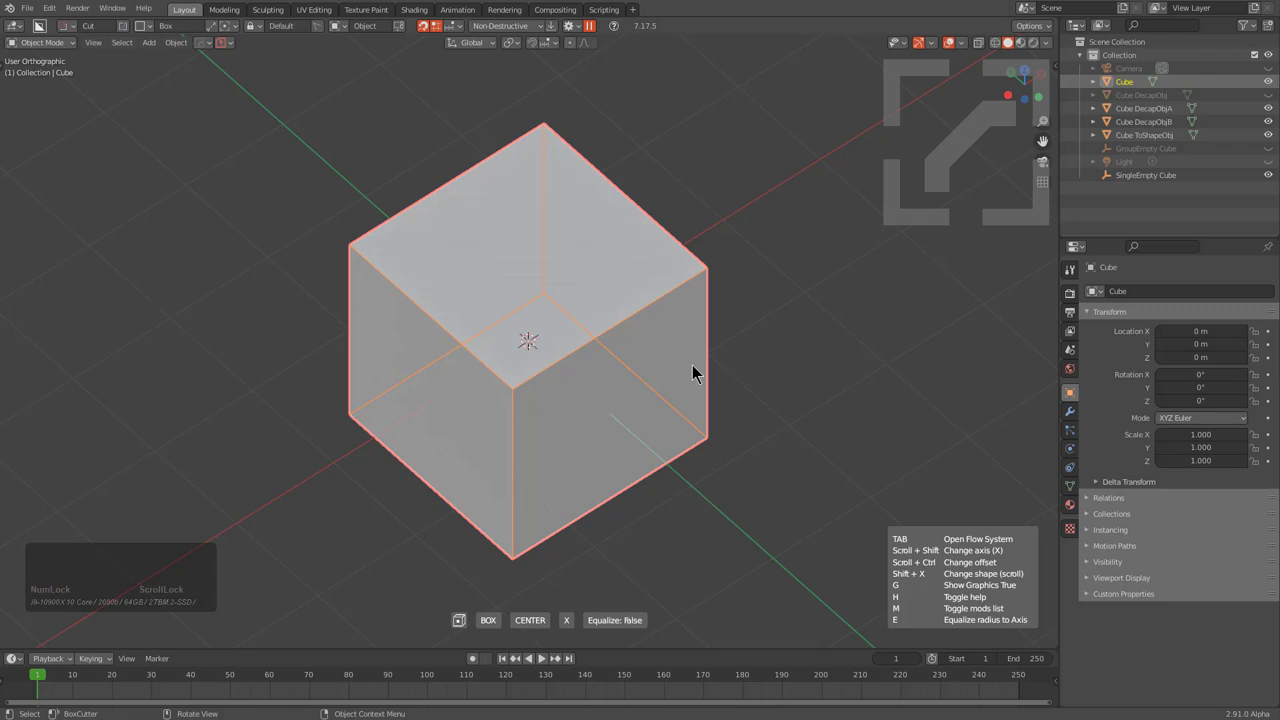
{"action": "scroll", "scroll_direction": "down", "scroll_amount": 3}
{"action": "scroll", "scroll_direction": "down", "scroll_amount": 3}
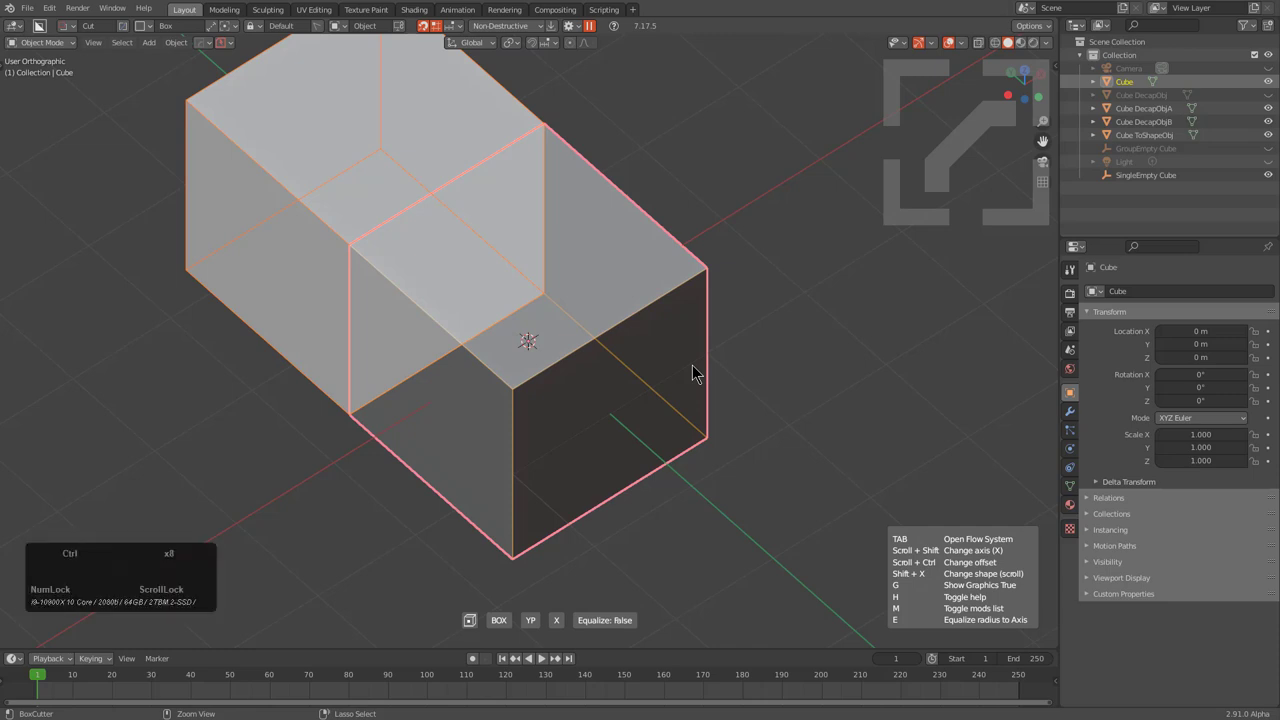
{"action": "left_click", "coordinate": [698, 370]}
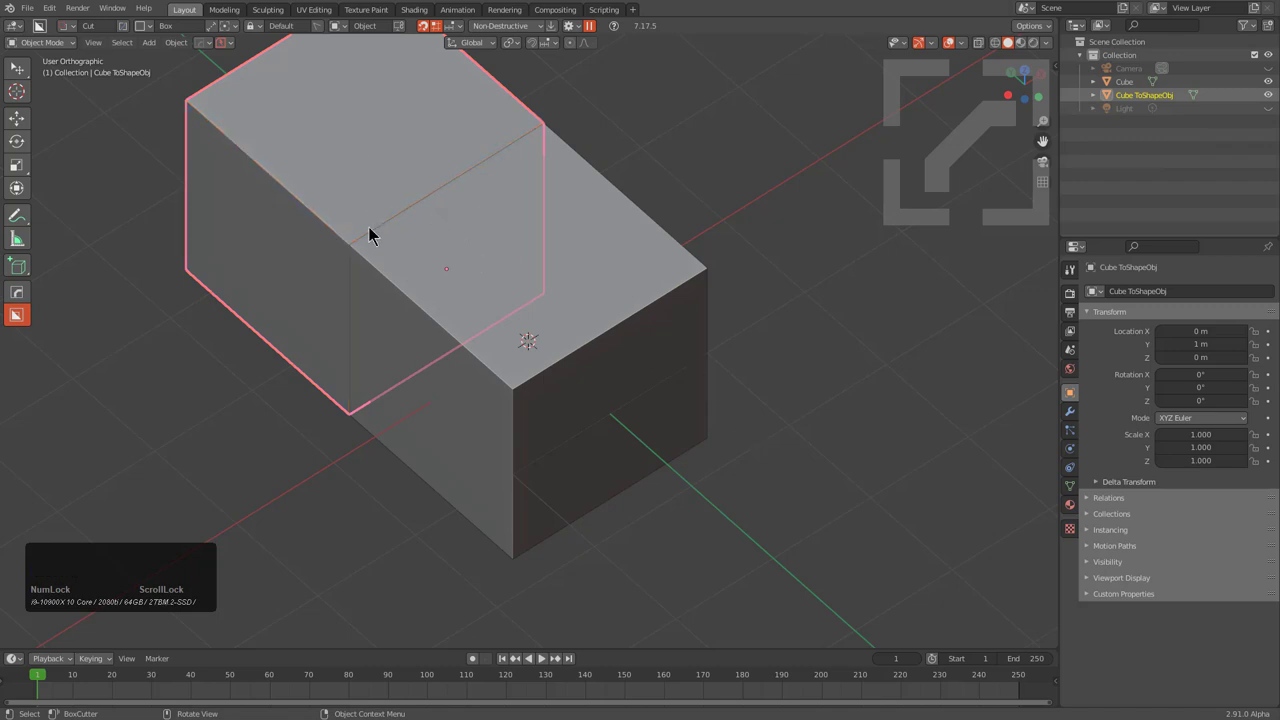
Step: Scale the new box along Y and bevel it with more segments, limit set to Weight
{"action": "key", "text": "s"}
{"action": "key", "text": "y"}
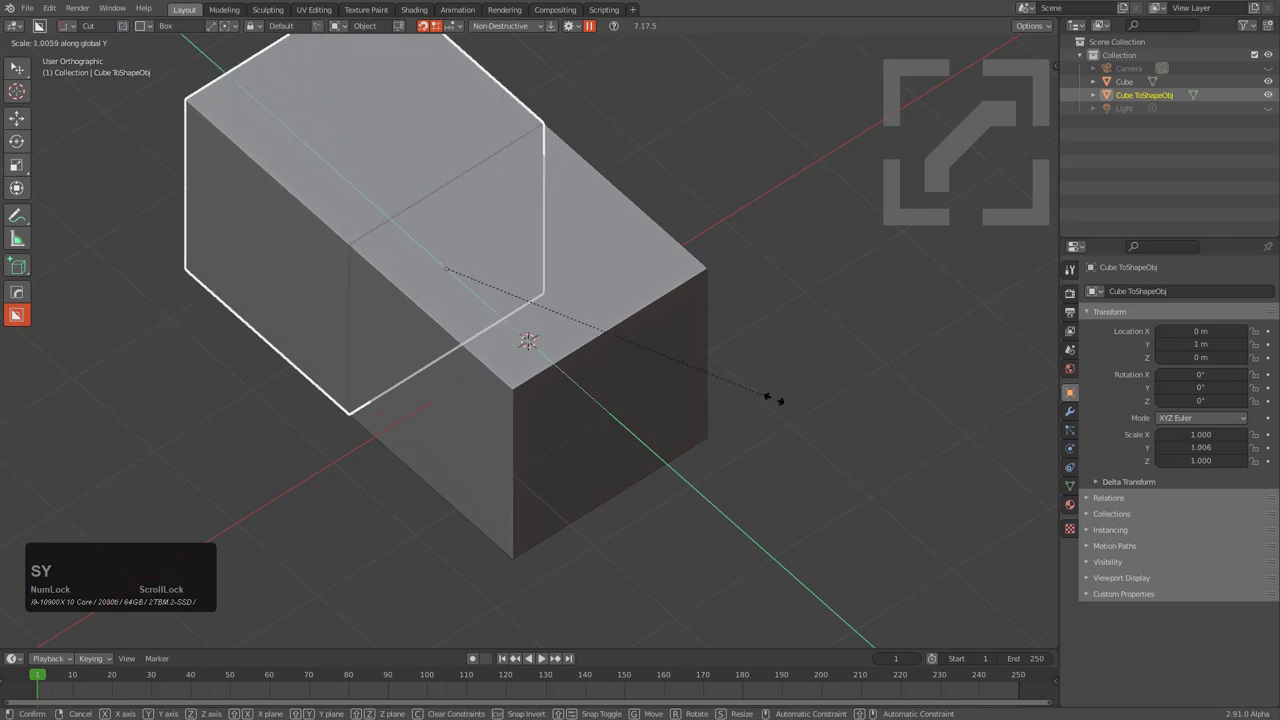
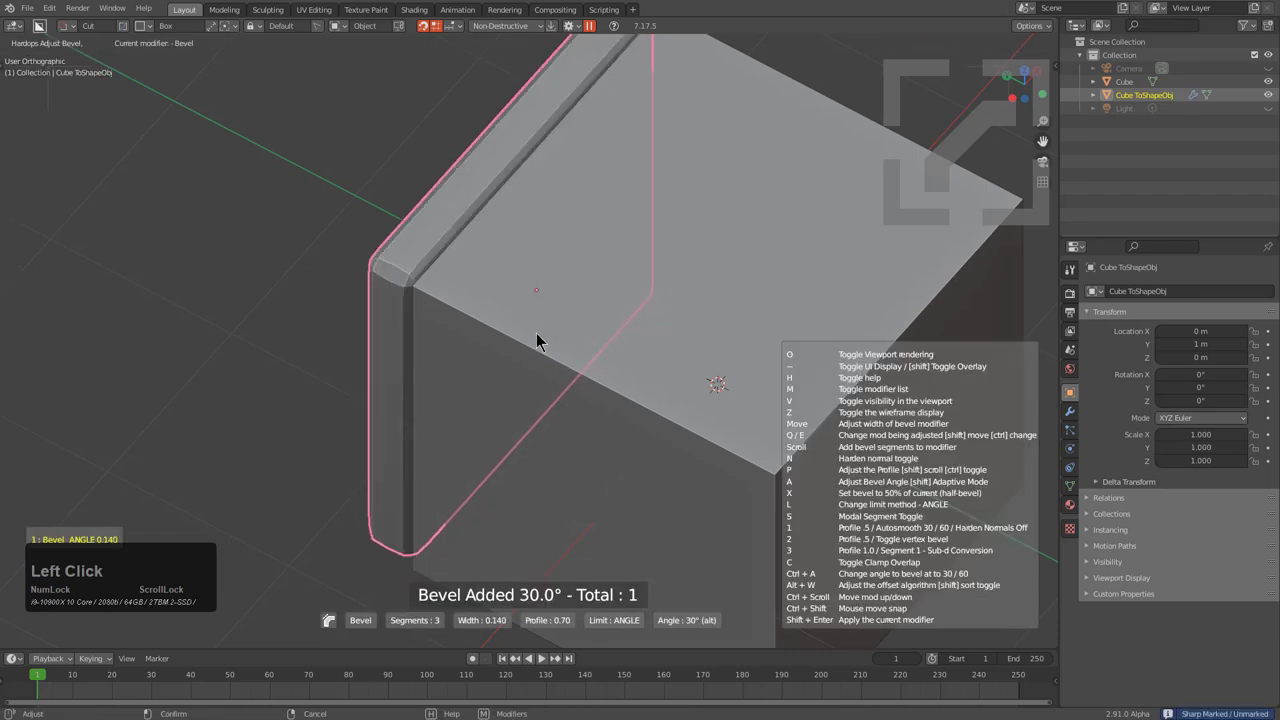
{"action": "key", "text": "l"}
{"action": "scroll", "scroll_direction": "up", "scroll_amount": 3}
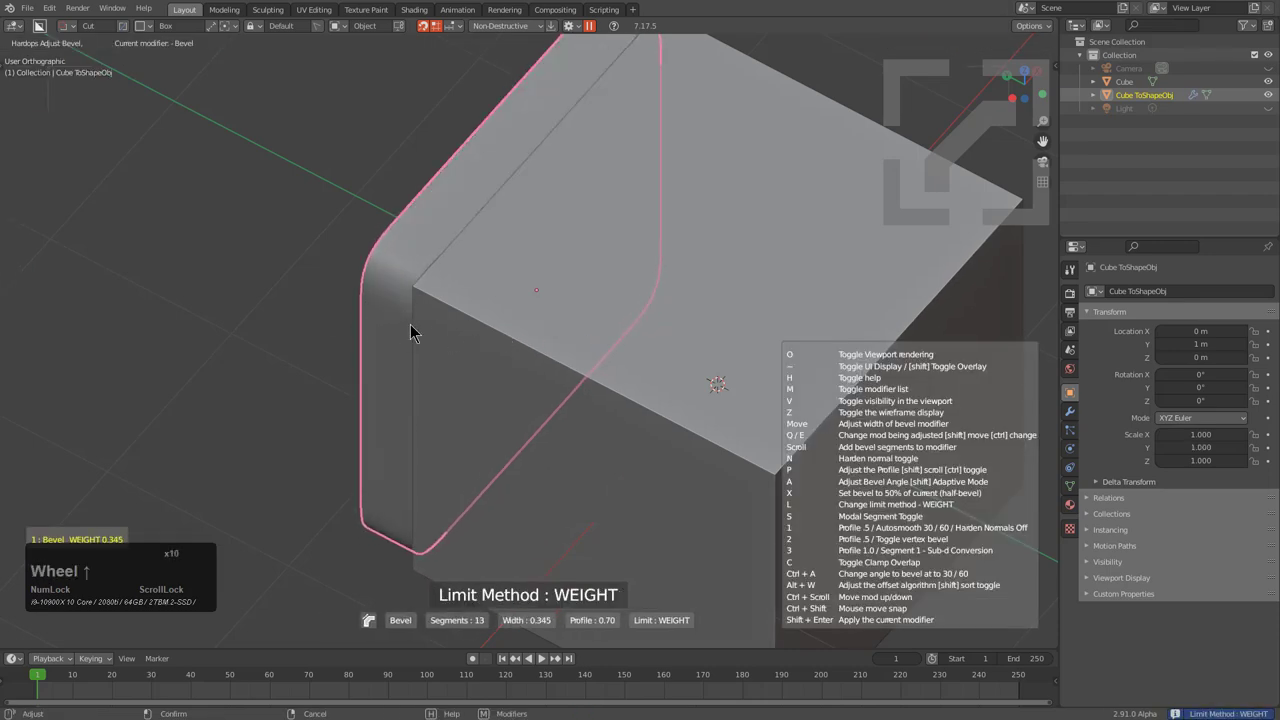
{"action": "key", "text": "1"}
{"action": "left_click", "coordinate": [495, 335]}
Step: Select everything and start a new BoxCutter box around the cube and added box
{"action": "scroll", "scroll_direction": "down", "scroll_amount": 3}
{"action": "middle_click", "coordinate": [609, 385]}
{"action": "key", "text": "alt+a"}
{"action": "middle_click", "coordinate": [670, 377]}
{"action": "middle_click", "coordinate": [626, 381]}
{"action": "middle_click", "coordinate": [591, 403]}
{"action": "key", "text": "a"}
{"action": "key", "text": "q"}
{"action": "type", "text": "qot"}
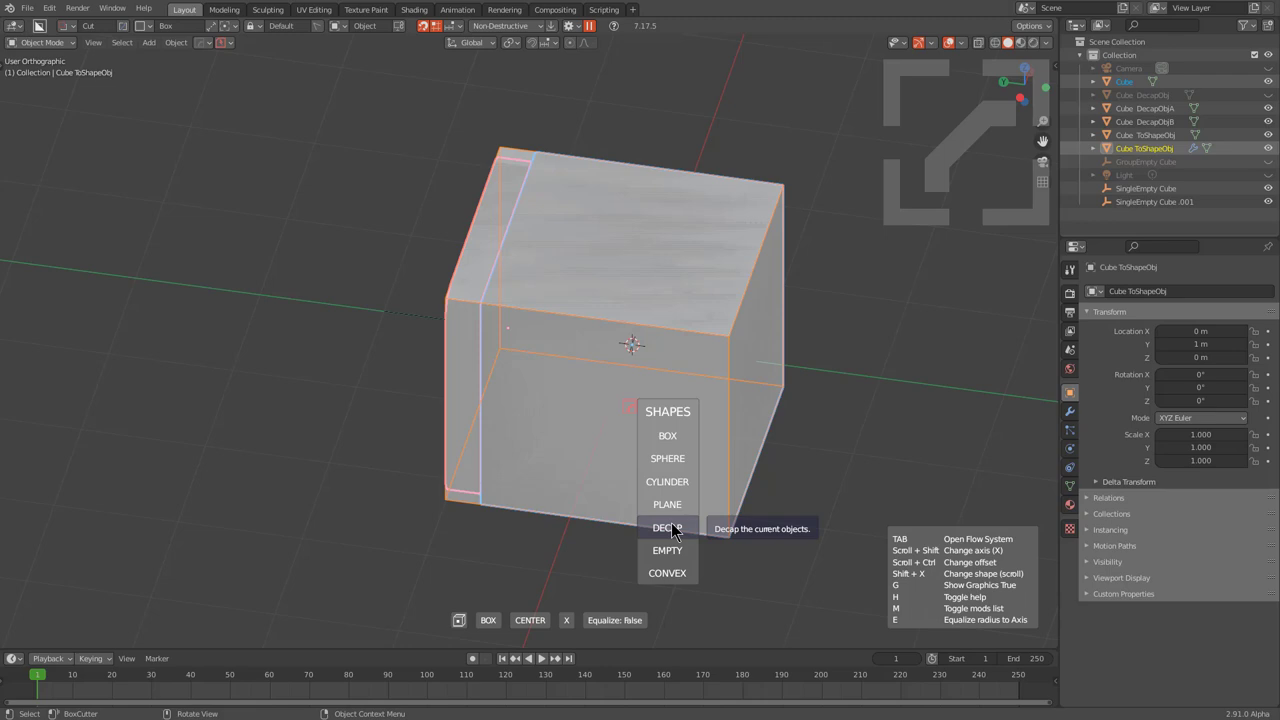
Step: Decap the boxes, then switch the generated shape to a convex hull enclosing both
{"action": "left_click", "coordinate": [677, 528]}
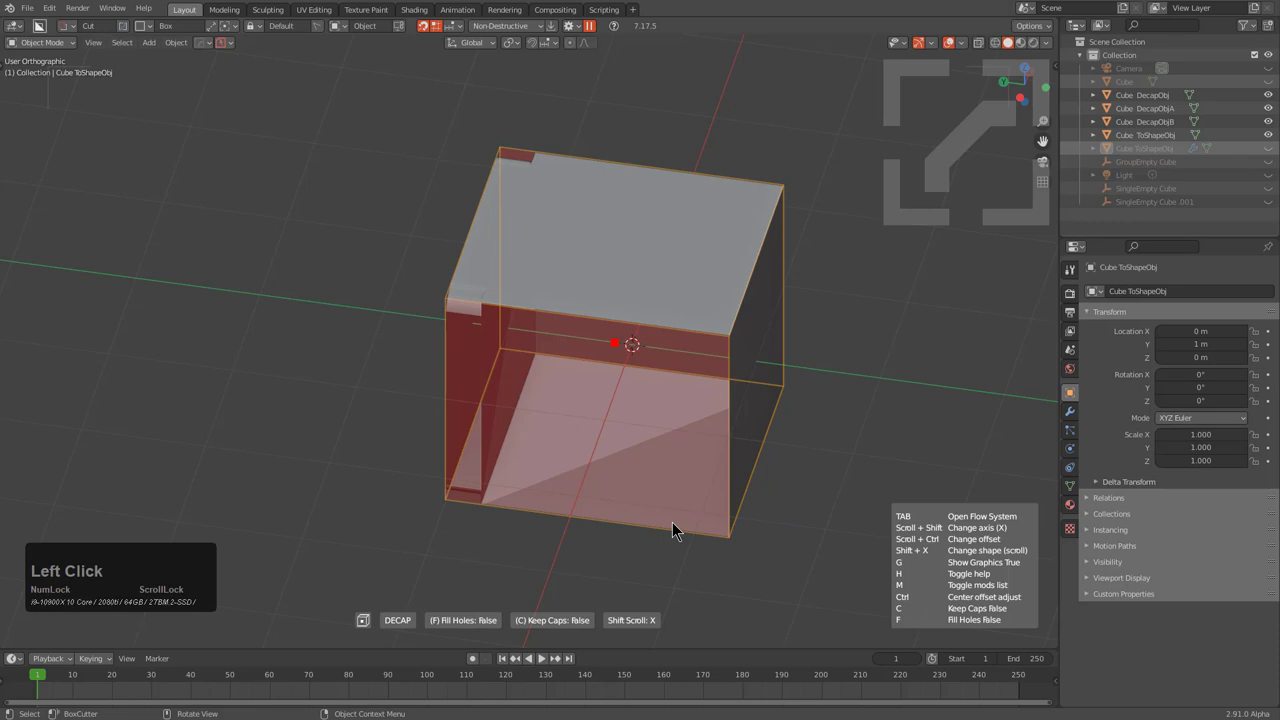
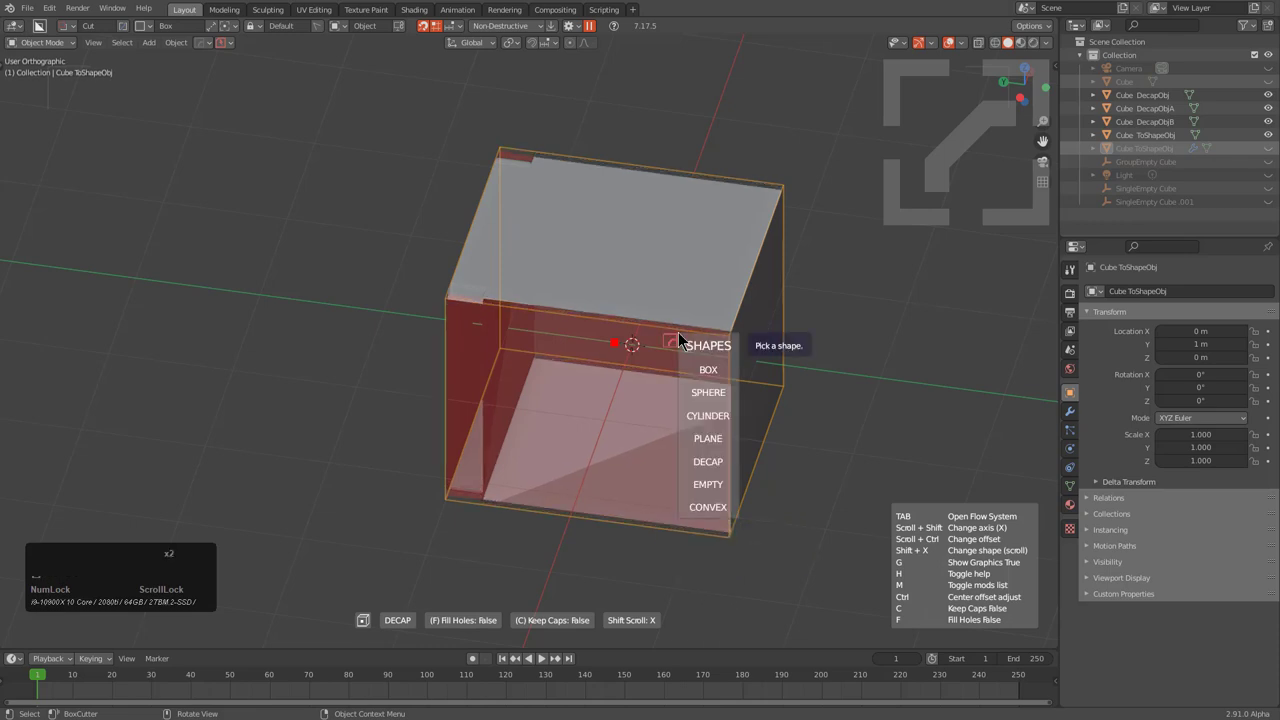
{"action": "left_click", "coordinate": [725, 513]}
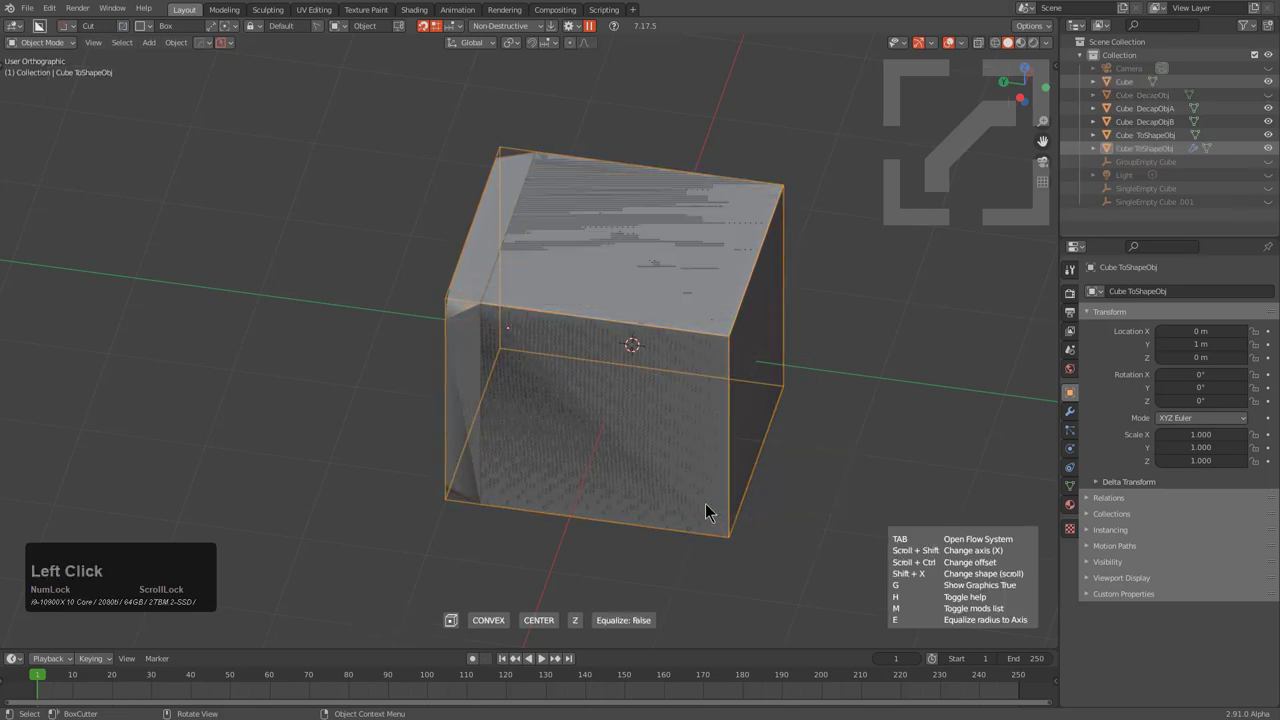
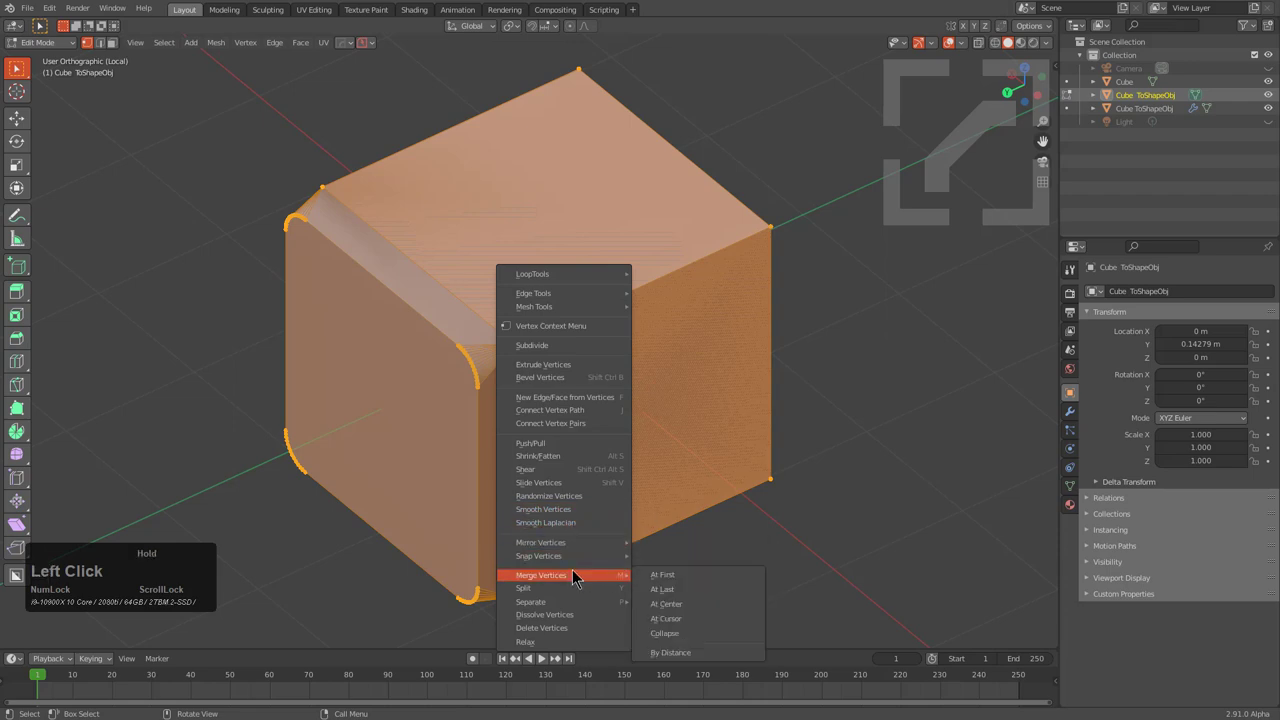
Step: Merge the corner vertices and bevel the hull's inner corner via Edit Multi, offset about 0.031
{"action": "key", "text": "q"}
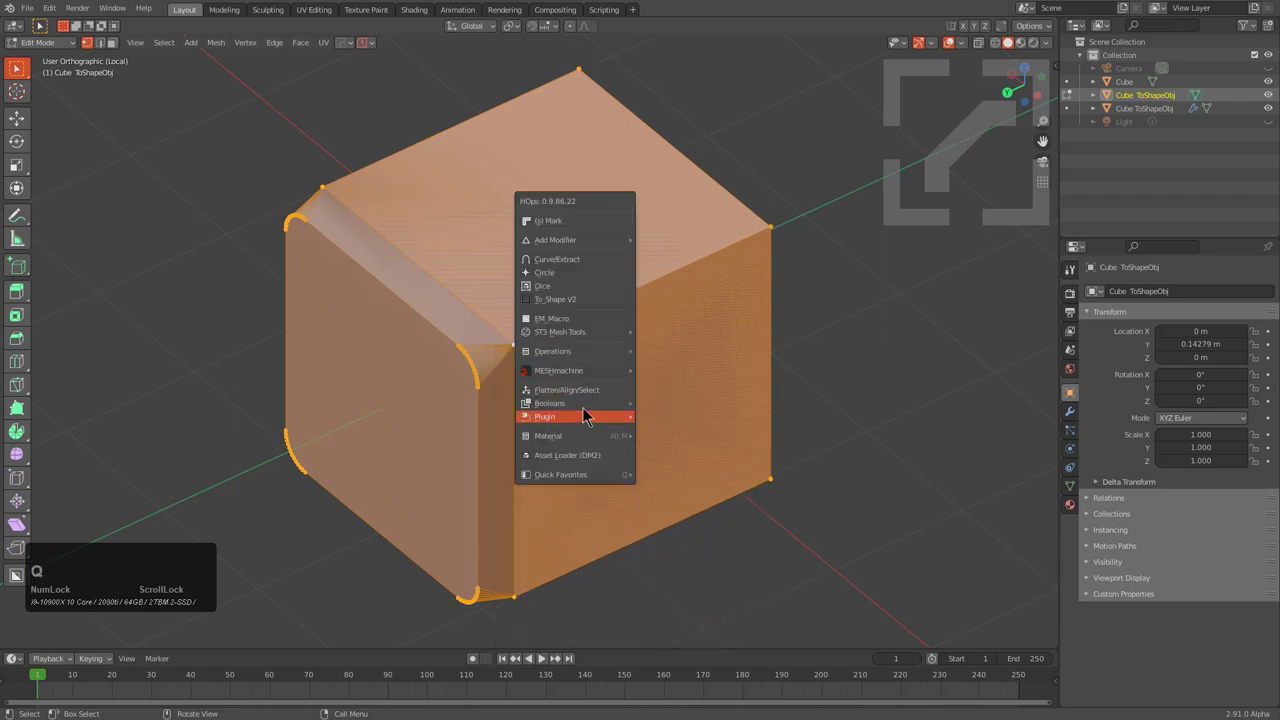
{"action": "right_click", "coordinate": [670, 303]}
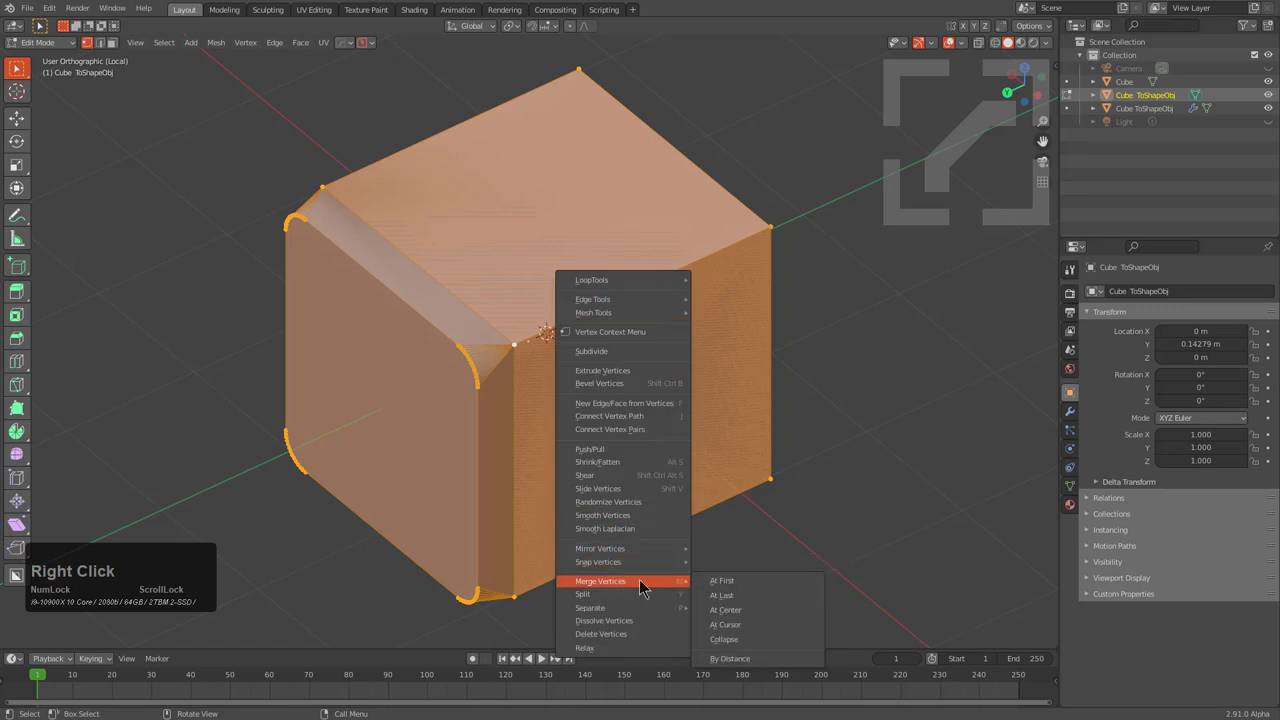
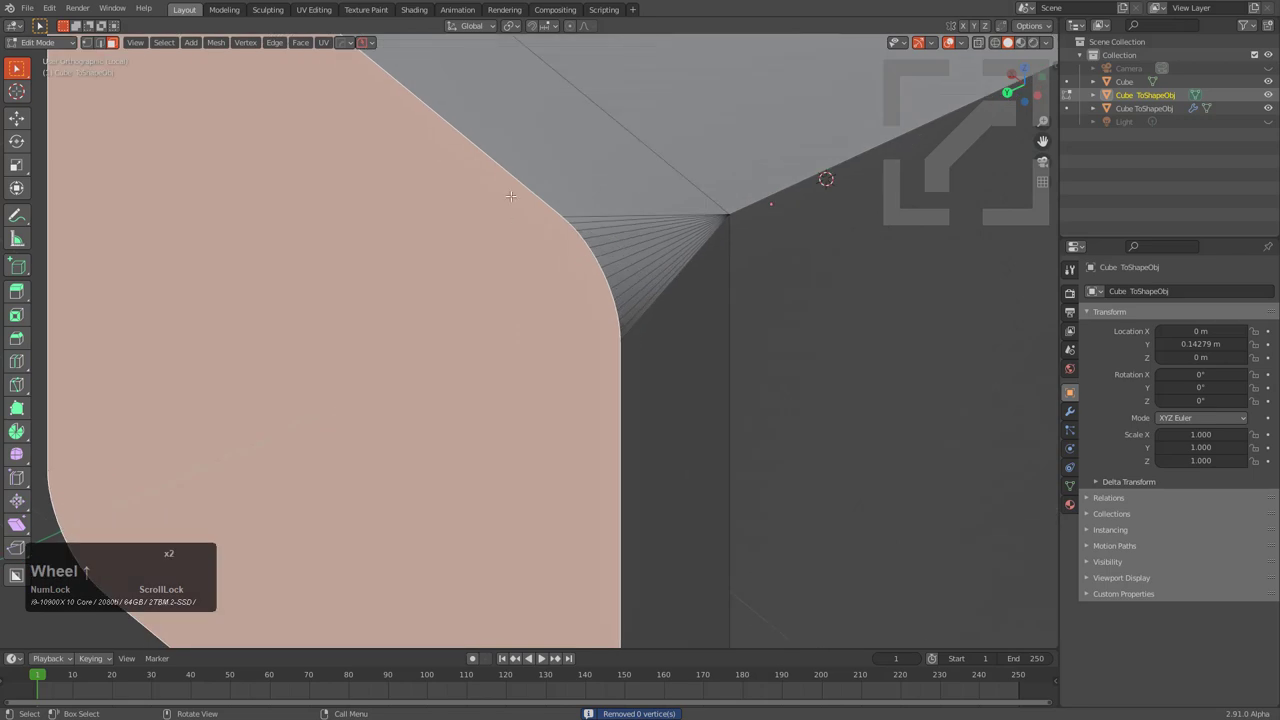
{"action": "key", "text": "q"}
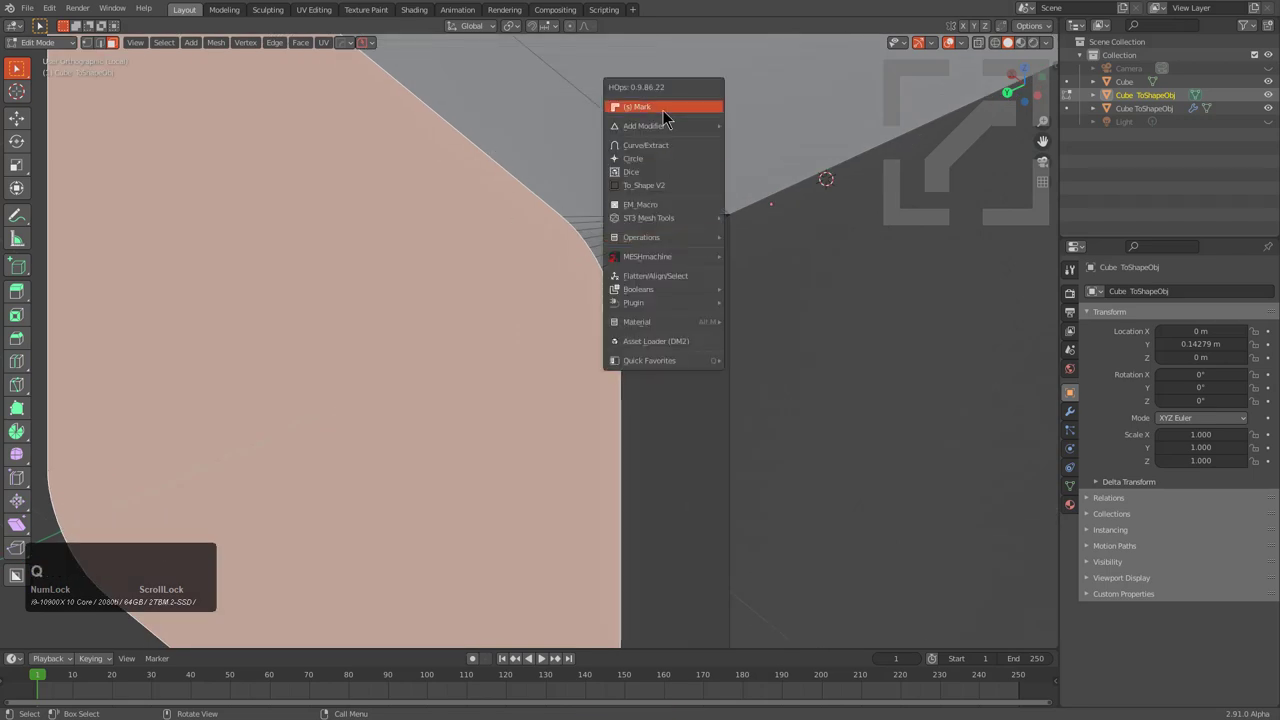
{"action": "left_click", "coordinate": [669, 117]}
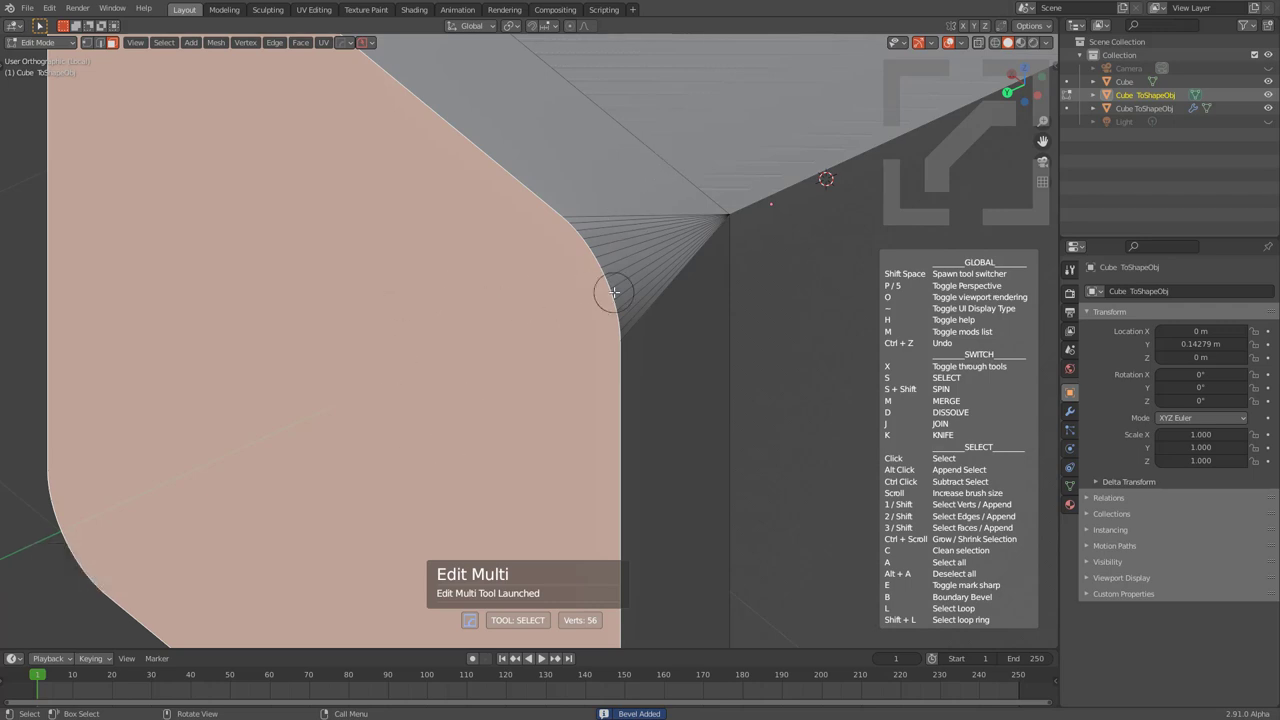
{"action": "key", "text": "b"}
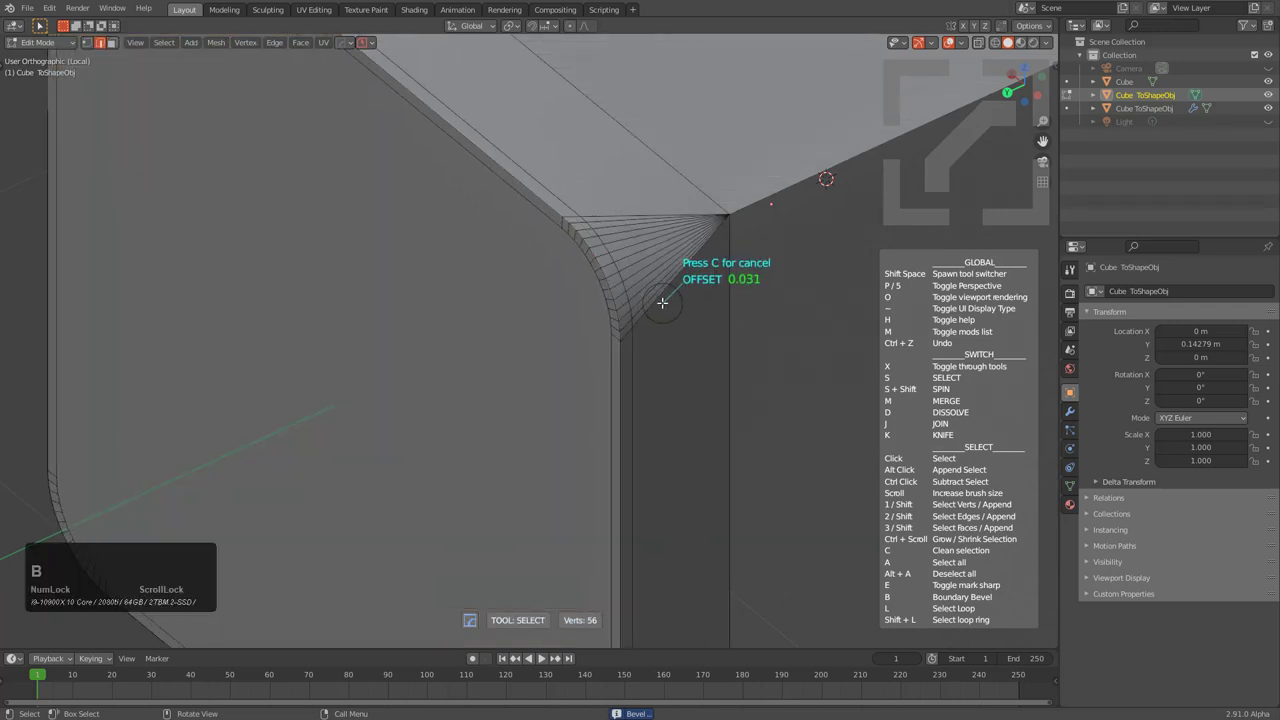
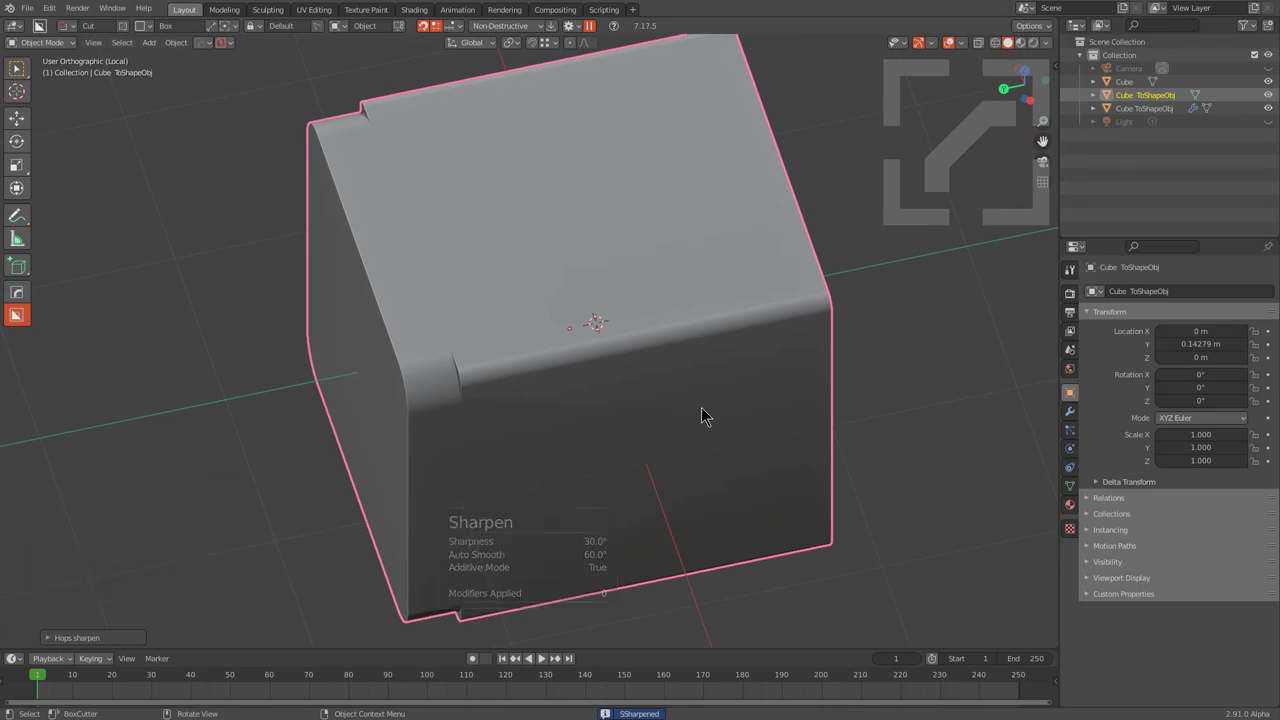
Step: Move the rounded Cube ToShapeObj block along Y so it sits against the cube
{"action": "middle_click", "coordinate": [637, 415]}
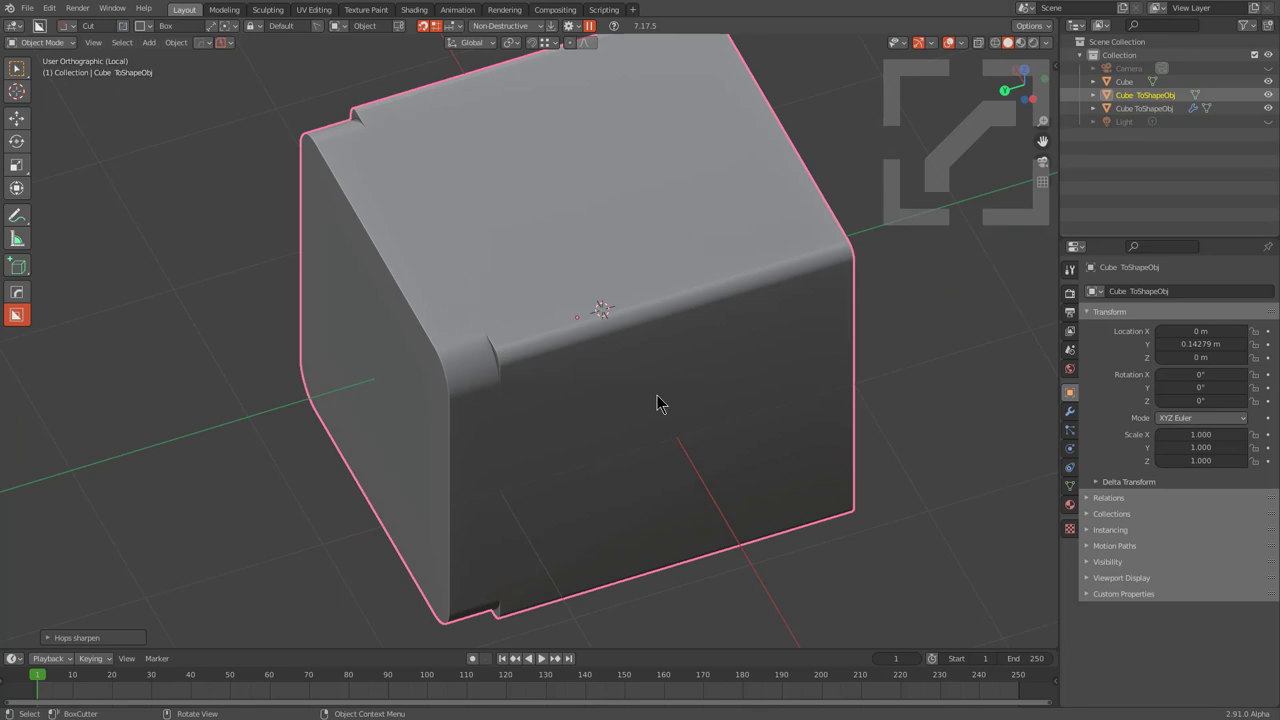
{"action": "key", "text": "KP_Divide"}
{"action": "middle_click", "coordinate": [717, 423]}
{"action": "scroll", "scroll_direction": "down", "scroll_amount": 3}
{"action": "key", "text": "g"}
{"action": "key", "text": "x"}
{"action": "key", "text": "y"}
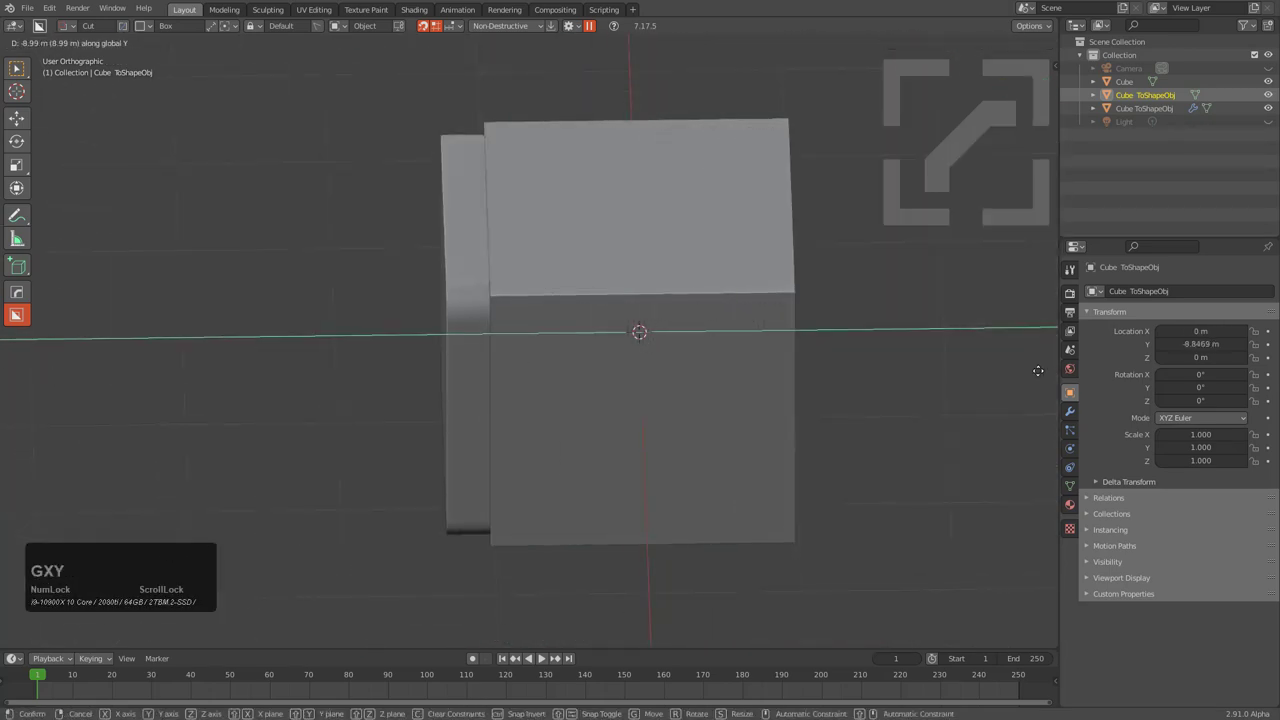
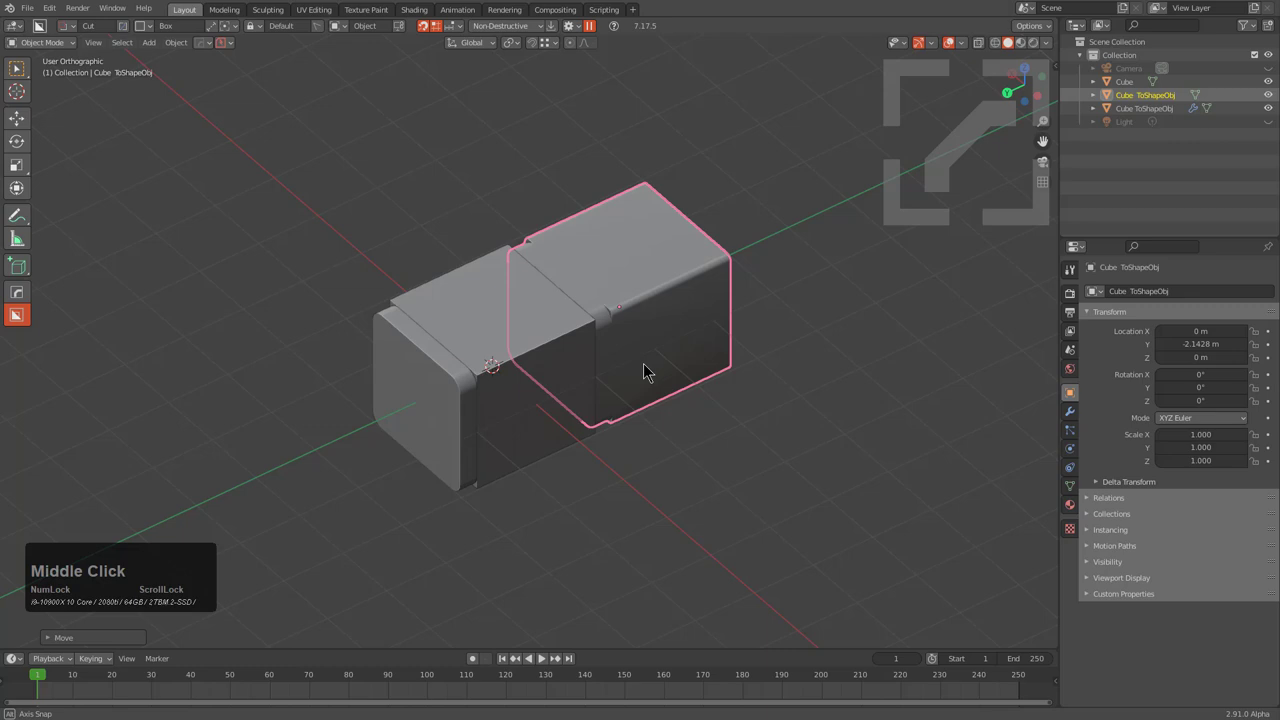
{"action": "key", "text": "a"}
Step: Select both blocks and orbit around them, ready for the next box shape
{"action": "scroll", "scroll_direction": "up", "scroll_amount": 3}
{"action": "middle_click", "coordinate": [599, 377]}
{"action": "scroll", "scroll_direction": "down", "scroll_amount": 3}
{"action": "middle_click", "coordinate": [555, 407]}
{"action": "key", "text": "a"}
{"action": "scroll", "scroll_direction": "up", "scroll_amount": 3}
{"action": "middle_click", "coordinate": [573, 399]}
Step: Fit a cylinder-shaped ToShapeObj capping the front of the barrel and confirm it
{"action": "type", "text": "qot"}
{"action": "key", "text": "q"}
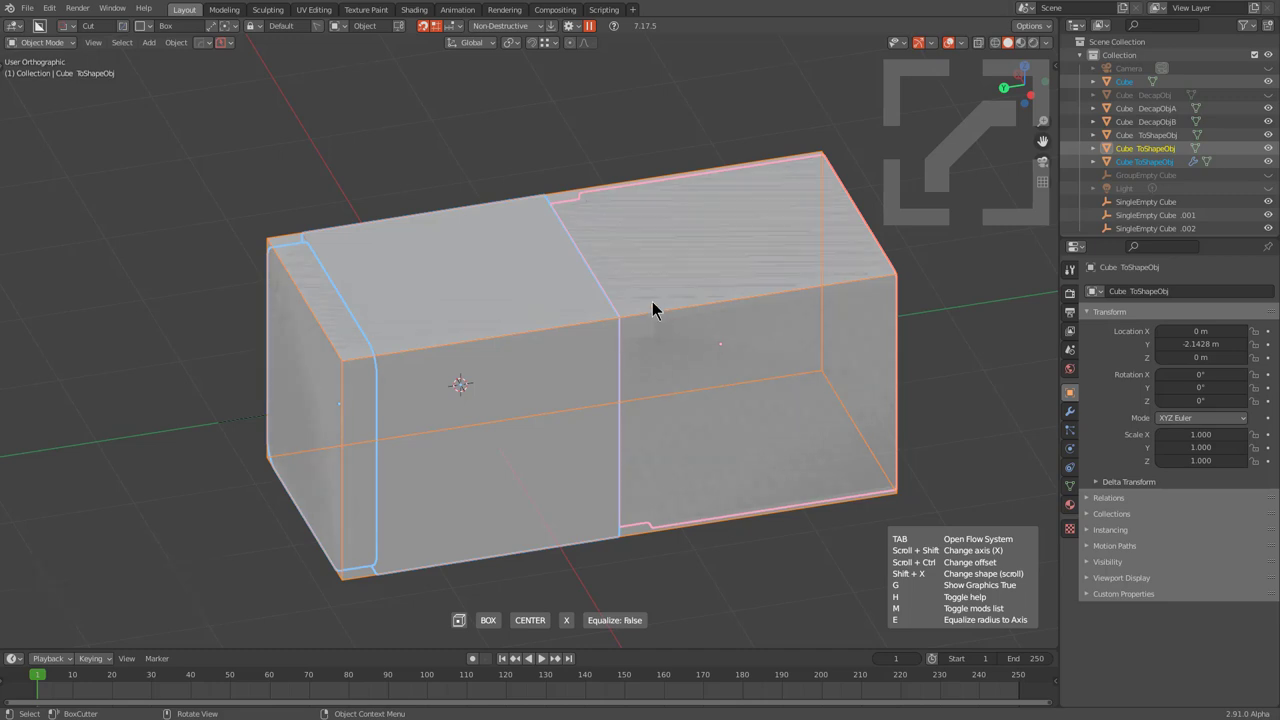
{"action": "left_click", "coordinate": [693, 383]}
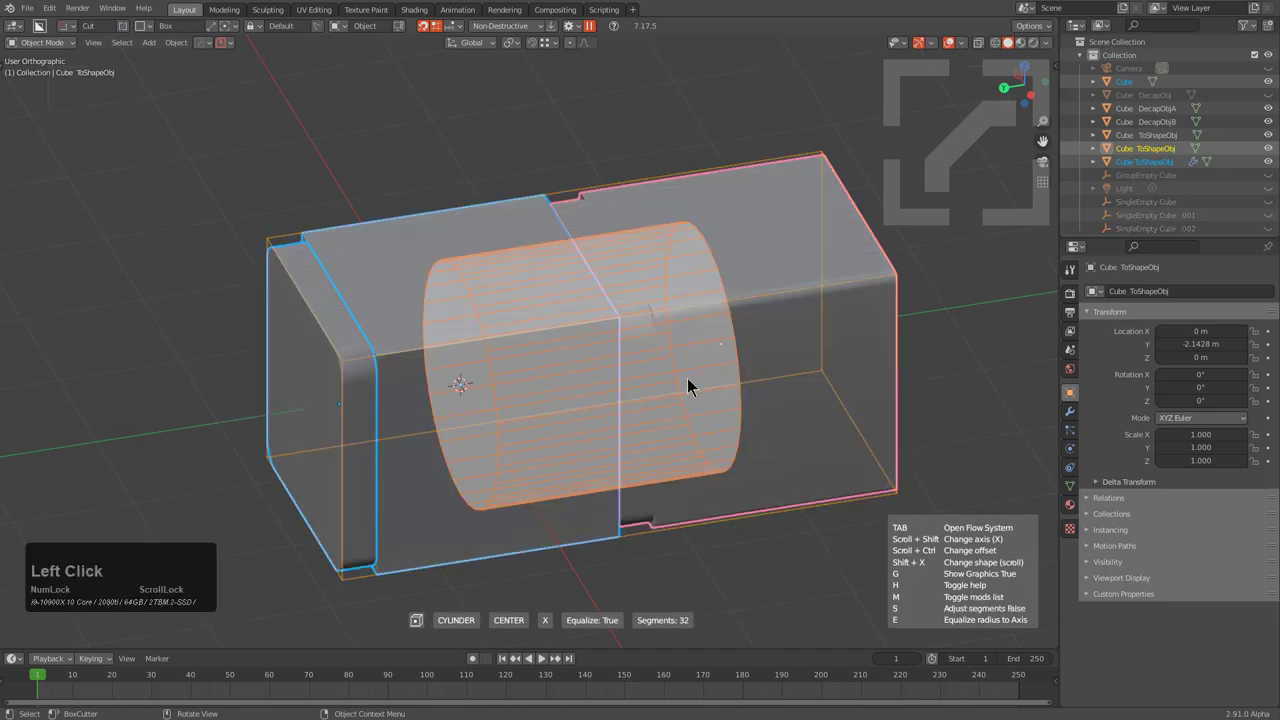
{"action": "scroll", "scroll_direction": "down", "scroll_amount": 3}
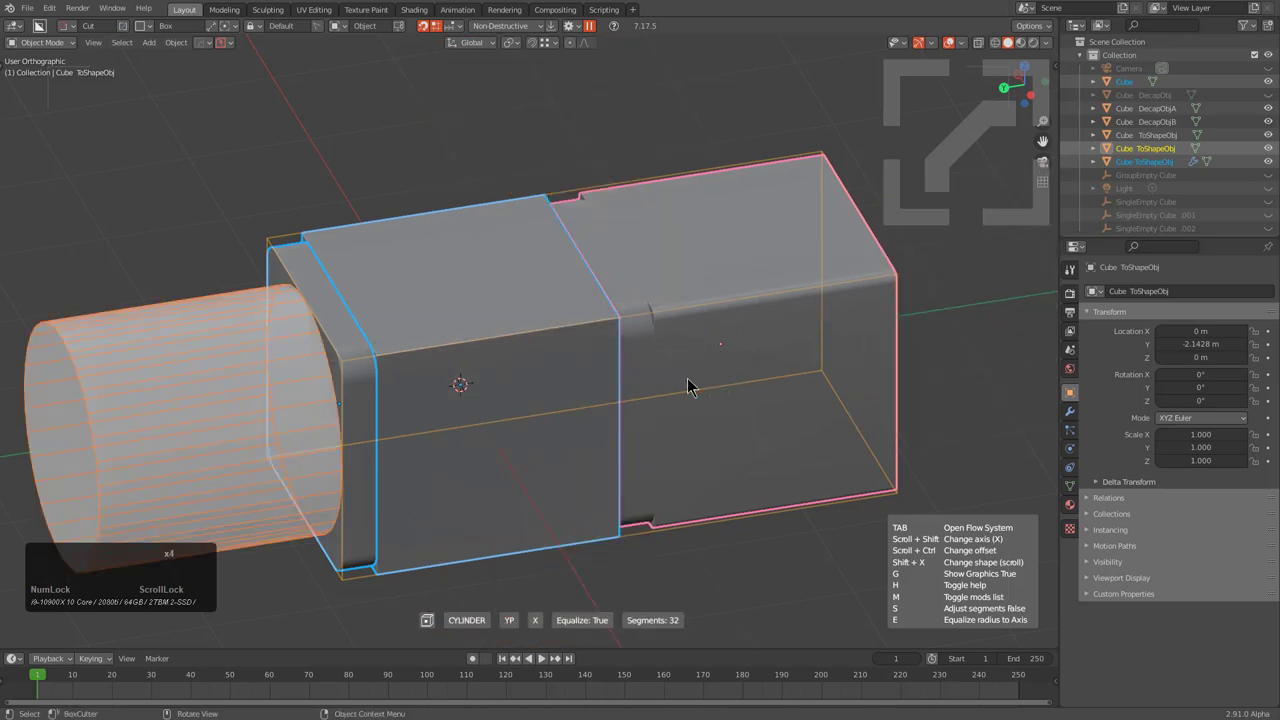
{"action": "key", "text": "Tab"}
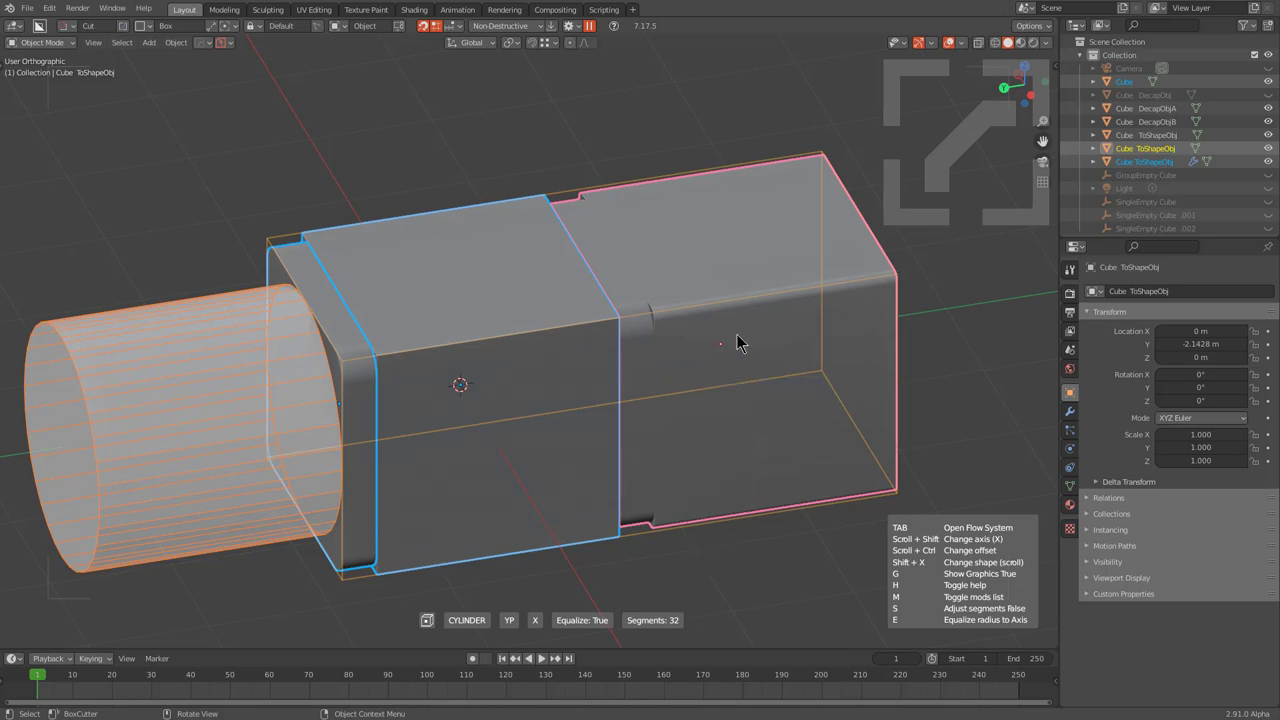
{"action": "left_click", "coordinate": [622, 327]}
Step: Sharpen the cylindrical end cap with 60° auto smoothing and select all pieces
{"action": "middle_click", "coordinate": [329, 441]}
{"action": "scroll", "scroll_direction": "down", "scroll_amount": 3}
{"action": "middle_click", "coordinate": [560, 380]}
{"action": "scroll", "scroll_direction": "up", "scroll_amount": 3}
{"action": "key", "text": "q"}
{"action": "left_click", "coordinate": [688, 241]}
{"action": "middle_click", "coordinate": [697, 355]}
{"action": "scroll", "scroll_direction": "down", "scroll_amount": 3}
{"action": "key", "text": "alt+a"}
Step: Orbit around the barrel to inspect the capped front from several angles
{"action": "middle_click", "coordinate": [615, 357]}
{"action": "middle_click", "coordinate": [523, 364]}
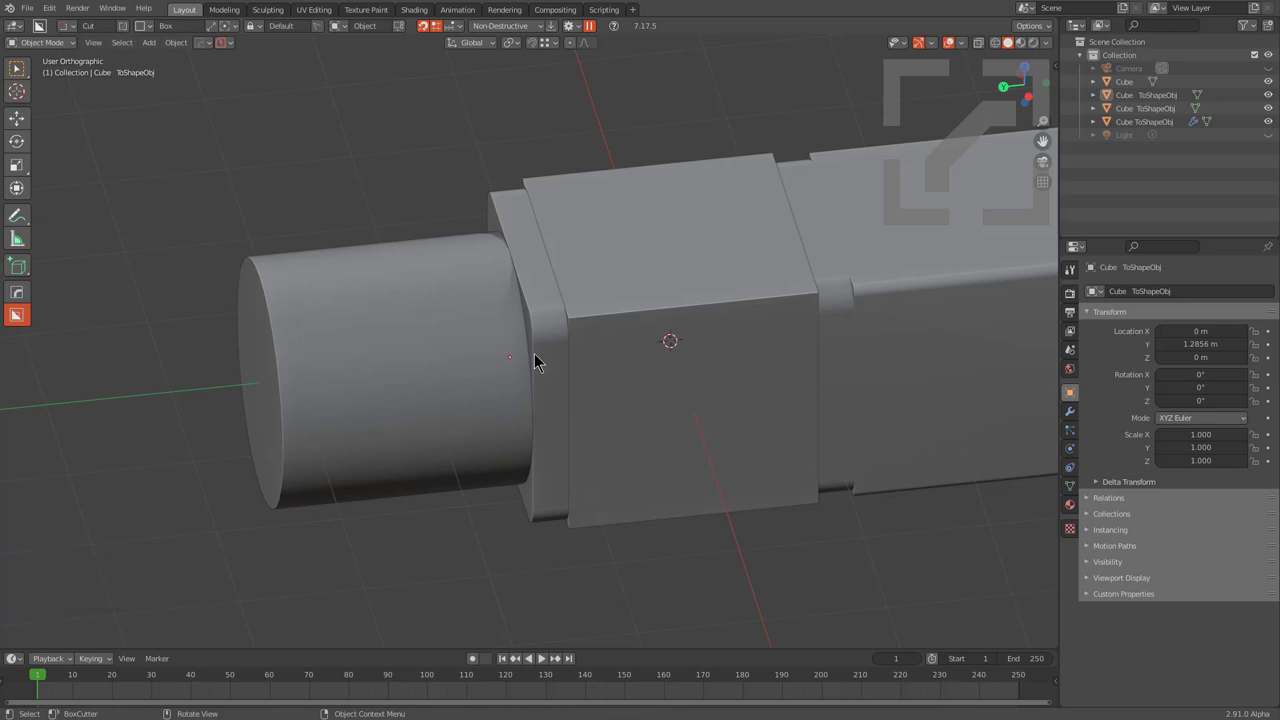
{"action": "middle_click", "coordinate": [569, 399]}
{"action": "scroll", "scroll_direction": "down", "scroll_amount": 3}
{"action": "middle_click", "coordinate": [626, 413]}
{"action": "scroll", "scroll_direction": "up", "scroll_amount": 3}
{"action": "middle_click", "coordinate": [663, 392]}
{"action": "scroll", "scroll_direction": "down", "scroll_amount": 3}
{"action": "middle_click", "coordinate": [632, 398]}
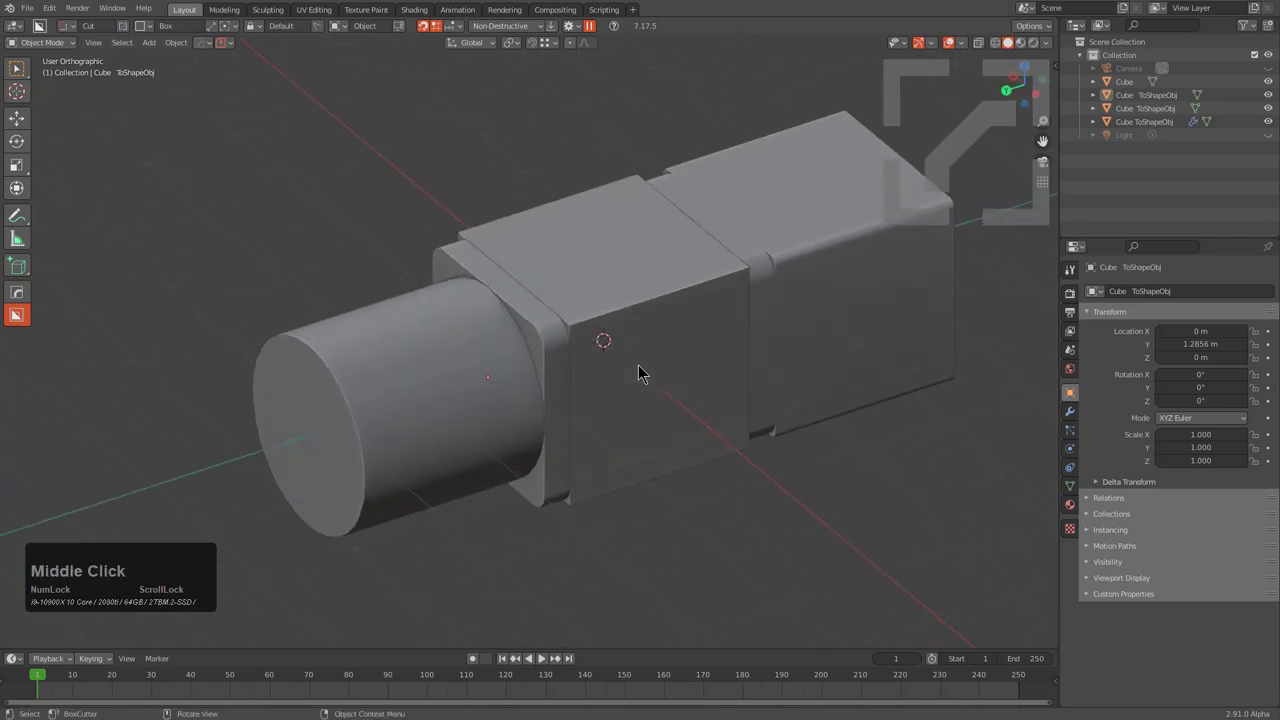
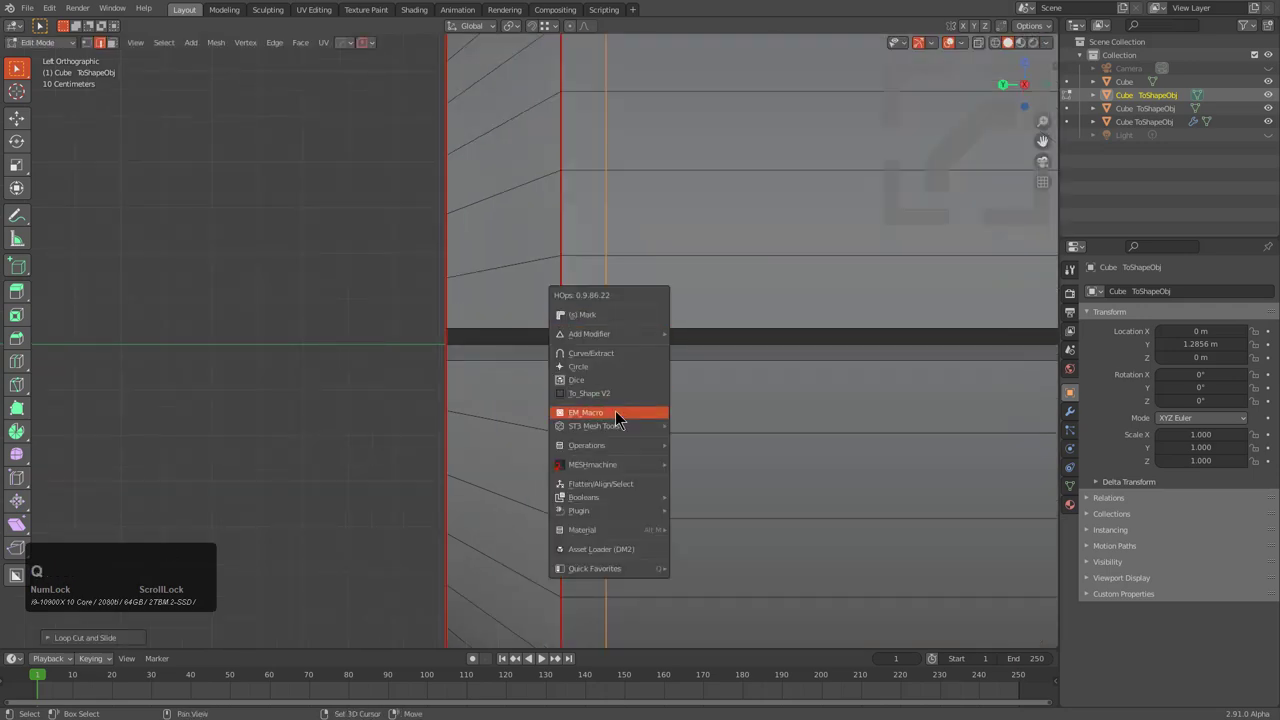
Step: Run the EM_Macro bevel on the cap edges with X symmetry, chamfering both ends
{"action": "left_click", "coordinate": [621, 416]}
{"action": "left_click", "coordinate": [583, 406]}
{"action": "left_click", "coordinate": [594, 405]}
{"action": "scroll", "scroll_direction": "down", "scroll_amount": 3}
{"action": "middle_click", "coordinate": [672, 366]}
{"action": "key", "text": "alt+x"}
{"action": "scroll", "scroll_direction": "down", "scroll_amount": 3}
{"action": "middle_click", "coordinate": [686, 363]}
{"action": "middle_click", "coordinate": [656, 386]}
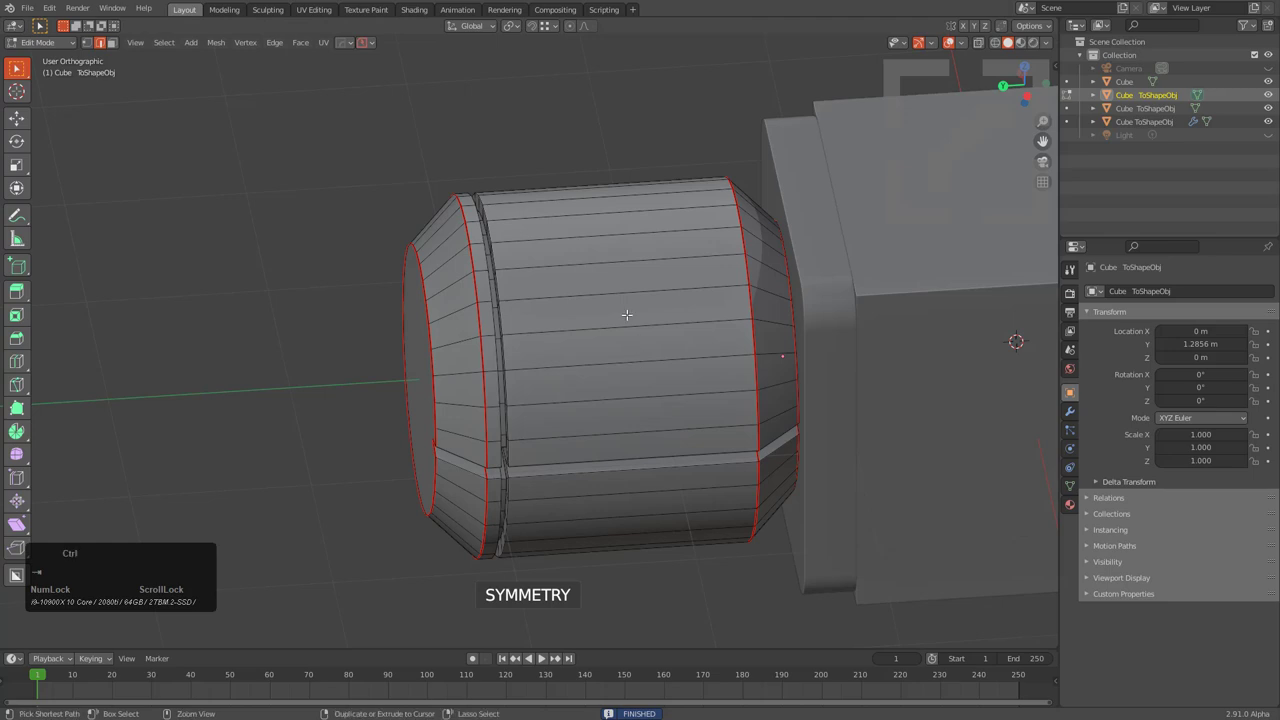
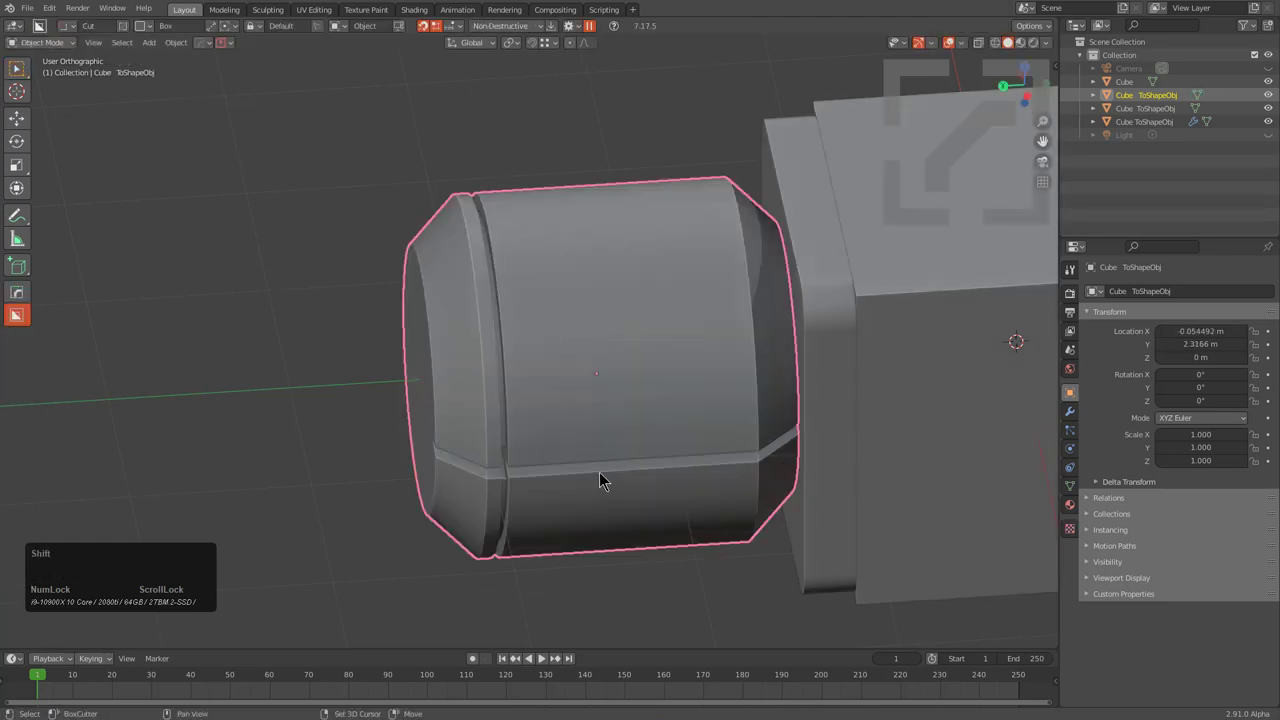
Step: Mirror the groove to both cap ends and start an interactive decap slice of the cap
{"action": "key", "text": "alt+x"}
{"action": "left_click", "coordinate": [492, 389]}
{"action": "middle_click", "coordinate": [582, 469]}
{"action": "scroll", "scroll_direction": "down", "scroll_amount": 3}
{"action": "middle_click", "coordinate": [597, 448]}
{"action": "middle_click", "coordinate": [564, 433]}
Step: Run Decap (qot) on the barrel, cycle to the right axis, keep caps and confirm the grooved Cube DecapObj piece
{"action": "key", "text": "q"}
{"action": "type", "text": "qot"}
{"action": "scroll", "scroll_direction": "down", "scroll_amount": 3}
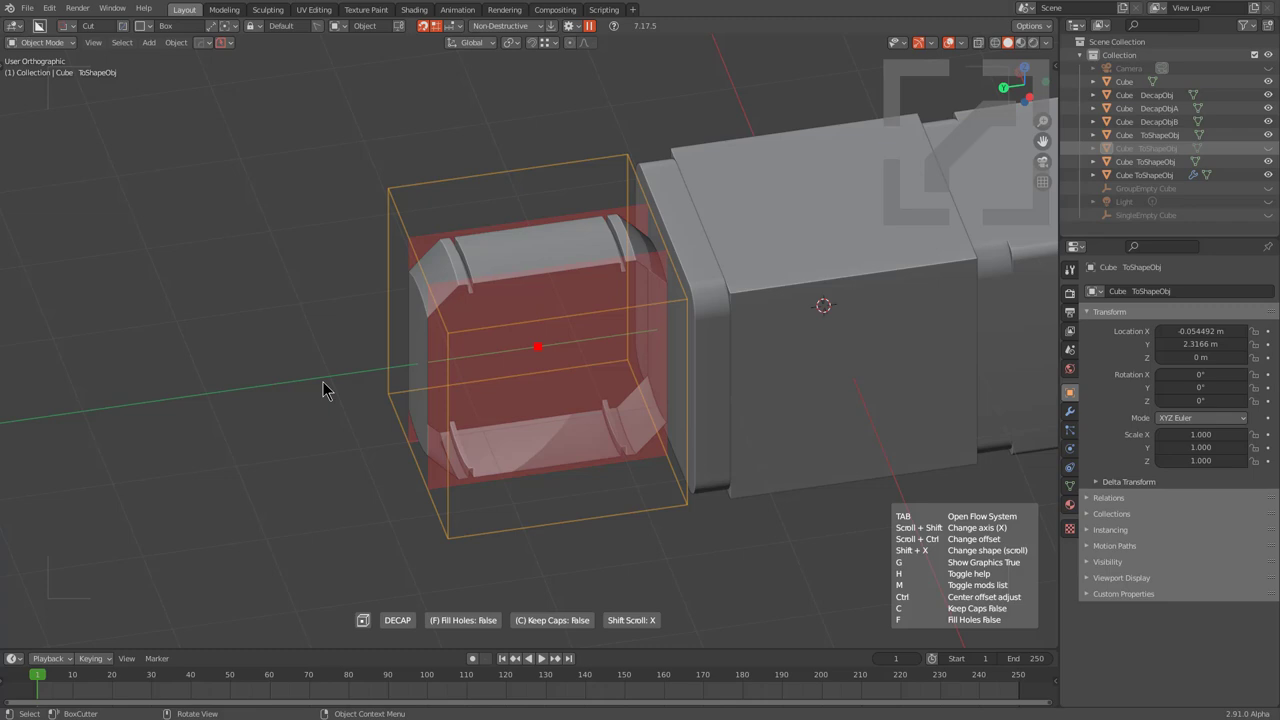
{"action": "key", "text": "x"}
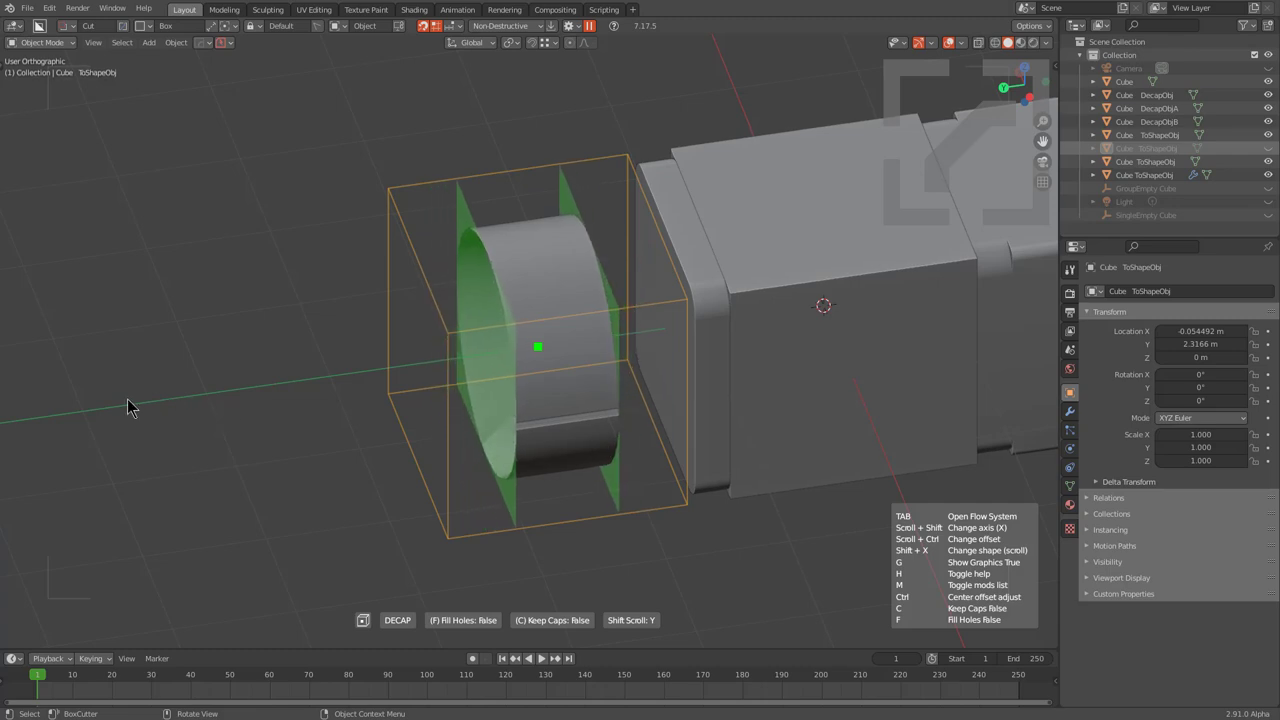
{"action": "key", "text": "x"}
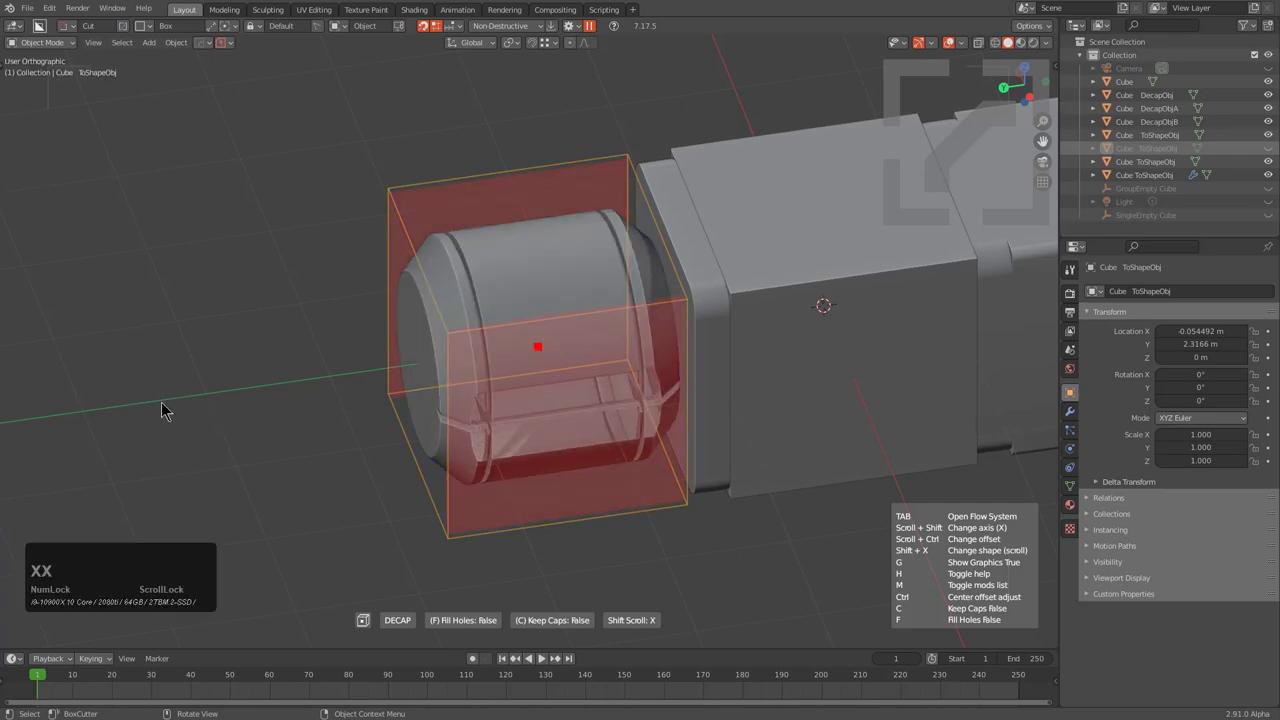
{"action": "key", "text": "x"}
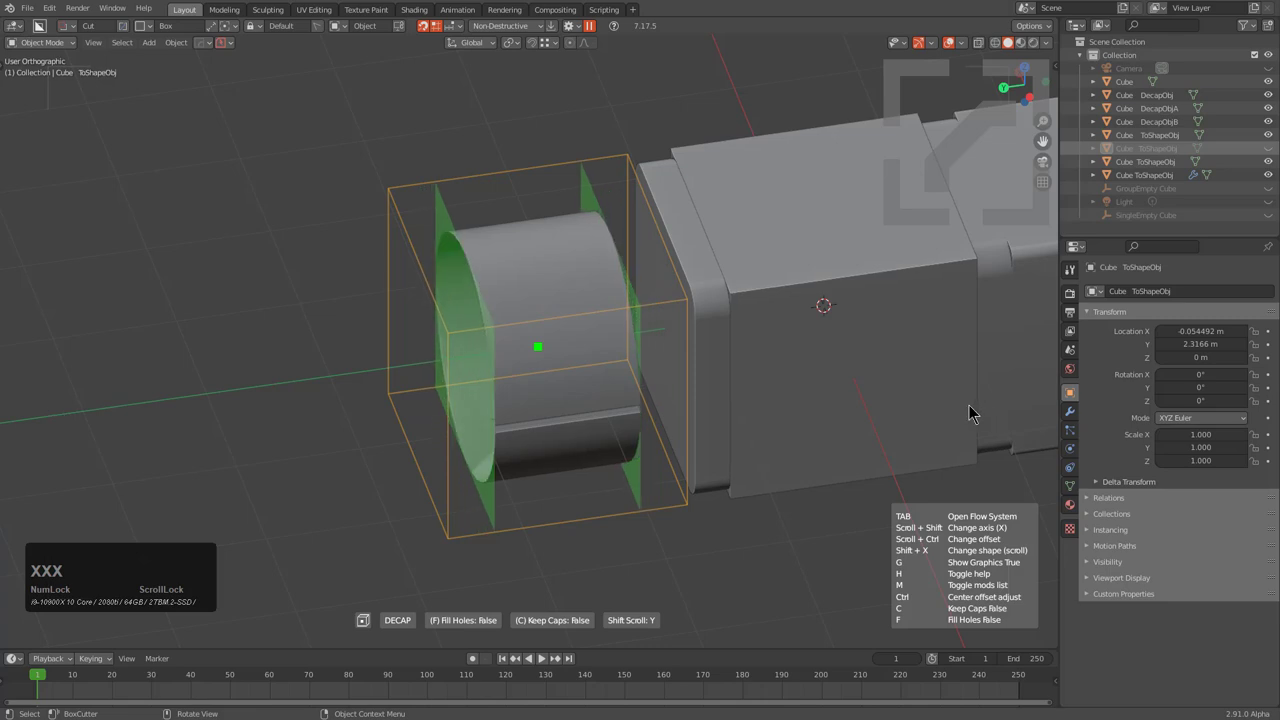
{"action": "key", "text": "x"}
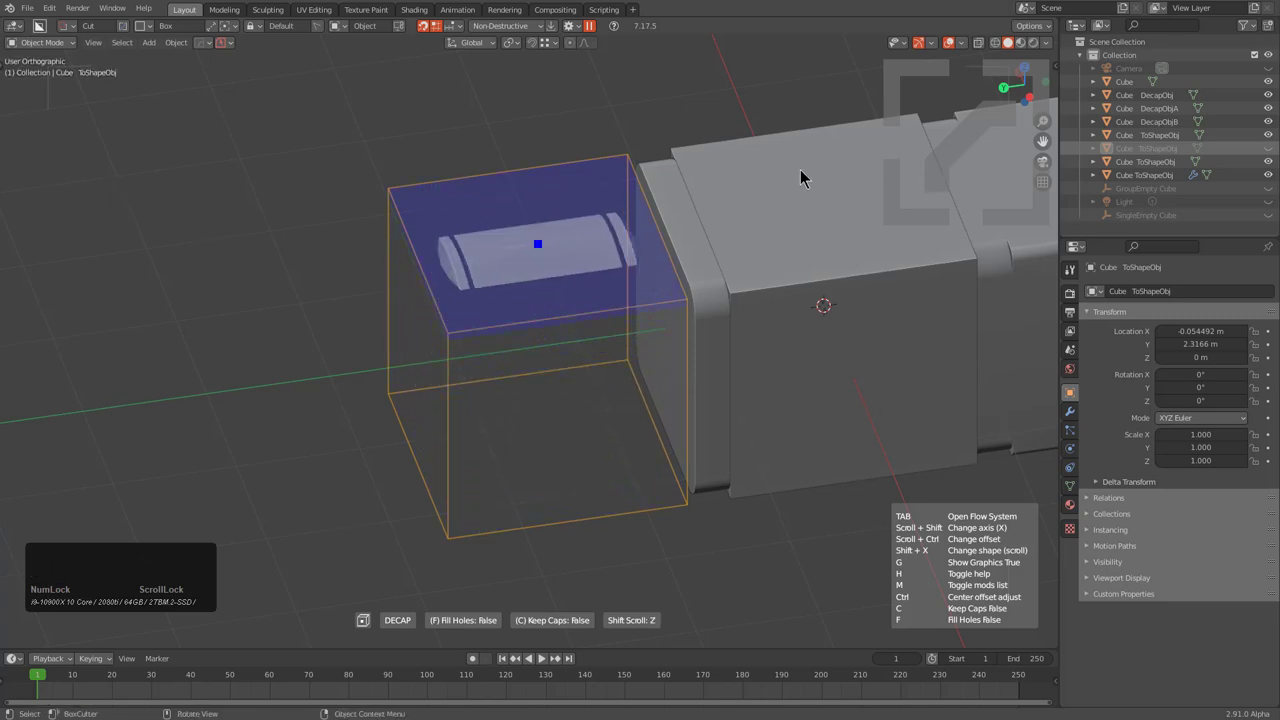
{"action": "key", "text": "x"}
{"action": "key", "text": "x"}
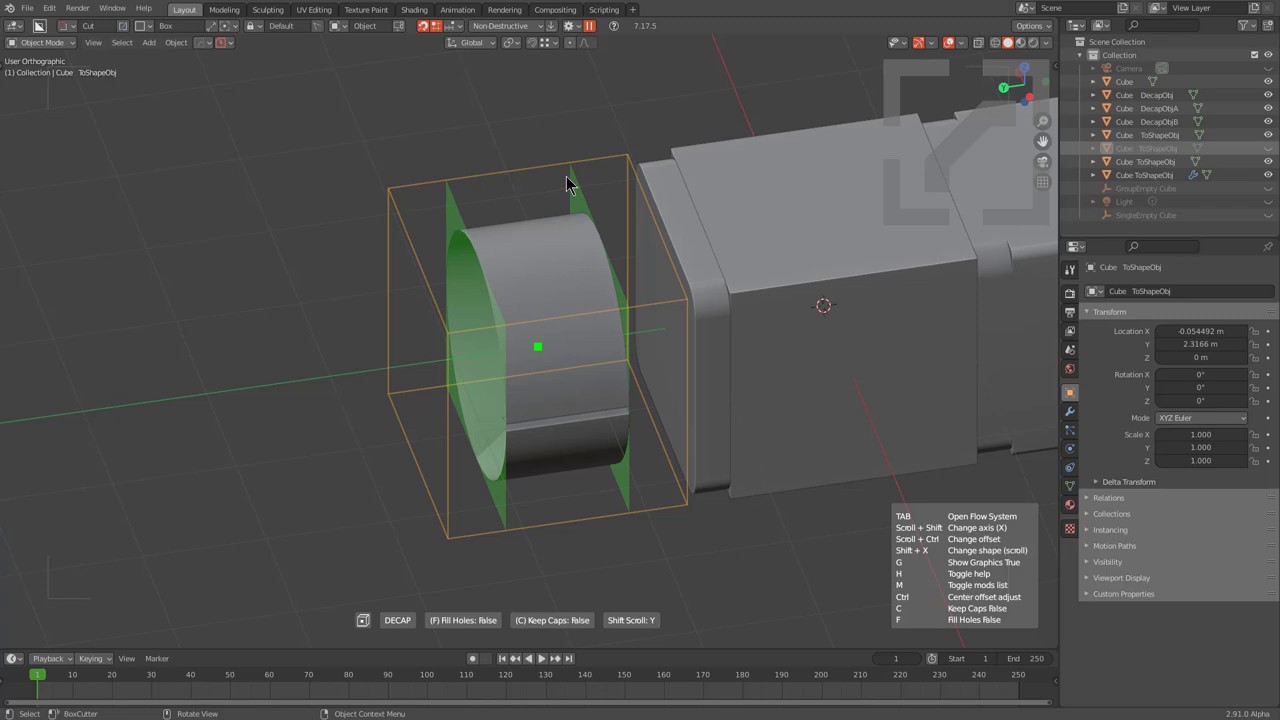
{"action": "key", "text": "a"}
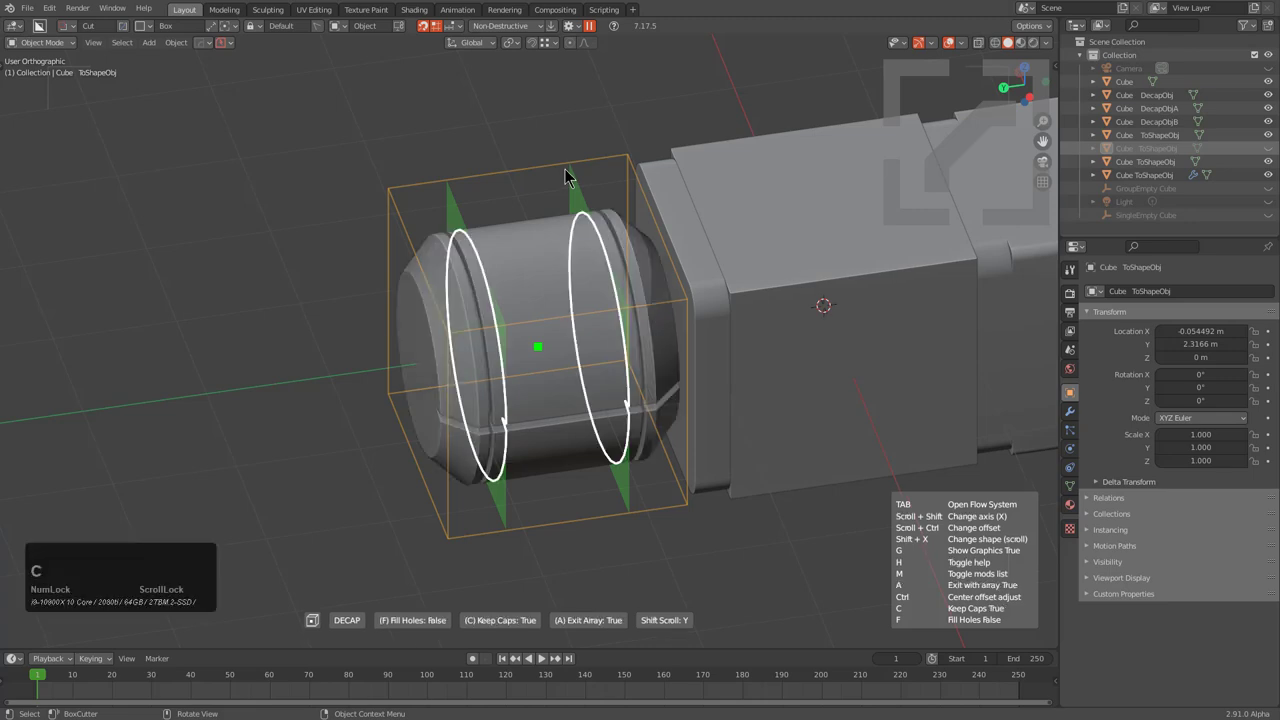
{"action": "left_click", "coordinate": [597, 179]}
Step: Move the separated cap piece out along Y in front of the barrel
{"action": "middle_click", "coordinate": [630, 279]}
{"action": "key", "text": "g"}
{"action": "key", "text": "y"}
{"action": "key", "text": "g"}
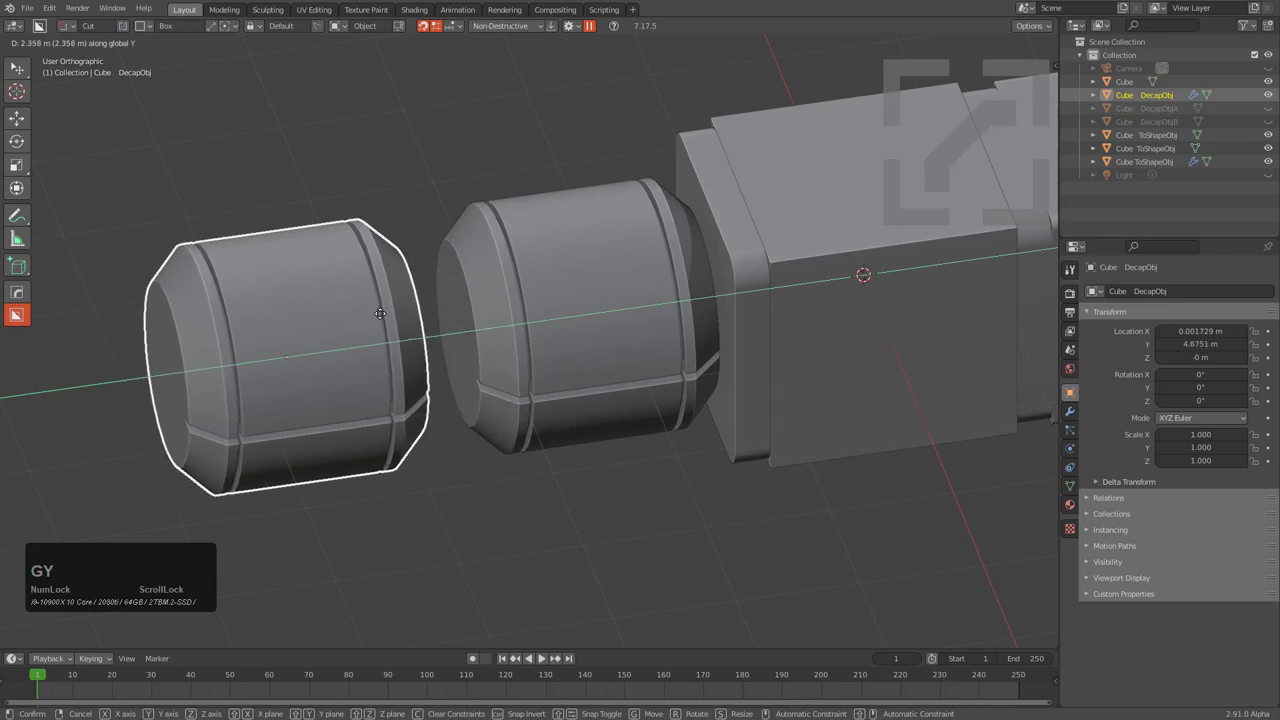
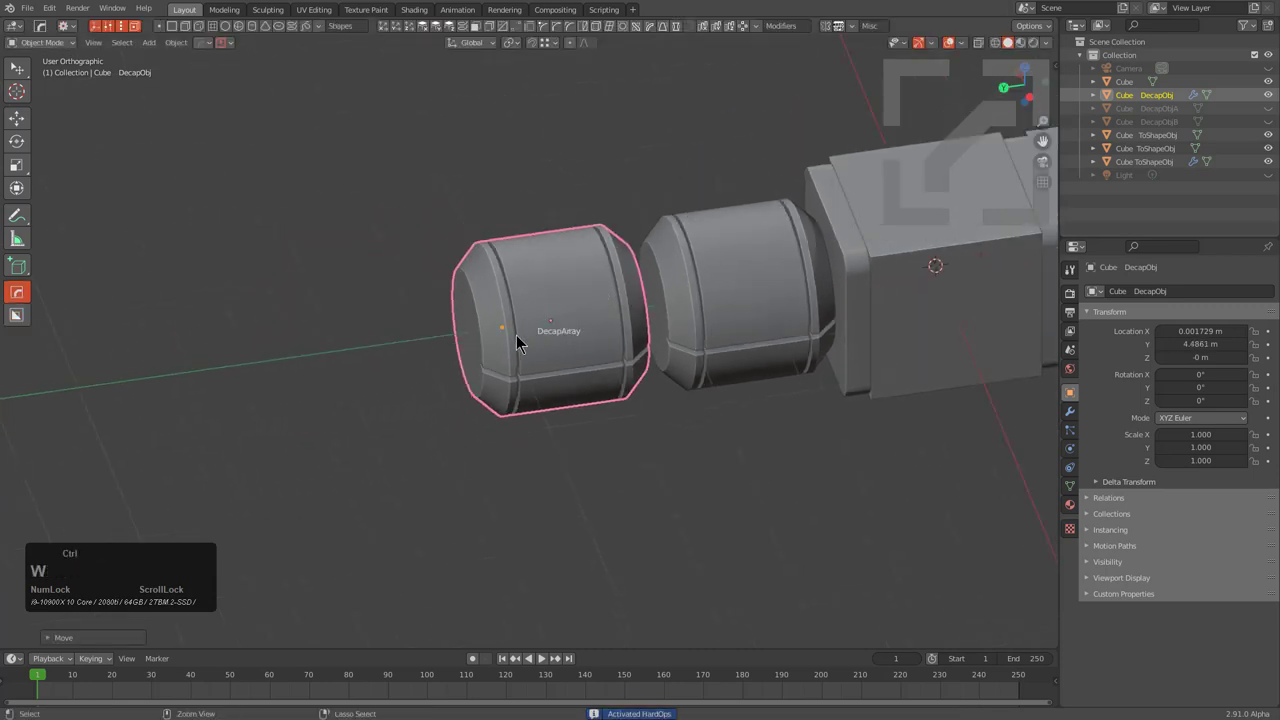
Step: Stretch the cap piece along Y into a five-count DecapArray tube capped by DecapObjA and DecapObjB
{"action": "left_click", "coordinate": [506, 332]}
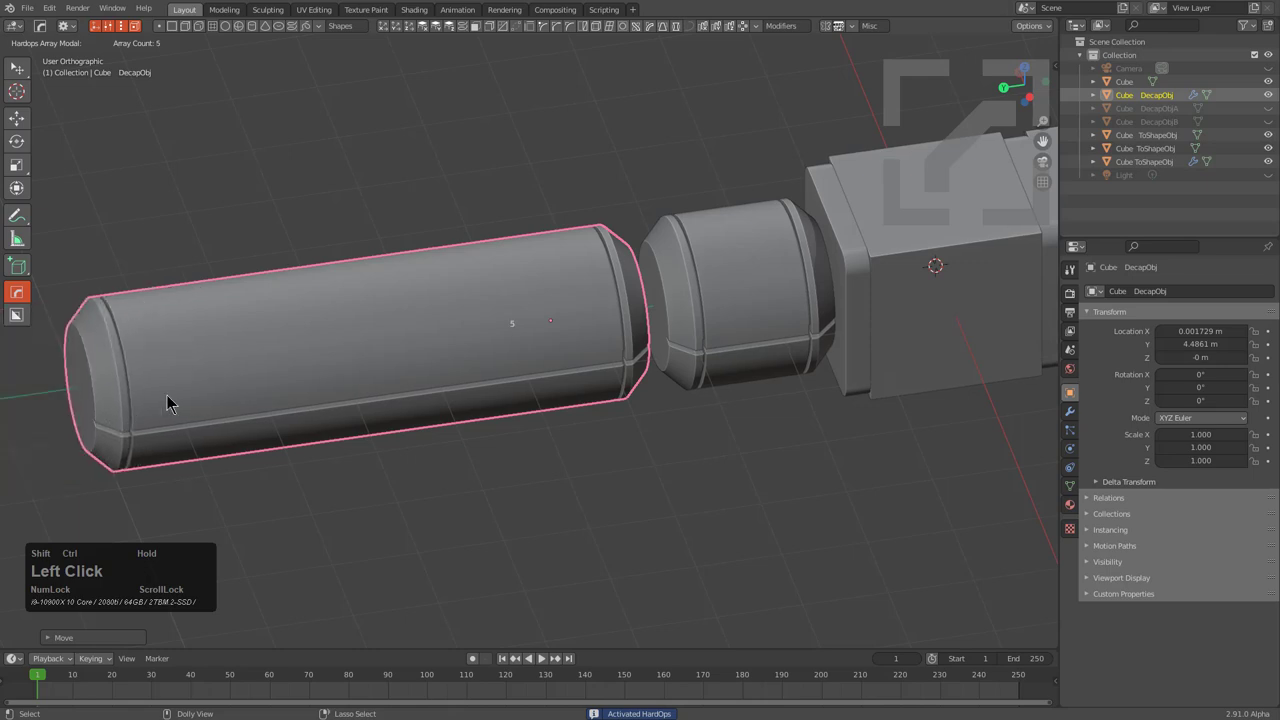
{"action": "middle_click", "coordinate": [647, 351]}
{"action": "scroll", "scroll_direction": "down", "scroll_amount": 3}
{"action": "middle_click", "coordinate": [650, 379]}
{"action": "scroll", "scroll_direction": "up", "scroll_amount": 3}
{"action": "key", "text": "g"}
{"action": "key", "text": "y"}
{"action": "left_click", "coordinate": [565, 391]}
{"action": "scroll", "scroll_direction": "down", "scroll_amount": 3}
{"action": "left_click", "coordinate": [683, 352]}
{"action": "scroll", "scroll_direction": "down", "scroll_amount": 3}
{"action": "middle_click", "coordinate": [675, 304]}
{"action": "key", "text": "alt+a"}
{"action": "middle_click", "coordinate": [639, 369]}
{"action": "middle_click", "coordinate": [646, 335]}
{"action": "middle_click", "coordinate": [497, 334]}
{"action": "scroll", "scroll_direction": "down", "scroll_amount": 3}
{"action": "middle_click", "coordinate": [532, 351]}
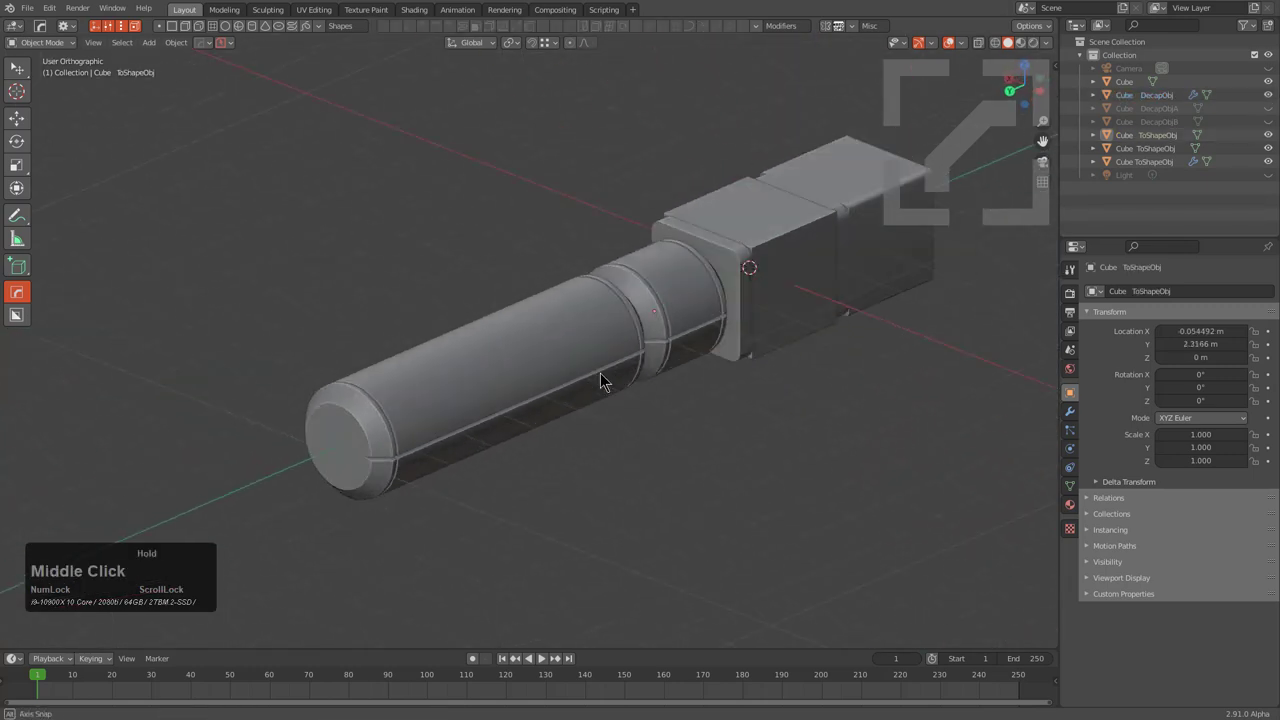
Step: Add a Hops_Mirror modifier to the long arrayed tube
{"action": "left_click", "coordinate": [593, 382]}
{"action": "key", "text": "alt+x"}
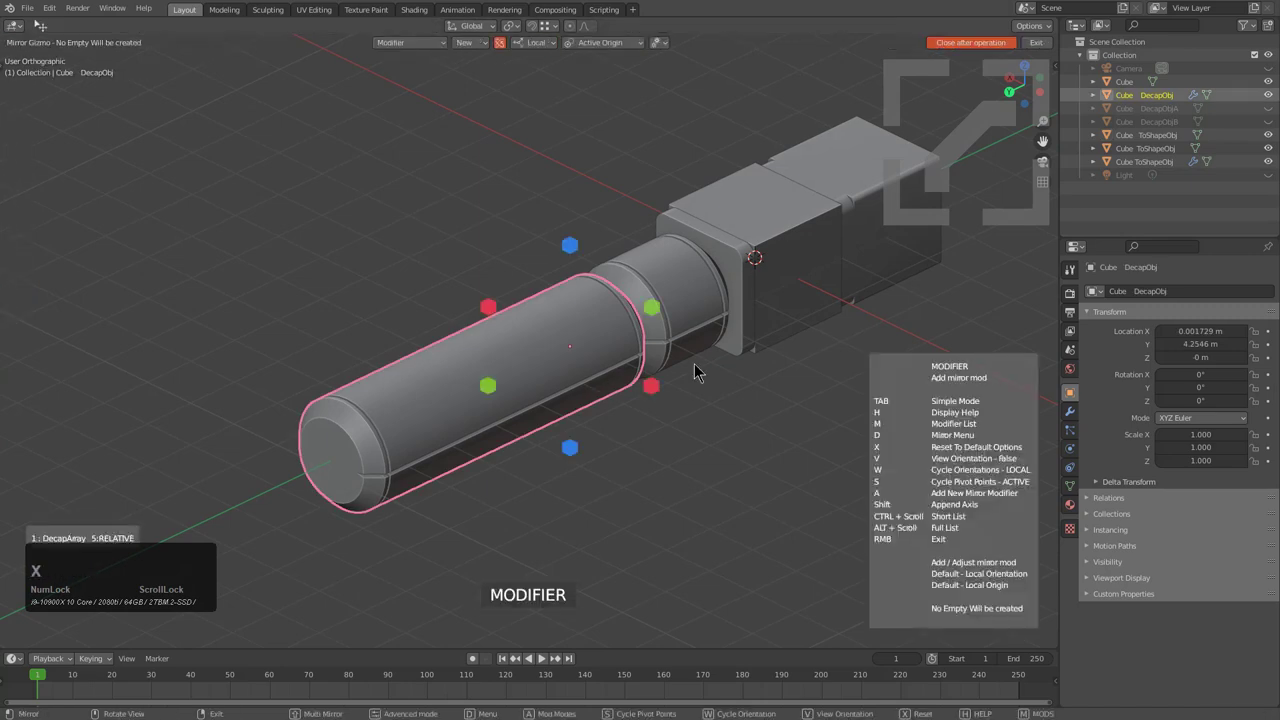
{"action": "left_click", "coordinate": [663, 390]}
{"action": "middle_click", "coordinate": [623, 398]}
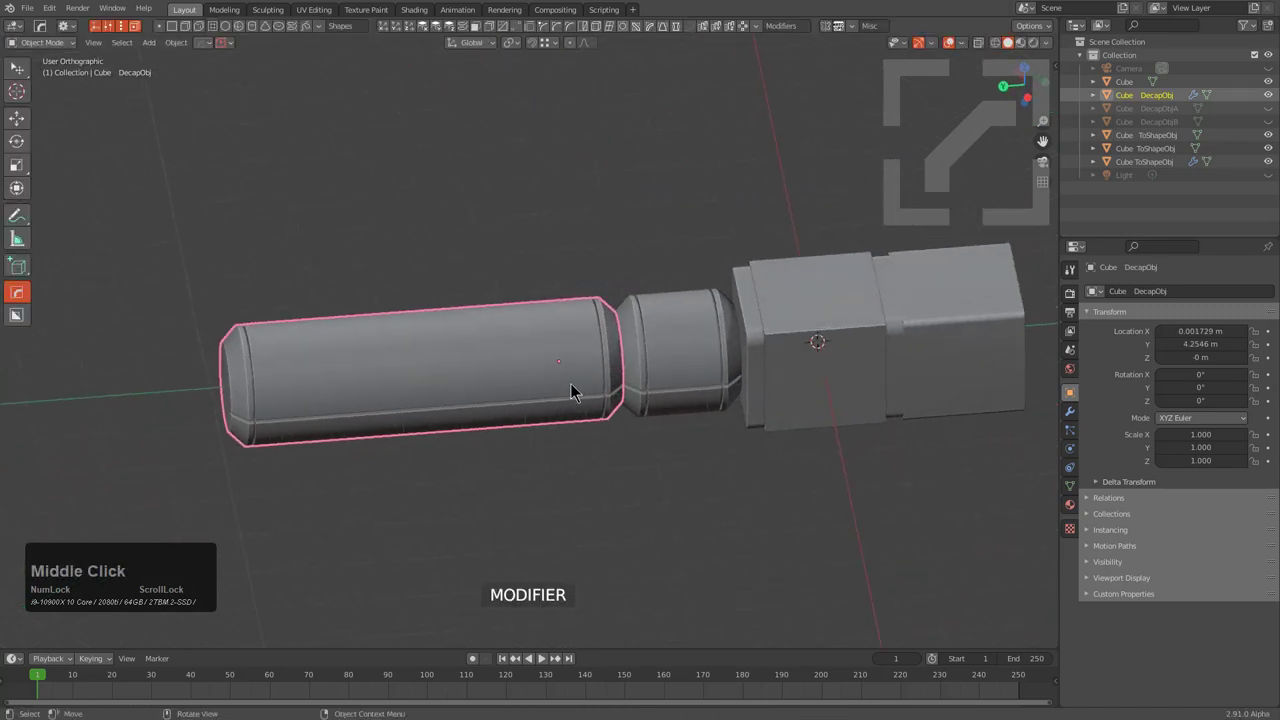
{"action": "key", "text": "alt+x"}
{"action": "middle_click", "coordinate": [611, 376]}
{"action": "middle_click", "coordinate": [618, 398]}
Step: Check the tube's DecapArray and Hops_Mirror stack in the HOps helper and reopen the mirror adjustment
{"action": "key", "text": "ctrl+`"}
{"action": "left_click", "coordinate": [561, 443]}
{"action": "left_click", "coordinate": [770, 285]}
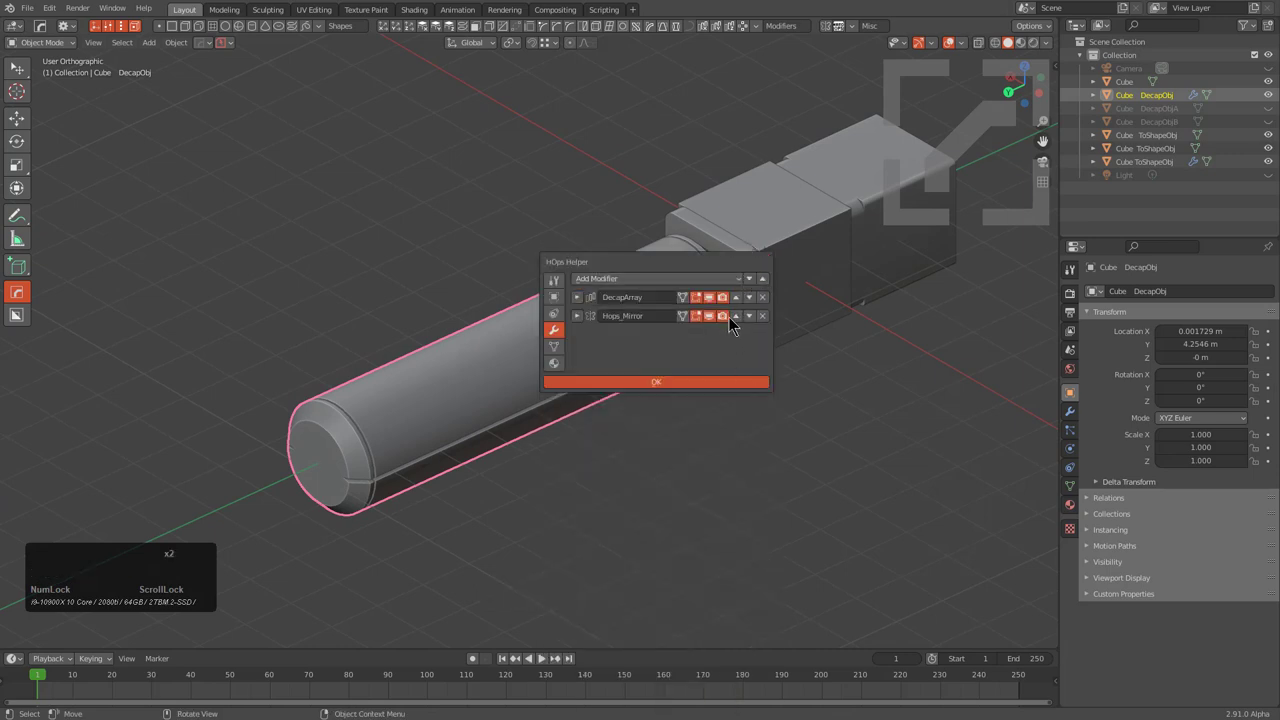
{"action": "middle_click", "coordinate": [605, 394]}
{"action": "key", "text": "alt+x"}
Step: Adjust the tube's array count in the Modifier properties panel
{"action": "middle_click", "coordinate": [594, 389]}
{"action": "middle_click", "coordinate": [671, 383]}
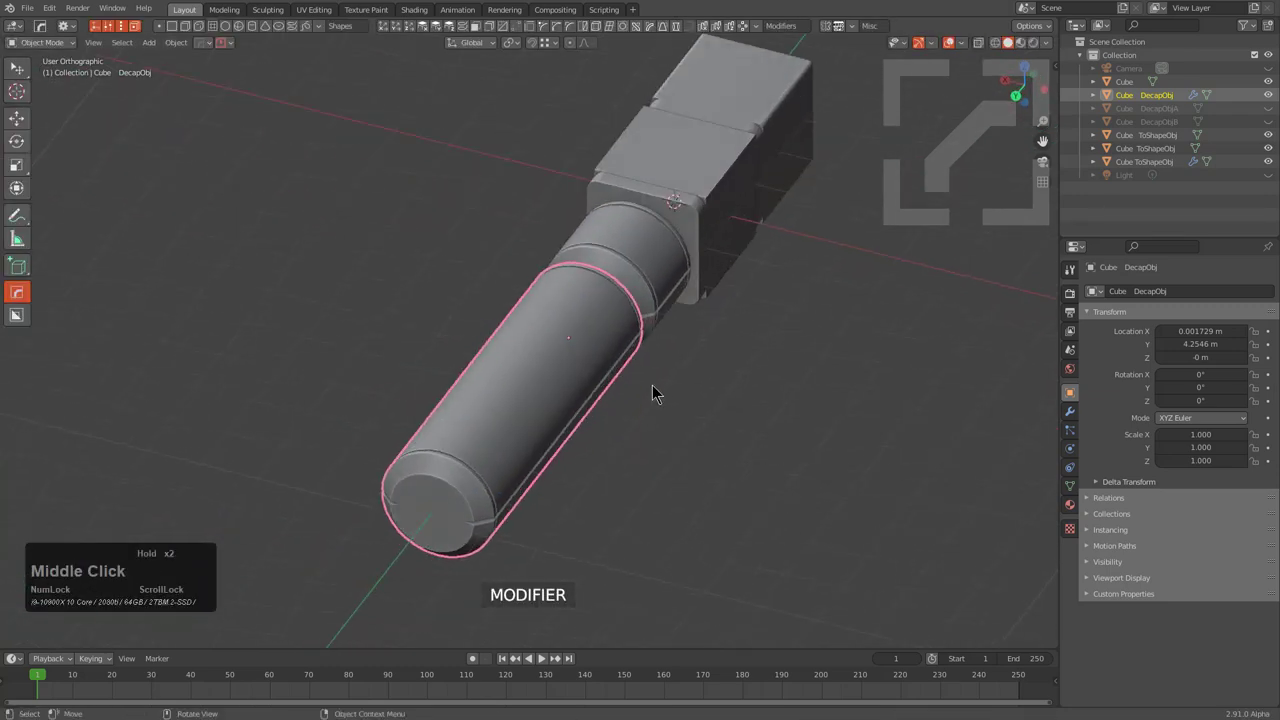
{"action": "left_click", "coordinate": [1073, 417]}
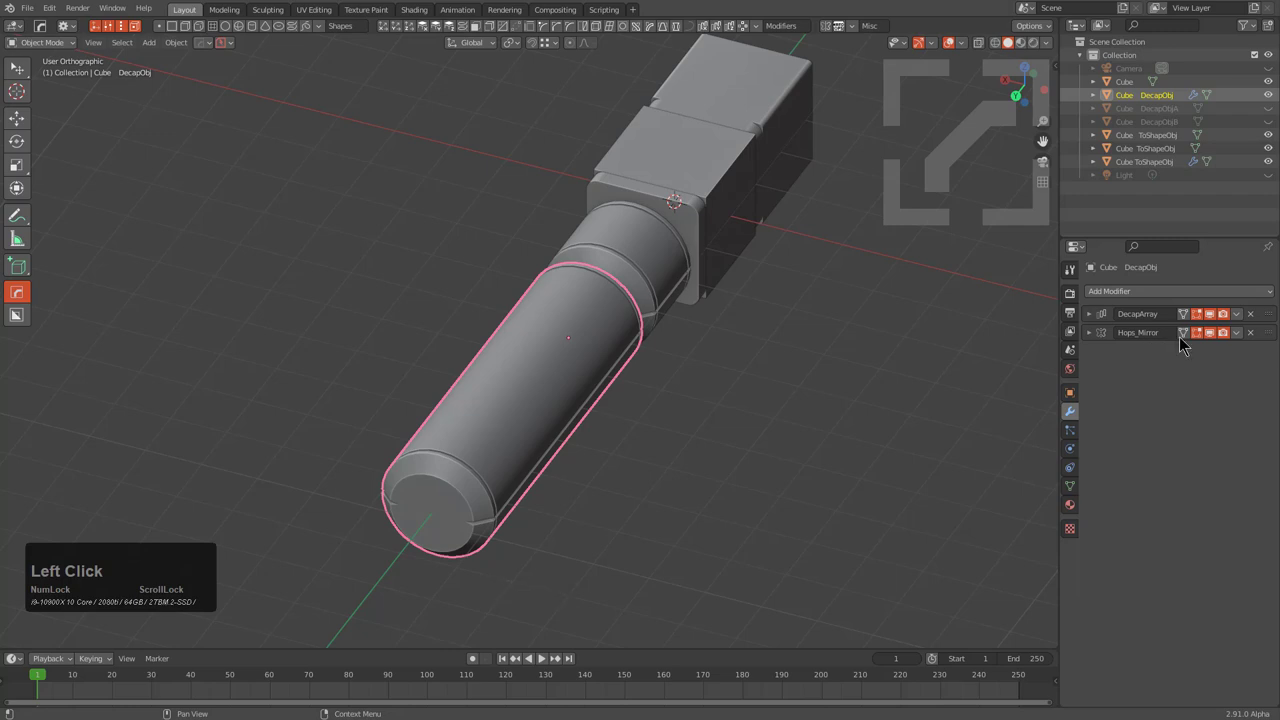
{"action": "left_click", "coordinate": [1219, 340]}
{"action": "double_click", "coordinate": [1219, 340]}
{"action": "double_click", "coordinate": [1219, 340]}
{"action": "left_click_drag", "start_coordinate": [559, 408], "coordinate": [556, 368]}
{"action": "scroll", "scroll_direction": "up", "scroll_amount": 3}
Step: Duplicate the arrayed, mirrored tube into Cube DecapObj.001 and shift the copy sideways
{"action": "middle_click", "coordinate": [634, 353]}
{"action": "scroll", "scroll_direction": "down", "scroll_amount": 3}
{"action": "middle_click", "coordinate": [683, 397]}
{"action": "middle_click", "coordinate": [682, 371]}
{"action": "middle_click", "coordinate": [423, 362]}
{"action": "left_click", "coordinate": [522, 374]}
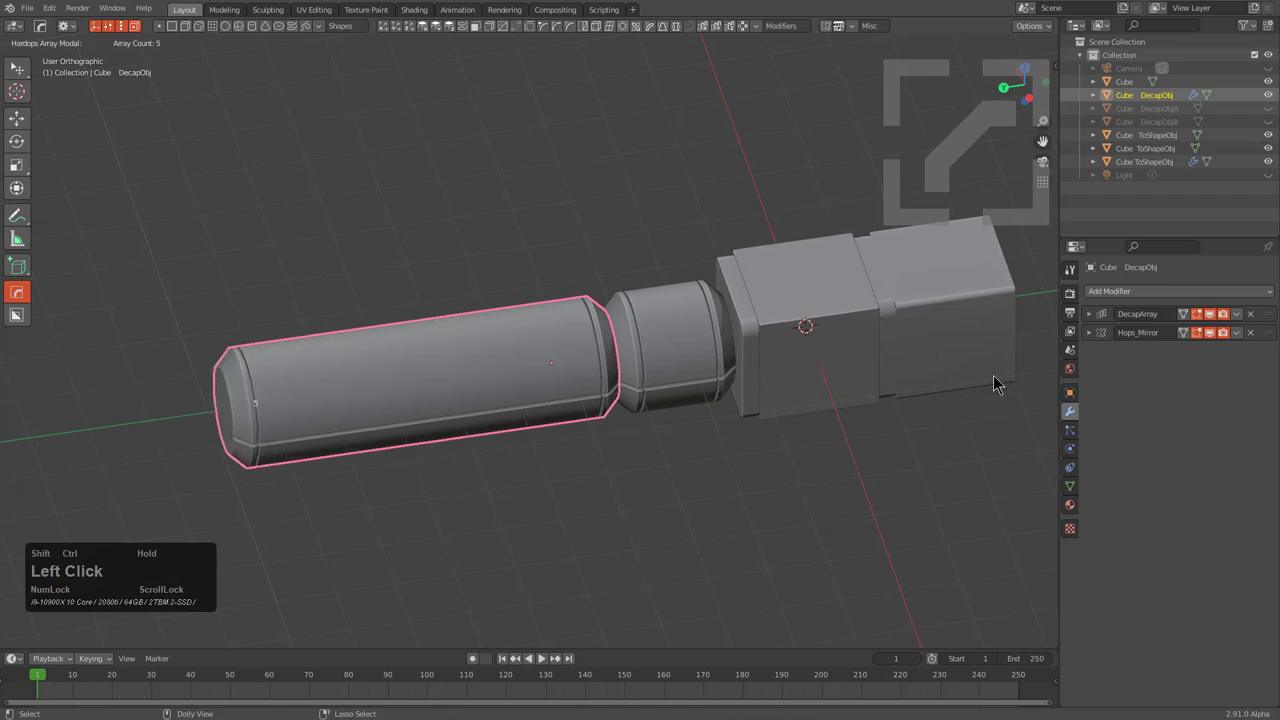
{"action": "scroll", "scroll_direction": "down", "scroll_amount": 3}
{"action": "middle_click", "coordinate": [643, 429]}
{"action": "key", "text": "shift+d"}
{"action": "key", "text": "y"}
{"action": "left_click", "coordinate": [581, 426]}
{"action": "middle_click", "coordinate": [598, 394]}
{"action": "scroll", "scroll_direction": "up", "scroll_amount": 3}
{"action": "middle_click", "coordinate": [649, 355]}
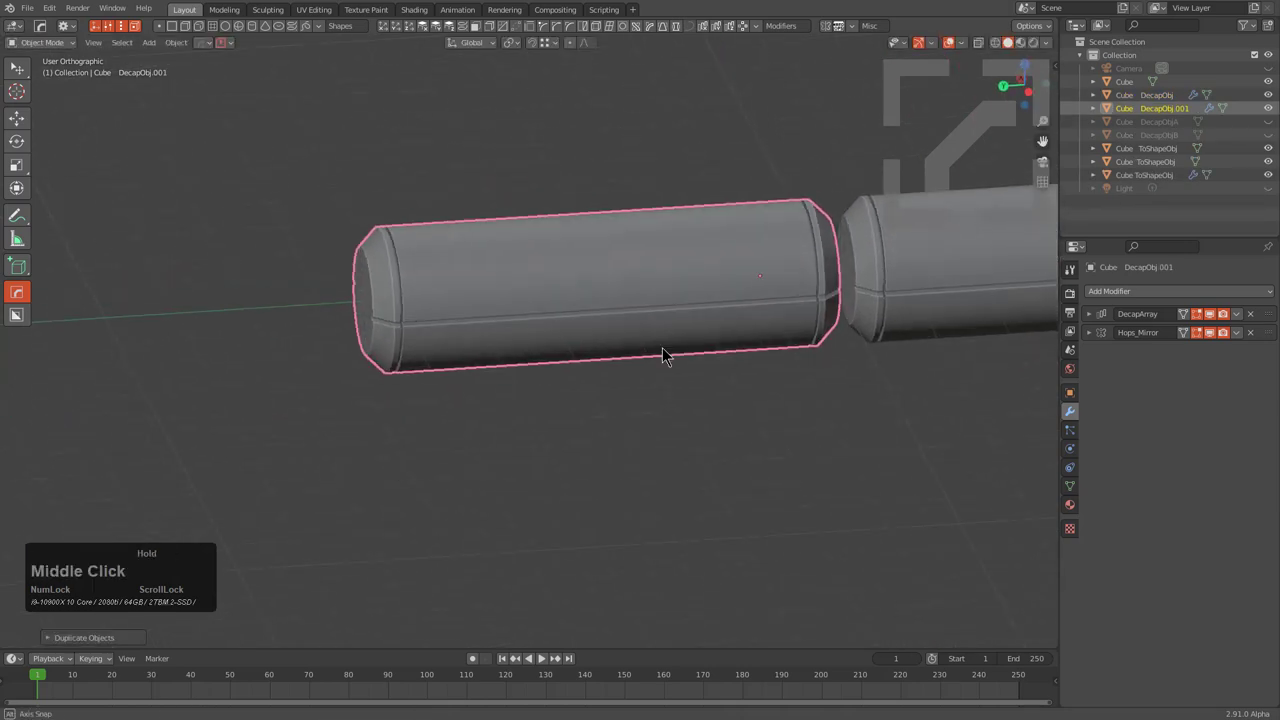
{"action": "middle_click", "coordinate": [732, 352]}
Step: Add a new Cube.001 mesh to the scene from the Shift+A Mesh list
{"action": "scroll", "scroll_direction": "down", "scroll_amount": 3}
{"action": "key", "text": "shift+a"}
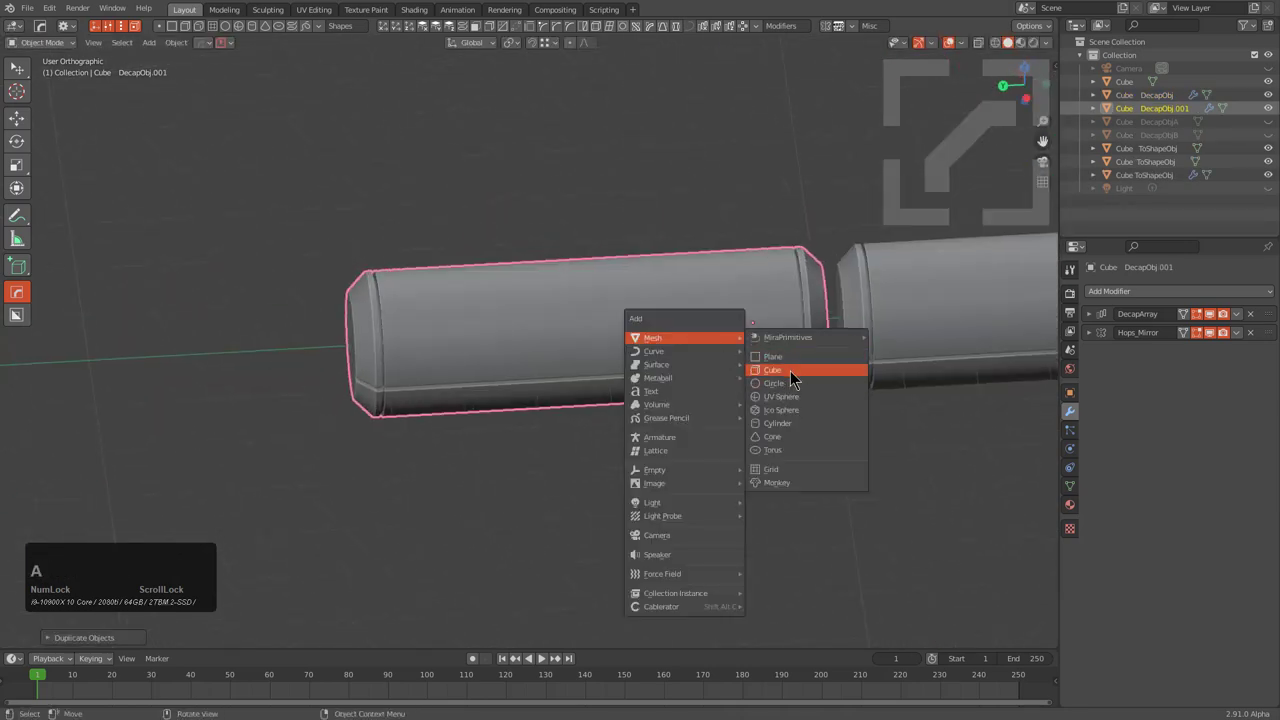
{"action": "left_click", "coordinate": [794, 375]}
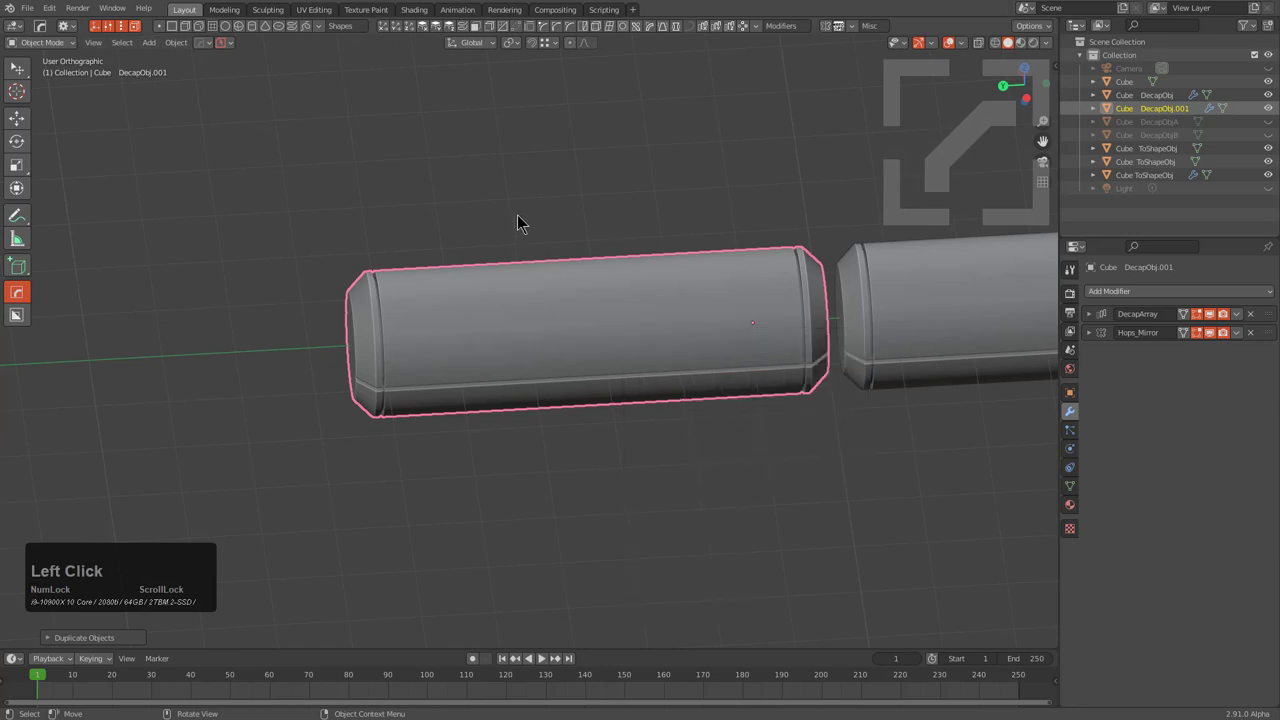
{"action": "scroll", "scroll_direction": "down", "scroll_amount": 3}
{"action": "middle_click", "coordinate": [761, 356]}
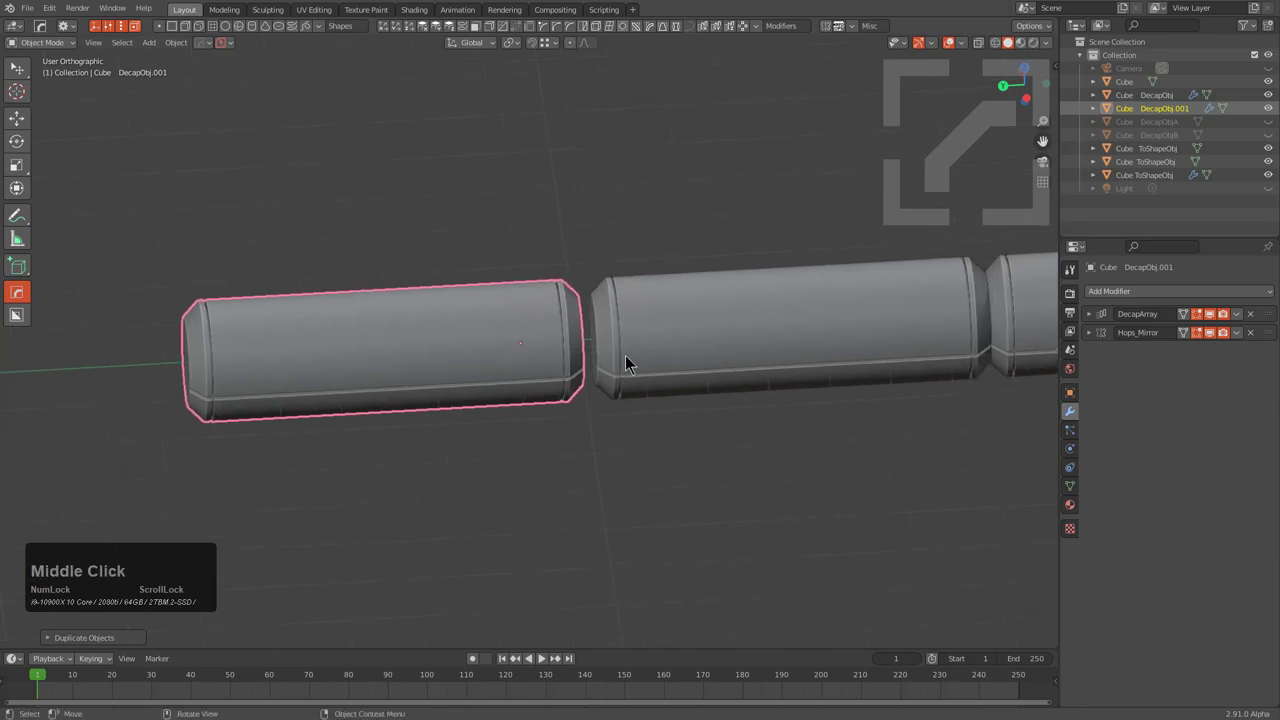
{"action": "key", "text": "shift+a"}
{"action": "left_click", "coordinate": [720, 392]}
{"action": "scroll", "scroll_direction": "down", "scroll_amount": 3}
{"action": "middle_click", "coordinate": [746, 380]}
{"action": "scroll", "scroll_direction": "up", "scroll_amount": 3}
{"action": "scroll", "scroll_direction": "up", "scroll_amount": 3}
{"action": "middle_click", "coordinate": [394, 356]}
Step: Move the new cube along Y over the tube's far end
{"action": "key", "text": "g"}
{"action": "key", "text": "x"}
{"action": "key", "text": "y"}
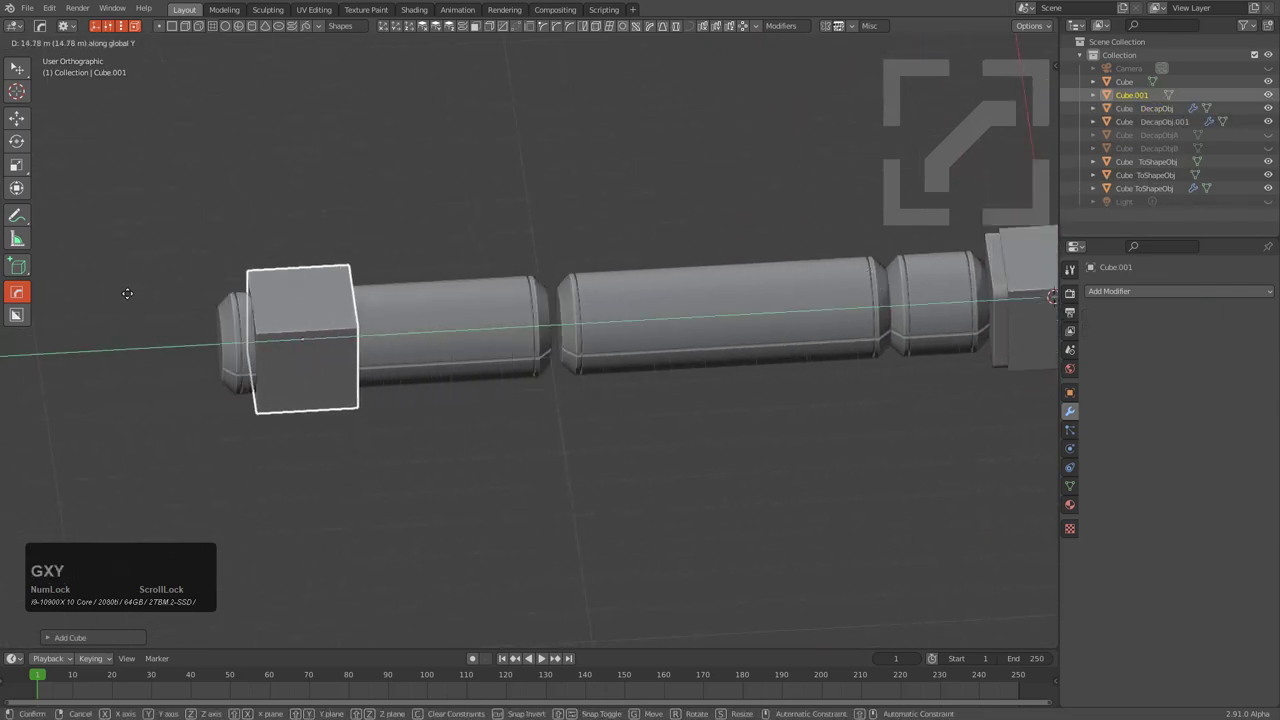
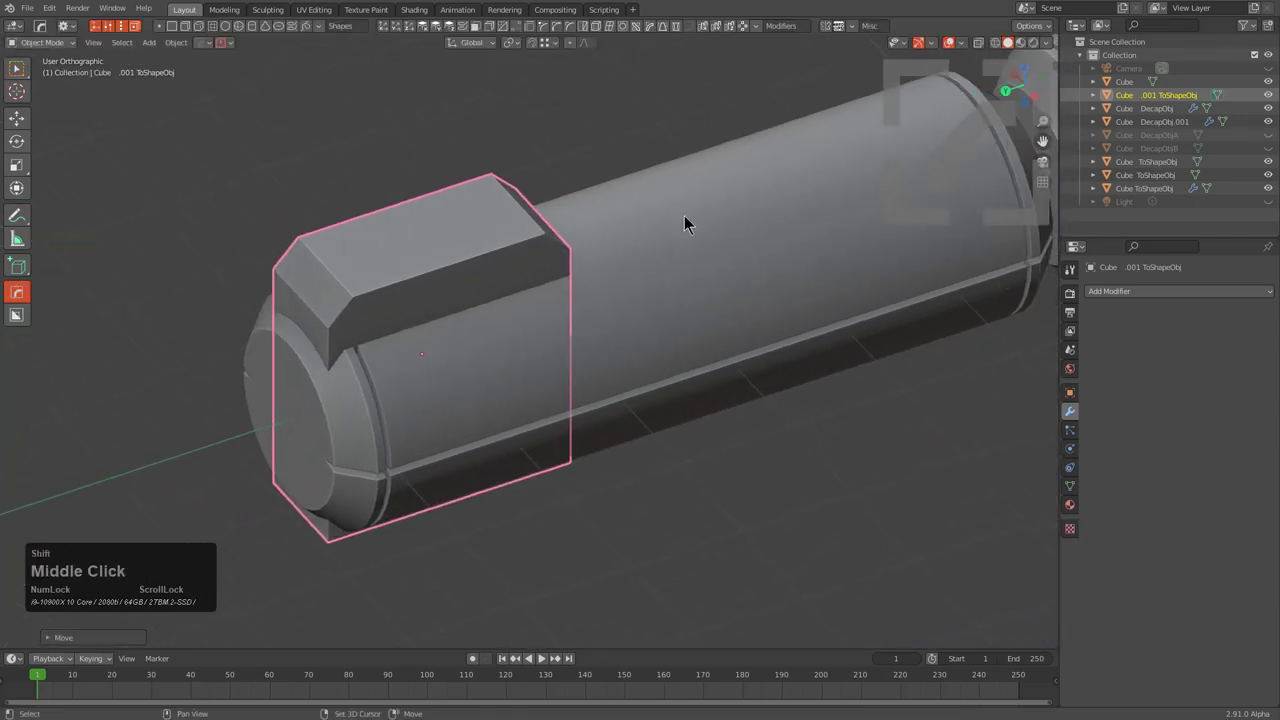
Step: Select the tube together with the chamfered ToShapeObj block and bring up the Hard Ops boolean options
{"action": "left_click", "coordinate": [692, 222]}
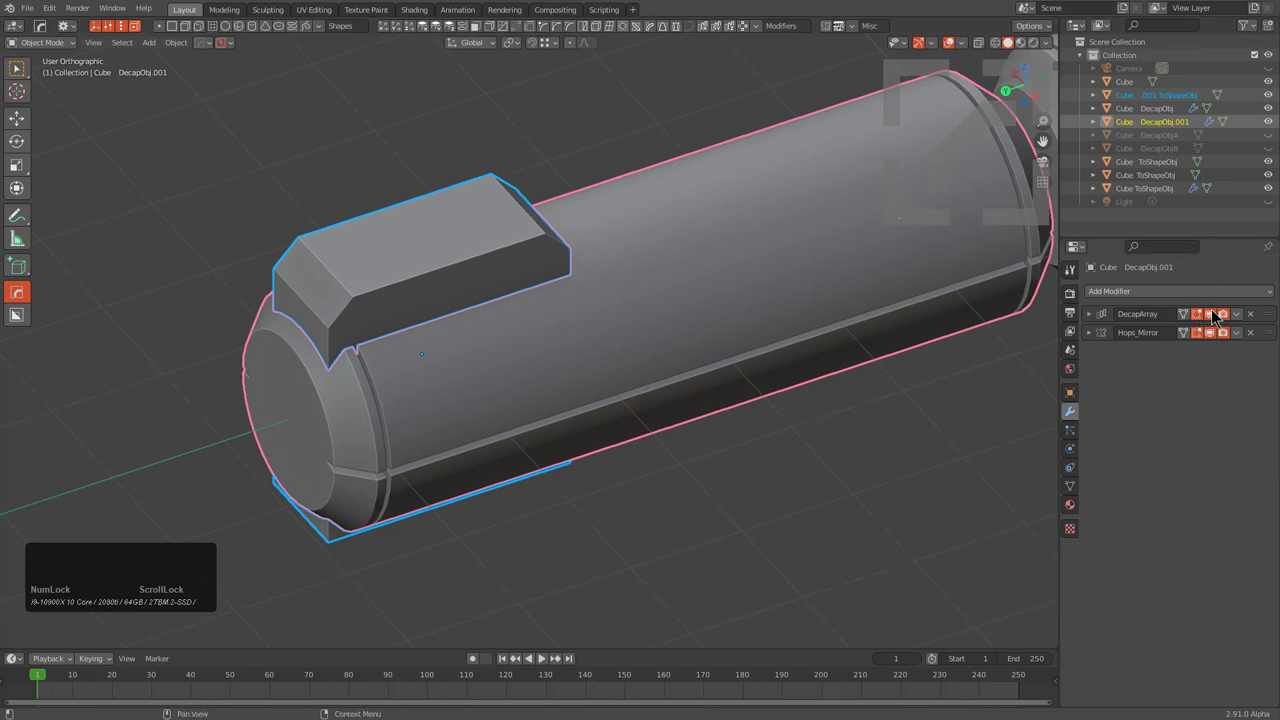
{"action": "left_click", "coordinate": [1228, 316]}
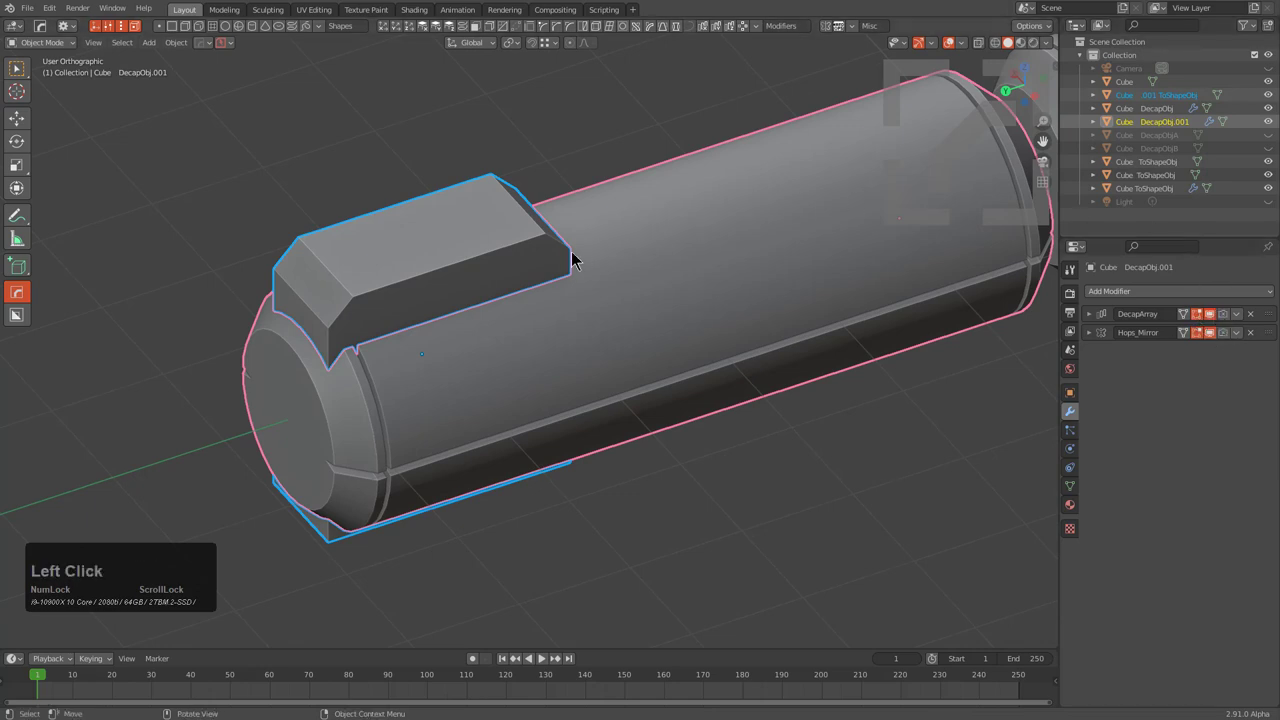
{"action": "key", "text": "q"}
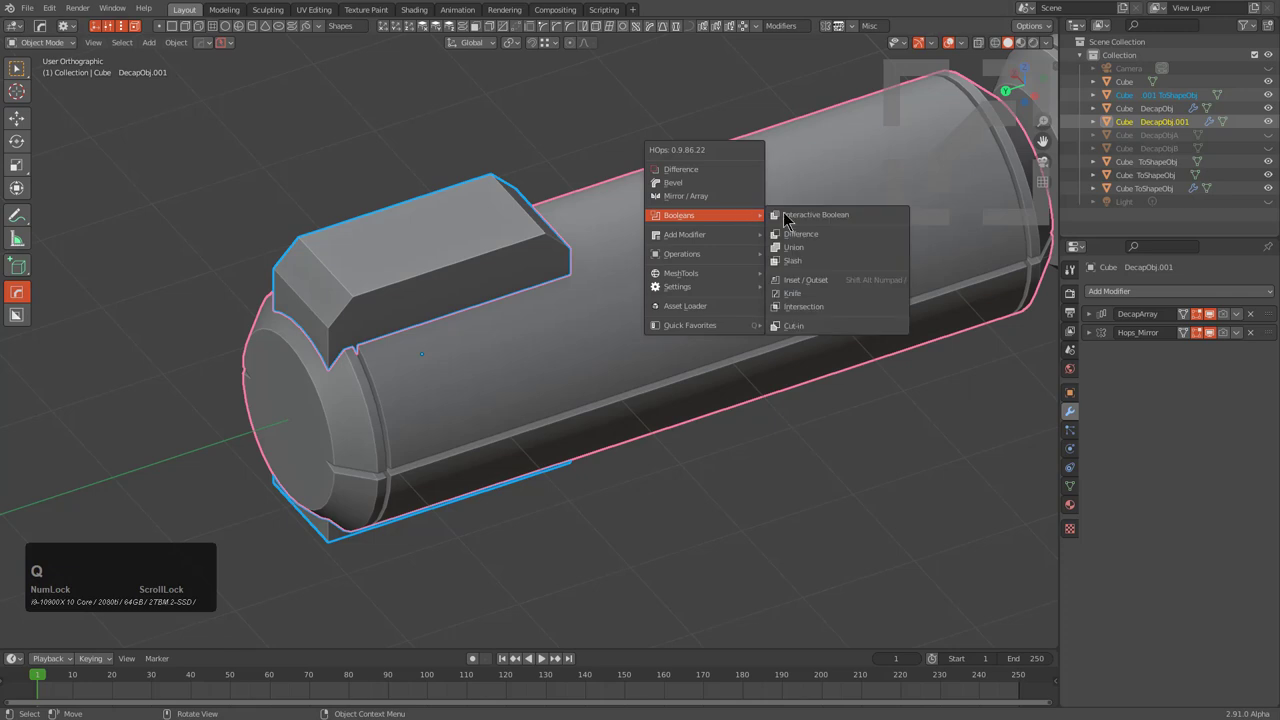
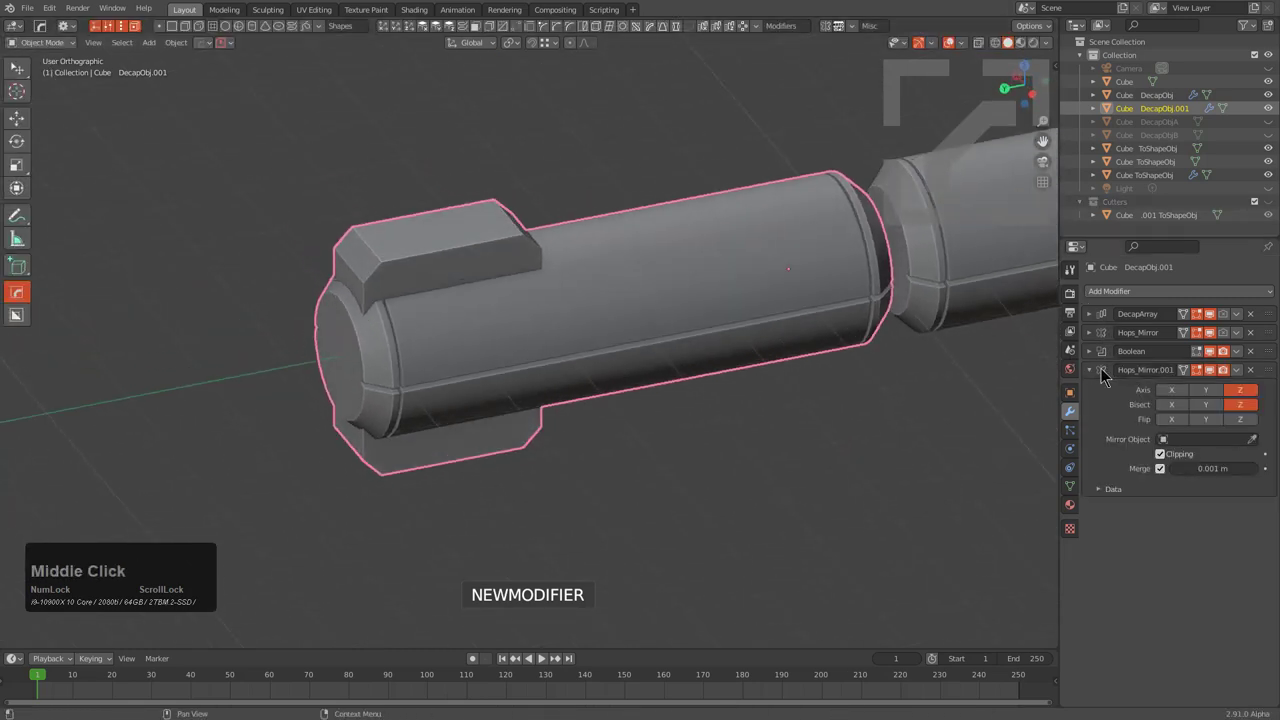
Step: Box-cut a rectangular slot into the top block and bevel its corners
{"action": "left_click", "coordinate": [1087, 375]}
{"action": "middle_click", "coordinate": [510, 327]}
{"action": "scroll", "scroll_direction": "up", "scroll_amount": 3}
{"action": "key", "text": "d"}
{"action": "key", "text": "alt+w"}
{"action": "left_click", "coordinate": [429, 266]}
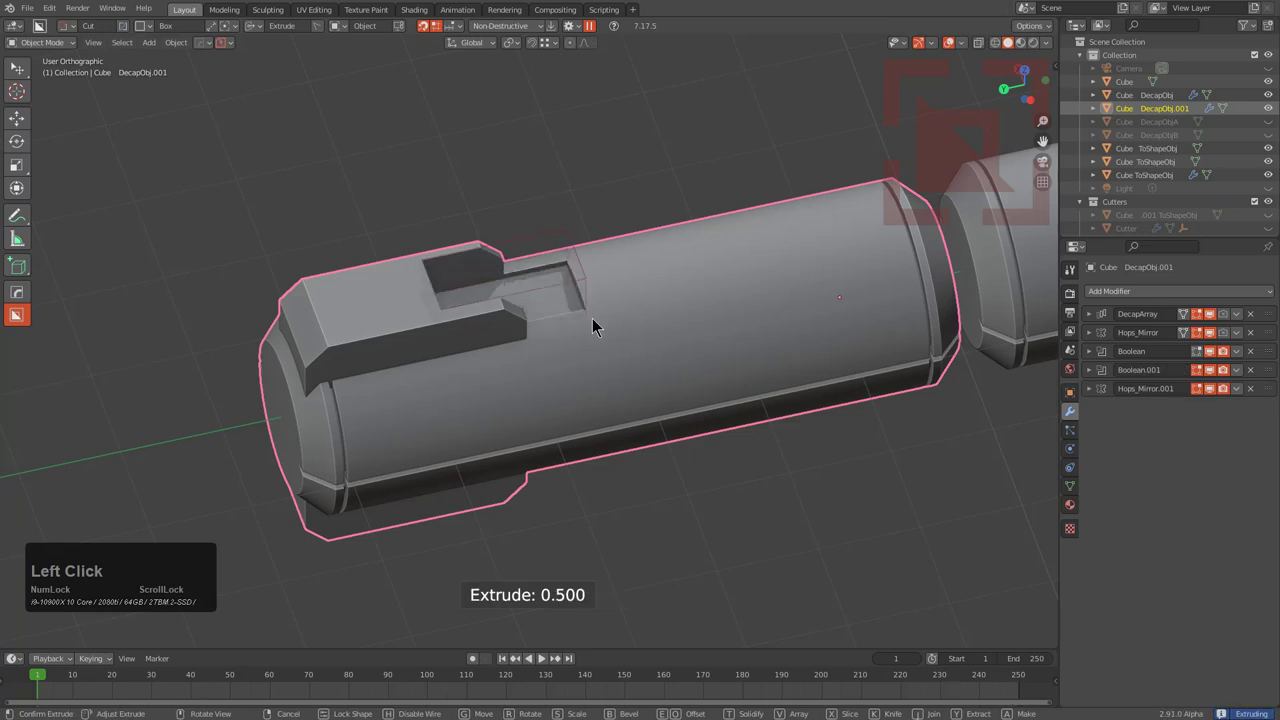
{"action": "key", "text": "b"}
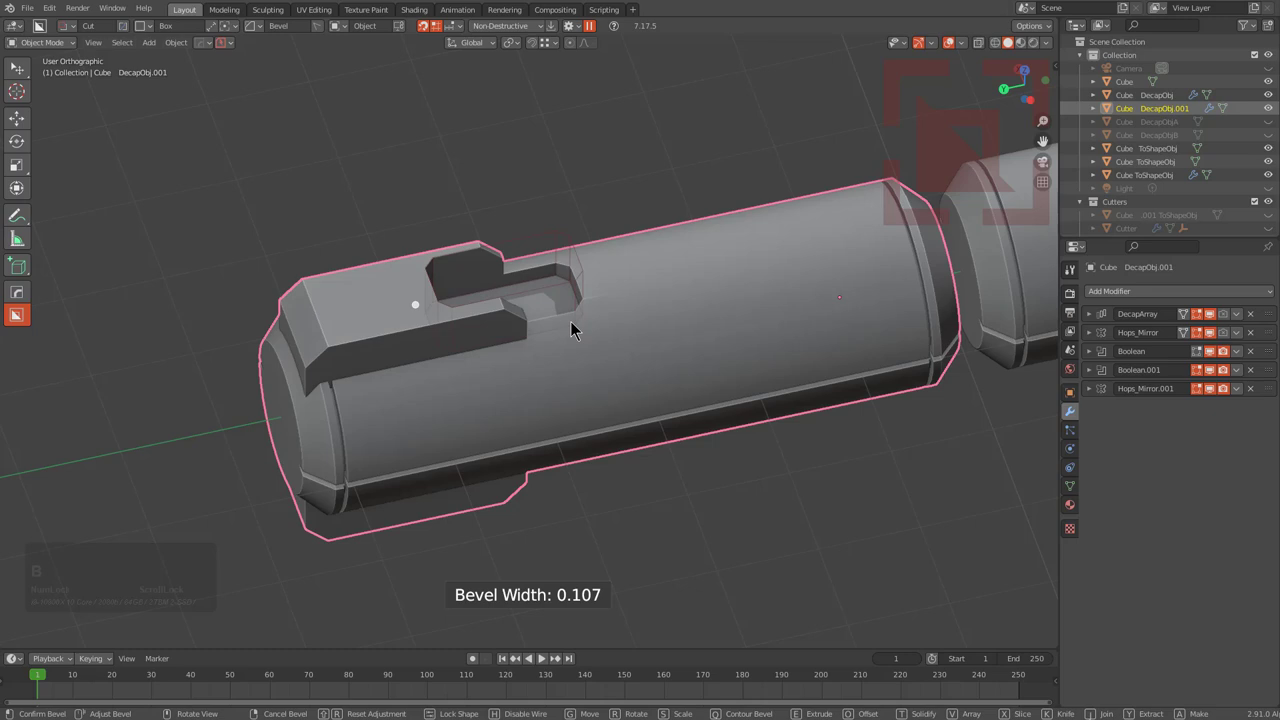
Step: Cut across the end of the block and set how deep the cut goes
{"action": "middle_click", "coordinate": [380, 368]}
{"action": "scroll", "scroll_direction": "up", "scroll_amount": 3}
{"action": "left_click", "coordinate": [522, 270]}
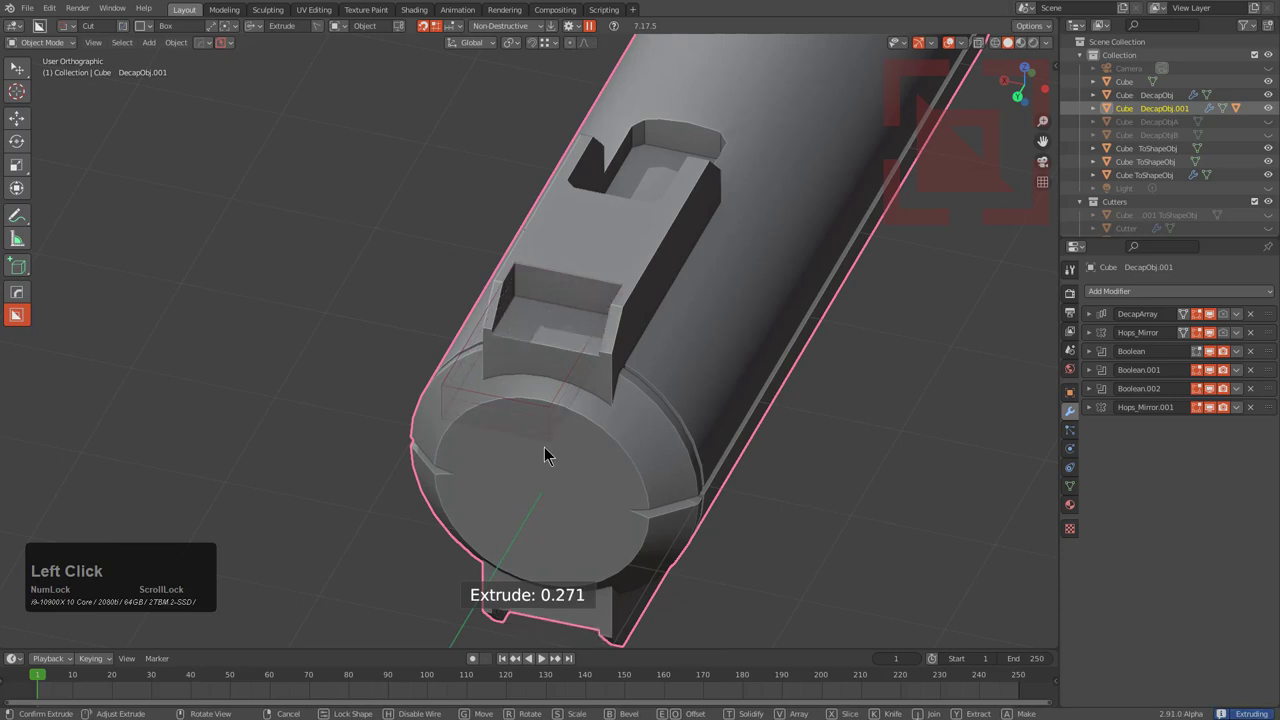
{"action": "key", "text": "b"}
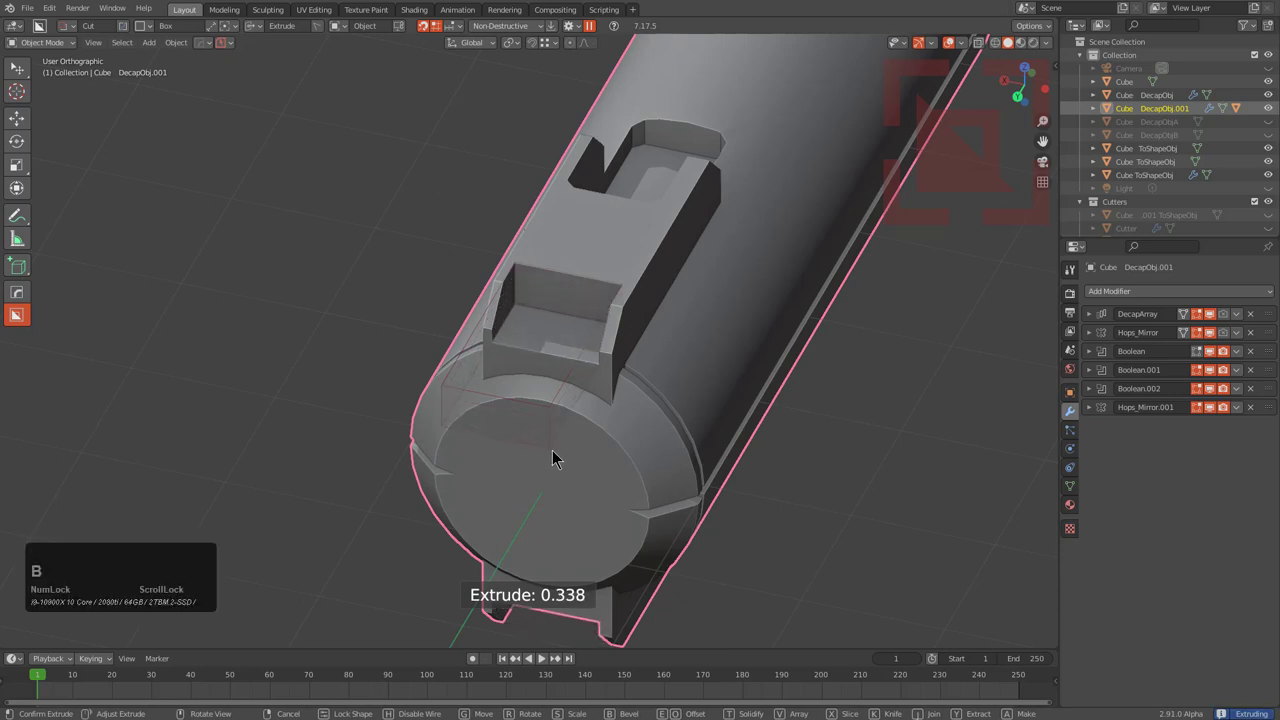
Step: Circle-cut a tapered round bore into the tube's end face and lock its shape
{"action": "key", "text": "d"}
{"action": "left_click", "coordinate": [566, 427]}
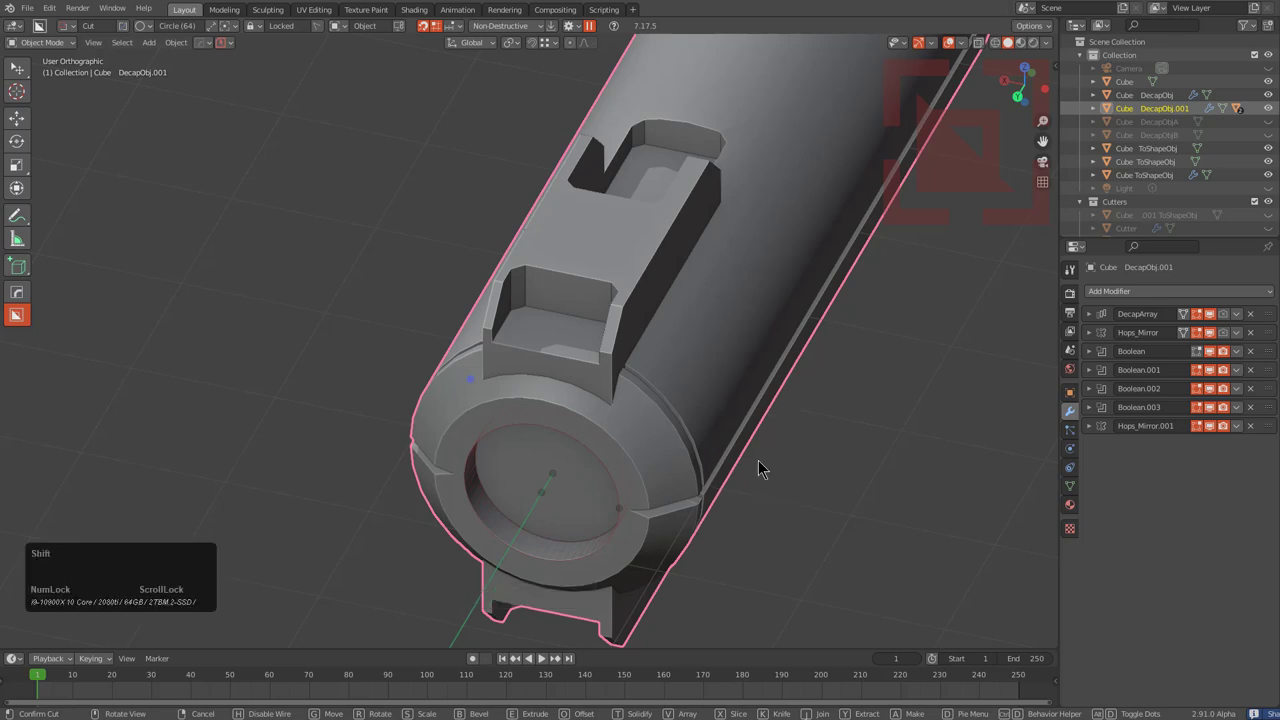
{"action": "key", "text": "t"}
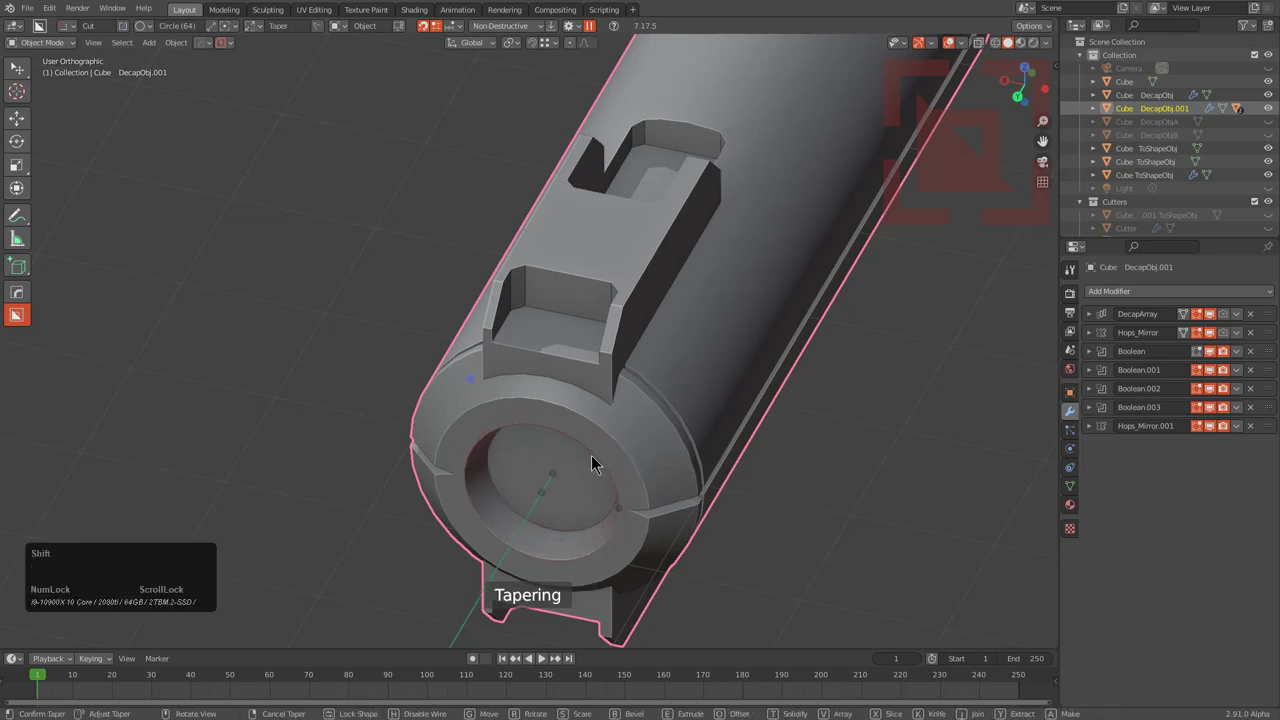
{"action": "left_click", "coordinate": [567, 459]}
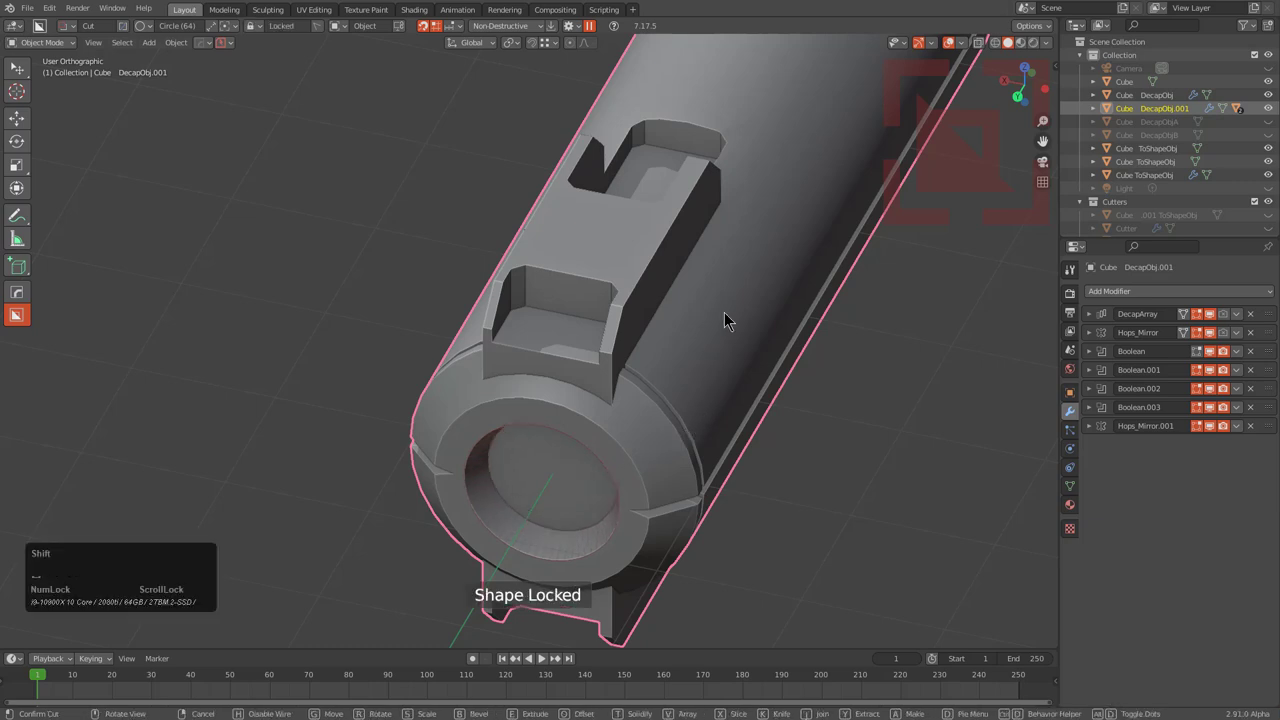
{"action": "scroll", "scroll_direction": "down", "scroll_amount": 3}
{"action": "middle_click", "coordinate": [676, 397]}
{"action": "scroll", "scroll_direction": "down", "scroll_amount": 3}
{"action": "middle_click", "coordinate": [650, 373]}
{"action": "left_click", "coordinate": [585, 35]}
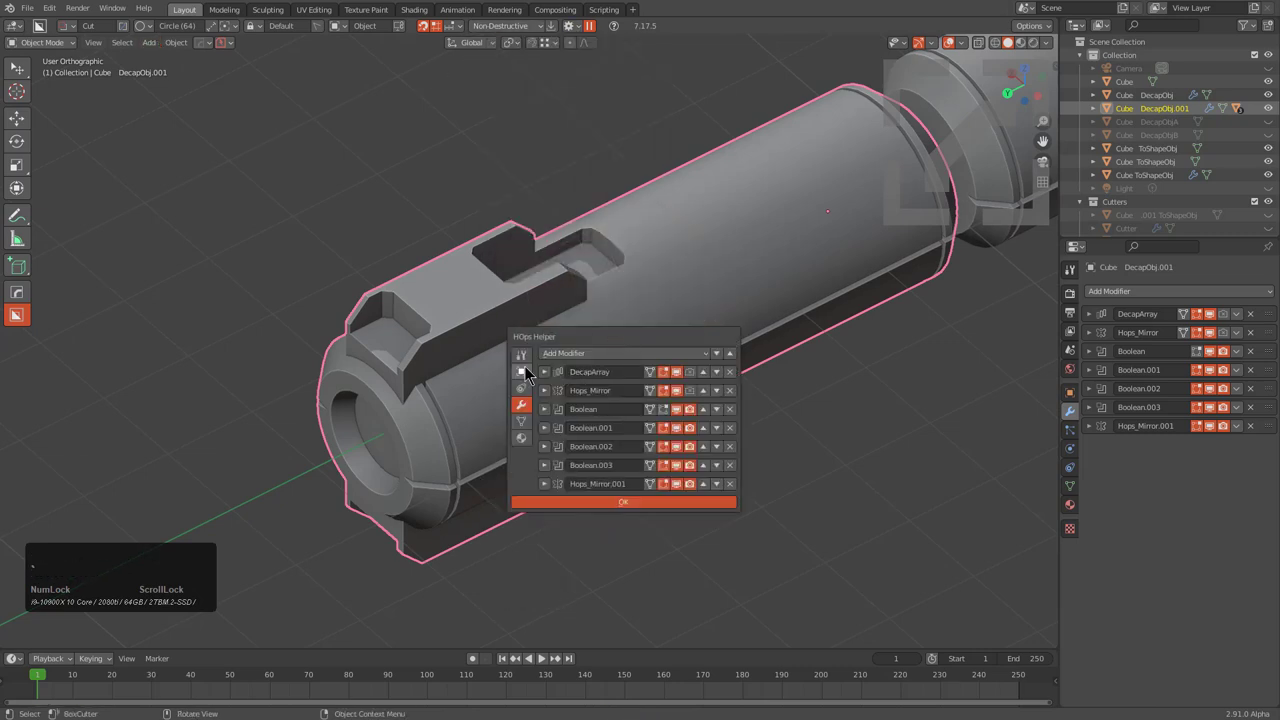
Step: Review the frame's boolean modifiers in the HOps and Bevel helper lists, first boolean on Exact
{"action": "left_click", "coordinate": [530, 360]}
{"action": "left_click", "coordinate": [587, 573]}
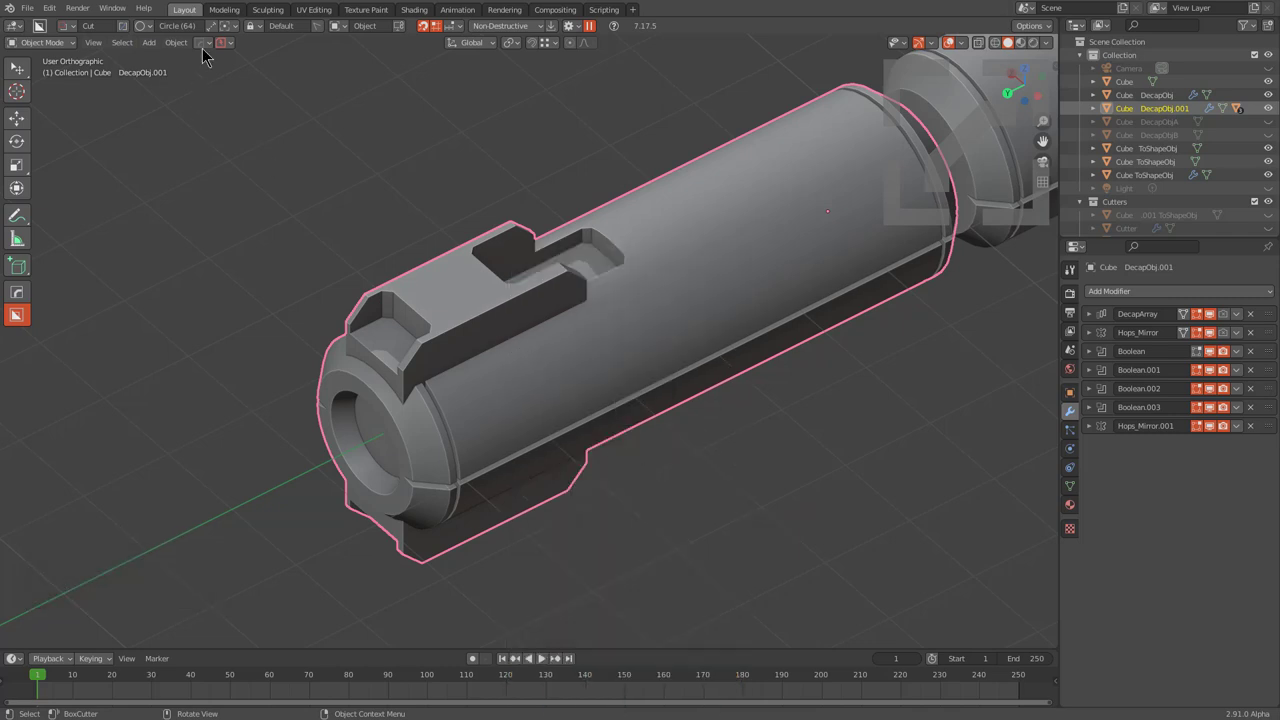
{"action": "left_click", "coordinate": [206, 48]}
{"action": "left_click", "coordinate": [241, 77]}
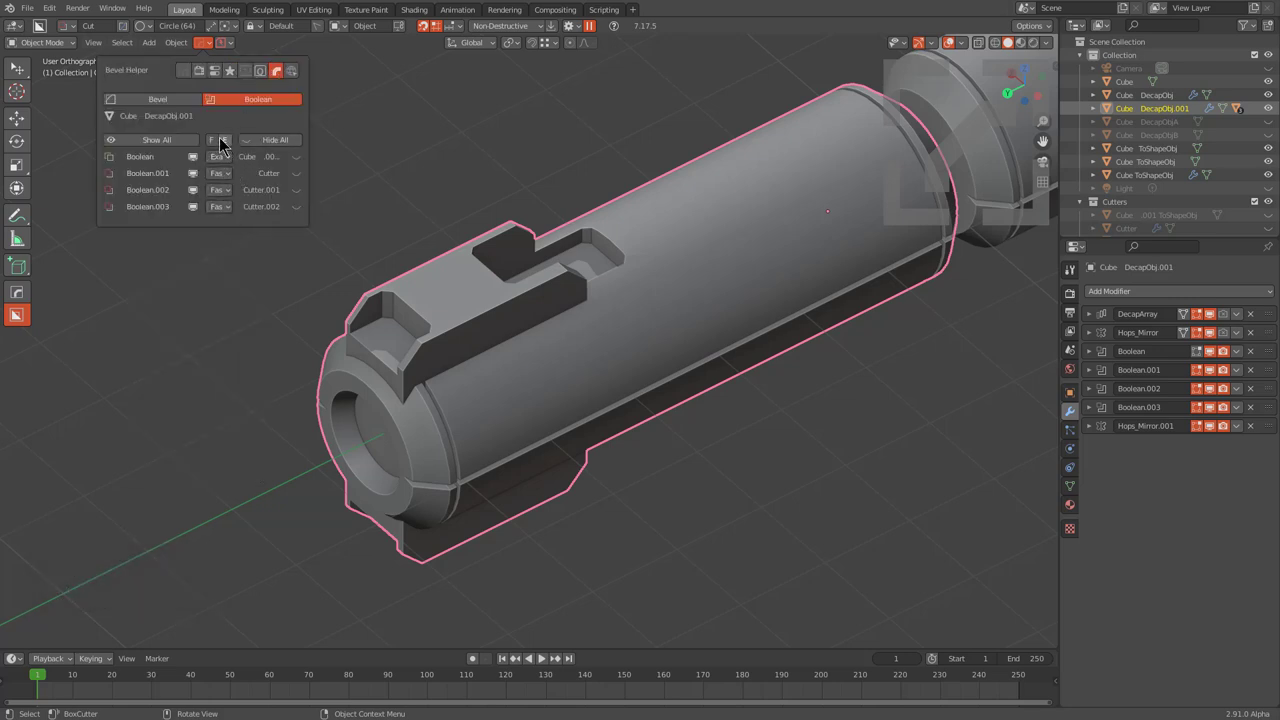
{"action": "left_click", "coordinate": [220, 142]}
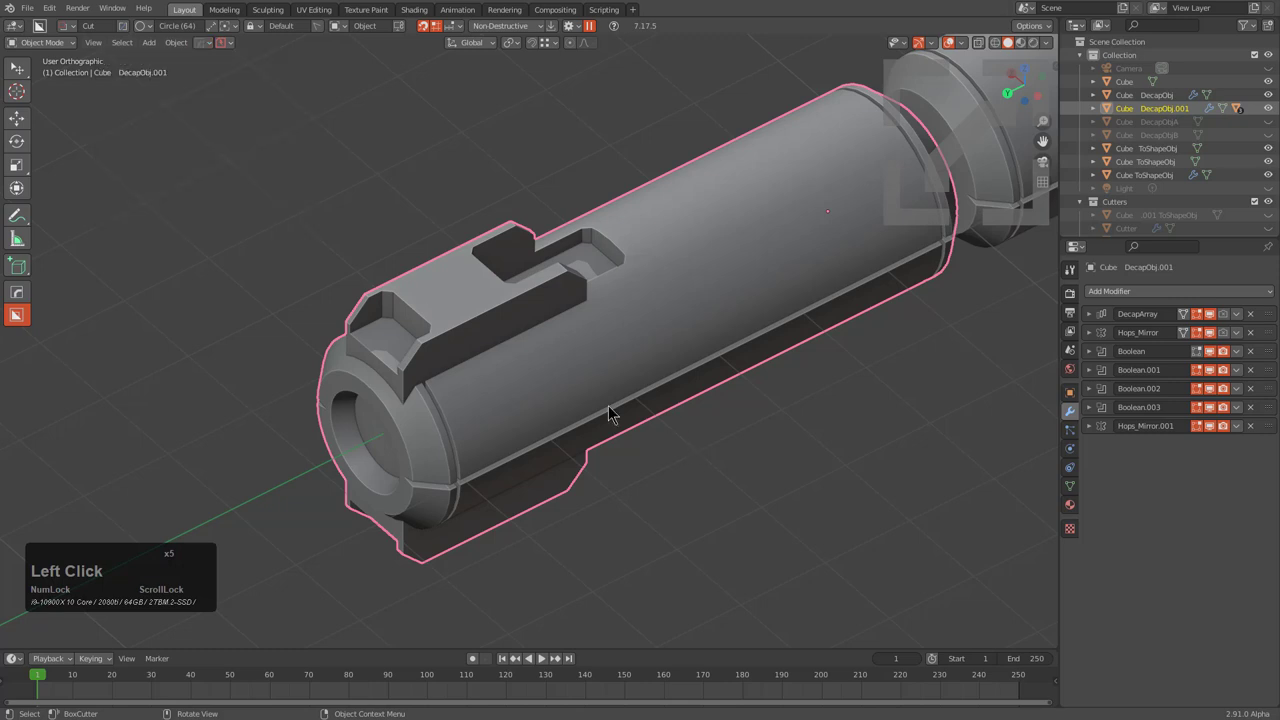
Step: Begin drawing a small round hole cut on the top block
{"action": "scroll", "scroll_direction": "up", "scroll_amount": 3}
{"action": "middle_click", "coordinate": [502, 363]}
{"action": "left_click", "coordinate": [458, 283]}
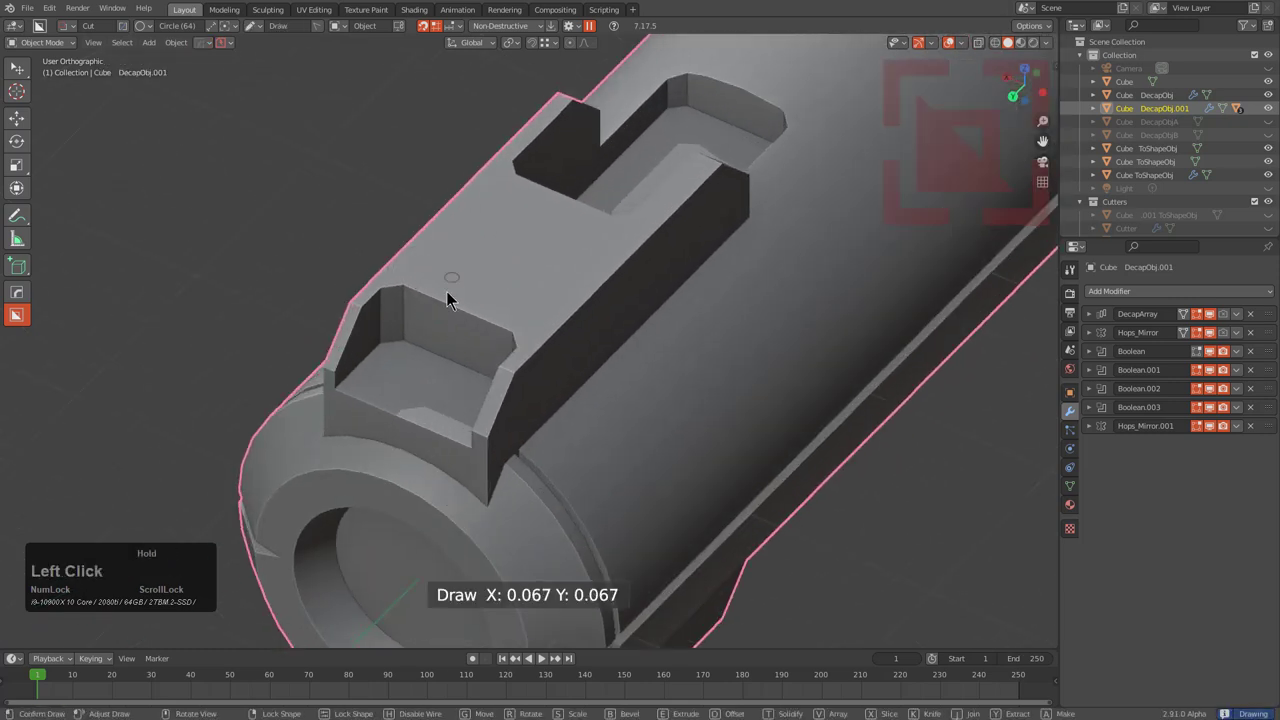
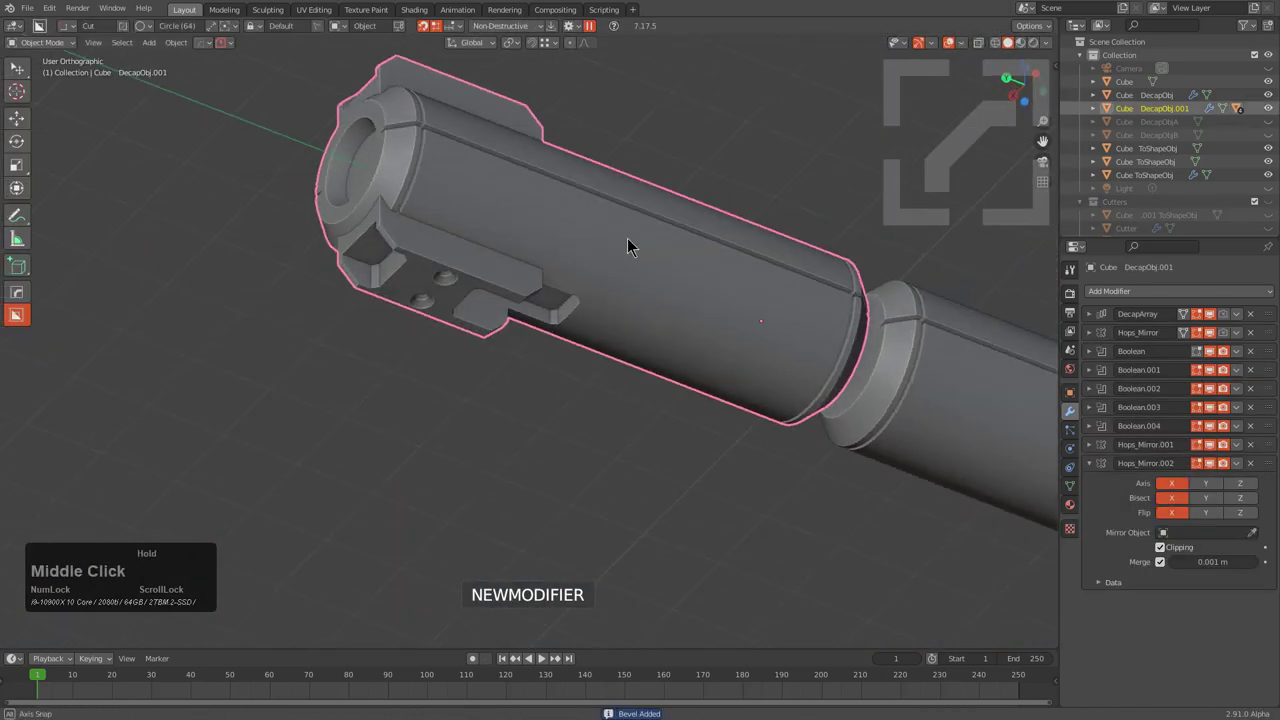
Step: Start a new Decap (qot) slice across the detailed frame and scroll its position
{"action": "scroll", "scroll_direction": "down", "scroll_amount": 3}
{"action": "middle_click", "coordinate": [779, 390]}
{"action": "middle_click", "coordinate": [621, 347]}
{"action": "scroll", "scroll_direction": "up", "scroll_amount": 3}
{"action": "middle_click", "coordinate": [482, 415]}
{"action": "key", "text": "q"}
{"action": "type", "text": "qot"}
{"action": "scroll", "scroll_direction": "down", "scroll_amount": 3}
{"action": "scroll", "scroll_direction": "down", "scroll_amount": 3}
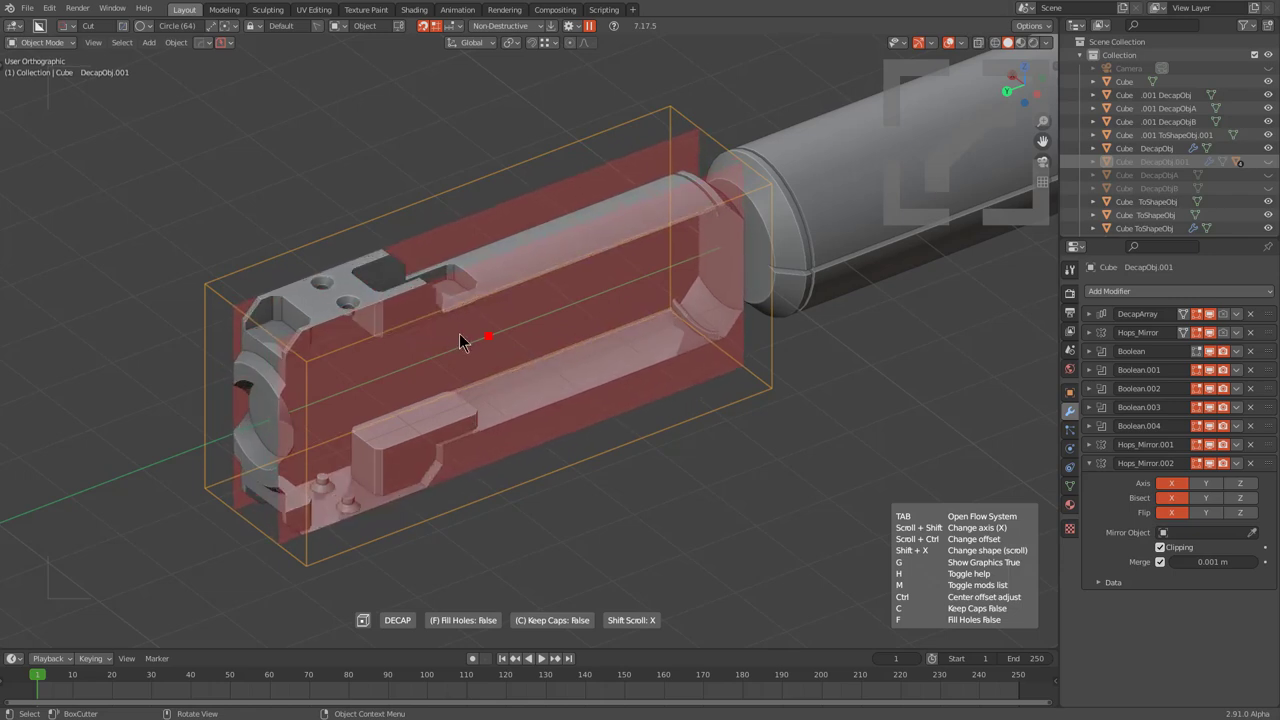
Step: Set the decap to fill holes, slice along the barrel's length, keep caps and exit as an array
{"action": "key", "text": "f"}
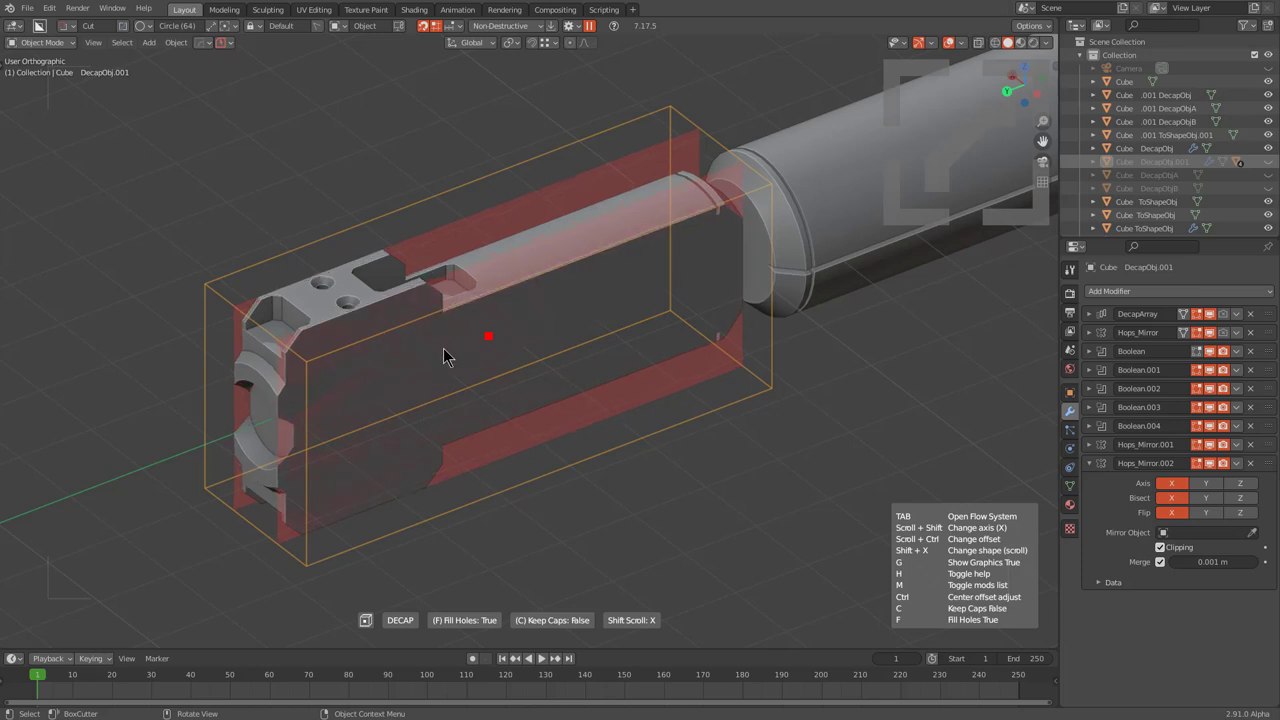
{"action": "key", "text": "x"}
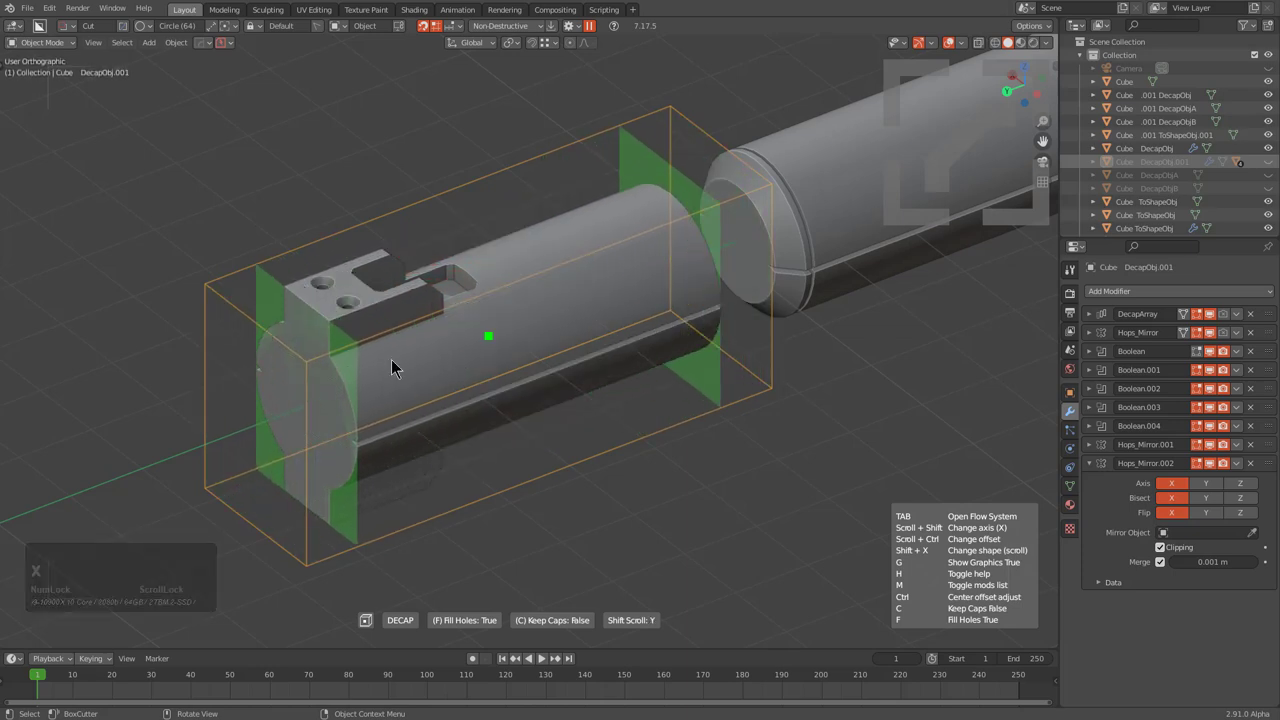
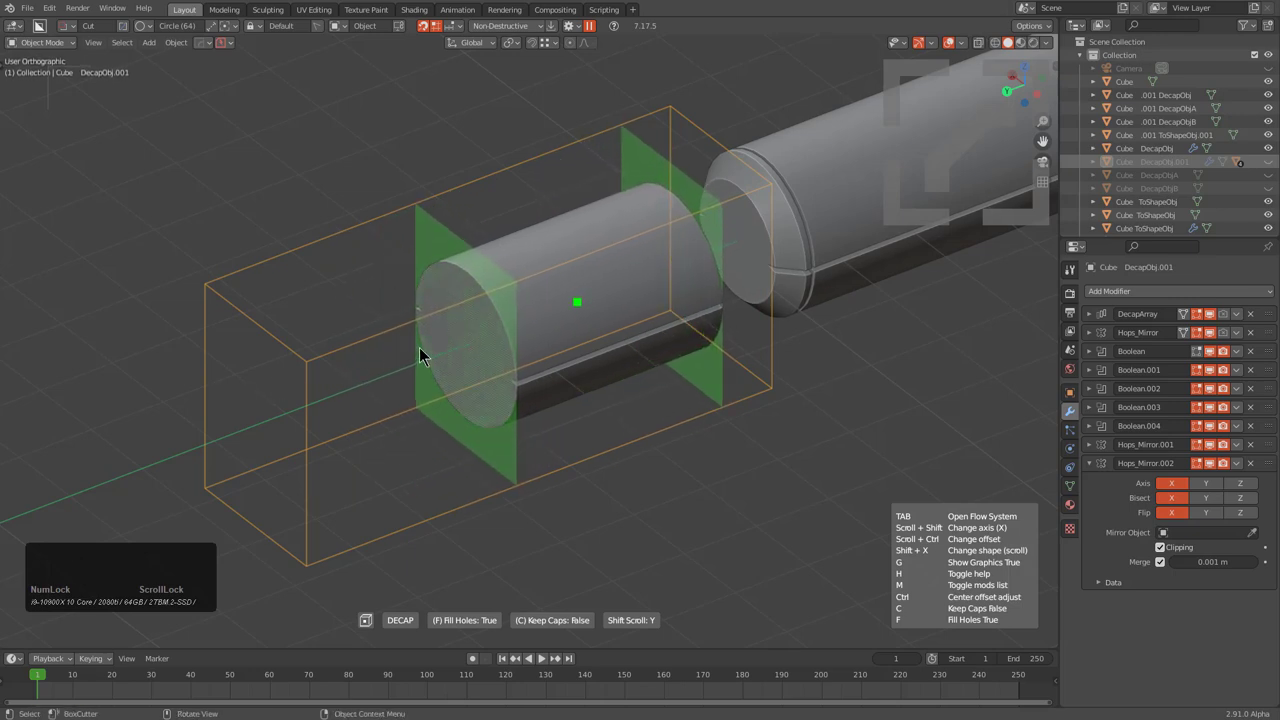
{"action": "key", "text": "c"}
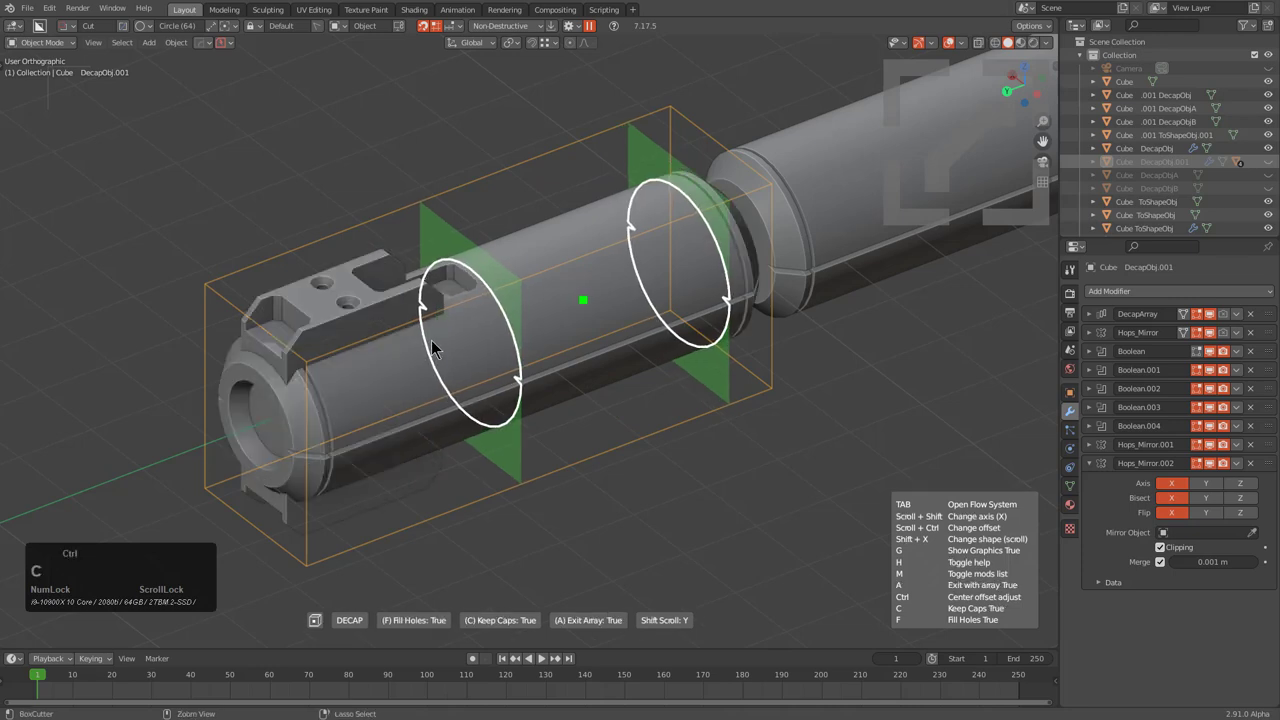
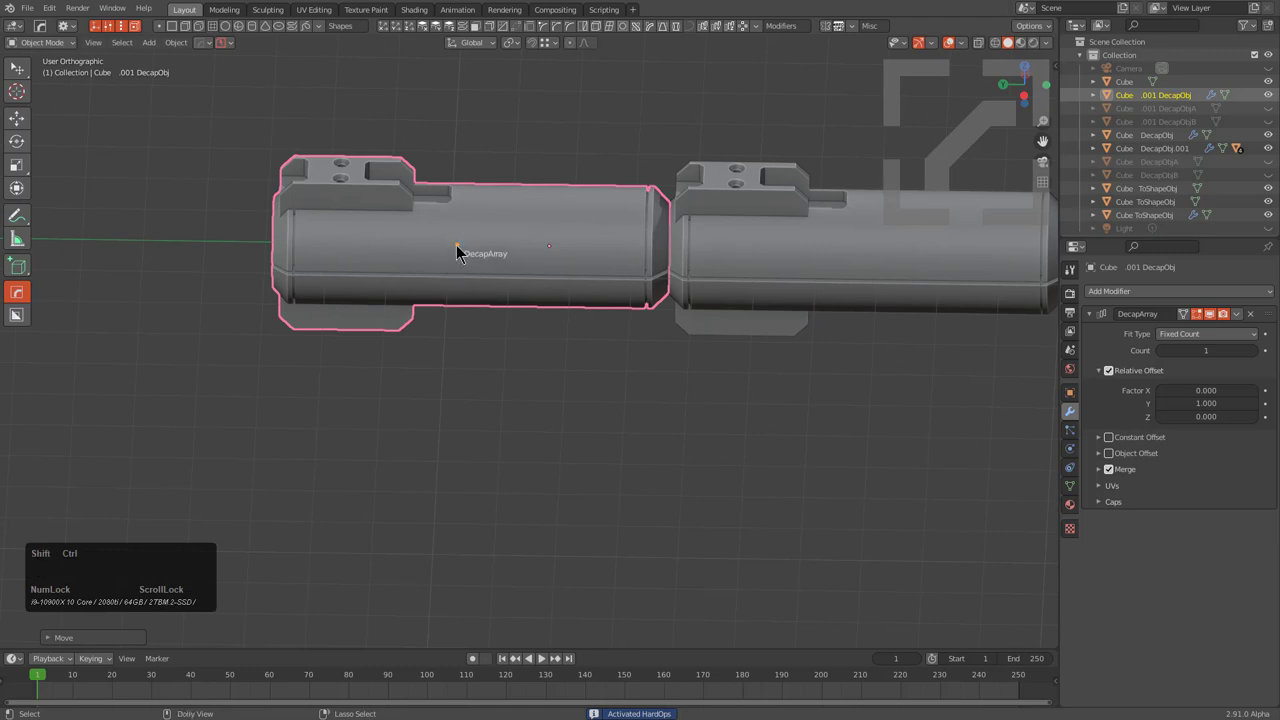
{"action": "left_click_drag", "start_coordinate": [342, 253], "coordinate": [984, 259]}
{"action": "left_click_drag", "start_coordinate": [936, 266], "coordinate": [1023, 287]}
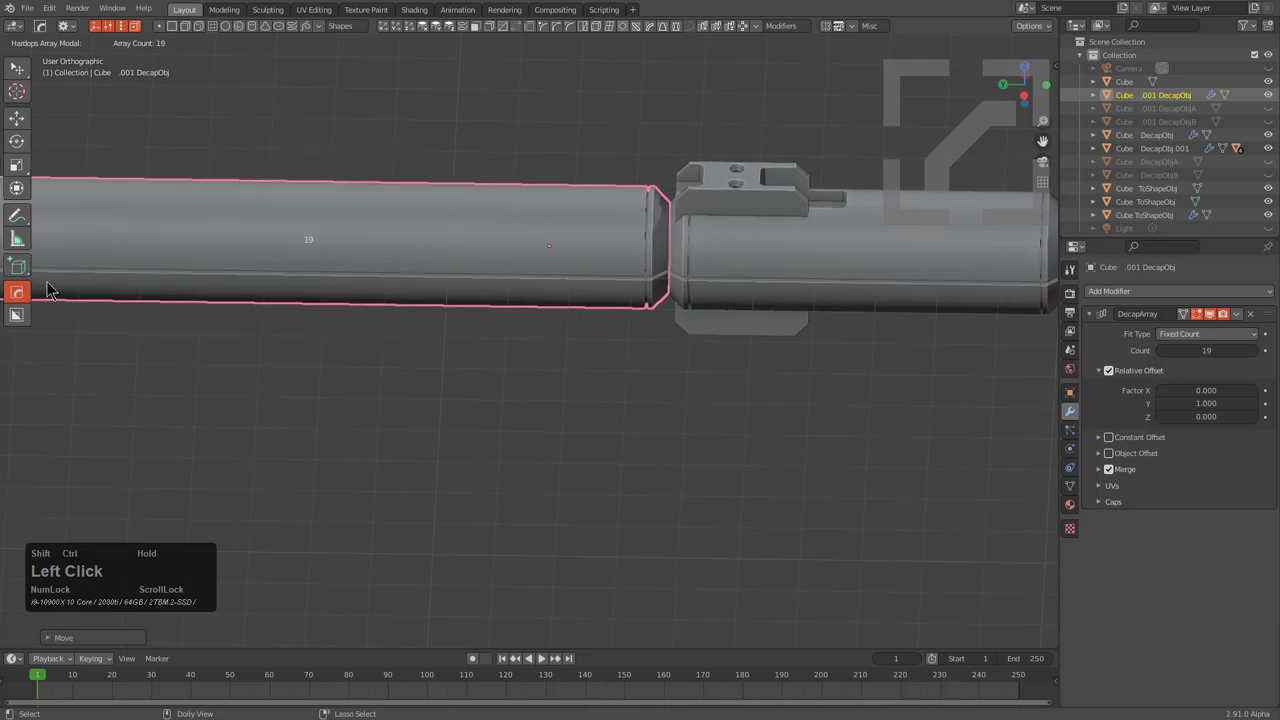
{"action": "left_click_drag", "start_coordinate": [487, 303], "coordinate": [964, 319]}
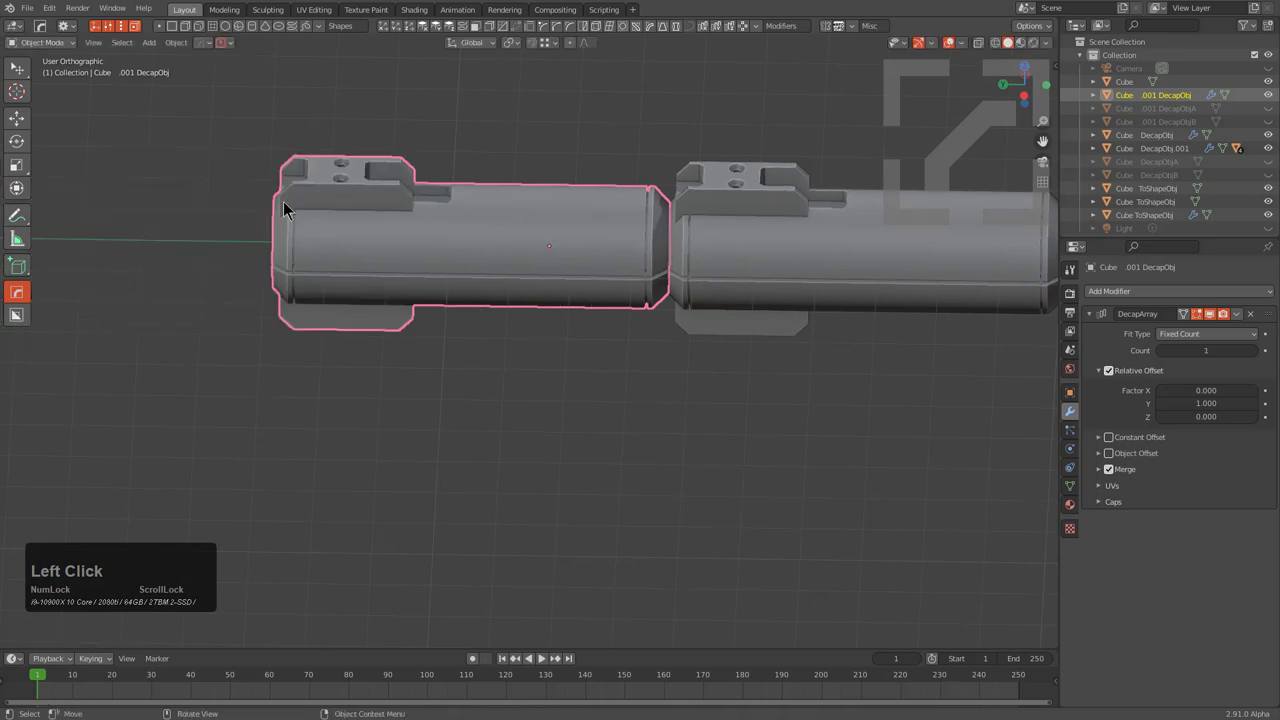
{"action": "middle_click", "coordinate": [557, 284]}
{"action": "scroll", "scroll_direction": "down", "scroll_amount": 3}
{"action": "scroll", "scroll_direction": "up", "scroll_amount": 3}
{"action": "scroll", "scroll_direction": "down", "scroll_amount": 3}
{"action": "middle_click", "coordinate": [789, 386]}
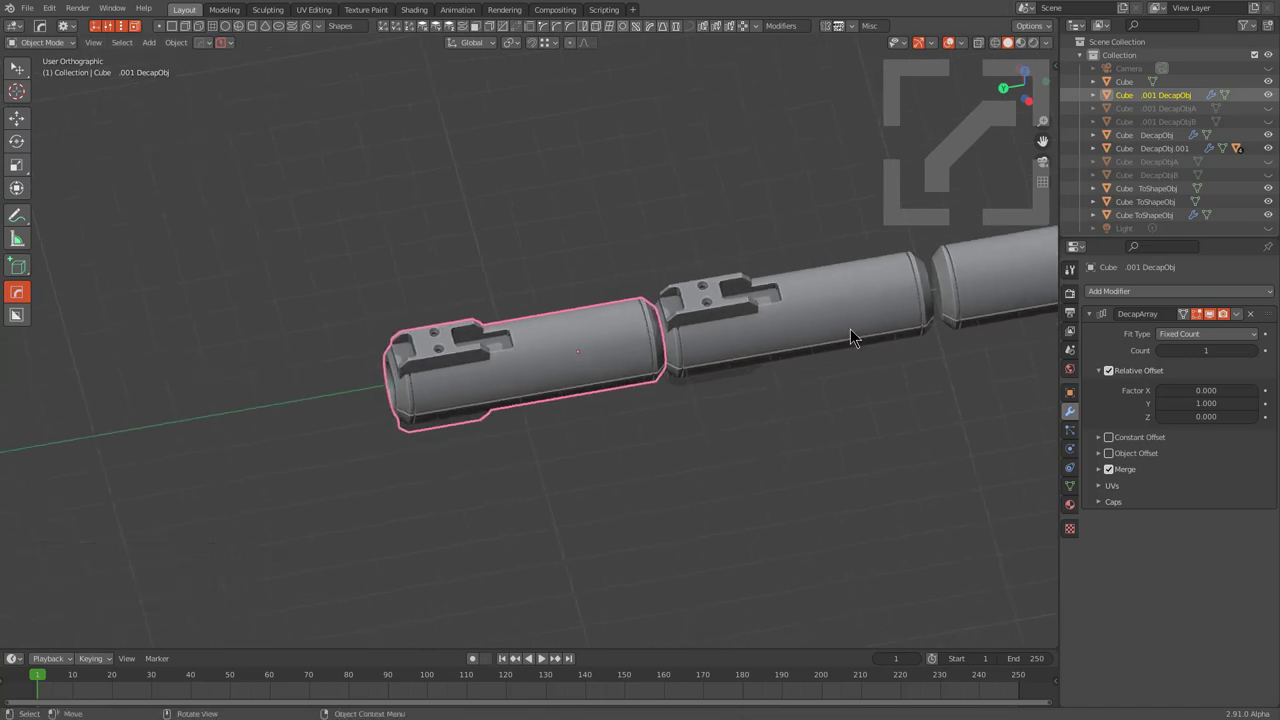
{"action": "middle_click", "coordinate": [749, 352]}
{"action": "middle_click", "coordinate": [920, 273]}
{"action": "middle_click", "coordinate": [888, 281]}
{"action": "scroll", "scroll_direction": "down", "scroll_amount": 3}
{"action": "middle_click", "coordinate": [793, 348]}
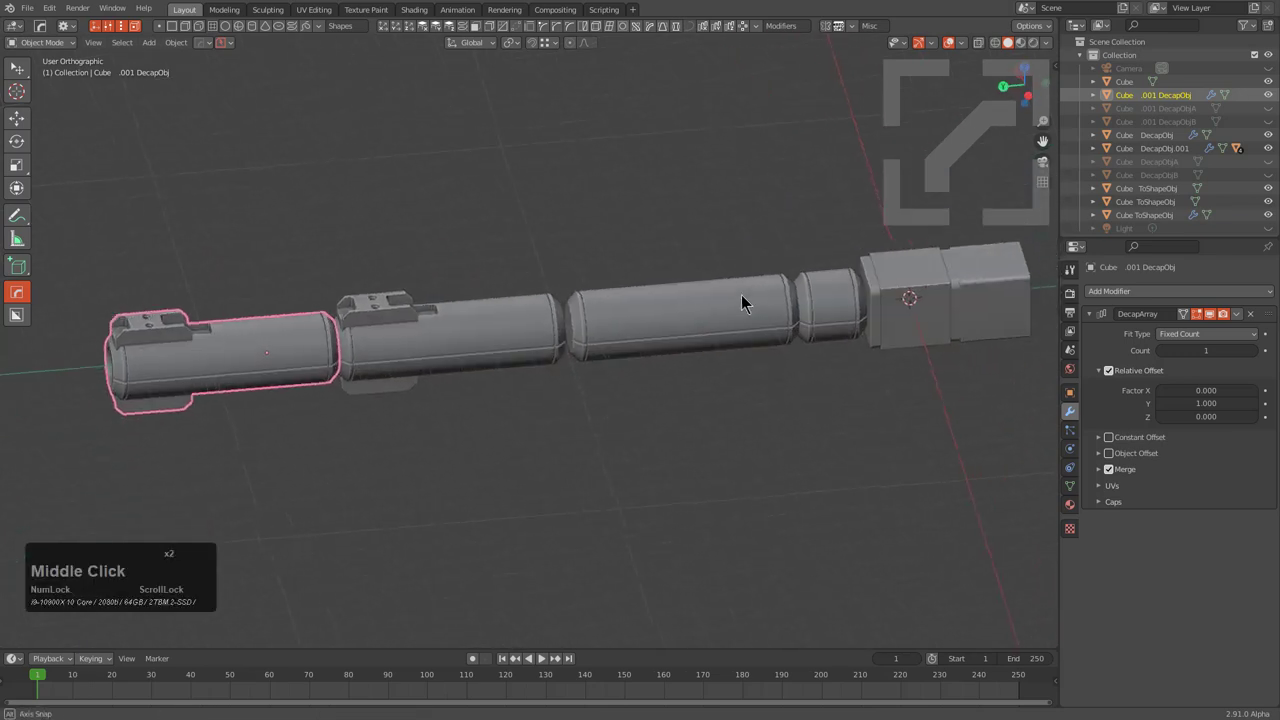
{"action": "middle_click", "coordinate": [741, 297]}
{"action": "middle_click", "coordinate": [529, 353]}
{"action": "middle_click", "coordinate": [545, 350]}
{"action": "middle_click", "coordinate": [795, 280]}
{"action": "middle_click", "coordinate": [685, 348]}
{"action": "key", "text": "a"}
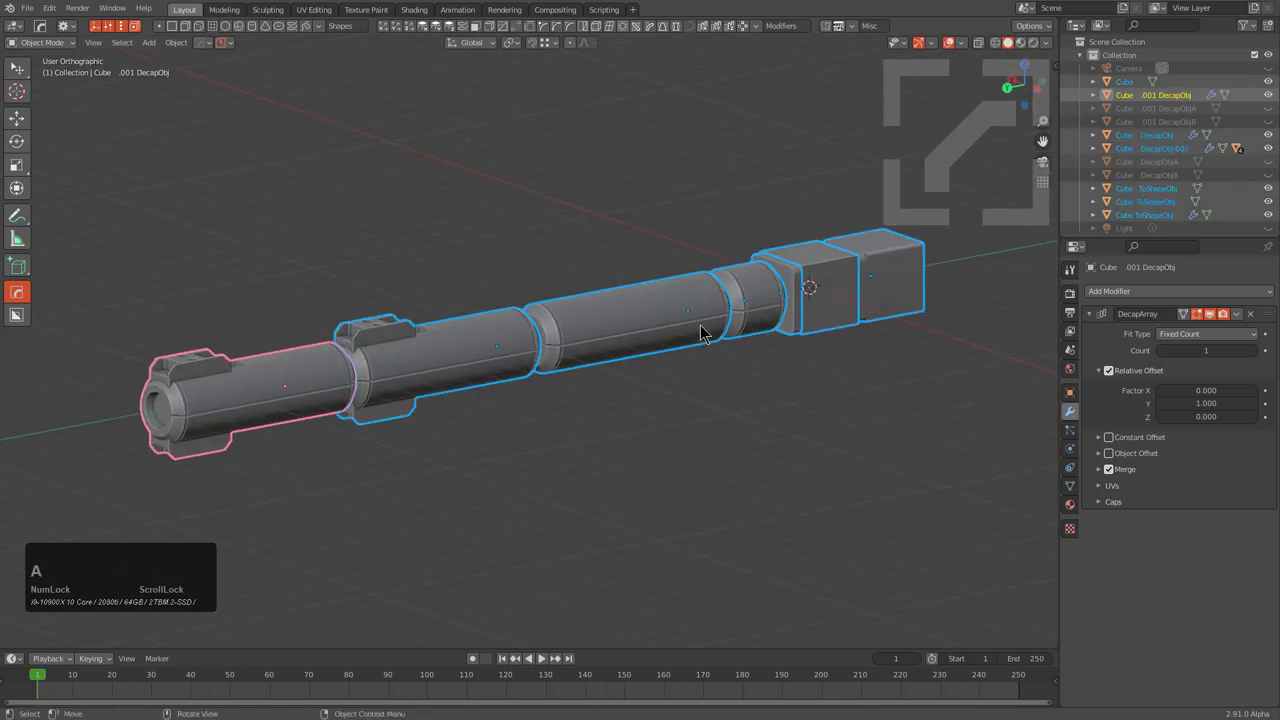
Step: Run To Shape from the Q menu and switch the enclosing fit from Box to a convex hull around the barrel
{"action": "key", "text": "q"}
{"action": "type", "text": "qot"}
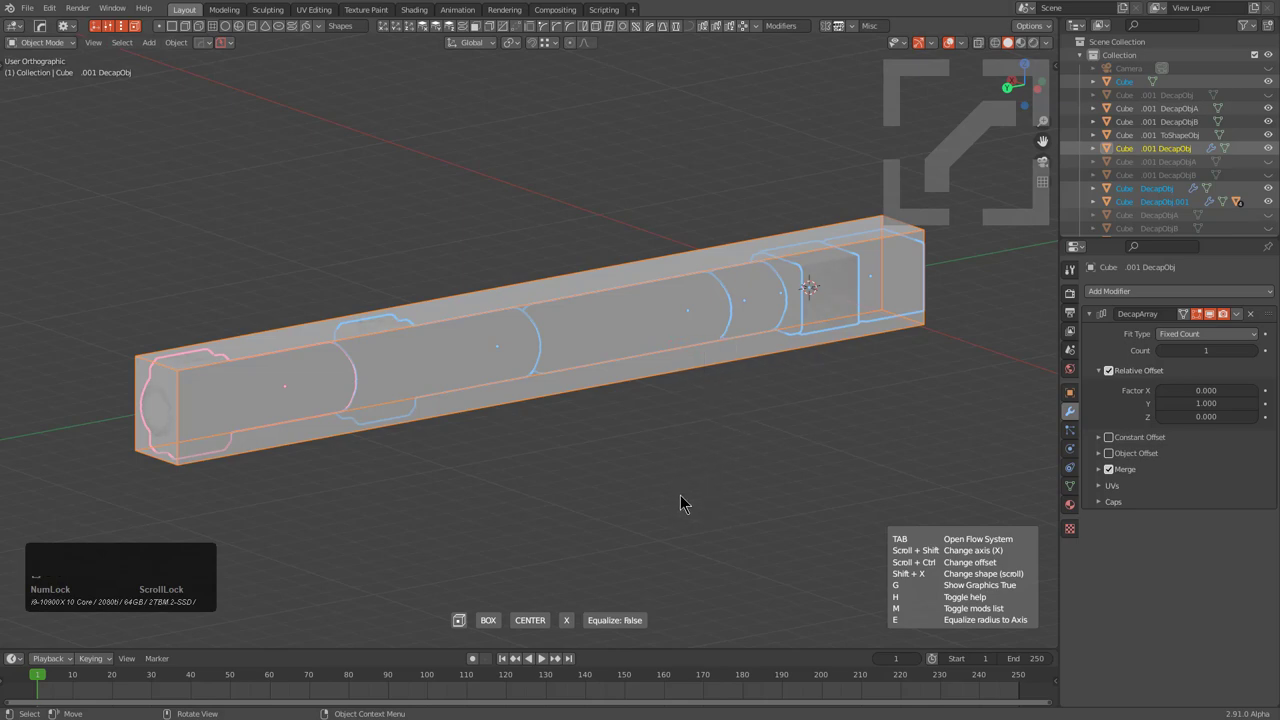
{"action": "left_click", "coordinate": [749, 612]}
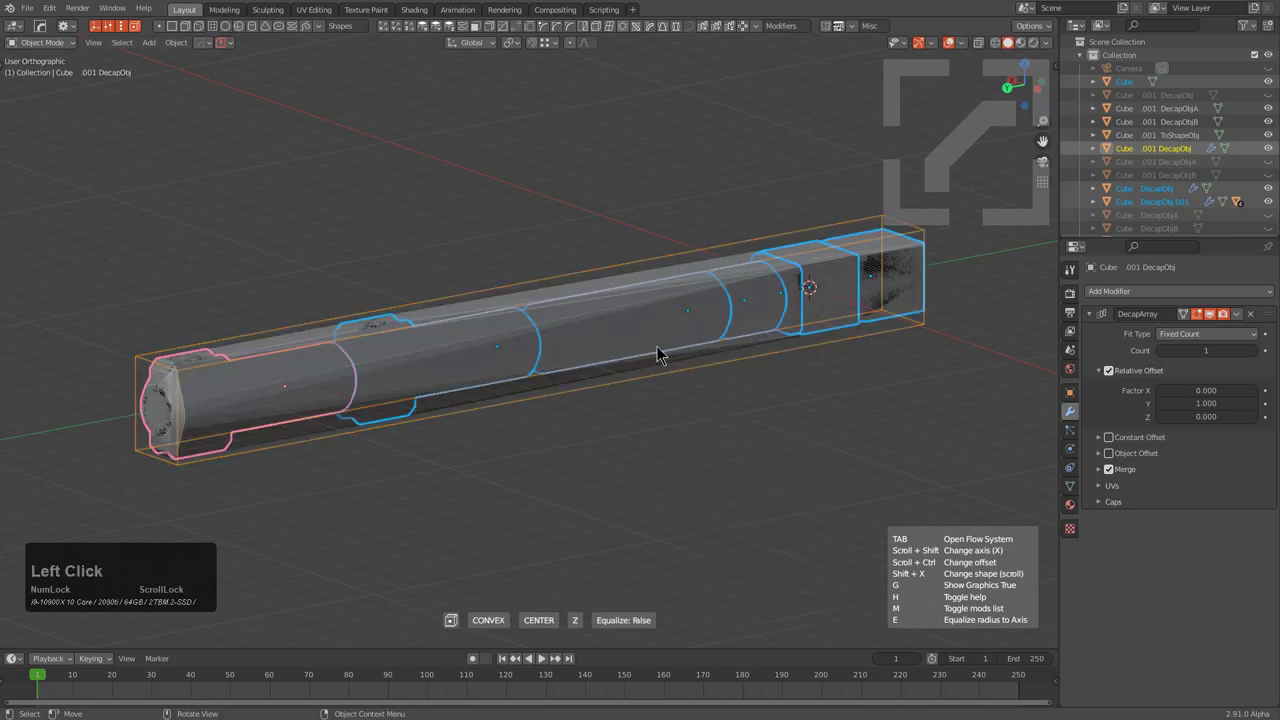
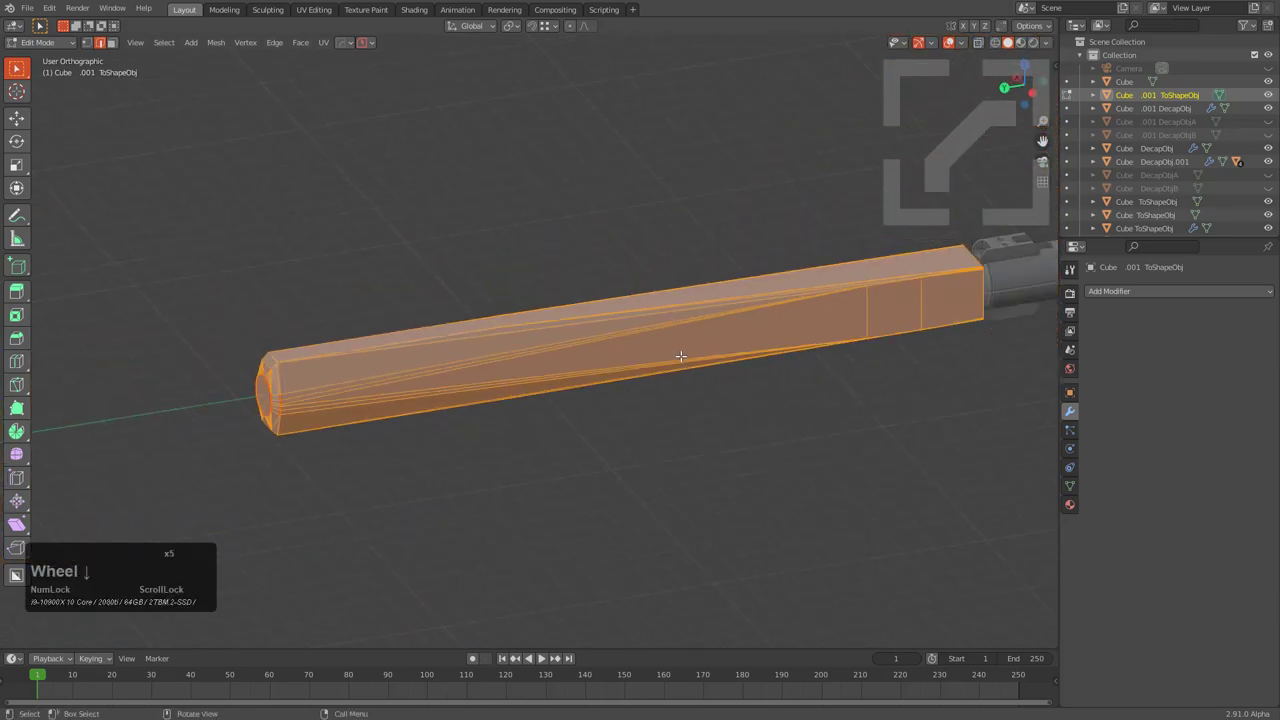
Step: Frame the long enclosing Cube .001 ToShapeObj hull in the viewport
{"action": "left_click_drag", "start_coordinate": [686, 363], "coordinate": [756, 358]}
{"action": "scroll", "scroll_direction": "up", "scroll_amount": 3}
{"action": "middle_click", "coordinate": [484, 399]}
{"action": "scroll", "scroll_direction": "up", "scroll_amount": 3}
{"action": "scroll", "scroll_direction": "up", "scroll_amount": 3}
{"action": "scroll", "scroll_direction": "down", "scroll_amount": 3}
{"action": "middle_click", "coordinate": [691, 295]}
{"action": "scroll", "scroll_direction": "up", "scroll_amount": 3}
Step: Leave edit mode and apply HardOps Autosmooth at 35° with 30° sharpness to the hull
{"action": "key", "text": "Tab"}
{"action": "key", "text": "Tab"}
{"action": "key", "text": "q"}
{"action": "left_click", "coordinate": [763, 202]}
{"action": "scroll", "scroll_direction": "down", "scroll_amount": 3}
{"action": "scroll", "scroll_direction": "up", "scroll_amount": 3}
{"action": "left_click", "coordinate": [761, 206]}
{"action": "middle_click", "coordinate": [690, 319]}
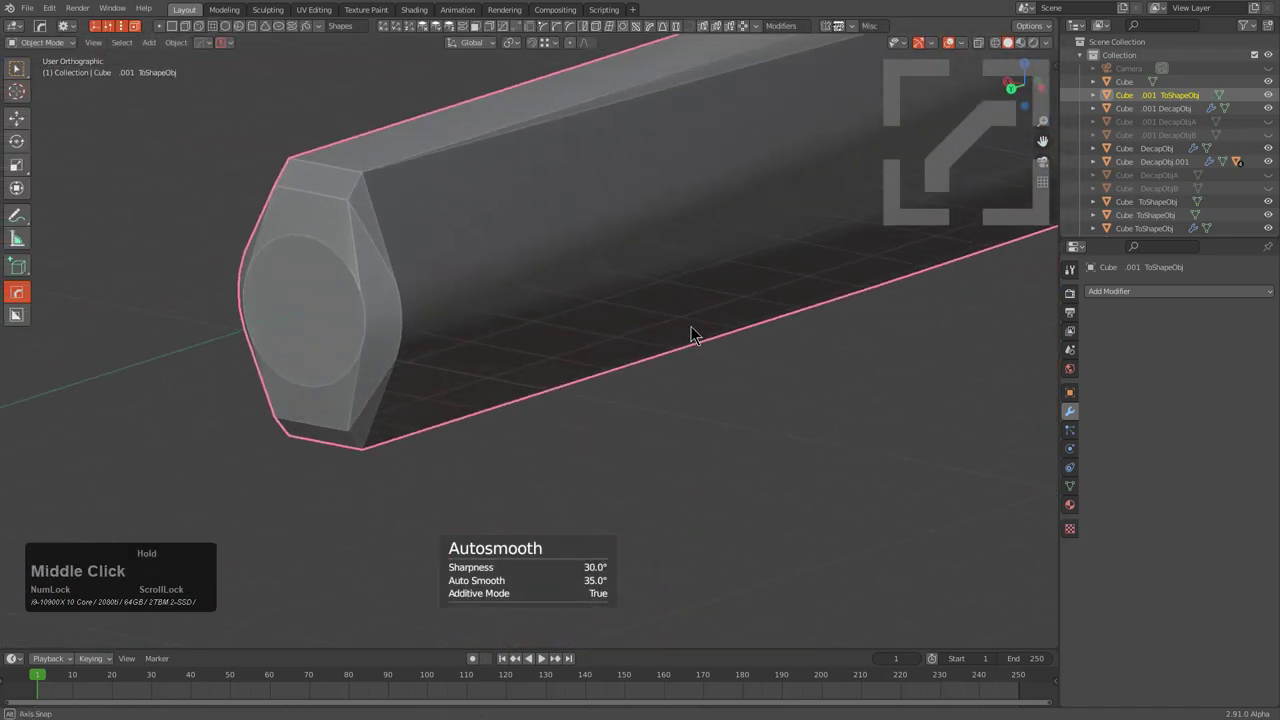
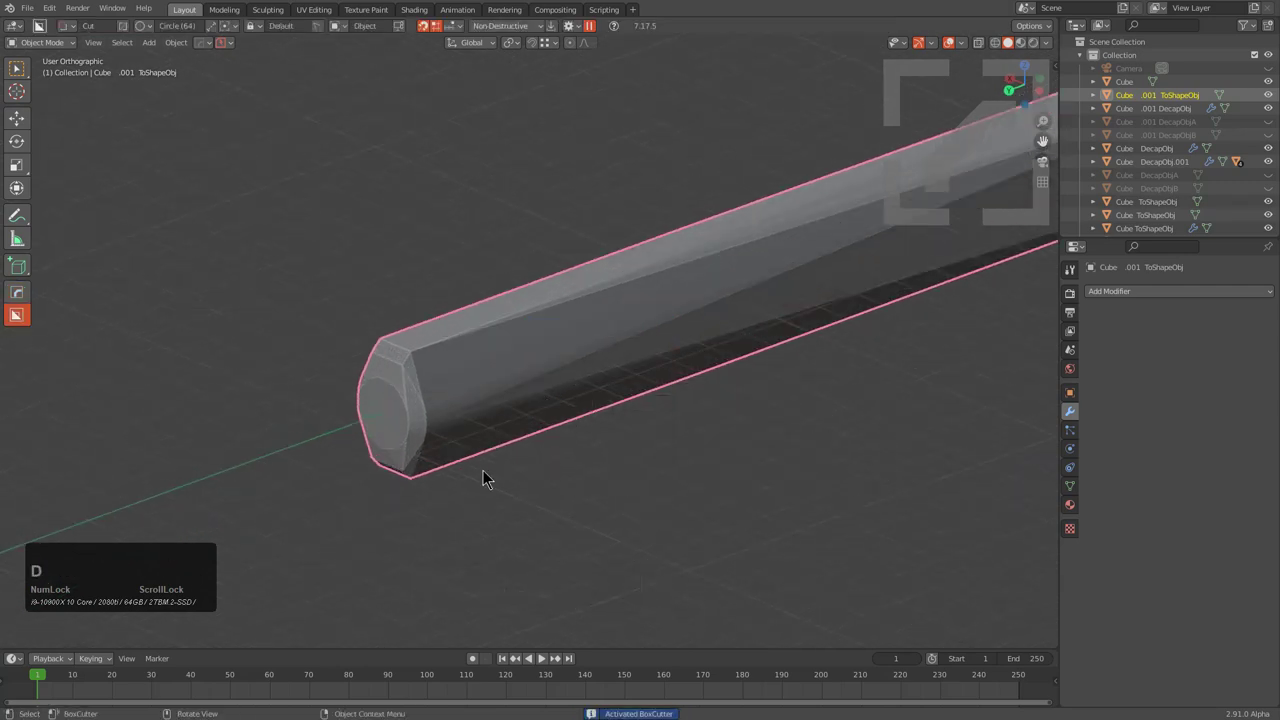
Step: Cut a round BoxCutter hole into the tube's end face
{"action": "middle_click", "coordinate": [443, 445]}
{"action": "scroll", "scroll_direction": "up", "scroll_amount": 3}
{"action": "left_click", "coordinate": [563, 296]}
{"action": "left_click", "coordinate": [633, 324]}
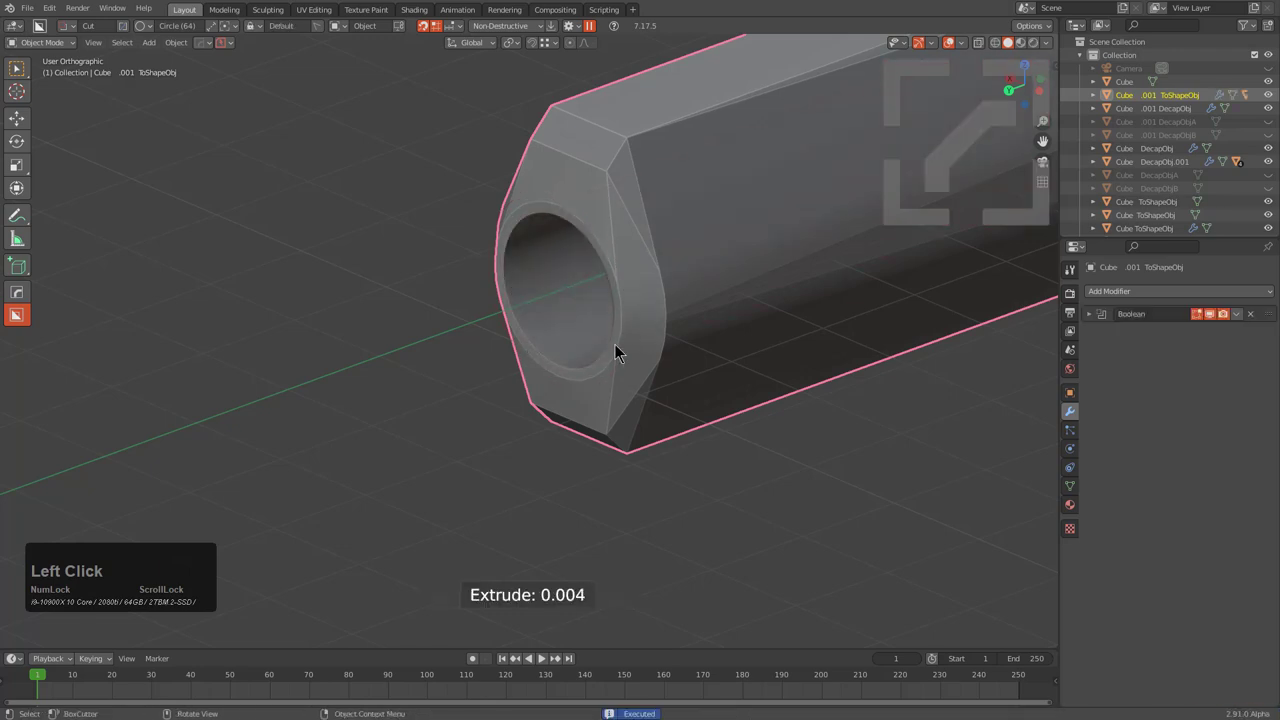
{"action": "scroll", "scroll_direction": "down", "scroll_amount": 3}
Step: Bring the tube's back end into view and choose the cutter shape from the D menu
{"action": "middle_click", "coordinate": [619, 354]}
{"action": "key", "text": "KP_Decimal"}
{"action": "middle_click", "coordinate": [671, 331]}
{"action": "scroll", "scroll_direction": "up", "scroll_amount": 3}
{"action": "left_click_drag", "start_coordinate": [622, 261], "coordinate": [619, 271]}
{"action": "middle_click", "coordinate": [619, 271]}
{"action": "scroll", "scroll_direction": "down", "scroll_amount": 3}
{"action": "middle_click", "coordinate": [563, 345]}
{"action": "middle_click", "coordinate": [513, 402]}
{"action": "scroll", "scroll_direction": "up", "scroll_amount": 3}
{"action": "key", "text": "d"}
{"action": "left_click", "coordinate": [658, 392]}
{"action": "middle_click", "coordinate": [543, 247]}
{"action": "scroll", "scroll_direction": "up", "scroll_amount": 3}
{"action": "scroll", "scroll_direction": "up", "scroll_amount": 3}
{"action": "middle_click", "coordinate": [580, 318]}
{"action": "scroll", "scroll_direction": "up", "scroll_amount": 3}
Step: Draw a multi-point cut outline on the end face and confirm the ring cut
{"action": "left_click", "coordinate": [487, 142]}
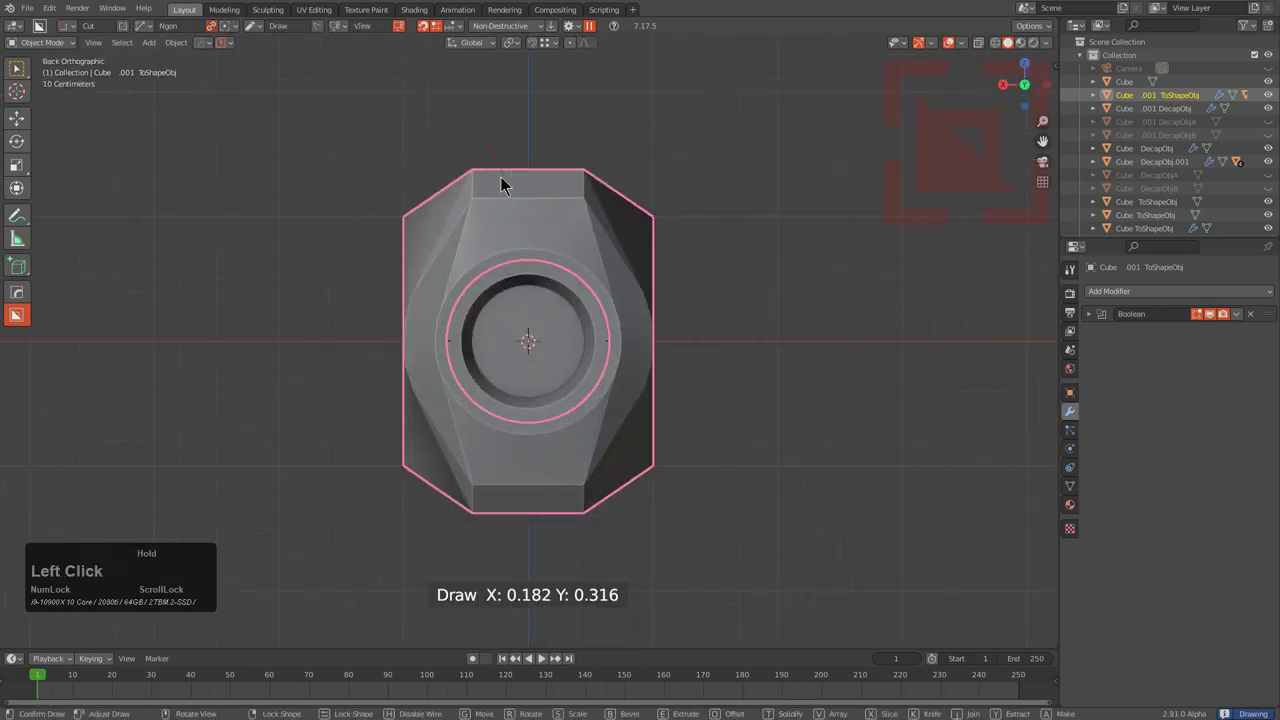
{"action": "left_click", "coordinate": [567, 179]}
{"action": "left_click", "coordinate": [590, 147]}
{"action": "left_click", "coordinate": [682, 235]}
{"action": "left_click", "coordinate": [657, 287]}
{"action": "left_click", "coordinate": [674, 235]}
{"action": "left_click", "coordinate": [649, 280]}
{"action": "left_click", "coordinate": [641, 292]}
{"action": "double_click", "coordinate": [654, 338]}
{"action": "left_click", "coordinate": [653, 368]}
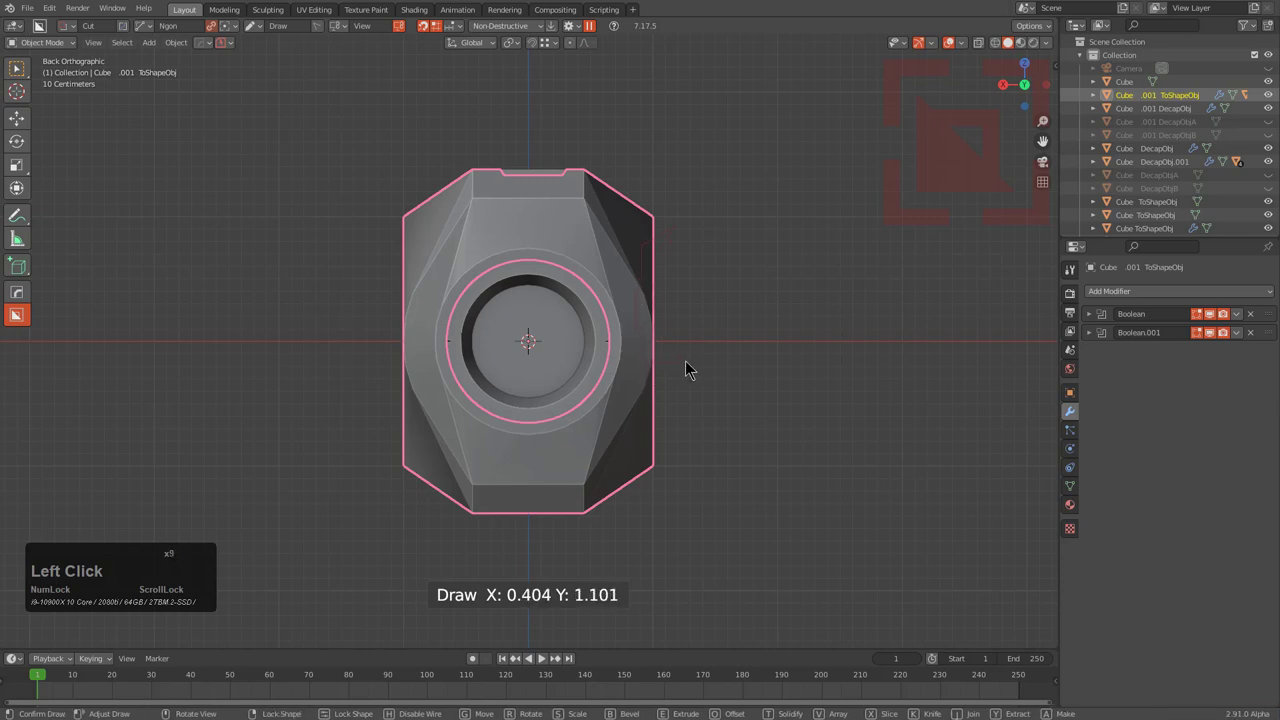
Step: Mirror the grooved tube section with HardOps Hops_Mirror modifiers on X and Z
{"action": "middle_click", "coordinate": [680, 329]}
{"action": "scroll", "scroll_direction": "down", "scroll_amount": 3}
{"action": "middle_click", "coordinate": [539, 363]}
{"action": "key", "text": "alt+x"}
{"action": "left_click", "coordinate": [877, 128]}
{"action": "middle_click", "coordinate": [612, 329]}
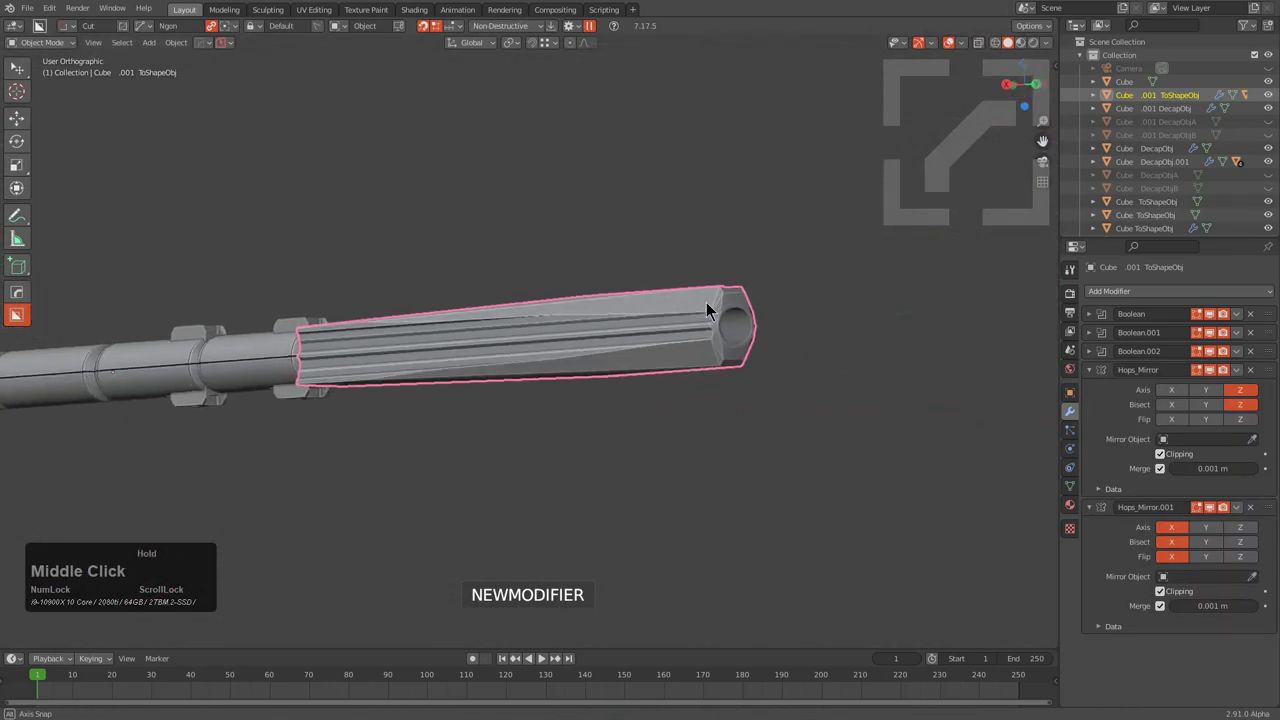
{"action": "scroll", "scroll_direction": "down", "scroll_amount": 3}
{"action": "key", "text": "alt+a"}
{"action": "left_click", "coordinate": [613, 321]}
Step: Select Cube ToShapeObj at the barrel's end and frame it for a new bounding box
{"action": "middle_click", "coordinate": [827, 264]}
{"action": "scroll", "scroll_direction": "down", "scroll_amount": 3}
{"action": "middle_click", "coordinate": [775, 296]}
{"action": "middle_click", "coordinate": [827, 265]}
{"action": "scroll", "scroll_direction": "down", "scroll_amount": 3}
{"action": "left_click_drag", "start_coordinate": [721, 331], "coordinate": [720, 312]}
{"action": "left_click", "coordinate": [799, 315]}
{"action": "key", "text": "KP_Decimal"}
{"action": "scroll", "scroll_direction": "down", "scroll_amount": 3}
{"action": "middle_click", "coordinate": [706, 317]}
Step: Create a ToShape box around the barrel's end and bevel its edges into a rounded block
{"action": "key", "text": "q"}
{"action": "type", "text": "qot"}
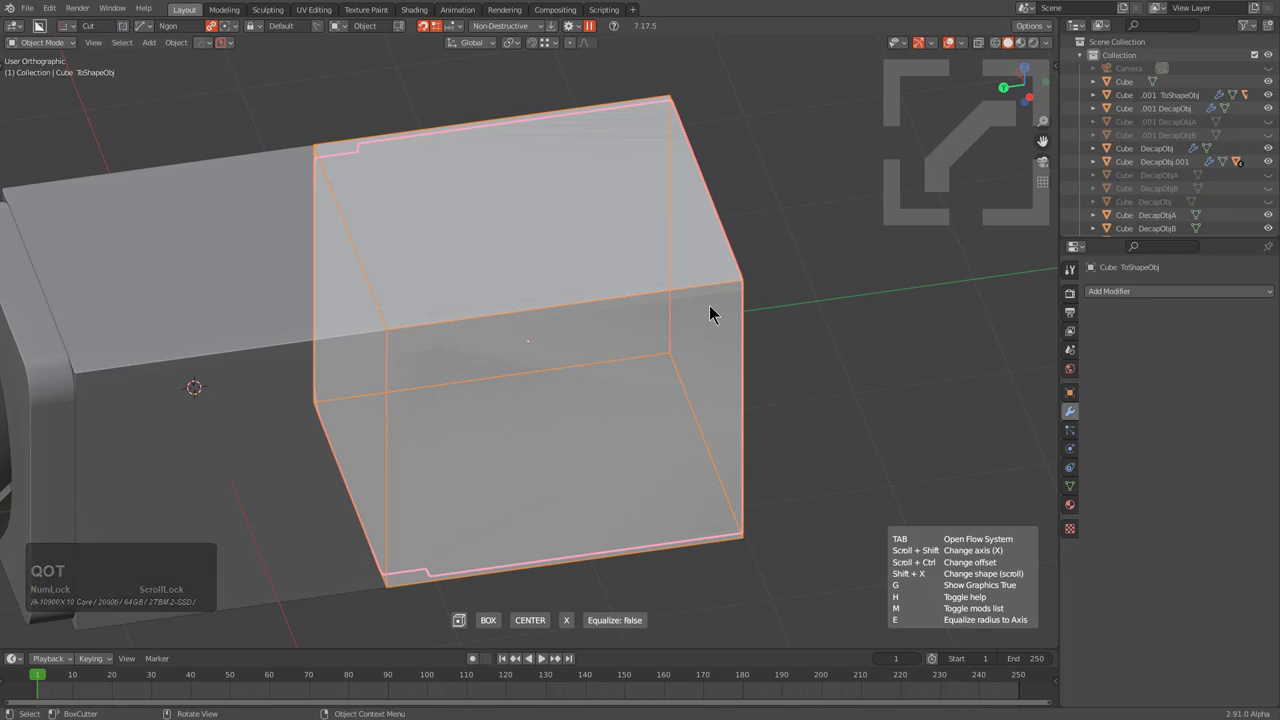
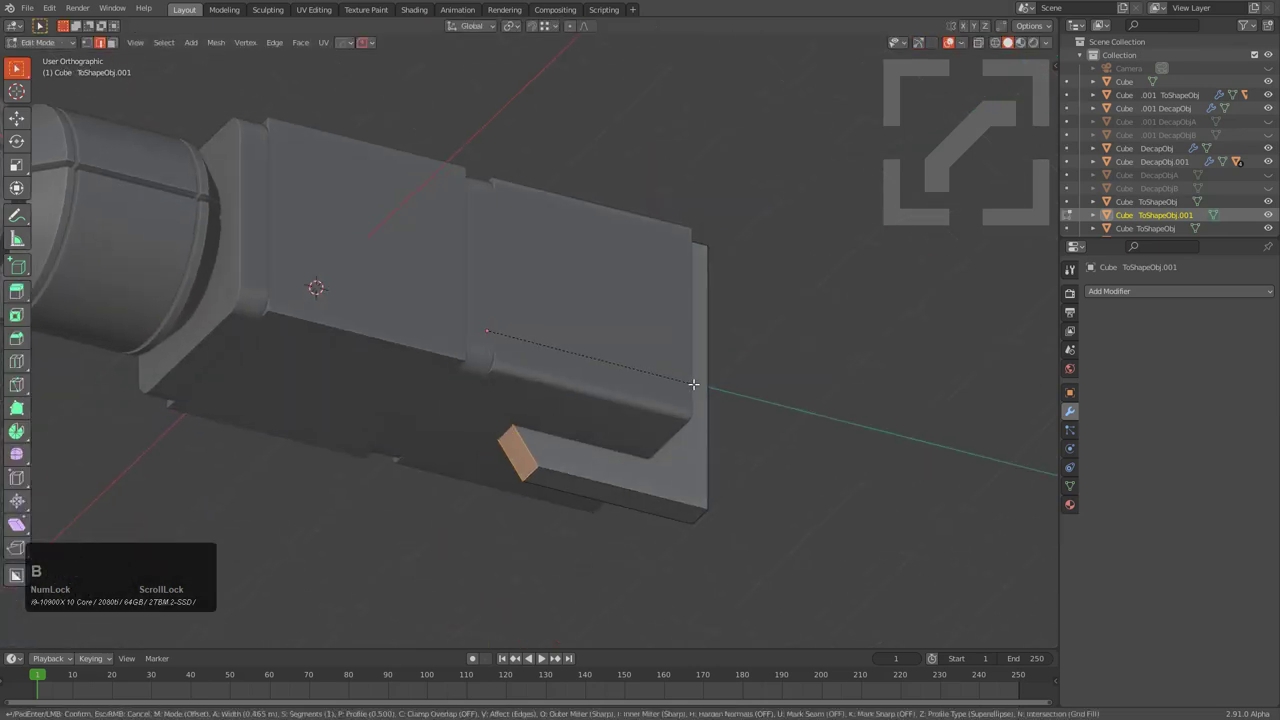
{"action": "left_click", "coordinate": [661, 382]}
{"action": "middle_click", "coordinate": [572, 275]}
{"action": "scroll", "scroll_direction": "up", "scroll_amount": 3}
{"action": "middle_click", "coordinate": [587, 326]}
Step: Draw a BoxCutter shape for the raised ridge on top and mirror it with Alt+X
{"action": "key", "text": "d"}
{"action": "left_click", "coordinate": [585, 360]}
{"action": "left_click", "coordinate": [523, 209]}
{"action": "left_click", "coordinate": [497, 310]}
{"action": "key", "text": "alt+x"}
{"action": "left_click", "coordinate": [596, 438]}
{"action": "scroll", "scroll_direction": "down", "scroll_amount": 3}
{"action": "middle_click", "coordinate": [593, 360]}
{"action": "middle_click", "coordinate": [591, 294]}
{"action": "middle_click", "coordinate": [598, 275]}
Step: Mirror again and union the ridge and underside tab shapes into the block as booleans
{"action": "key", "text": "alt+x"}
{"action": "left_click", "coordinate": [500, 252]}
{"action": "middle_click", "coordinate": [593, 295]}
{"action": "scroll", "scroll_direction": "down", "scroll_amount": 3}
{"action": "middle_click", "coordinate": [719, 256]}
{"action": "left_click", "coordinate": [618, 357]}
{"action": "left_click", "coordinate": [715, 277]}
{"action": "left_click", "coordinate": [619, 352]}
Step: Adjust the block via the HardOps Q menu and begin a box cut on its front face
{"action": "middle_click", "coordinate": [657, 363]}
{"action": "key", "text": "q"}
{"action": "left_click", "coordinate": [667, 310]}
{"action": "middle_click", "coordinate": [681, 345]}
{"action": "key", "text": "1"}
{"action": "middle_click", "coordinate": [710, 299]}
{"action": "left_click", "coordinate": [647, 306]}
{"action": "middle_click", "coordinate": [651, 329]}
{"action": "key", "text": "d"}
{"action": "left_click", "coordinate": [772, 183]}
{"action": "scroll", "scroll_direction": "down", "scroll_amount": 3}
{"action": "scroll", "scroll_direction": "up", "scroll_amount": 3}
Step: Inset a square box cut into the front face, hollowing the block into a thin-walled sleeve
{"action": "key", "text": "d"}
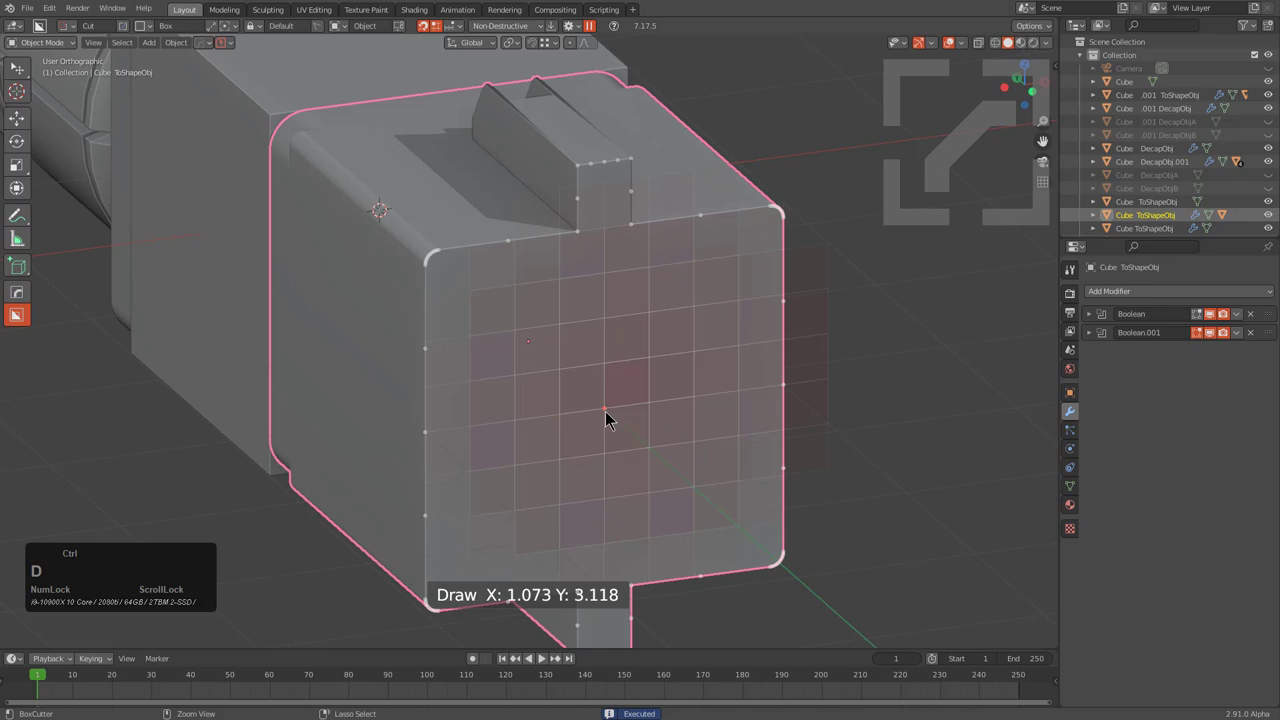
{"action": "left_click", "coordinate": [611, 417]}
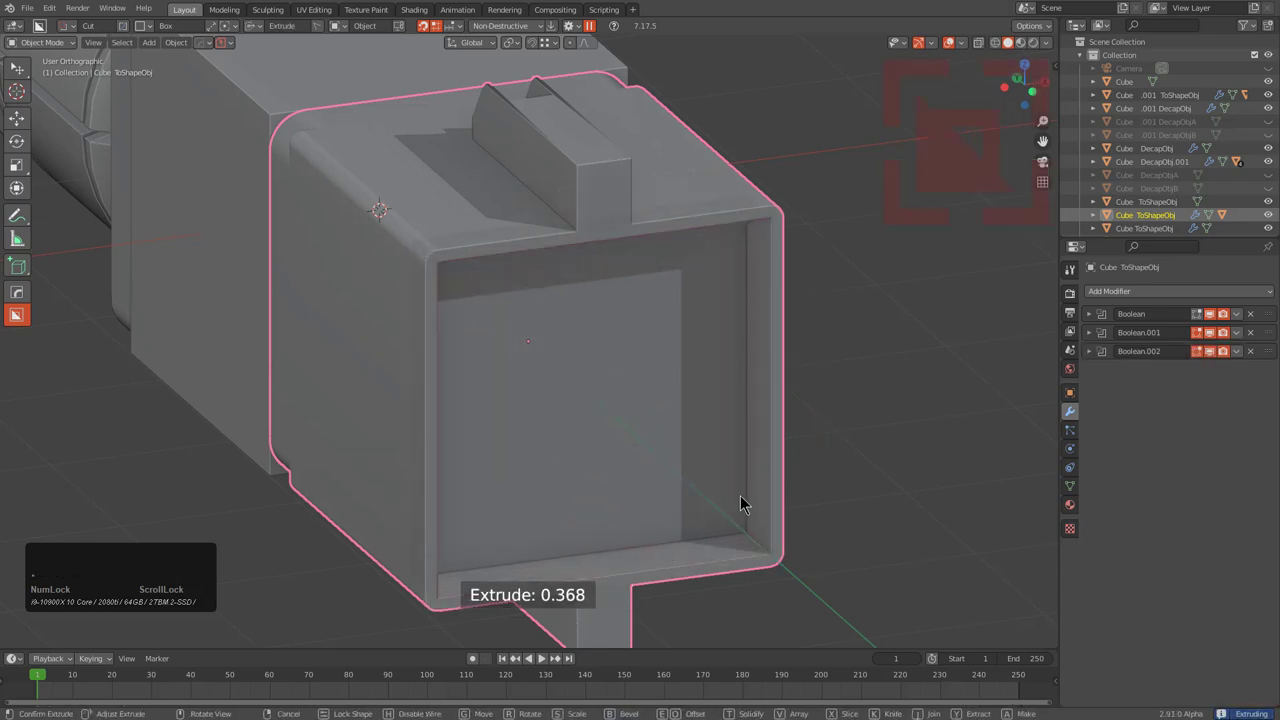
{"action": "key", "text": "b"}
{"action": "scroll", "scroll_direction": "up", "scroll_amount": 3}
{"action": "left_click", "coordinate": [739, 495]}
{"action": "scroll", "scroll_direction": "down", "scroll_amount": 3}
Step: Run Alt+A on the hollowed sleeve and reselect it after inspecting the socket
{"action": "middle_click", "coordinate": [579, 376]}
{"action": "scroll", "scroll_direction": "down", "scroll_amount": 3}
{"action": "middle_click", "coordinate": [714, 416]}
{"action": "middle_click", "coordinate": [765, 401]}
{"action": "key", "text": "alt+a"}
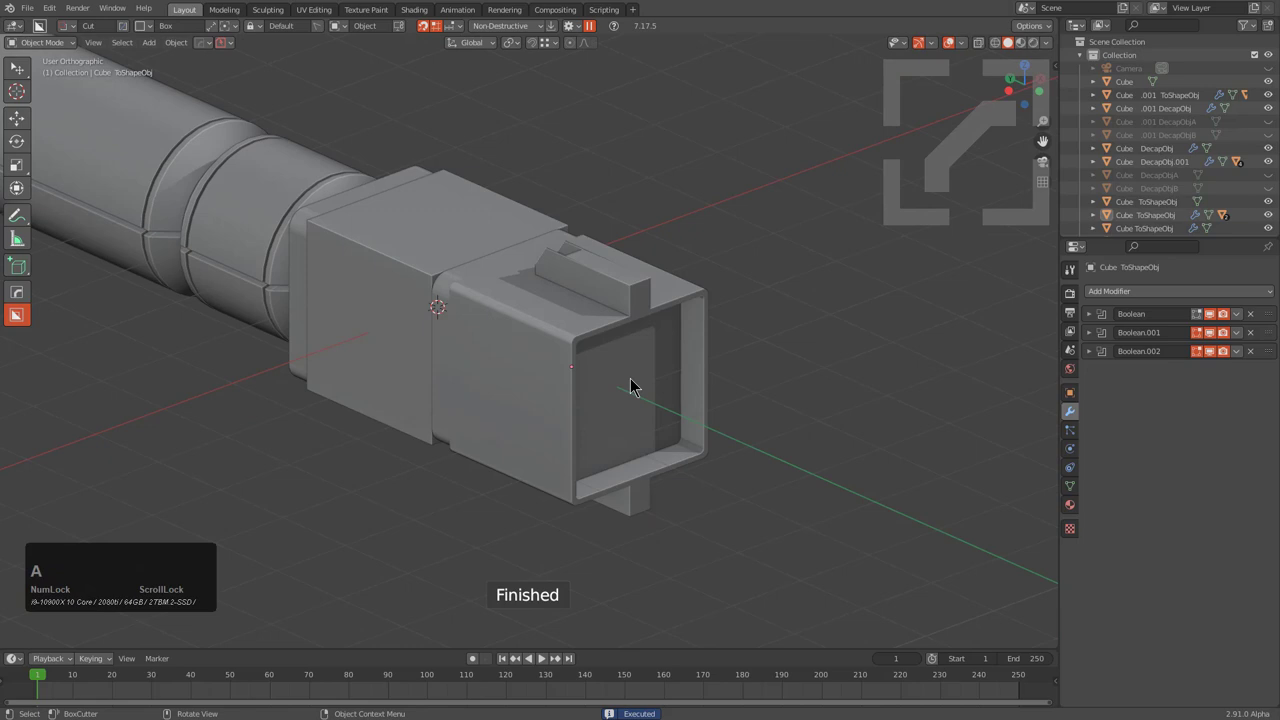
{"action": "middle_click", "coordinate": [623, 393]}
{"action": "scroll", "scroll_direction": "down", "scroll_amount": 3}
{"action": "middle_click", "coordinate": [641, 401]}
{"action": "middle_click", "coordinate": [562, 315]}
{"action": "middle_click", "coordinate": [542, 319]}
{"action": "scroll", "scroll_direction": "up", "scroll_amount": 3}
{"action": "left_click", "coordinate": [609, 345]}
Step: Start a small wedge cut on the sleeve
{"action": "middle_click", "coordinate": [615, 350]}
{"action": "middle_click", "coordinate": [656, 346]}
{"action": "scroll", "scroll_direction": "up", "scroll_amount": 3}
{"action": "scroll", "scroll_direction": "down", "scroll_amount": 3}
{"action": "scroll", "scroll_direction": "up", "scroll_amount": 3}
{"action": "scroll", "scroll_direction": "down", "scroll_amount": 3}
{"action": "scroll", "scroll_direction": "up", "scroll_amount": 3}
{"action": "scroll", "scroll_direction": "up", "scroll_amount": 3}
{"action": "left_click", "coordinate": [627, 366]}
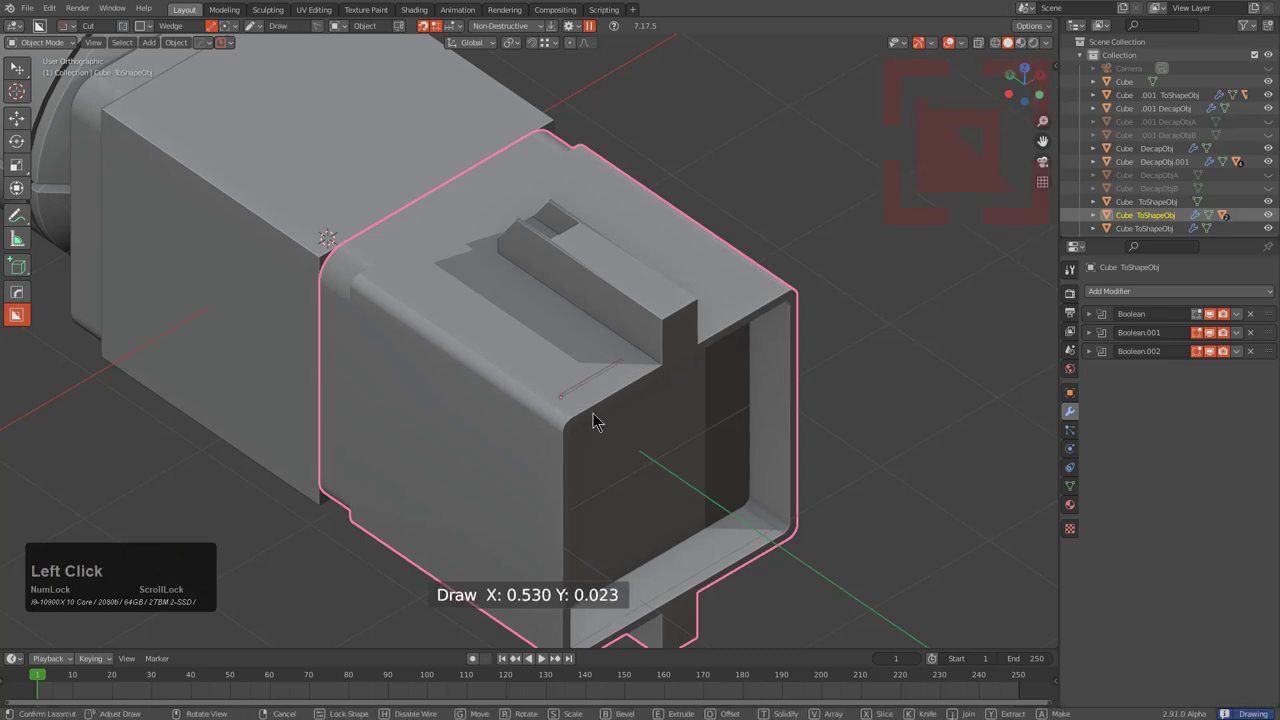
Step: Finish the first wedge notch on the sleeve's rim and set its depth
{"action": "left_click", "coordinate": [632, 437]}
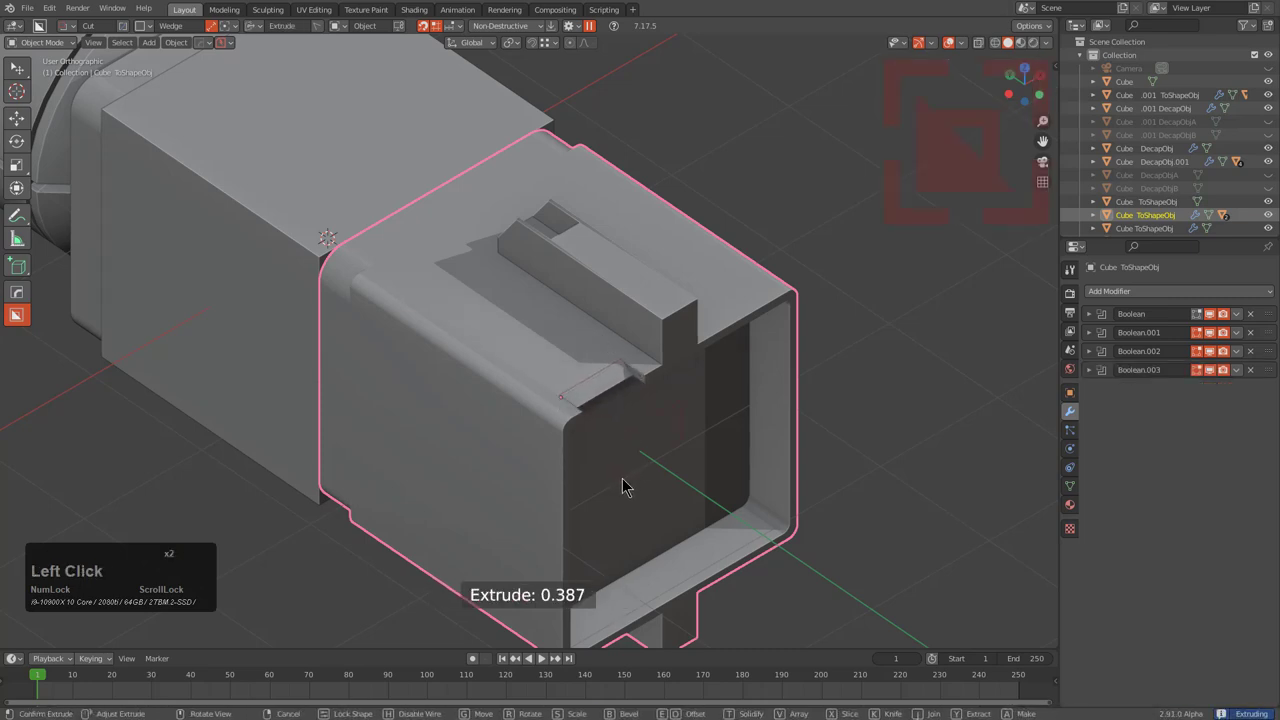
{"action": "key", "text": "q"}
{"action": "left_click", "coordinate": [745, 399]}
{"action": "scroll", "scroll_direction": "down", "scroll_amount": 3}
{"action": "left_click", "coordinate": [750, 395]}
{"action": "left_click", "coordinate": [749, 405]}
{"action": "middle_click", "coordinate": [697, 405]}
Step: Mirror the notch cuts across the sleeve on X and Z with a HardOps mirror
{"action": "key", "text": "alt+x"}
{"action": "left_click", "coordinate": [429, 403]}
{"action": "scroll", "scroll_direction": "down", "scroll_amount": 3}
{"action": "middle_click", "coordinate": [584, 397]}
{"action": "scroll", "scroll_direction": "up", "scroll_amount": 3}
{"action": "scroll", "scroll_direction": "up", "scroll_amount": 3}
{"action": "middle_click", "coordinate": [340, 272]}
{"action": "scroll", "scroll_direction": "down", "scroll_amount": 3}
{"action": "middle_click", "coordinate": [538, 340]}
{"action": "scroll", "scroll_direction": "up", "scroll_amount": 3}
{"action": "left_click", "coordinate": [437, 273]}
{"action": "left_click", "coordinate": [425, 319]}
{"action": "left_click", "coordinate": [434, 365]}
{"action": "scroll", "scroll_direction": "down", "scroll_amount": 3}
{"action": "middle_click", "coordinate": [613, 427]}
{"action": "middle_click", "coordinate": [489, 357]}
{"action": "scroll", "scroll_direction": "down", "scroll_amount": 3}
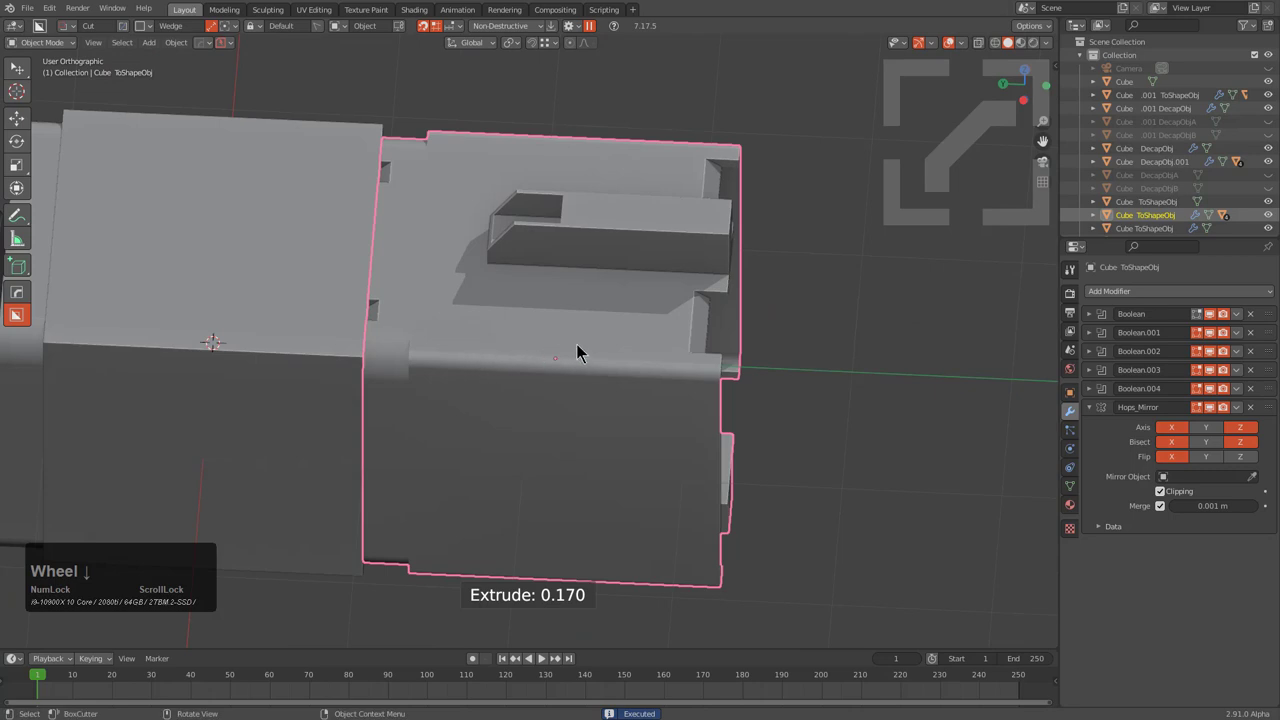
Step: Cut another wedge notch into the rim and one into the inner rim
{"action": "left_click", "coordinate": [695, 366]}
{"action": "left_click", "coordinate": [715, 403]}
{"action": "middle_click", "coordinate": [687, 409]}
{"action": "scroll", "scroll_direction": "up", "scroll_amount": 3}
{"action": "left_click", "coordinate": [651, 359]}
{"action": "left_click", "coordinate": [642, 444]}
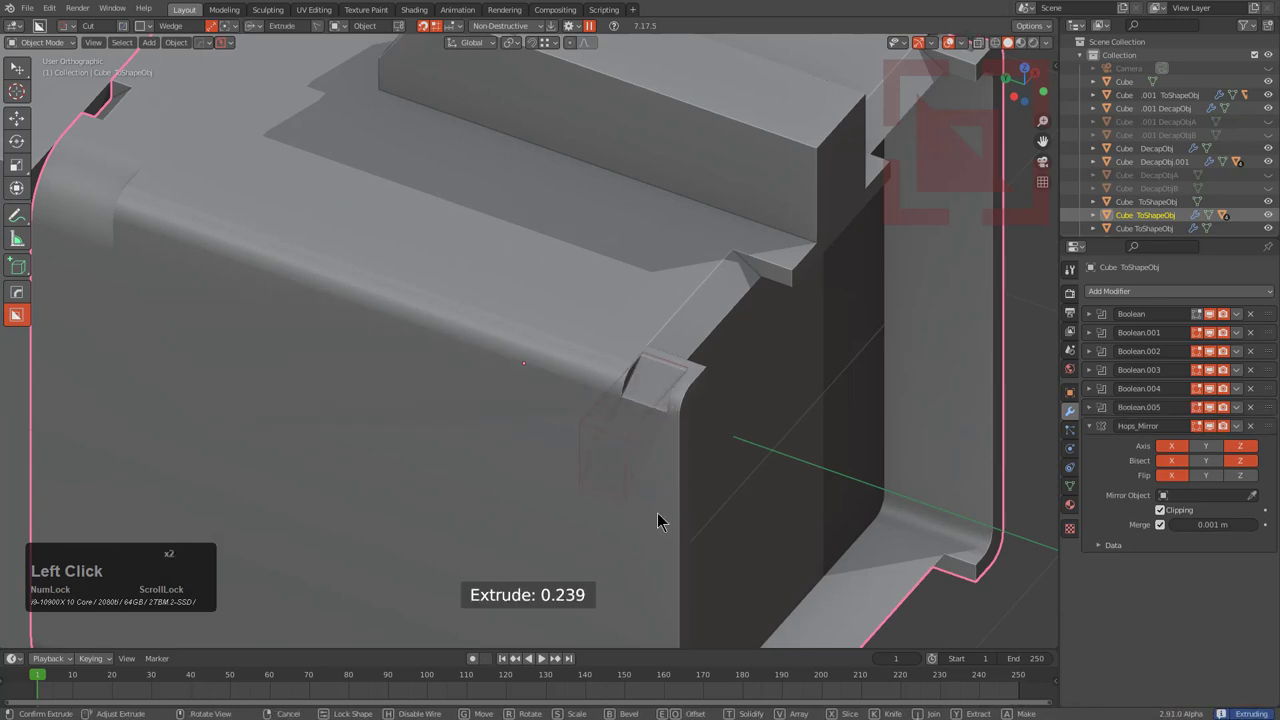
{"action": "left_click", "coordinate": [671, 532]}
{"action": "scroll", "scroll_direction": "down", "scroll_amount": 3}
{"action": "middle_click", "coordinate": [605, 464]}
{"action": "middle_click", "coordinate": [595, 408]}
{"action": "scroll", "scroll_direction": "up", "scroll_amount": 3}
Step: Add wedge notches at the ridge corner, a second rim spot and the lower rim
{"action": "left_click", "coordinate": [671, 394]}
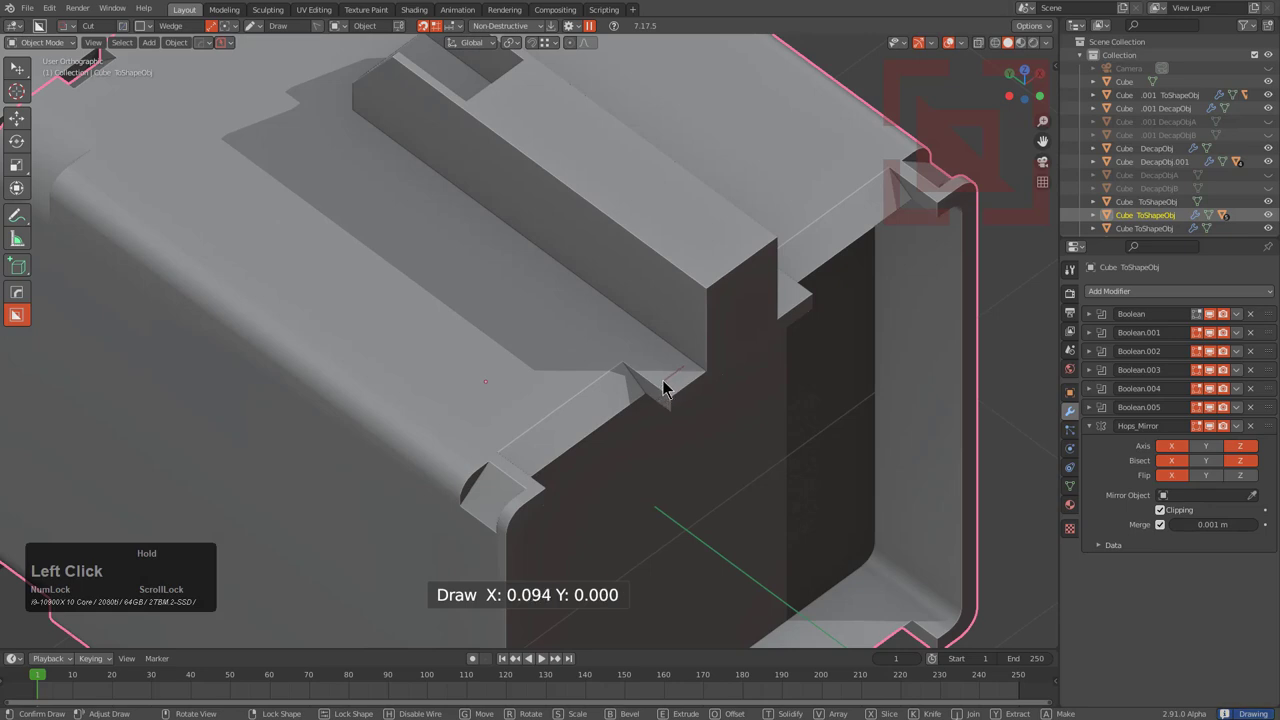
{"action": "left_click", "coordinate": [720, 415]}
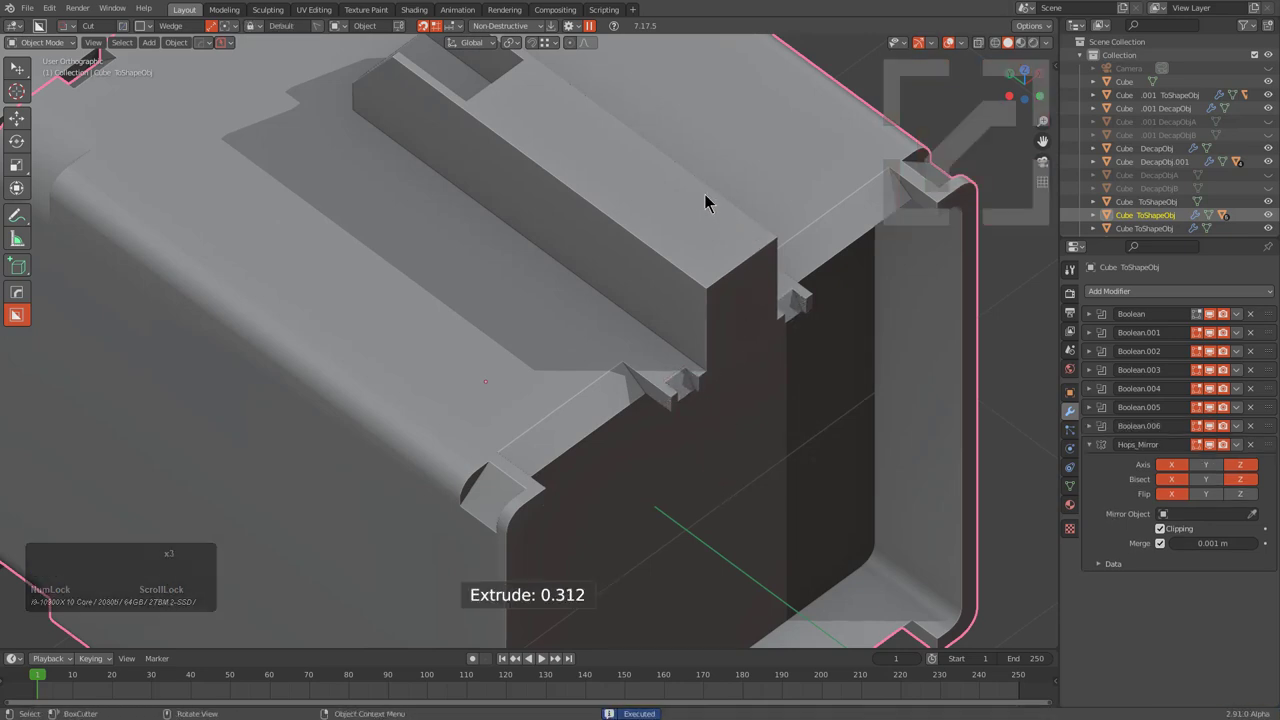
{"action": "left_click", "coordinate": [743, 224]}
{"action": "left_click", "coordinate": [902, 433]}
{"action": "scroll", "scroll_direction": "down", "scroll_amount": 3}
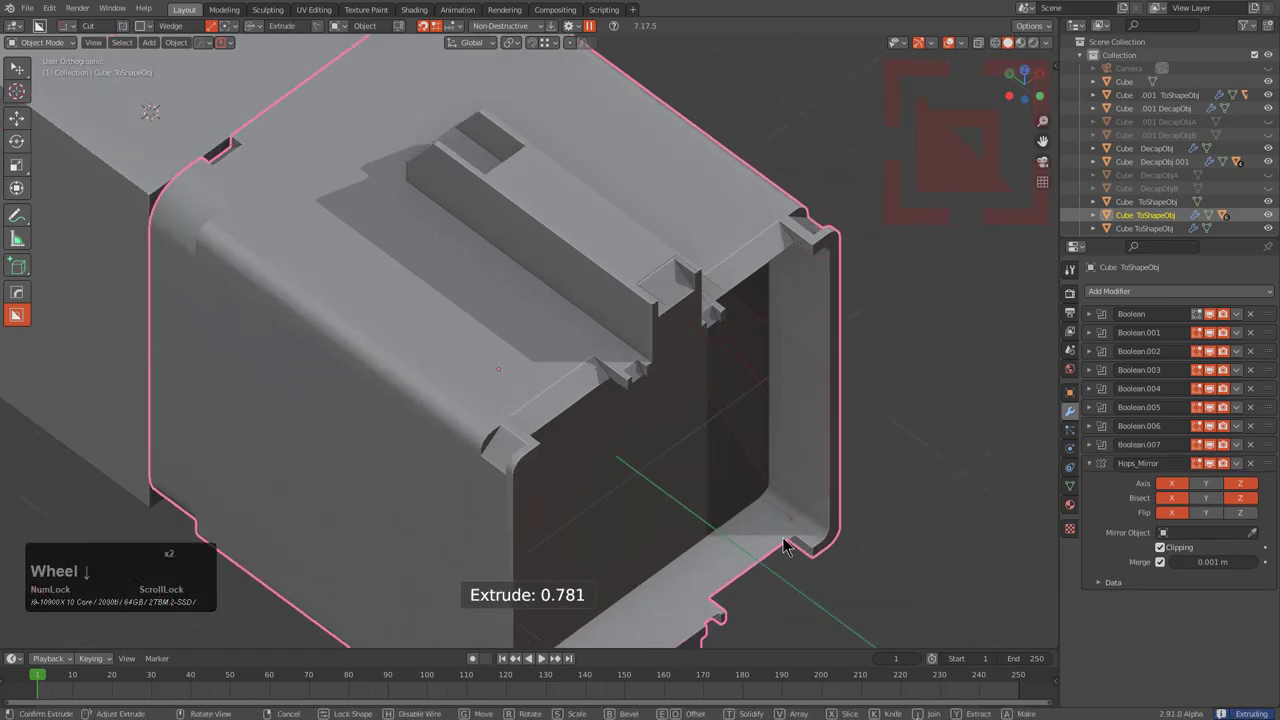
{"action": "left_click", "coordinate": [785, 552]}
{"action": "scroll", "scroll_direction": "down", "scroll_amount": 3}
{"action": "middle_click", "coordinate": [681, 420]}
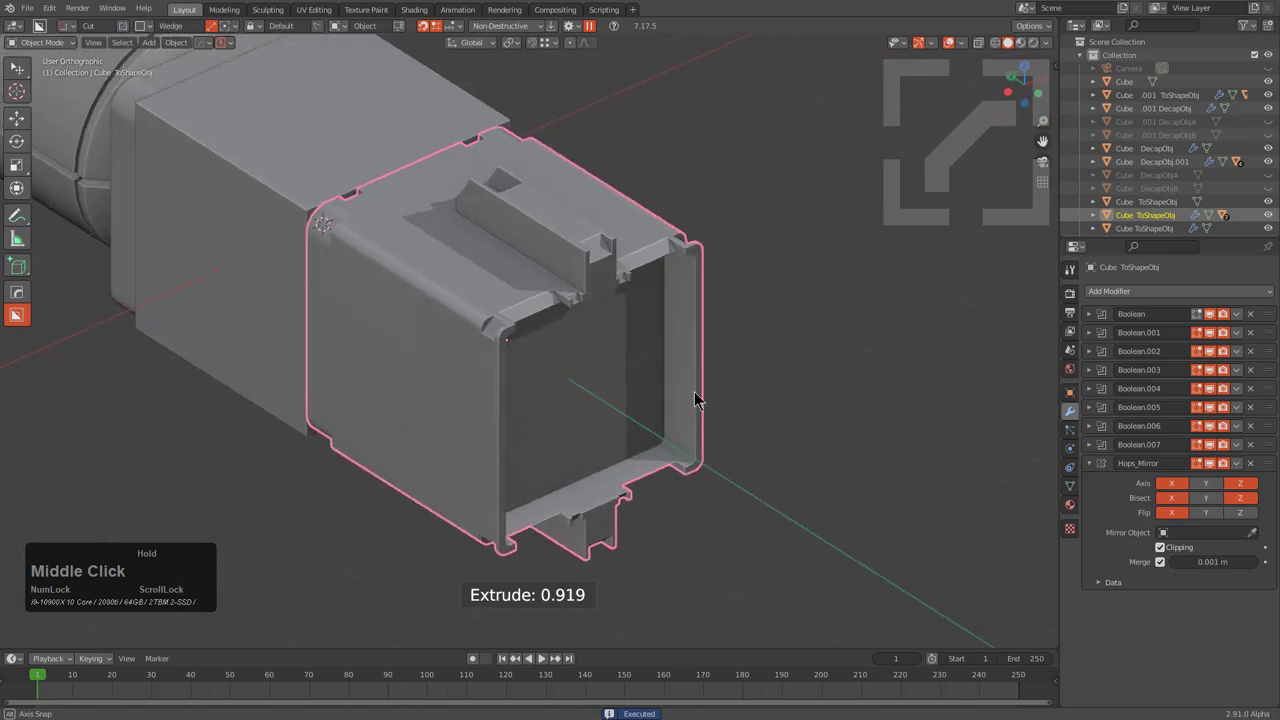
{"action": "scroll", "scroll_direction": "down", "scroll_amount": 3}
{"action": "middle_click", "coordinate": [707, 377]}
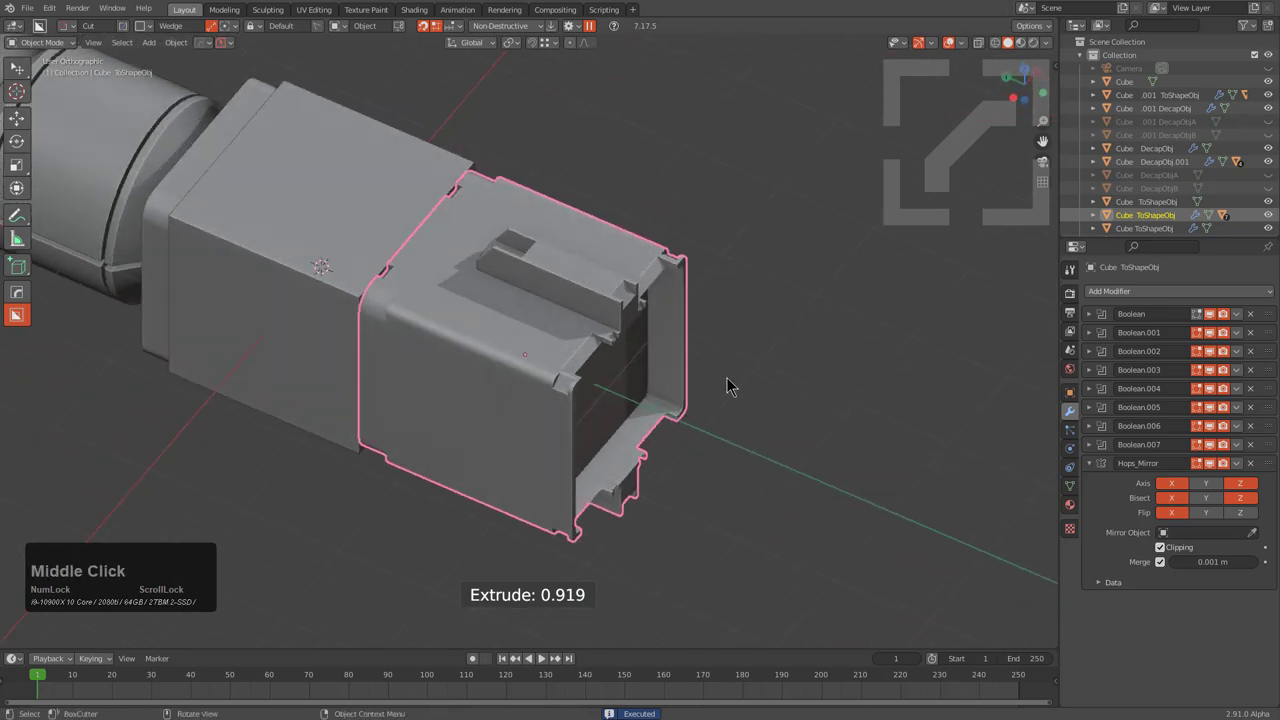
Step: Generate a new ToShape box enclosing the sleeve and flatten it by scaling on Z
{"action": "key", "text": "q"}
{"action": "key", "text": "o"}
{"action": "type", "text": "qot"}
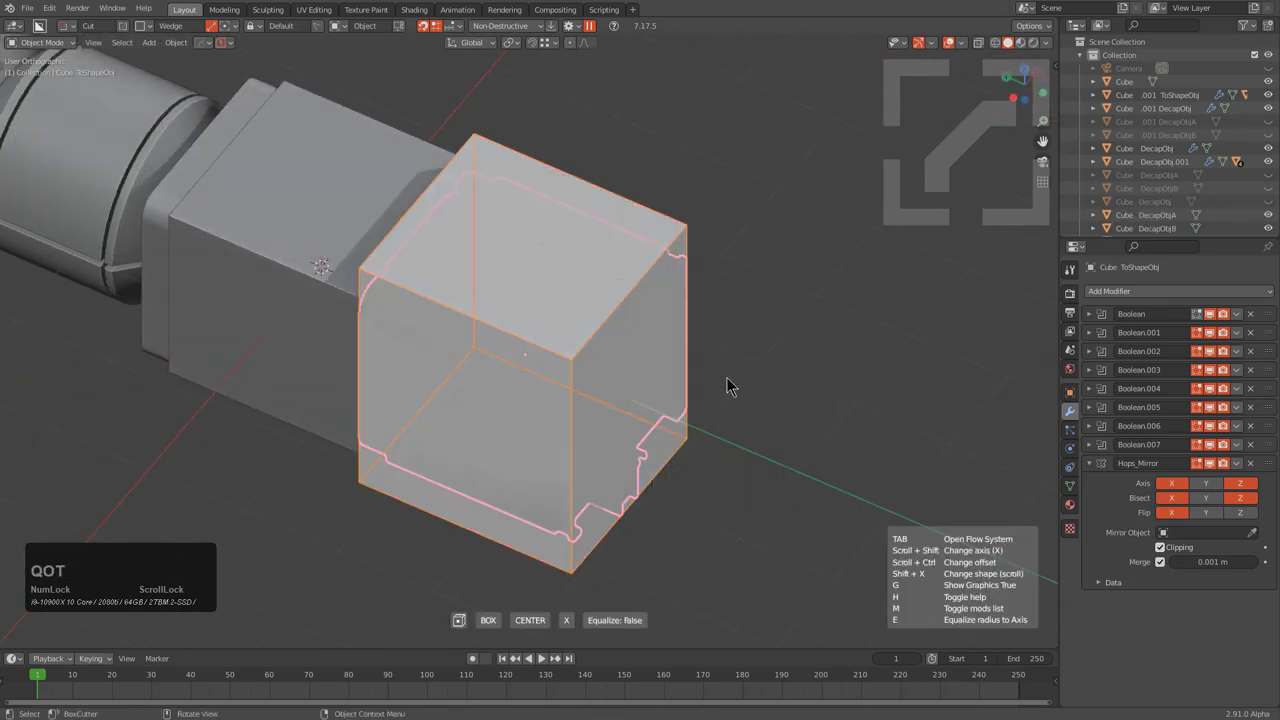
{"action": "scroll", "scroll_direction": "down", "scroll_amount": 3}
{"action": "scroll", "scroll_direction": "up", "scroll_amount": 3}
{"action": "scroll", "scroll_direction": "up", "scroll_amount": 3}
{"action": "left_click", "coordinate": [731, 373]}
{"action": "middle_click", "coordinate": [738, 465]}
{"action": "key", "text": "s"}
{"action": "type", "text": "sz"}
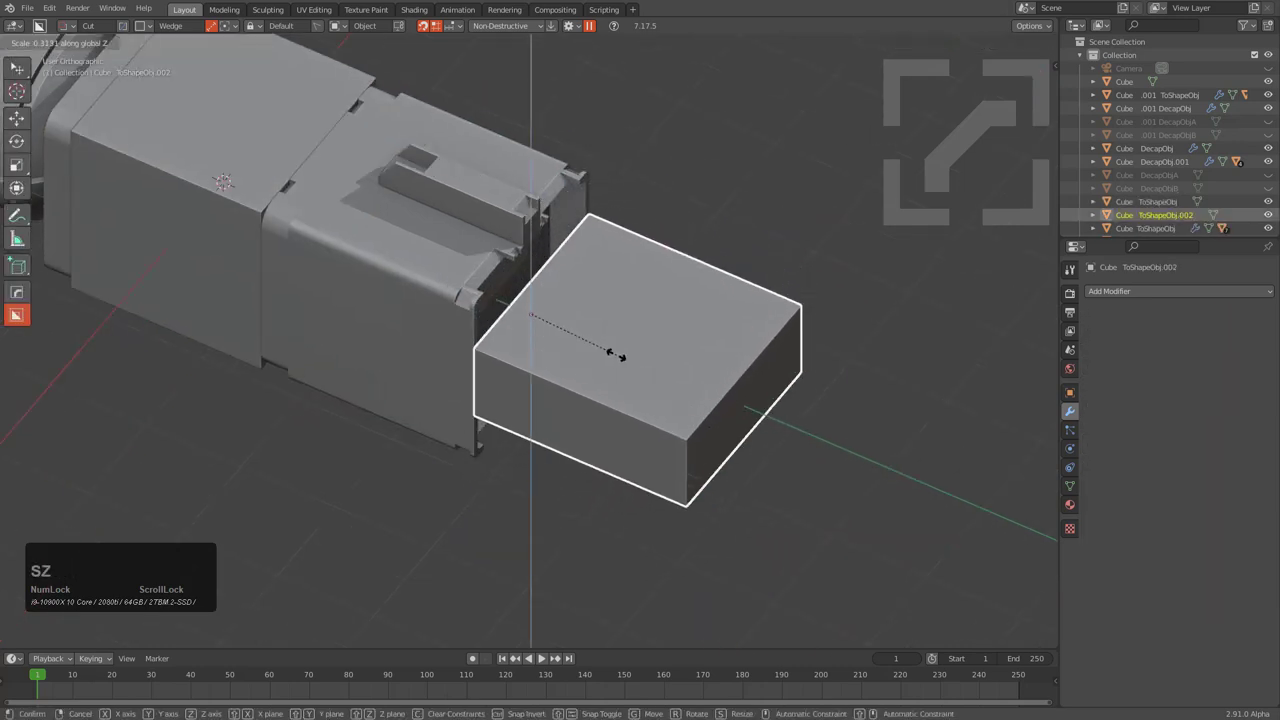
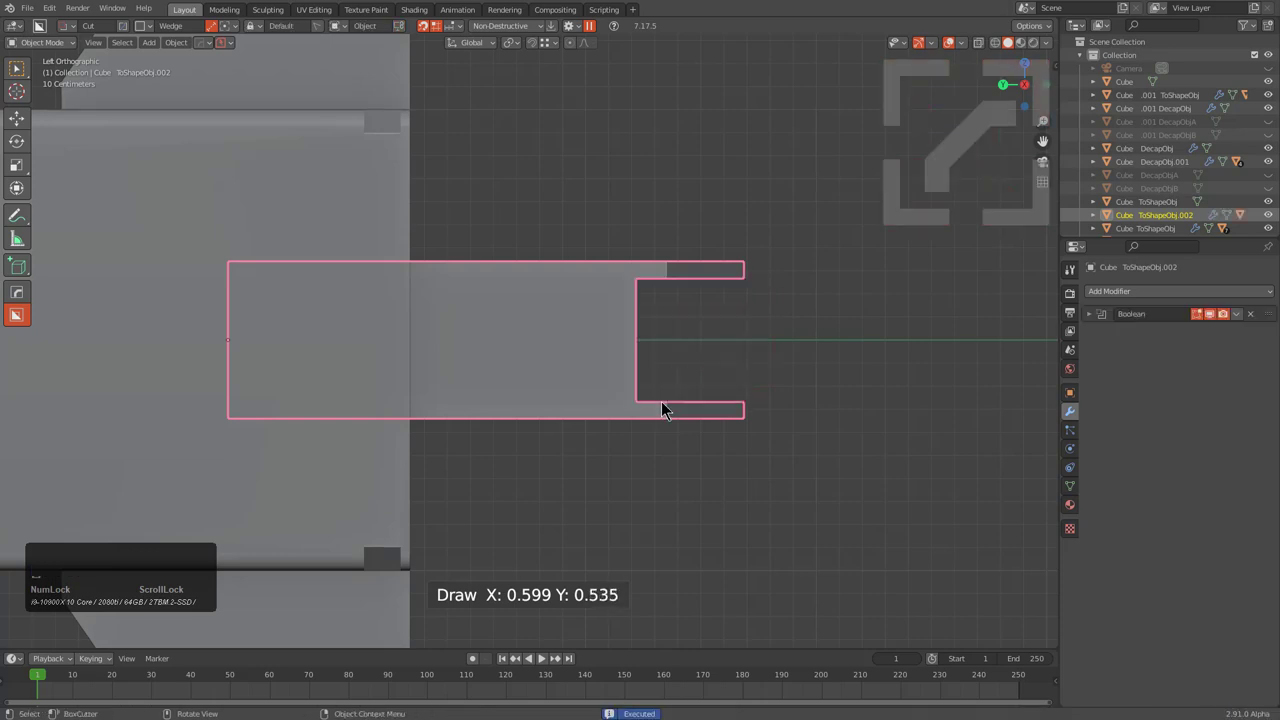
Step: Confirm the open slot cut and a shallow side cut on the end piece in side view
{"action": "left_click", "coordinate": [487, 285]}
{"action": "left_click", "coordinate": [601, 282]}
{"action": "left_click", "coordinate": [602, 259]}
{"action": "middle_click", "coordinate": [596, 267]}
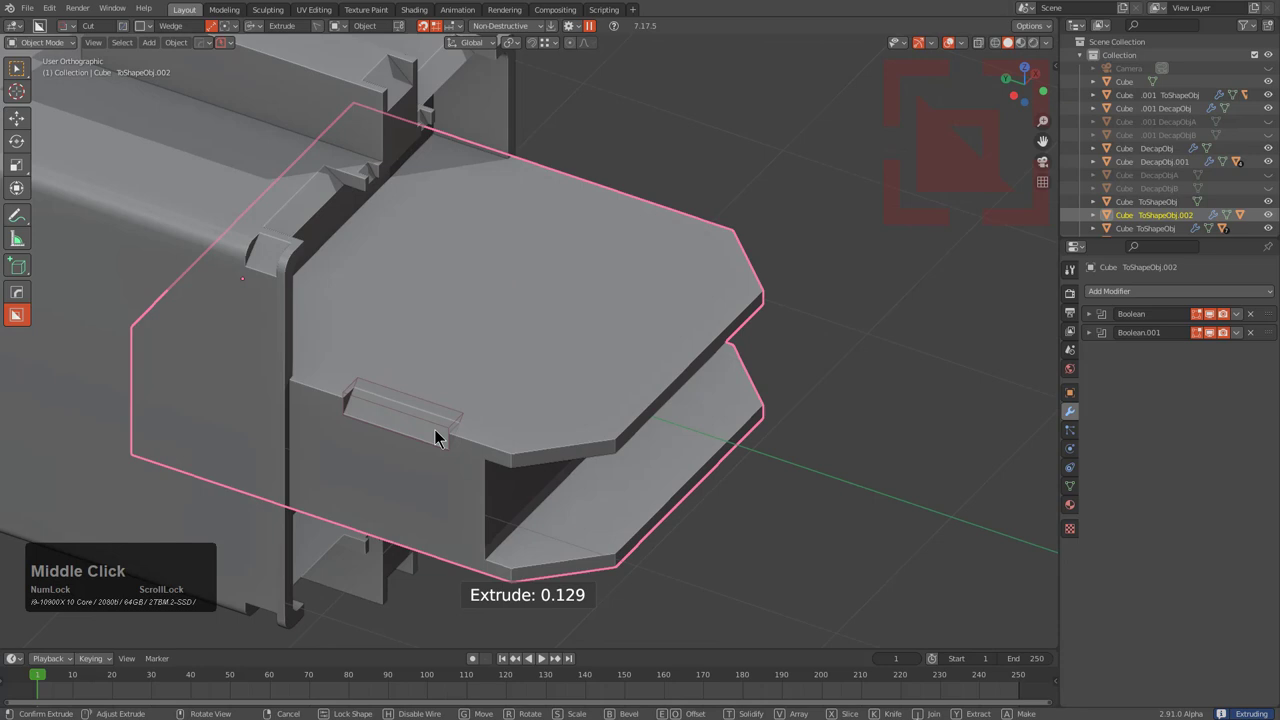
{"action": "left_click", "coordinate": [446, 432]}
{"action": "scroll", "scroll_direction": "down", "scroll_amount": 3}
Step: Mirror the forked piece's cuts with a HardOps mirror on X
{"action": "key", "text": "alt+x"}
{"action": "left_click", "coordinate": [332, 217]}
{"action": "middle_click", "coordinate": [513, 383]}
{"action": "scroll", "scroll_direction": "down", "scroll_amount": 3}
{"action": "key", "text": "x"}
{"action": "left_click", "coordinate": [289, 315]}
{"action": "middle_click", "coordinate": [551, 369]}
{"action": "scroll", "scroll_direction": "up", "scroll_amount": 3}
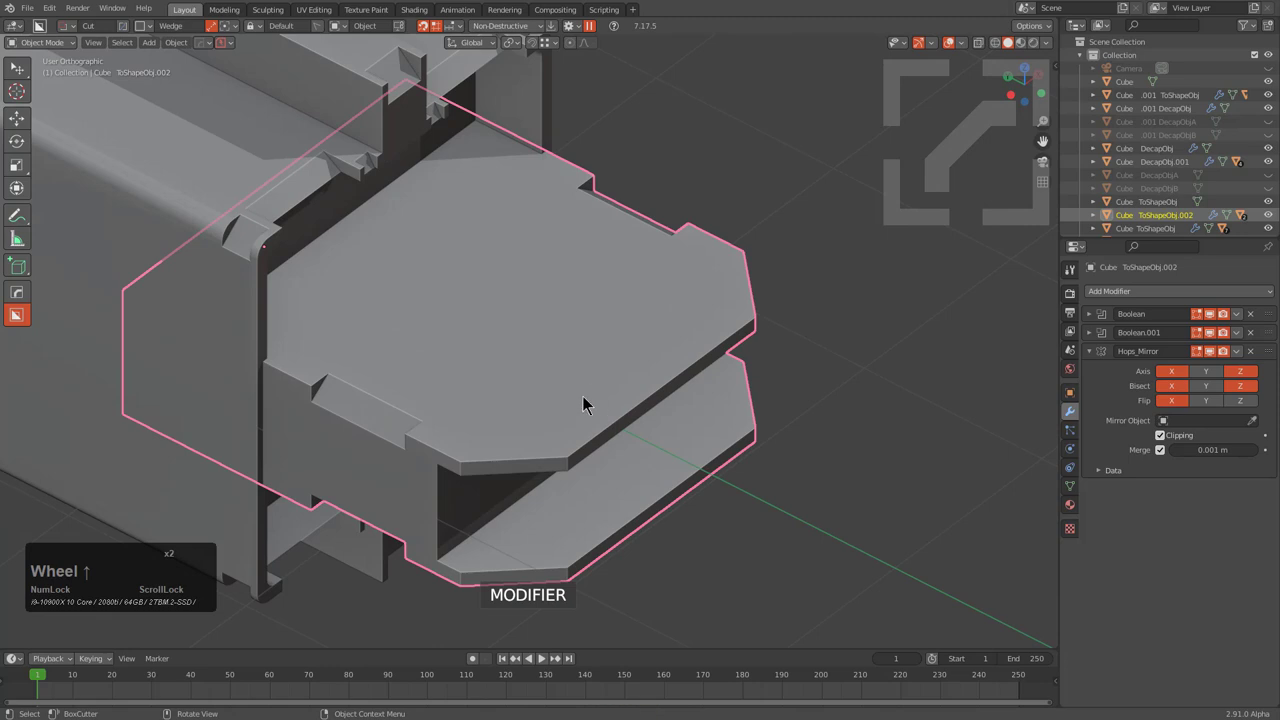
{"action": "scroll", "scroll_direction": "up", "scroll_amount": 3}
{"action": "scroll", "scroll_direction": "down", "scroll_amount": 3}
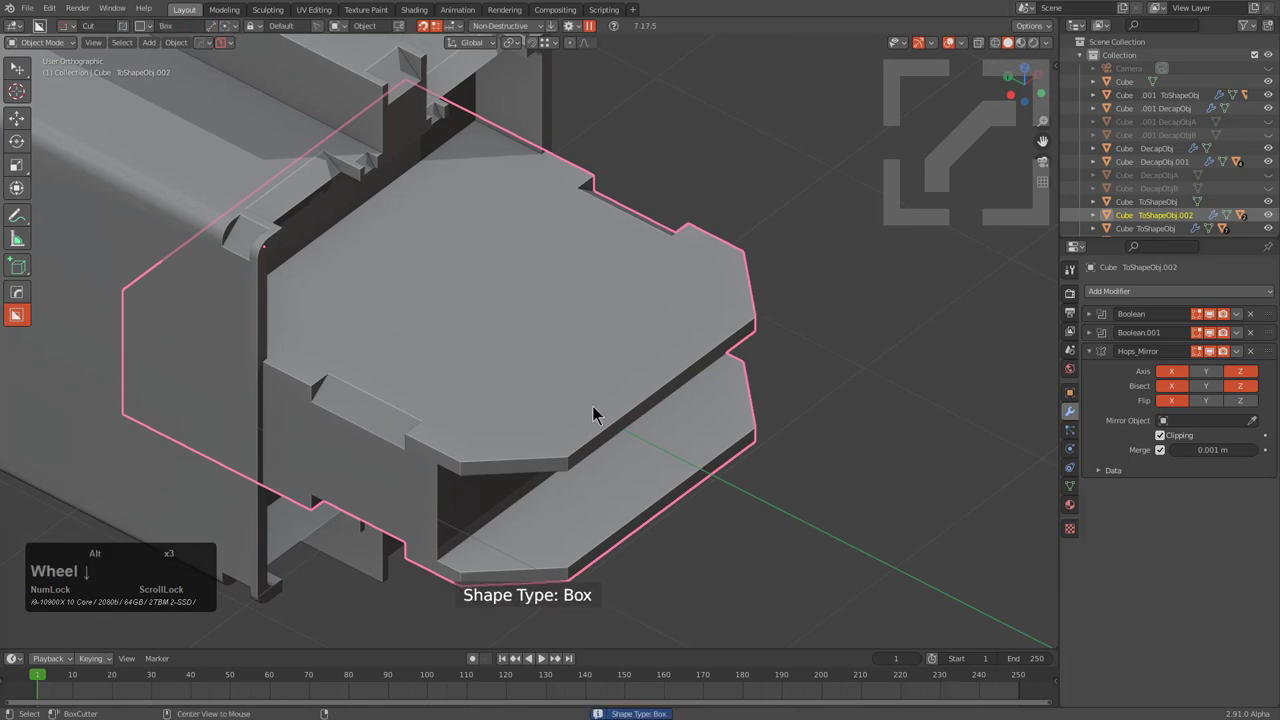
Step: Punch square holes with a box cut through both plates of the forked piece
{"action": "left_click_drag", "start_coordinate": [612, 411], "coordinate": [577, 491]}
{"action": "left_click", "coordinate": [581, 536]}
{"action": "middle_click", "coordinate": [551, 383]}
{"action": "left_click", "coordinate": [370, 343]}
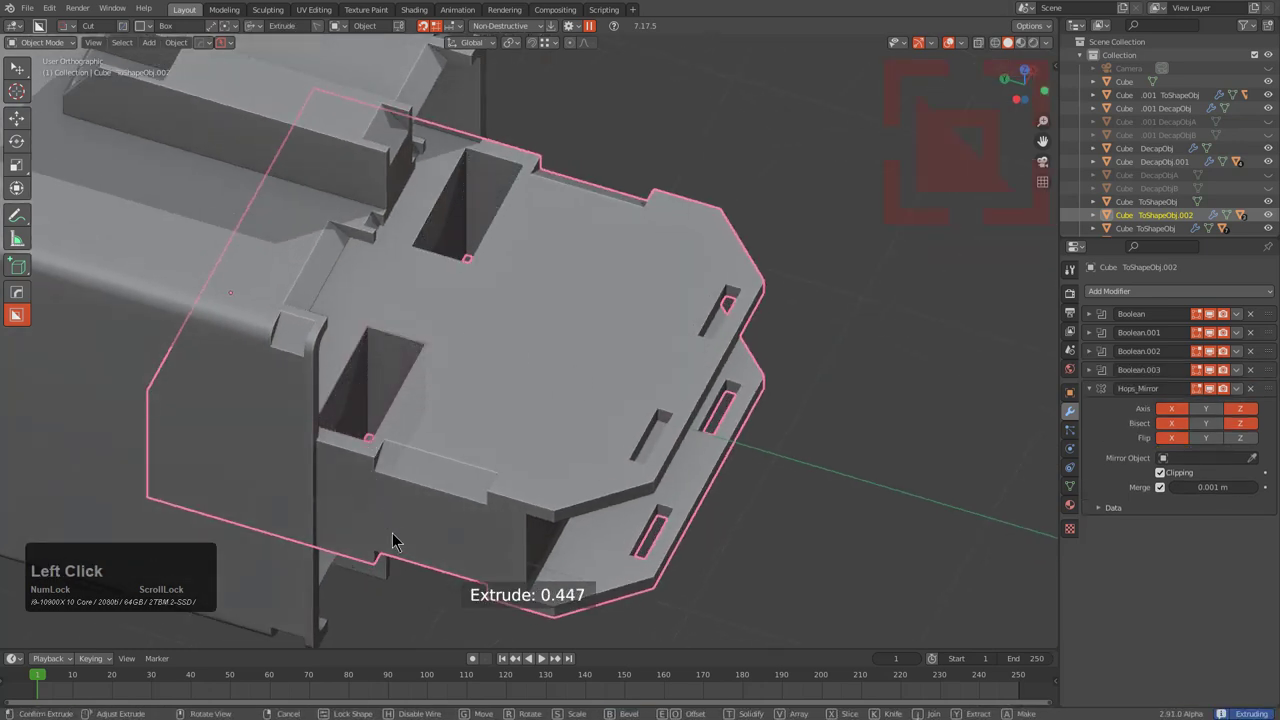
{"action": "left_click", "coordinate": [409, 586]}
{"action": "middle_click", "coordinate": [463, 458]}
{"action": "scroll", "scroll_direction": "down", "scroll_amount": 3}
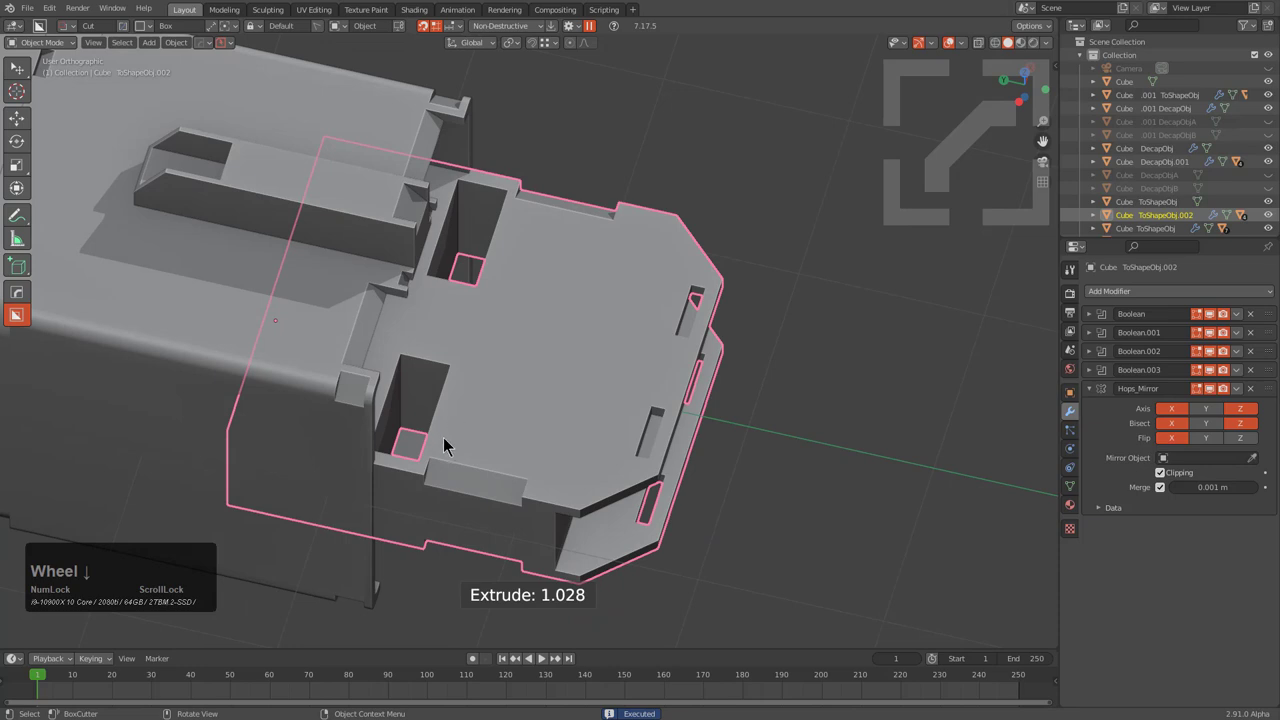
{"action": "left_click", "coordinate": [474, 458]}
{"action": "scroll", "scroll_direction": "down", "scroll_amount": 3}
{"action": "left_click", "coordinate": [519, 554]}
{"action": "middle_click", "coordinate": [611, 395]}
Step: Bring up the Q menu to run Decap on the forked piece
{"action": "key", "text": "q"}
{"action": "type", "text": "qot"}
{"action": "scroll", "scroll_direction": "down", "scroll_amount": 3}
Step: Decap the forked end piece along X into thin panels
{"action": "key", "text": "x"}
{"action": "type", "text": "xx"}
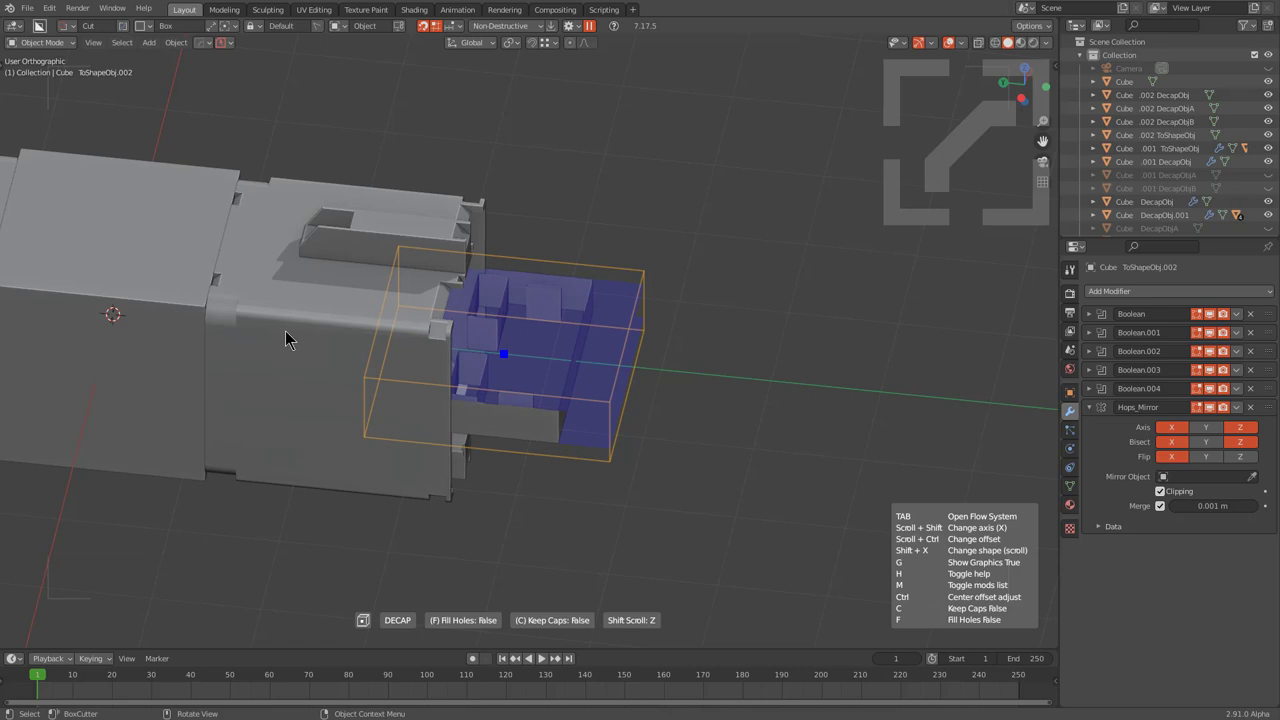
{"action": "key", "text": "c"}
{"action": "left_click", "coordinate": [293, 336]}
{"action": "scroll", "scroll_direction": "down", "scroll_amount": 3}
{"action": "middle_click", "coordinate": [572, 407]}
Step: Move the decapped panels along X and set the HardOps array to eight sections
{"action": "key", "text": "g"}
{"action": "type", "text": "gx"}
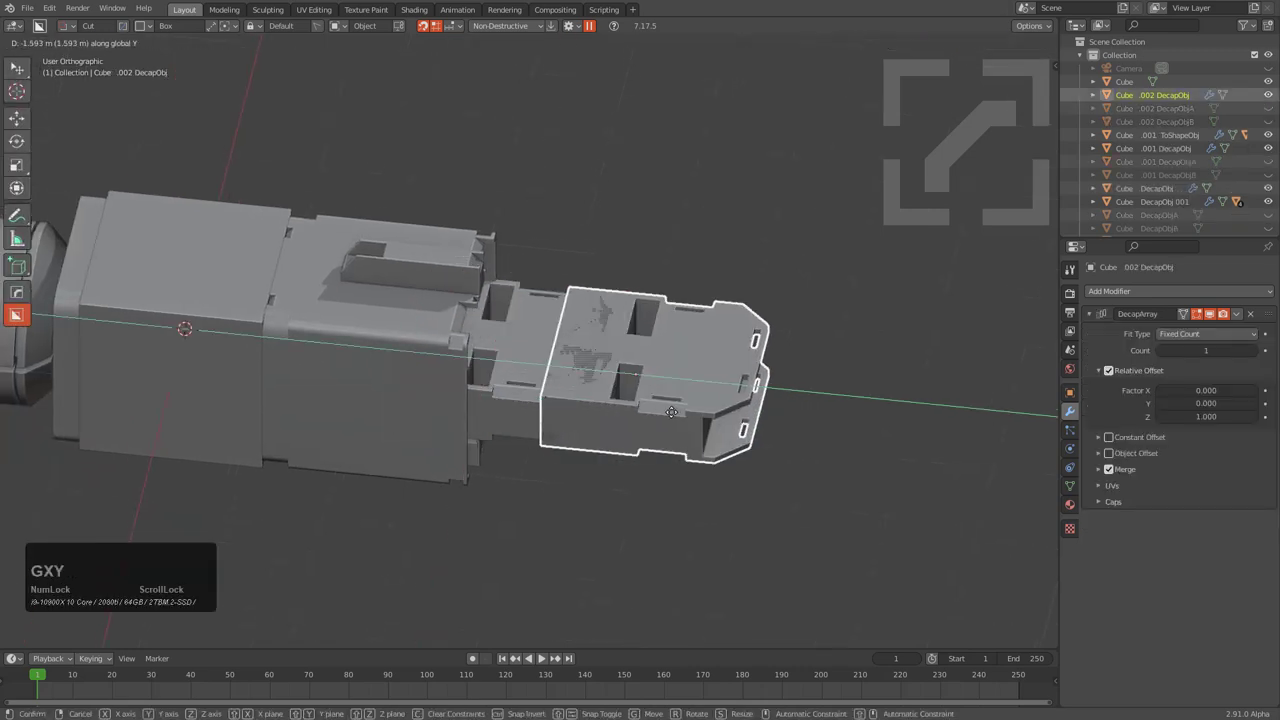
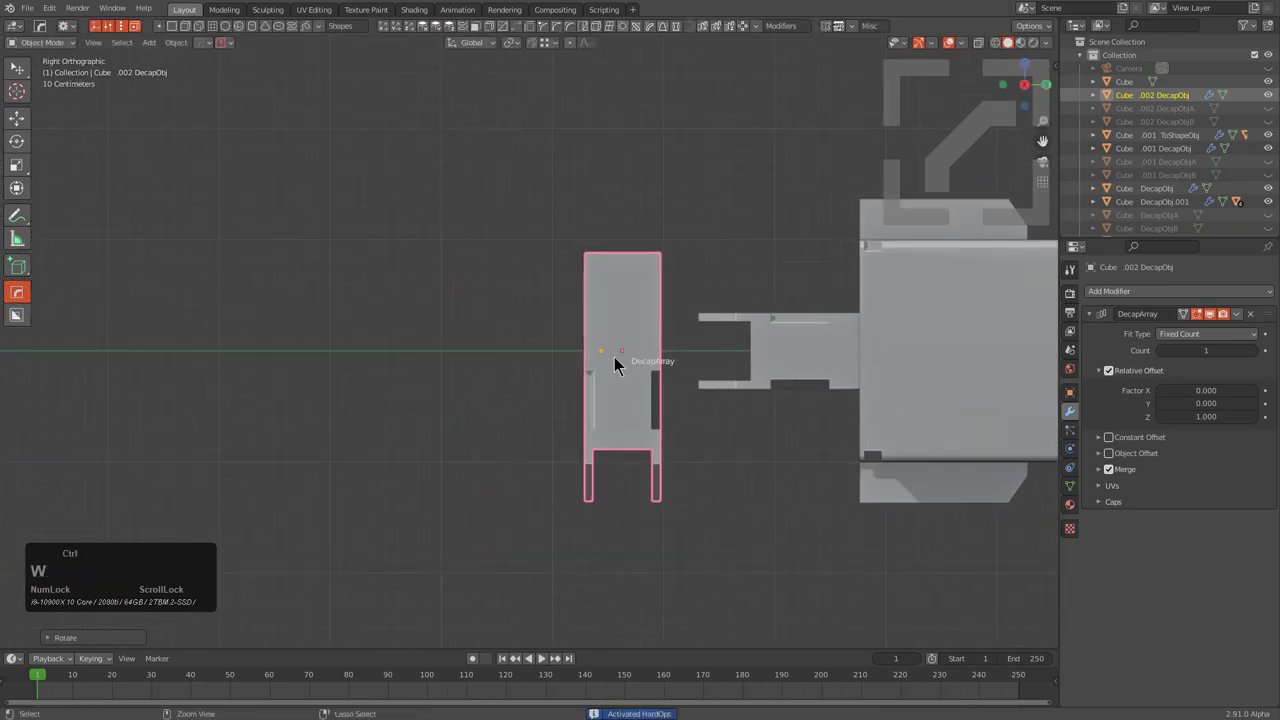
{"action": "left_click", "coordinate": [607, 351]}
{"action": "left_click", "coordinate": [498, 369]}
{"action": "left_click", "coordinate": [55, 272]}
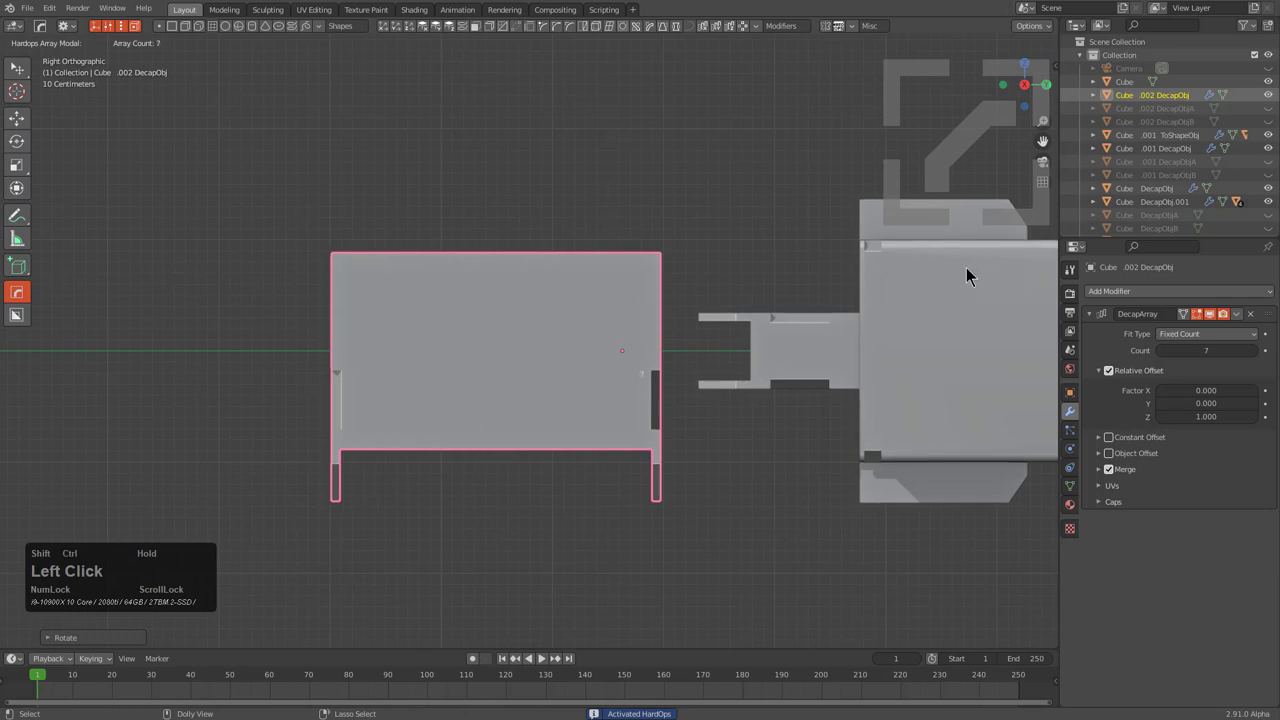
{"action": "middle_click", "coordinate": [585, 389]}
{"action": "scroll", "scroll_direction": "up", "scroll_amount": 3}
Step: Shift the panels on Y and add a HardOps mirror along Y
{"action": "key", "text": "g"}
{"action": "key", "text": "y"}
{"action": "key", "text": "ctrl+t"}
{"action": "double_click", "coordinate": [666, 384]}
{"action": "middle_click", "coordinate": [663, 364]}
{"action": "scroll", "scroll_direction": "down", "scroll_amount": 3}
{"action": "key", "text": "alt+x"}
{"action": "left_click", "coordinate": [578, 410]}
{"action": "scroll", "scroll_direction": "down", "scroll_amount": 3}
{"action": "middle_click", "coordinate": [655, 338]}
{"action": "middle_click", "coordinate": [633, 426]}
{"action": "middle_click", "coordinate": [657, 404]}
{"action": "scroll", "scroll_direction": "up", "scroll_amount": 3}
Step: Cycle BoxCutter shapes and start a cylindrical cut for a round rod through the panels
{"action": "key", "text": "d"}
{"action": "key", "text": "alt+w"}
{"action": "key", "text": "d"}
{"action": "key", "text": "alt+w"}
{"action": "key", "text": "alt+w"}
{"action": "key", "text": "d"}
{"action": "left_click", "coordinate": [469, 391]}
{"action": "middle_click", "coordinate": [523, 461]}
Step: Abandon the first round rod attempt and adjust BoxCutter's cutter settings in the header
{"action": "middle_click", "coordinate": [511, 453]}
{"action": "left_click_drag", "start_coordinate": [487, 446], "coordinate": [512, 451]}
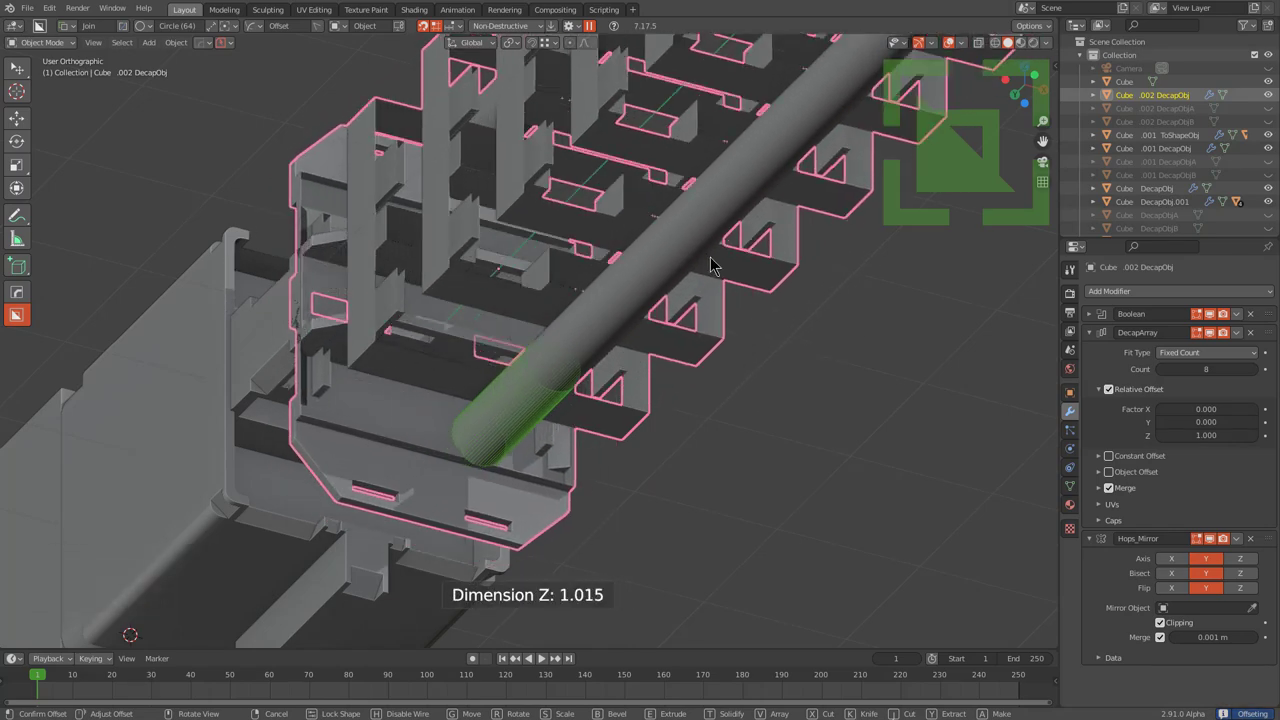
{"action": "right_click", "coordinate": [678, 315]}
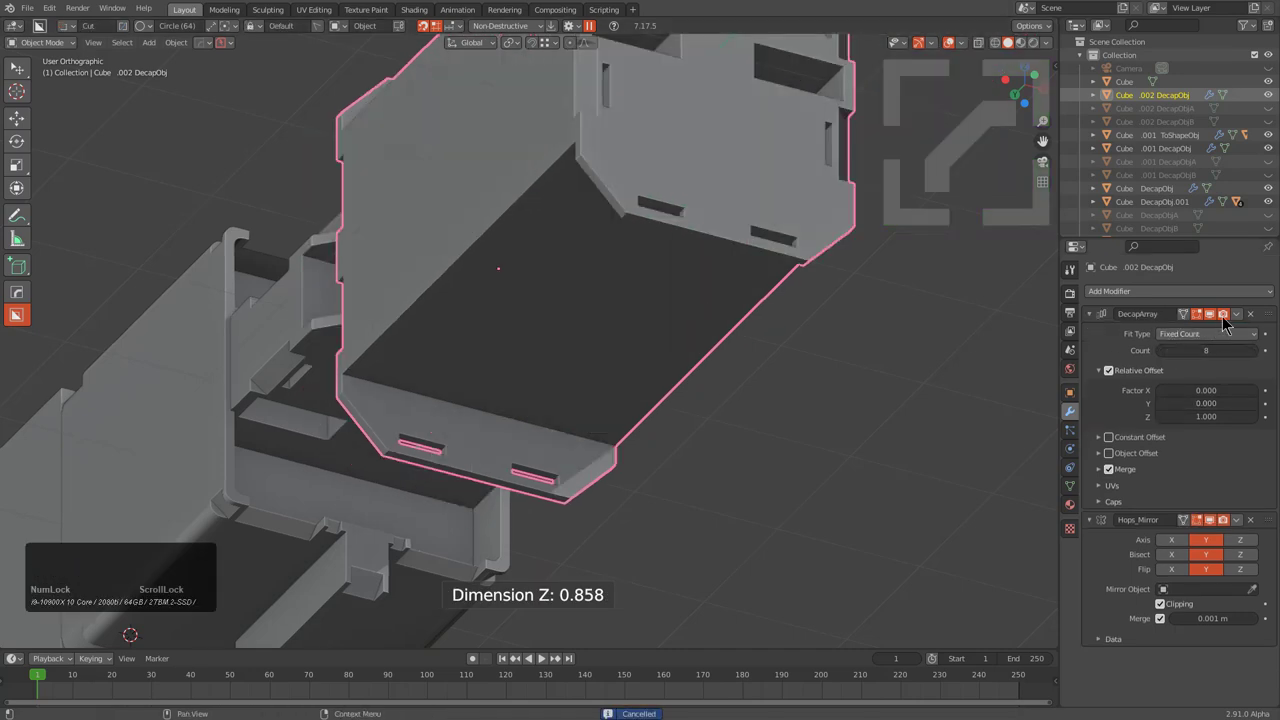
{"action": "left_click", "coordinate": [1225, 324]}
{"action": "left_click", "coordinate": [1226, 323]}
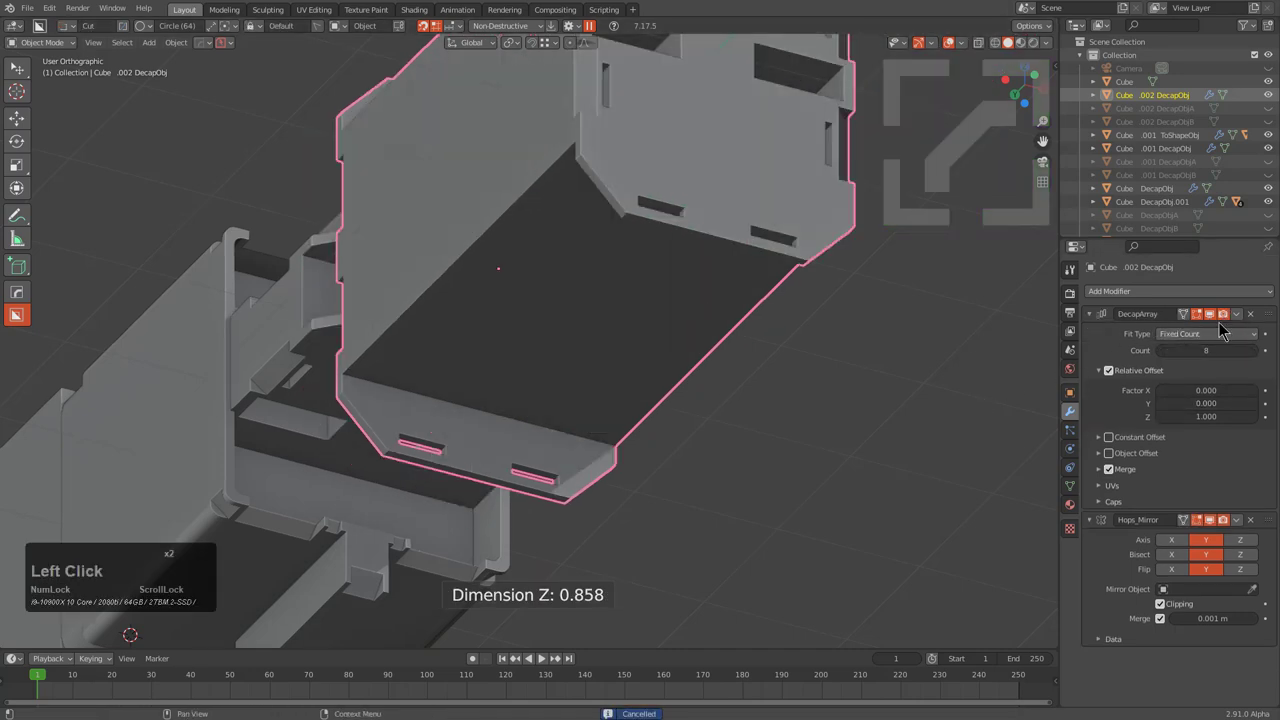
{"action": "left_click", "coordinate": [576, 28]}
Step: Draw a circle cutter inside the frame in Join mode and extrude it into a full-length rod
{"action": "left_click", "coordinate": [508, 117]}
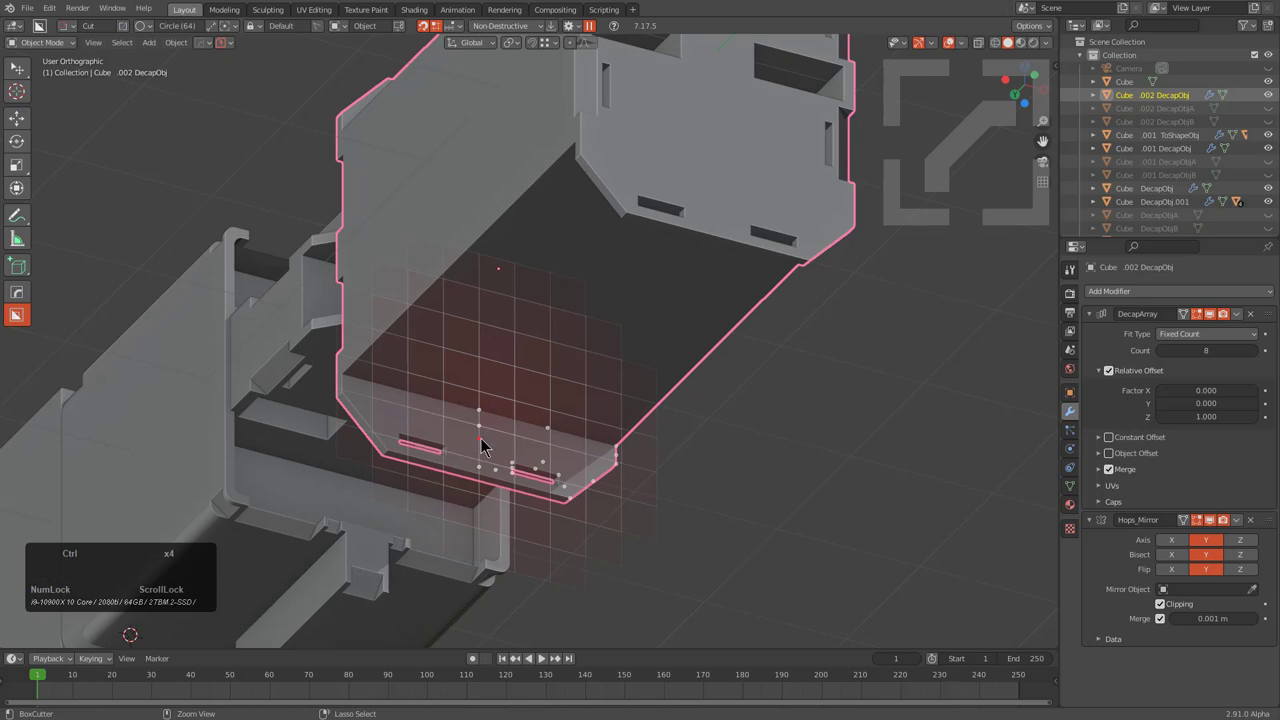
{"action": "left_click", "coordinate": [487, 444]}
{"action": "key", "text": "j"}
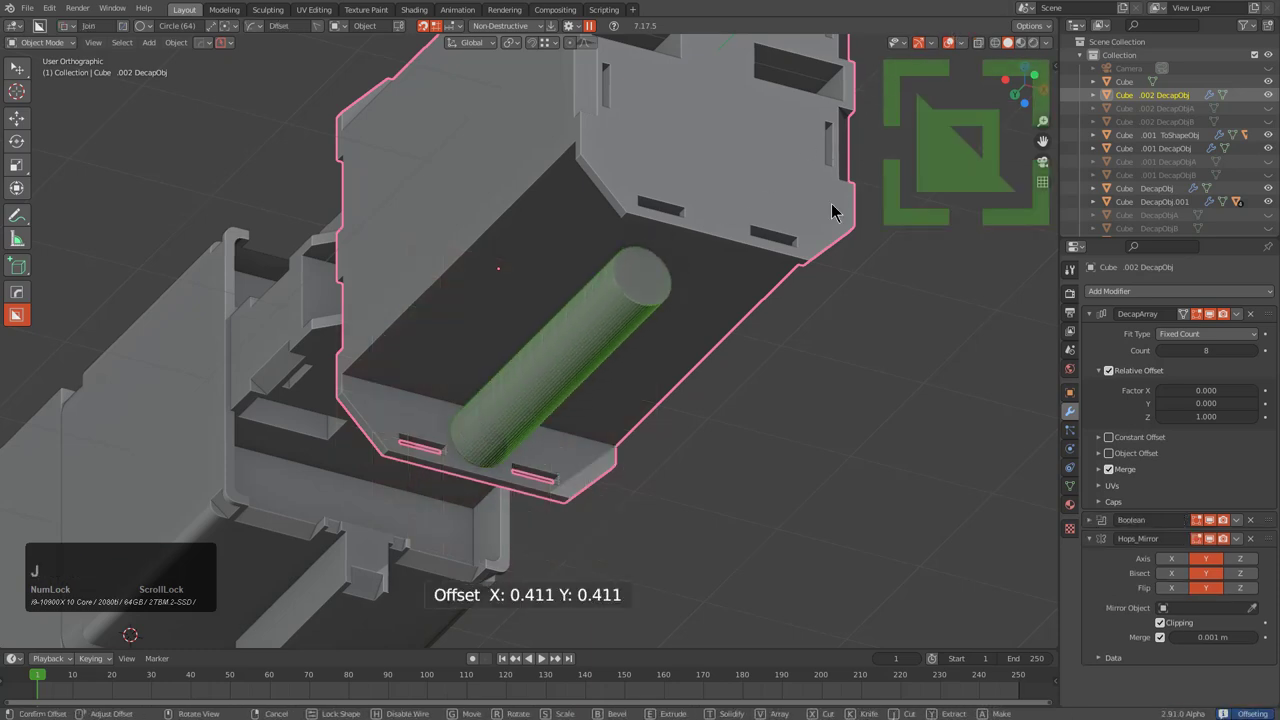
Step: Orbit and zoom around the frame to inspect the new rod from the side
{"action": "middle_click", "coordinate": [831, 268]}
{"action": "scroll", "scroll_direction": "down", "scroll_amount": 3}
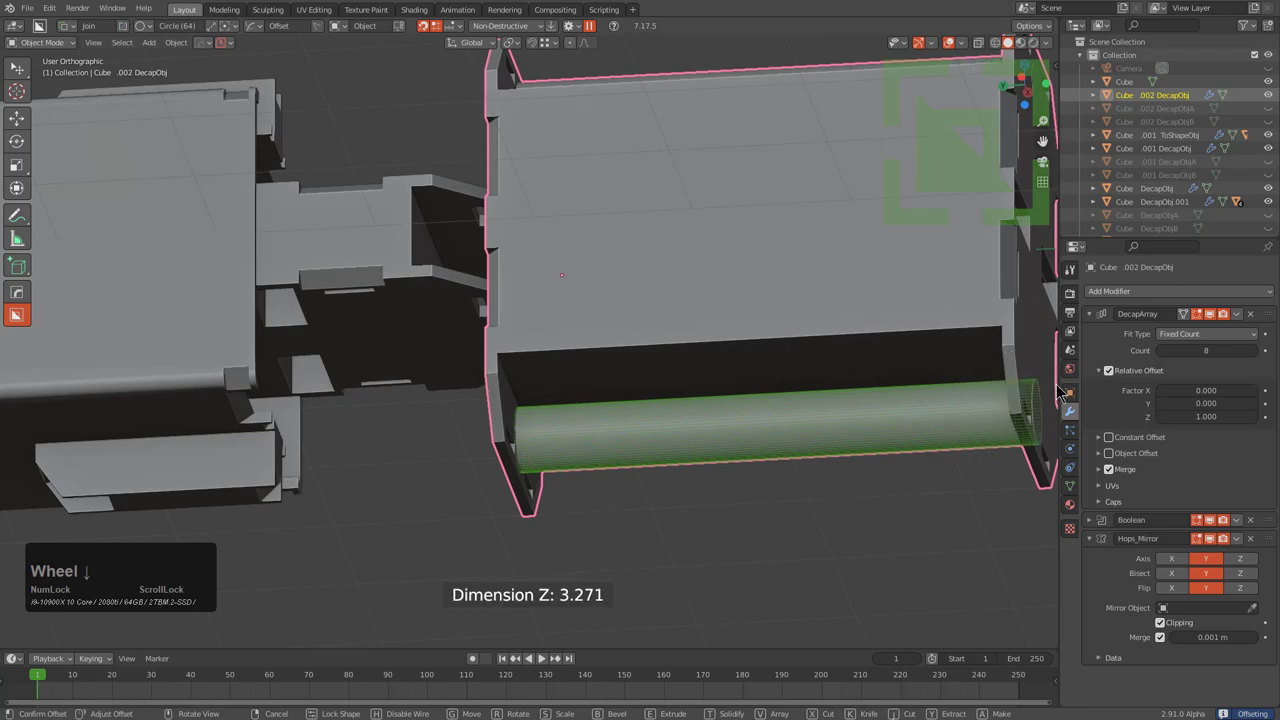
{"action": "scroll", "scroll_direction": "down", "scroll_amount": 3}
{"action": "middle_click", "coordinate": [804, 368]}
{"action": "scroll", "scroll_direction": "down", "scroll_amount": 3}
{"action": "middle_click", "coordinate": [695, 351]}
{"action": "middle_click", "coordinate": [665, 387]}
{"action": "middle_click", "coordinate": [699, 351]}
{"action": "scroll", "scroll_direction": "down", "scroll_amount": 3}
{"action": "middle_click", "coordinate": [653, 346]}
{"action": "scroll", "scroll_direction": "up", "scroll_amount": 3}
{"action": "middle_click", "coordinate": [576, 335]}
{"action": "scroll", "scroll_direction": "down", "scroll_amount": 3}
{"action": "middle_click", "coordinate": [635, 431]}
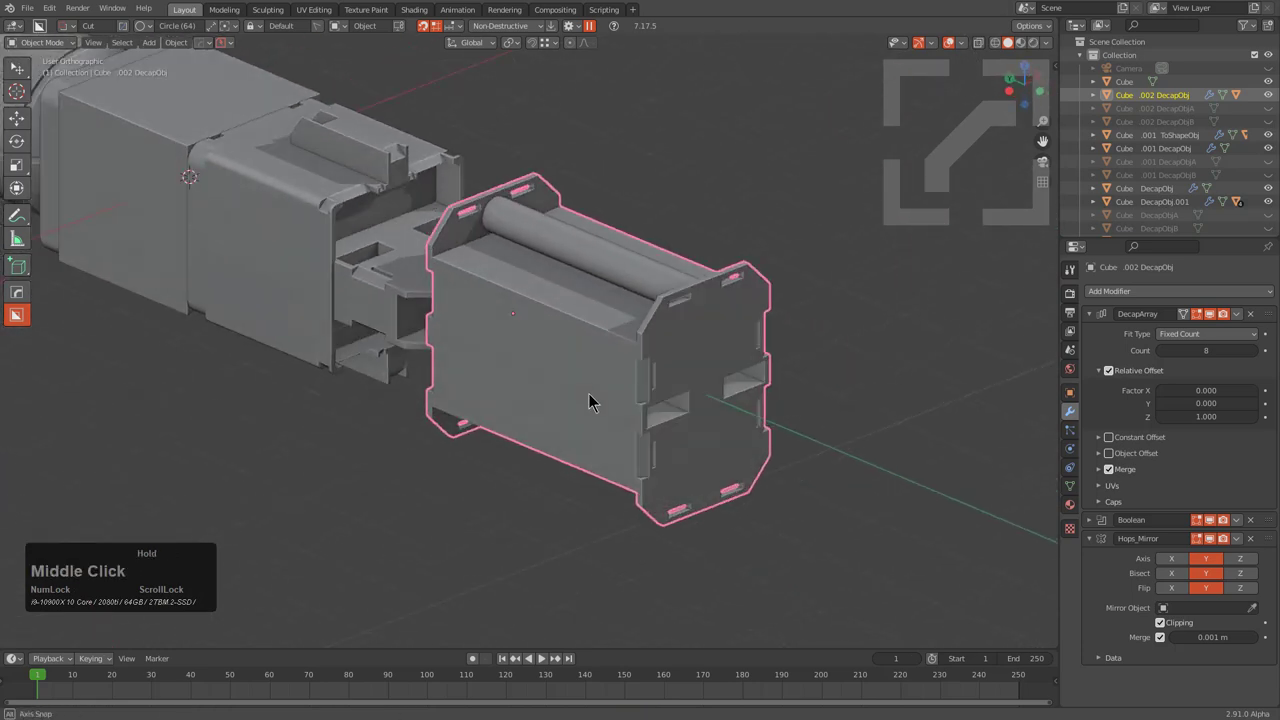
Step: Box-cut a horizontal channel into the frame's side with a rectangle cutter
{"action": "scroll", "scroll_direction": "down", "scroll_amount": 3}
{"action": "middle_click", "coordinate": [654, 362]}
{"action": "scroll", "scroll_direction": "up", "scroll_amount": 3}
{"action": "middle_click", "coordinate": [659, 326]}
{"action": "middle_click", "coordinate": [858, 343]}
{"action": "scroll", "scroll_direction": "down", "scroll_amount": 3}
{"action": "middle_click", "coordinate": [738, 397]}
{"action": "key", "text": "d"}
{"action": "left_click", "coordinate": [729, 418]}
{"action": "left_click", "coordinate": [932, 249]}
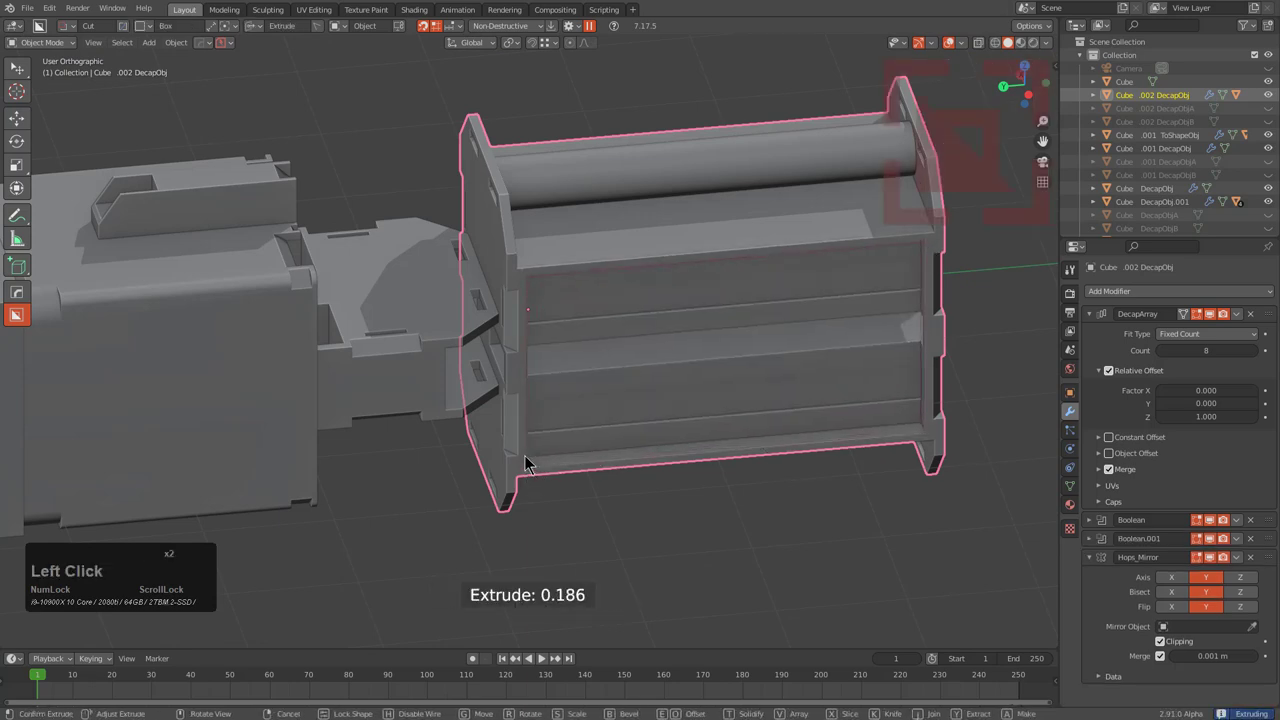
{"action": "key", "text": "b"}
{"action": "scroll", "scroll_direction": "down", "scroll_amount": 3}
{"action": "left_click", "coordinate": [542, 466]}
Step: Cut a single small notch with beveled corners into the channel
{"action": "middle_click", "coordinate": [732, 407]}
{"action": "left_click", "coordinate": [754, 438]}
{"action": "middle_click", "coordinate": [786, 474]}
{"action": "middle_click", "coordinate": [916, 382]}
{"action": "scroll", "scroll_direction": "up", "scroll_amount": 3}
{"action": "middle_click", "coordinate": [828, 414]}
{"action": "scroll", "scroll_direction": "up", "scroll_amount": 3}
{"action": "middle_click", "coordinate": [742, 364]}
{"action": "middle_click", "coordinate": [760, 358]}
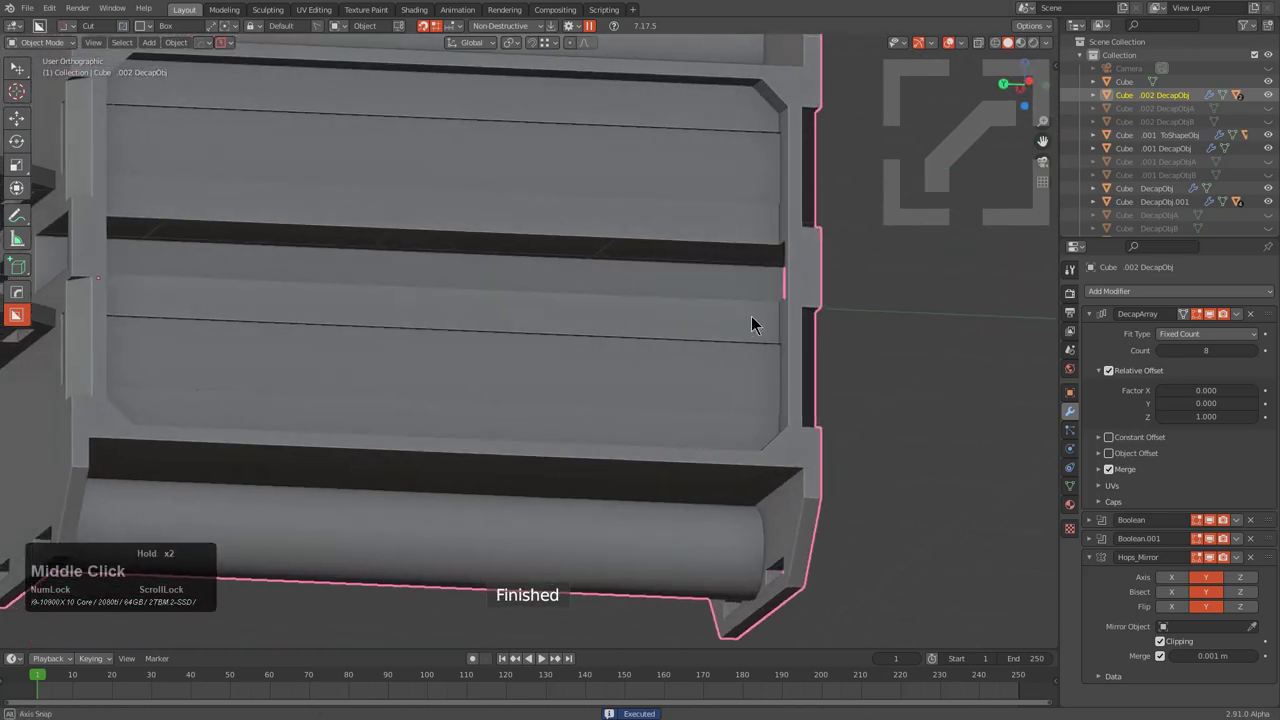
{"action": "left_click", "coordinate": [786, 272]}
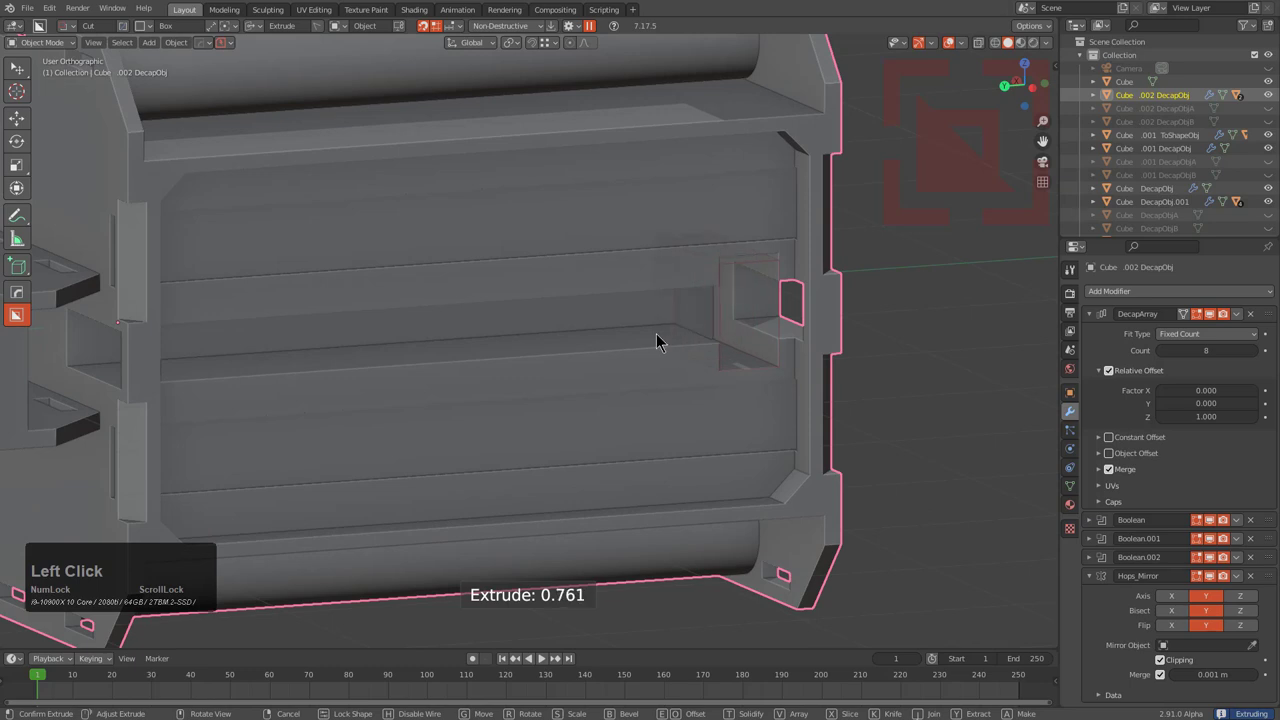
{"action": "key", "text": "b"}
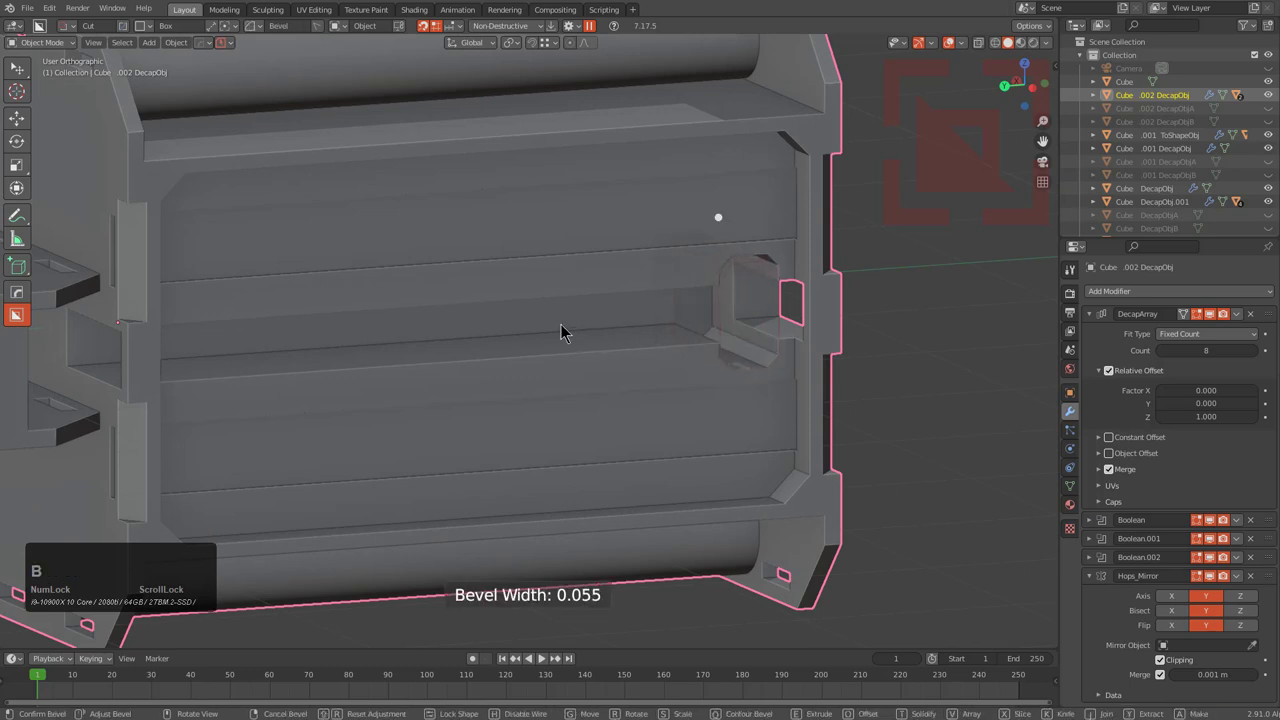
{"action": "left_click", "coordinate": [533, 326]}
Step: Select the notch cutter and array it along Y into a row of evenly spaced notches
{"action": "scroll", "scroll_direction": "down", "scroll_amount": 3}
{"action": "middle_click", "coordinate": [635, 364]}
{"action": "middle_click", "coordinate": [580, 381]}
{"action": "scroll", "scroll_direction": "down", "scroll_amount": 3}
{"action": "key", "text": "q"}
{"action": "left_click", "coordinate": [723, 337]}
{"action": "scroll", "scroll_direction": "down", "scroll_amount": 3}
{"action": "left_click", "coordinate": [723, 337]}
{"action": "key", "text": "q"}
{"action": "left_click", "coordinate": [706, 317]}
{"action": "double_click", "coordinate": [701, 325]}
{"action": "key", "text": "x"}
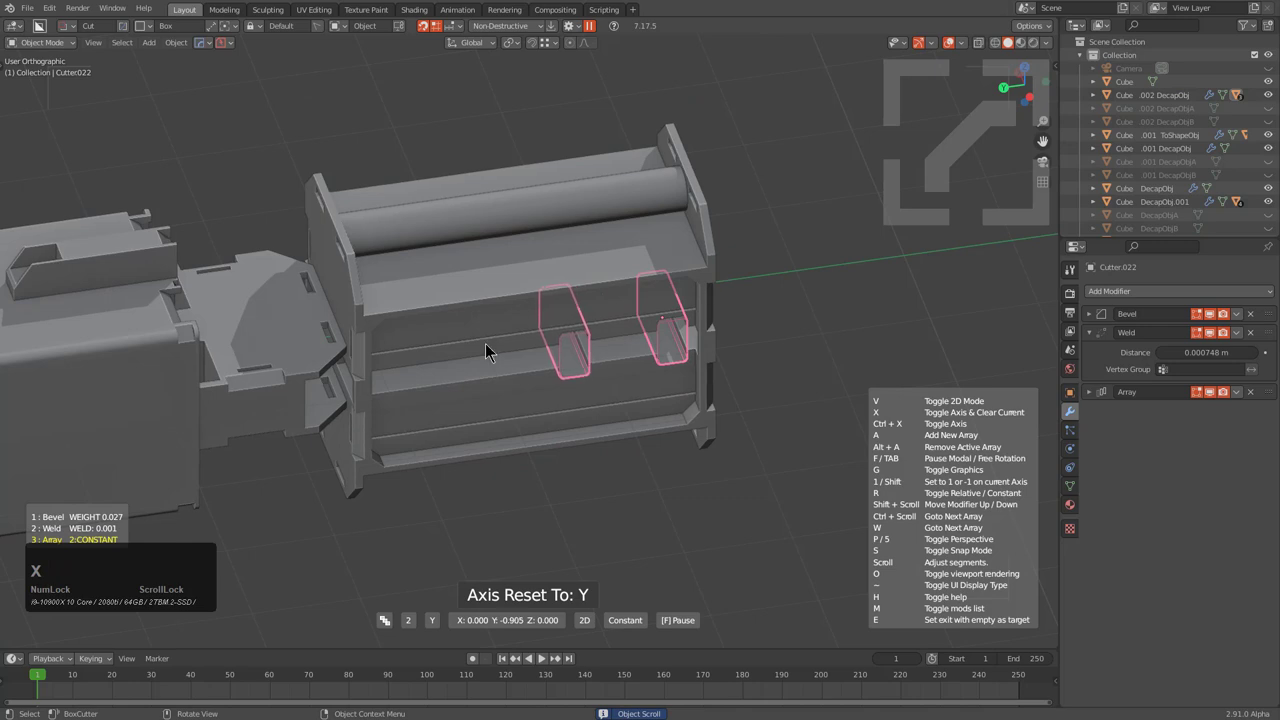
{"action": "key", "text": "v"}
{"action": "scroll", "scroll_direction": "up", "scroll_amount": 3}
{"action": "scroll", "scroll_direction": "up", "scroll_amount": 3}
{"action": "scroll", "scroll_direction": "down", "scroll_amount": 3}
{"action": "left_click", "coordinate": [396, 380]}
Step: Make another beveled box cut running across the row of notches
{"action": "middle_click", "coordinate": [453, 390]}
{"action": "key", "text": "1"}
{"action": "middle_click", "coordinate": [492, 365]}
{"action": "left_click", "coordinate": [507, 282]}
{"action": "middle_click", "coordinate": [509, 292]}
{"action": "scroll", "scroll_direction": "up", "scroll_amount": 3}
{"action": "middle_click", "coordinate": [603, 278]}
{"action": "key", "text": "d"}
{"action": "left_click", "coordinate": [721, 225]}
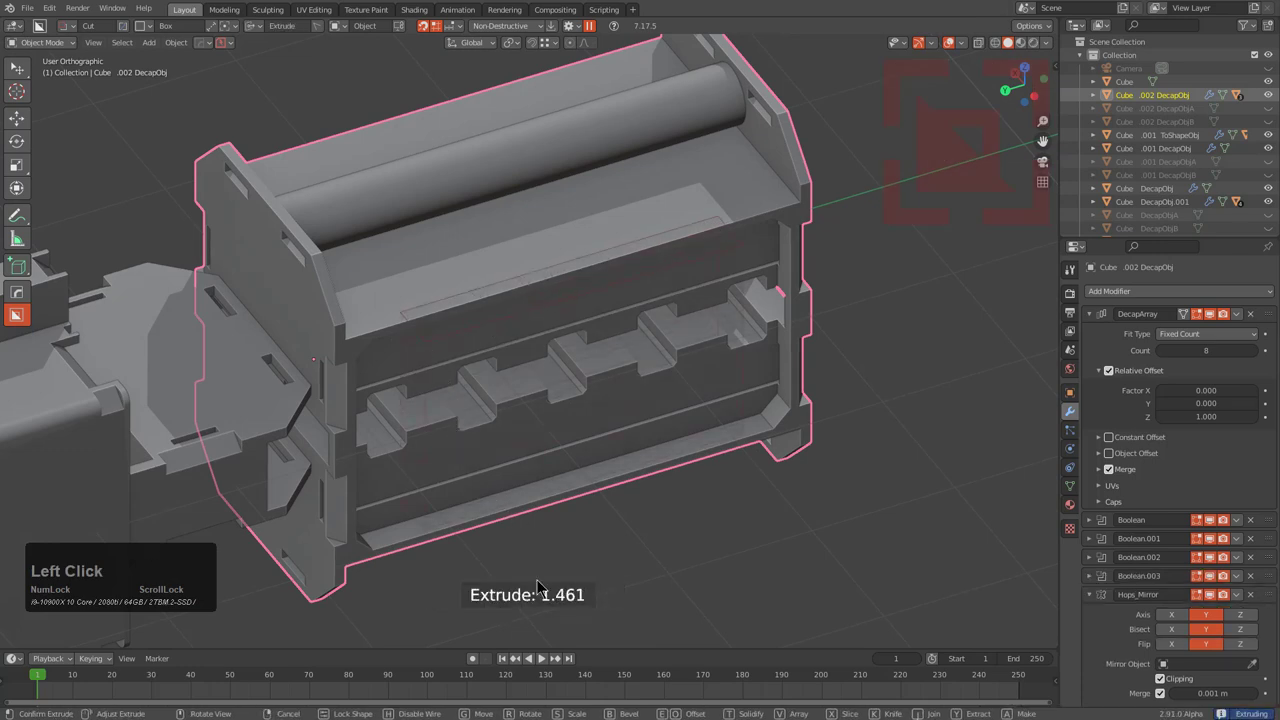
{"action": "key", "text": "b"}
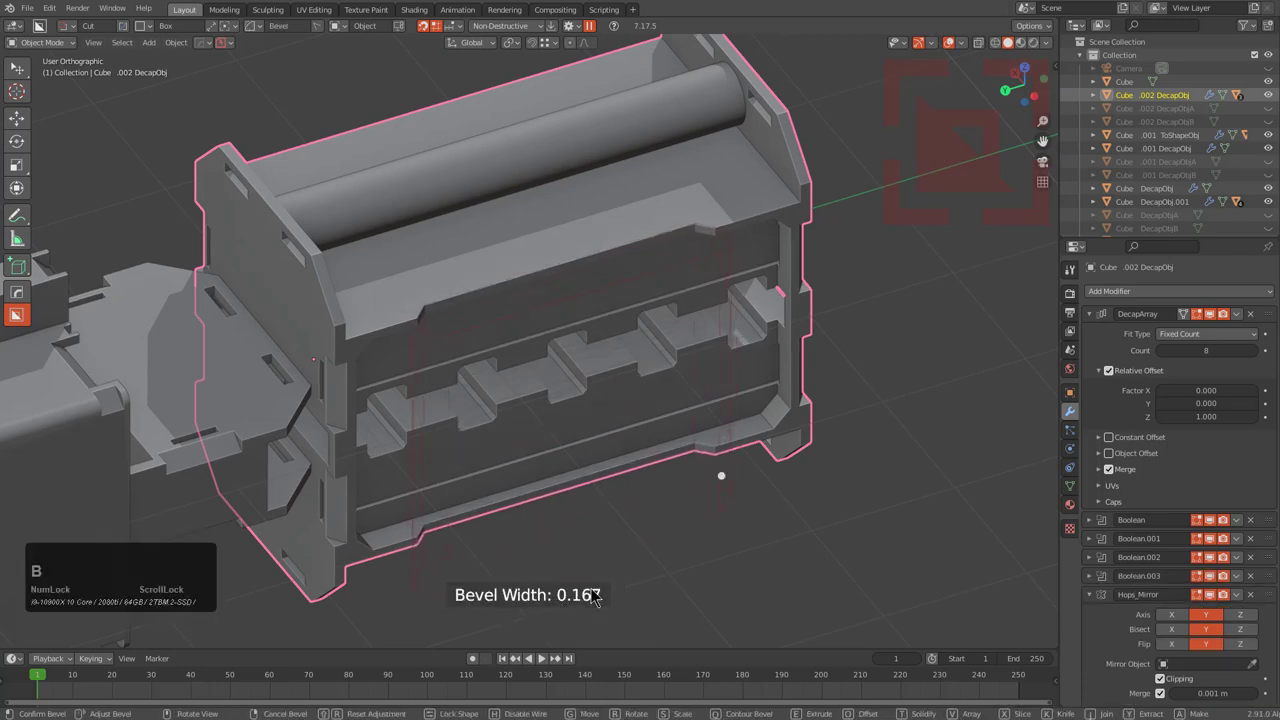
{"action": "left_click", "coordinate": [601, 590]}
Step: Mirror the side channel and notches to the opposite side with Hard Ops mirror on X
{"action": "middle_click", "coordinate": [652, 459]}
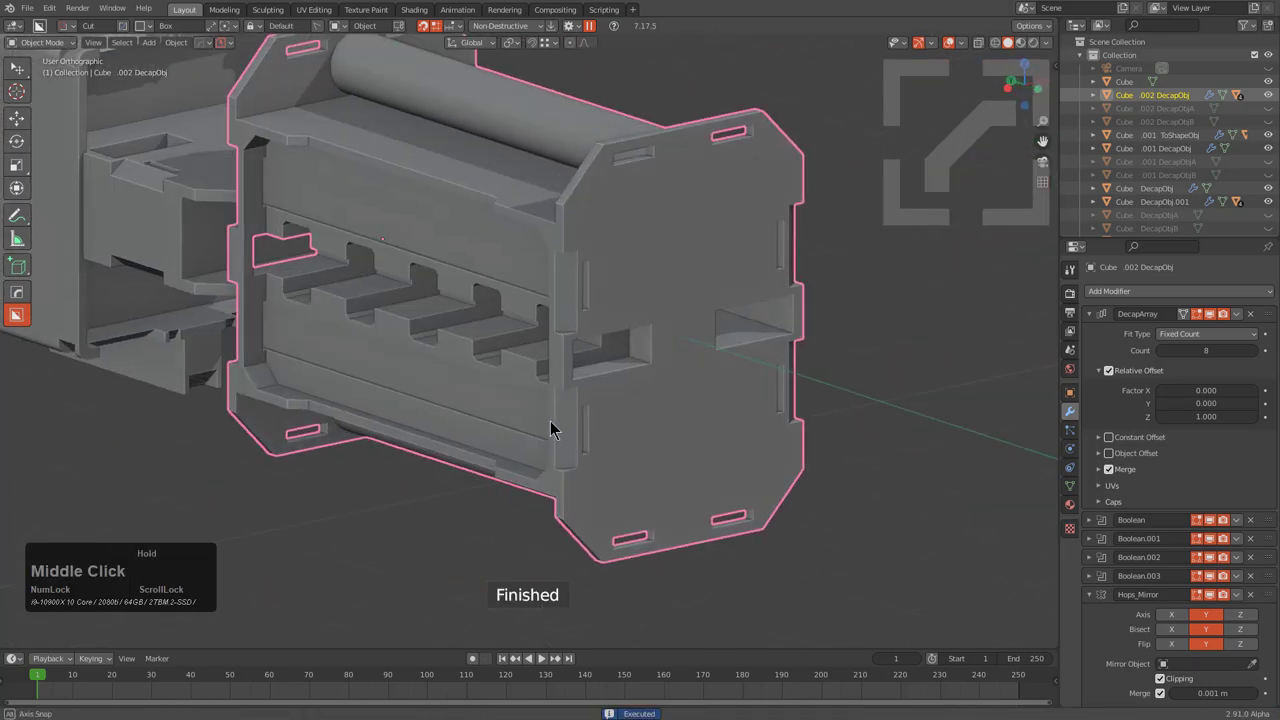
{"action": "scroll", "scroll_direction": "down", "scroll_amount": 3}
{"action": "middle_click", "coordinate": [640, 453]}
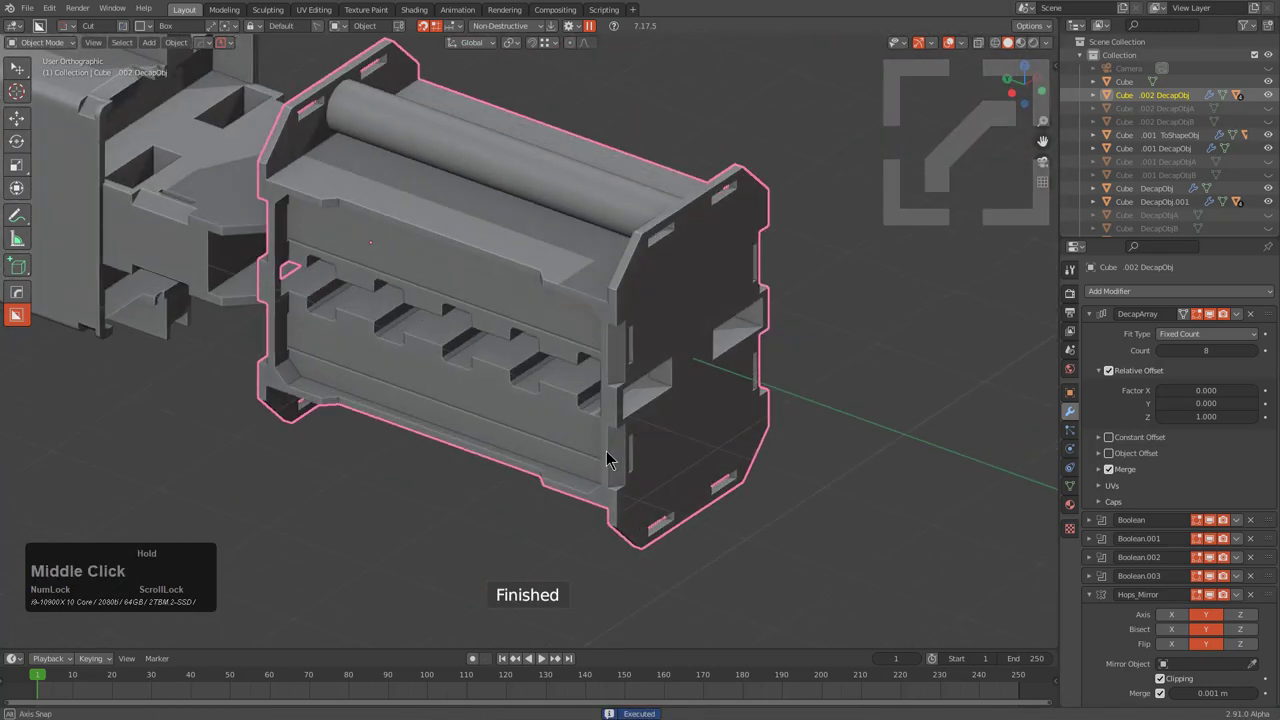
{"action": "key", "text": "alt+x"}
{"action": "left_click", "coordinate": [317, 294]}
Step: Bring the frame's long face side-on and switch BoxCutter to Ngon outlines
{"action": "middle_click", "coordinate": [449, 340]}
{"action": "scroll", "scroll_direction": "up", "scroll_amount": 3}
{"action": "middle_click", "coordinate": [542, 313]}
{"action": "middle_click", "coordinate": [354, 319]}
{"action": "scroll", "scroll_direction": "up", "scroll_amount": 3}
{"action": "key", "text": "d"}
{"action": "left_click", "coordinate": [455, 432]}
{"action": "scroll", "scroll_direction": "down", "scroll_amount": 3}
Step: Draw the recess outline with an angled corner beneath the rod and close it into a cut
{"action": "left_click", "coordinate": [843, 290]}
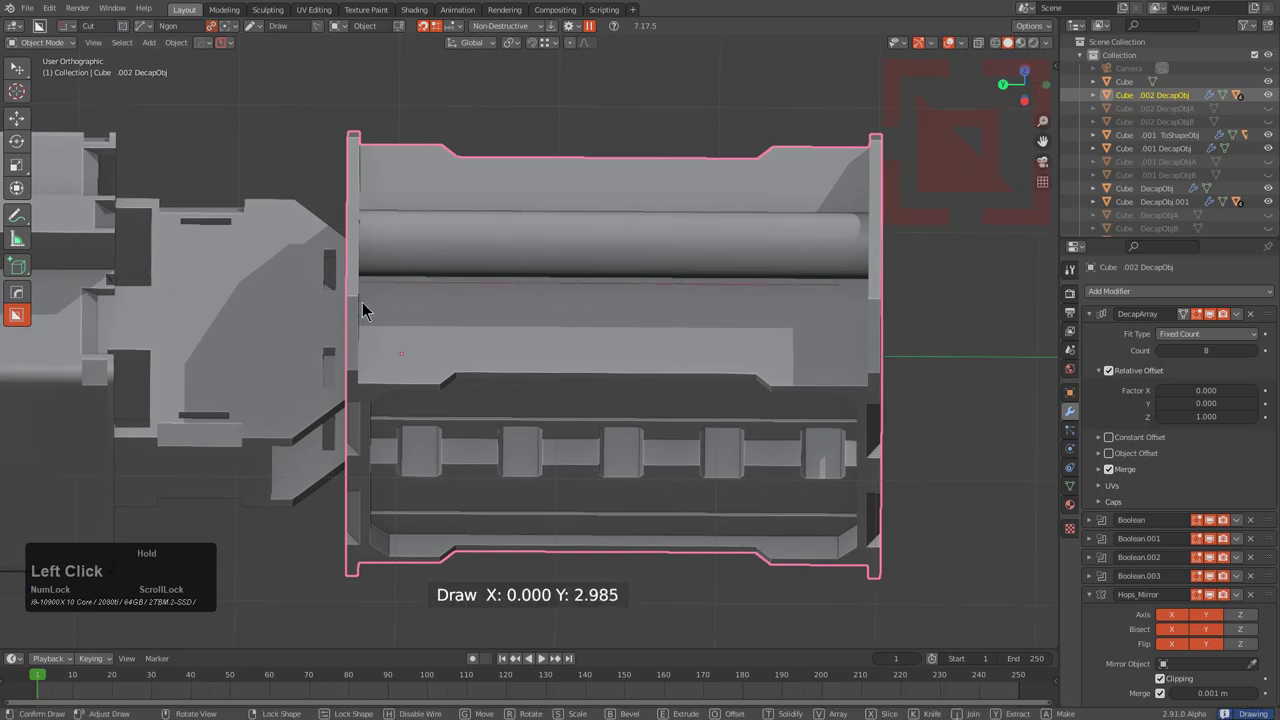
{"action": "left_click", "coordinate": [369, 378]}
{"action": "double_click", "coordinate": [459, 364]}
{"action": "left_click", "coordinate": [771, 374]}
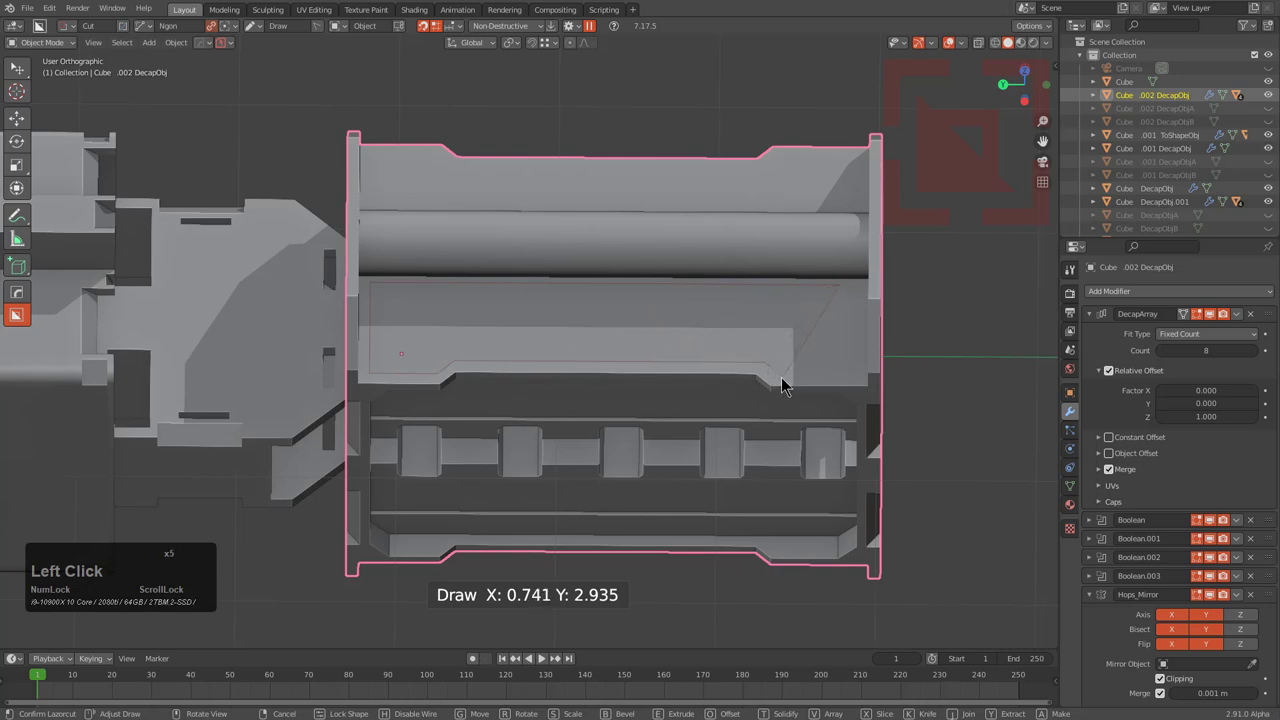
{"action": "left_click", "coordinate": [787, 383]}
{"action": "left_click", "coordinate": [868, 379]}
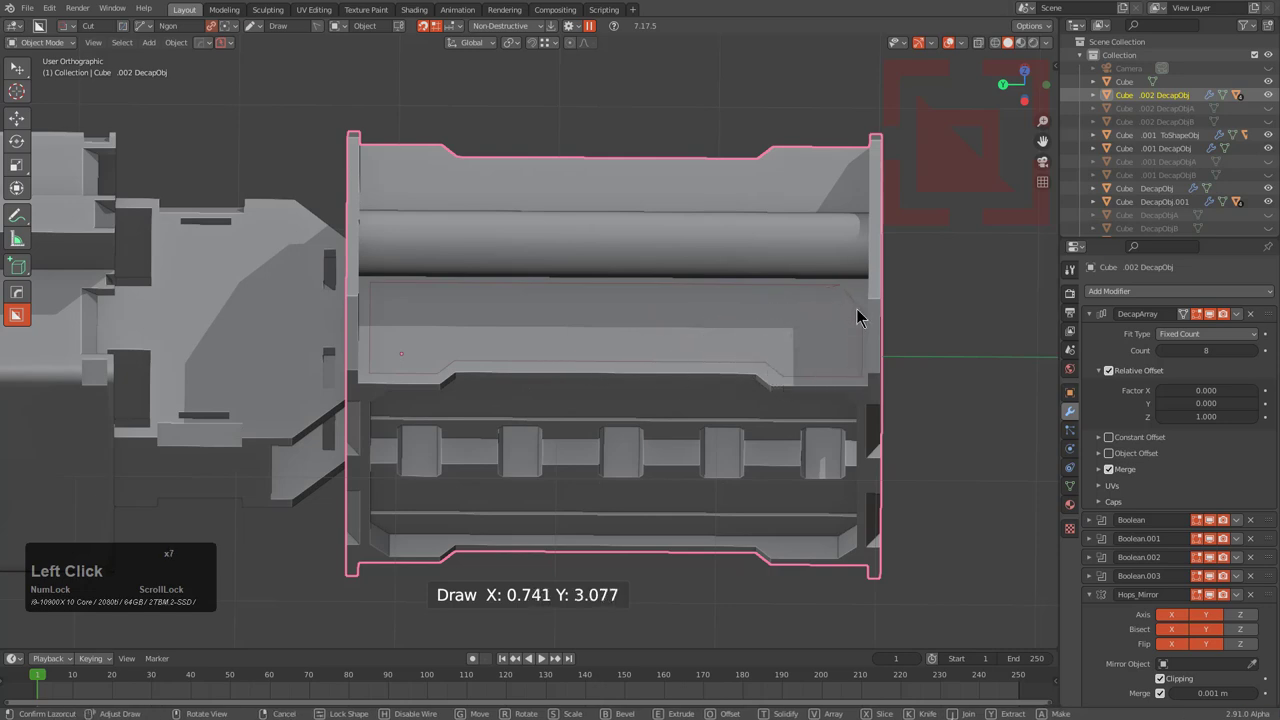
{"action": "left_click", "coordinate": [863, 307]}
{"action": "double_click", "coordinate": [863, 307]}
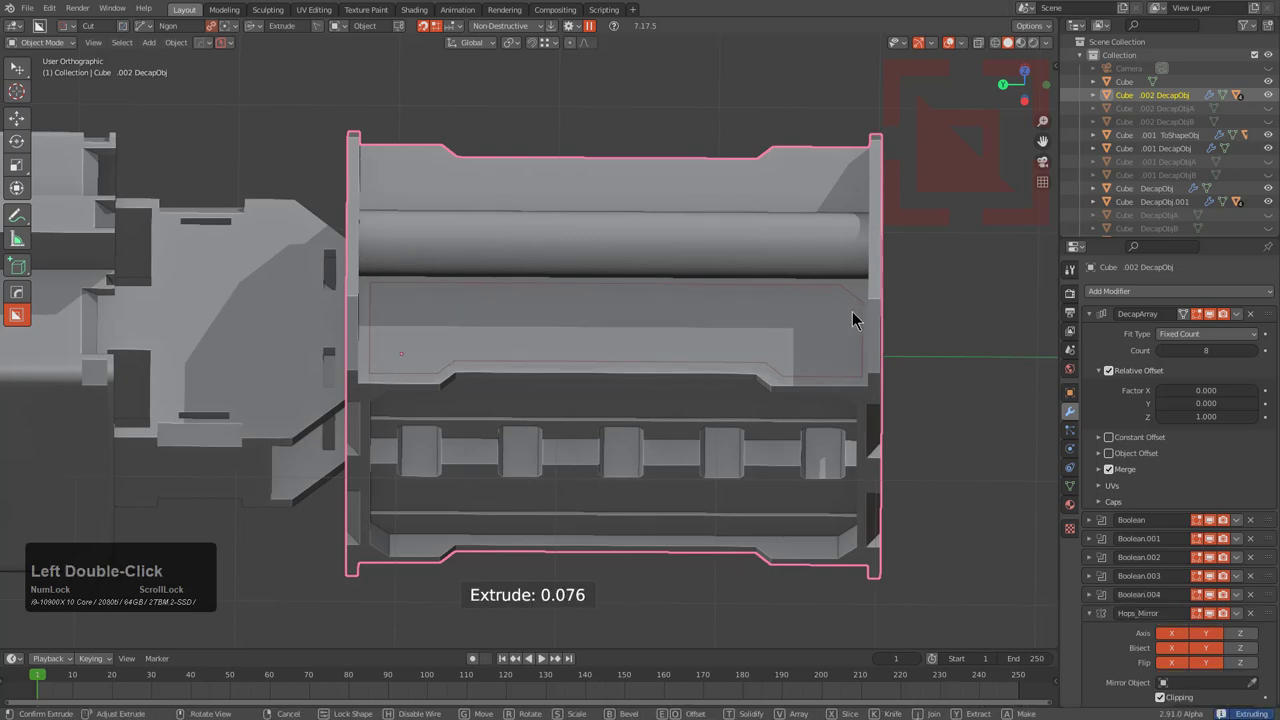
Step: Try Z mirroring, switch the recess cut to Y mirroring instead, and confirm it
{"action": "key", "text": "3"}
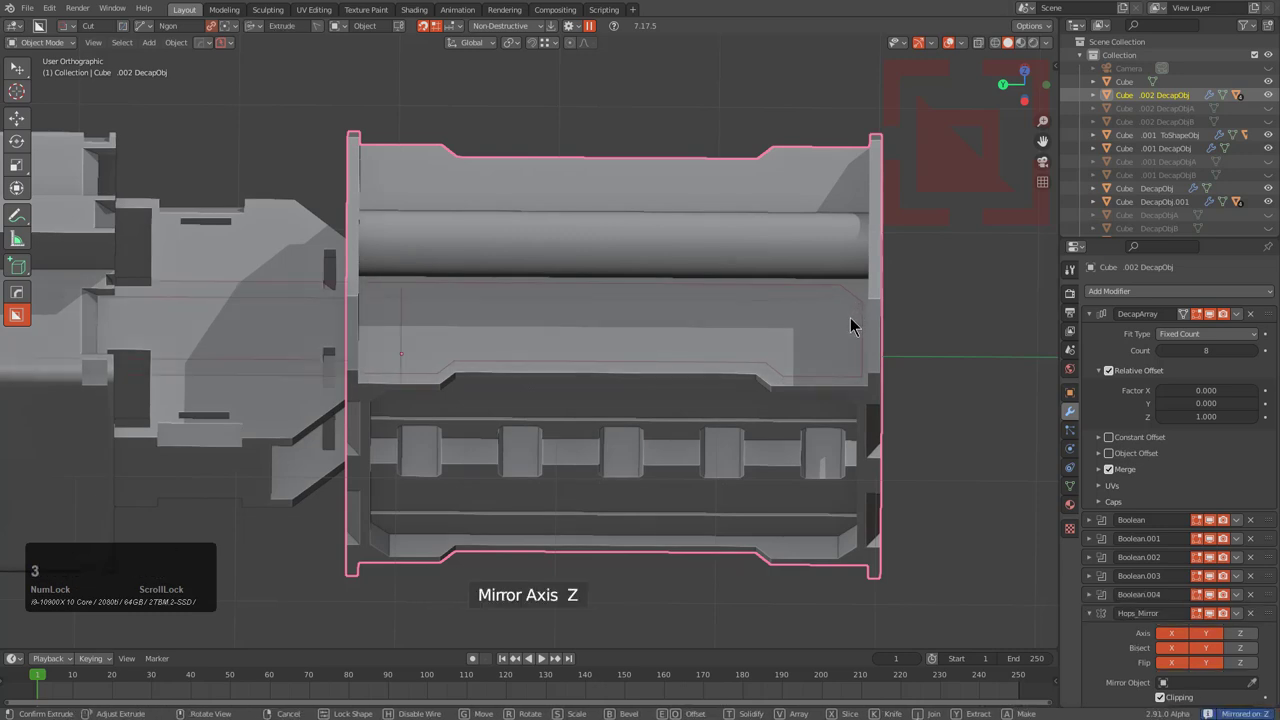
{"action": "key", "text": "3"}
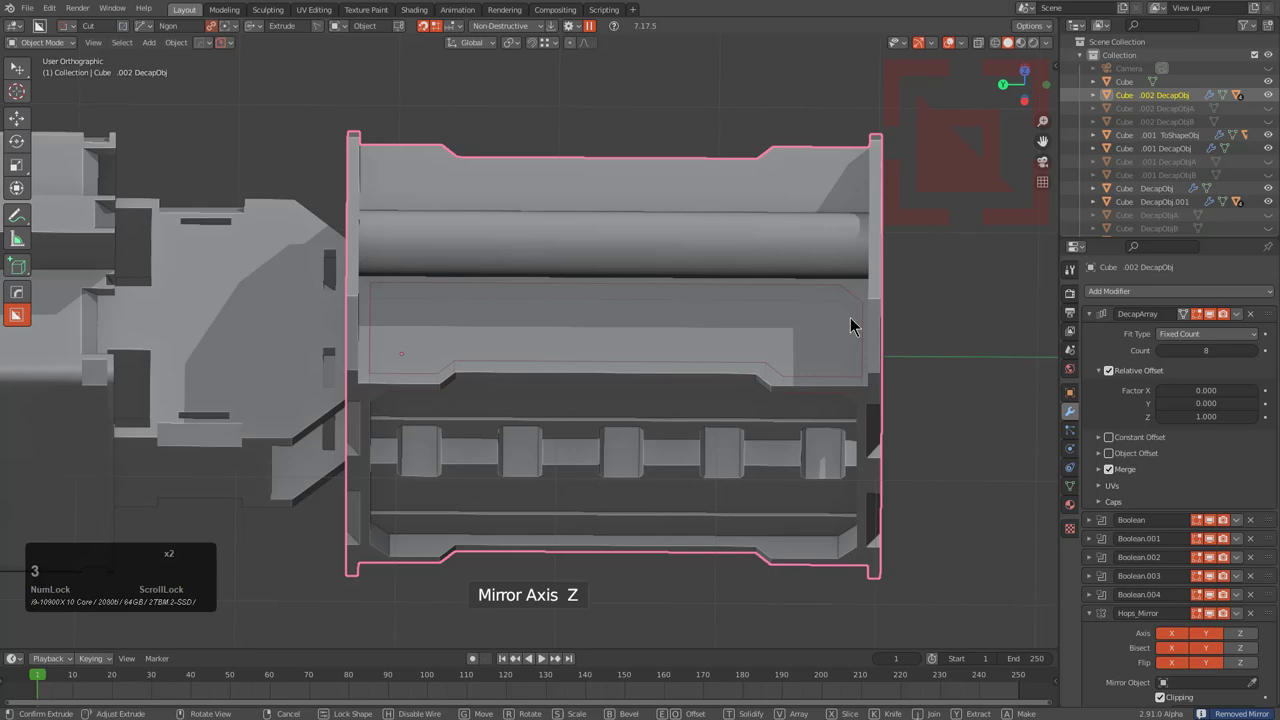
{"action": "key", "text": "2"}
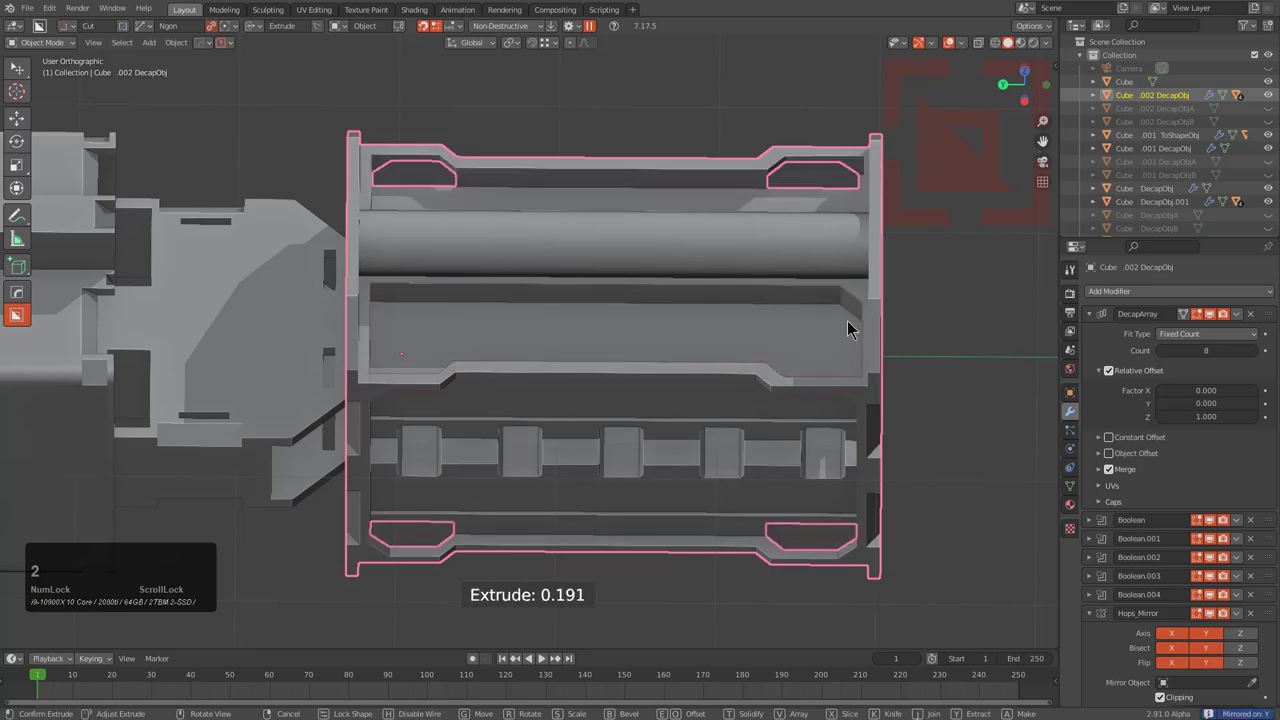
{"action": "left_click", "coordinate": [852, 319]}
Step: Collapse the decapped frame's modifier stack in the properties panel
{"action": "middle_click", "coordinate": [646, 393]}
{"action": "scroll", "scroll_direction": "down", "scroll_amount": 3}
{"action": "middle_click", "coordinate": [516, 383]}
{"action": "scroll", "scroll_direction": "down", "scroll_amount": 3}
{"action": "middle_click", "coordinate": [639, 382]}
{"action": "scroll", "scroll_direction": "down", "scroll_amount": 3}
{"action": "middle_click", "coordinate": [517, 358]}
{"action": "left_click", "coordinate": [1093, 317]}
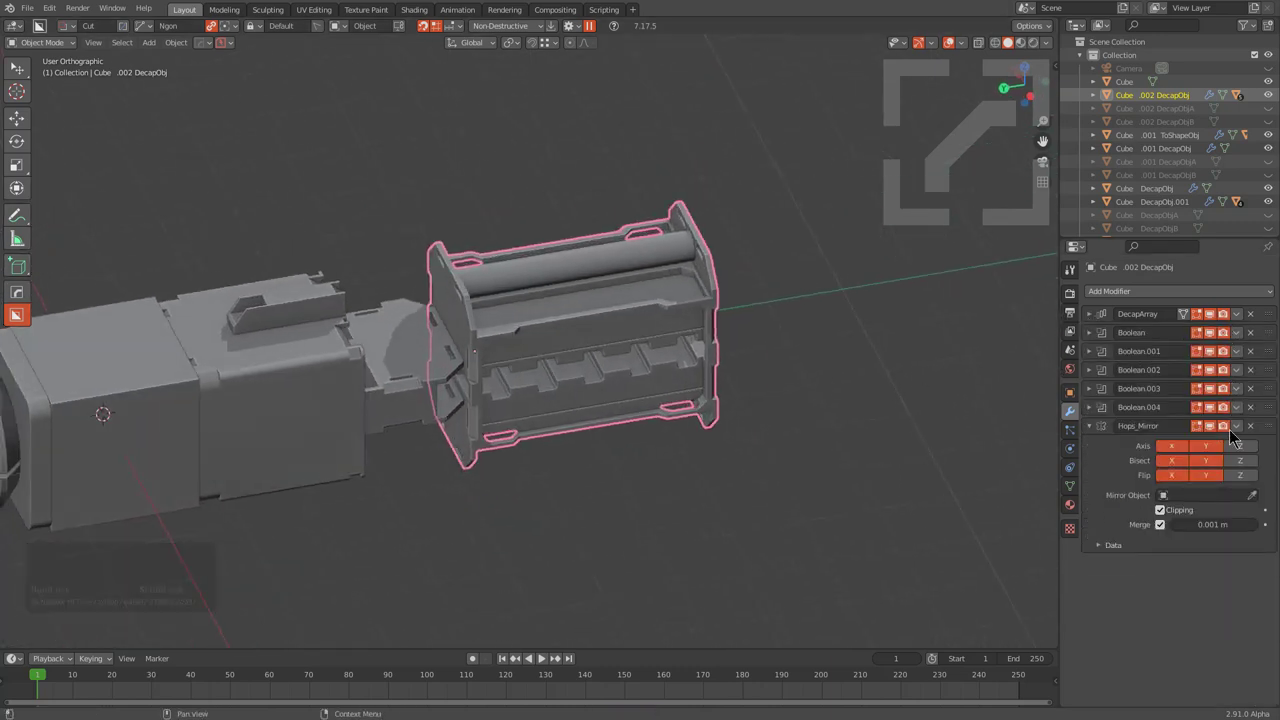
{"action": "middle_click", "coordinate": [647, 411]}
{"action": "scroll", "scroll_direction": "up", "scroll_amount": 3}
{"action": "middle_click", "coordinate": [716, 366]}
{"action": "scroll", "scroll_direction": "down", "scroll_amount": 3}
Step: Review the frame's modifiers with the Hard Ops modifier scroll overlay
{"action": "key", "text": "q"}
{"action": "left_click", "coordinate": [669, 394]}
{"action": "scroll", "scroll_direction": "up", "scroll_amount": 3}
{"action": "scroll", "scroll_direction": "down", "scroll_amount": 3}
{"action": "scroll", "scroll_direction": "up", "scroll_amount": 3}
{"action": "scroll", "scroll_direction": "down", "scroll_amount": 3}
{"action": "left_click_drag", "start_coordinate": [609, 390], "coordinate": [537, 330]}
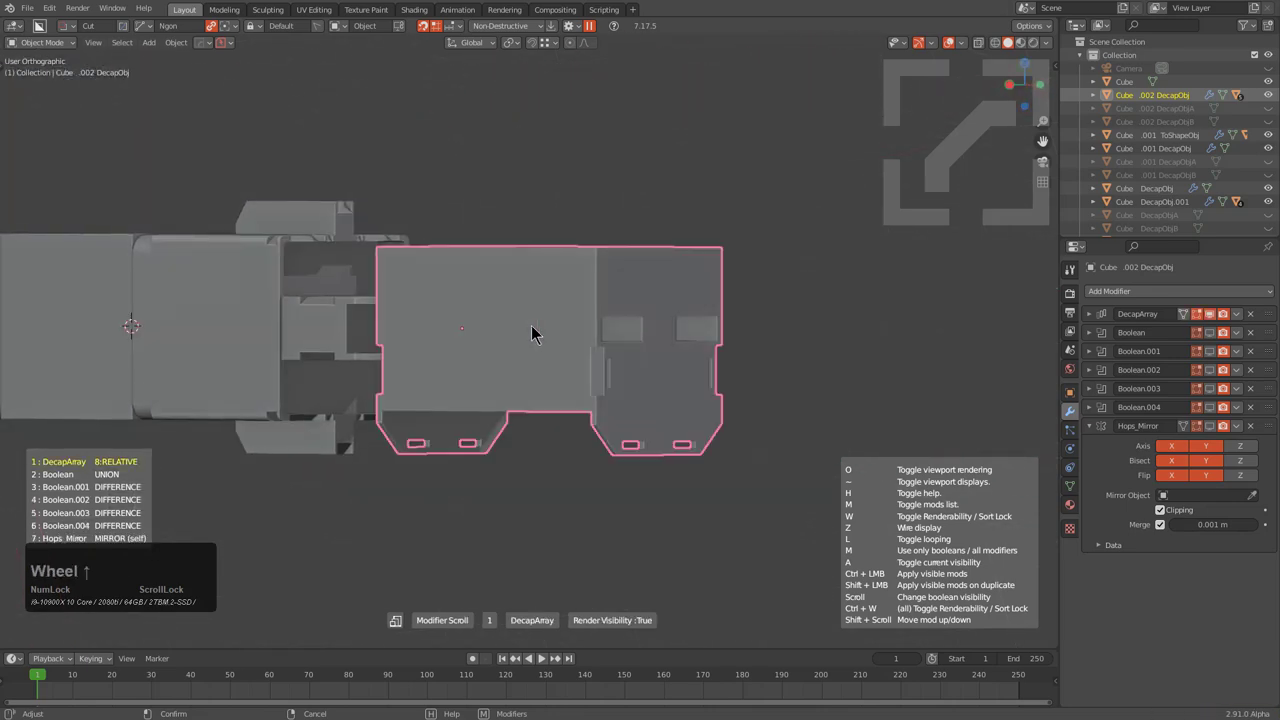
{"action": "scroll", "scroll_direction": "up", "scroll_amount": 3}
{"action": "scroll", "scroll_direction": "up", "scroll_amount": 3}
{"action": "left_click", "coordinate": [553, 320]}
Step: Focus on the decapped frame and run Hard Ops To Shape to wrap it in a bounding box
{"action": "middle_click", "coordinate": [552, 320]}
{"action": "scroll", "scroll_direction": "down", "scroll_amount": 3}
{"action": "middle_click", "coordinate": [674, 380]}
{"action": "scroll", "scroll_direction": "up", "scroll_amount": 3}
{"action": "middle_click", "coordinate": [616, 405]}
{"action": "scroll", "scroll_direction": "down", "scroll_amount": 3}
{"action": "middle_click", "coordinate": [353, 328]}
{"action": "middle_click", "coordinate": [502, 374]}
{"action": "scroll", "scroll_direction": "down", "scroll_amount": 3}
{"action": "middle_click", "coordinate": [372, 351]}
{"action": "scroll", "scroll_direction": "down", "scroll_amount": 3}
{"action": "middle_click", "coordinate": [635, 267]}
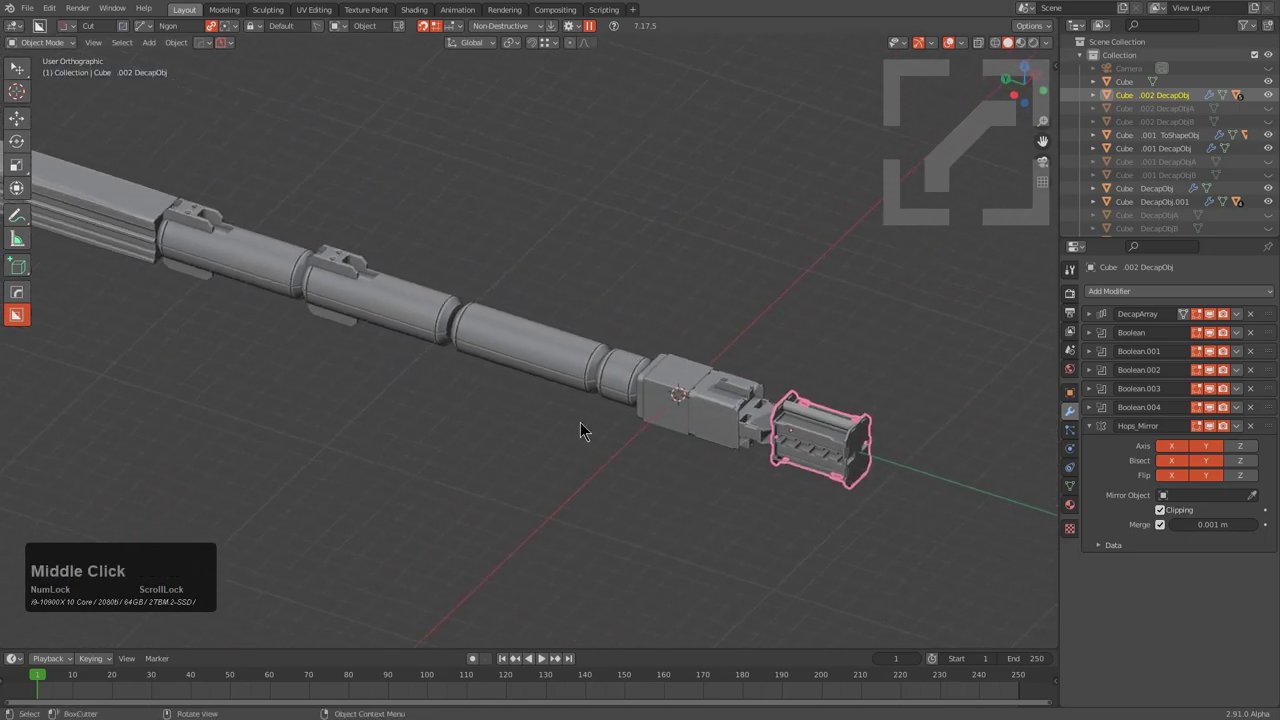
{"action": "scroll", "scroll_direction": "up", "scroll_amount": 3}
{"action": "key", "text": "KP_Decimal"}
{"action": "scroll", "scroll_direction": "up", "scroll_amount": 3}
{"action": "middle_click", "coordinate": [561, 394]}
{"action": "scroll", "scroll_direction": "down", "scroll_amount": 3}
{"action": "middle_click", "coordinate": [496, 319]}
{"action": "scroll", "scroll_direction": "down", "scroll_amount": 3}
{"action": "middle_click", "coordinate": [578, 328]}
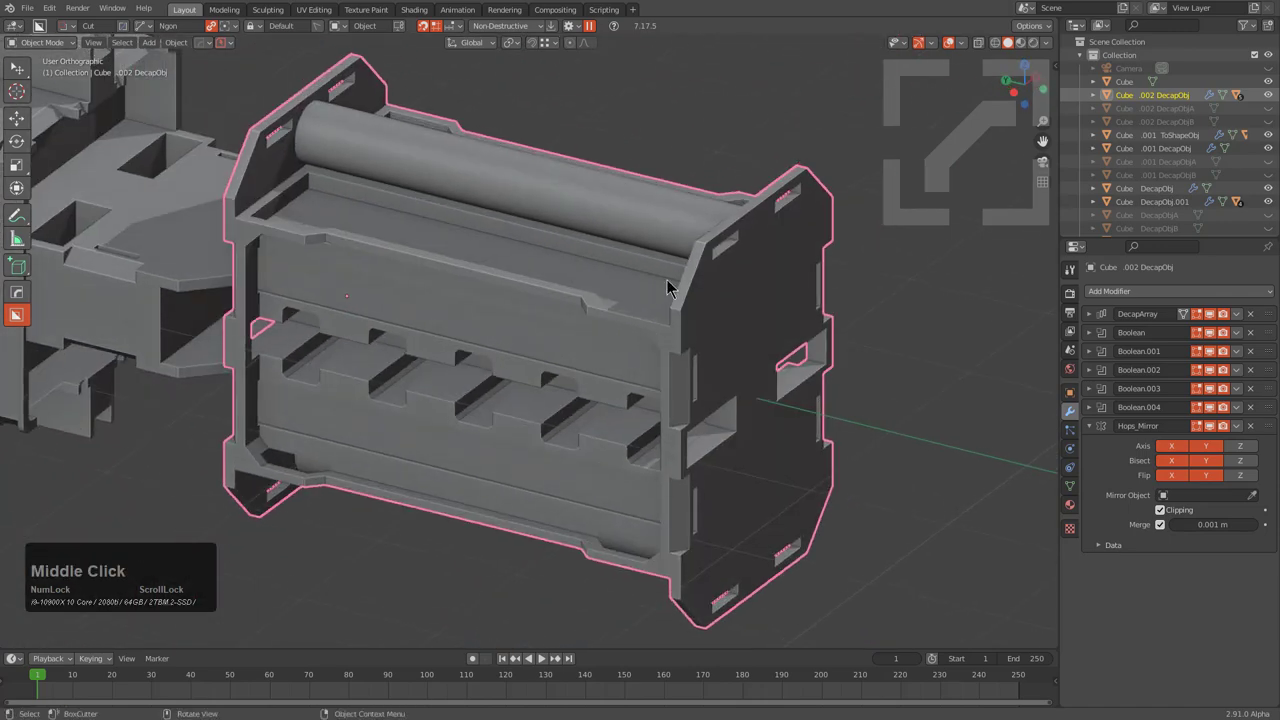
{"action": "middle_click", "coordinate": [656, 411]}
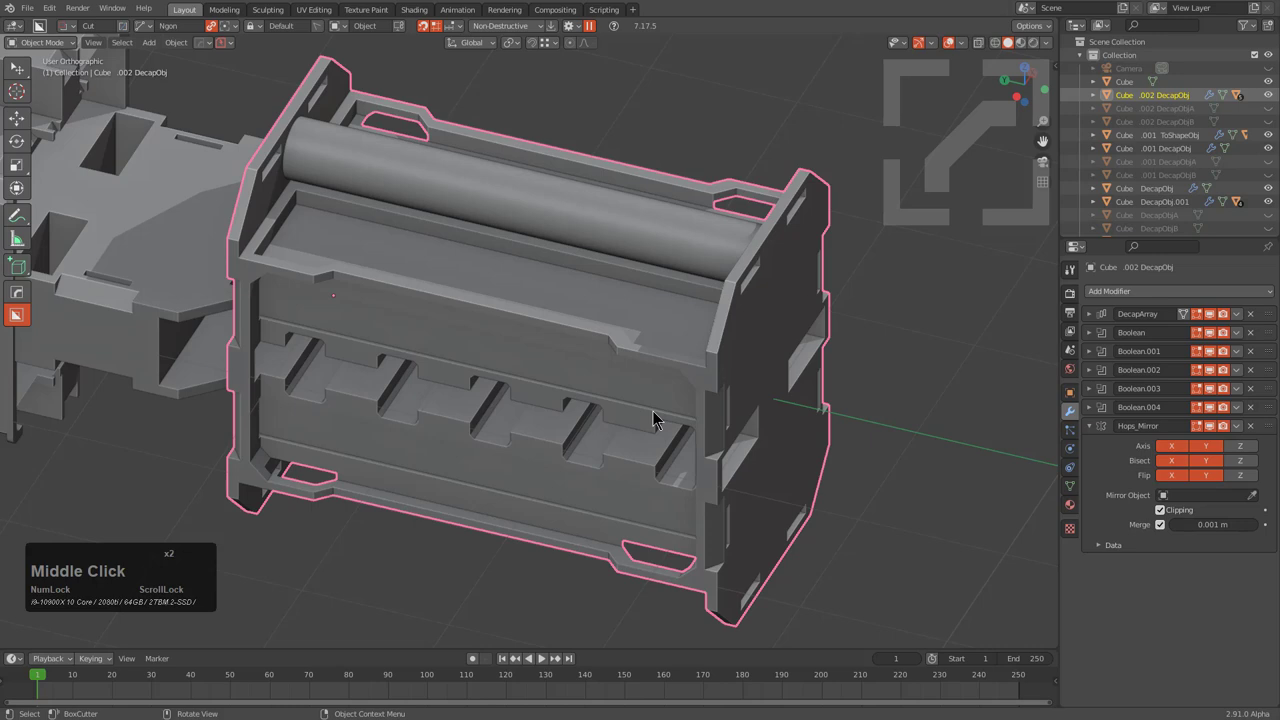
{"action": "type", "text": "qot"}
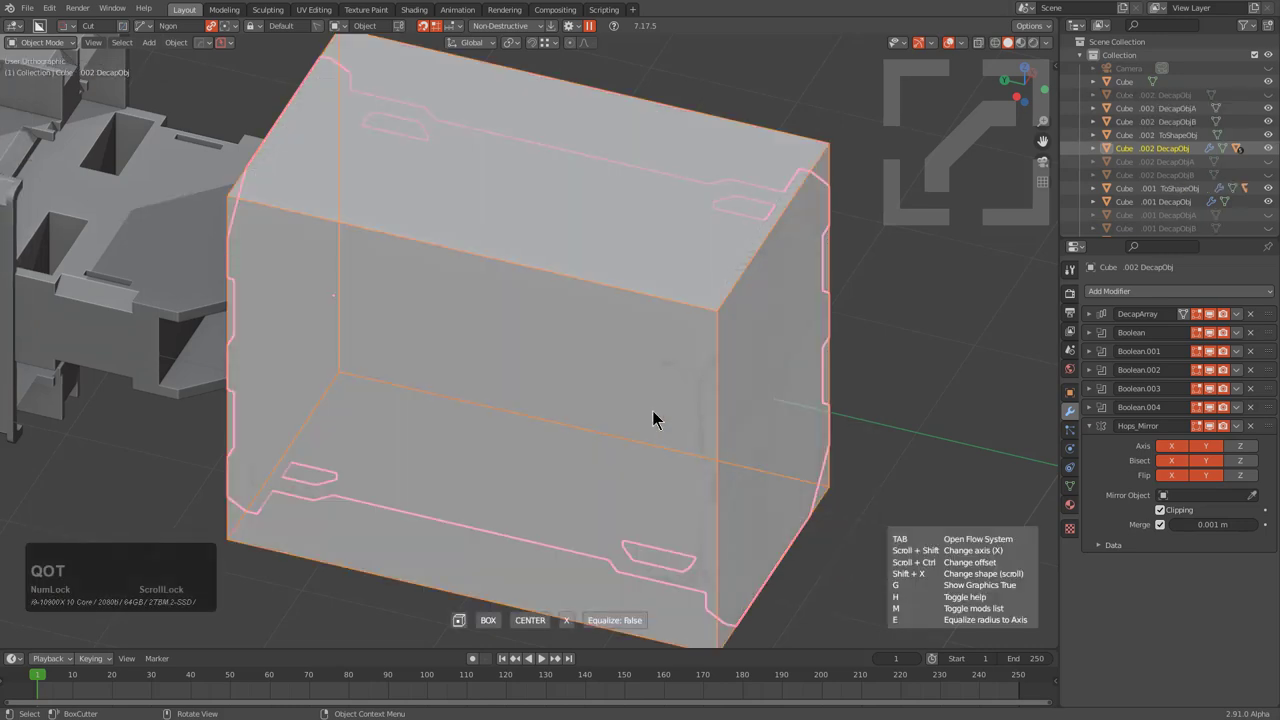
Step: Cancel the bounding box, look through the Hard Ops helper options and About popup, then dismiss them
{"action": "right_click", "coordinate": [658, 418]}
{"action": "left_click", "coordinate": [205, 49]}
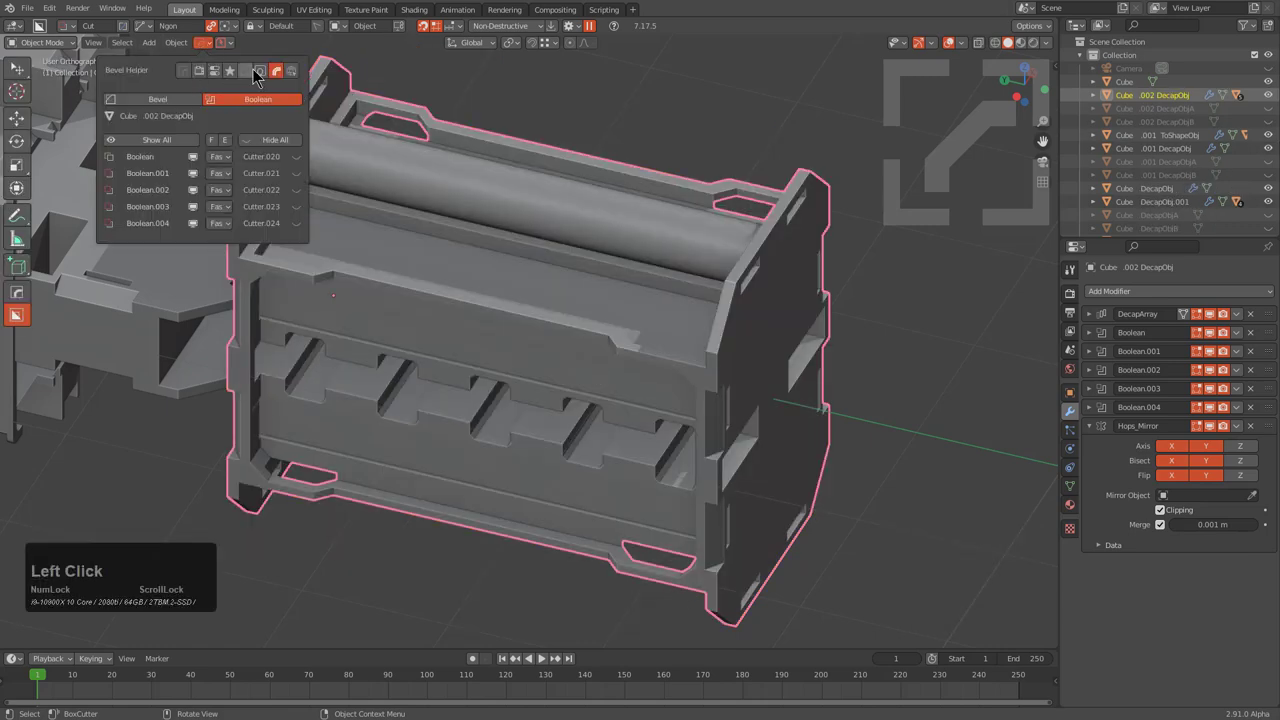
{"action": "left_click", "coordinate": [236, 74]}
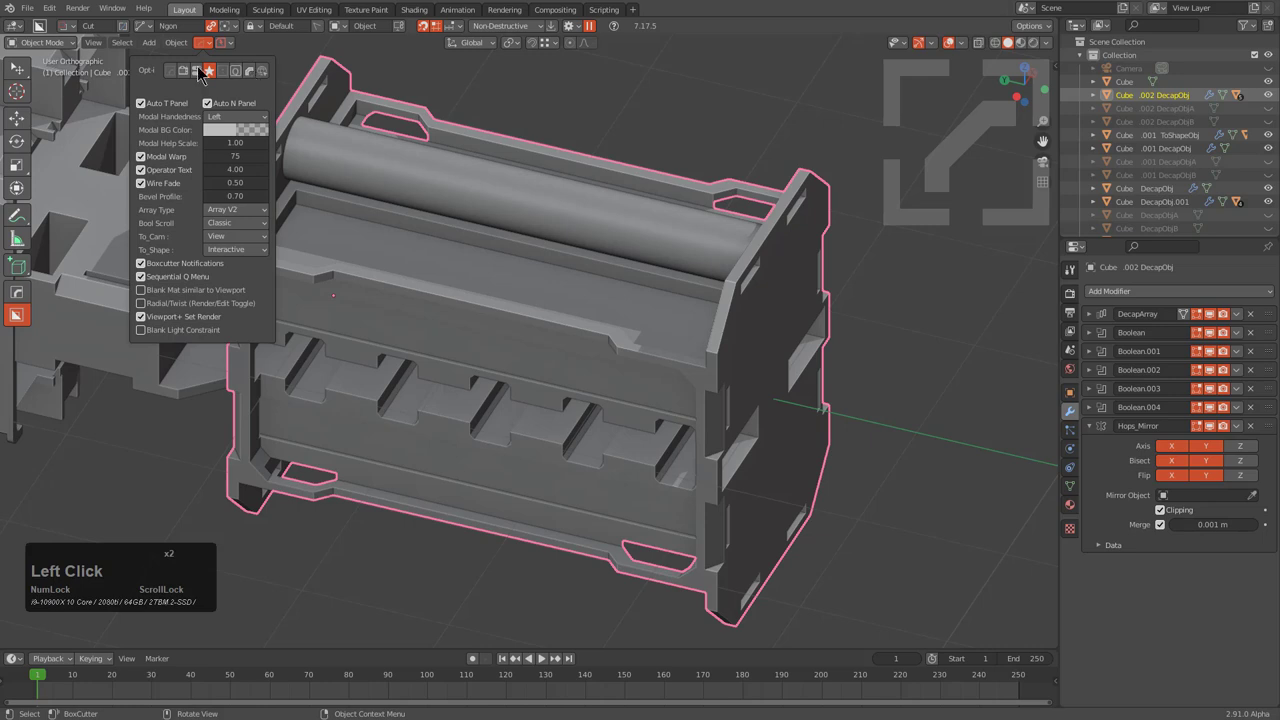
{"action": "left_click", "coordinate": [180, 75]}
{"action": "left_click", "coordinate": [221, 111]}
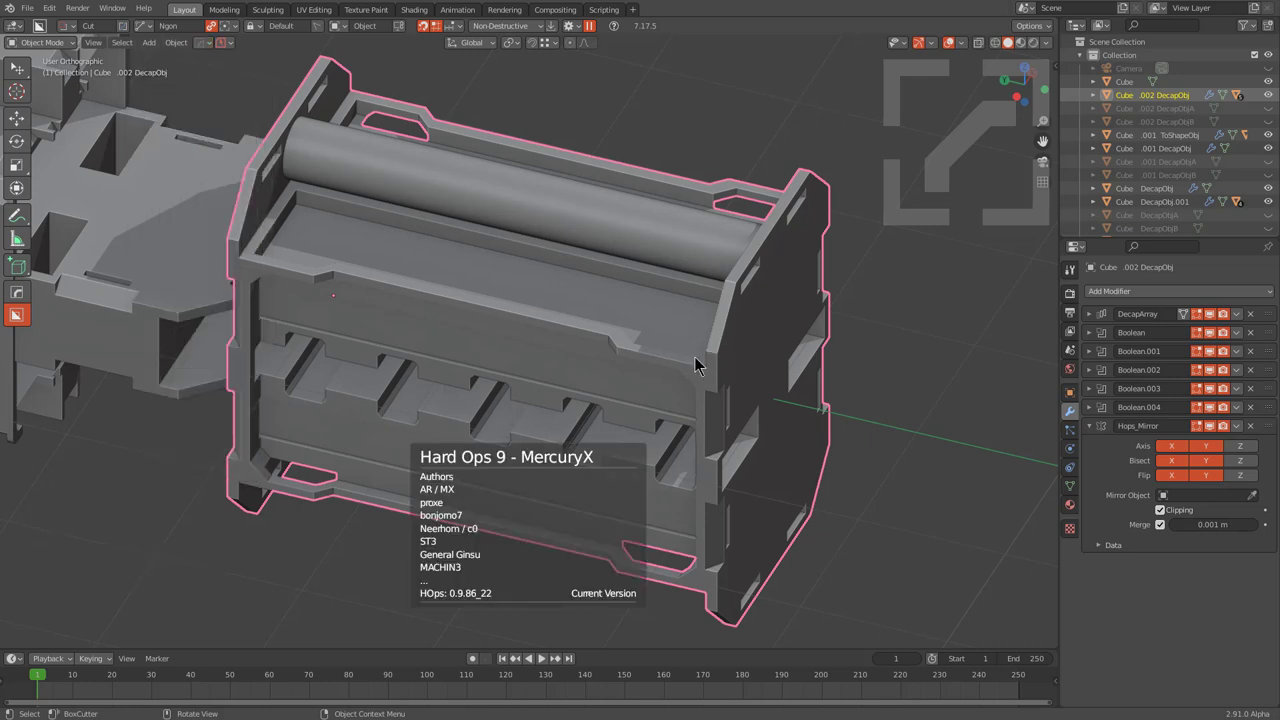
{"action": "middle_click", "coordinate": [697, 362]}
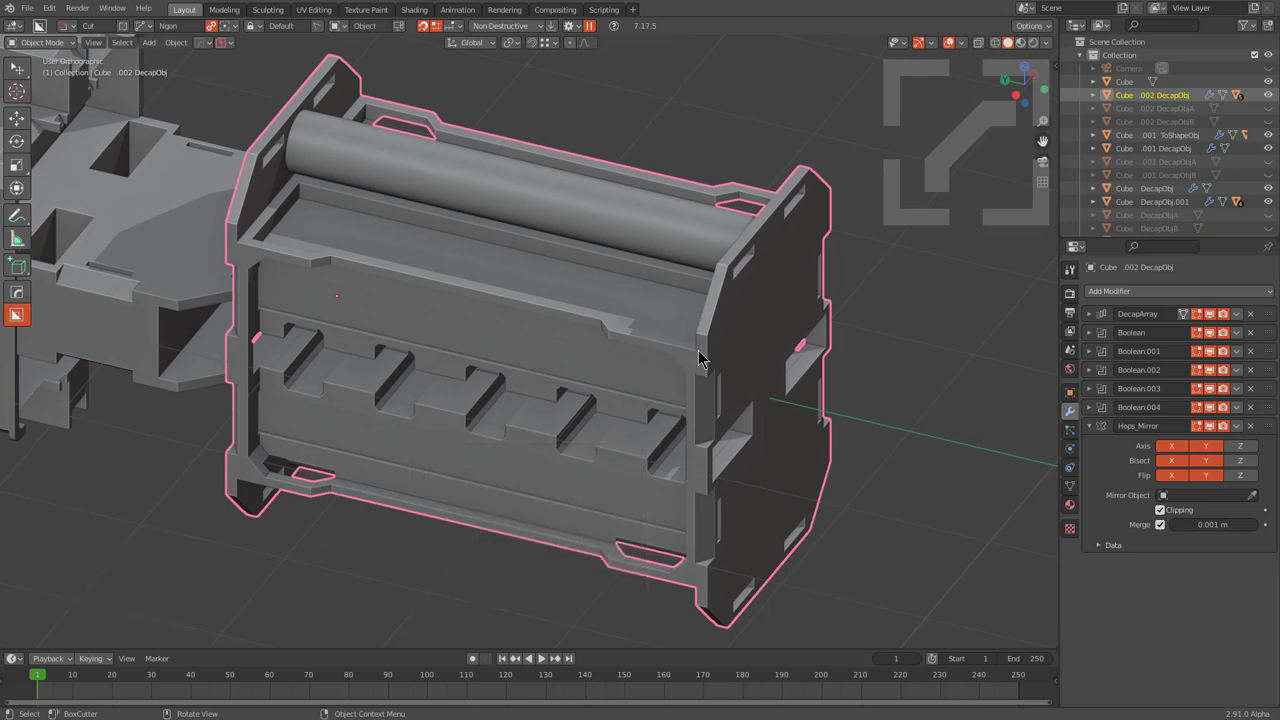
Step: Run Hard Ops To Shape again so a new shape extends off the frame's end
{"action": "key", "text": "q"}
{"action": "key", "text": "o"}
{"action": "type", "text": "qot"}
{"action": "scroll", "scroll_direction": "down", "scroll_amount": 3}
{"action": "scroll", "scroll_direction": "up", "scroll_amount": 3}
{"action": "scroll", "scroll_direction": "up", "scroll_amount": 3}
{"action": "scroll", "scroll_direction": "up", "scroll_amount": 3}
{"action": "middle_click", "coordinate": [695, 352]}
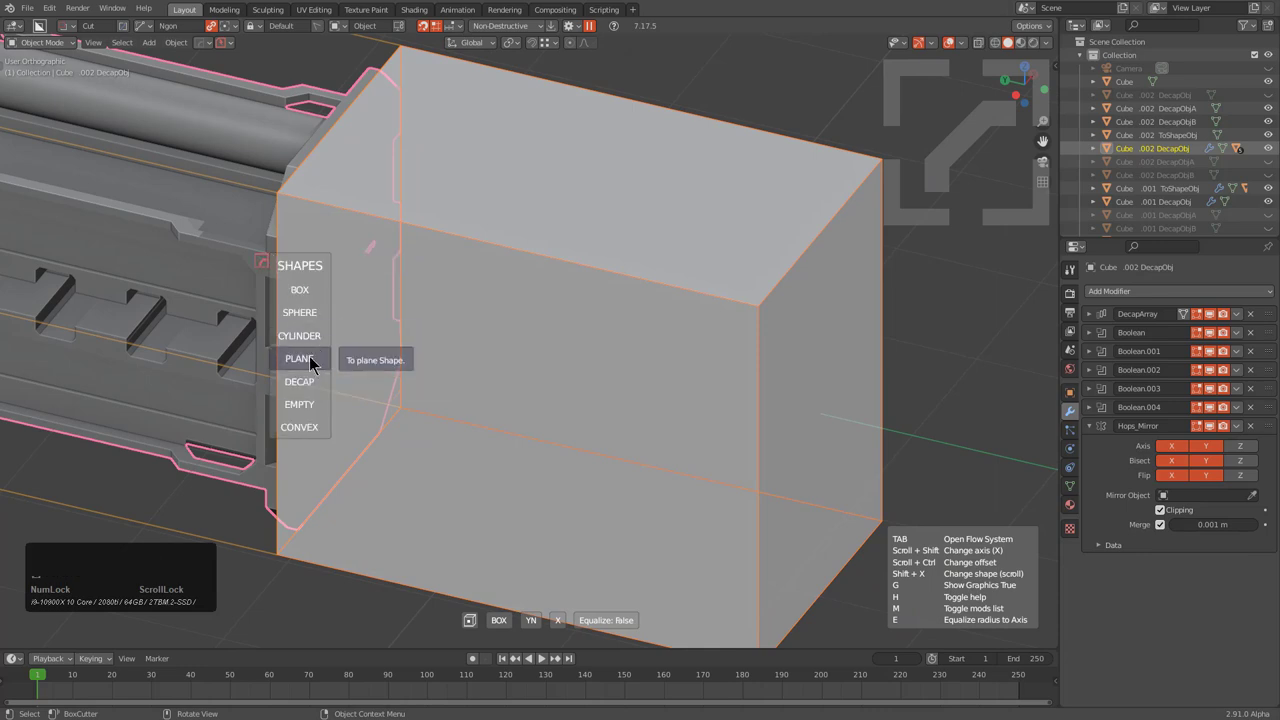
Step: Switch the new shape from Box to Cylinder in the Shapes menu and confirm it
{"action": "left_click", "coordinate": [311, 343]}
{"action": "key", "text": "s"}
{"action": "scroll", "scroll_direction": "down", "scroll_amount": 3}
{"action": "scroll", "scroll_direction": "down", "scroll_amount": 3}
{"action": "scroll", "scroll_direction": "up", "scroll_amount": 3}
{"action": "scroll", "scroll_direction": "down", "scroll_amount": 3}
{"action": "scroll", "scroll_direction": "up", "scroll_amount": 3}
{"action": "scroll", "scroll_direction": "up", "scroll_amount": 3}
{"action": "scroll", "scroll_direction": "up", "scroll_amount": 3}
{"action": "scroll", "scroll_direction": "down", "scroll_amount": 3}
{"action": "left_click", "coordinate": [317, 339]}
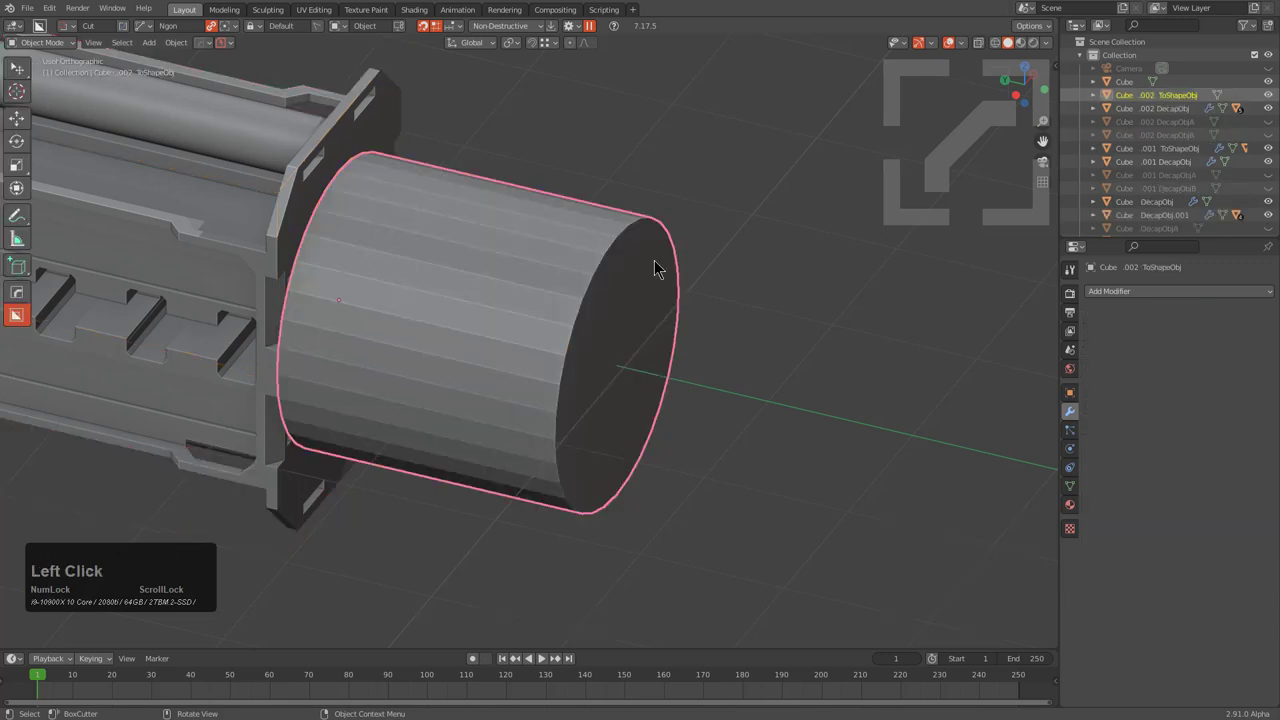
Step: Sharpen and smooth the end cap cylinder, giving it Subdivision and Bevel modifiers
{"action": "key", "text": "q"}
{"action": "left_click", "coordinate": [723, 205]}
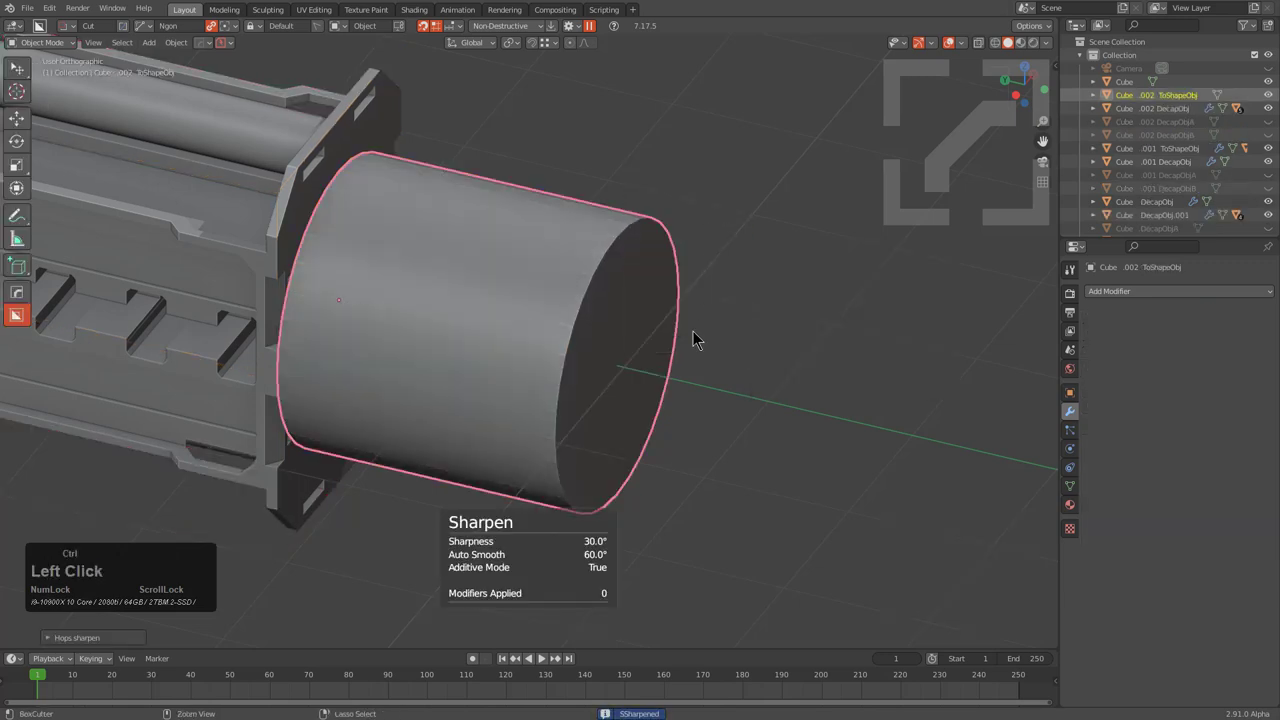
{"action": "key", "text": "ctrl+1"}
{"action": "key", "text": "q"}
{"action": "left_click", "coordinate": [752, 340]}
{"action": "scroll", "scroll_direction": "down", "scroll_amount": 3}
{"action": "left_click", "coordinate": [640, 309]}
{"action": "middle_click", "coordinate": [661, 328]}
{"action": "middle_click", "coordinate": [652, 317]}
{"action": "key", "text": "alt+v"}
{"action": "left_click", "coordinate": [561, 343]}
{"action": "scroll", "scroll_direction": "up", "scroll_amount": 3}
{"action": "middle_click", "coordinate": [631, 356]}
{"action": "middle_click", "coordinate": [476, 433]}
{"action": "scroll", "scroll_direction": "down", "scroll_amount": 3}
{"action": "middle_click", "coordinate": [739, 387]}
Step: Add a Decimate modifier and a second Bevel to the end cap shape
{"action": "key", "text": "q"}
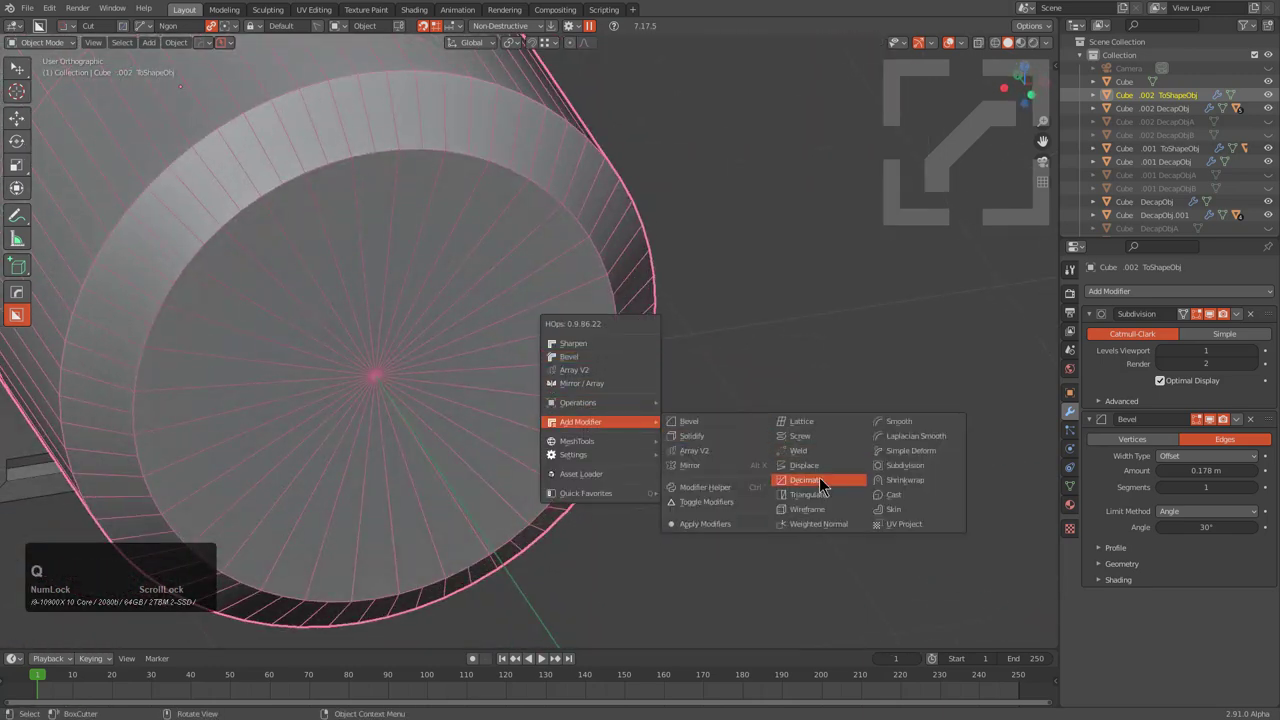
{"action": "left_click", "coordinate": [831, 482]}
{"action": "middle_click", "coordinate": [542, 421]}
{"action": "scroll", "scroll_direction": "up", "scroll_amount": 3}
{"action": "key", "text": "ctrl+q"}
{"action": "left_click", "coordinate": [779, 334]}
{"action": "left_click", "coordinate": [778, 339]}
{"action": "scroll", "scroll_direction": "up", "scroll_amount": 3}
{"action": "key", "text": "1"}
{"action": "left_click", "coordinate": [765, 338]}
{"action": "scroll", "scroll_direction": "down", "scroll_amount": 3}
{"action": "middle_click", "coordinate": [528, 405]}
{"action": "middle_click", "coordinate": [531, 387]}
Step: Adjust the cap's modifier stack entries and start a BoxCutter cylinder cut in Decap mode at the cap end
{"action": "left_click", "coordinate": [1100, 319]}
{"action": "left_click", "coordinate": [1090, 341]}
{"action": "double_click", "coordinate": [1100, 377]}
{"action": "middle_click", "coordinate": [781, 422]}
{"action": "key", "text": "q"}
{"action": "key", "text": "o"}
{"action": "key", "text": "t"}
{"action": "scroll", "scroll_direction": "down", "scroll_amount": 3}
Step: Confirm the cylindrical decap cut, creating the DecapObj piece with a DecapArray, and slide it along Y
{"action": "key", "text": "x"}
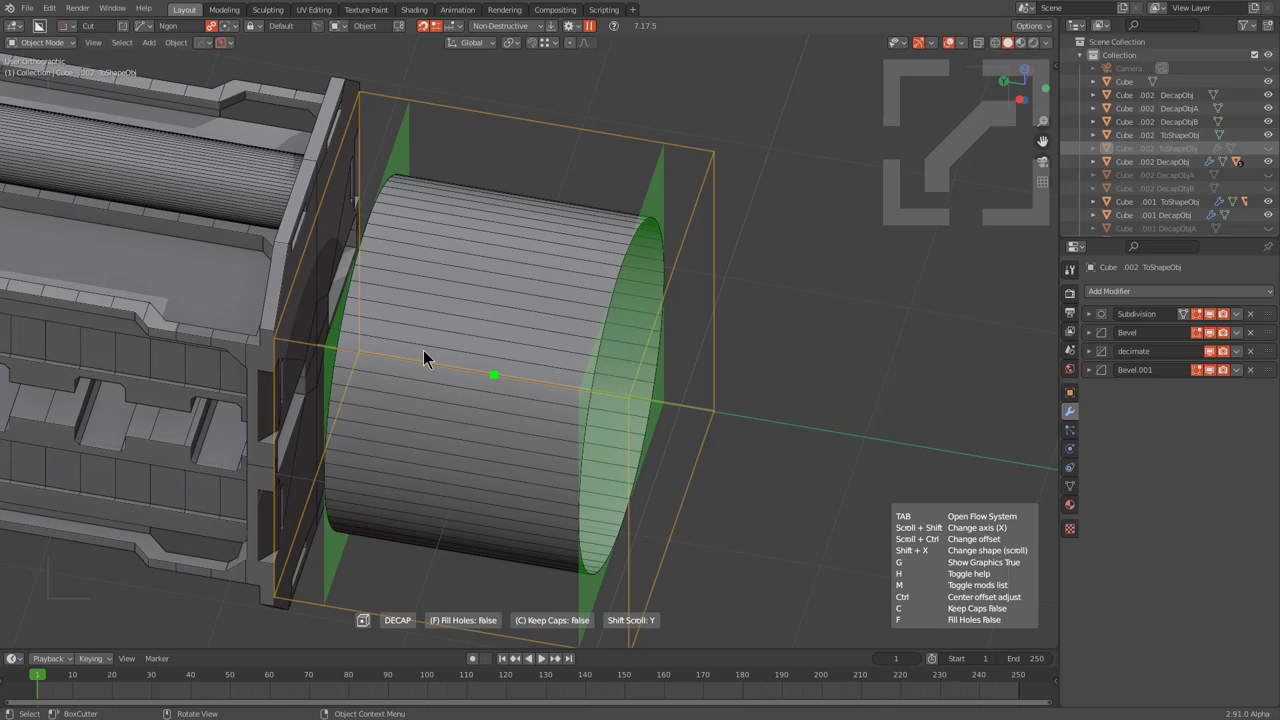
{"action": "key", "text": "c"}
{"action": "left_click", "coordinate": [439, 356]}
{"action": "scroll", "scroll_direction": "down", "scroll_amount": 3}
{"action": "middle_click", "coordinate": [505, 446]}
{"action": "key", "text": "g"}
{"action": "key", "text": "x"}
{"action": "key", "text": "y"}
{"action": "left_click", "coordinate": [681, 471]}
Step: Orbit to an angled look at the new rounded cylinder piece beyond the barrel end
{"action": "middle_click", "coordinate": [693, 473]}
{"action": "scroll", "scroll_direction": "up", "scroll_amount": 3}
{"action": "middle_click", "coordinate": [603, 413]}
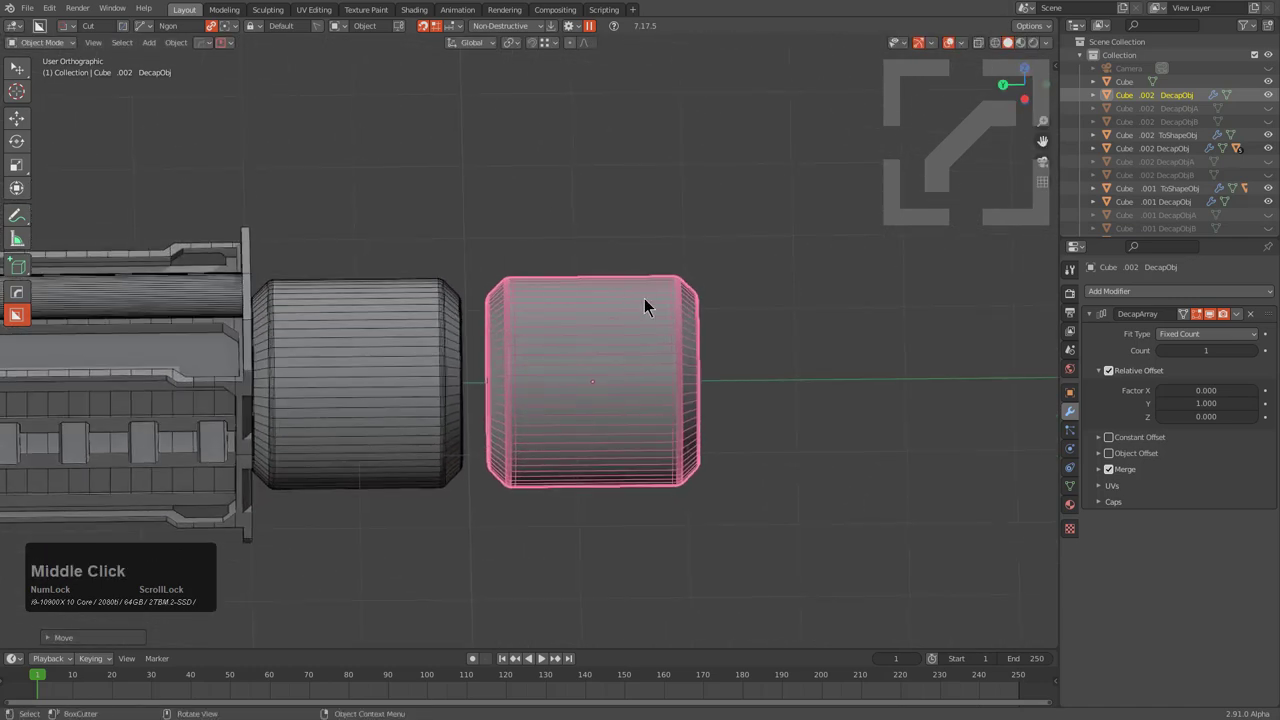
{"action": "scroll", "scroll_direction": "down", "scroll_amount": 3}
{"action": "middle_click", "coordinate": [606, 374]}
{"action": "middle_click", "coordinate": [600, 394]}
{"action": "key", "text": "alt+w"}
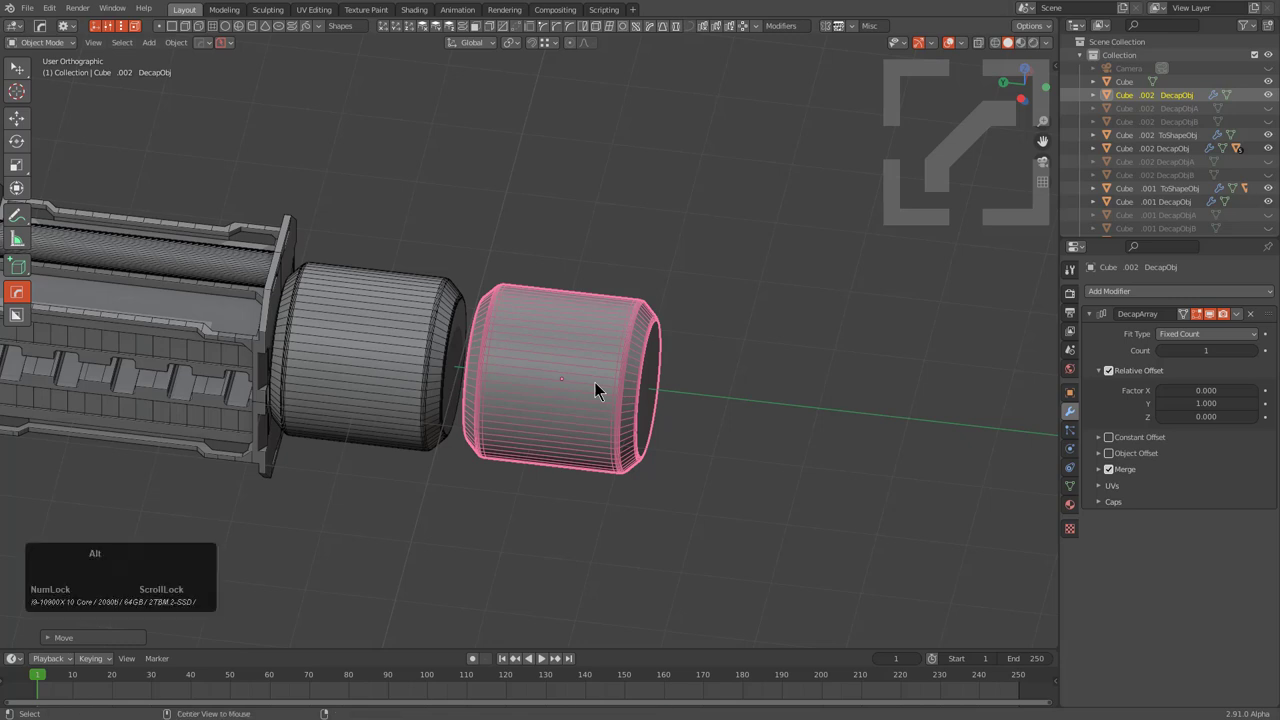
Step: Raise the cylinder's array count to 5 into one long tube, confirm, and add a BezierCircle curve
{"action": "left_click", "coordinate": [501, 381]}
{"action": "left_click", "coordinate": [304, 353]}
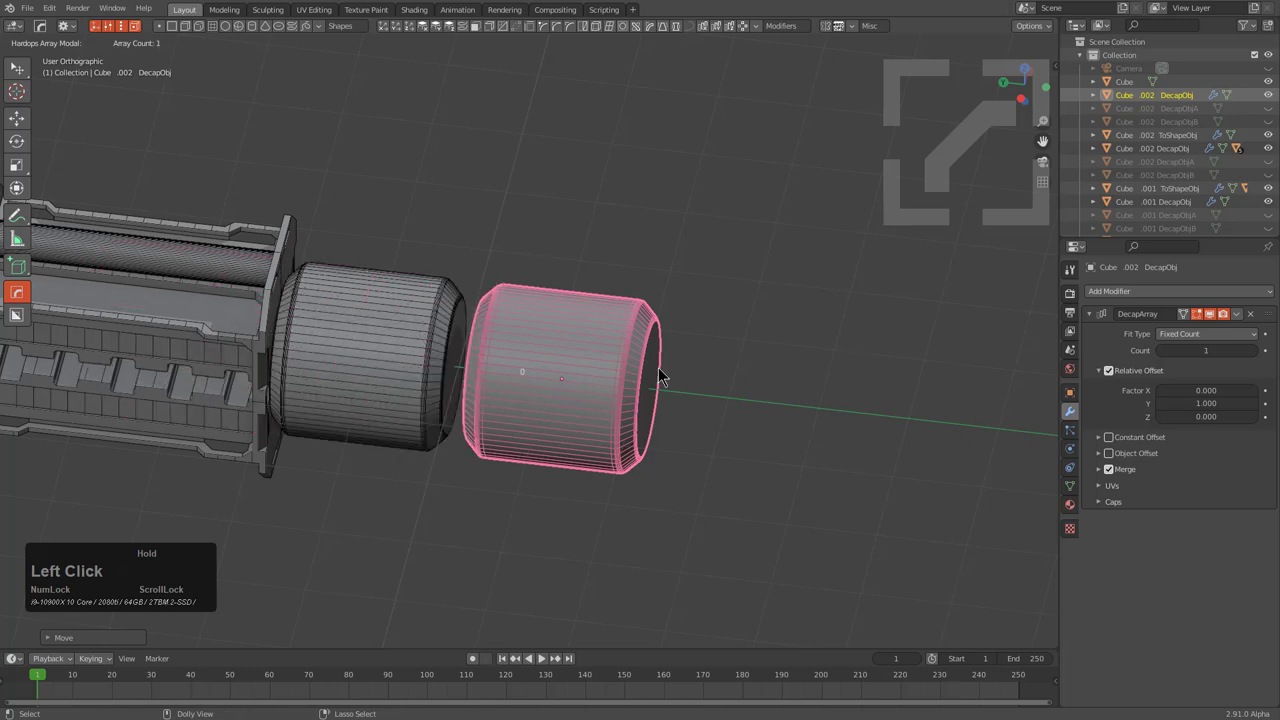
{"action": "left_click", "coordinate": [254, 330]}
{"action": "key", "text": "r"}
{"action": "key", "text": "z"}
{"action": "key", "text": "KP_9"}
{"action": "key", "text": "KP_0"}
{"action": "key", "text": "KP_Enter"}
{"action": "key", "text": "shift+r"}
{"action": "left_click", "coordinate": [640, 401]}
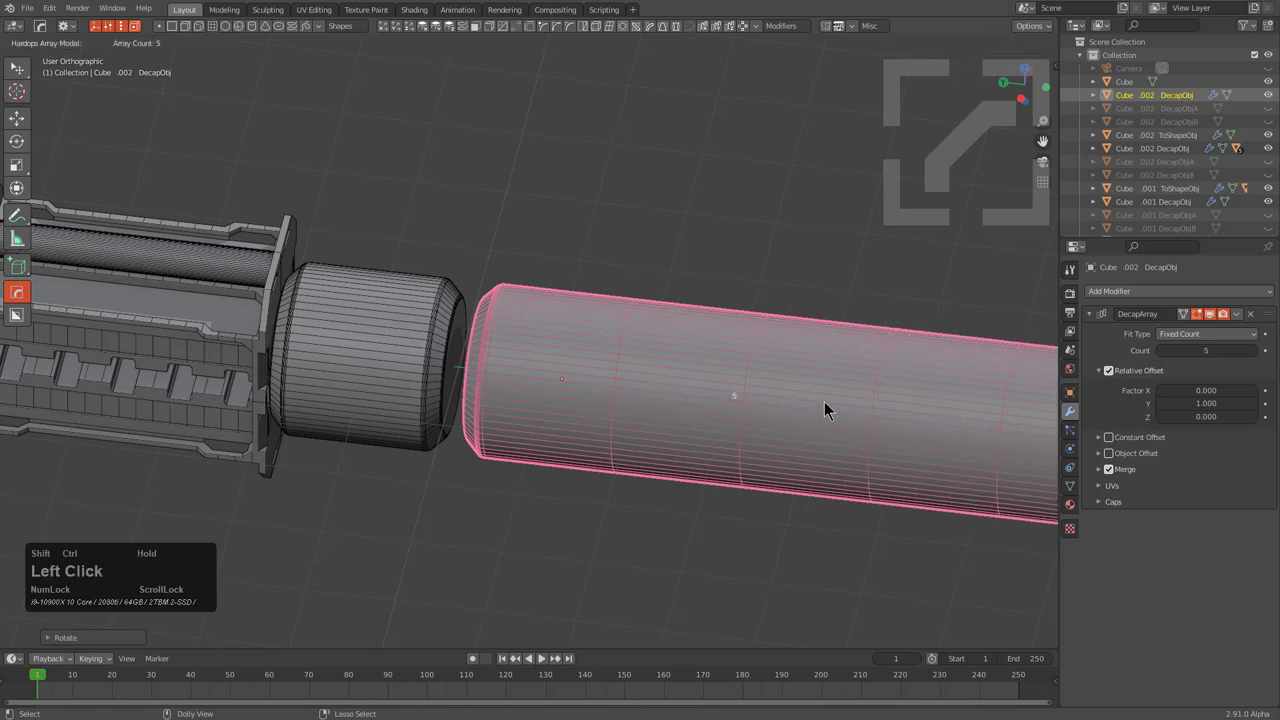
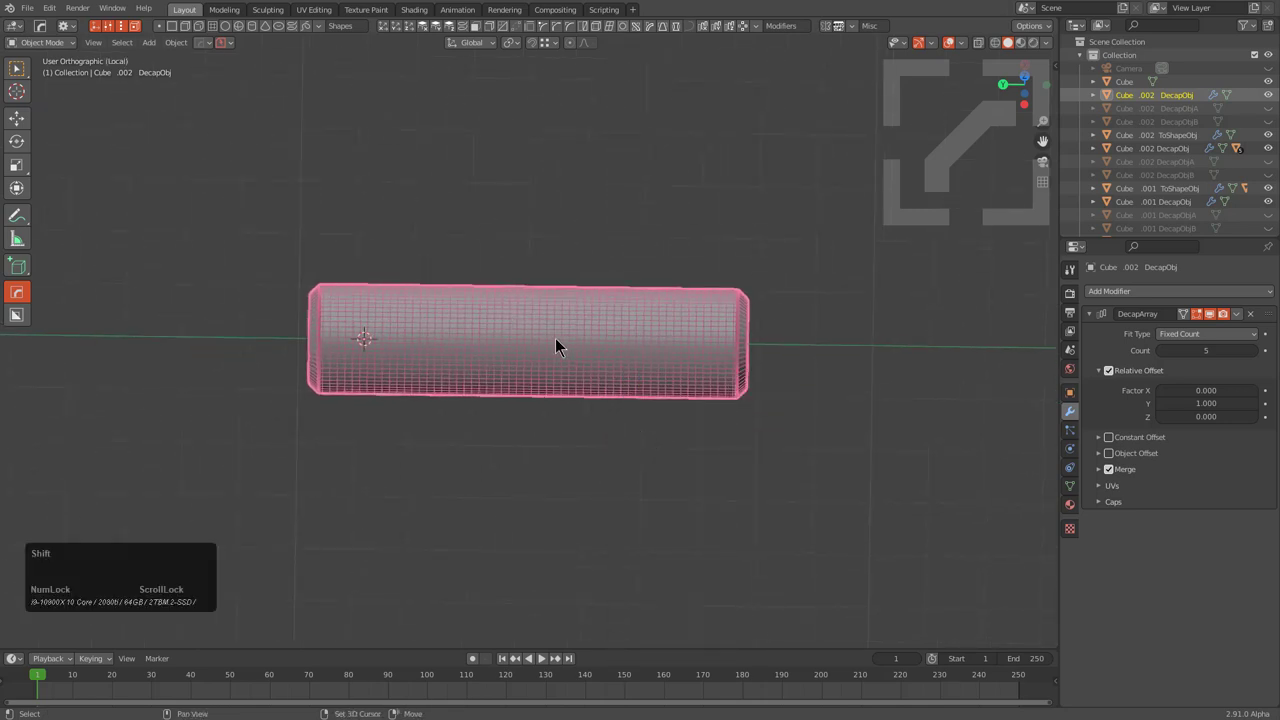
{"action": "key", "text": "shift+a"}
Step: Curve-deform the tube to the new Bezier Circle with the deform axis set to Y
{"action": "left_click", "coordinate": [617, 377]}
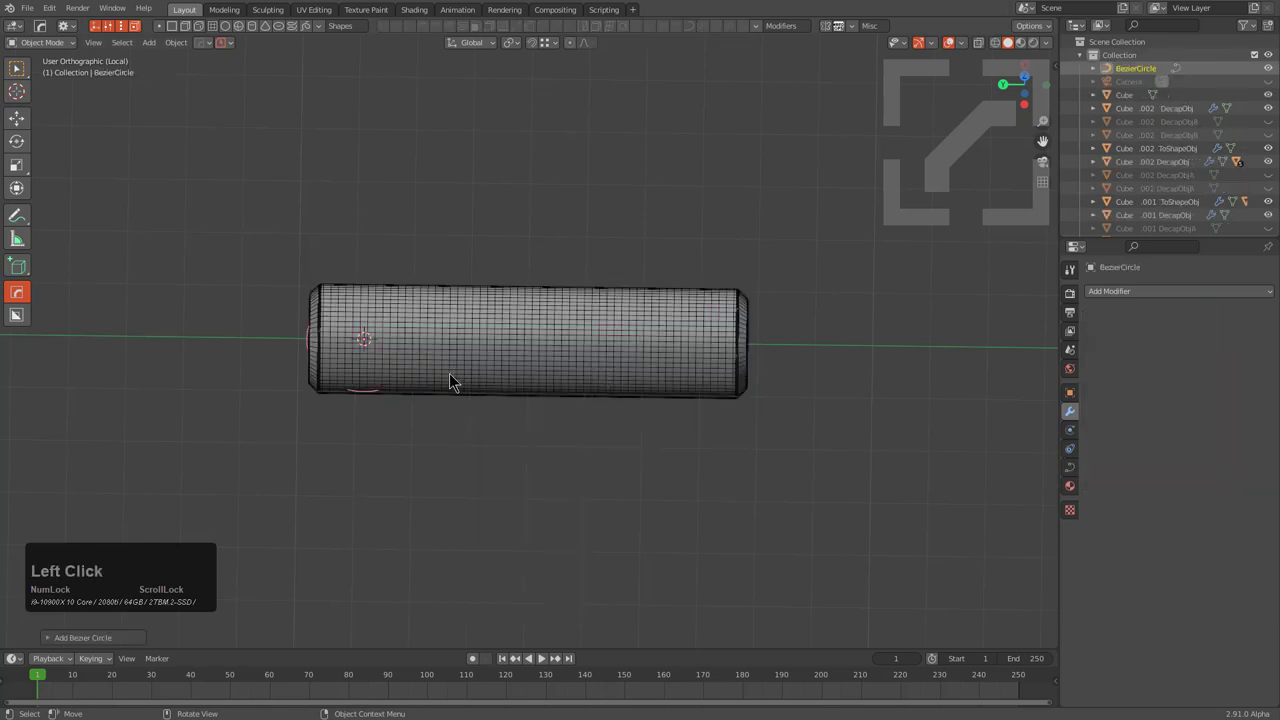
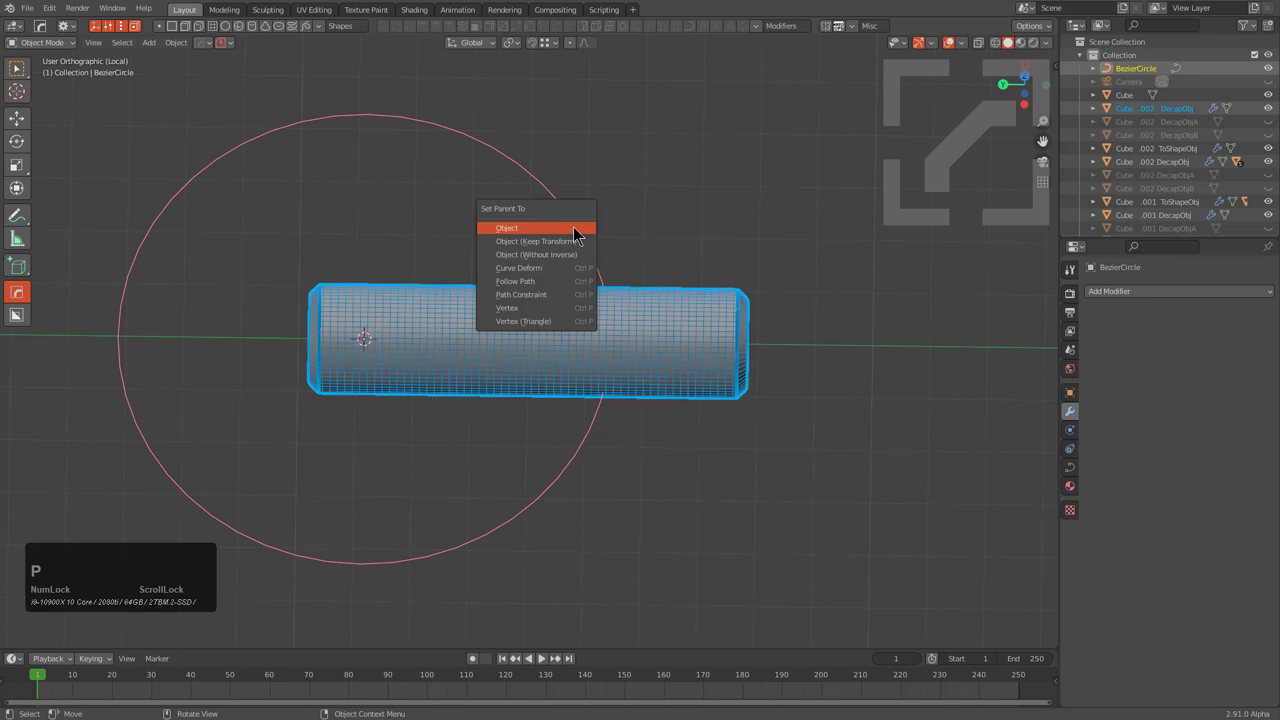
{"action": "left_click", "coordinate": [552, 279]}
{"action": "scroll", "scroll_direction": "up", "scroll_amount": 3}
{"action": "middle_click", "coordinate": [542, 331]}
{"action": "left_click", "coordinate": [608, 319]}
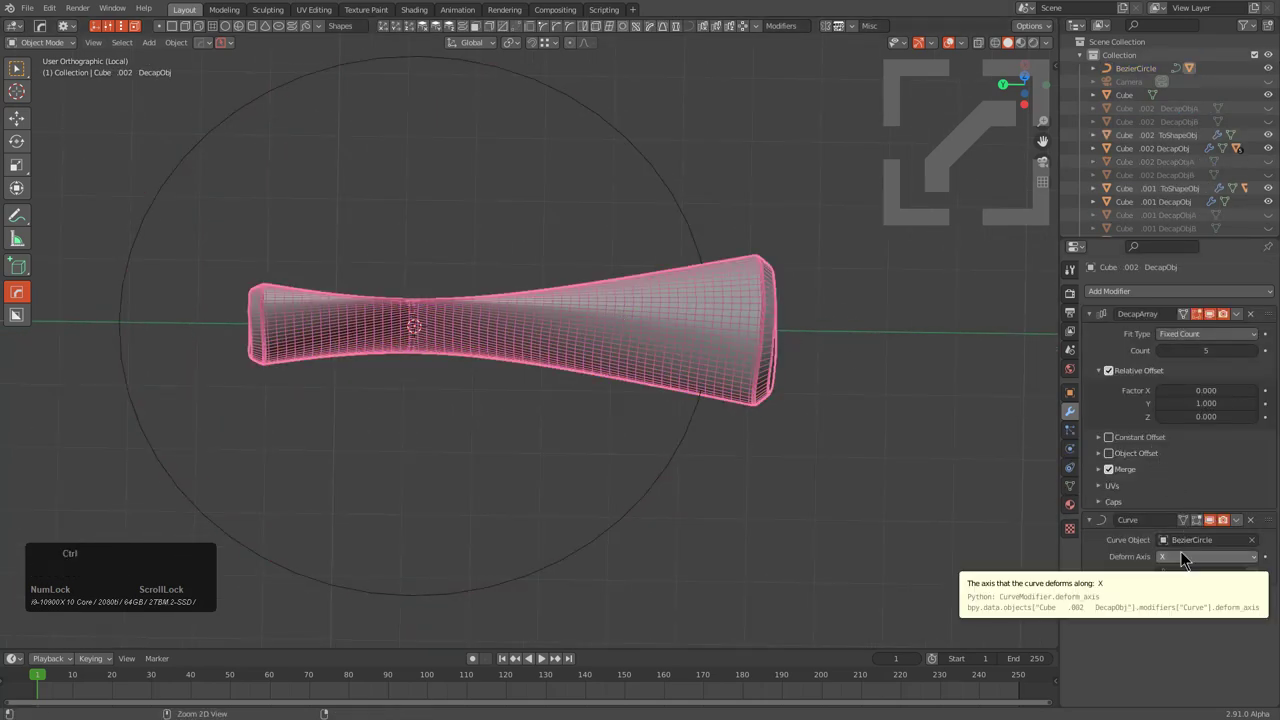
{"action": "scroll", "scroll_direction": "down", "scroll_amount": 3}
{"action": "scroll", "scroll_direction": "down", "scroll_amount": 3}
{"action": "middle_click", "coordinate": [772, 440]}
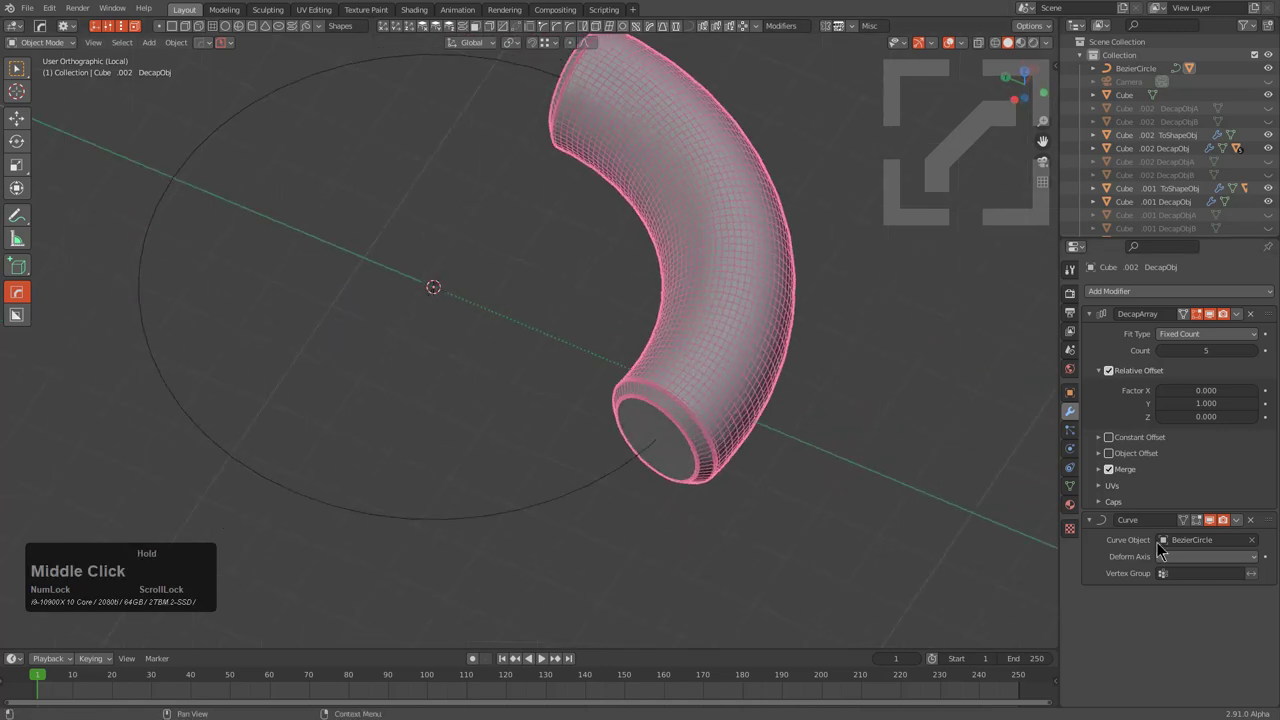
{"action": "middle_click", "coordinate": [712, 309]}
{"action": "scroll", "scroll_direction": "down", "scroll_amount": 3}
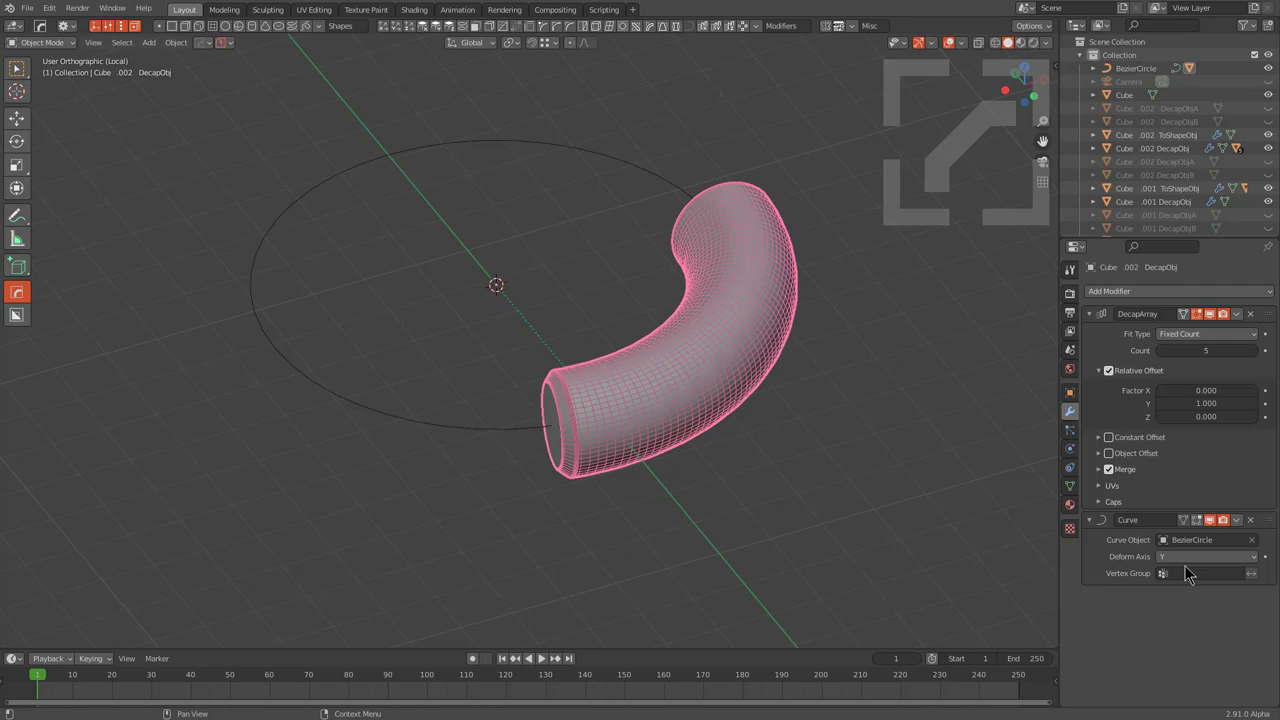
{"action": "middle_click", "coordinate": [709, 347]}
{"action": "middle_click", "coordinate": [578, 285]}
{"action": "middle_click", "coordinate": [732, 375]}
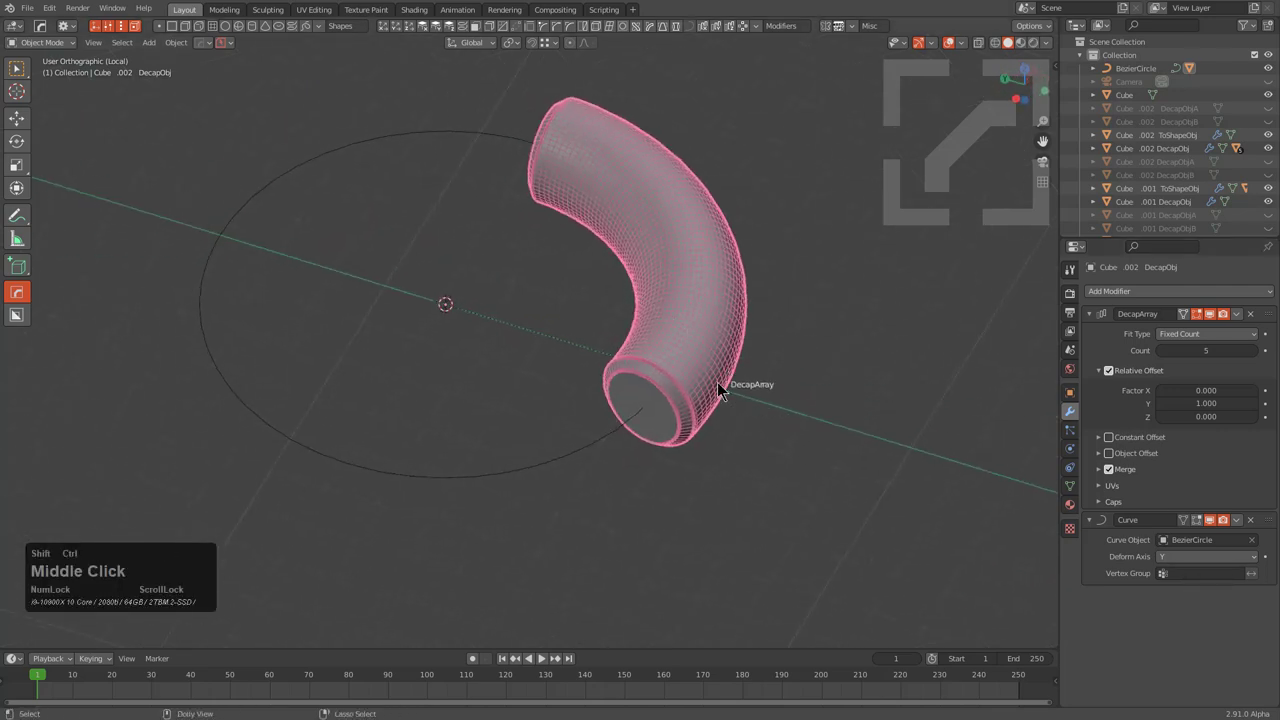
Step: Reduce the tube's array count to 6 so it forms a partial arc along the circle
{"action": "left_click", "coordinate": [732, 393]}
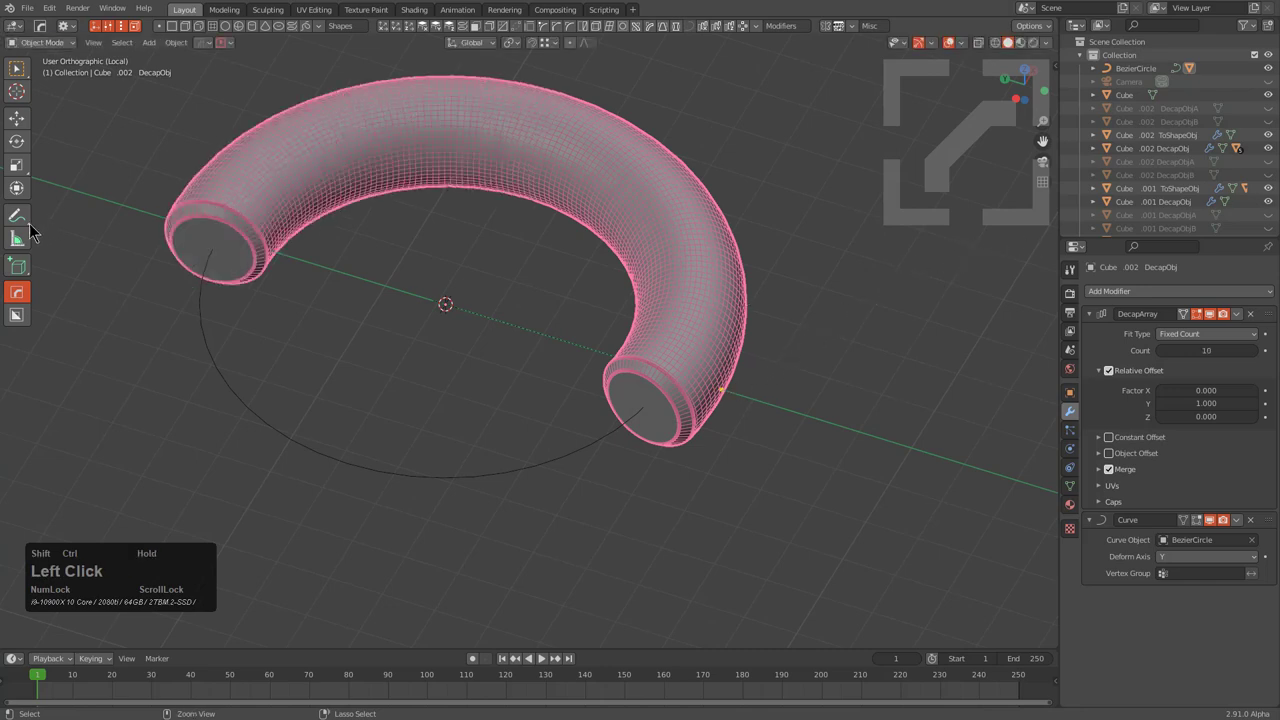
{"action": "key", "text": "q"}
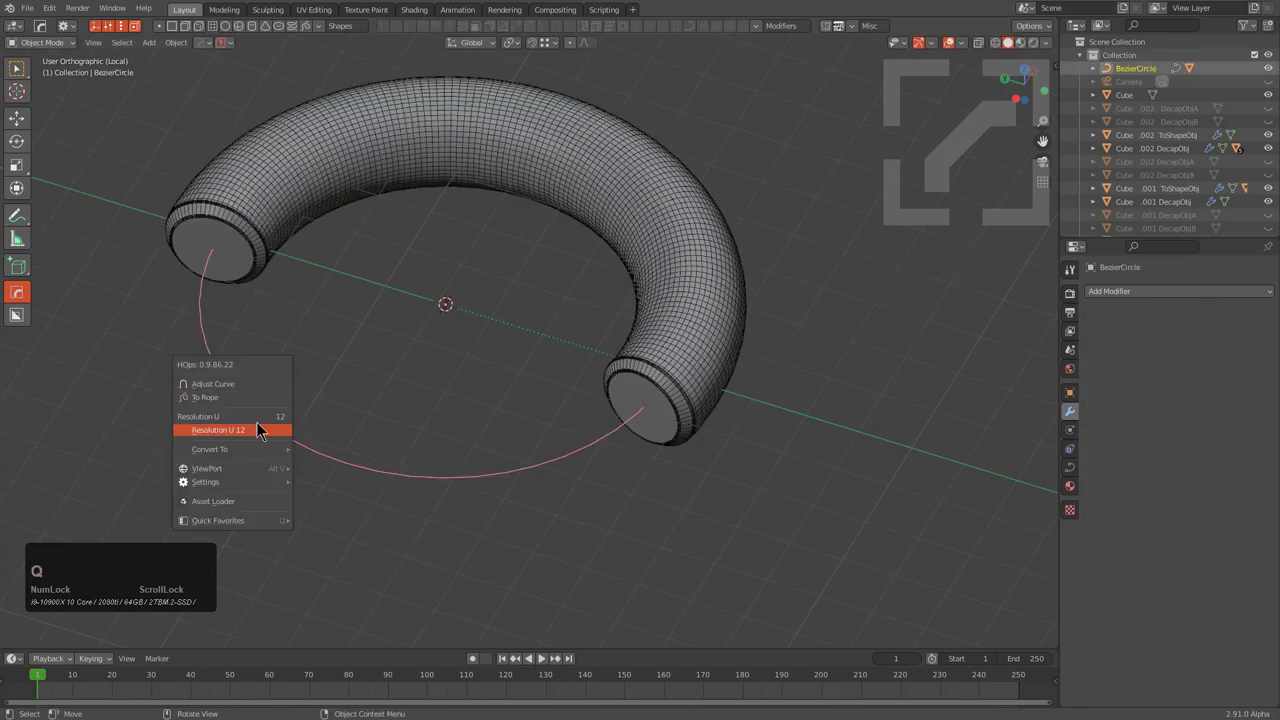
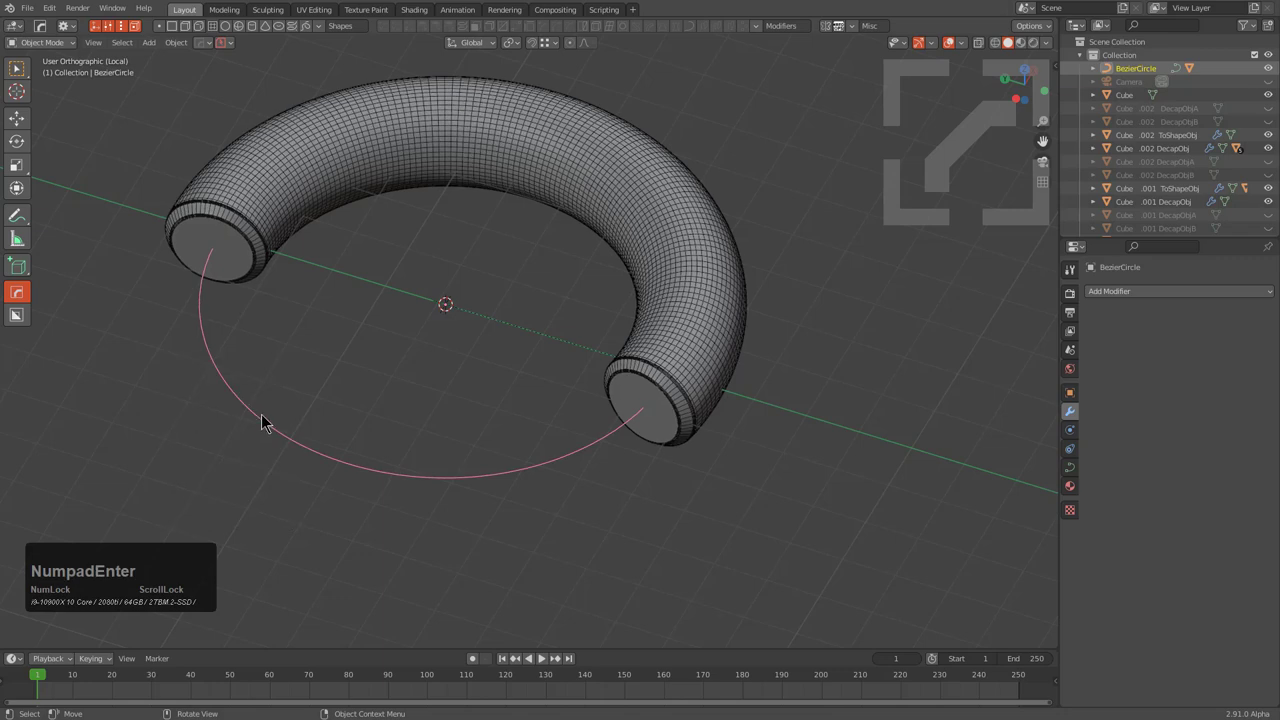
{"action": "key", "text": "ctrl+KP_Enter"}
{"action": "left_click", "coordinate": [275, 231]}
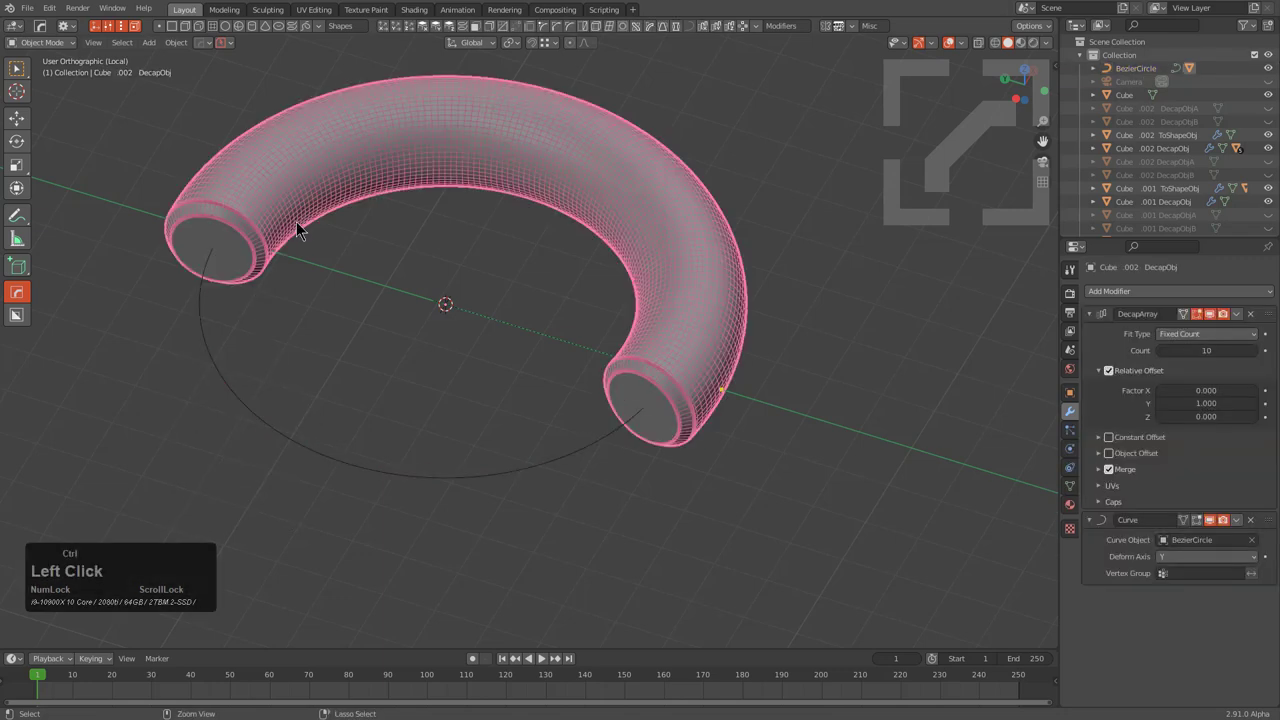
{"action": "left_click", "coordinate": [737, 396]}
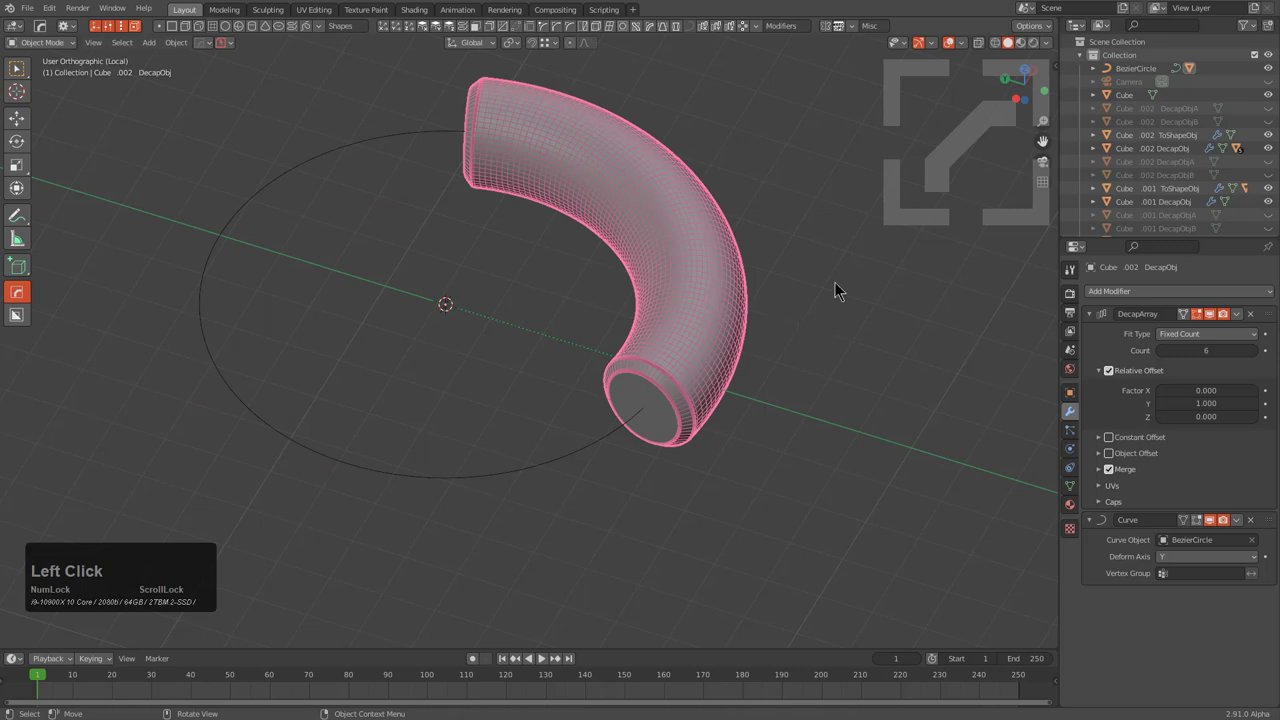
Step: Leave local view and hide the circle curve and bent tube from the barrel scene
{"action": "middle_click", "coordinate": [679, 458]}
{"action": "key", "text": "KP_Divide"}
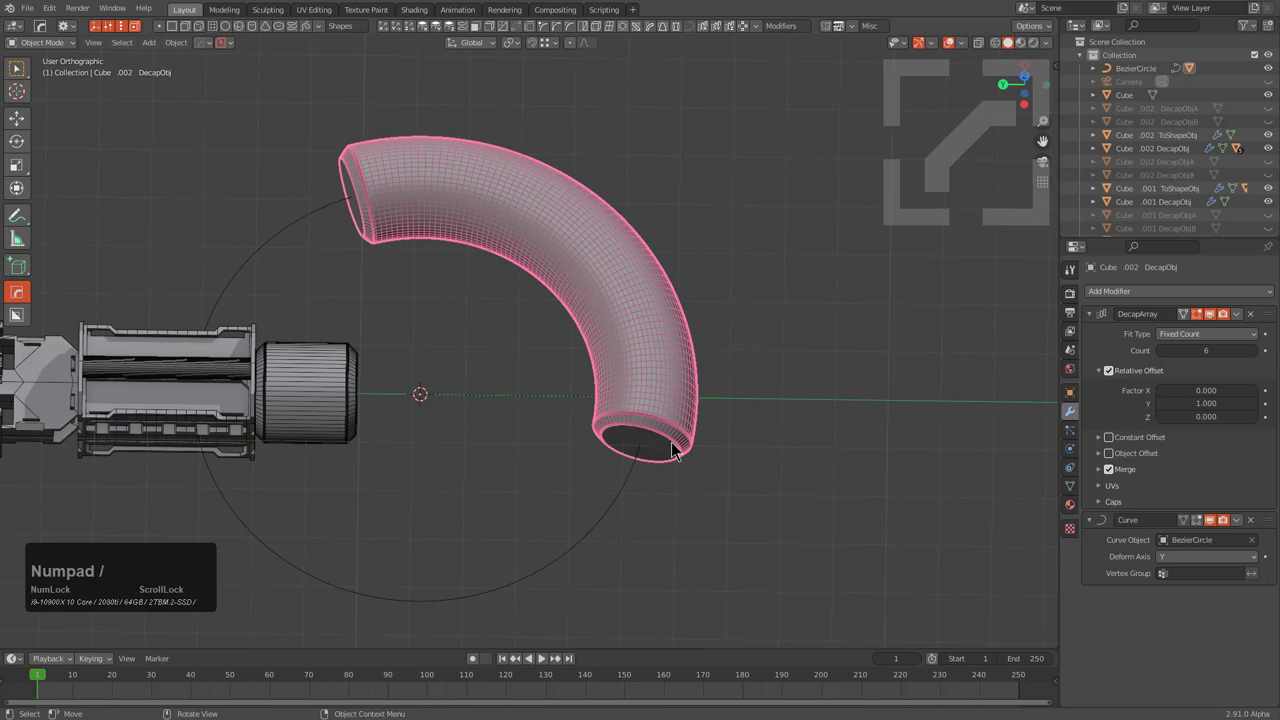
{"action": "left_click", "coordinate": [627, 506]}
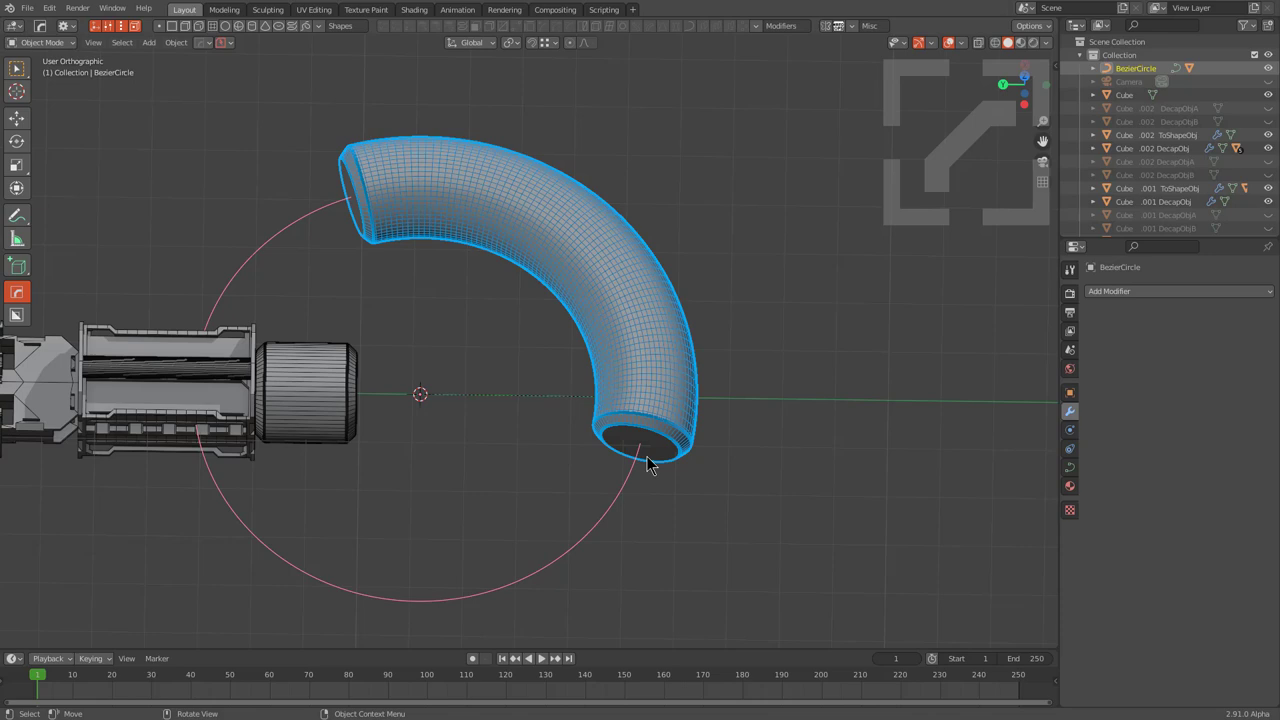
{"action": "middle_click", "coordinate": [656, 461]}
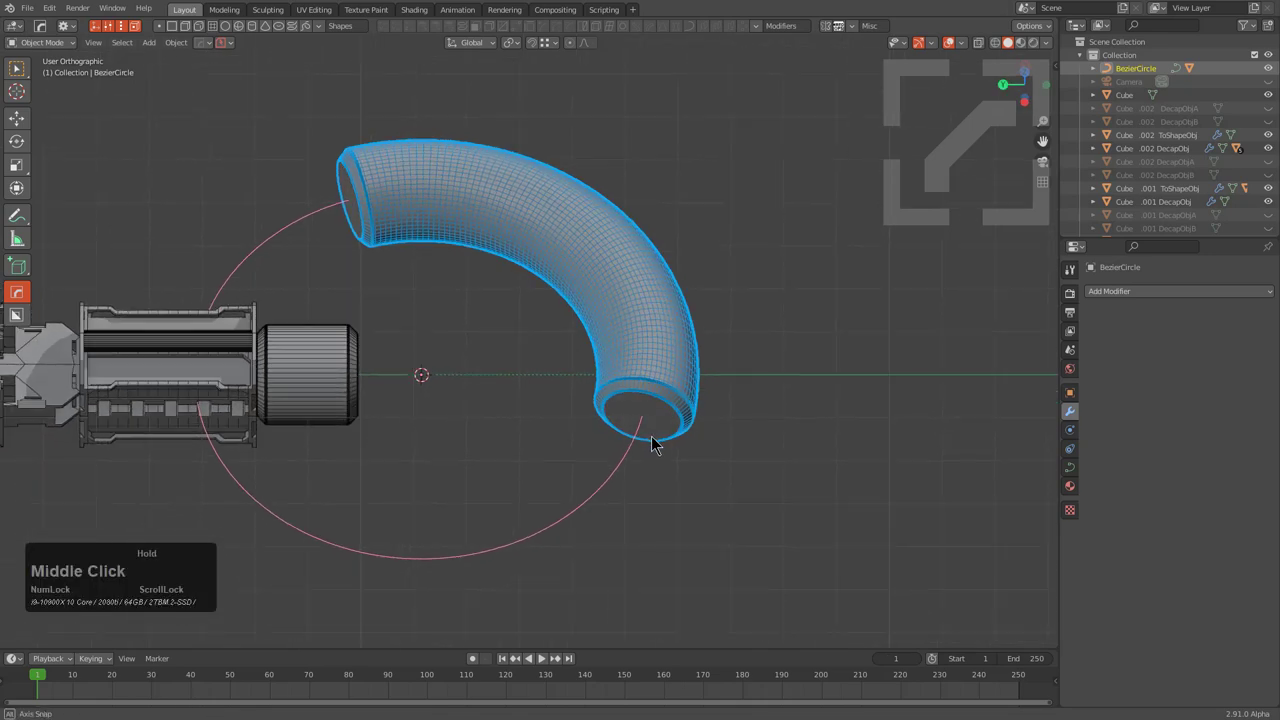
{"action": "key", "text": "h"}
{"action": "scroll", "scroll_direction": "up", "scroll_amount": 3}
{"action": "scroll", "scroll_direction": "down", "scroll_amount": 3}
{"action": "middle_click", "coordinate": [418, 427]}
{"action": "scroll", "scroll_direction": "up", "scroll_amount": 3}
{"action": "middle_click", "coordinate": [663, 384]}
{"action": "scroll", "scroll_direction": "down", "scroll_amount": 3}
{"action": "middle_click", "coordinate": [567, 408]}
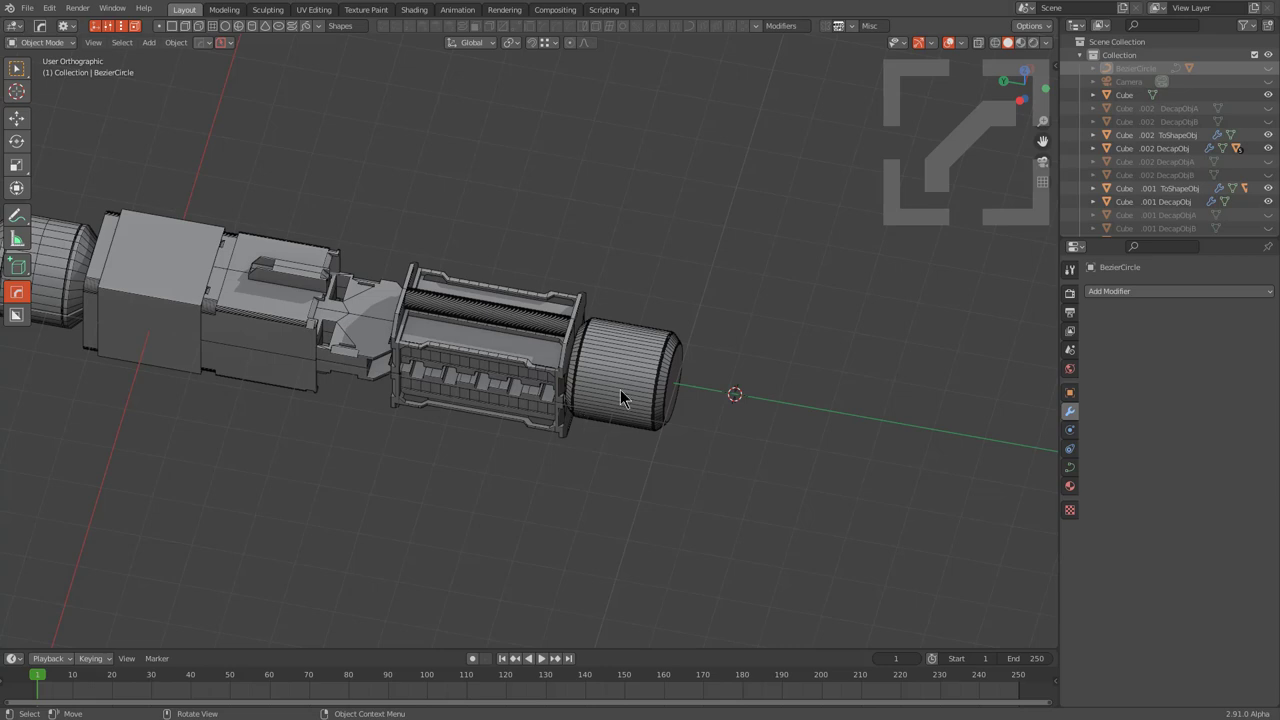
Step: Draw a BoxCutter box, Cube .002 ToShapeObj, against the end of the grooved cap
{"action": "left_click", "coordinate": [626, 394]}
{"action": "key", "text": "q"}
{"action": "type", "text": "qot"}
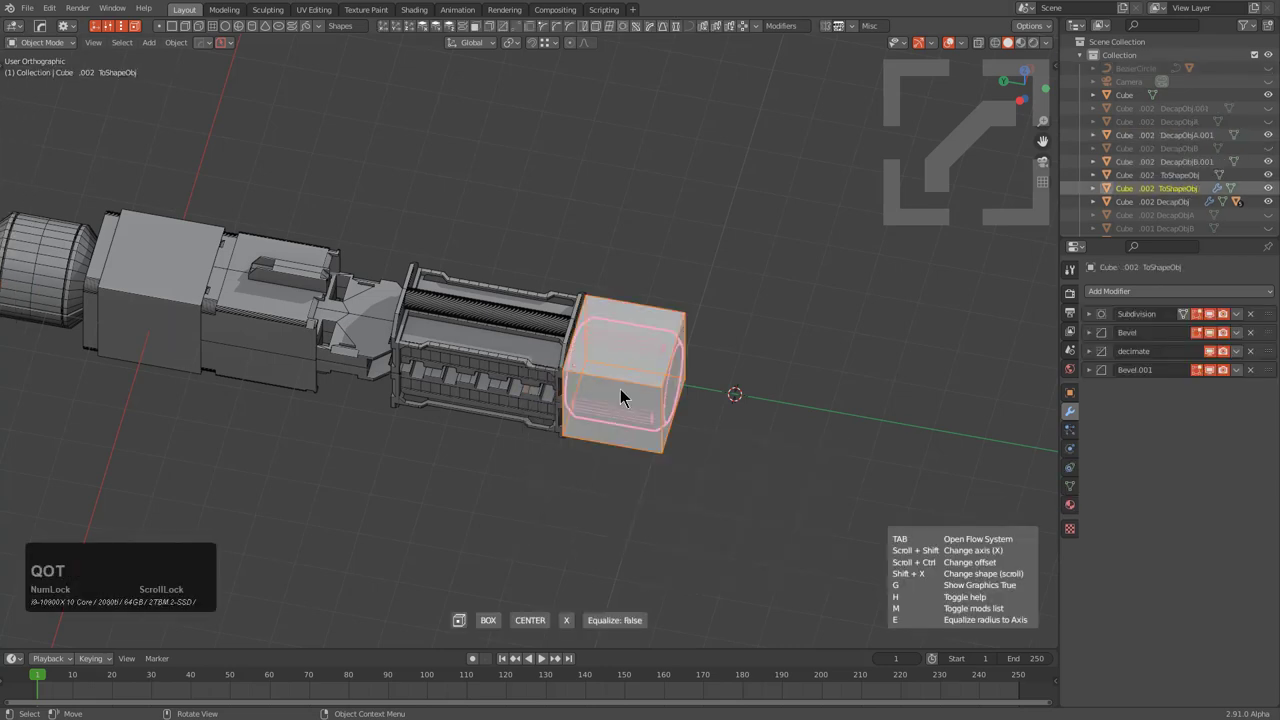
{"action": "scroll", "scroll_direction": "down", "scroll_amount": 3}
{"action": "scroll", "scroll_direction": "up", "scroll_amount": 3}
{"action": "scroll", "scroll_direction": "up", "scroll_amount": 3}
{"action": "left_click", "coordinate": [633, 394]}
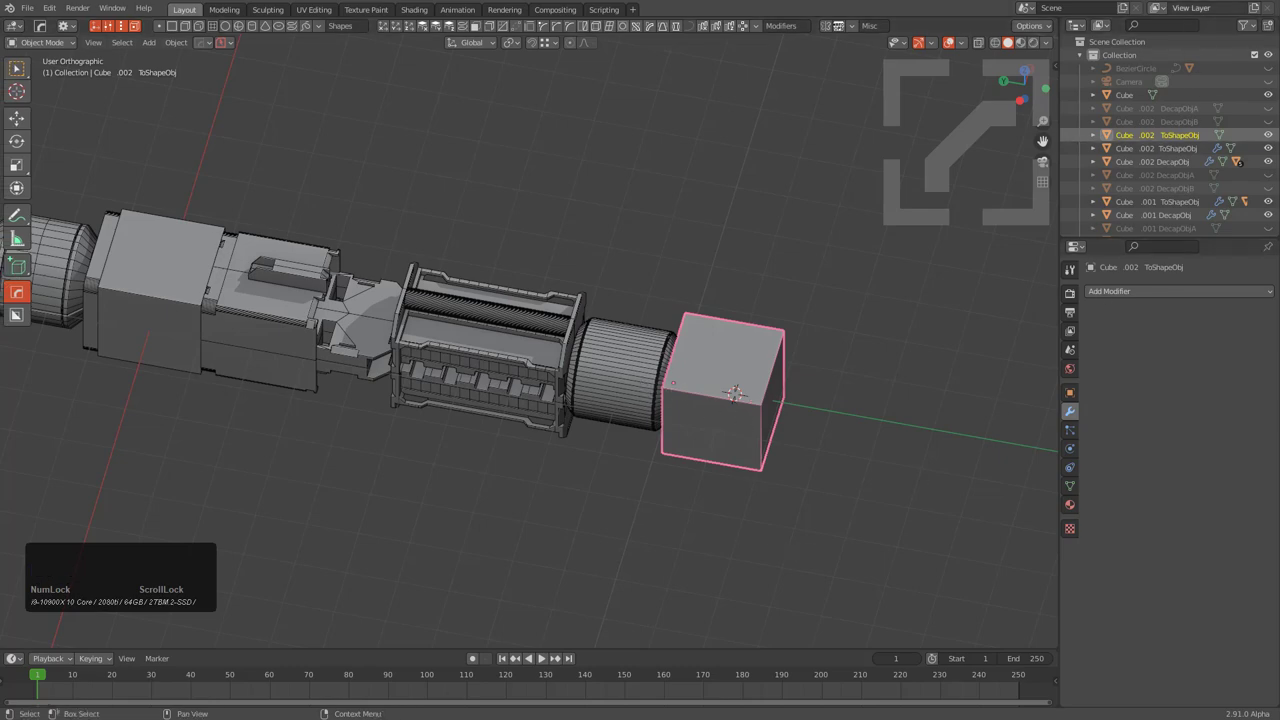